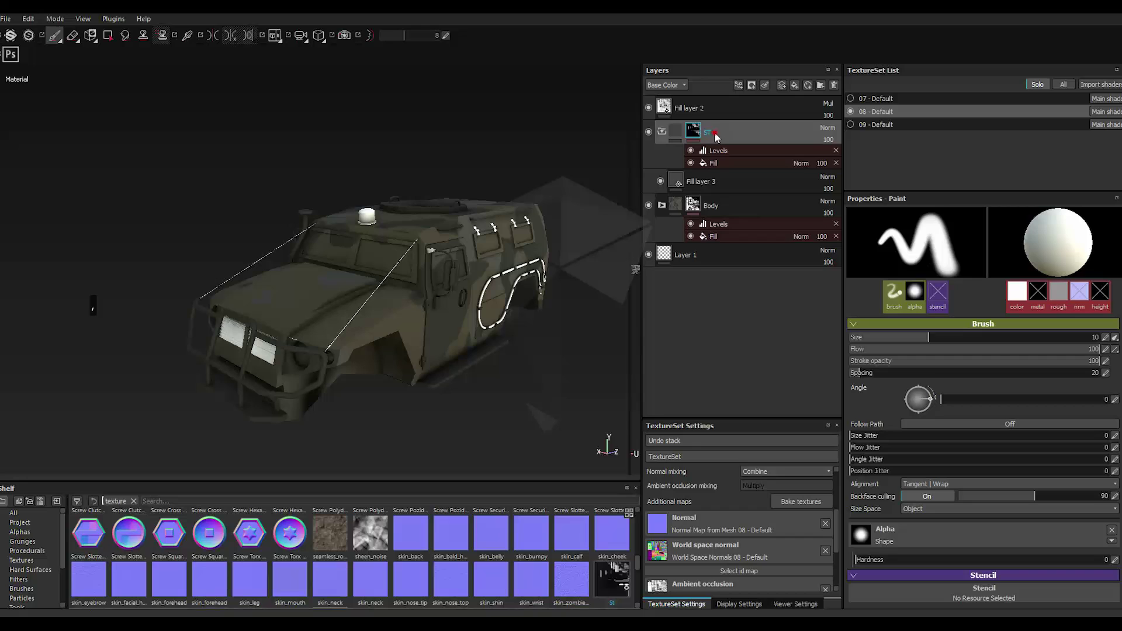
Step: Duplicate the ST layer into ST copy 1, clear its mask fill and pick the St2 image to import
{"action": "right_click", "coordinate": [717, 136]}
{"action": "left_click", "coordinate": [764, 314]}
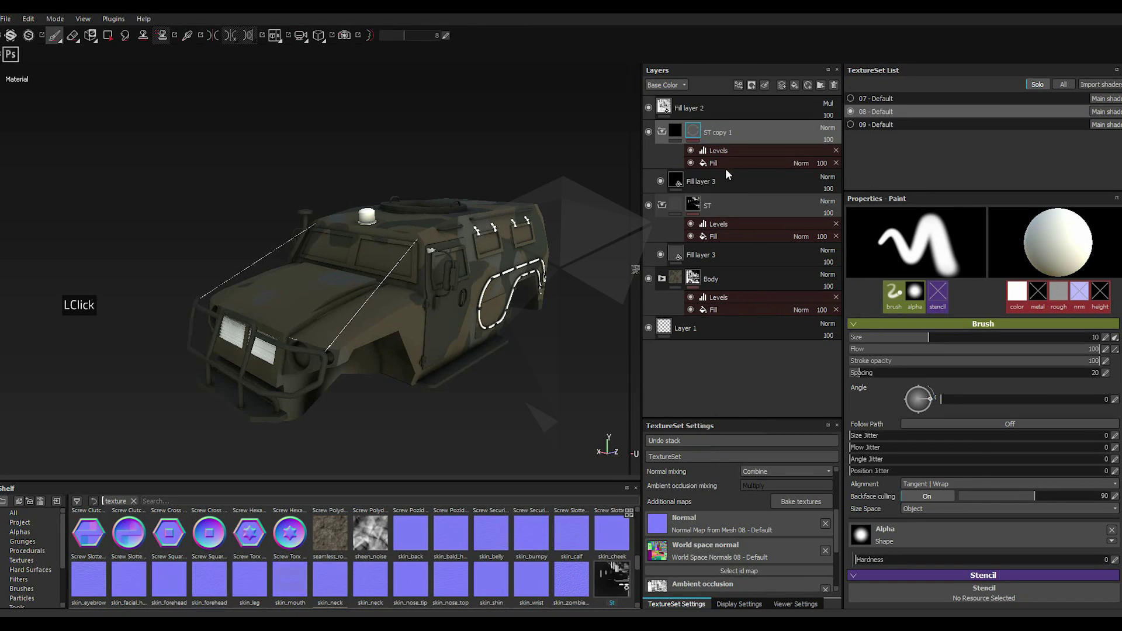
{"action": "right_click", "coordinate": [704, 134]}
{"action": "right_click", "coordinate": [705, 134]}
{"action": "left_click", "coordinate": [754, 231]}
{"action": "left_click", "coordinate": [698, 132]}
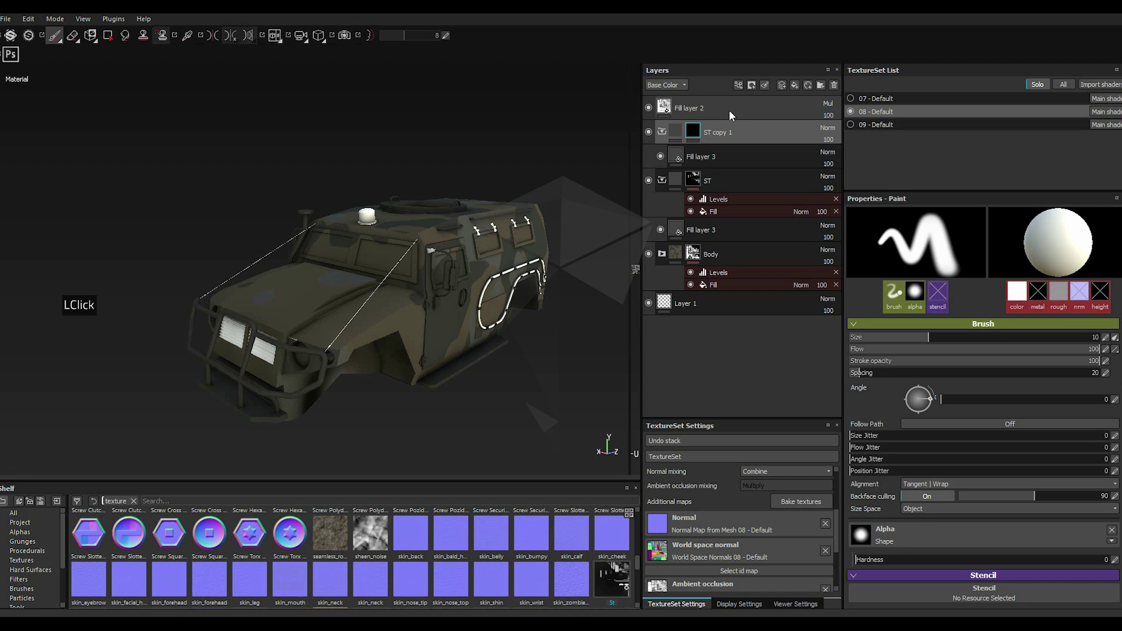
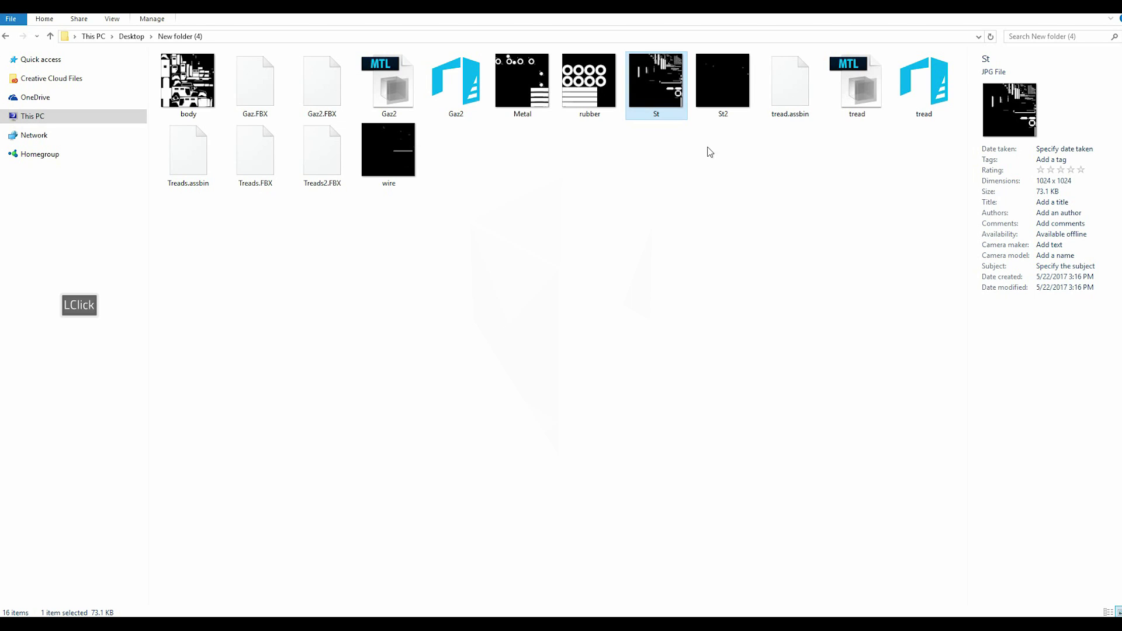
{"action": "left_click", "coordinate": [688, 170]}
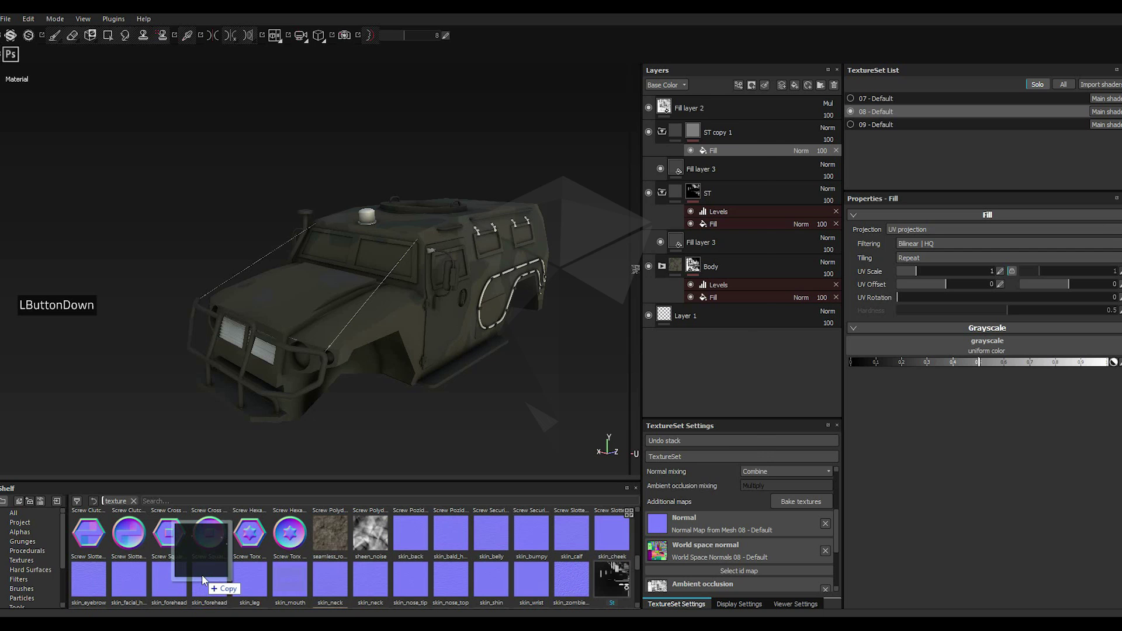
Step: Import St2.jpg as a texture stored on the shelf
{"action": "left_click", "coordinate": [729, 193]}
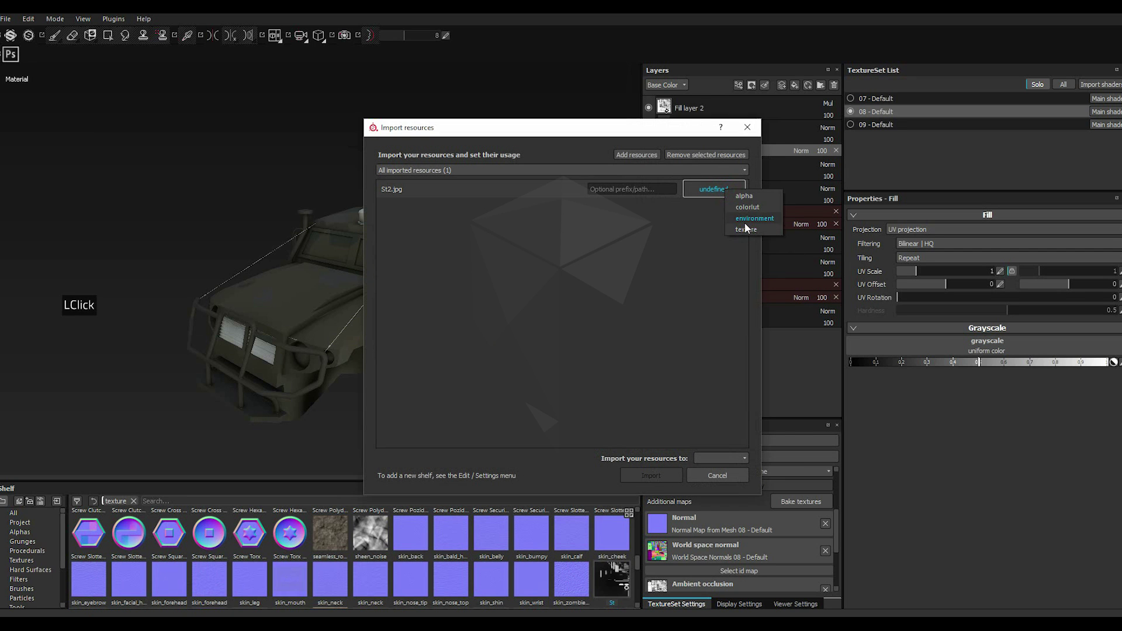
{"action": "left_click", "coordinate": [747, 230]}
{"action": "left_click", "coordinate": [717, 461]}
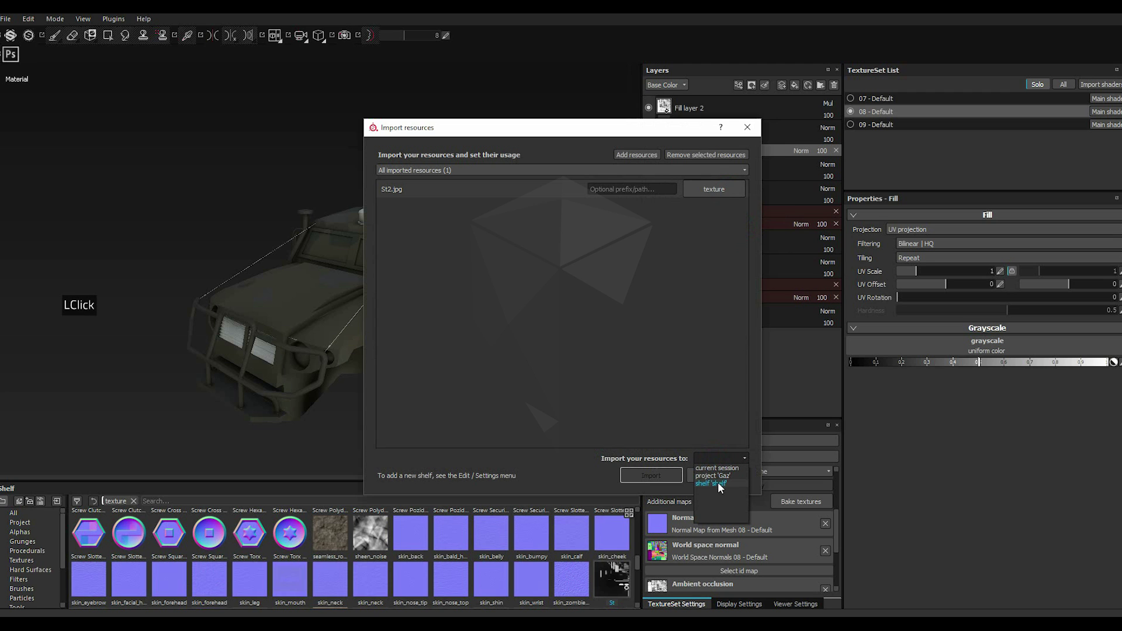
{"action": "left_click", "coordinate": [714, 482]}
{"action": "left_click", "coordinate": [654, 475]}
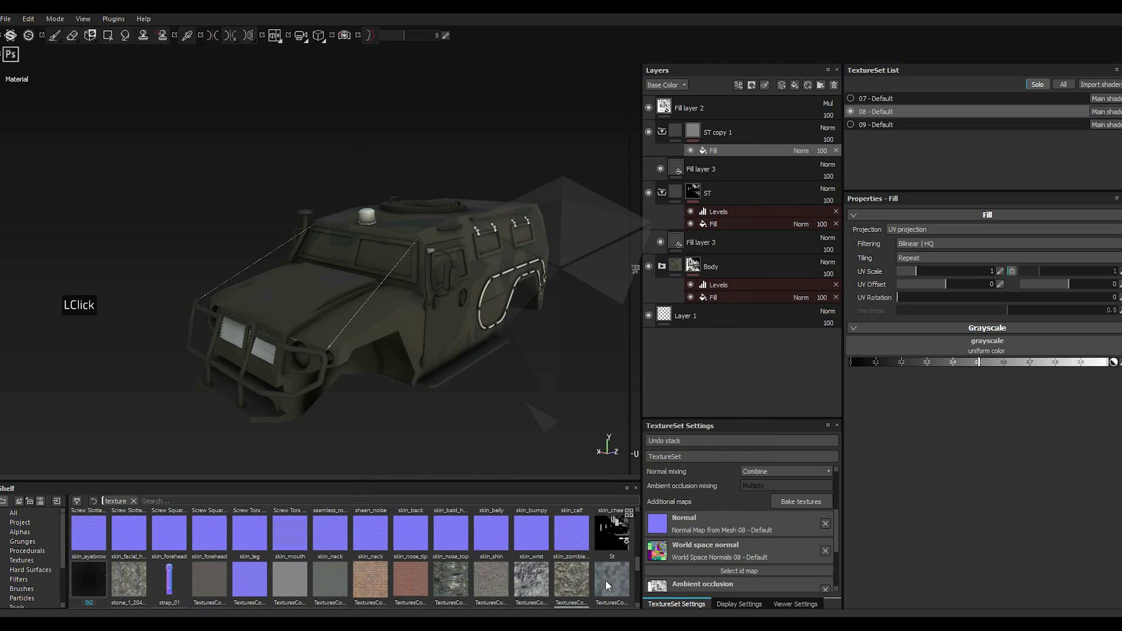
{"action": "left_click", "coordinate": [99, 588]}
Step: Assign St2 as ST copy 1's mask fill grayscale and add a Levels effect above it
{"action": "left_click", "coordinate": [999, 354]}
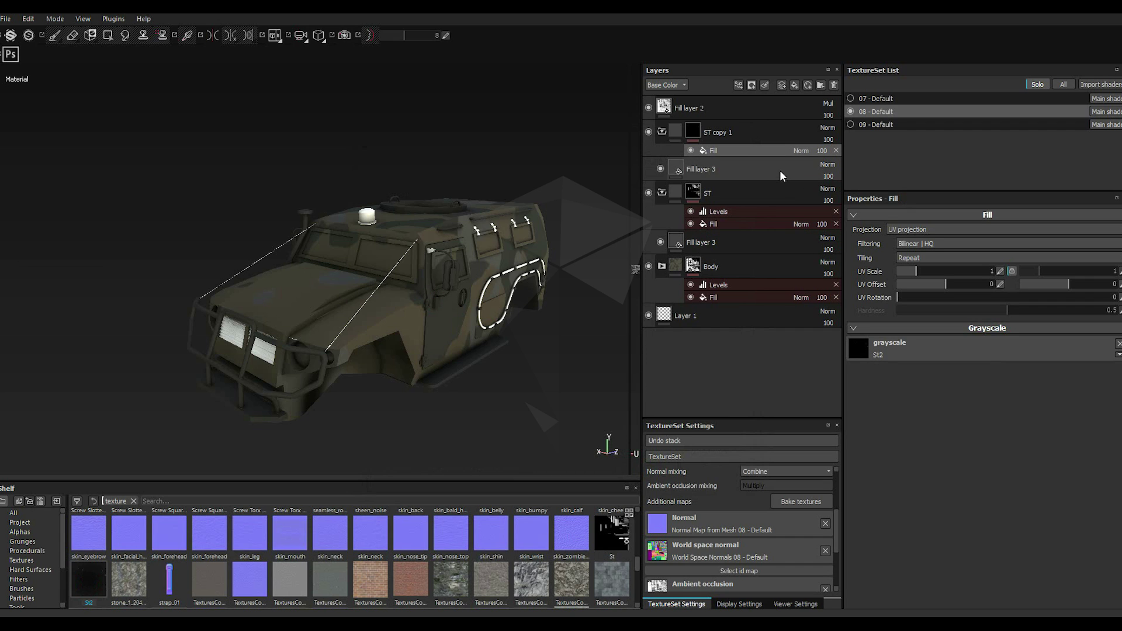
{"action": "left_click", "coordinate": [742, 86]}
{"action": "left_click", "coordinate": [777, 143]}
{"action": "left_click", "coordinate": [621, 517]}
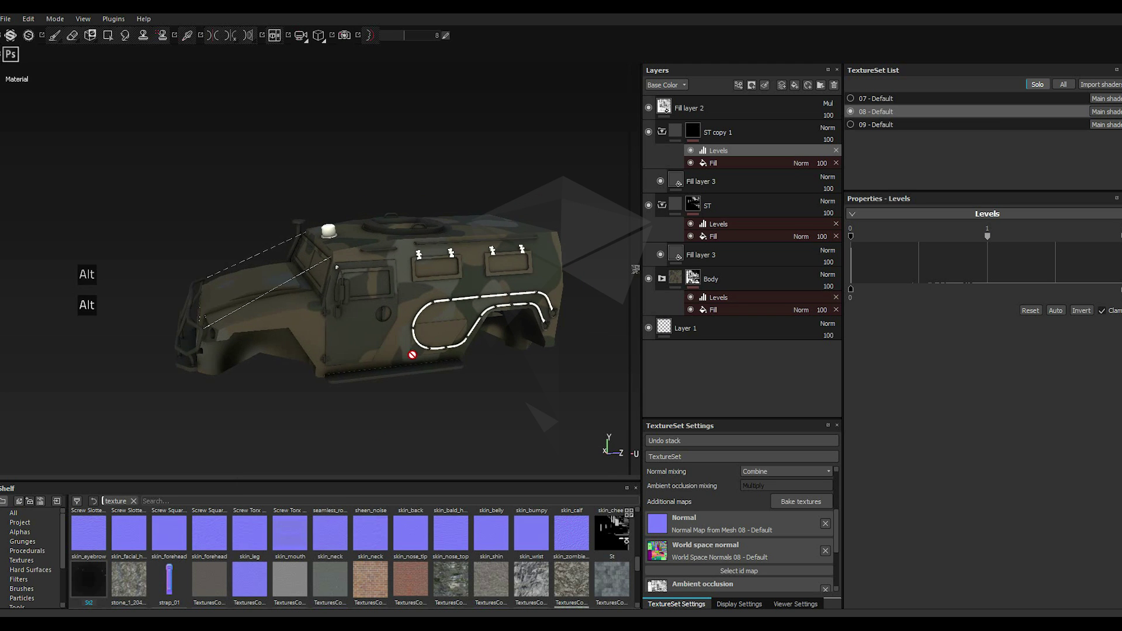
Step: Tweak the Levels of the ST copy 1 mask while viewing the vehicle
{"action": "scroll", "scroll_direction": "down", "scroll_amount": 3}
{"action": "scroll", "scroll_direction": "down", "scroll_amount": 3}
{"action": "scroll", "scroll_direction": "down", "scroll_amount": 3}
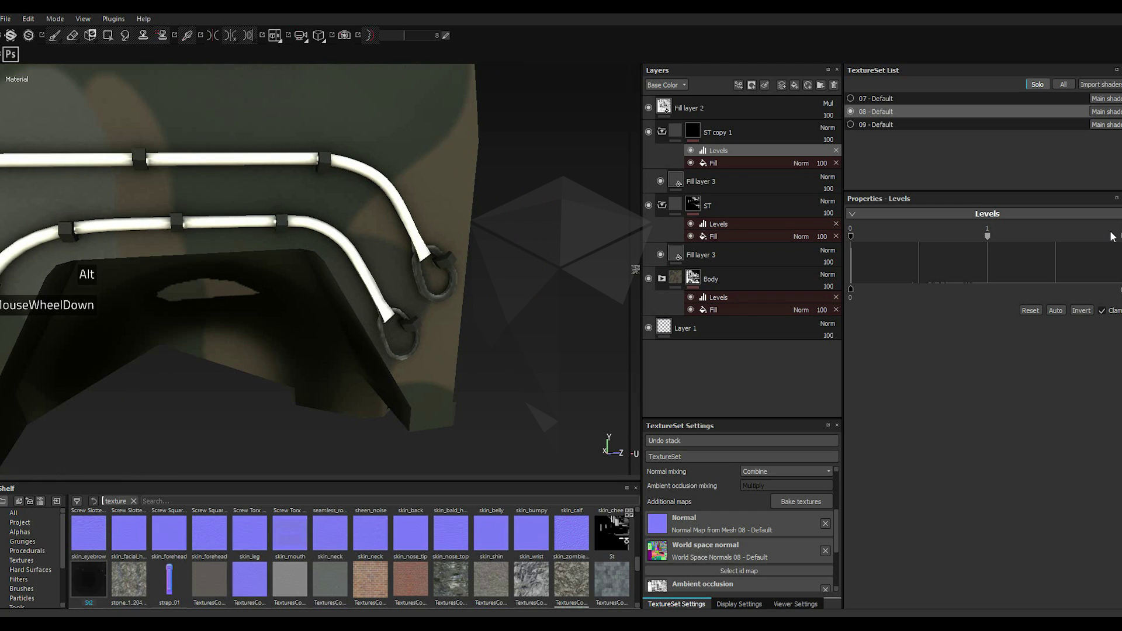
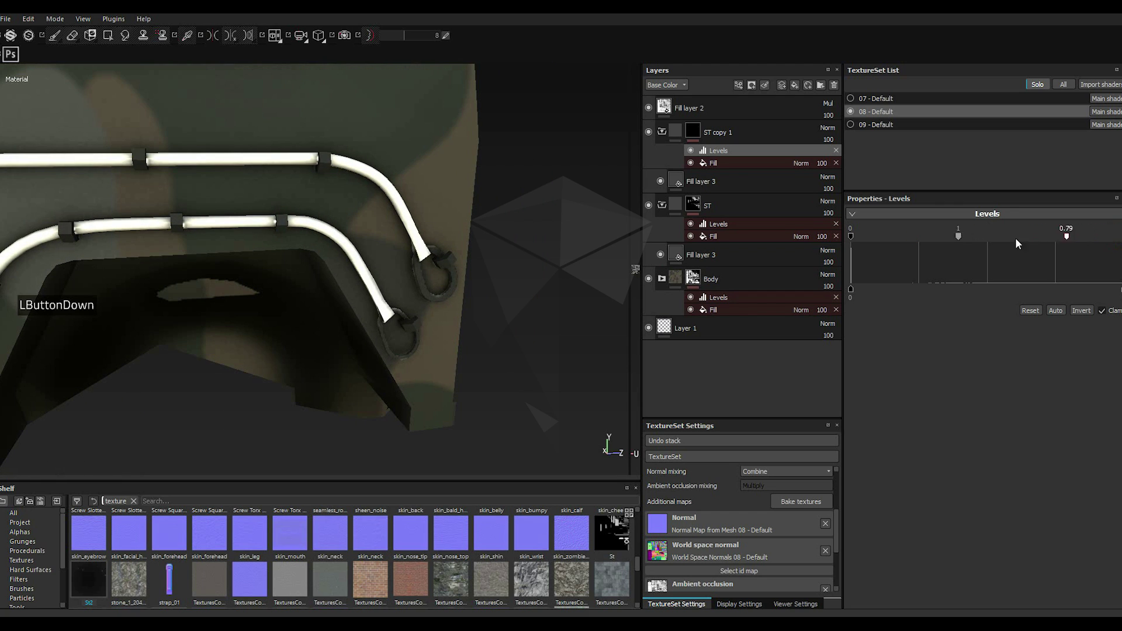
{"action": "left_click", "coordinate": [899, 215]}
{"action": "left_click", "coordinate": [675, 139]}
{"action": "left_click", "coordinate": [683, 156]}
{"action": "left_click", "coordinate": [692, 141]}
Step: Set the base colour of Fill layer 3 under ST copy 1 to a dark grey
{"action": "left_click", "coordinate": [683, 183]}
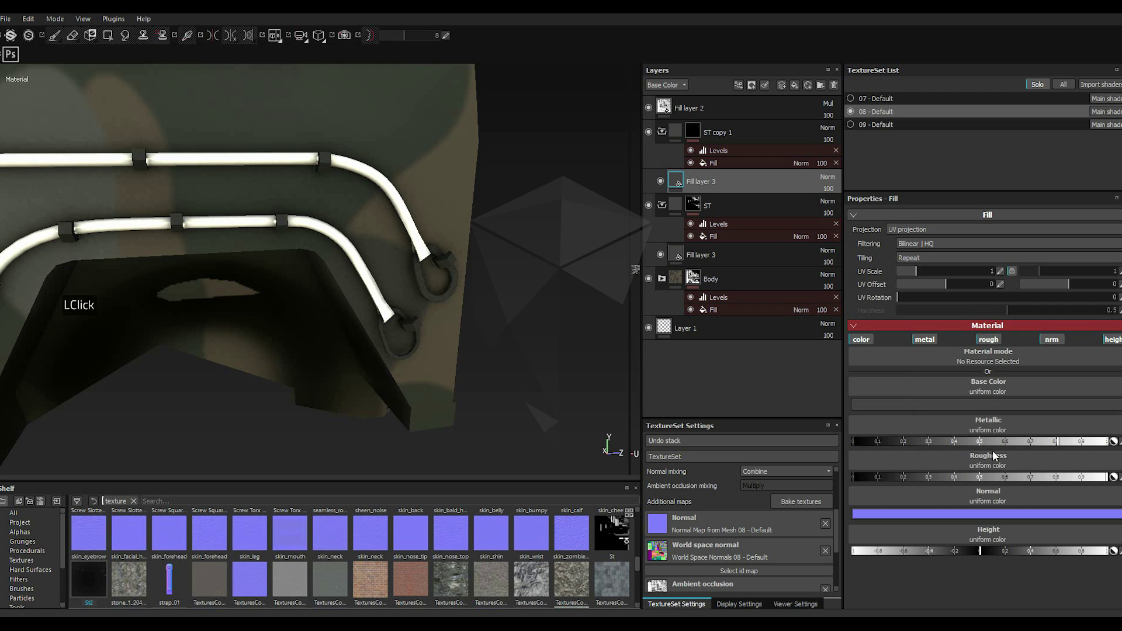
{"action": "double_click", "coordinate": [911, 413]}
{"action": "left_click", "coordinate": [823, 421]}
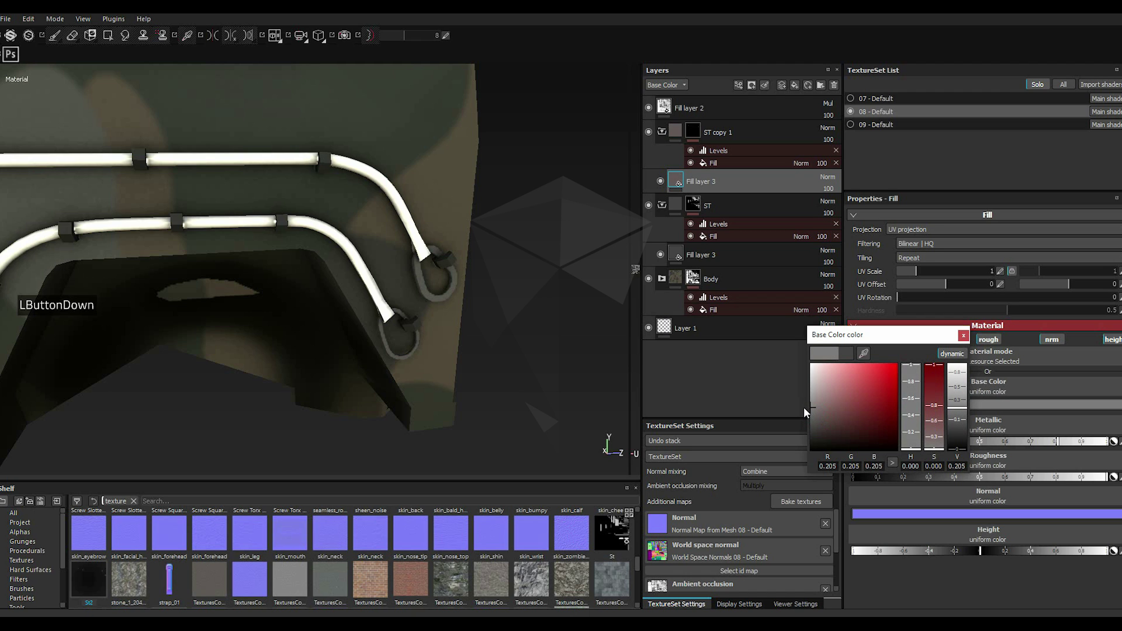
{"action": "left_click", "coordinate": [806, 412]}
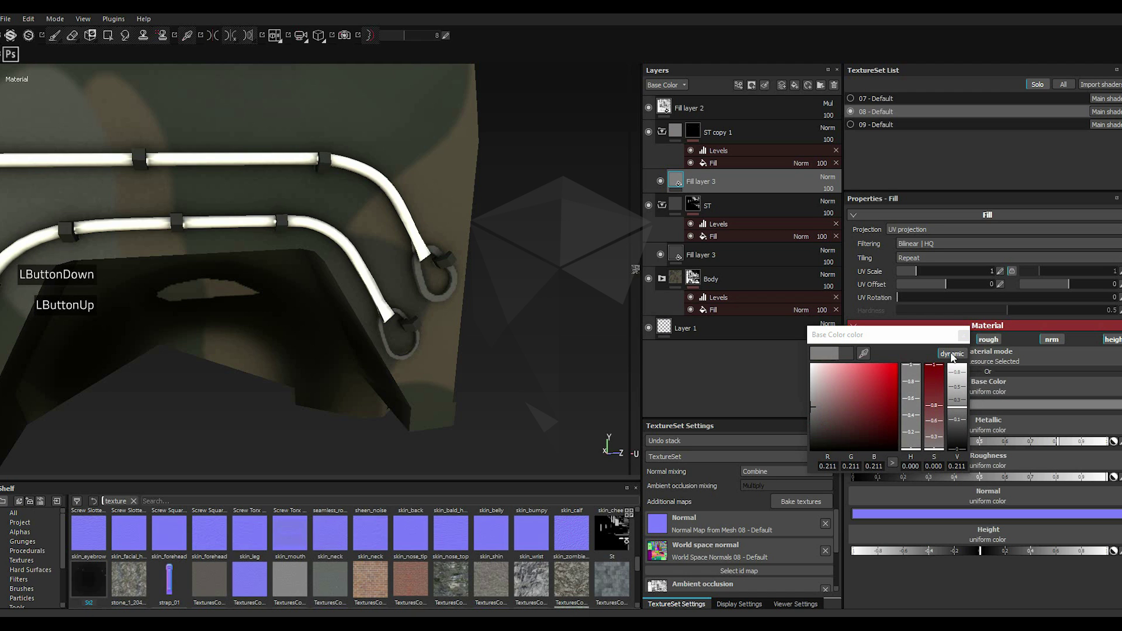
{"action": "left_click", "coordinate": [967, 341]}
{"action": "scroll", "scroll_direction": "up", "scroll_amount": 3}
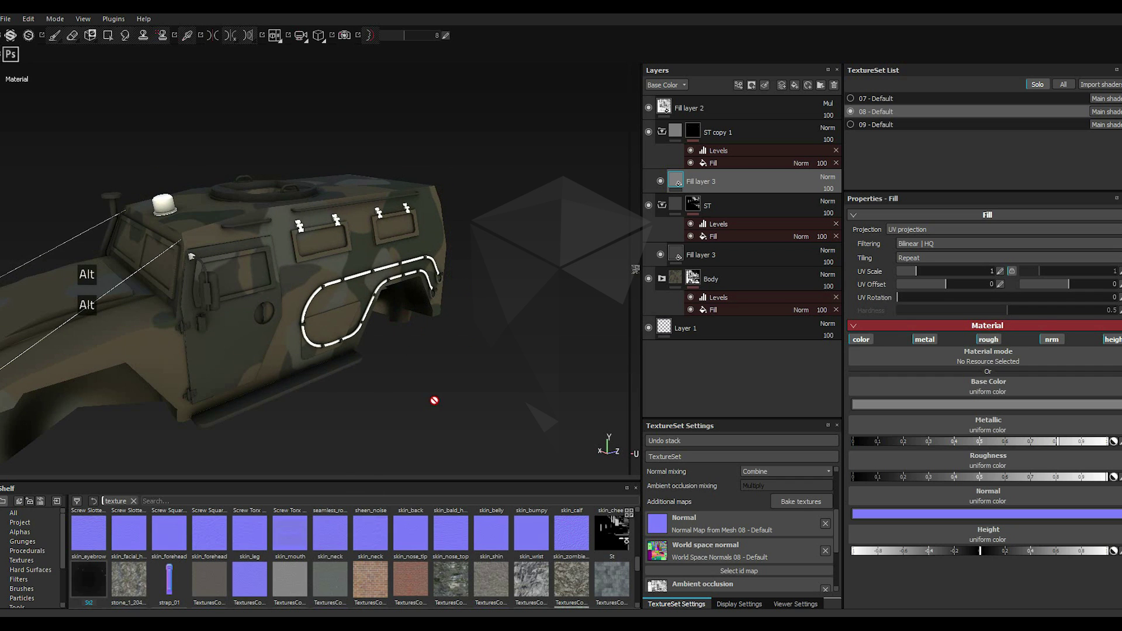
{"action": "scroll", "scroll_direction": "up", "scroll_amount": 3}
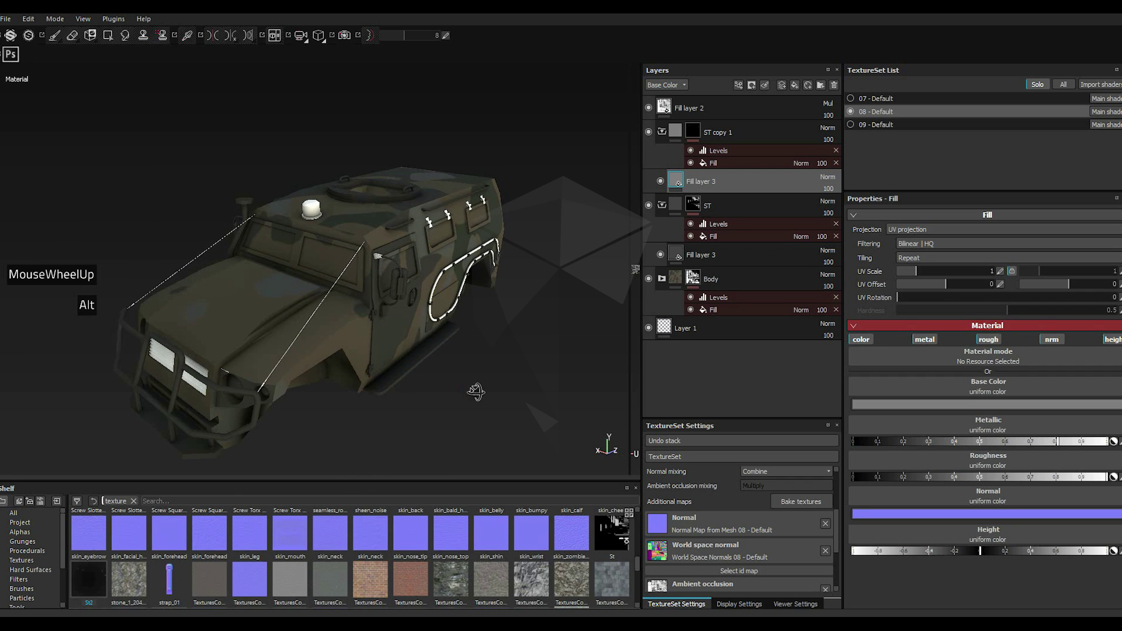
Step: Duplicate ST copy 1 with its Levels and Fill mask stack into ST copy 2
{"action": "right_click", "coordinate": [718, 138]}
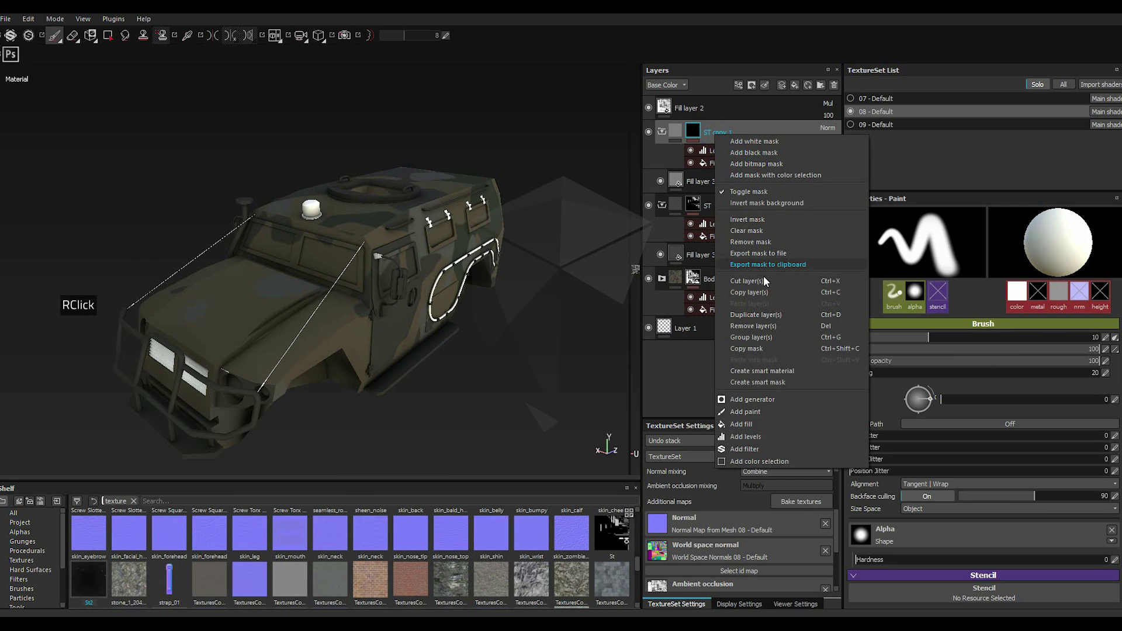
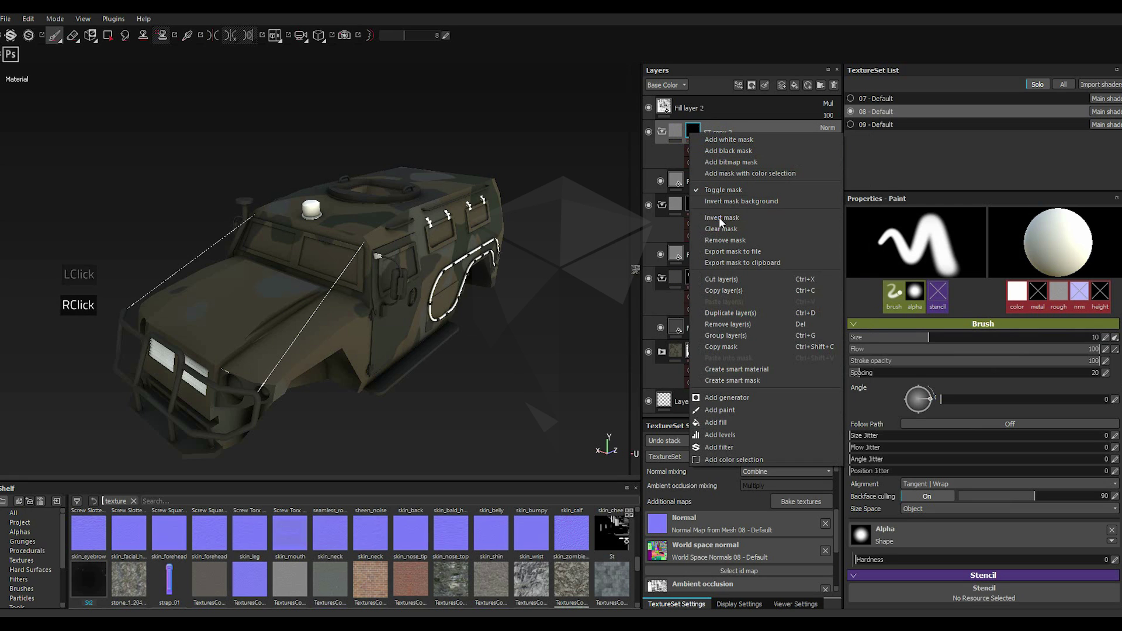
{"action": "right_click", "coordinate": [725, 230]}
{"action": "left_click", "coordinate": [682, 129]}
{"action": "left_click", "coordinate": [696, 135]}
{"action": "left_click", "coordinate": [619, 517]}
{"action": "left_click", "coordinate": [384, 181]}
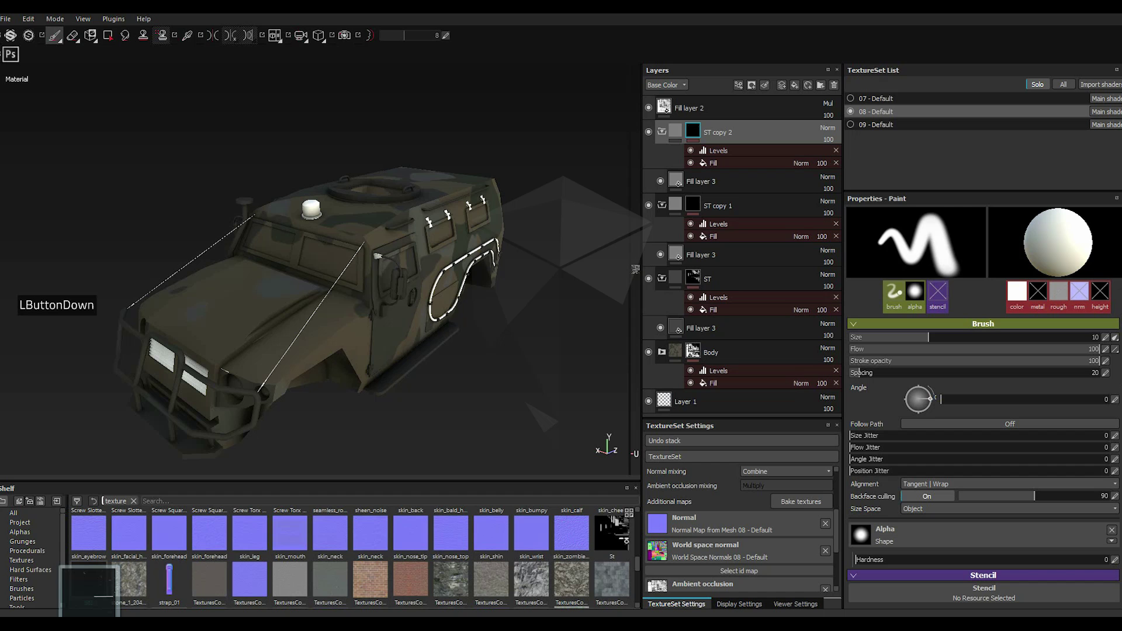
Step: Import wire.jpg as a texture stored on the shelf
{"action": "left_click", "coordinate": [705, 192]}
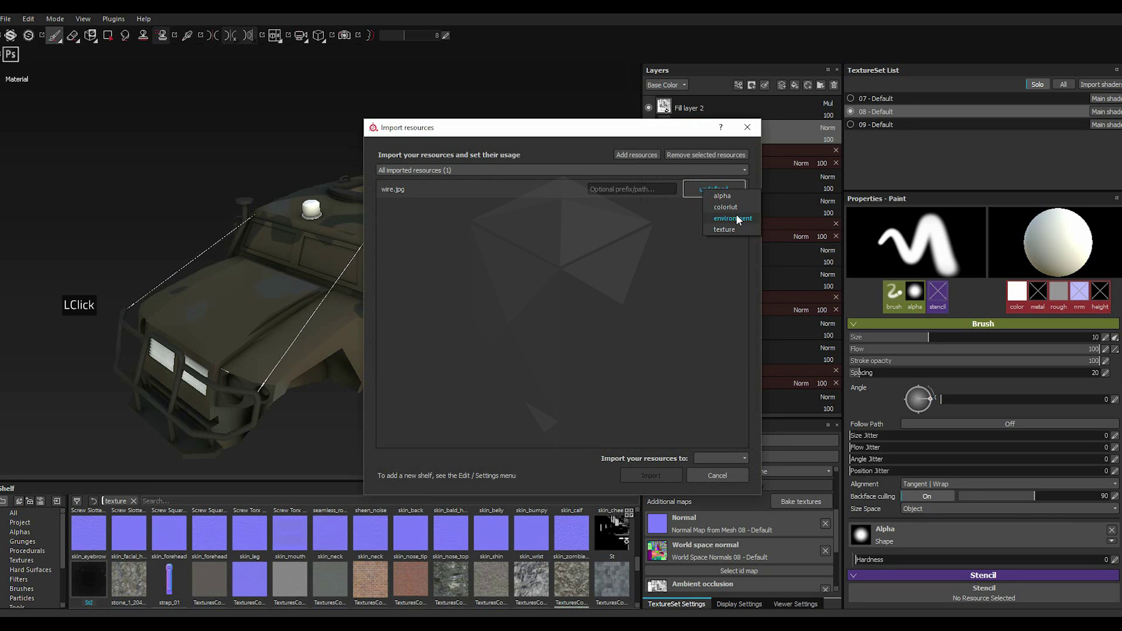
{"action": "left_click", "coordinate": [737, 231]}
{"action": "left_click", "coordinate": [736, 462]}
{"action": "left_click", "coordinate": [730, 480]}
{"action": "left_click", "coordinate": [664, 477]}
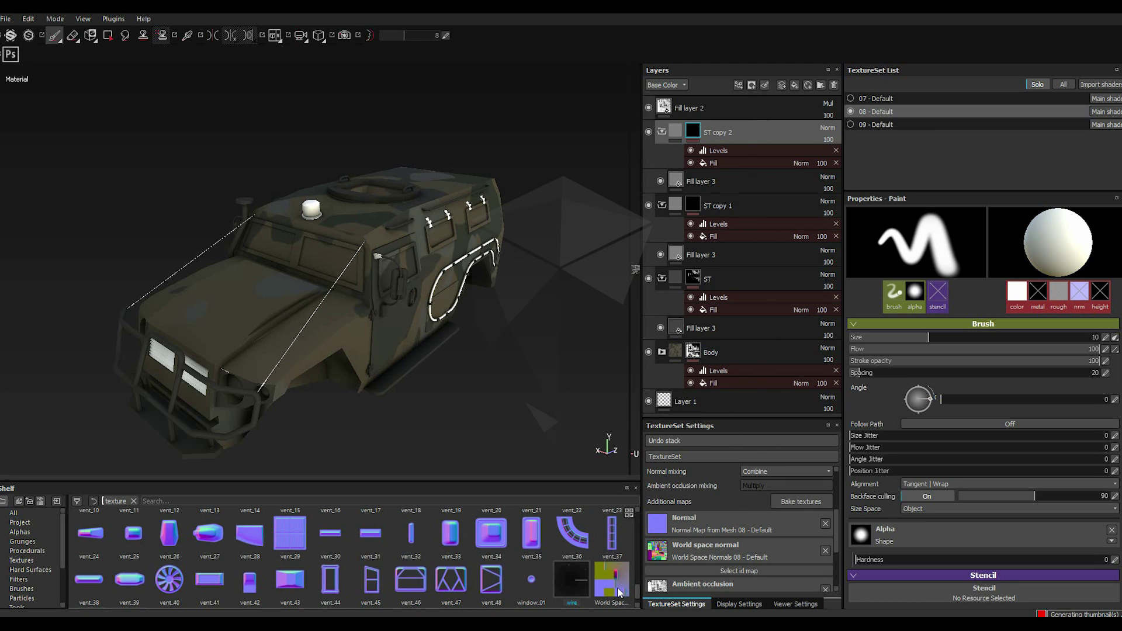
{"action": "left_click", "coordinate": [717, 164]}
Step: Assign the wire texture as ST copy 2's mask fill grayscale
{"action": "left_click", "coordinate": [717, 164]}
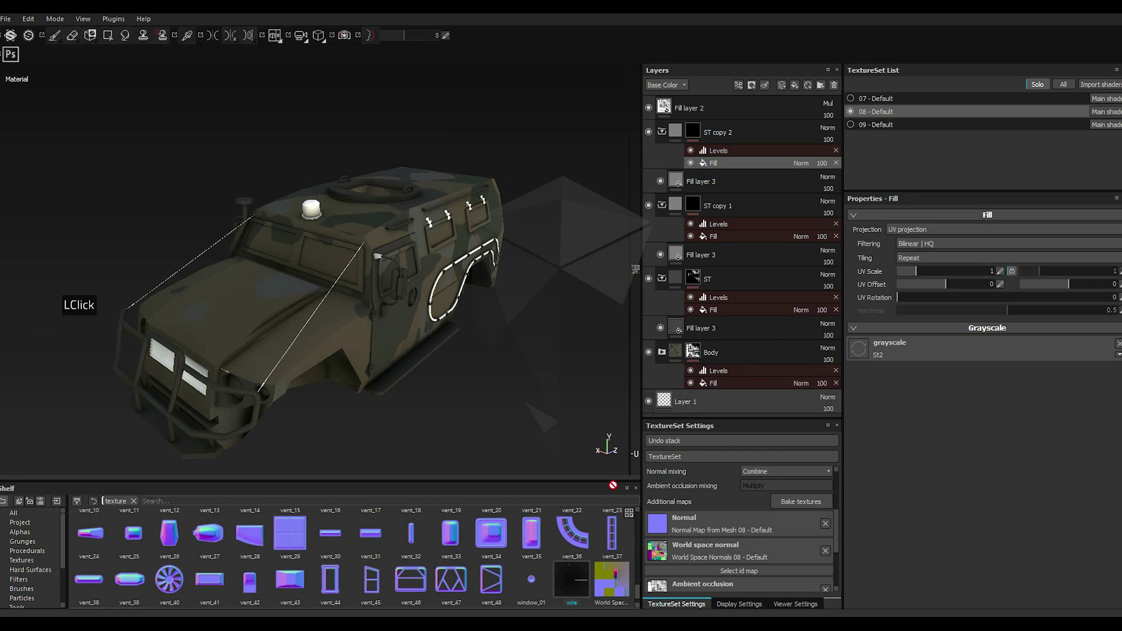
{"action": "left_click", "coordinate": [586, 584]}
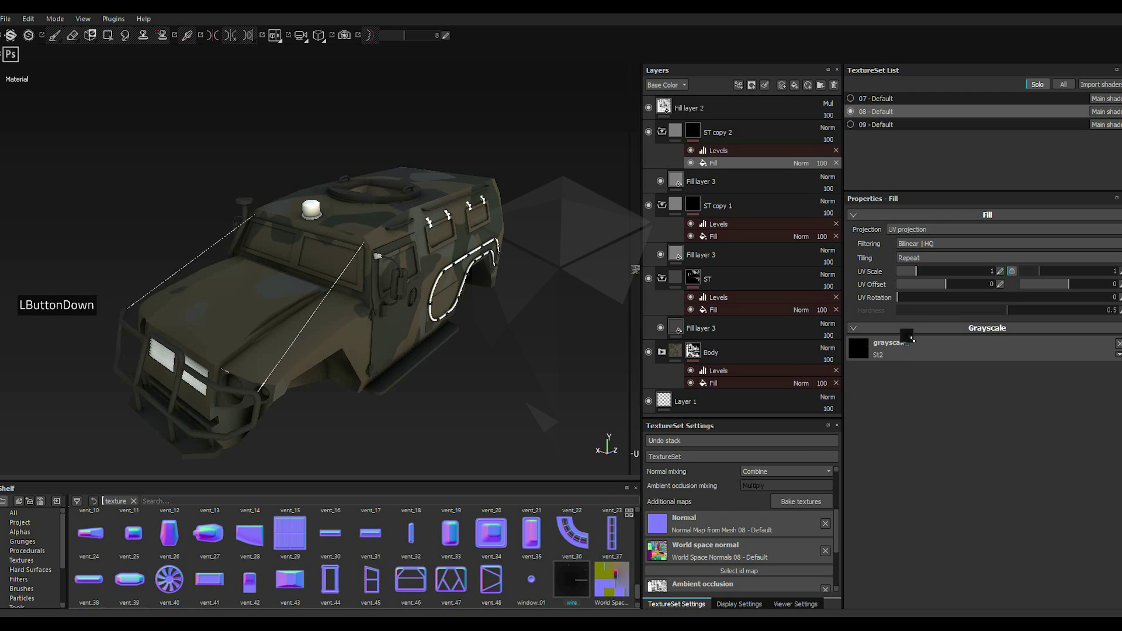
{"action": "left_click", "coordinate": [916, 358]}
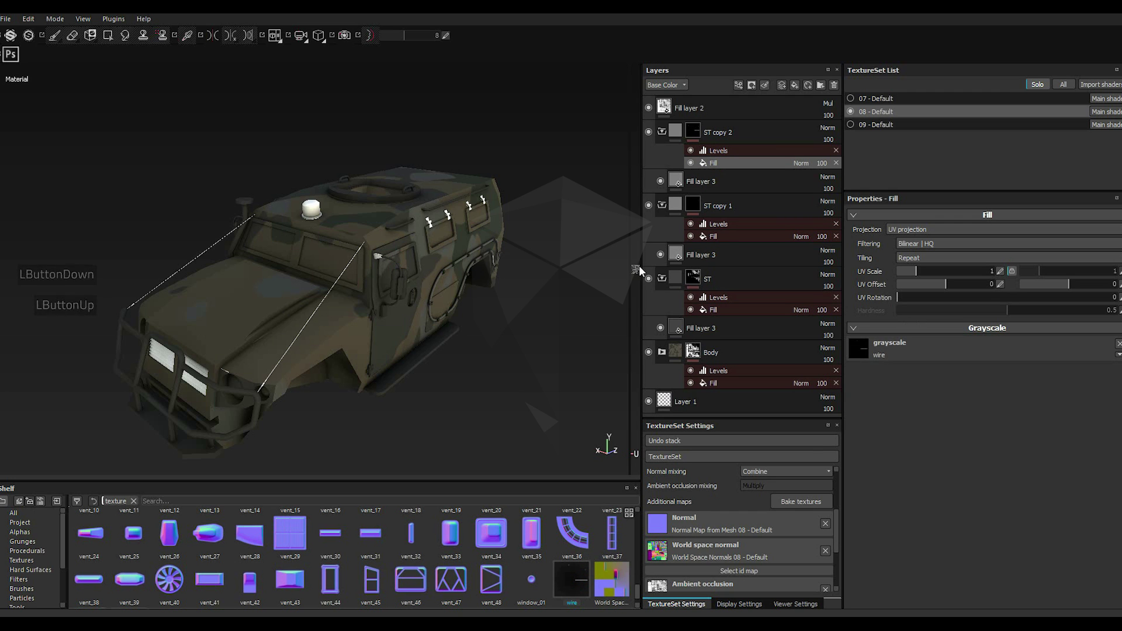
{"action": "scroll", "scroll_direction": "down", "scroll_amount": 3}
Step: Drag ST copy 2's mask Levels handle to 0.123 and give its fill layer a near-black base colour
{"action": "scroll", "scroll_direction": "down", "scroll_amount": 3}
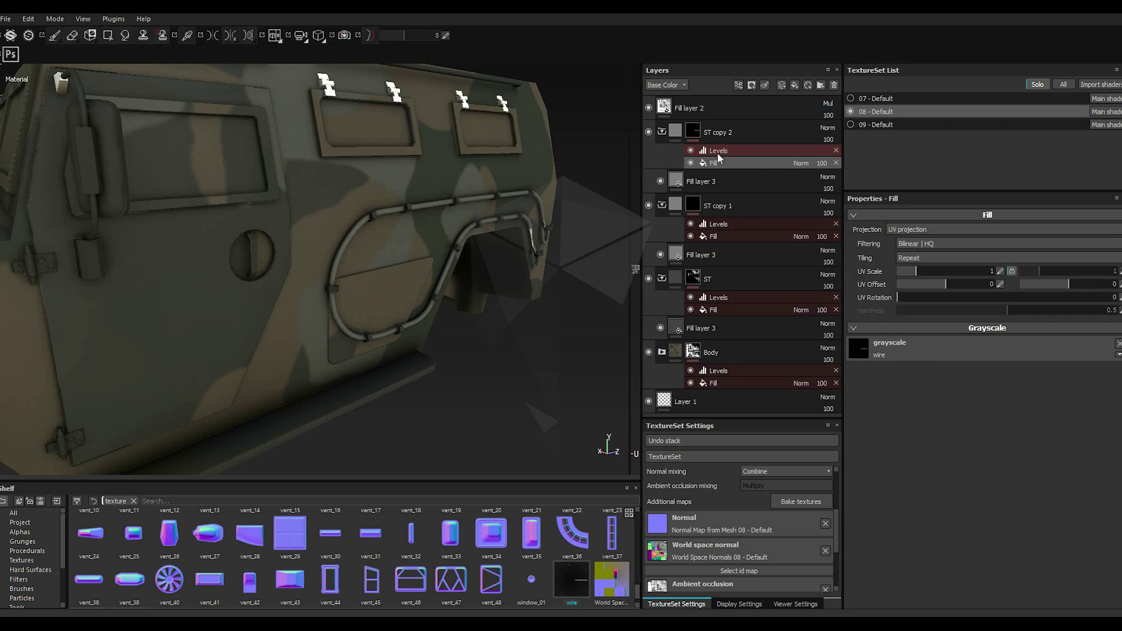
{"action": "left_click", "coordinate": [739, 151]}
{"action": "left_click", "coordinate": [966, 241]}
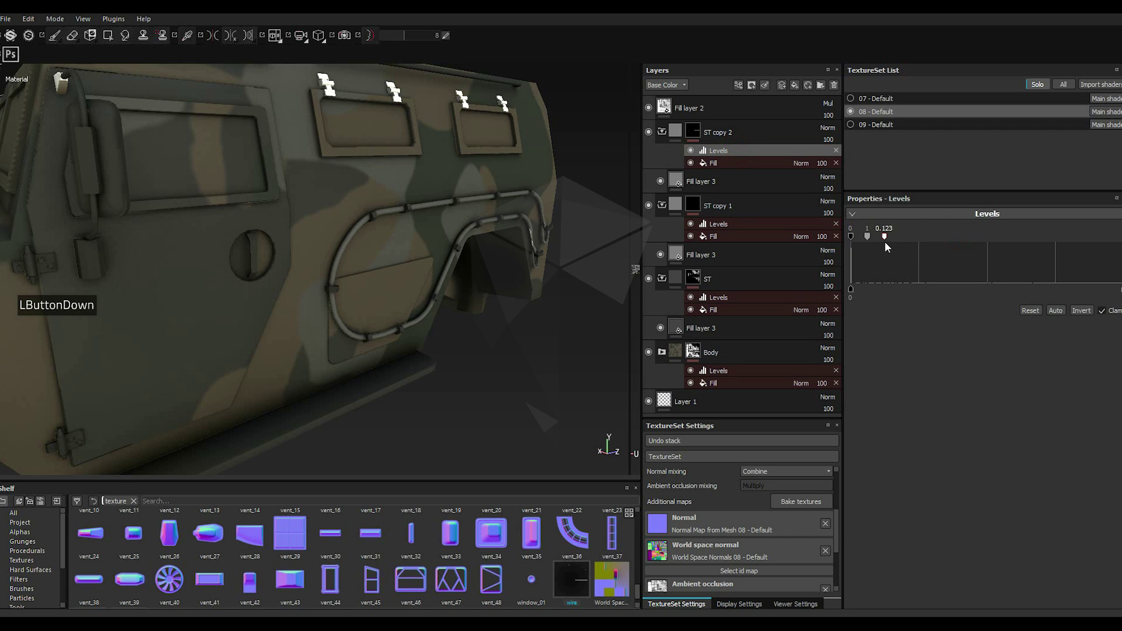
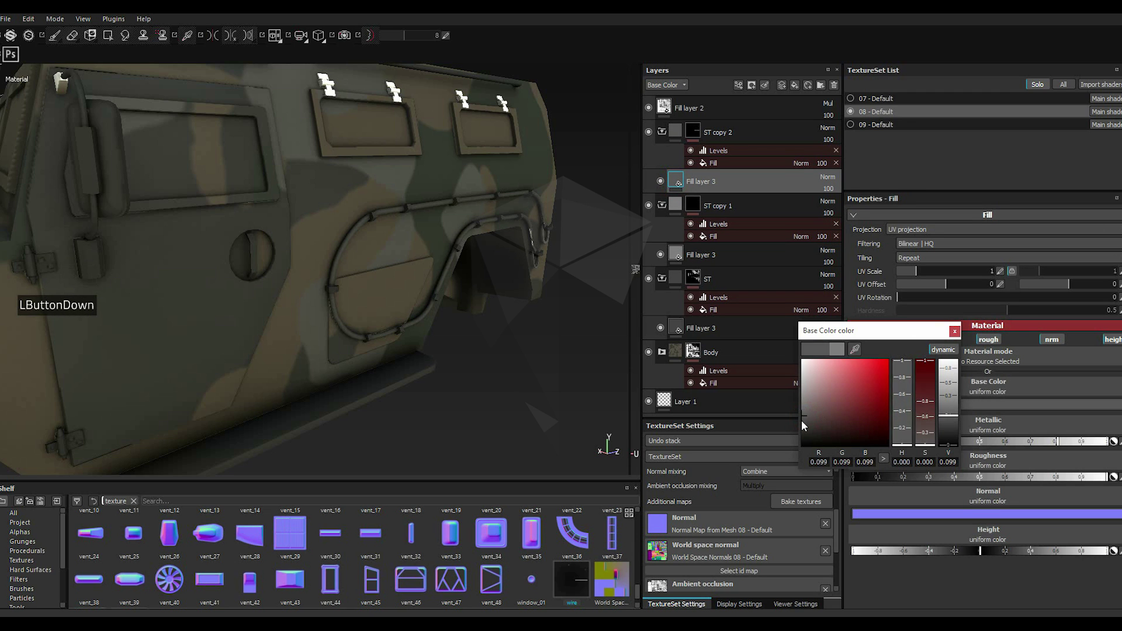
{"action": "left_click", "coordinate": [957, 337]}
{"action": "scroll", "scroll_direction": "up", "scroll_amount": 3}
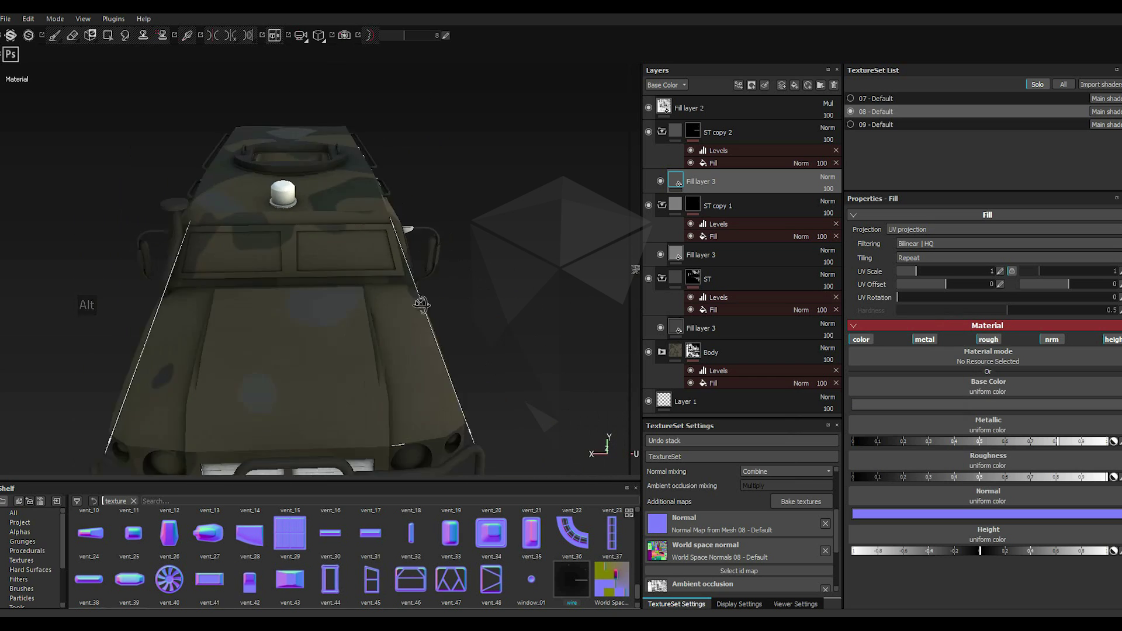
{"action": "scroll", "scroll_direction": "up", "scroll_amount": 3}
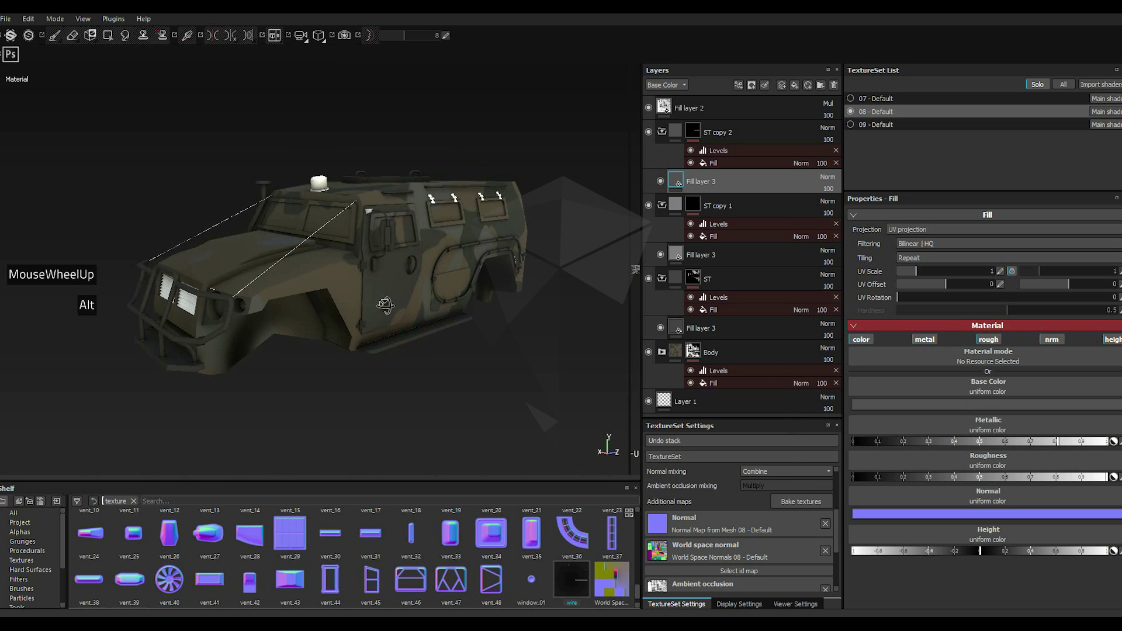
Step: Rename the top copied layer to Glass
{"action": "key", "text": "'"}
{"action": "right_click", "coordinate": [708, 136]}
{"action": "key", "text": "'"}
{"action": "right_click", "coordinate": [708, 136]}
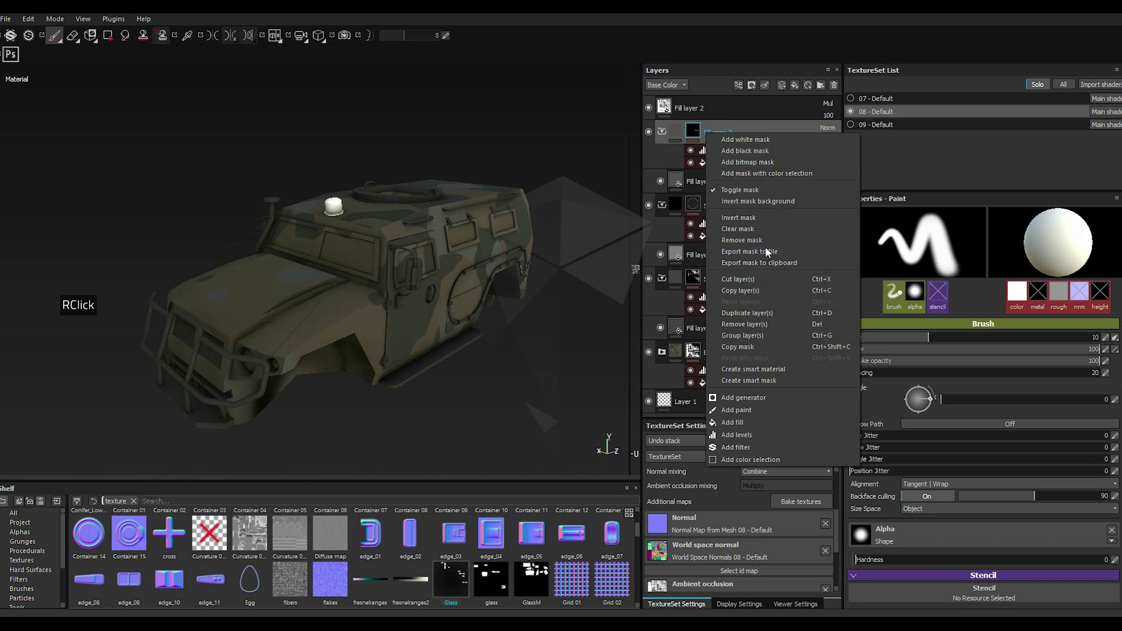
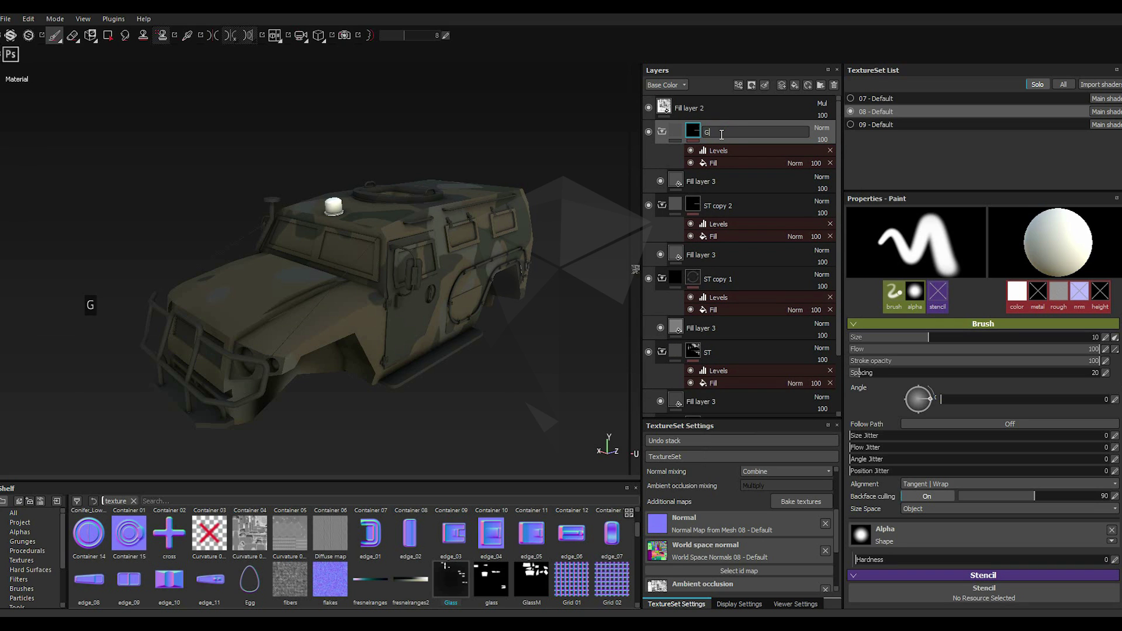
{"action": "key", "text": "BackSpace"}
{"action": "key", "text": "BackSpace"}
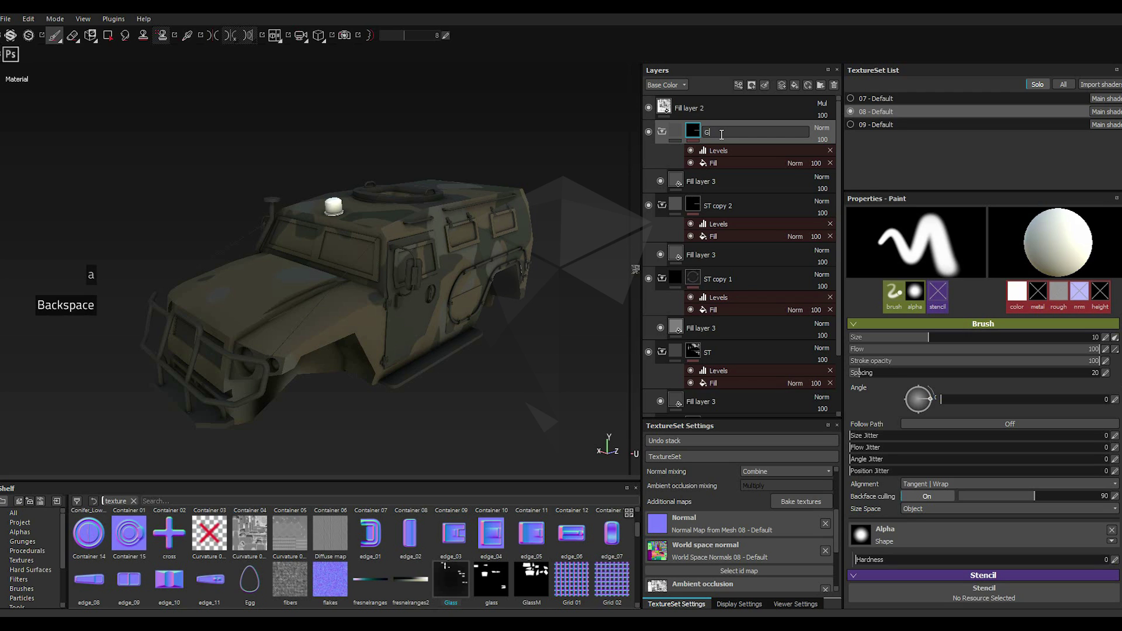
{"action": "key", "text": "BackSpace"}
{"action": "key", "text": "l"}
{"action": "key", "text": "BackSpace"}
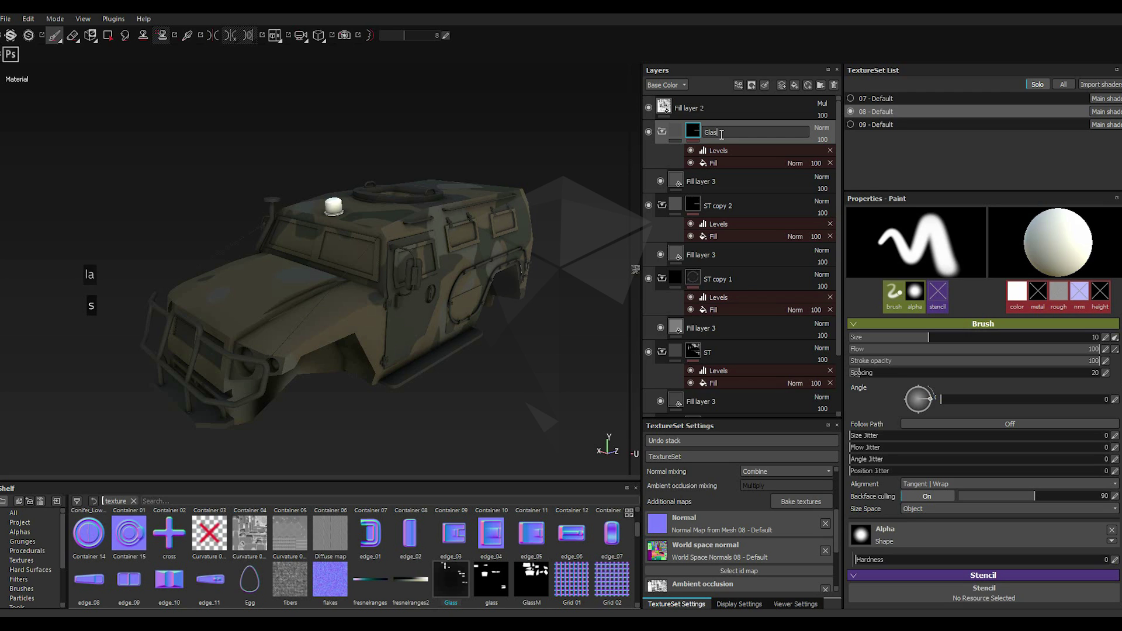
{"action": "type", "text": "s"}
{"action": "key", "text": "Return"}
{"action": "type", "text": "ss"}
{"action": "key", "text": "Return"}
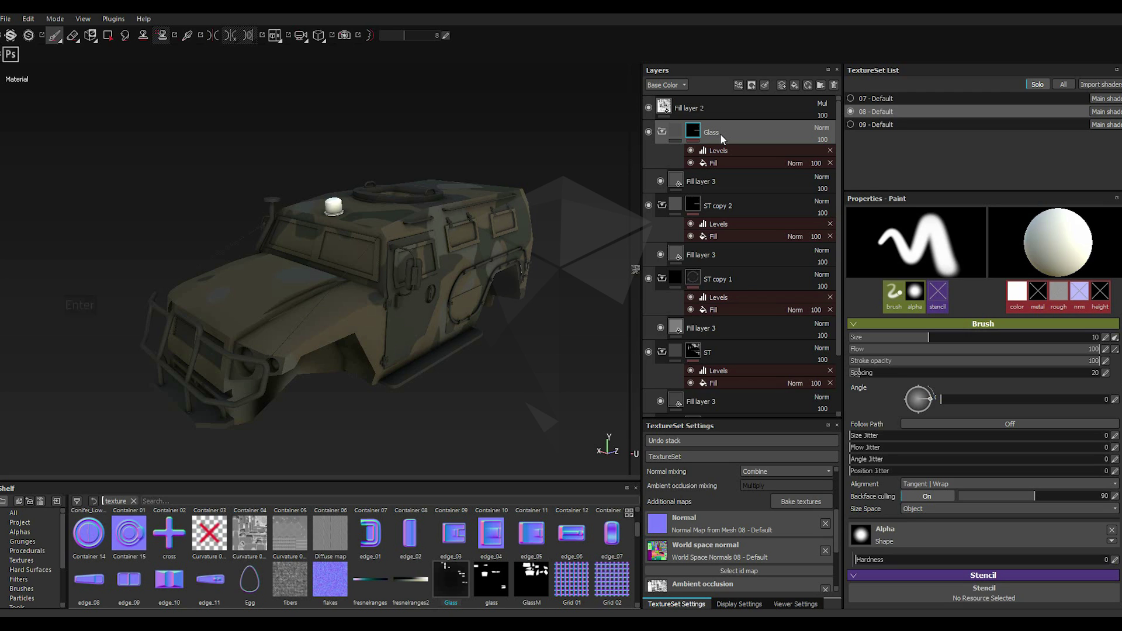
Step: Fill the Glass layer's mask grayscale slot with the Glass shelf texture
{"action": "left_click", "coordinate": [722, 163]}
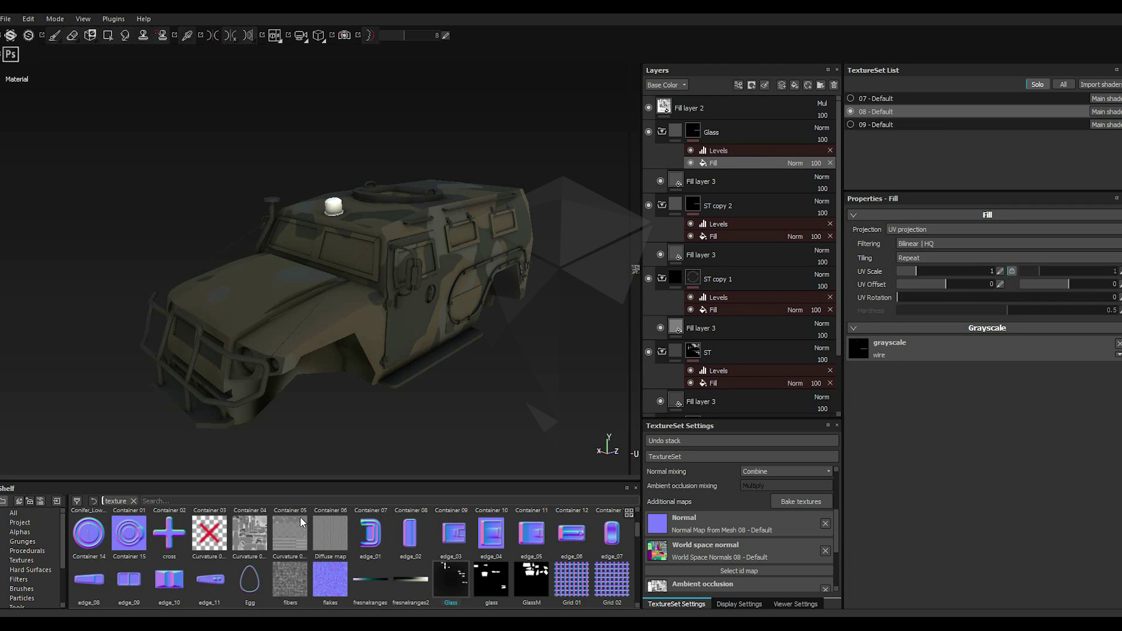
{"action": "scroll", "scroll_direction": "up", "scroll_amount": 3}
{"action": "scroll", "scroll_direction": "down", "scroll_amount": 3}
{"action": "scroll", "scroll_direction": "up", "scroll_amount": 3}
{"action": "scroll", "scroll_direction": "down", "scroll_amount": 3}
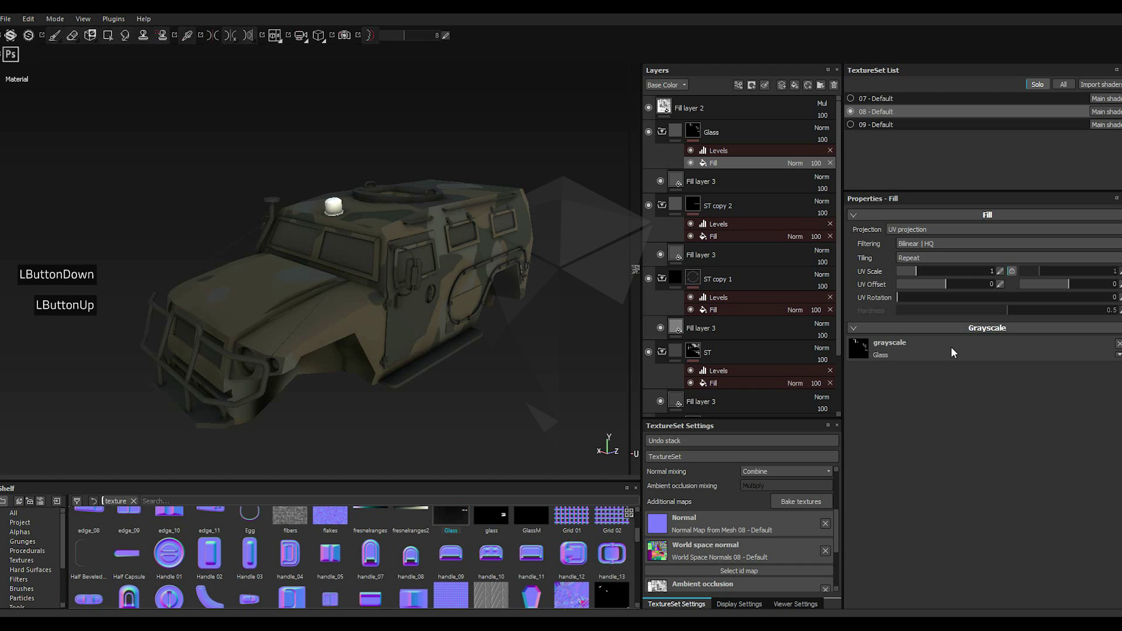
{"action": "scroll", "scroll_direction": "down", "scroll_amount": 3}
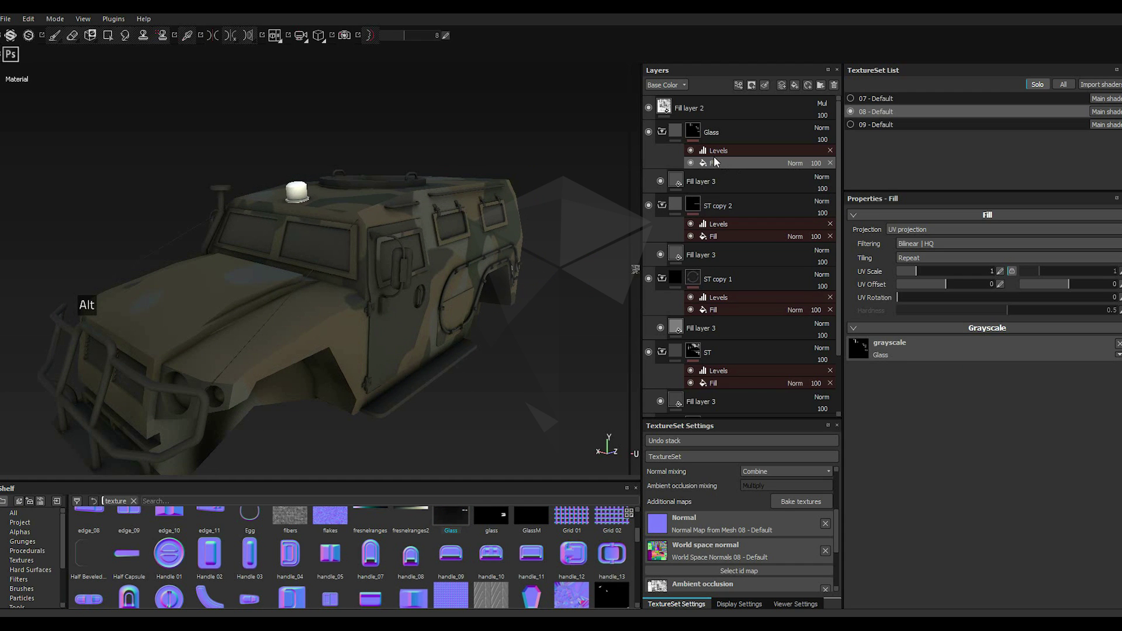
Step: Lower Fill layer 3's roughness and darken its base colour to near-black glass
{"action": "left_click", "coordinate": [694, 181]}
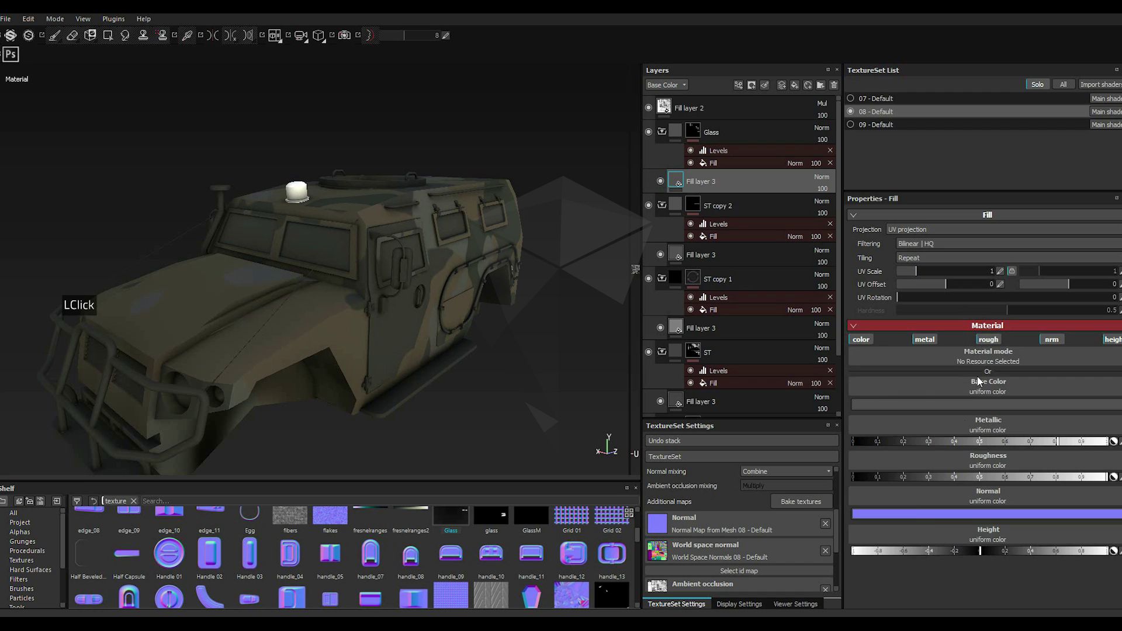
{"action": "left_click", "coordinate": [862, 450]}
{"action": "left_click", "coordinate": [874, 478]}
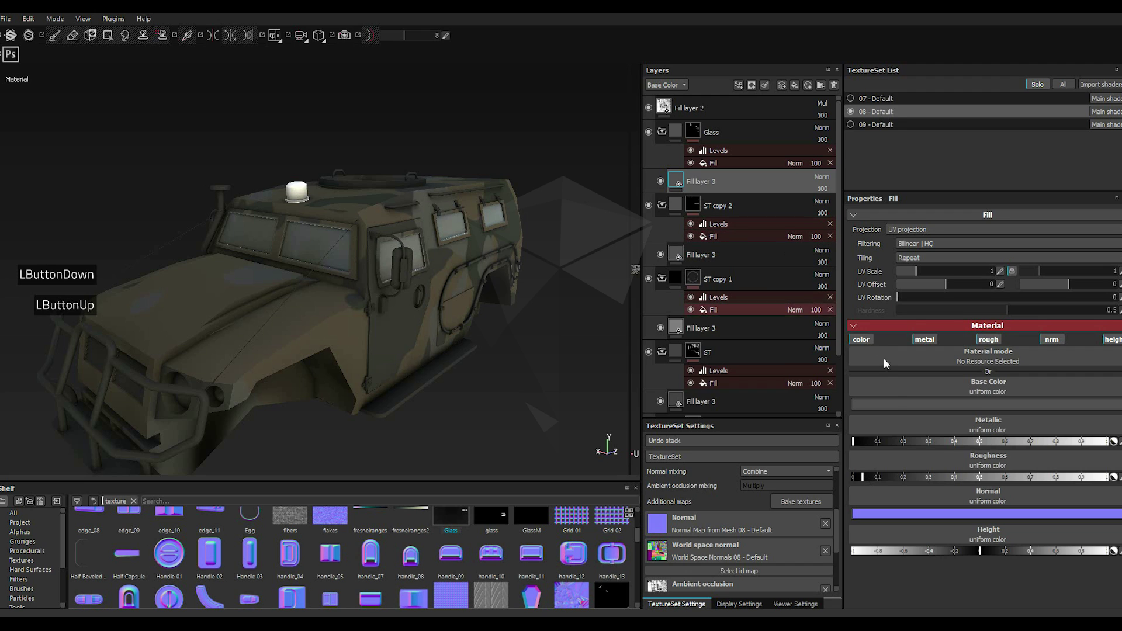
{"action": "left_click", "coordinate": [892, 405]}
{"action": "left_click", "coordinate": [801, 435]}
{"action": "left_click", "coordinate": [792, 439]}
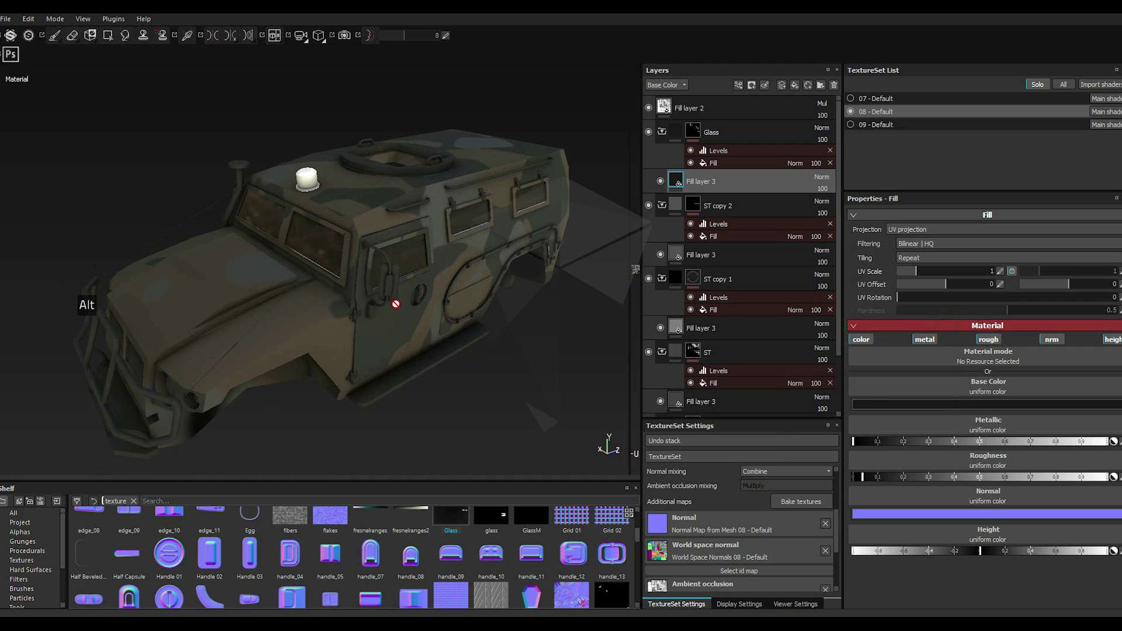
{"action": "left_click", "coordinate": [717, 160]}
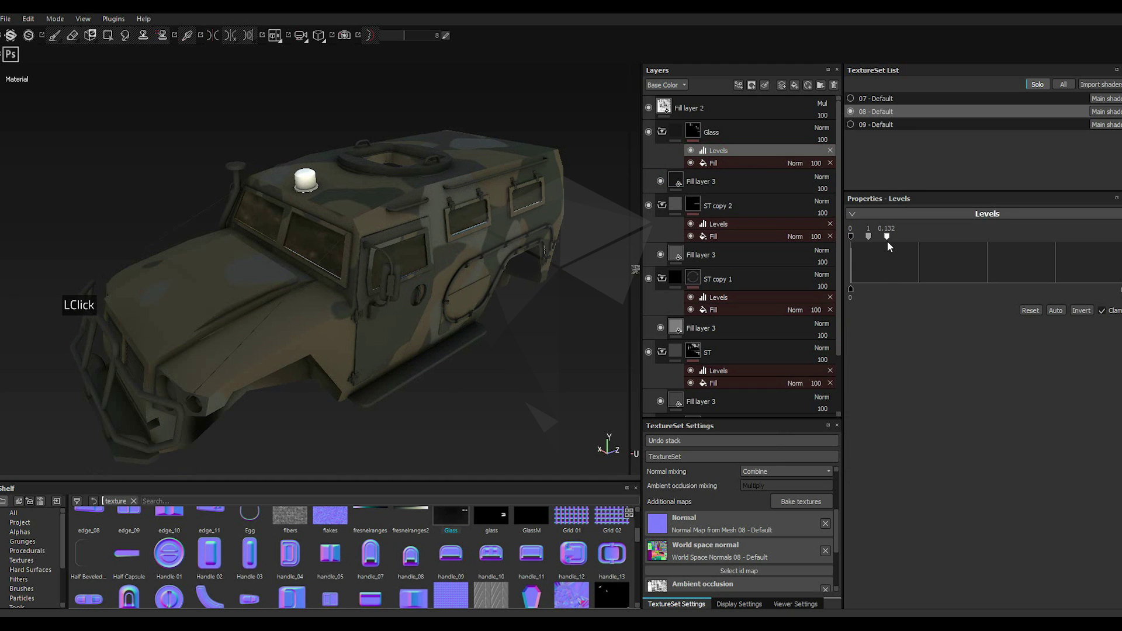
Step: Retune the Glass mask Levels handles so tinted glass fills every window pane cleanly
{"action": "left_click", "coordinate": [890, 242]}
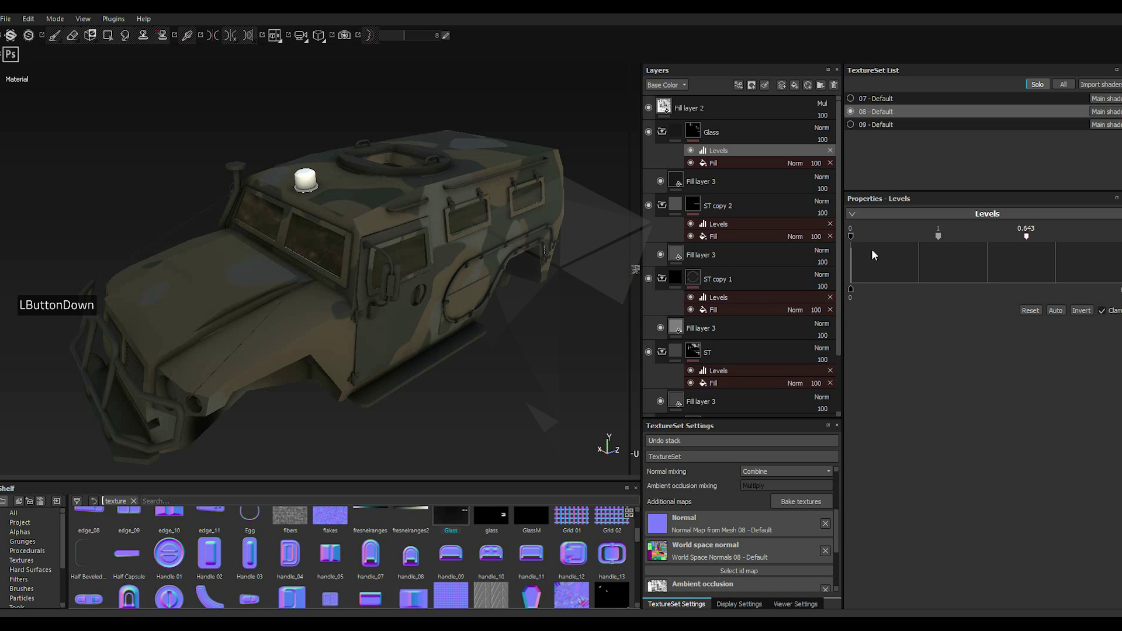
{"action": "double_click", "coordinate": [850, 255]}
{"action": "scroll", "scroll_direction": "down", "scroll_amount": 3}
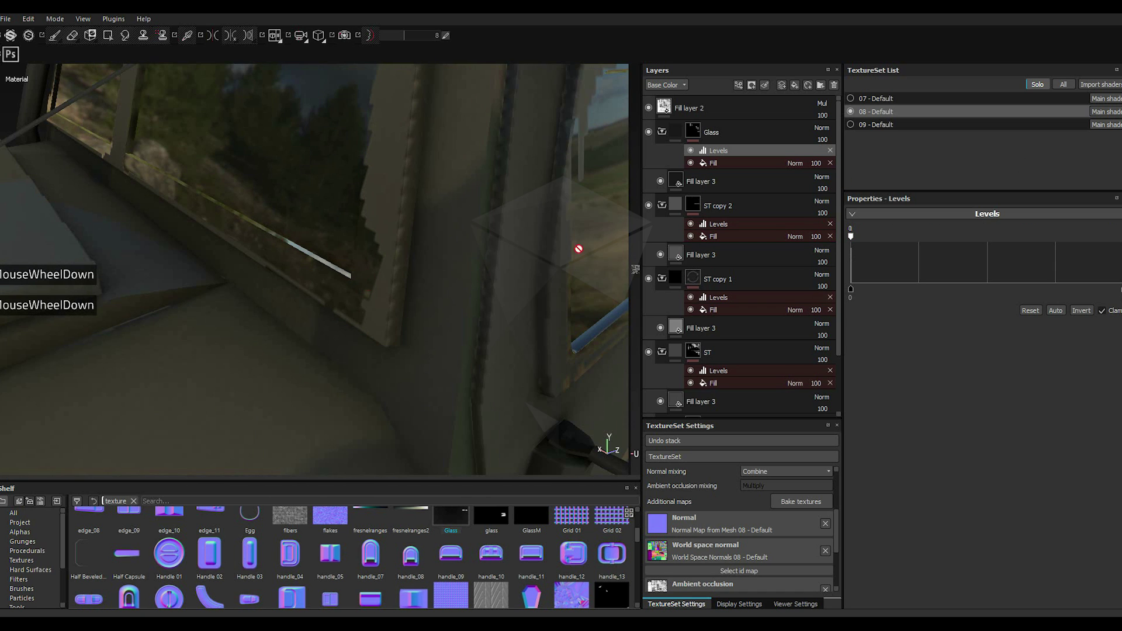
{"action": "left_click", "coordinate": [860, 239]}
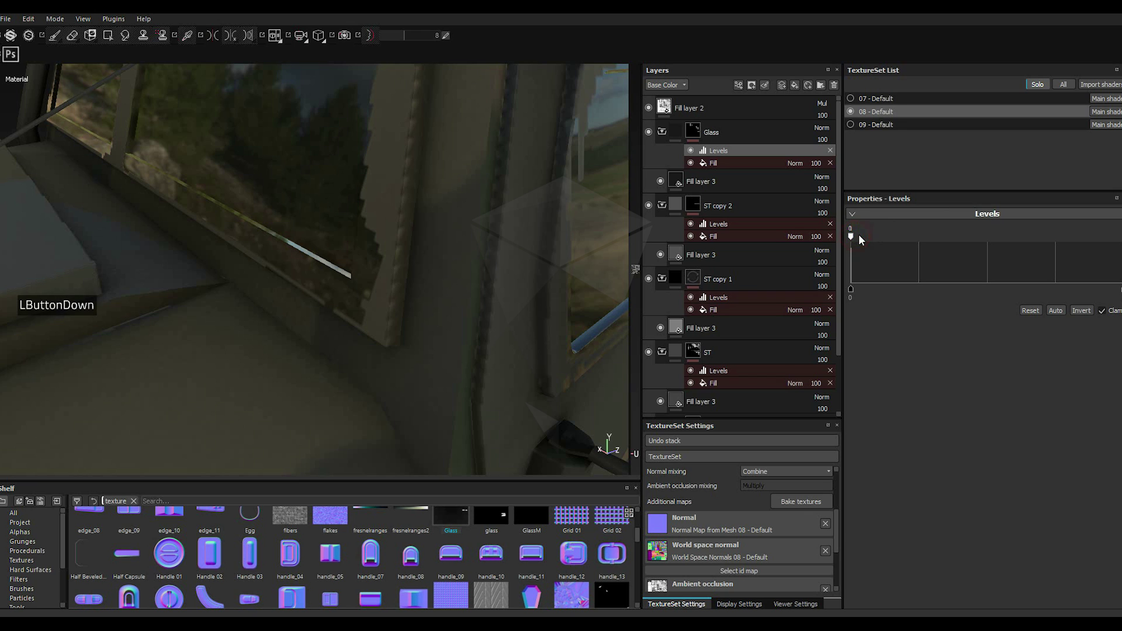
{"action": "left_click", "coordinate": [859, 240]}
{"action": "left_click", "coordinate": [854, 239]}
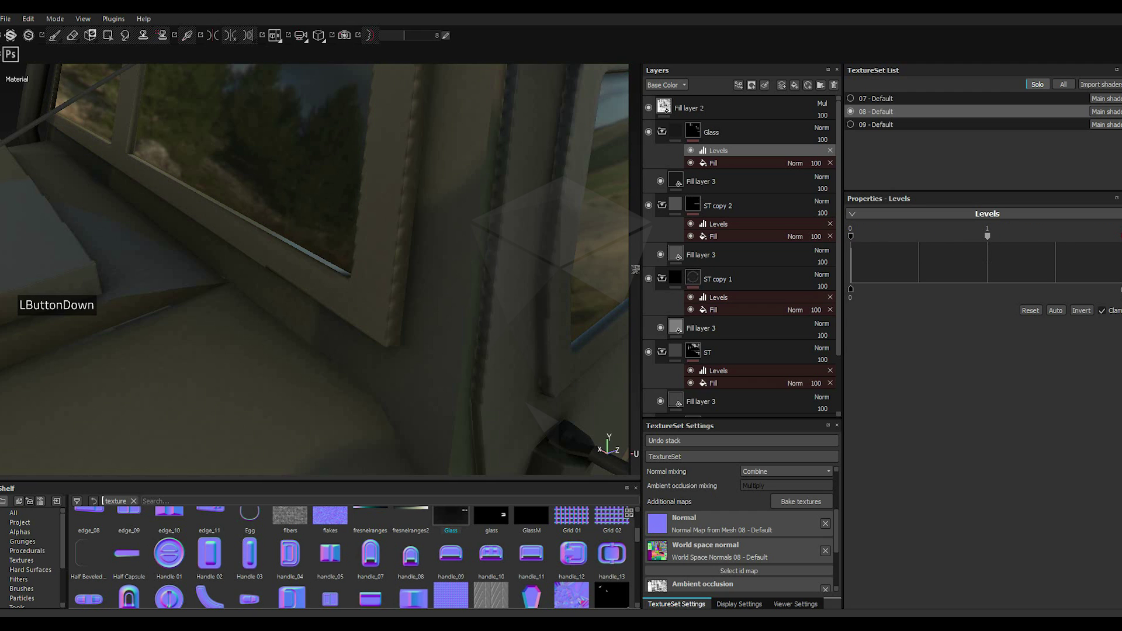
{"action": "double_click", "coordinate": [705, 301]}
{"action": "scroll", "scroll_direction": "up", "scroll_amount": 3}
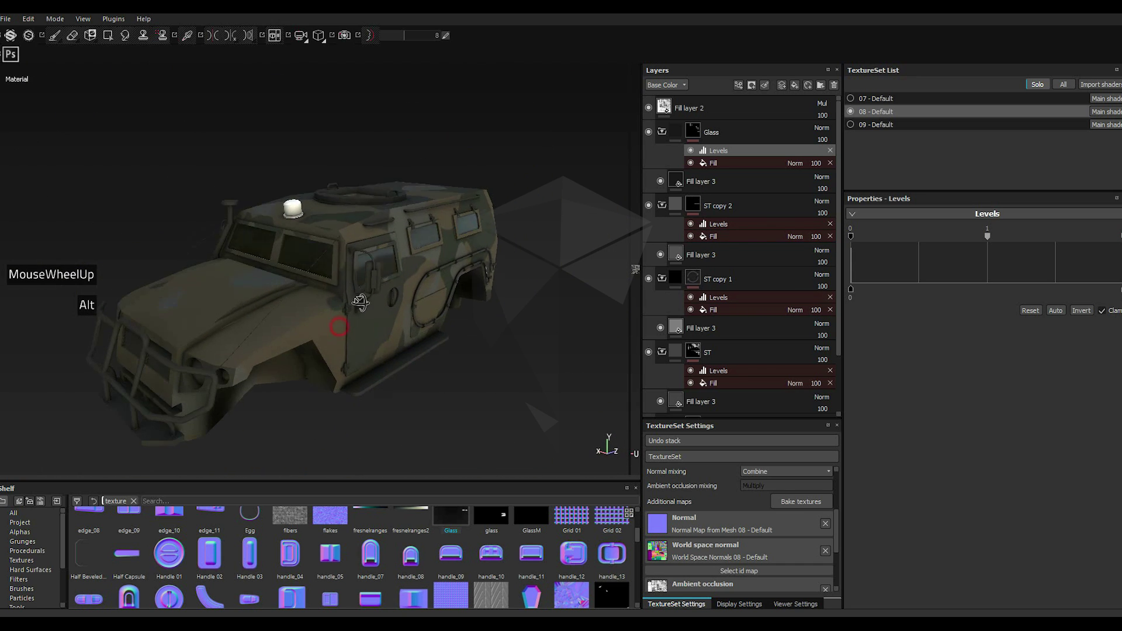
Step: Bring up the Glass layer's options to start duplicating it
{"action": "right_click", "coordinate": [718, 140]}
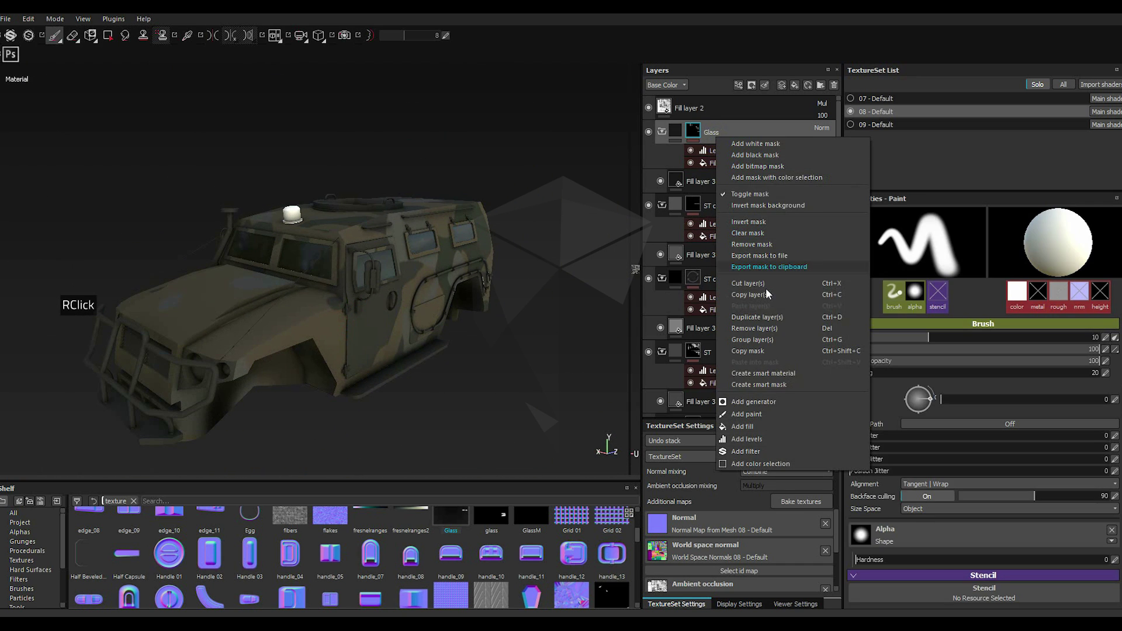
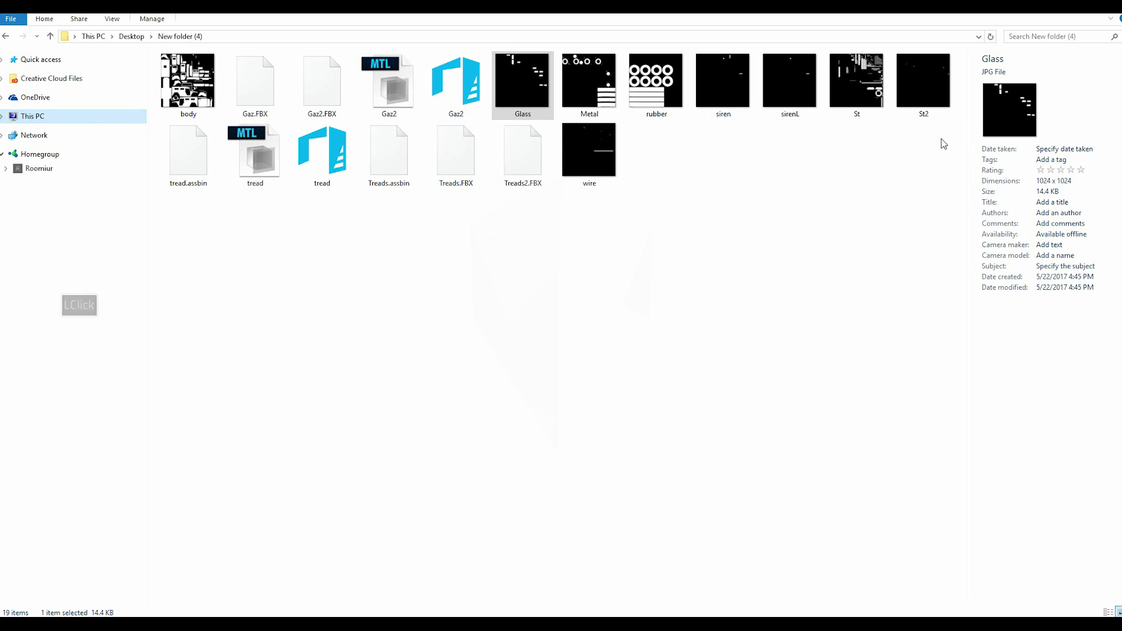
Step: Locate and select siren.jpg in the mask textures folder of File Explorer
{"action": "left_click", "coordinate": [723, 96]}
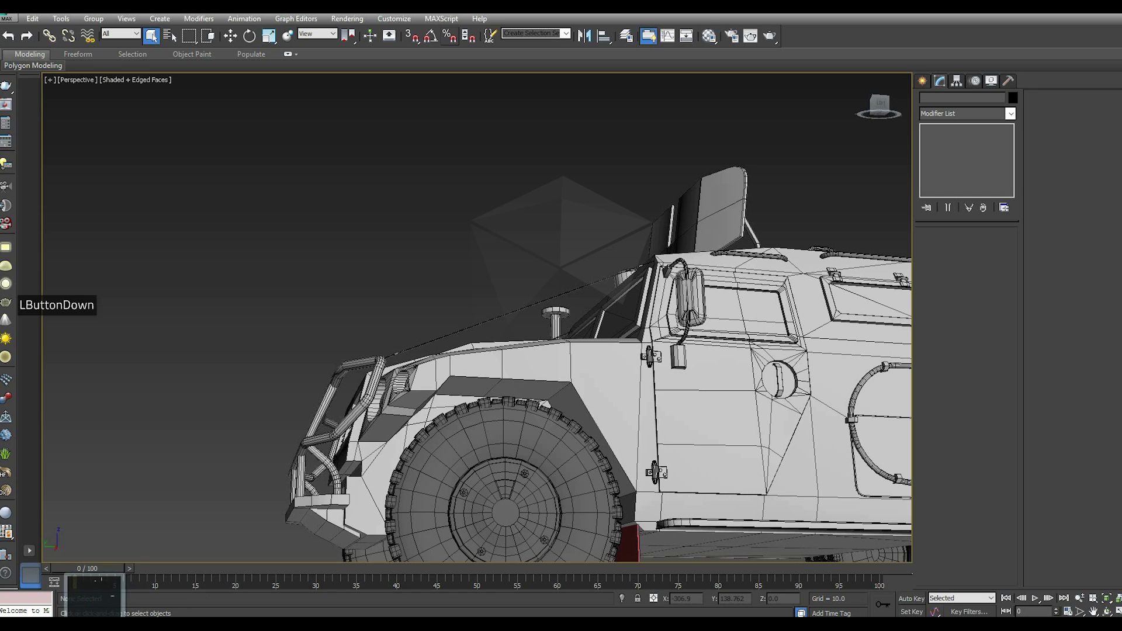
{"action": "left_click", "coordinate": [659, 472]}
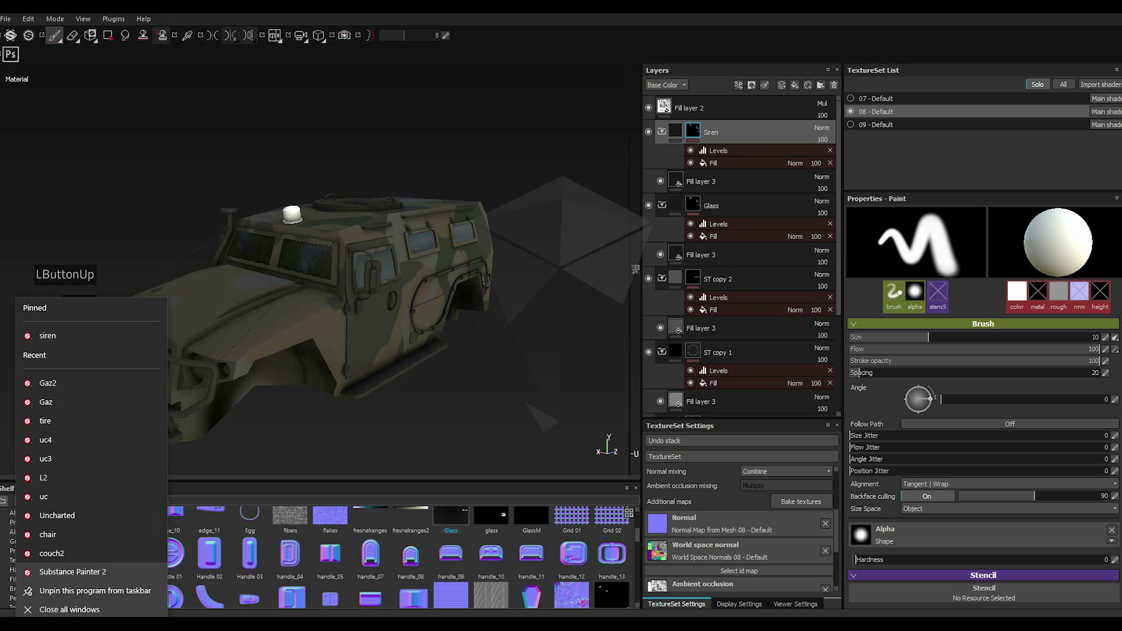
{"action": "left_click", "coordinate": [475, 325]}
{"action": "left_click", "coordinate": [555, 422]}
{"action": "left_click", "coordinate": [555, 422]}
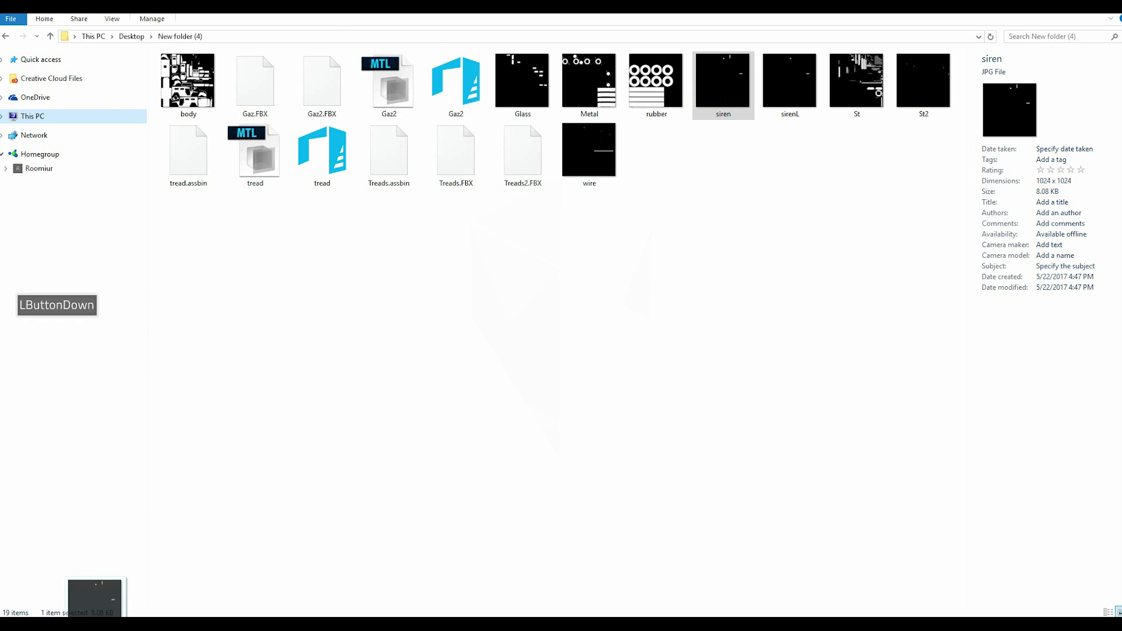
{"action": "left_click", "coordinate": [707, 199]}
Step: Import siren.jpg into the Substance Painter shelf as a texture
{"action": "left_click", "coordinate": [733, 236]}
{"action": "left_click", "coordinate": [710, 460]}
{"action": "left_click", "coordinate": [725, 479]}
{"action": "left_click", "coordinate": [644, 473]}
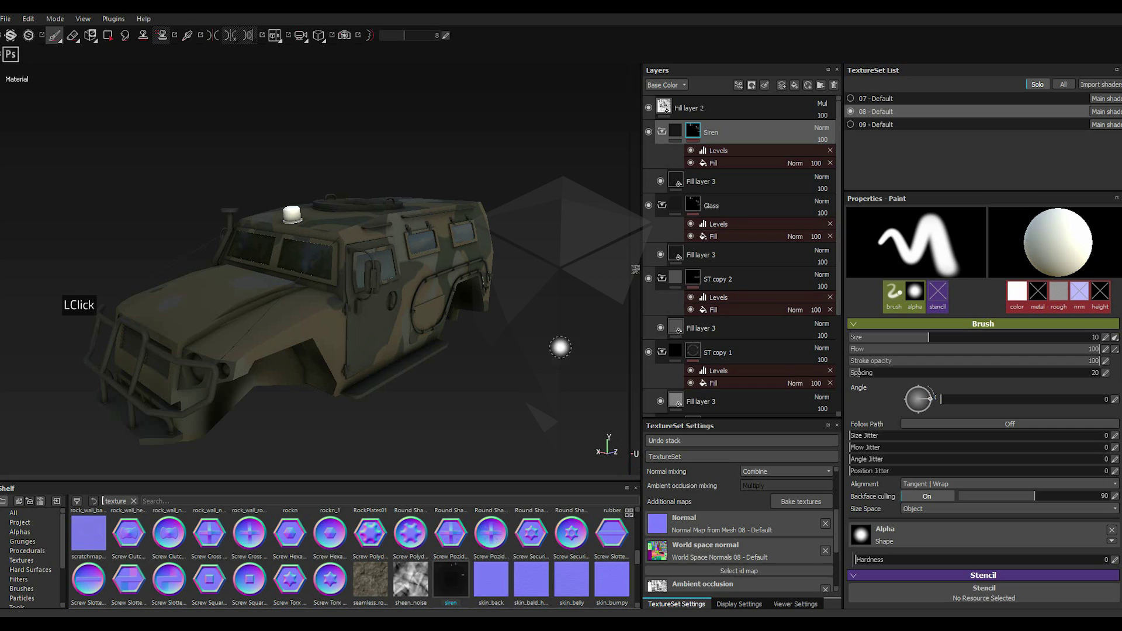
Step: Use the siren texture as the Siren layer's mask grayscale and add a Levels adjustment to it
{"action": "double_click", "coordinate": [725, 170]}
{"action": "left_click", "coordinate": [464, 599]}
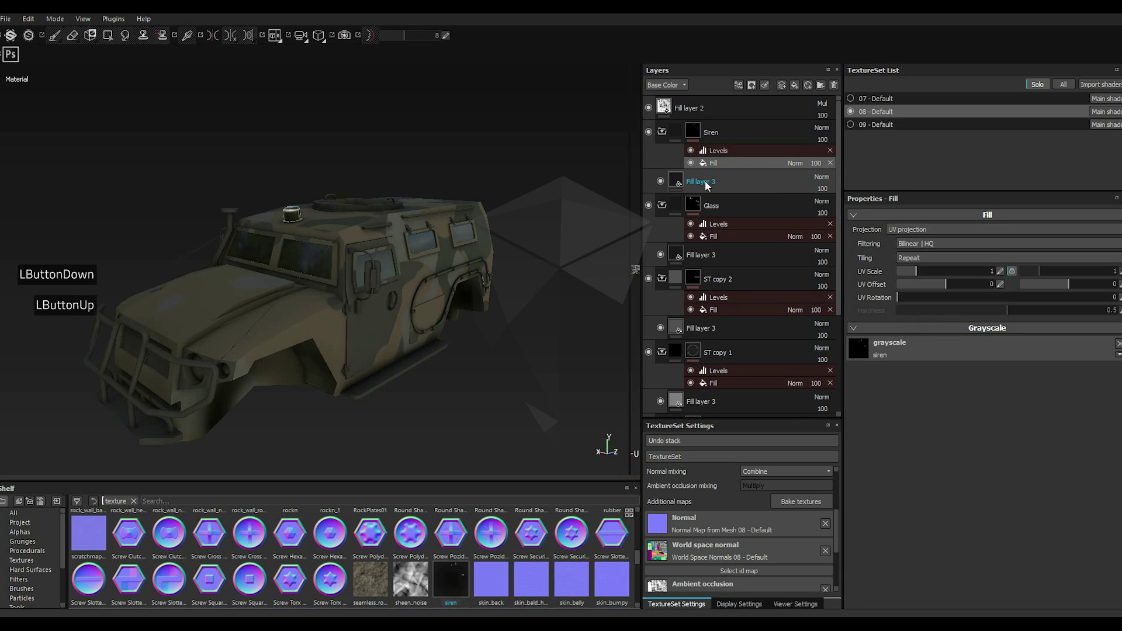
{"action": "scroll", "scroll_direction": "down", "scroll_amount": 3}
{"action": "scroll", "scroll_direction": "down", "scroll_amount": 3}
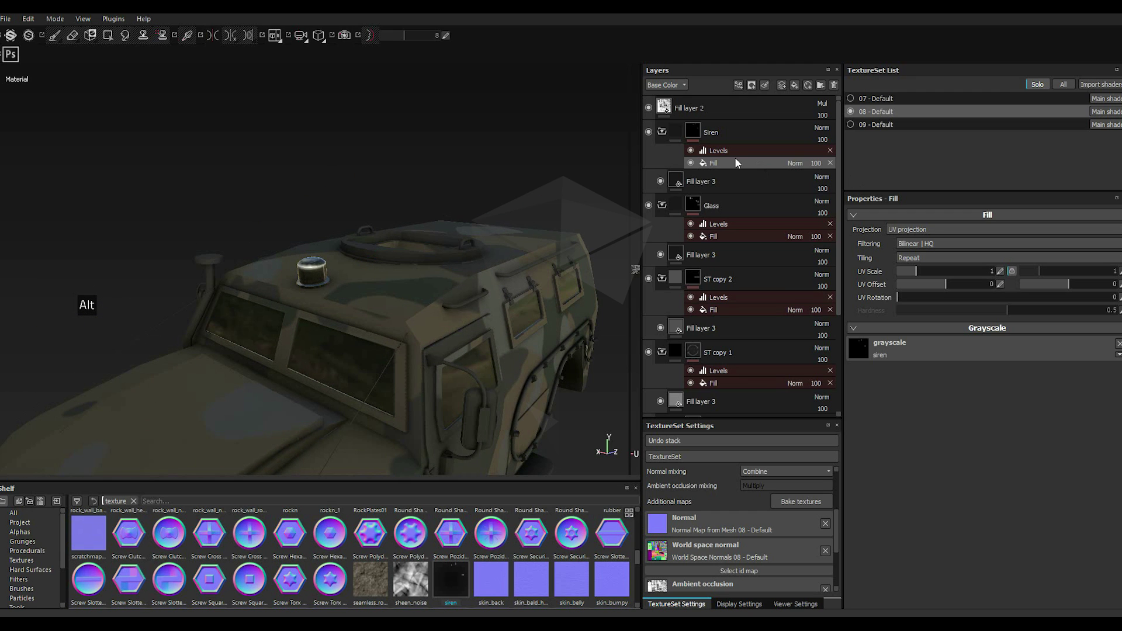
{"action": "left_click", "coordinate": [725, 152]}
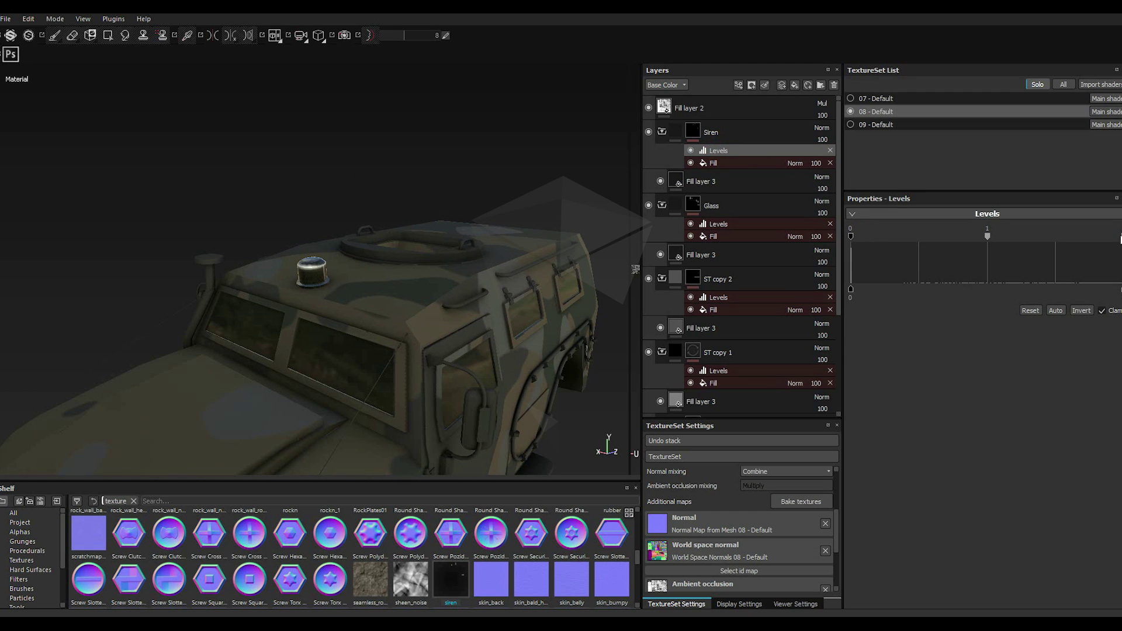
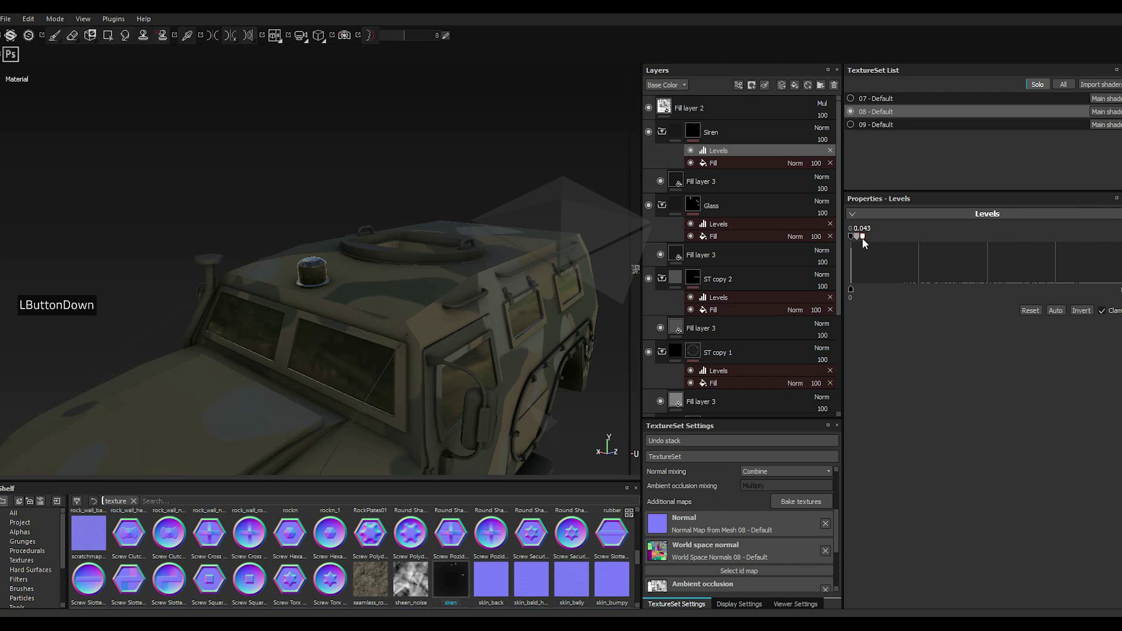
Step: Raise the siren fill's roughness slightly and try a darkened blue base colour
{"action": "left_click", "coordinate": [684, 189]}
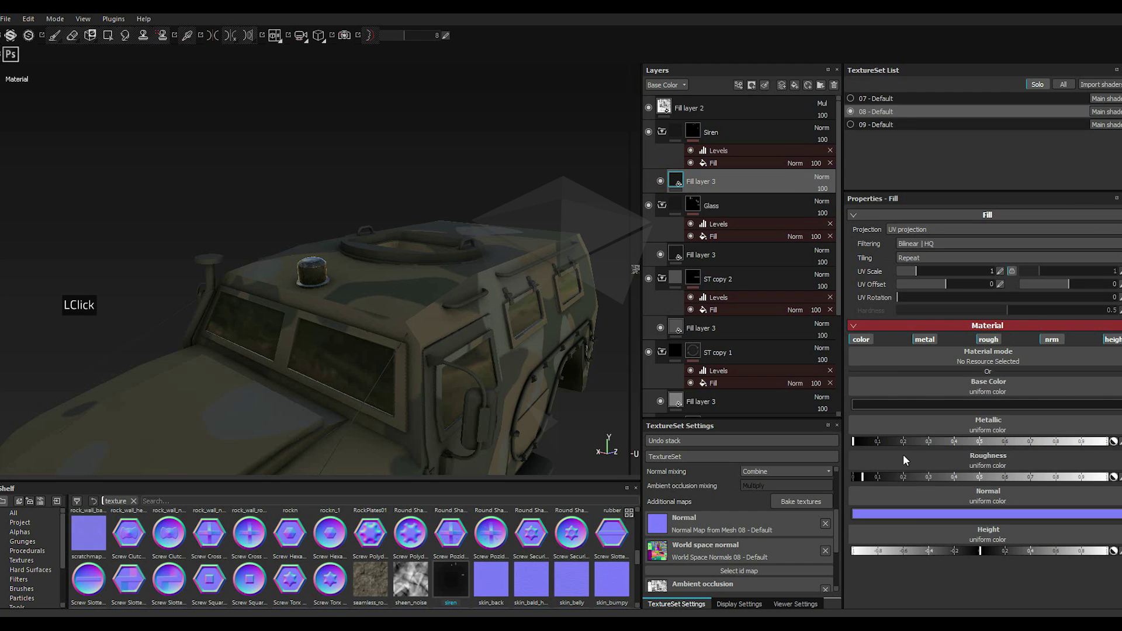
{"action": "left_click", "coordinate": [914, 478]}
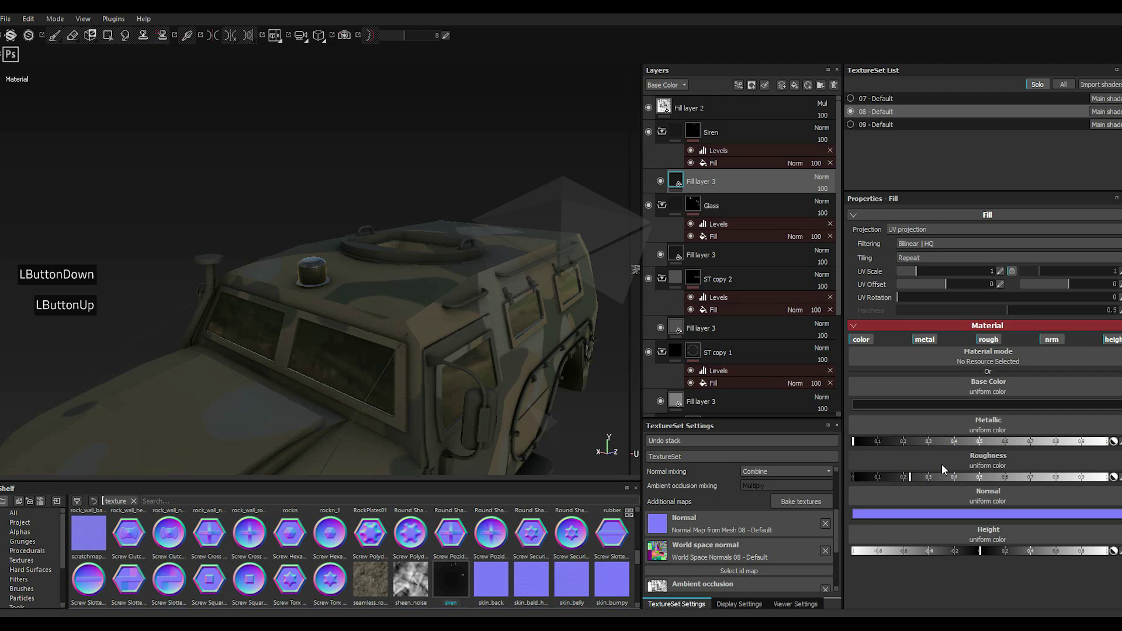
{"action": "left_click", "coordinate": [873, 406]}
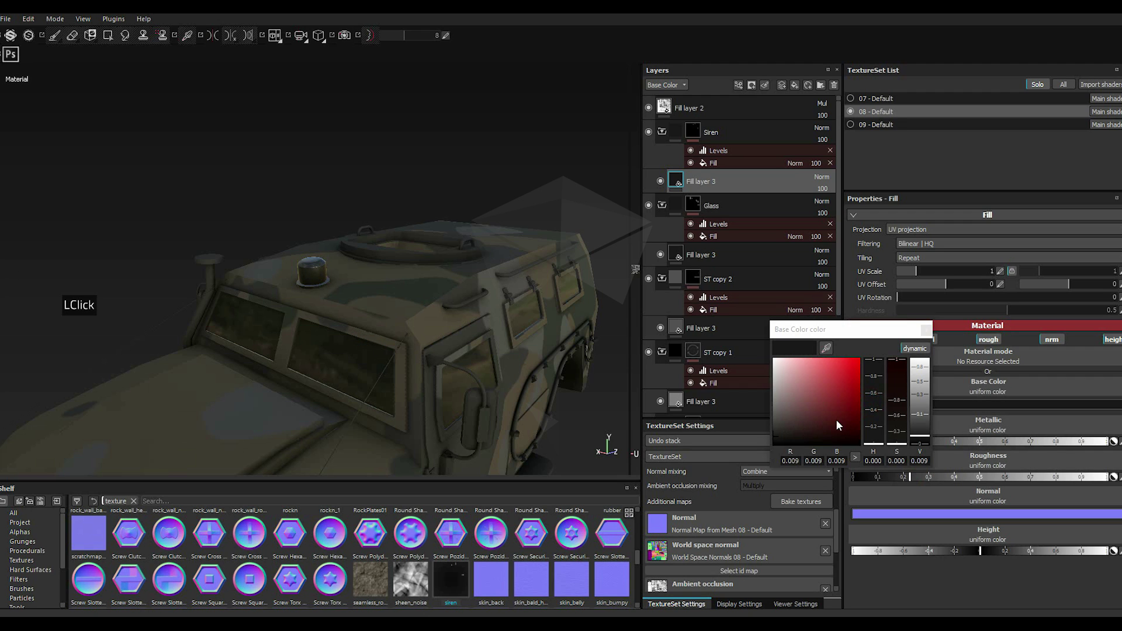
{"action": "left_click", "coordinate": [838, 417]}
{"action": "left_click", "coordinate": [876, 445]}
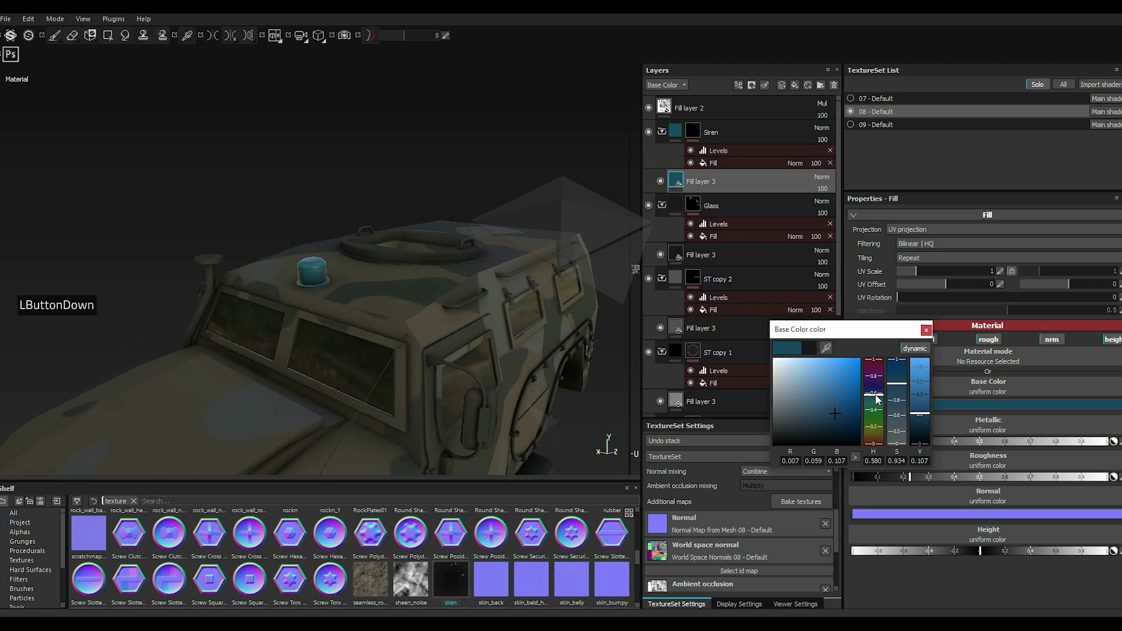
{"action": "left_click", "coordinate": [882, 396]}
{"action": "double_click", "coordinate": [882, 397]}
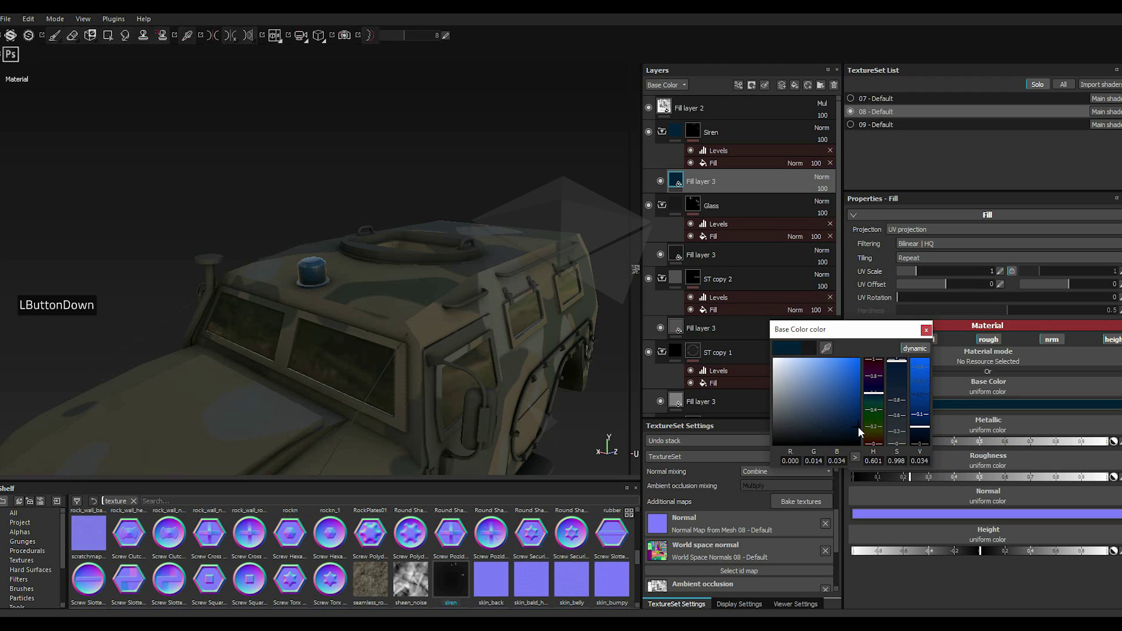
{"action": "left_click", "coordinate": [932, 334]}
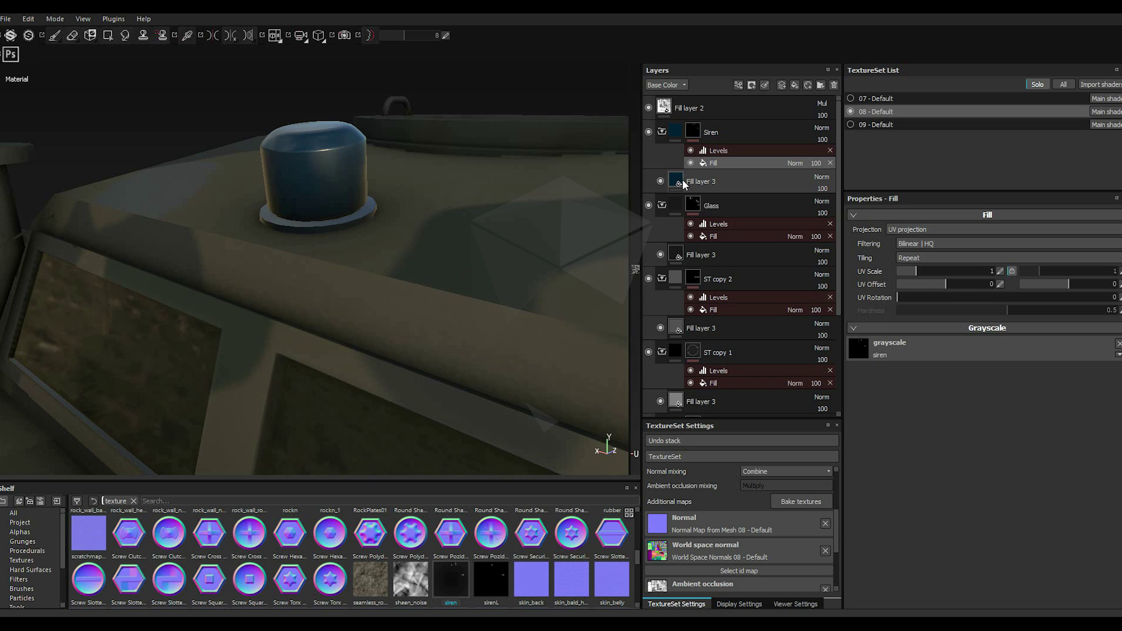
Step: Change the siren fill's base colour to a near-black grey
{"action": "left_click", "coordinate": [683, 181]}
{"action": "left_click", "coordinate": [682, 183]}
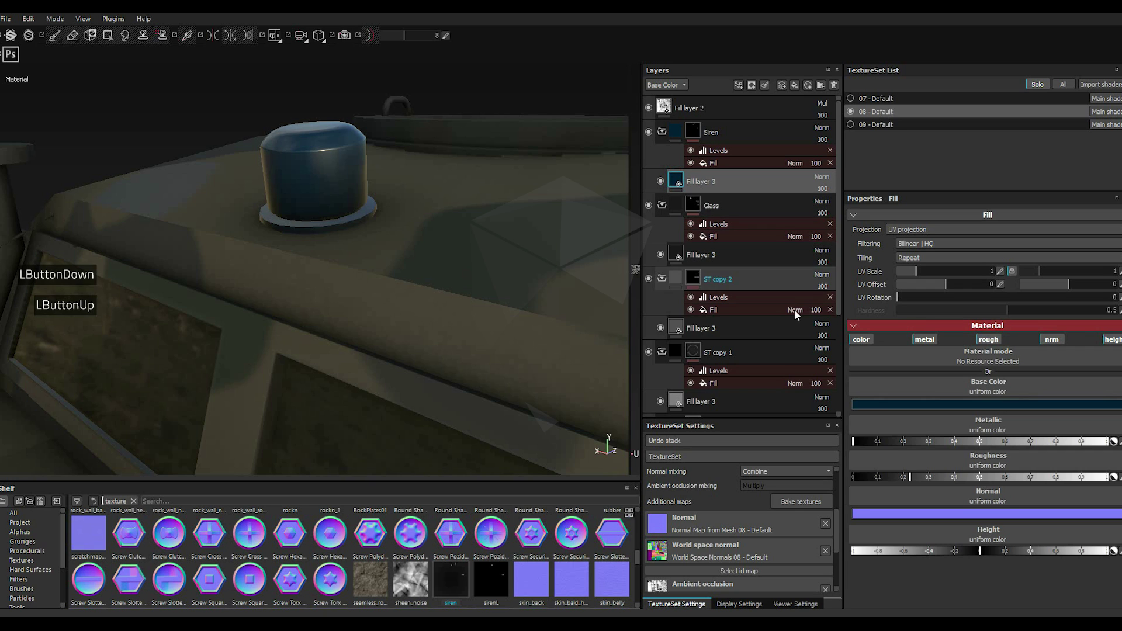
{"action": "left_click", "coordinate": [882, 407]}
{"action": "double_click", "coordinate": [882, 407]}
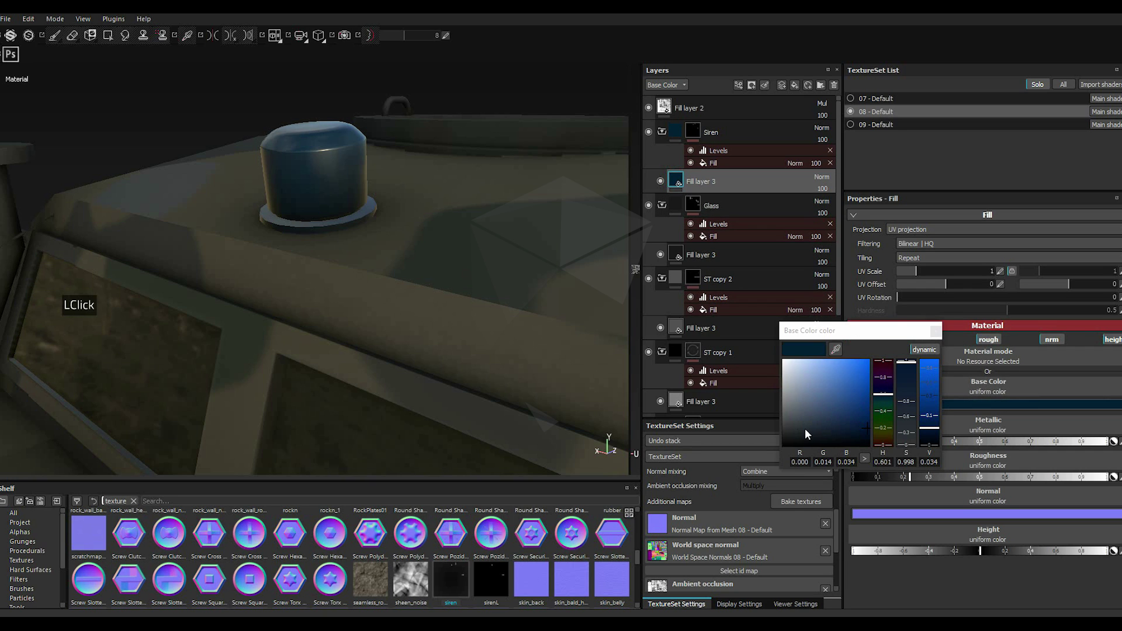
{"action": "left_click", "coordinate": [794, 436]}
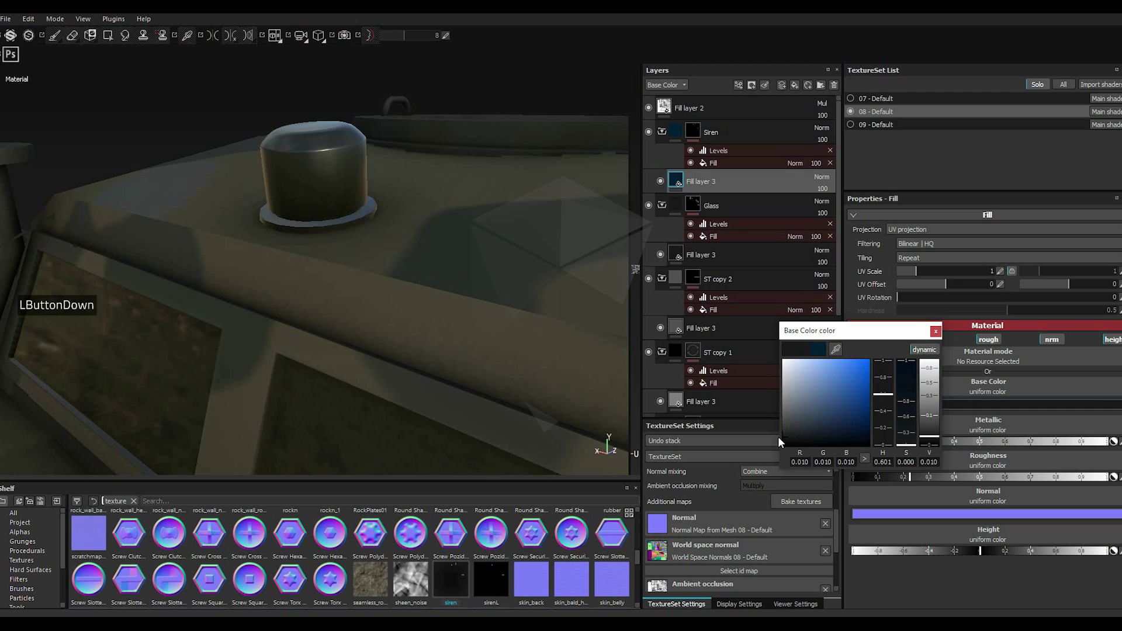
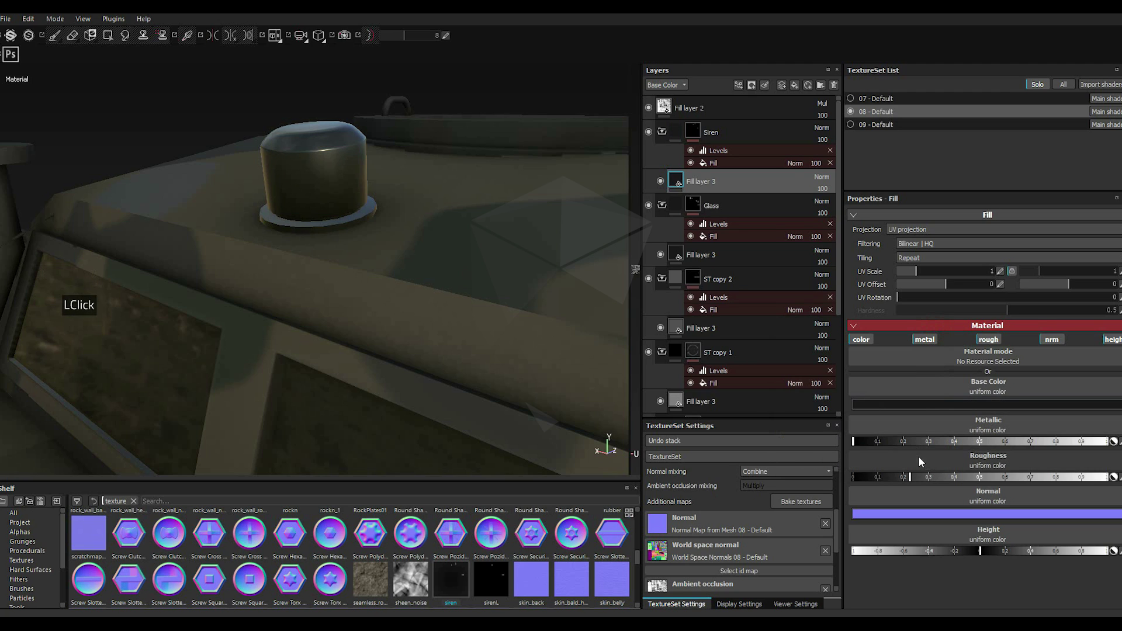
{"action": "left_click", "coordinate": [946, 478]}
Step: Duplicate the siren's fill layer, then delete the unwanted duplicate again
{"action": "left_click", "coordinate": [961, 477]}
{"action": "right_click", "coordinate": [710, 189]}
{"action": "right_click", "coordinate": [710, 189]}
{"action": "right_click", "coordinate": [710, 189]}
{"action": "right_click", "coordinate": [710, 190]}
{"action": "right_click", "coordinate": [710, 189]}
{"action": "right_click", "coordinate": [710, 190]}
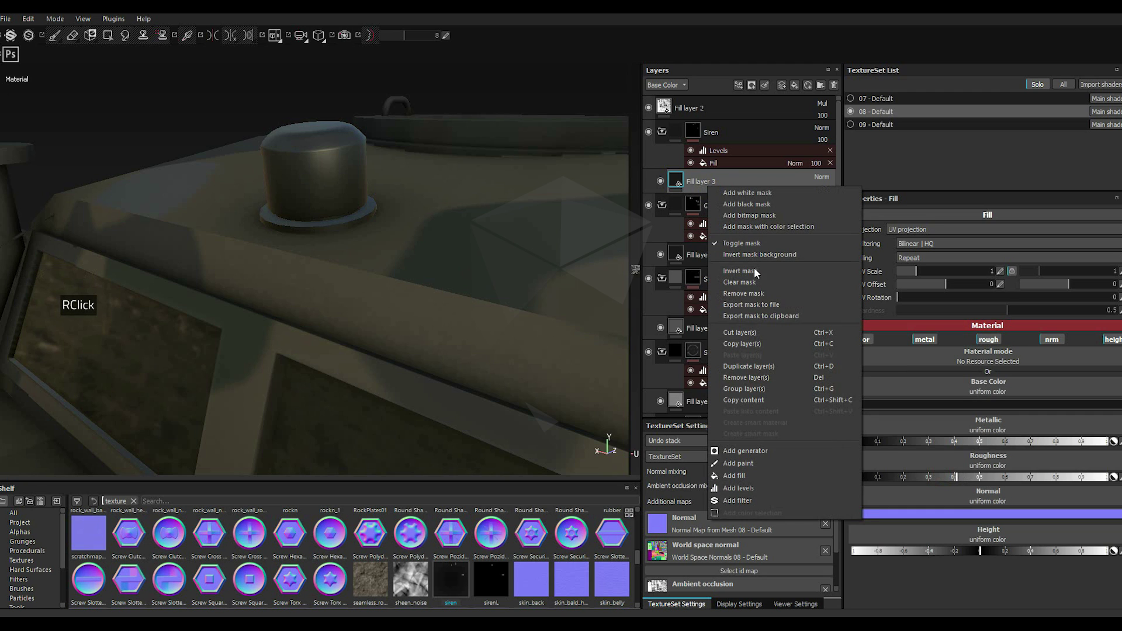
{"action": "left_click", "coordinate": [776, 367]}
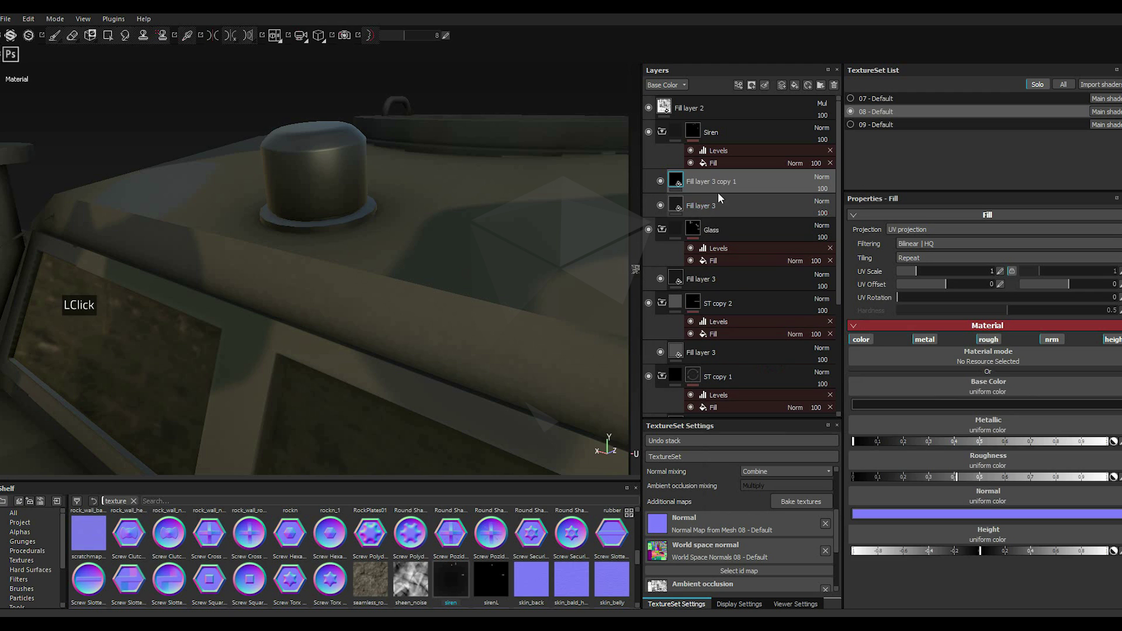
{"action": "key", "text": "Delete"}
{"action": "key", "text": "Delete"}
{"action": "key", "text": "Delete"}
{"action": "key", "text": "Delete"}
{"action": "key", "text": "Delete"}
{"action": "key", "text": "Delete"}
{"action": "key", "text": "Delete"}
{"action": "key", "text": "Delete"}
{"action": "key", "text": "Delete"}
{"action": "key", "text": "Delete"}
{"action": "key", "text": "Delete"}
{"action": "key", "text": "Delete"}
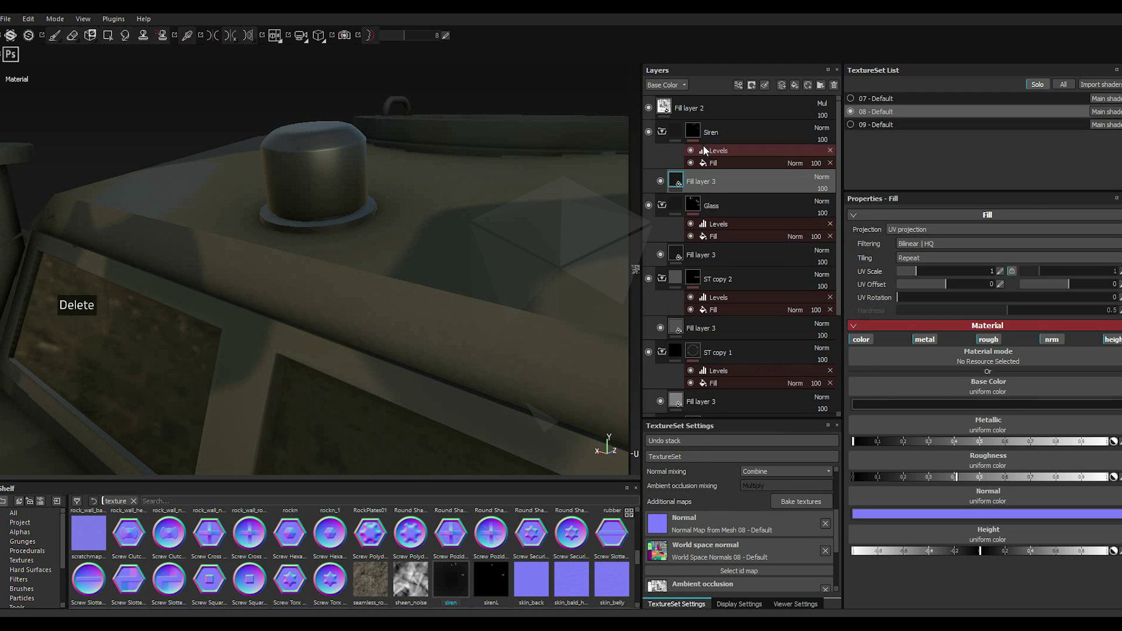
{"action": "key", "text": "Delete"}
Step: Copy the Siren folder's mask and paste it into Fill layer 3's mask
{"action": "right_click", "coordinate": [698, 134]}
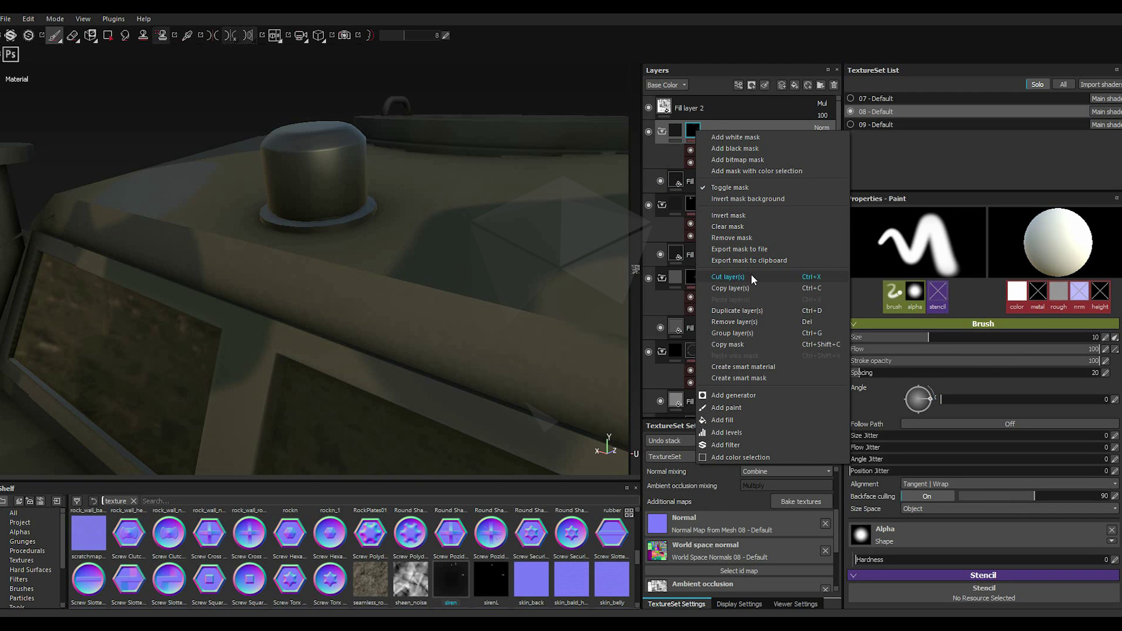
{"action": "left_click", "coordinate": [754, 349]}
{"action": "double_click", "coordinate": [752, 348]}
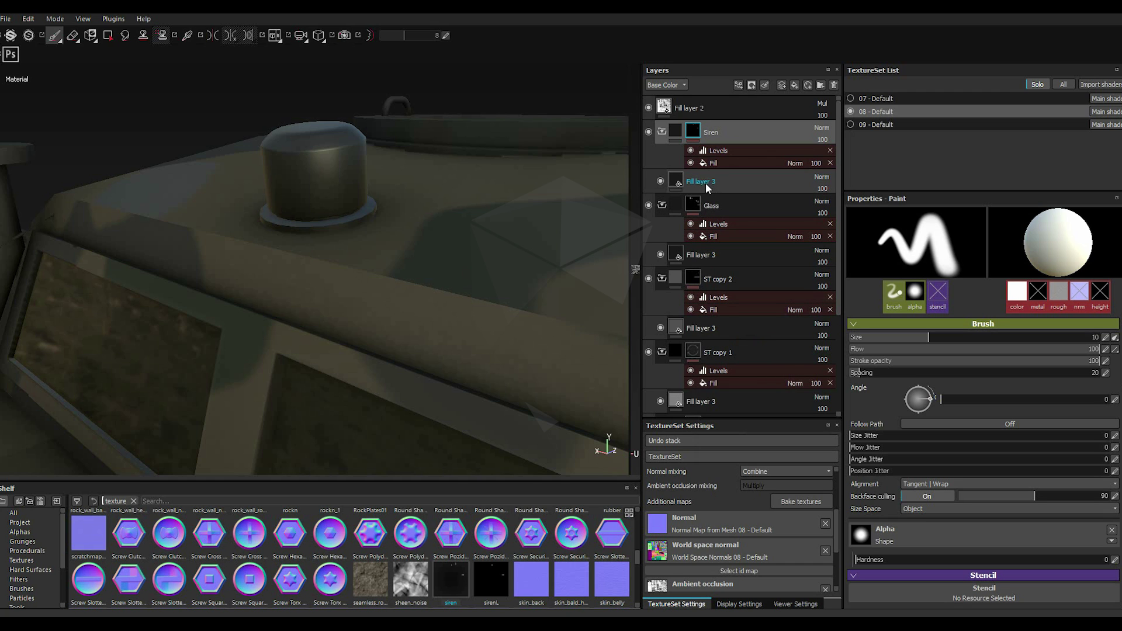
{"action": "double_click", "coordinate": [695, 186]}
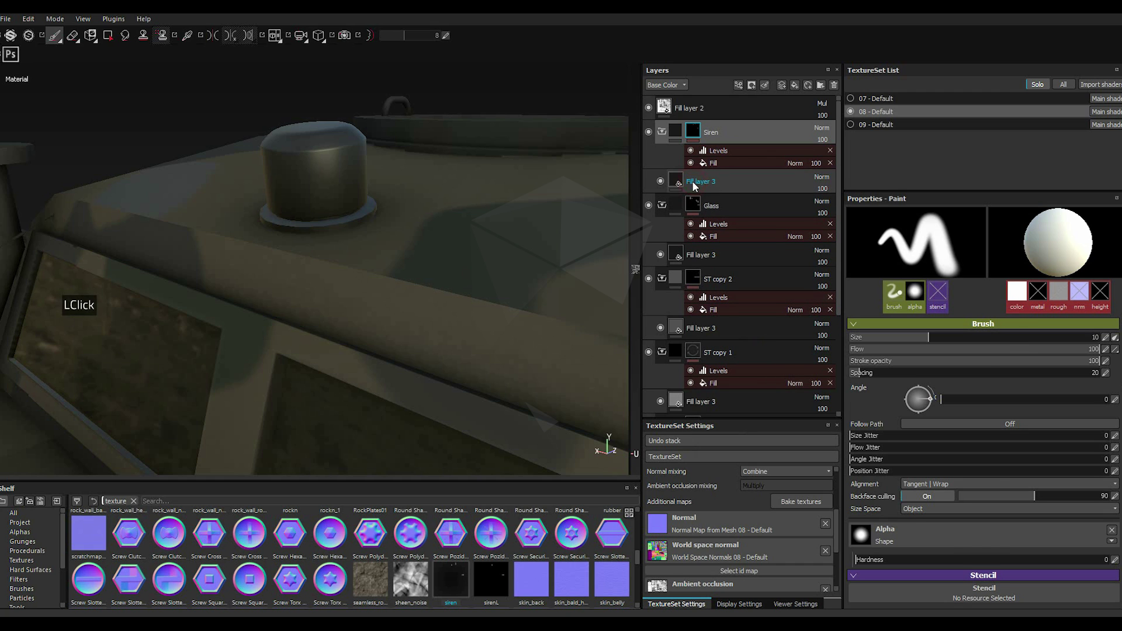
{"action": "right_click", "coordinate": [695, 185]}
{"action": "right_click", "coordinate": [695, 185]}
{"action": "right_click", "coordinate": [695, 185]}
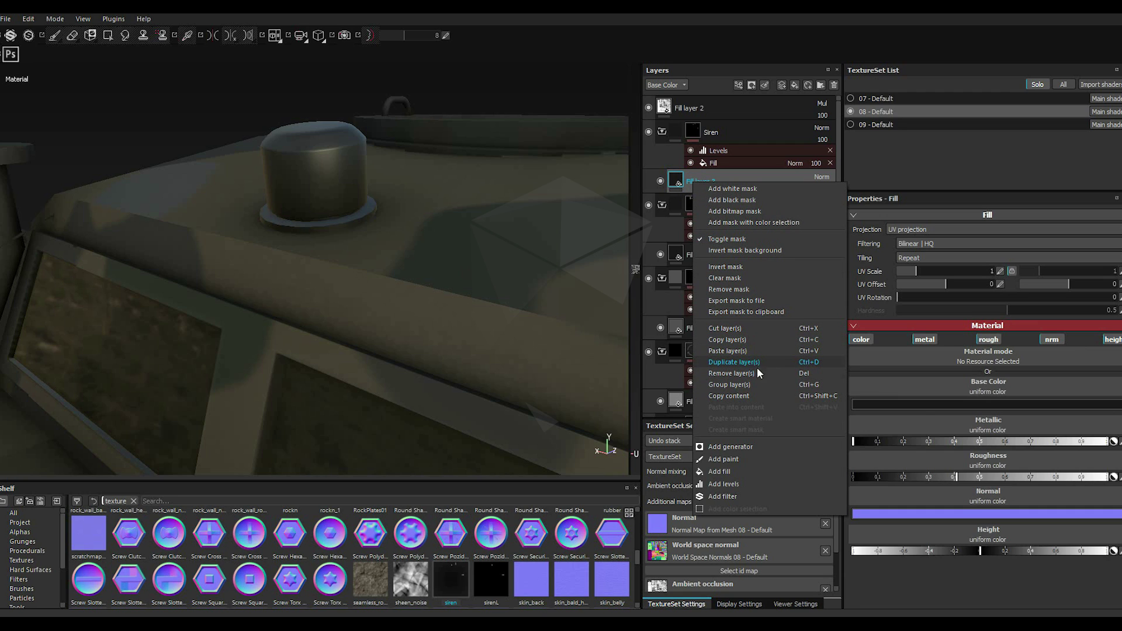
{"action": "left_click", "coordinate": [751, 217]}
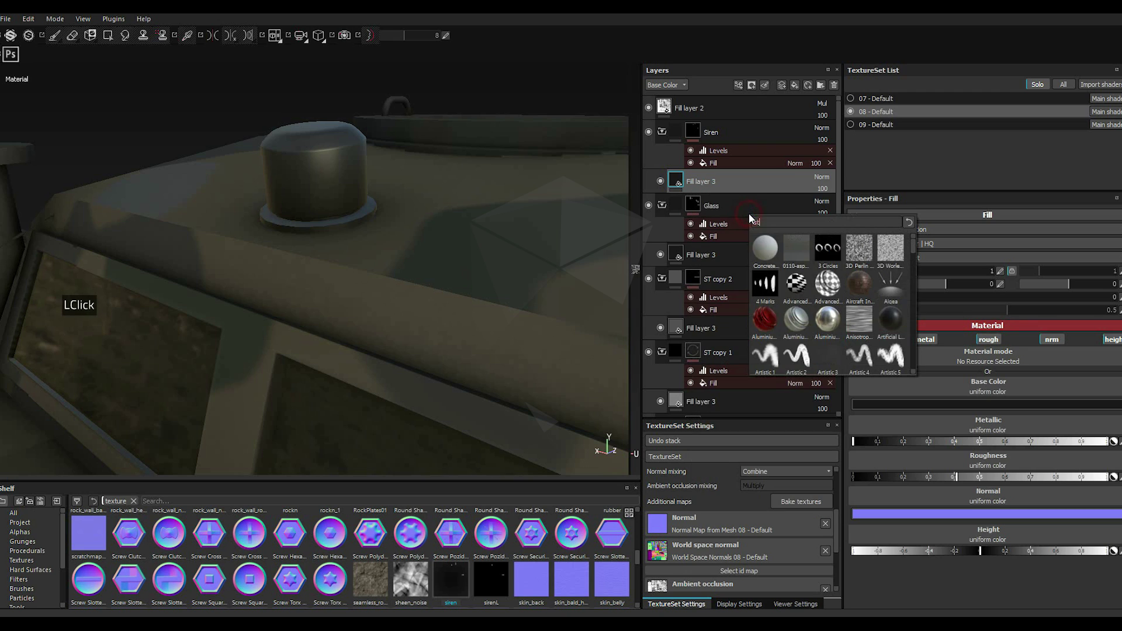
{"action": "left_click", "coordinate": [721, 183]}
{"action": "right_click", "coordinate": [721, 185]}
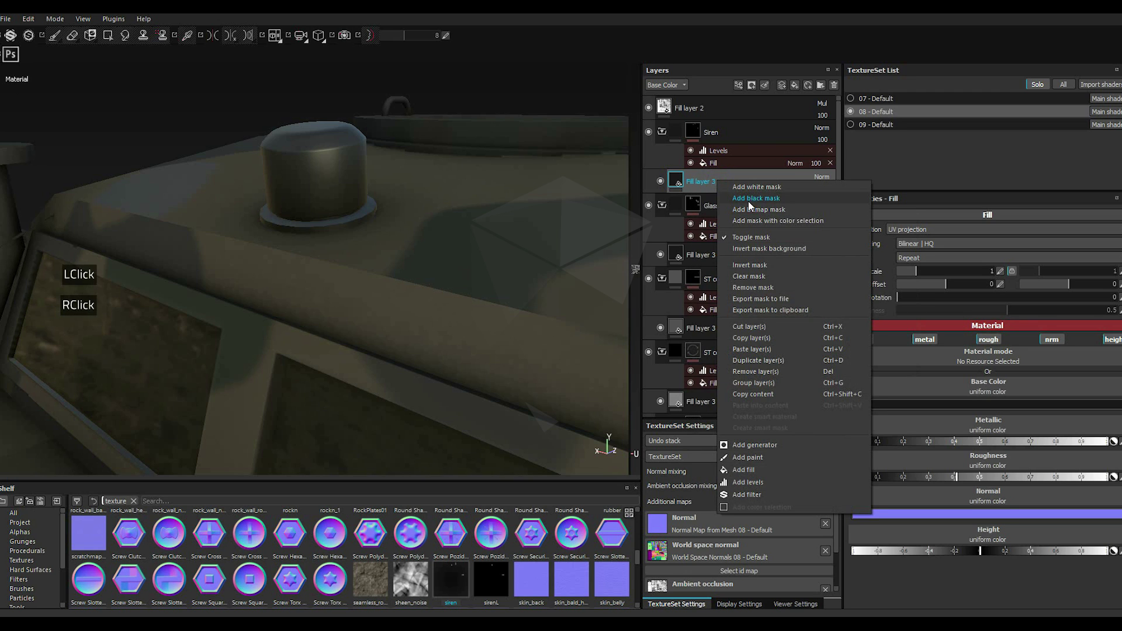
{"action": "left_click", "coordinate": [751, 205]}
{"action": "right_click", "coordinate": [700, 187]}
{"action": "left_click", "coordinate": [701, 187]}
{"action": "right_click", "coordinate": [701, 187]}
{"action": "right_click", "coordinate": [701, 187]}
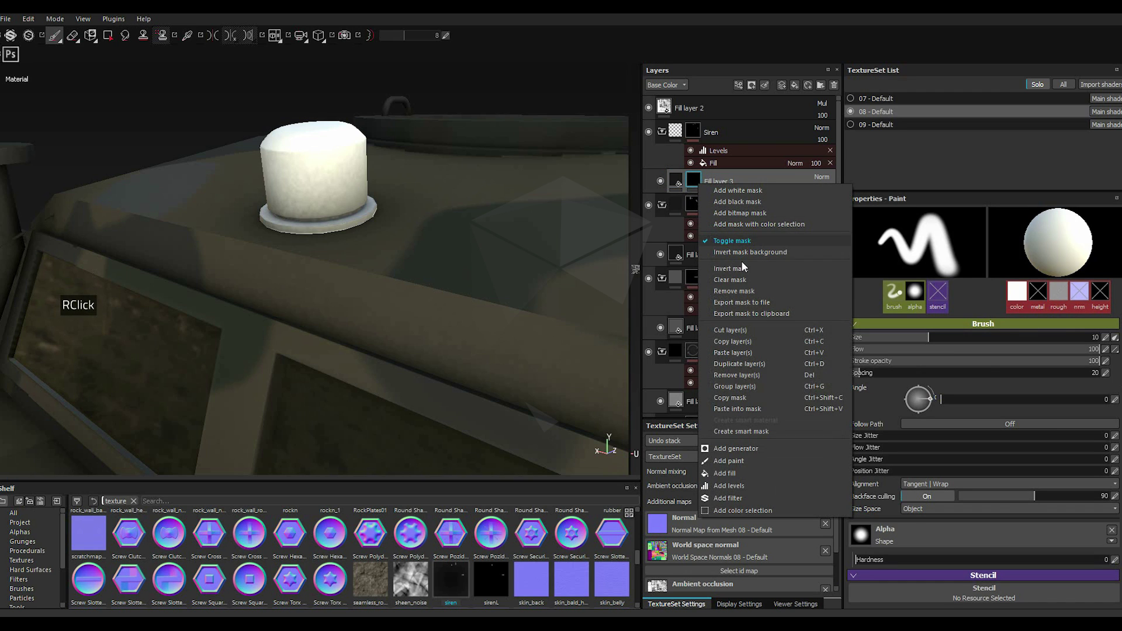
{"action": "left_click", "coordinate": [749, 409]}
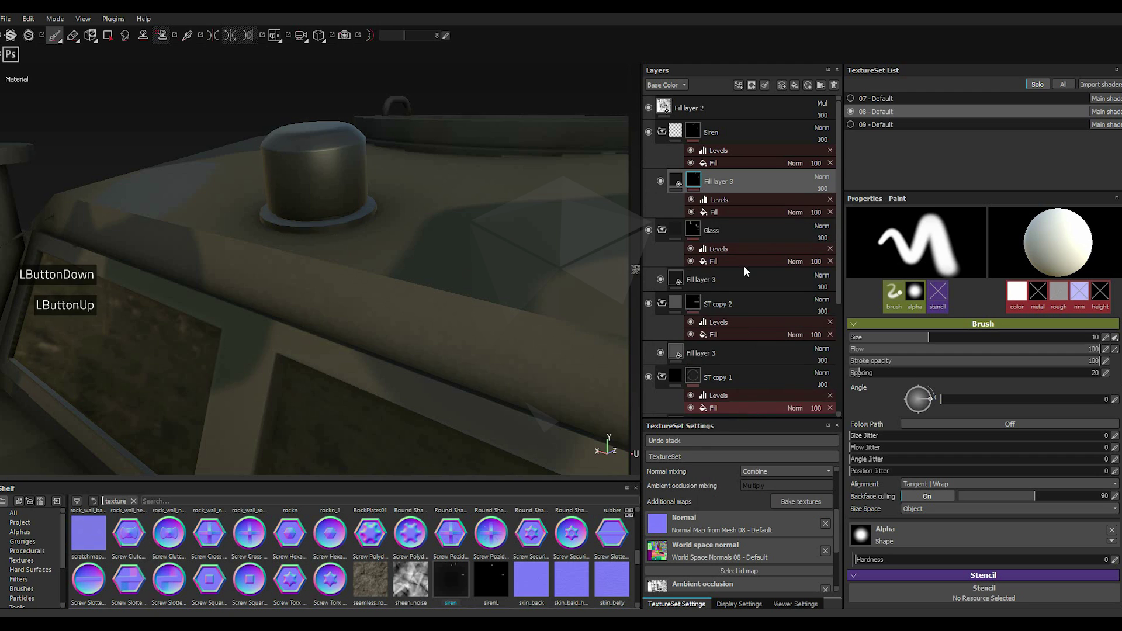
Step: Remove the Siren folder's own mask so only Fill layer 3 carries the siren mask
{"action": "left_click", "coordinate": [698, 136]}
{"action": "right_click", "coordinate": [699, 136]}
{"action": "right_click", "coordinate": [699, 135]}
{"action": "left_click", "coordinate": [752, 233]}
{"action": "double_click", "coordinate": [751, 233]}
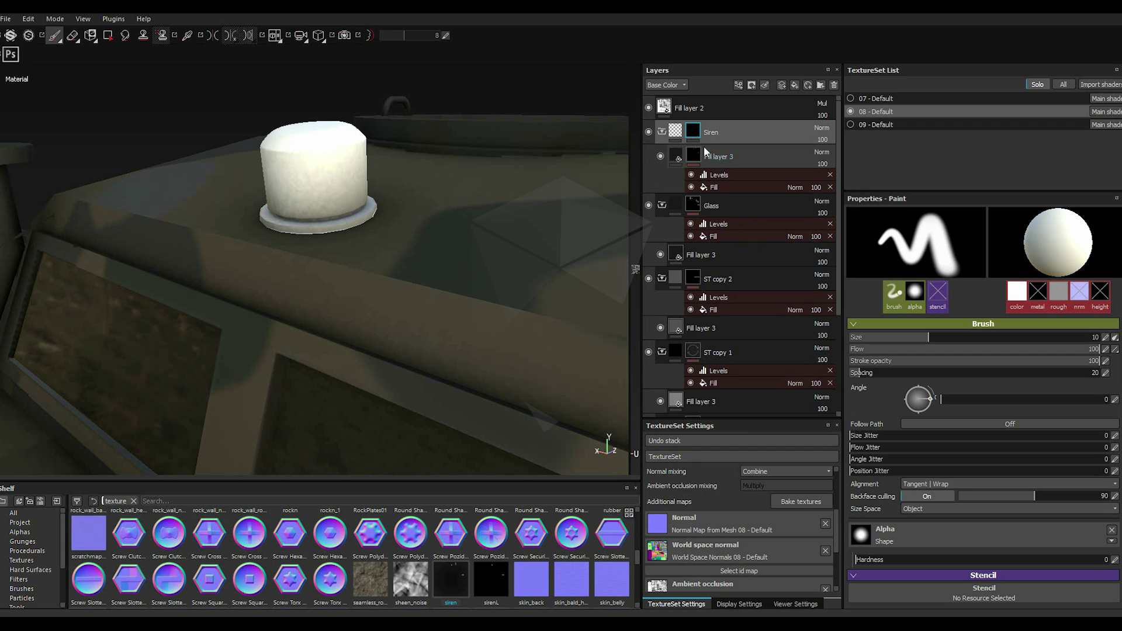
{"action": "right_click", "coordinate": [700, 133]}
{"action": "right_click", "coordinate": [700, 134]}
{"action": "left_click", "coordinate": [745, 244]}
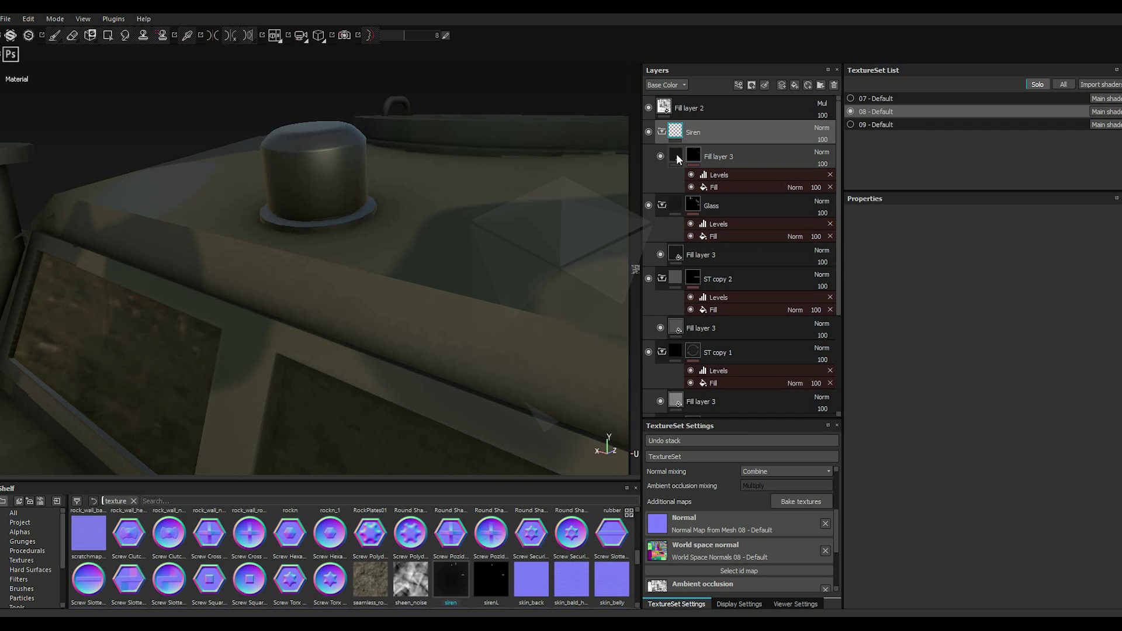
Step: Check Fill layer 3's base colour, then duplicate it with its mask as Fill layer 3 copy 1
{"action": "left_click", "coordinate": [681, 158]}
{"action": "left_click", "coordinate": [871, 407]}
{"action": "left_click", "coordinate": [829, 387]}
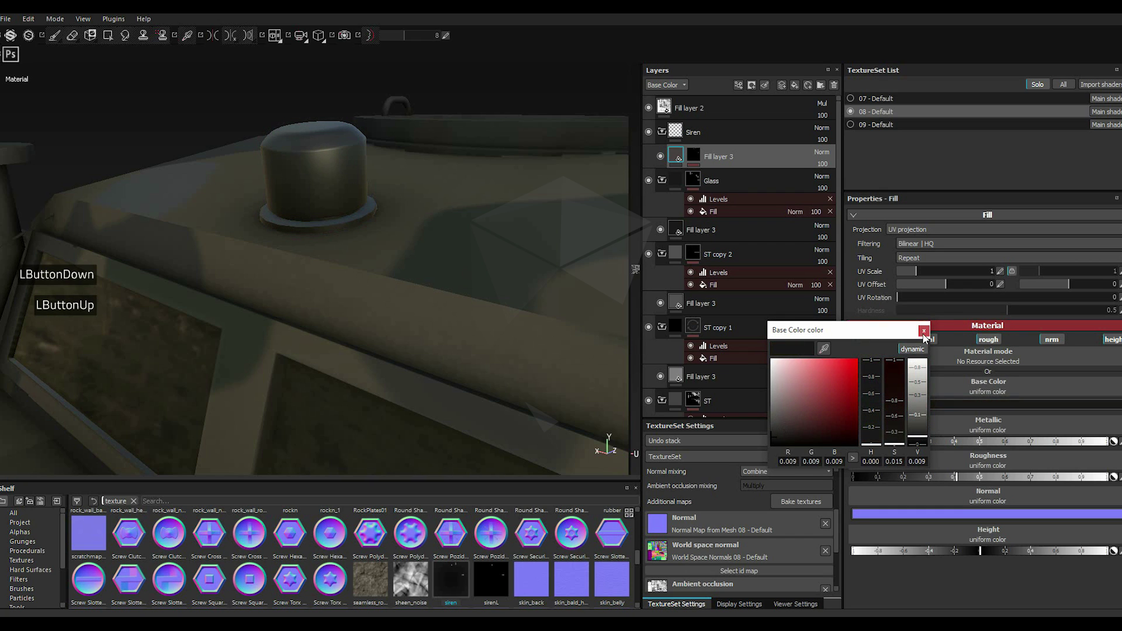
{"action": "left_click", "coordinate": [927, 337]}
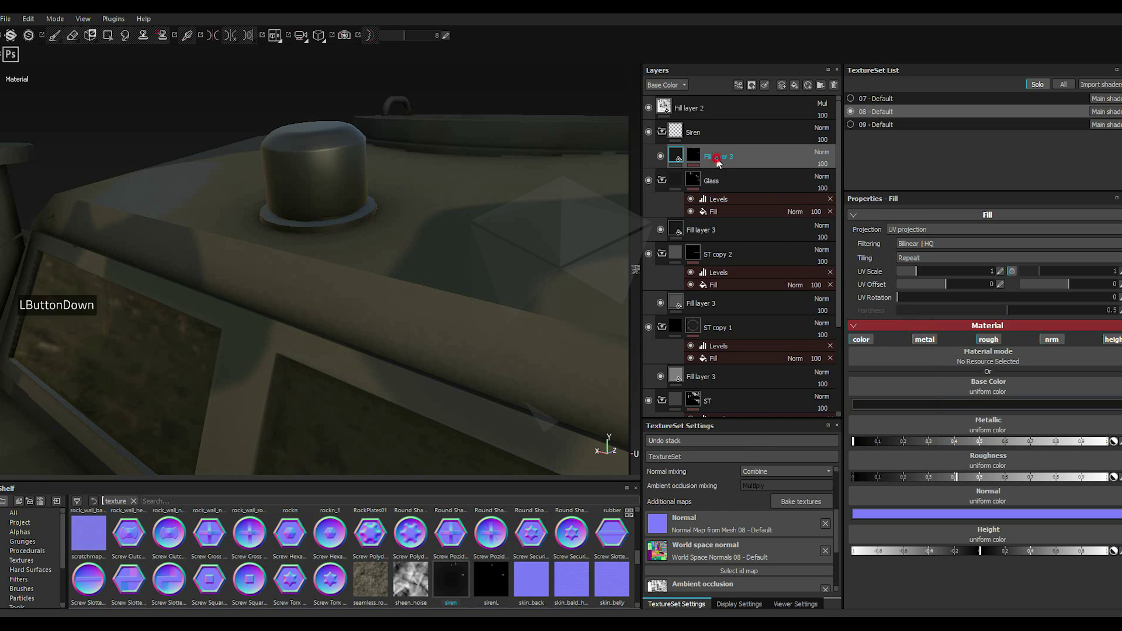
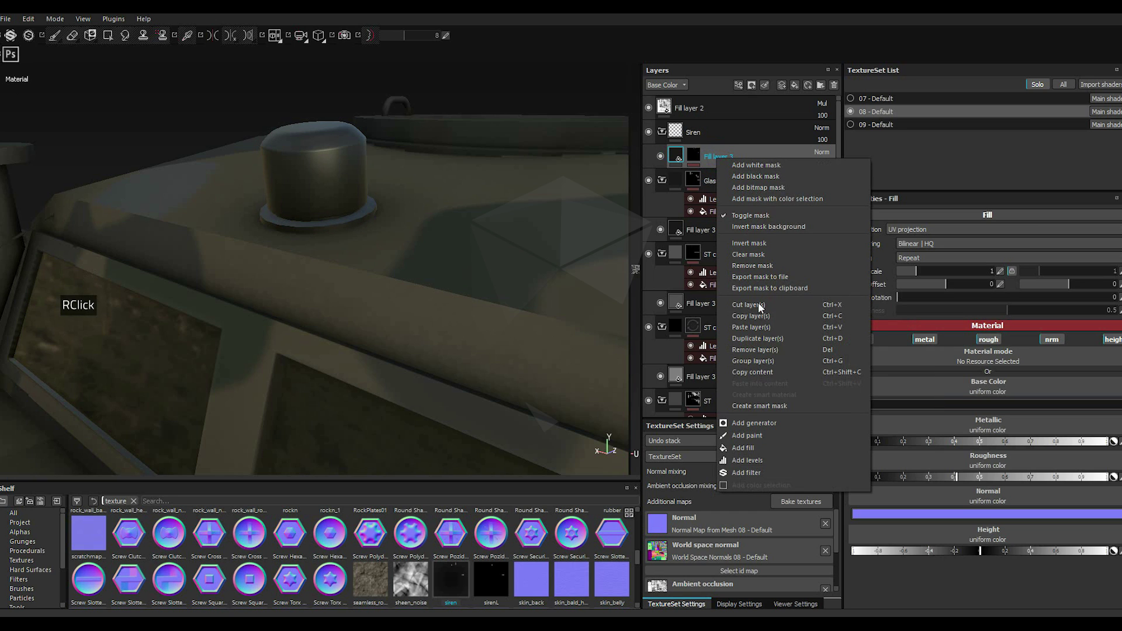
{"action": "left_click", "coordinate": [763, 343]}
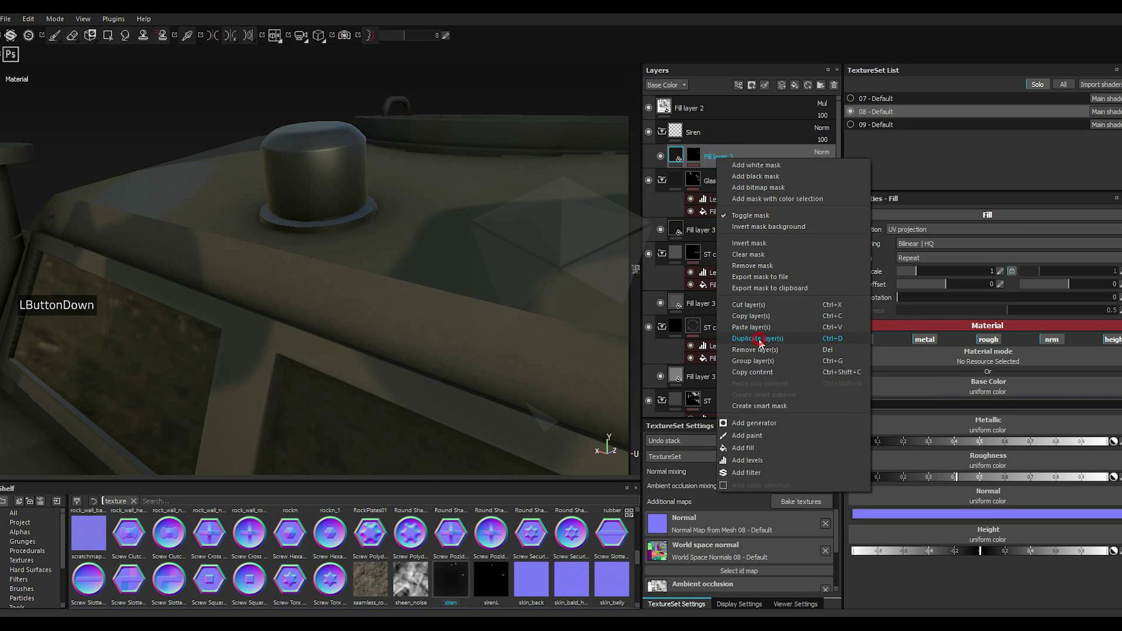
{"action": "left_click", "coordinate": [763, 343]}
Step: Set the copy's mask fill to use the sirenL texture from the shelf
{"action": "left_click", "coordinate": [707, 162]}
{"action": "left_click", "coordinate": [701, 159]}
{"action": "double_click", "coordinate": [713, 187]}
{"action": "left_click", "coordinate": [498, 586]}
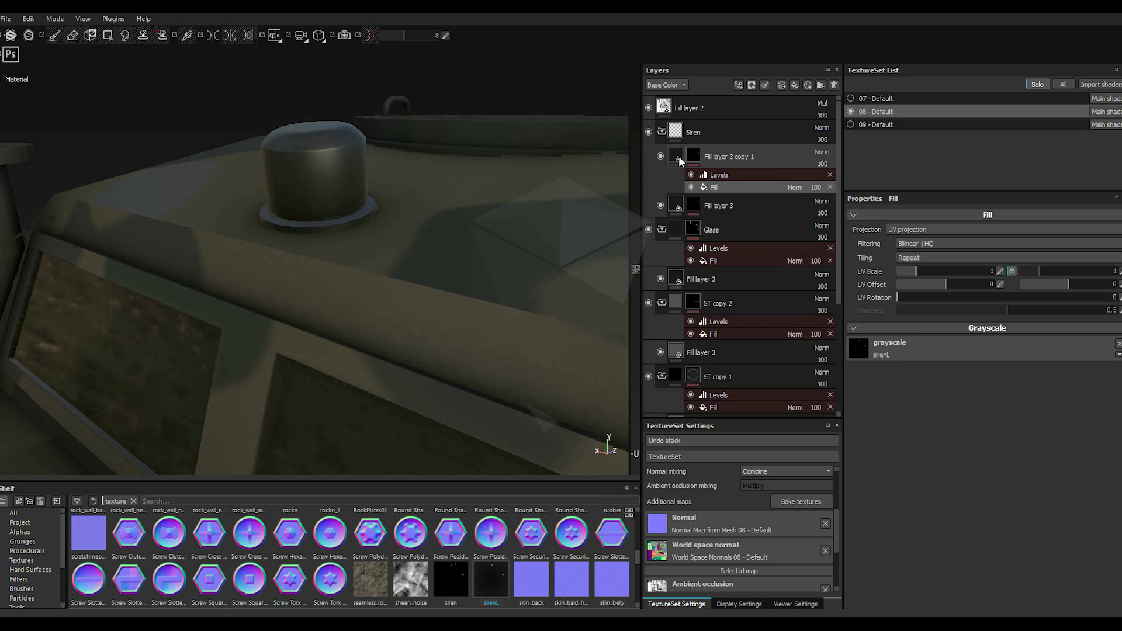
Step: Give Fill layer 3 copy 1 a dark deep-blue base colour and lower roughness for a glossier siren
{"action": "left_click", "coordinate": [681, 158]}
{"action": "left_click", "coordinate": [880, 405]}
{"action": "left_click", "coordinate": [817, 411]}
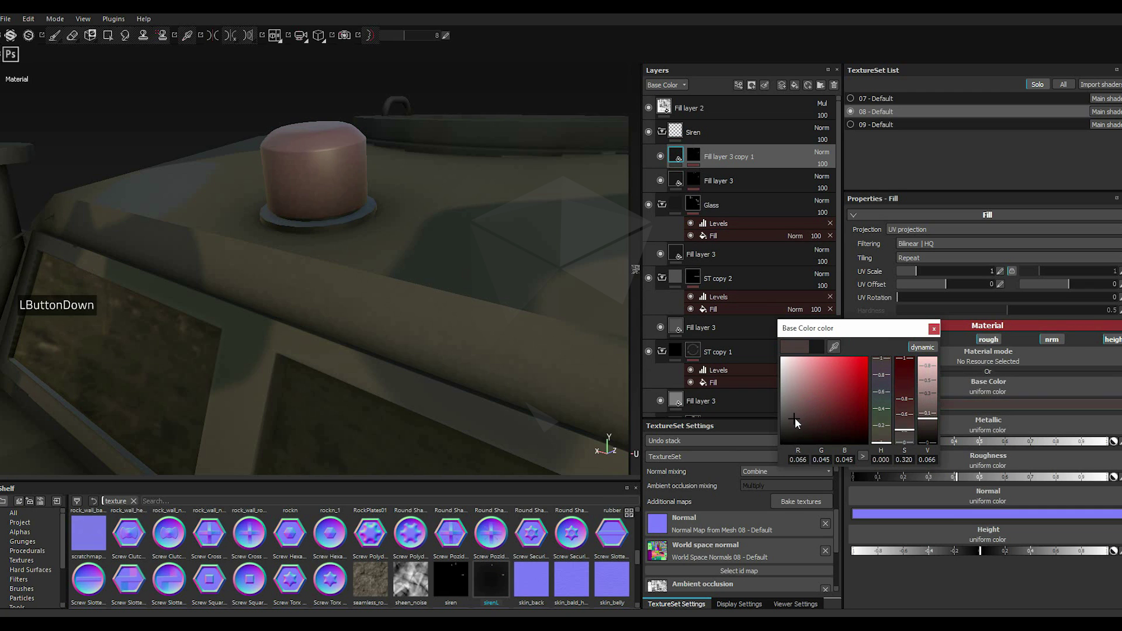
{"action": "left_click", "coordinate": [882, 403]}
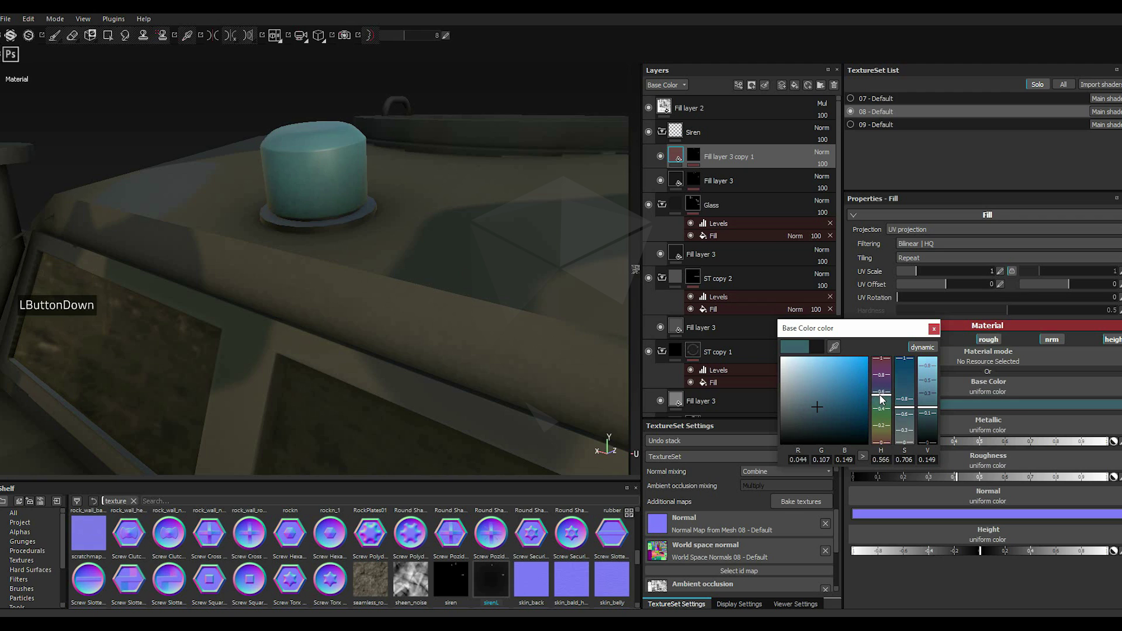
{"action": "left_click", "coordinate": [868, 418]}
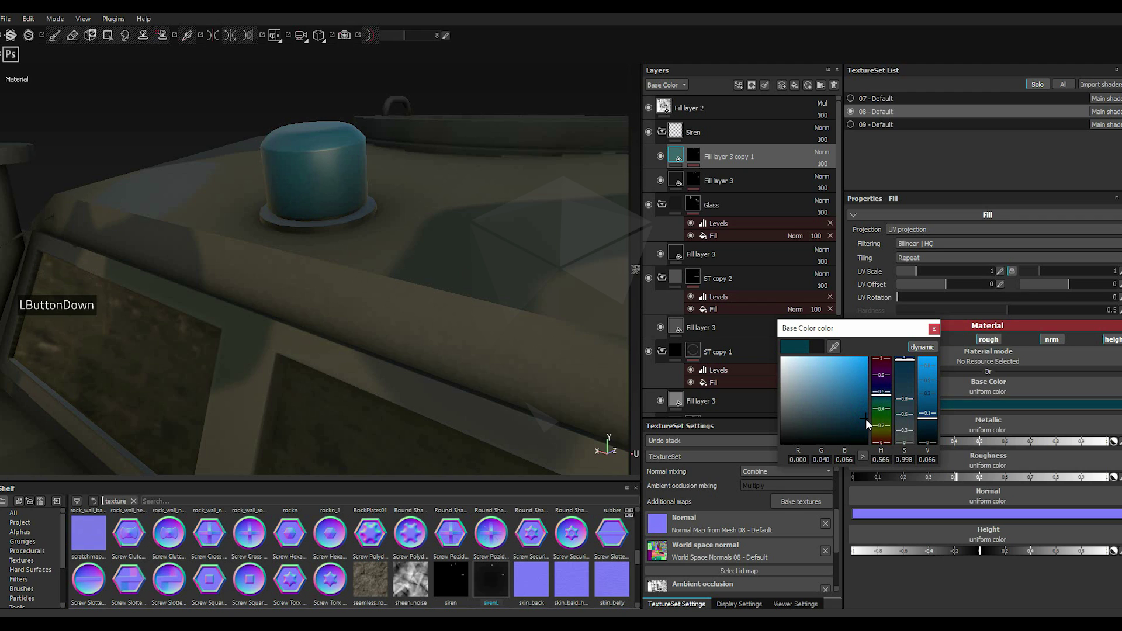
{"action": "left_click", "coordinate": [938, 334]}
{"action": "left_click", "coordinate": [887, 480]}
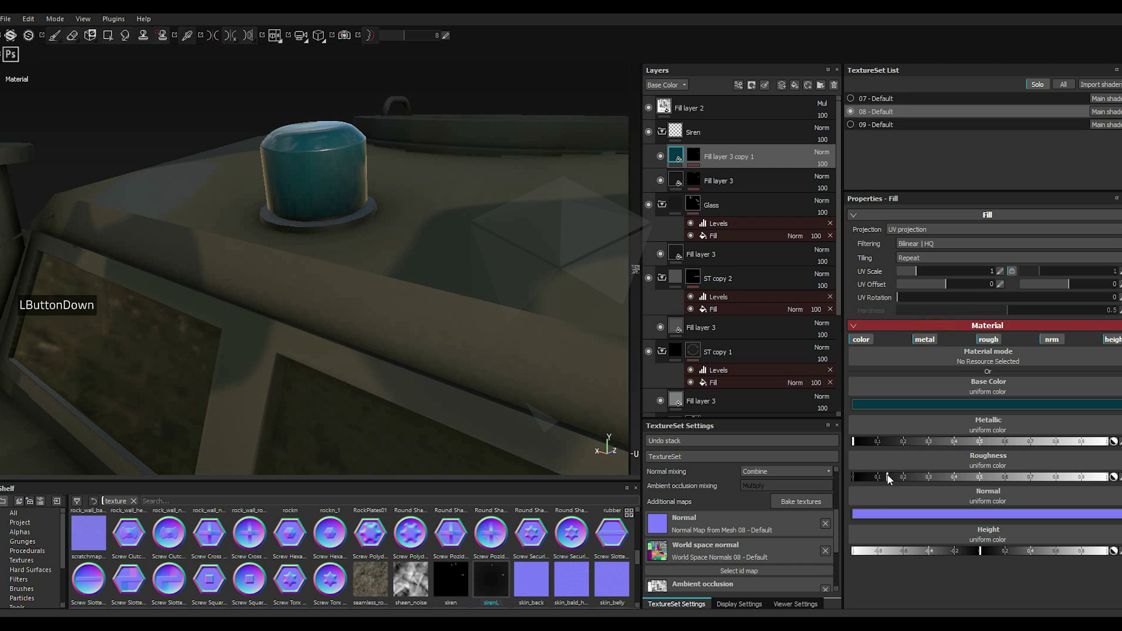
{"action": "left_click", "coordinate": [872, 409]}
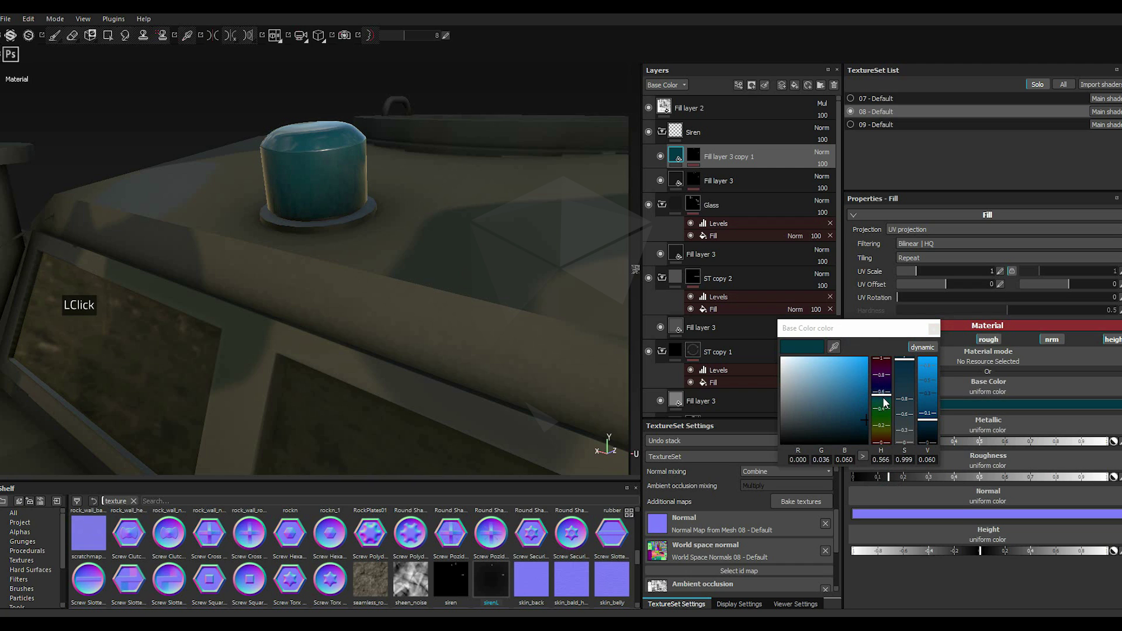
{"action": "left_click", "coordinate": [888, 399]}
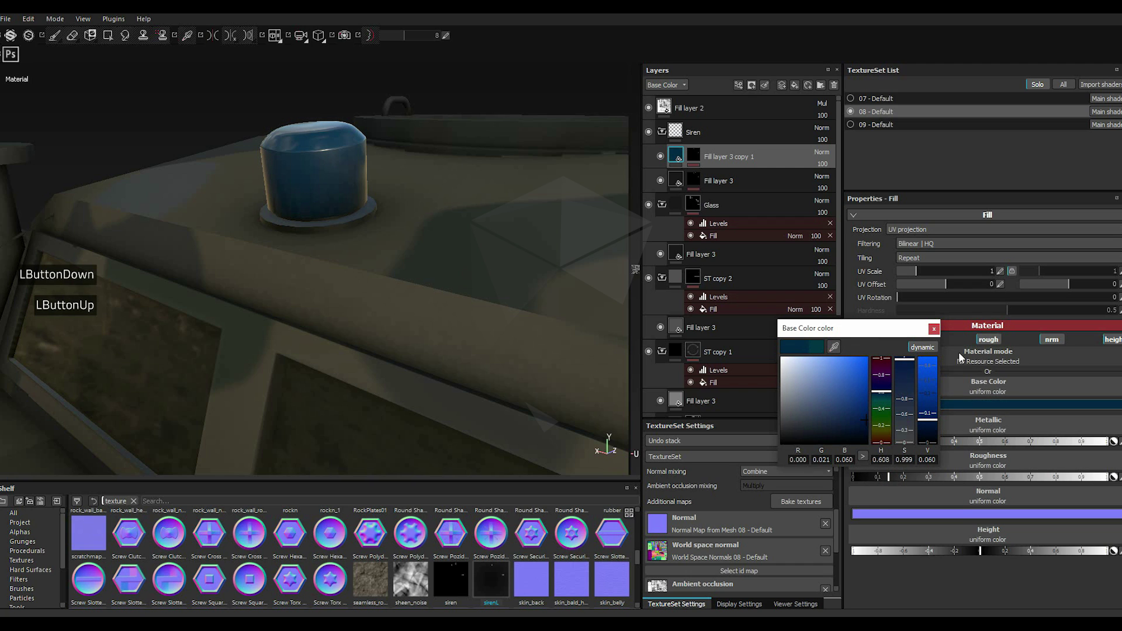
{"action": "left_click", "coordinate": [871, 425]}
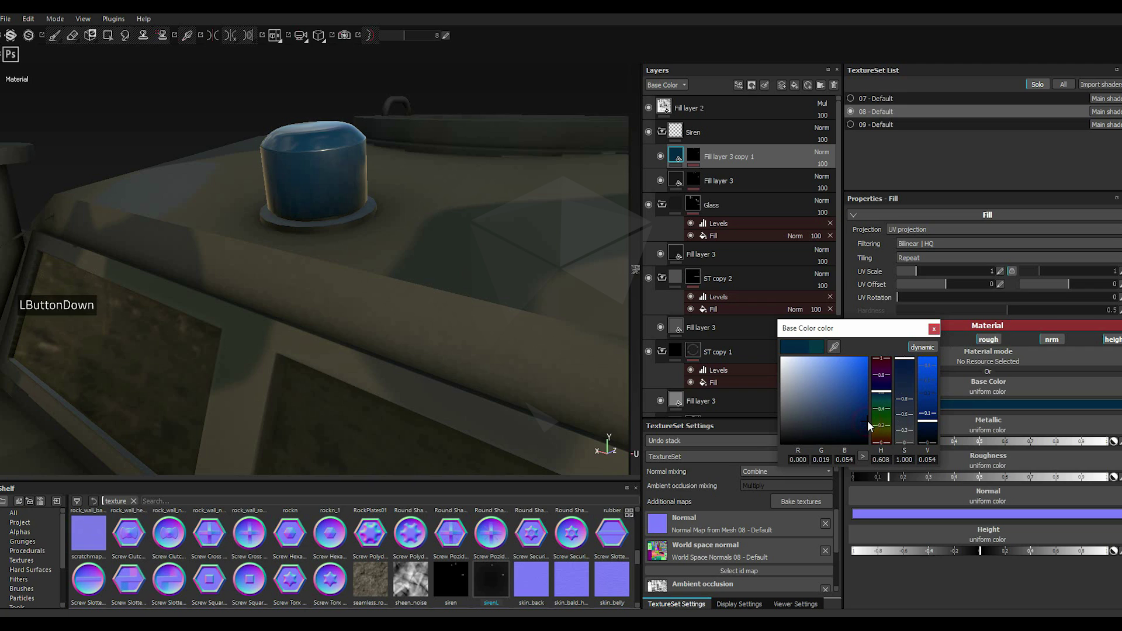
{"action": "left_click", "coordinate": [938, 336]}
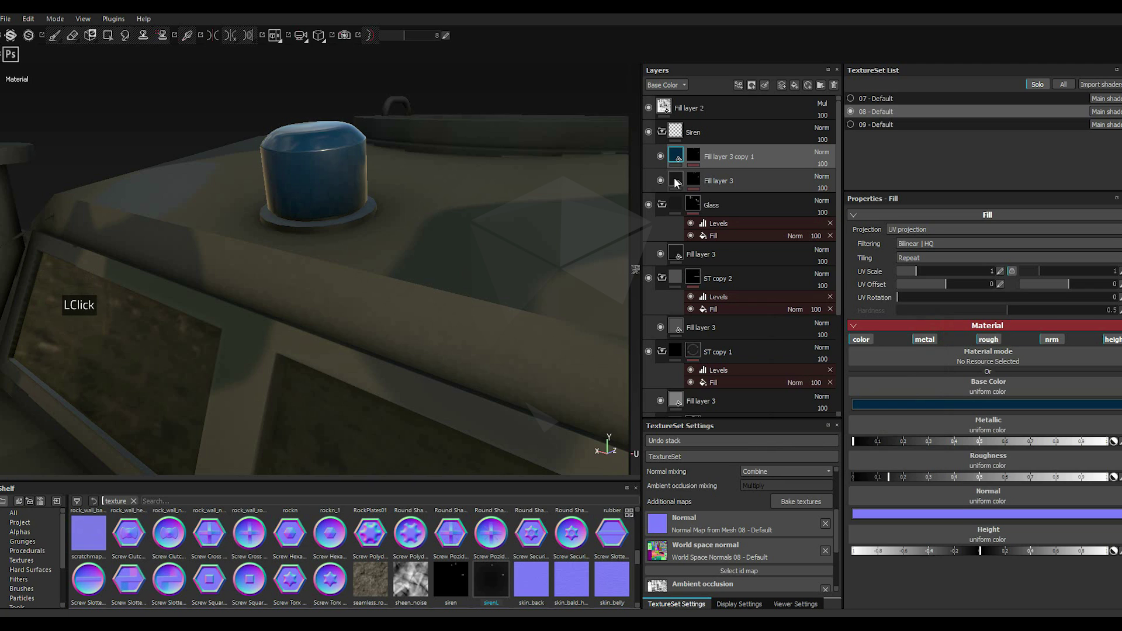
Step: Lower the siren fill's metallic value and retune its roughness
{"action": "left_click", "coordinate": [680, 183]}
{"action": "double_click", "coordinate": [1057, 479]}
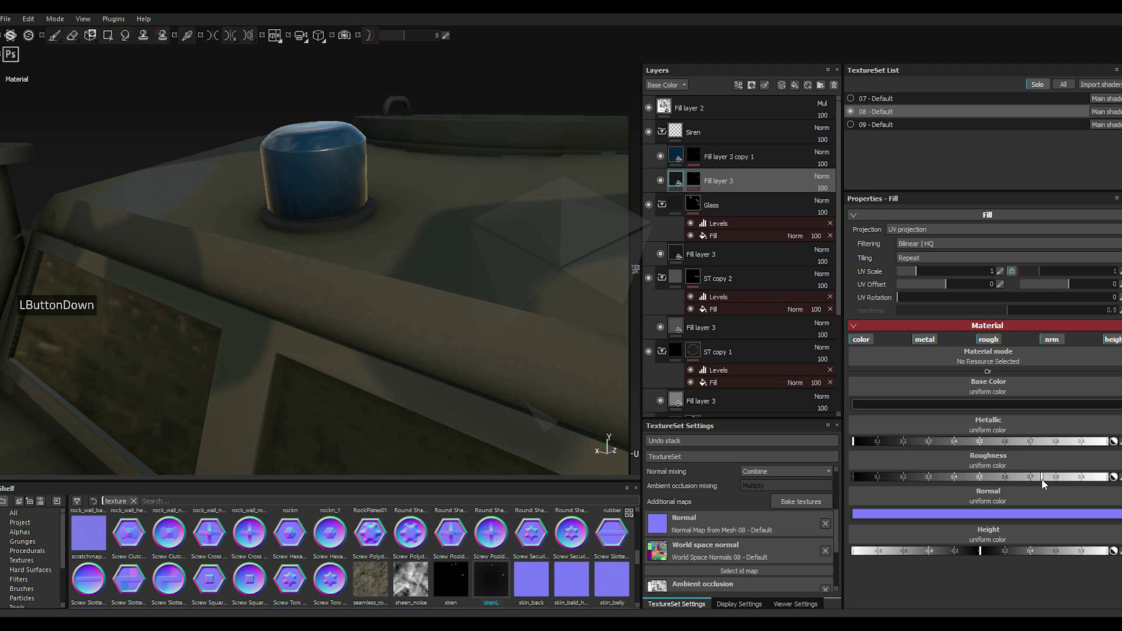
{"action": "left_click", "coordinate": [1047, 482]}
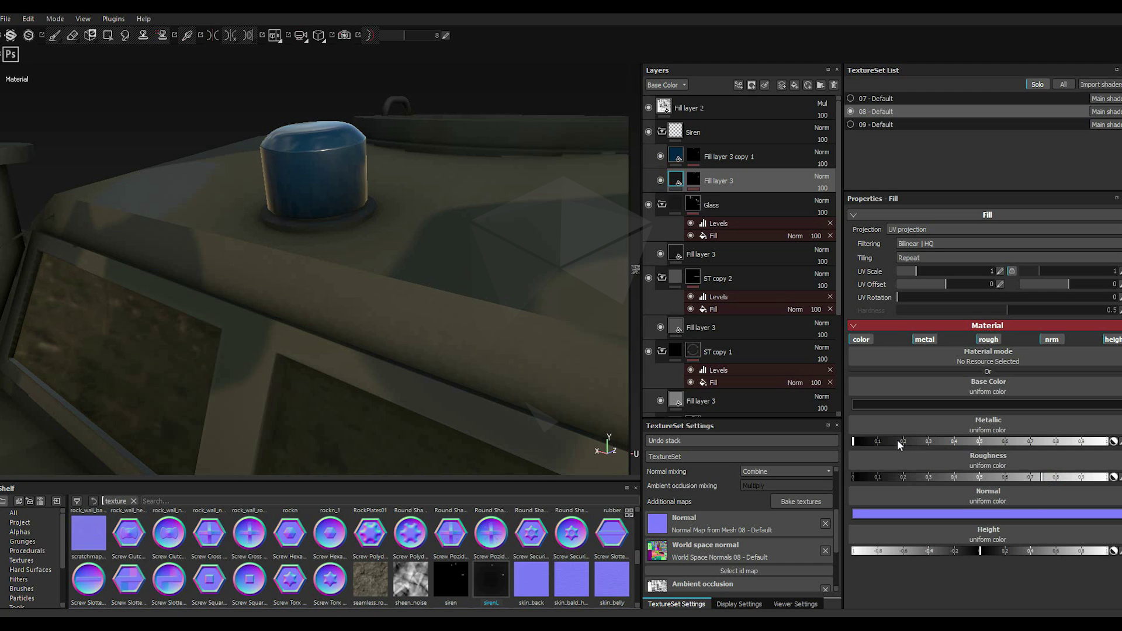
{"action": "left_click", "coordinate": [899, 447]}
{"action": "left_click", "coordinate": [901, 445]}
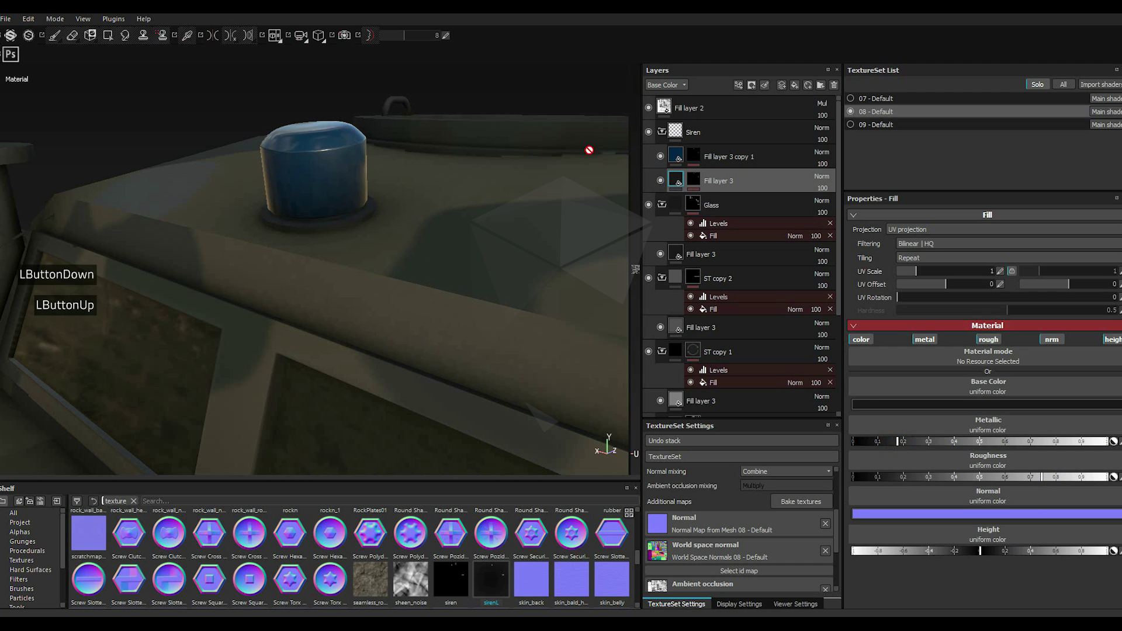
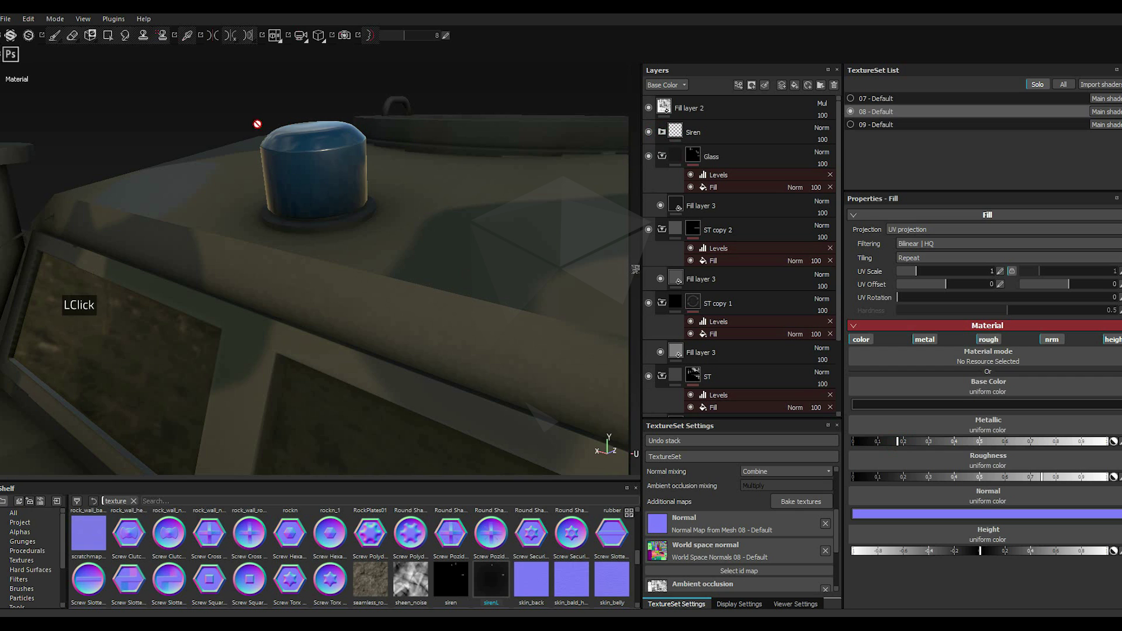
Step: Lower and fine-tune the roughness of the blue siren fill
{"action": "scroll", "scroll_direction": "up", "scroll_amount": 3}
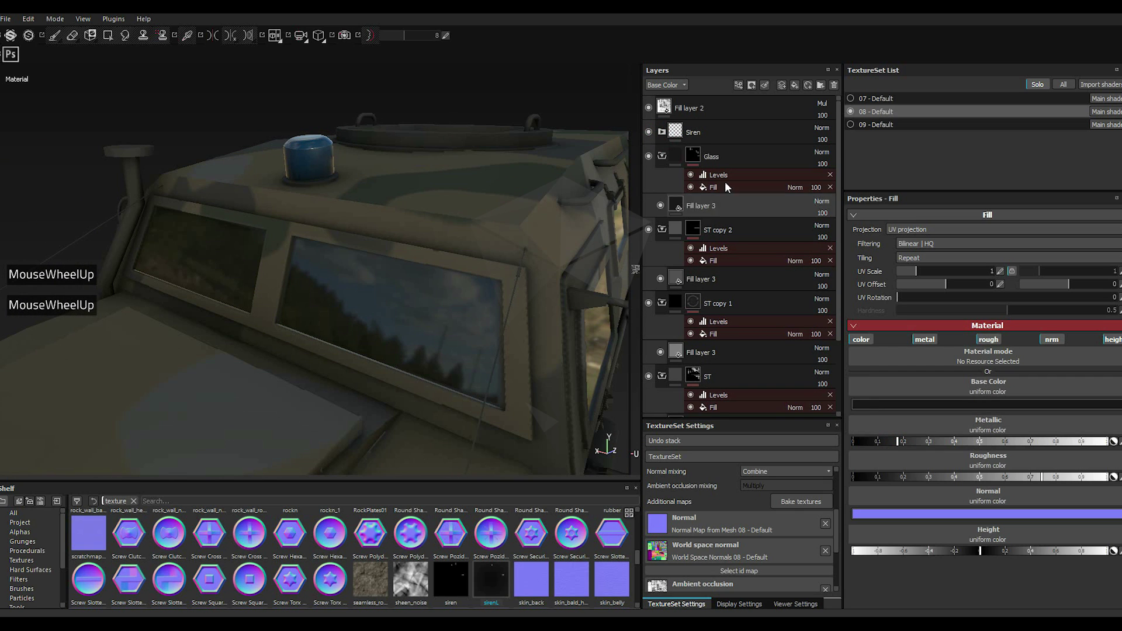
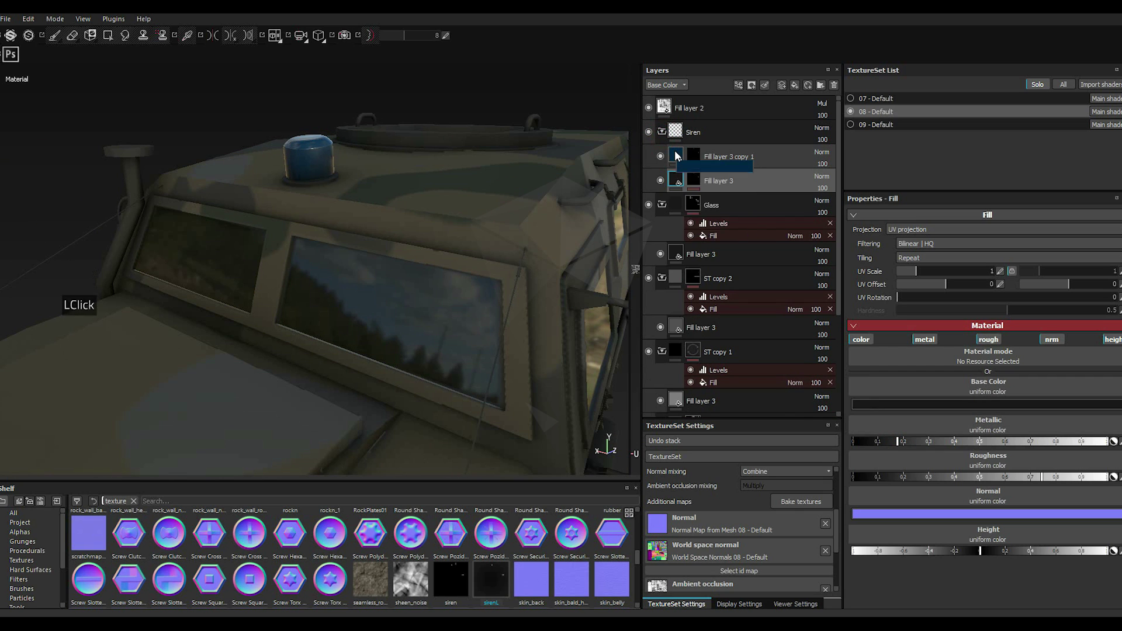
{"action": "scroll", "scroll_direction": "up", "scroll_amount": 3}
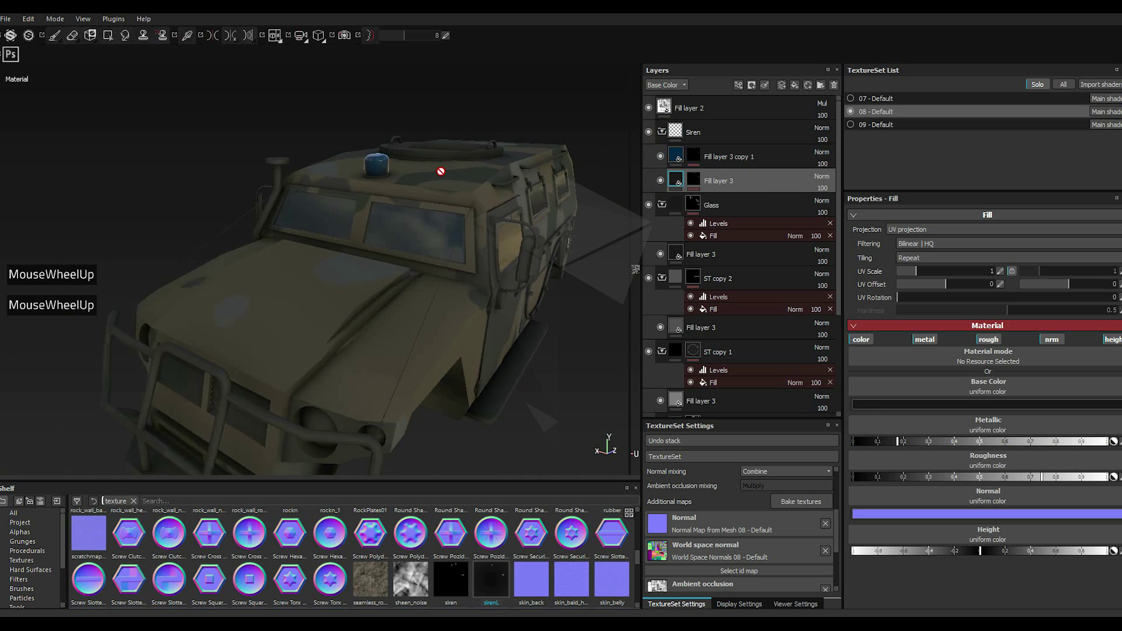
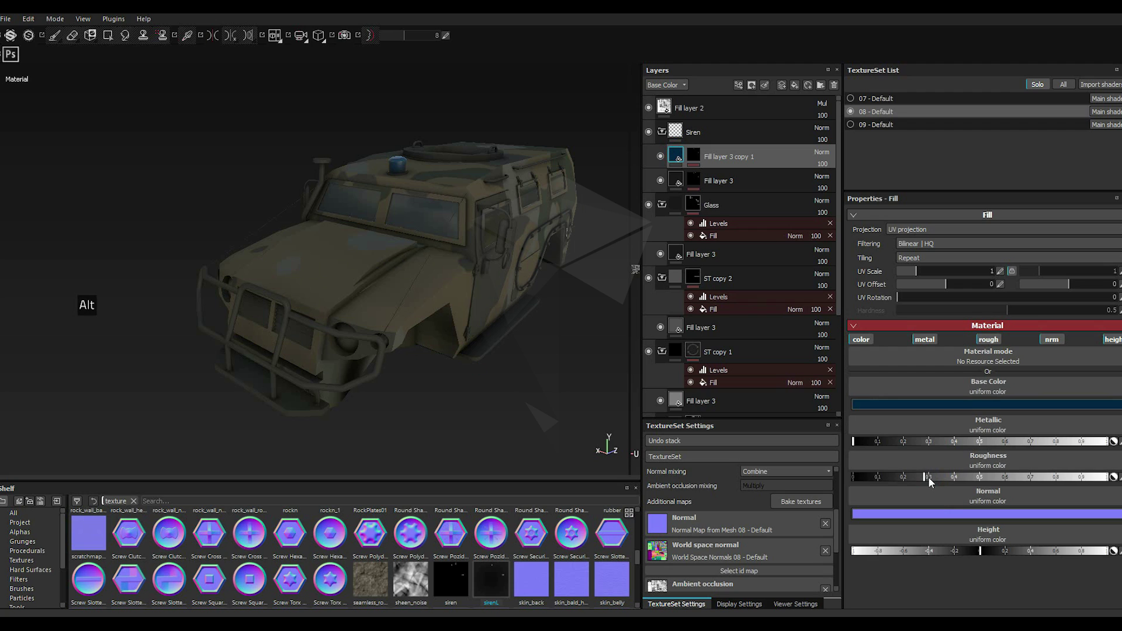
{"action": "left_click", "coordinate": [933, 482]}
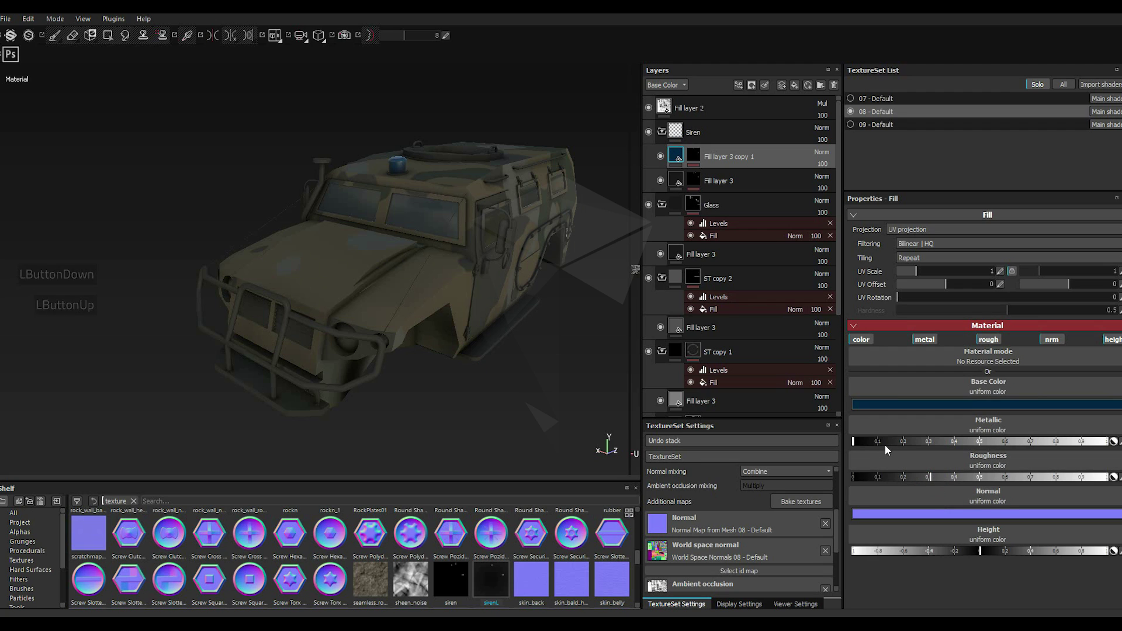
{"action": "double_click", "coordinate": [947, 481]}
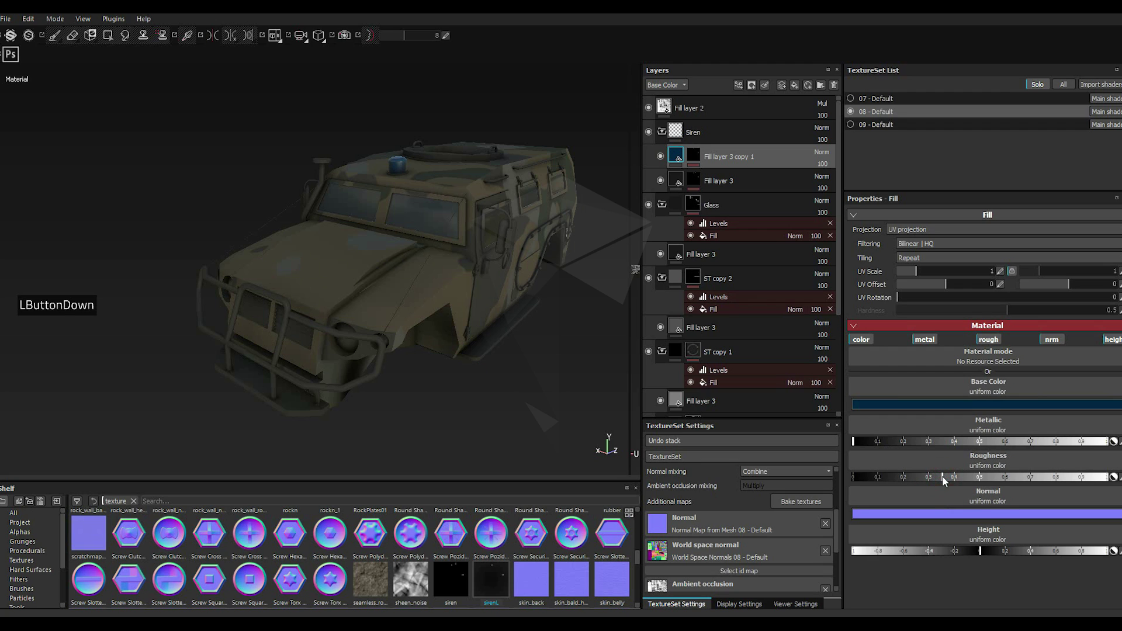
{"action": "left_click", "coordinate": [855, 443]}
{"action": "scroll", "scroll_direction": "up", "scroll_amount": 3}
Step: Darken the siren fill's blue base colour to a navy tone
{"action": "left_click", "coordinate": [863, 412]}
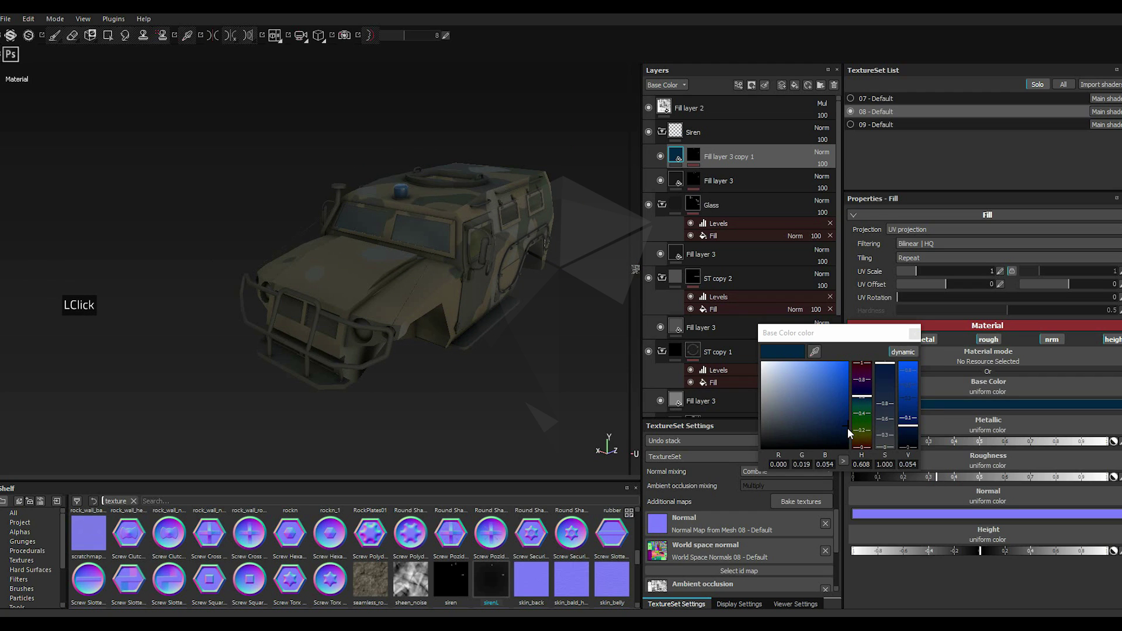
{"action": "left_click", "coordinate": [850, 435]}
{"action": "left_click", "coordinate": [851, 436]}
{"action": "double_click", "coordinate": [850, 436]}
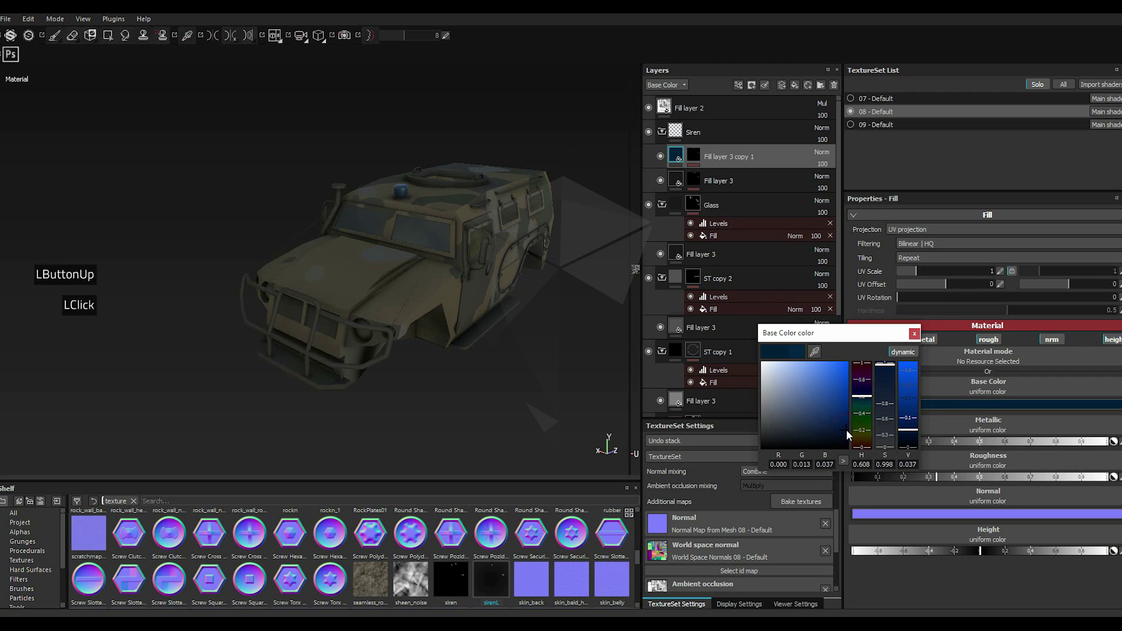
{"action": "left_click", "coordinate": [851, 438]}
{"action": "left_click", "coordinate": [917, 339]}
{"action": "scroll", "scroll_direction": "up", "scroll_amount": 3}
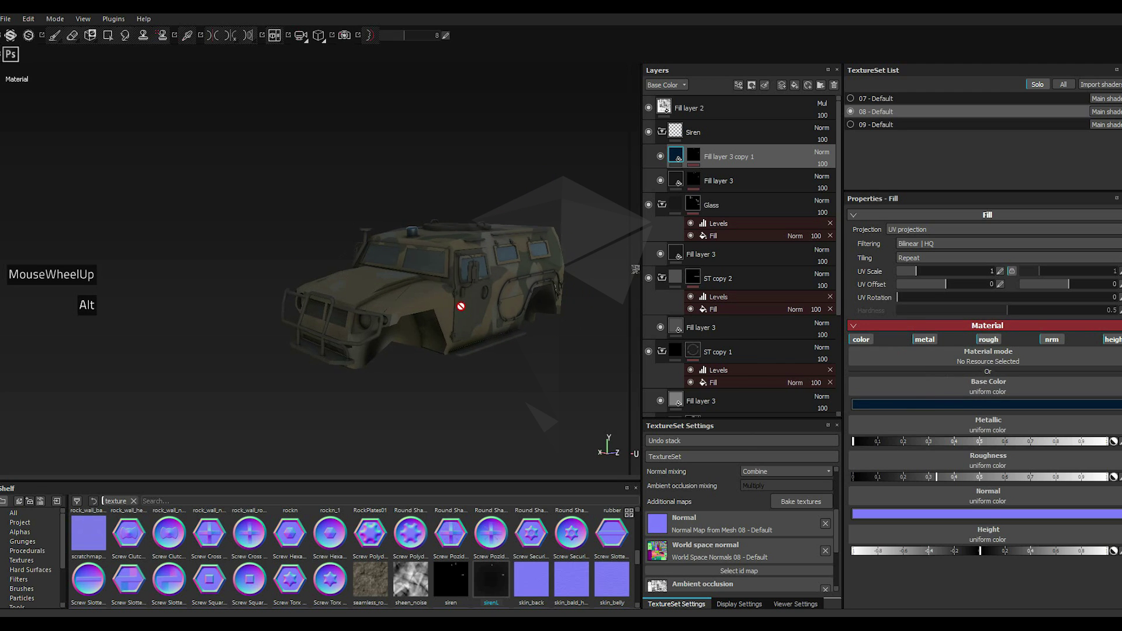
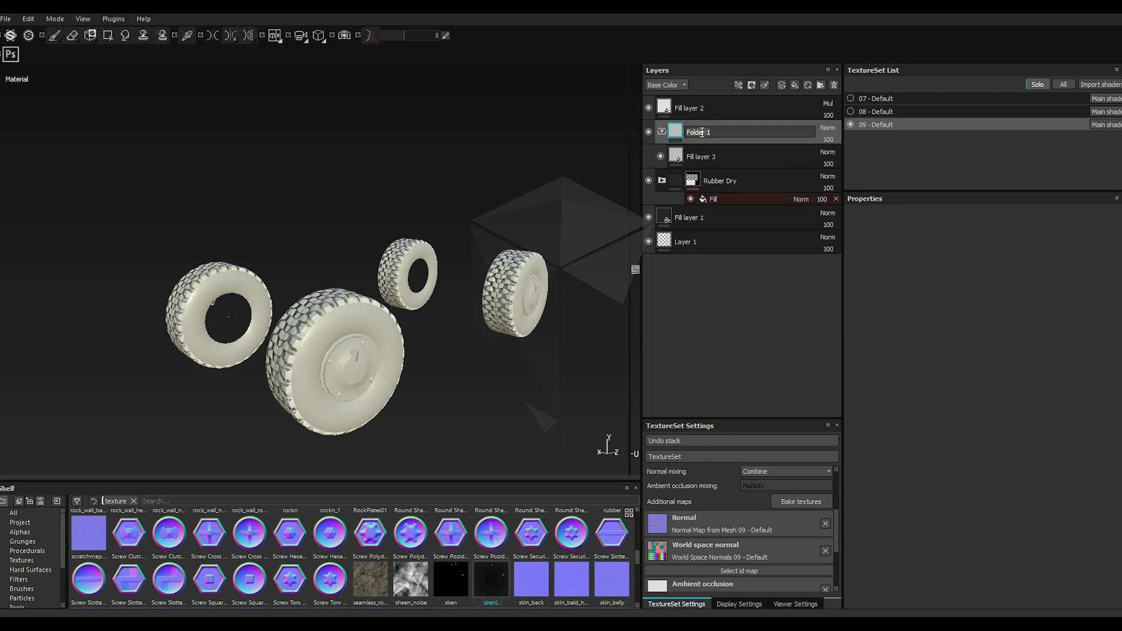
Step: Name the new tyre-set folder 'Metal' and confirm the rename
{"action": "type", "text": "et"}
{"action": "type", "text": "et"}
{"action": "type", "text": "eteta"}
{"action": "type", "text": "eta"}
{"action": "key", "text": "l"}
{"action": "key", "text": "Return"}
{"action": "key", "text": "Return"}
{"action": "key", "text": "Return"}
{"action": "key", "text": "Return"}
{"action": "key", "text": "Return"}
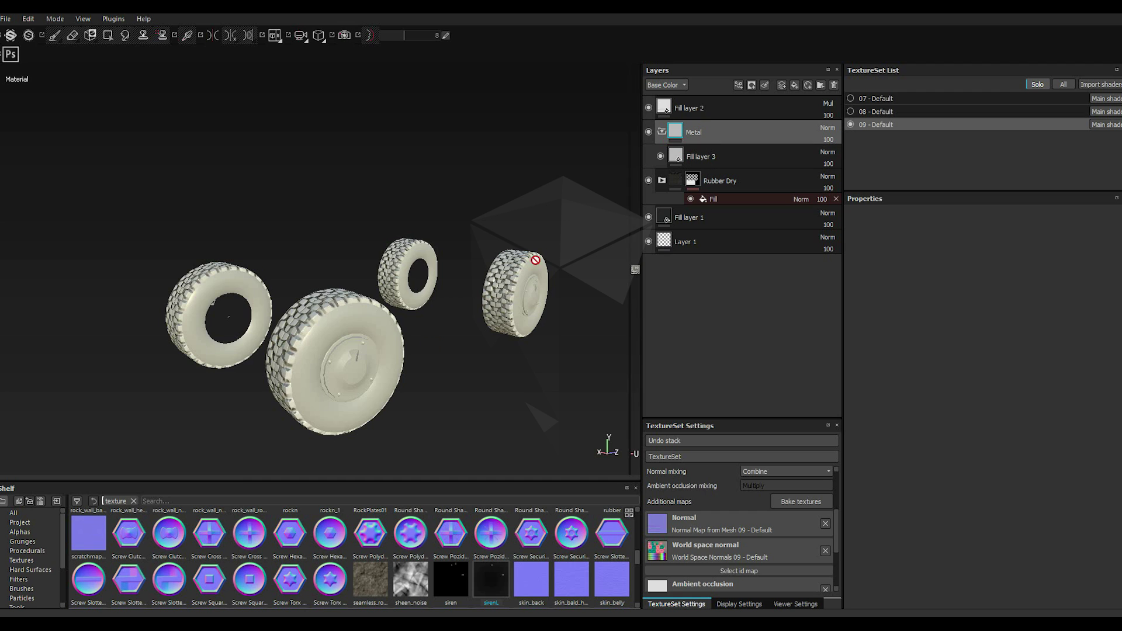
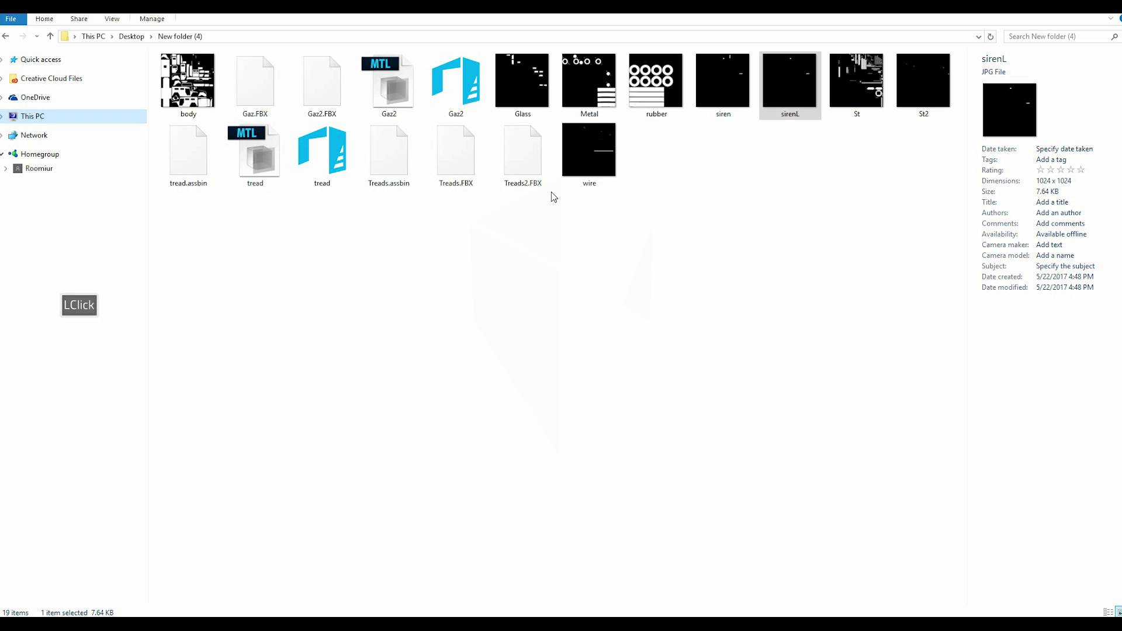
{"action": "left_click", "coordinate": [590, 135]}
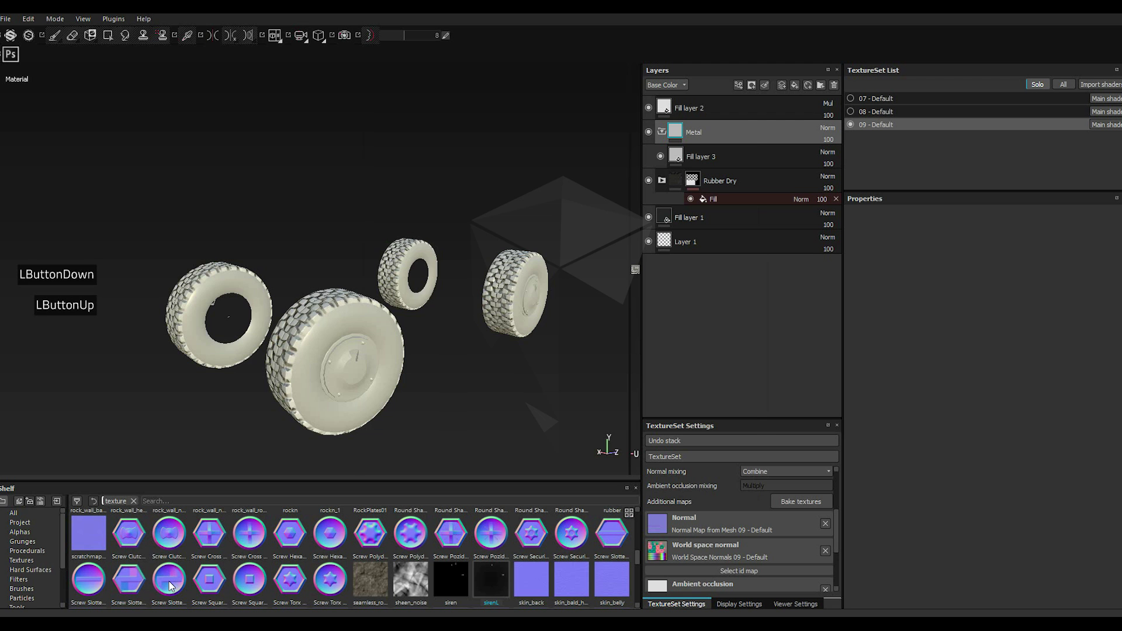
Step: Locate the Metal texture in the shelf and give the Metal folder a black mask with a Fill effect
{"action": "left_click", "coordinate": [731, 194]}
{"action": "left_click", "coordinate": [747, 236]}
{"action": "left_click", "coordinate": [709, 463]}
{"action": "left_click", "coordinate": [725, 479]}
{"action": "left_click", "coordinate": [656, 482]}
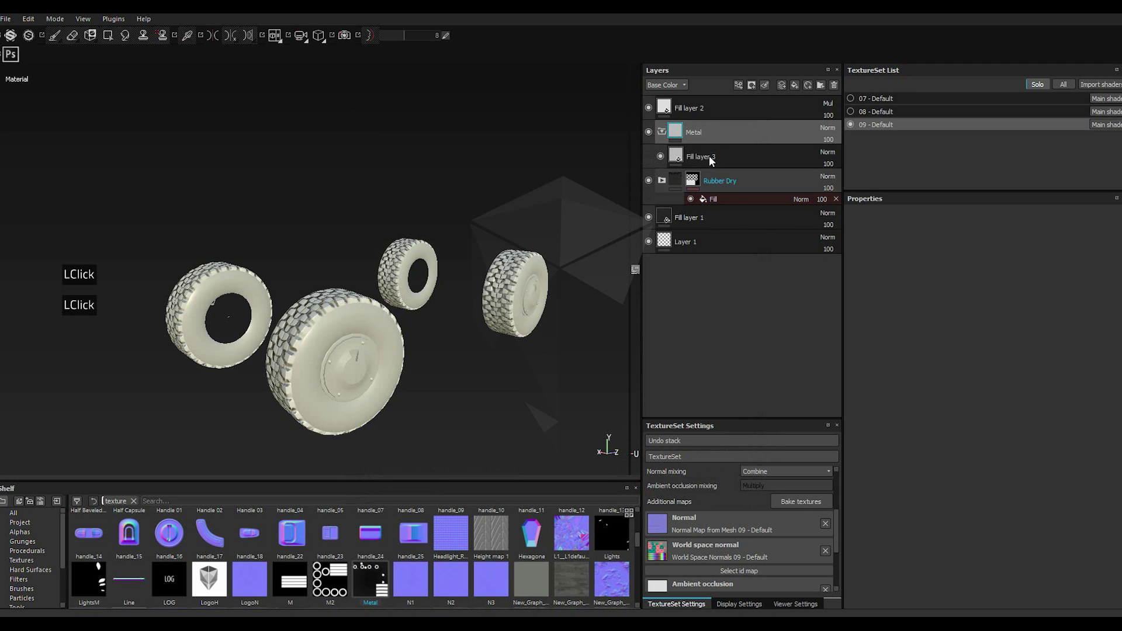
{"action": "right_click", "coordinate": [704, 131]}
{"action": "left_click", "coordinate": [724, 148]}
{"action": "double_click", "coordinate": [723, 147]}
{"action": "right_click", "coordinate": [724, 148]}
{"action": "left_click", "coordinate": [744, 91]}
{"action": "left_click", "coordinate": [768, 133]}
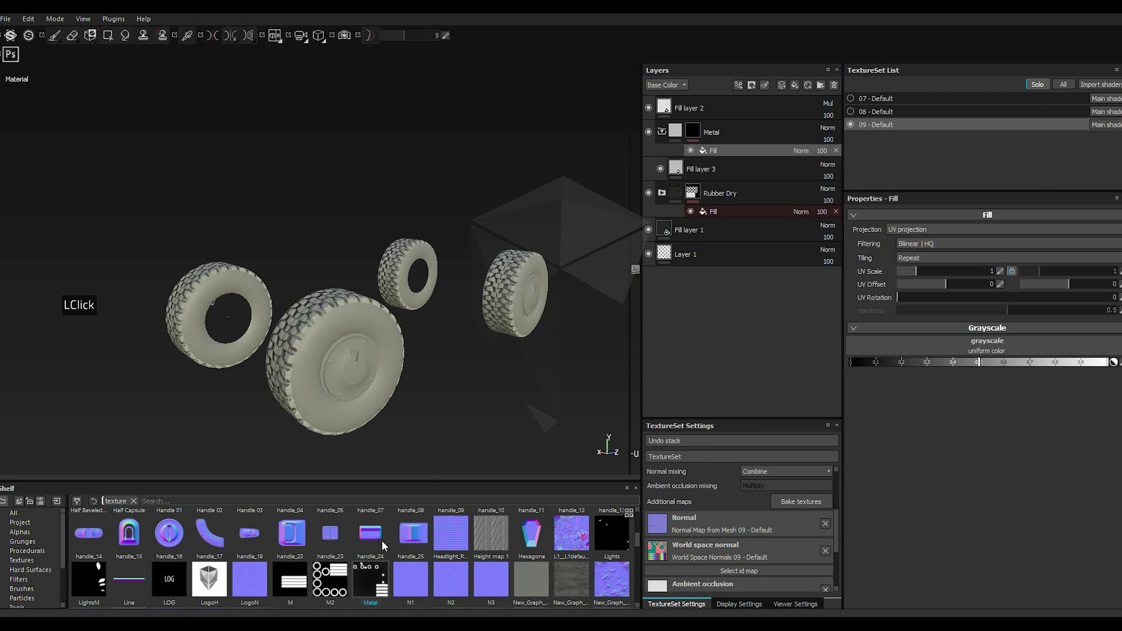
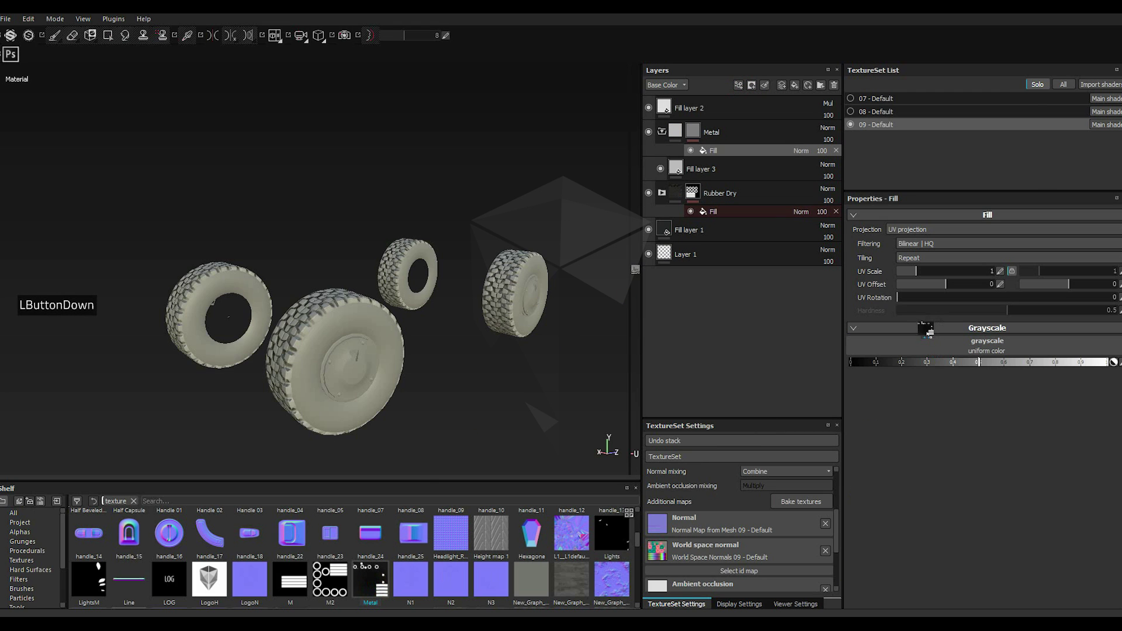
Step: Load the Metal map into the mask's fill grayscale slot
{"action": "left_click", "coordinate": [940, 351]}
{"action": "left_click", "coordinate": [939, 351]}
{"action": "left_click", "coordinate": [939, 351]}
{"action": "left_click", "coordinate": [939, 352]}
{"action": "double_click", "coordinate": [940, 351]}
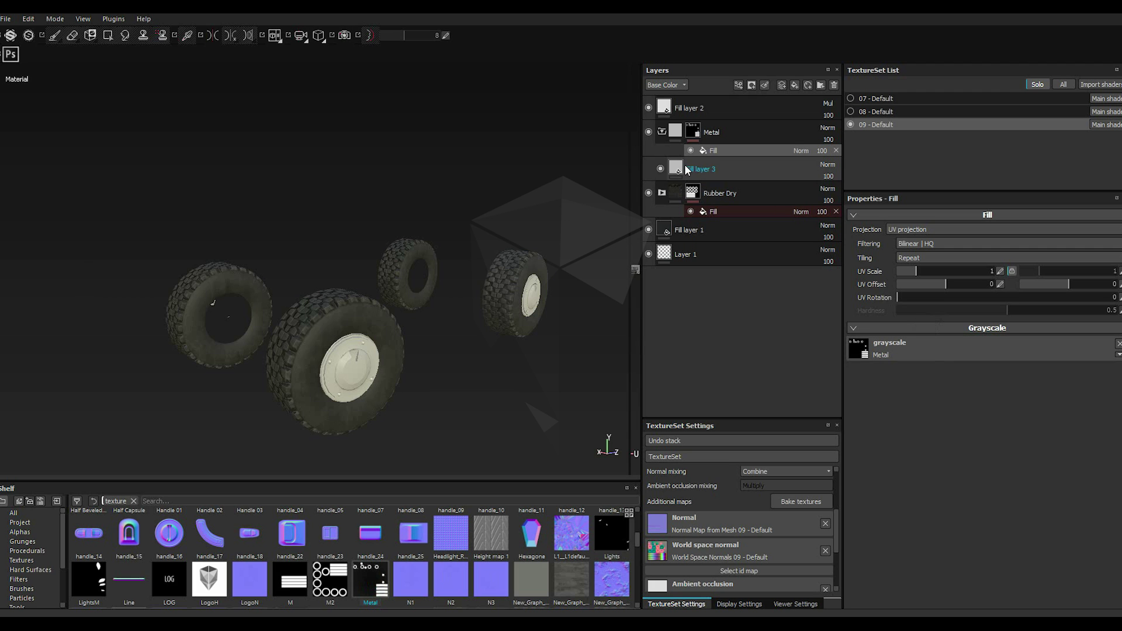
Step: Set Fill layer 3 inside the Metal folder to Metallic 1 and adjust its roughness
{"action": "left_click", "coordinate": [683, 172]}
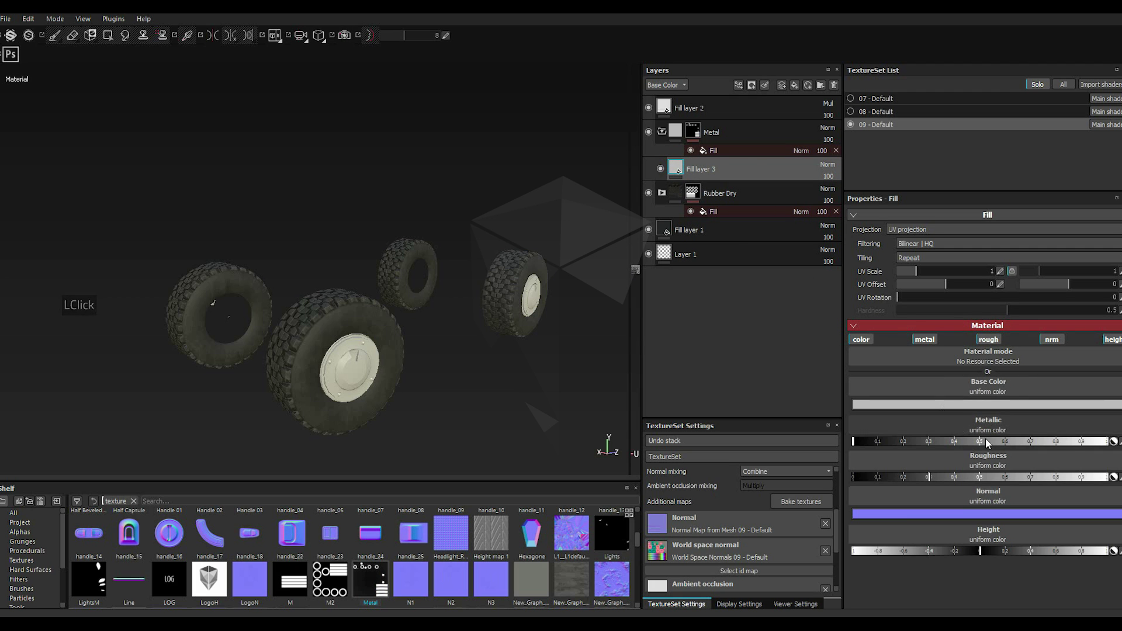
{"action": "left_click", "coordinate": [1063, 444]}
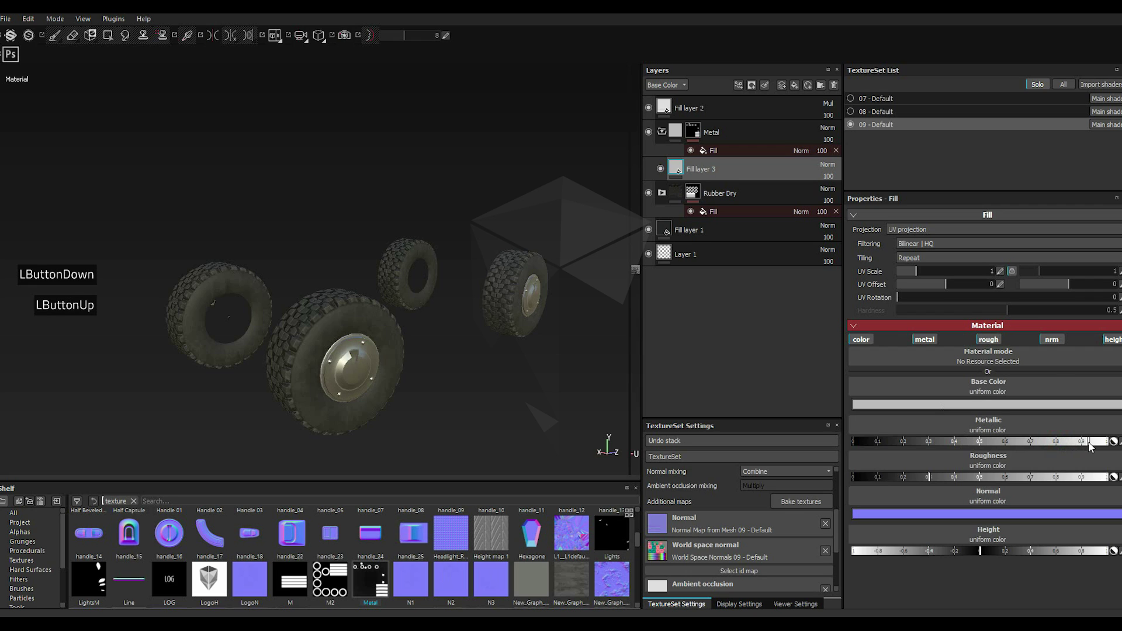
{"action": "left_click", "coordinate": [963, 482]}
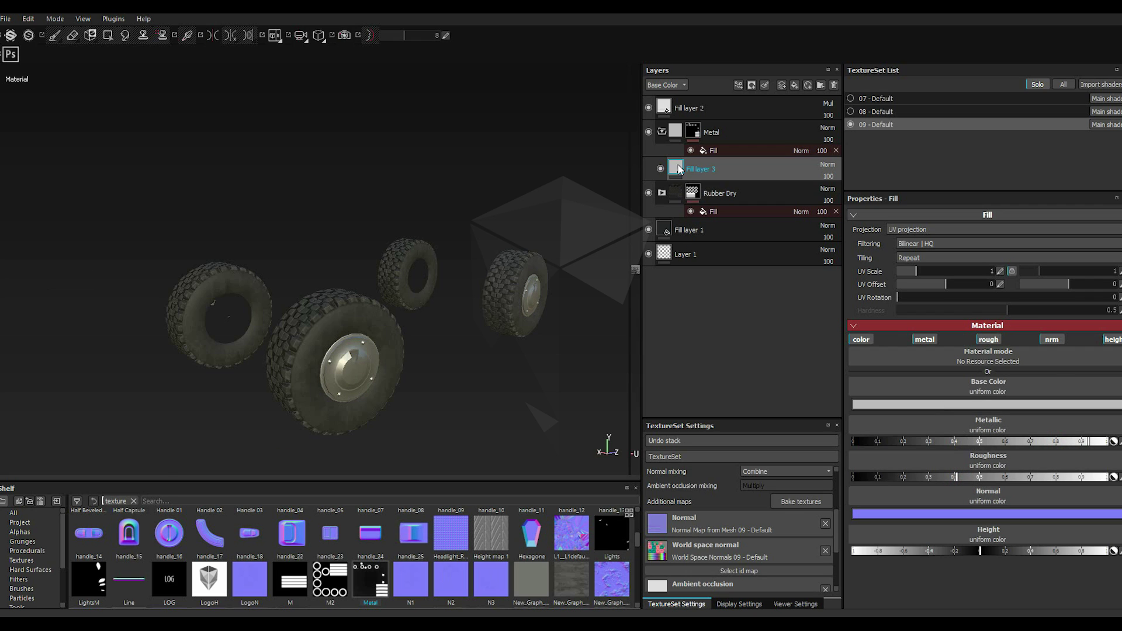
{"action": "scroll", "scroll_direction": "down", "scroll_amount": 3}
Step: Apply the Steel Rough material from Shelf > Materials to the hub fill layer
{"action": "left_click", "coordinate": [30, 566]}
{"action": "scroll", "scroll_direction": "down", "scroll_amount": 3}
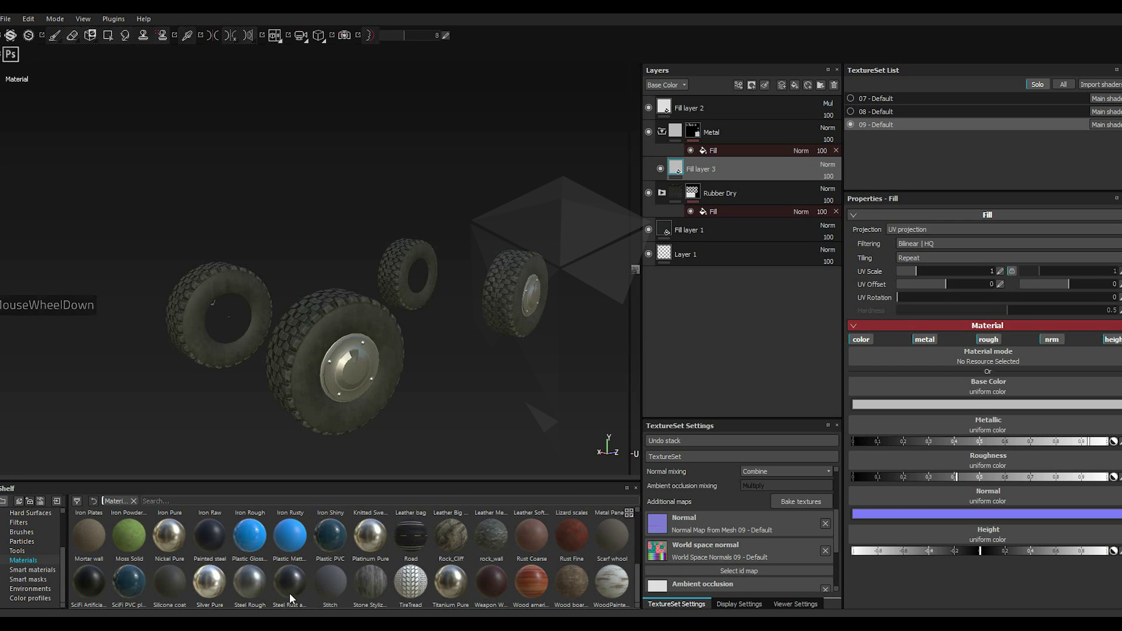
{"action": "left_click", "coordinate": [256, 595]}
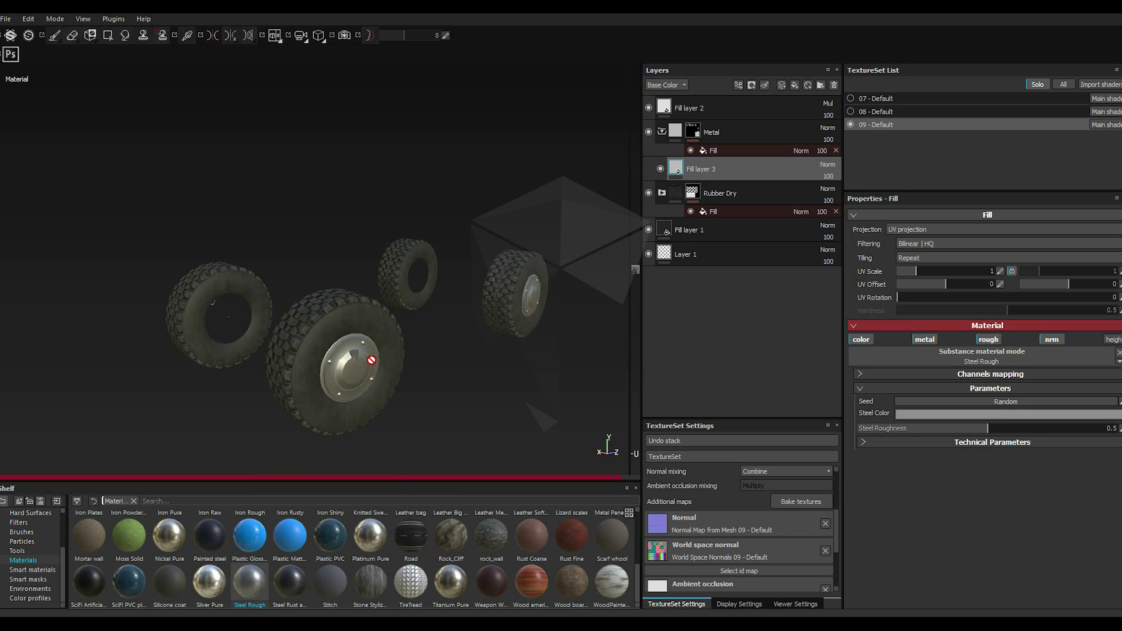
{"action": "scroll", "scroll_direction": "down", "scroll_amount": 3}
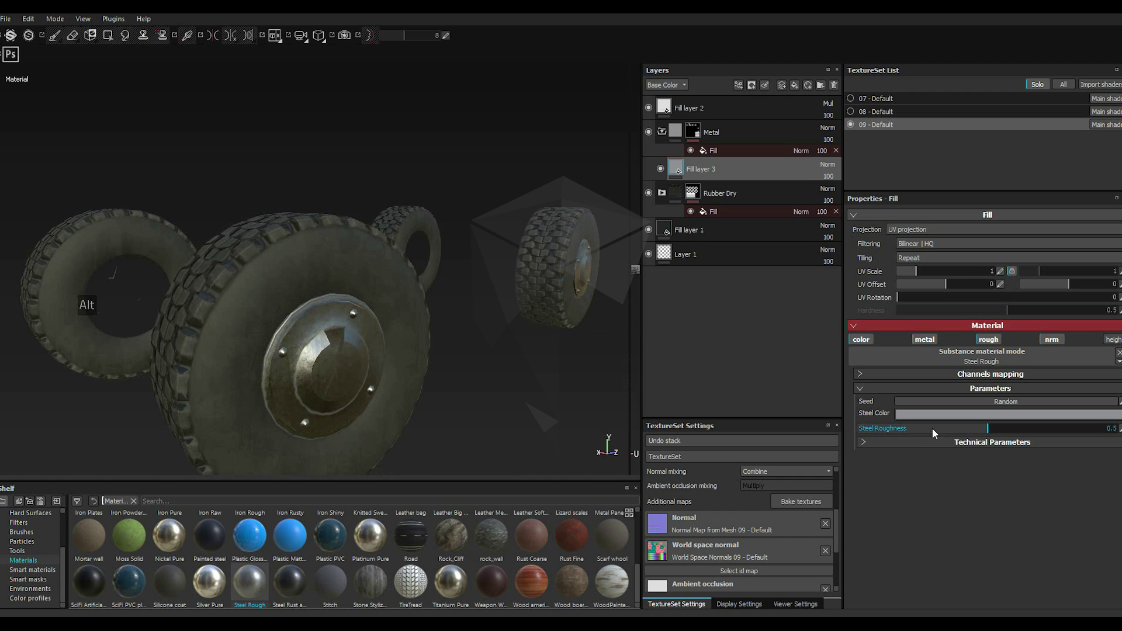
Step: Raise Steel Roughness to 0.71 and set Steel Color to a dark grey
{"action": "left_click", "coordinate": [934, 432]}
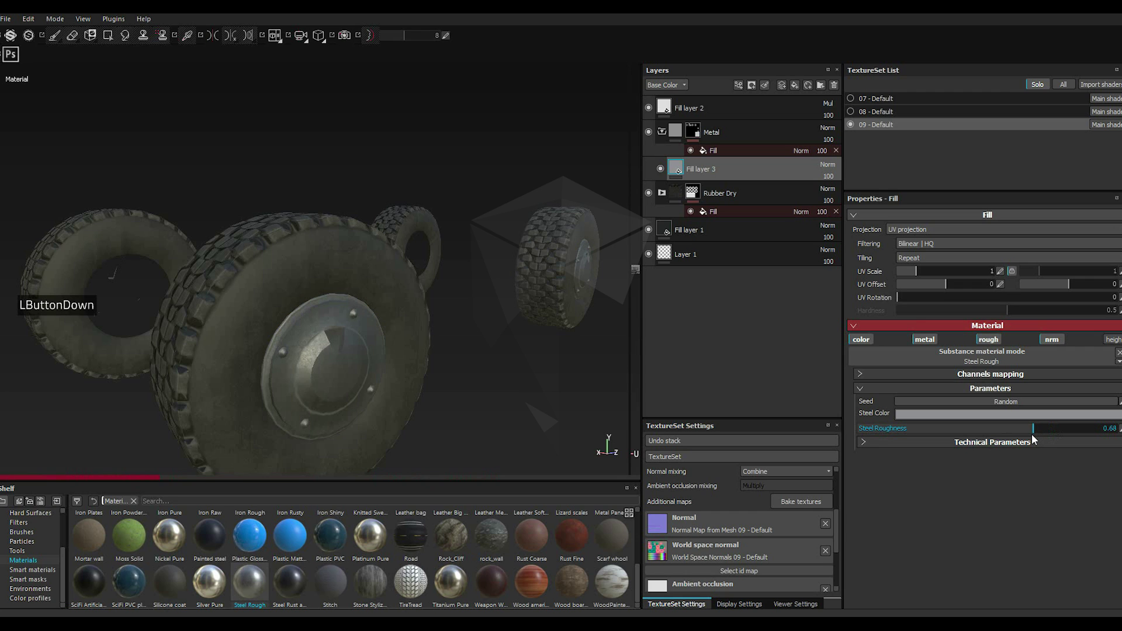
{"action": "left_click", "coordinate": [943, 421]}
{"action": "left_click", "coordinate": [856, 440]}
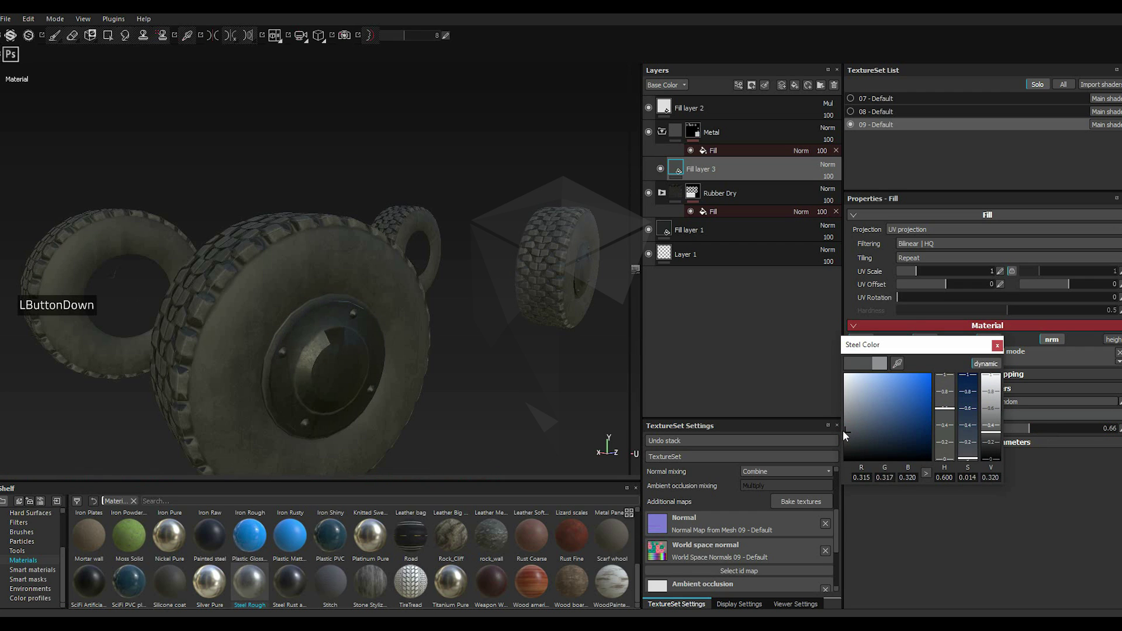
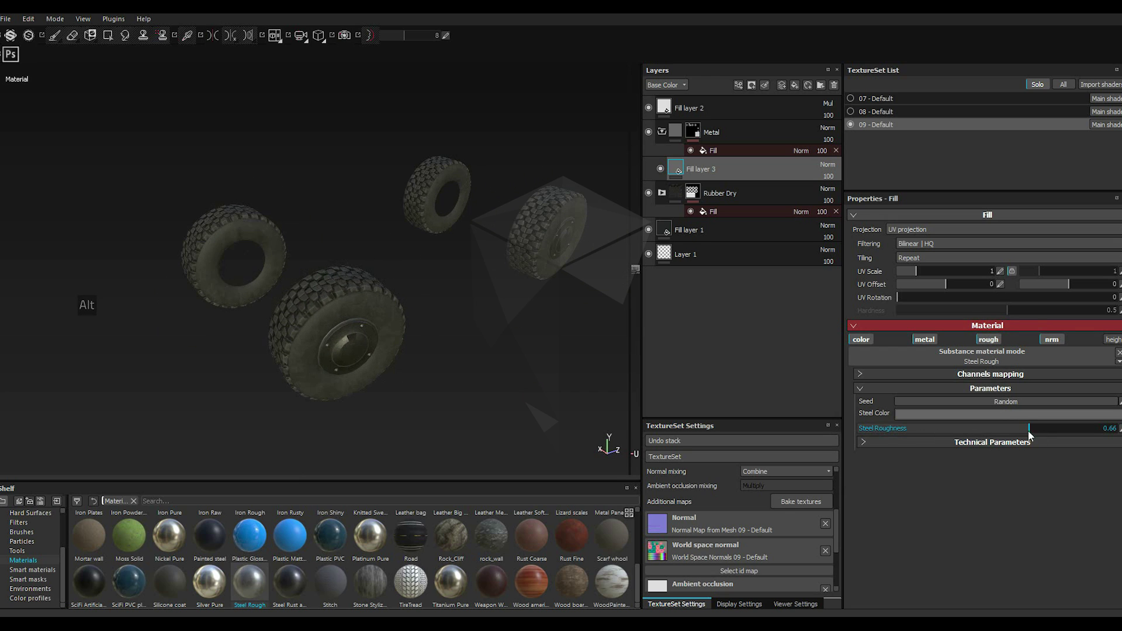
{"action": "left_click", "coordinate": [1052, 432]}
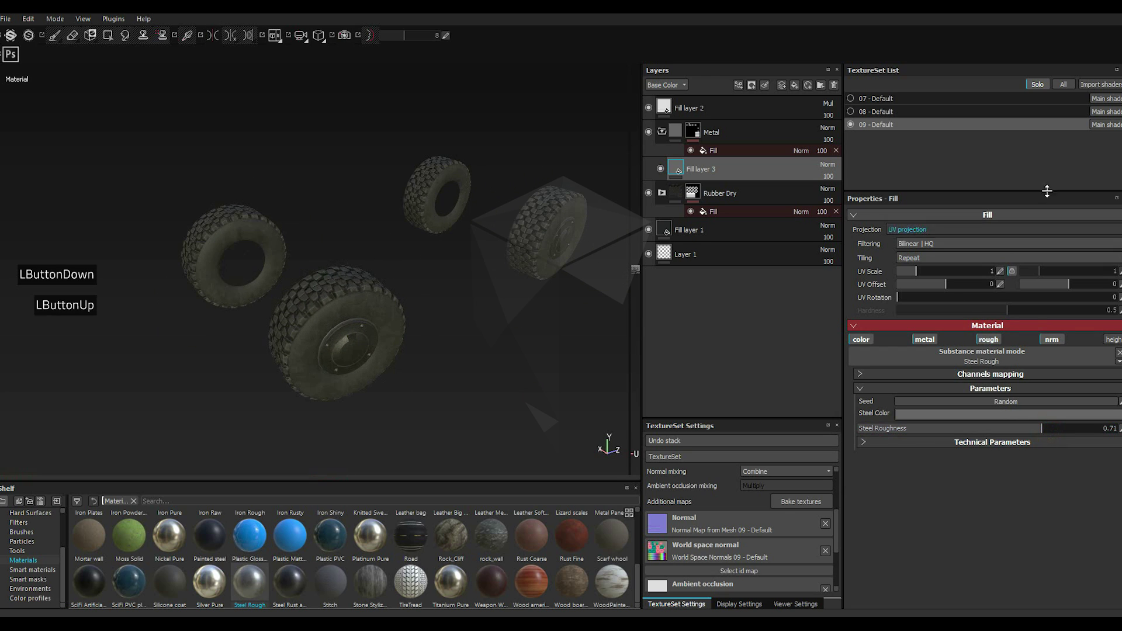
{"action": "left_click", "coordinate": [1064, 93]}
Step: Show all texture sets, then nudge the steel roughness up and back to 0.72
{"action": "left_click", "coordinate": [1064, 91]}
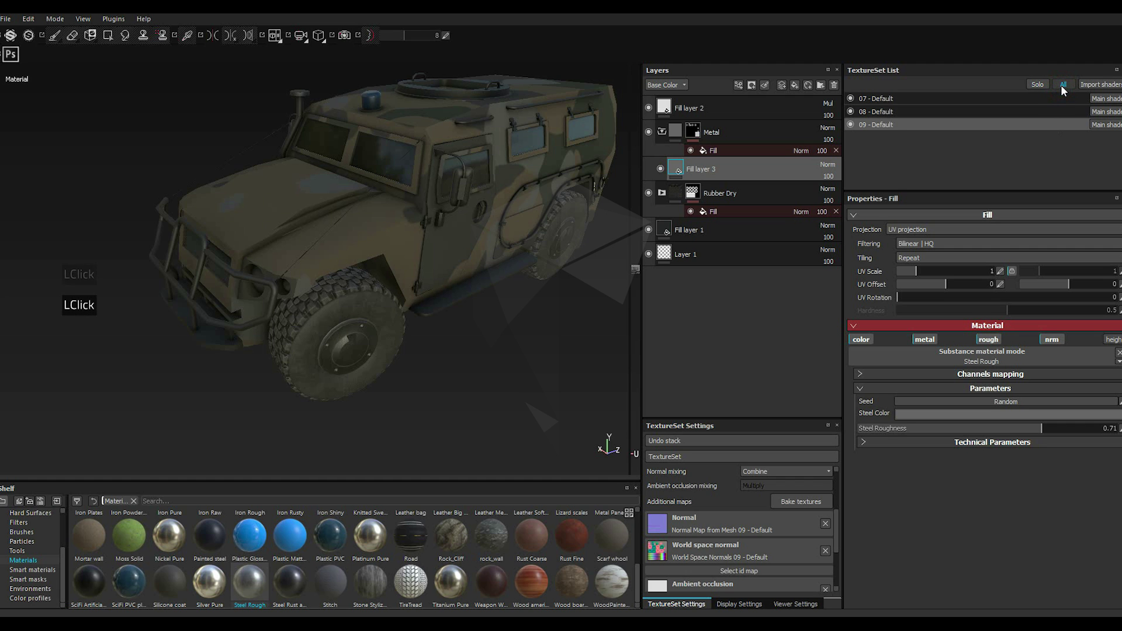
{"action": "scroll", "scroll_direction": "up", "scroll_amount": 3}
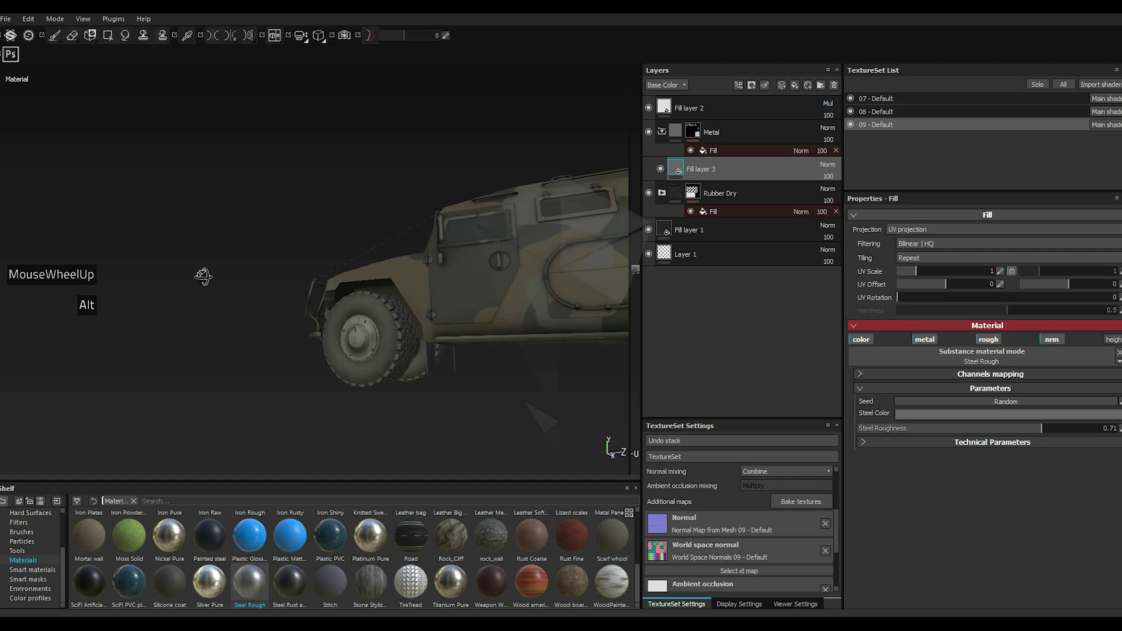
{"action": "left_click", "coordinate": [1067, 432]}
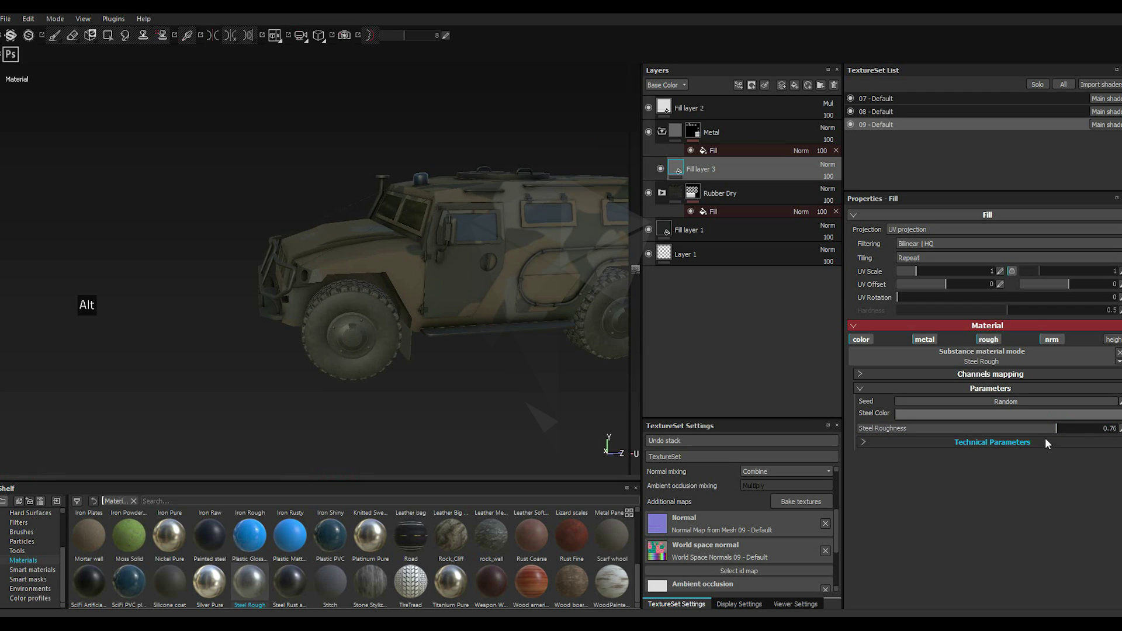
{"action": "left_click", "coordinate": [1048, 434]}
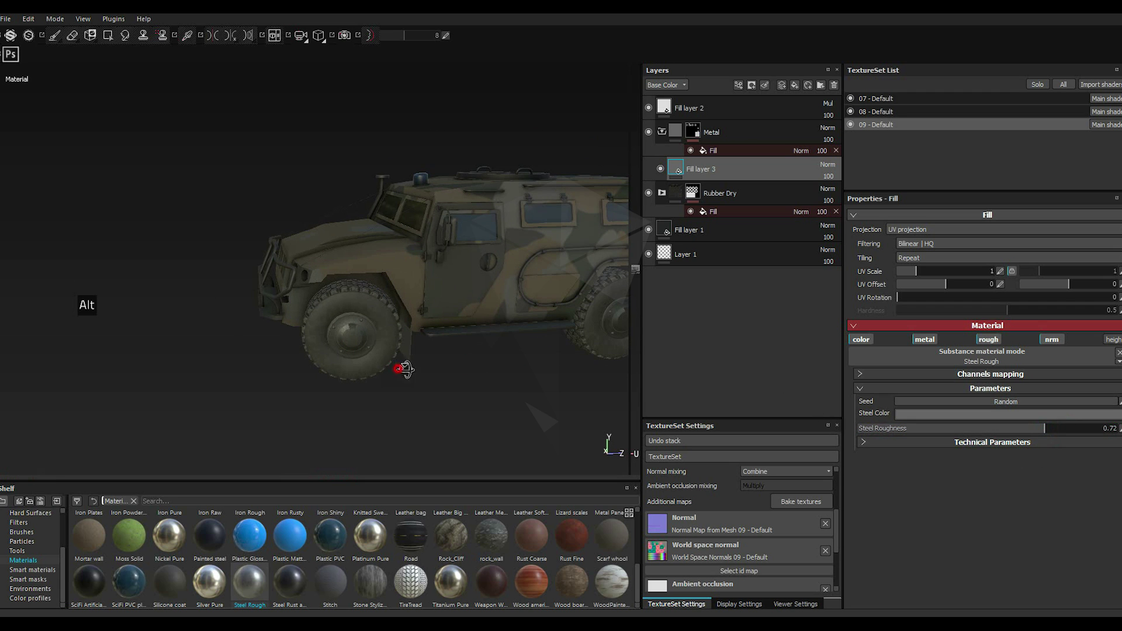
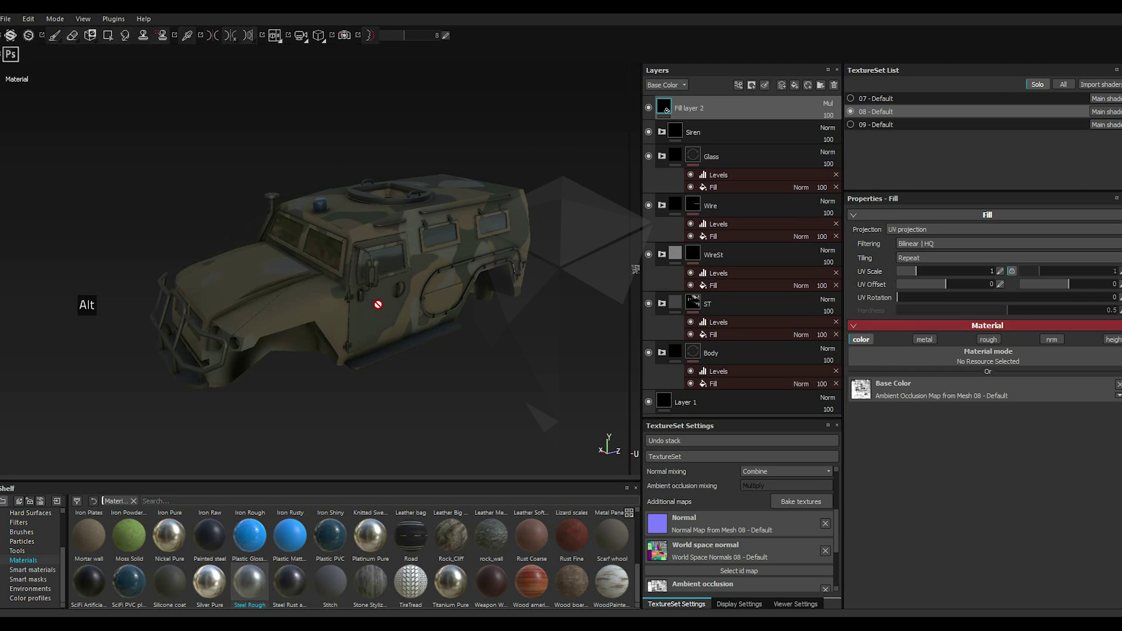
Step: Shift-select Siren through Body and group them into a new folder
{"action": "left_click", "coordinate": [725, 357]}
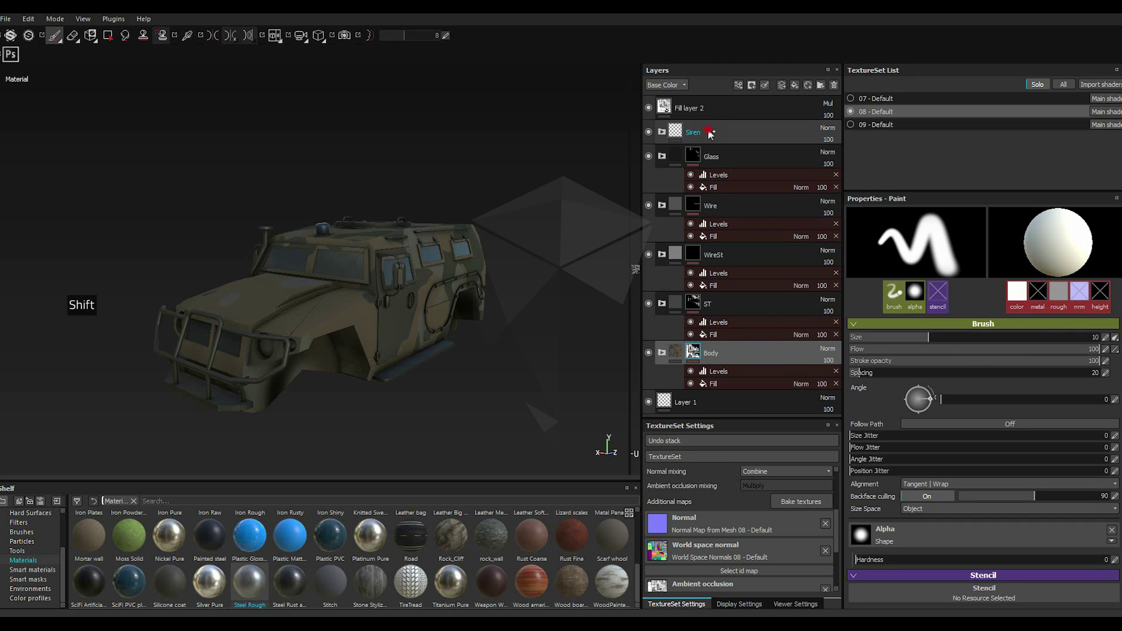
{"action": "right_click", "coordinate": [710, 134]}
{"action": "right_click", "coordinate": [711, 133]}
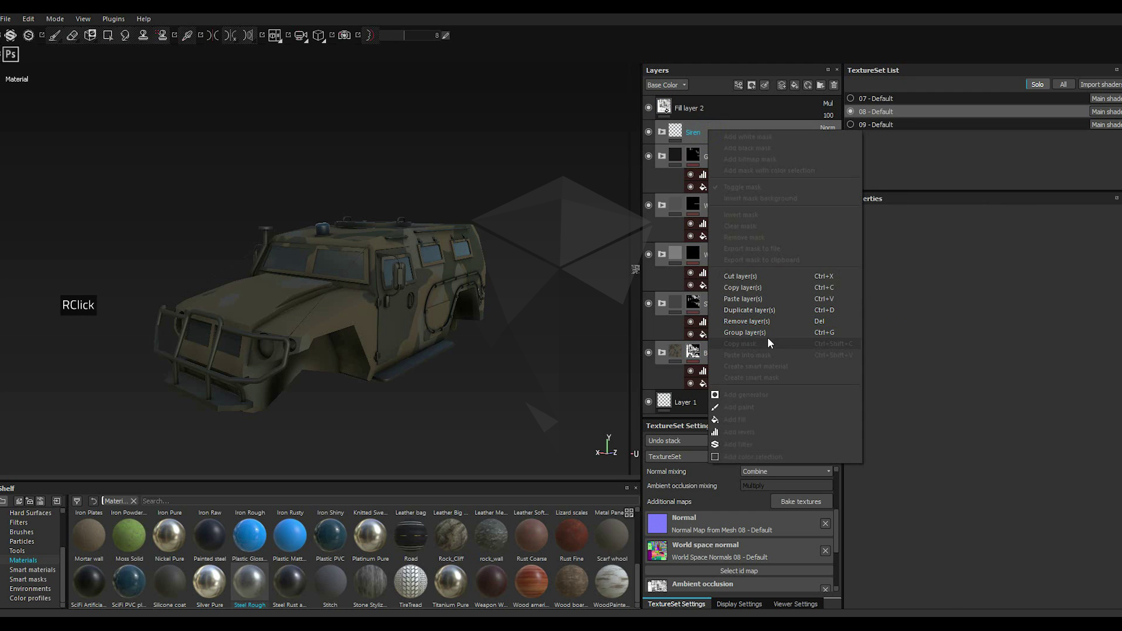
{"action": "left_click", "coordinate": [758, 333]}
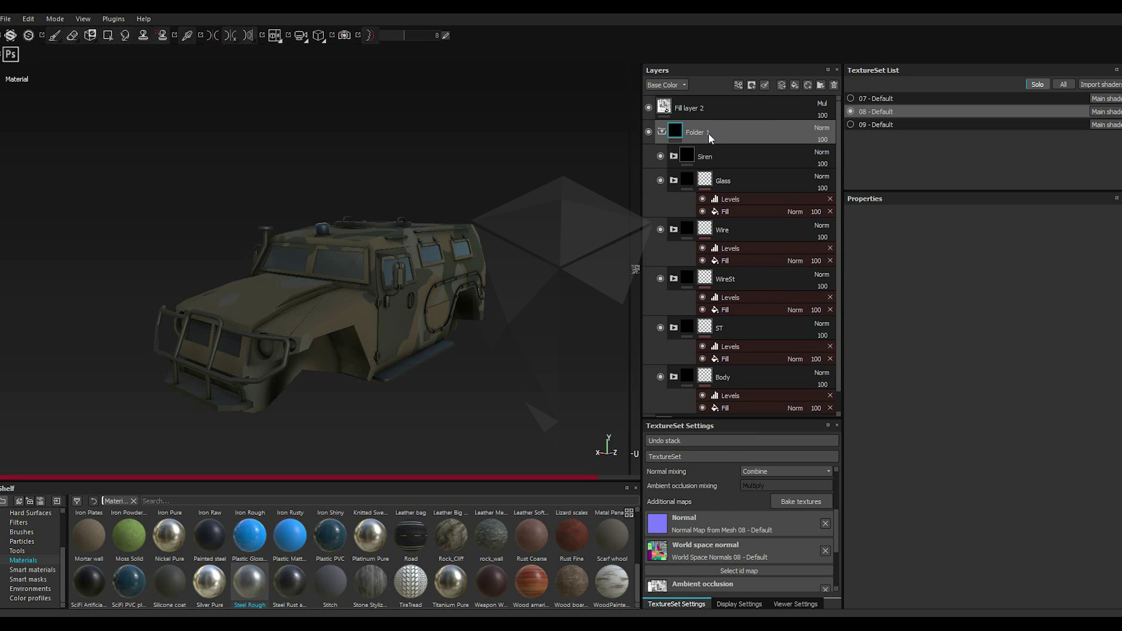
Step: Rename Folder 1 to Base and collapse it
{"action": "left_click", "coordinate": [708, 137]}
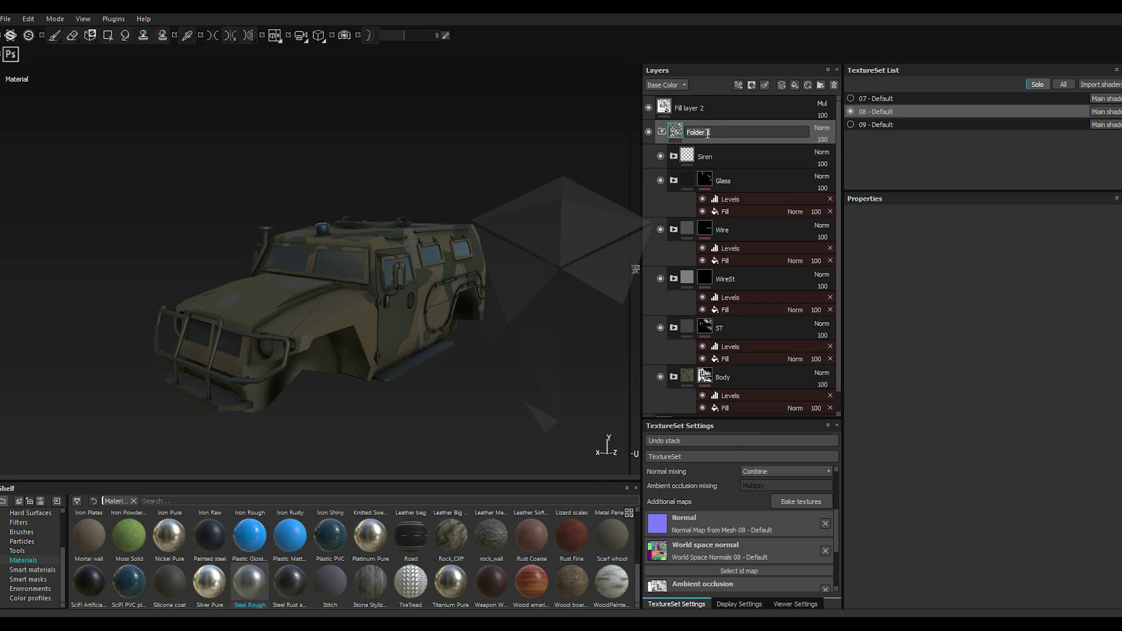
{"action": "type", "text": "asss"}
{"action": "key", "text": "Return"}
{"action": "type", "text": "ase"}
{"action": "key", "text": "Return"}
{"action": "key", "text": "Return"}
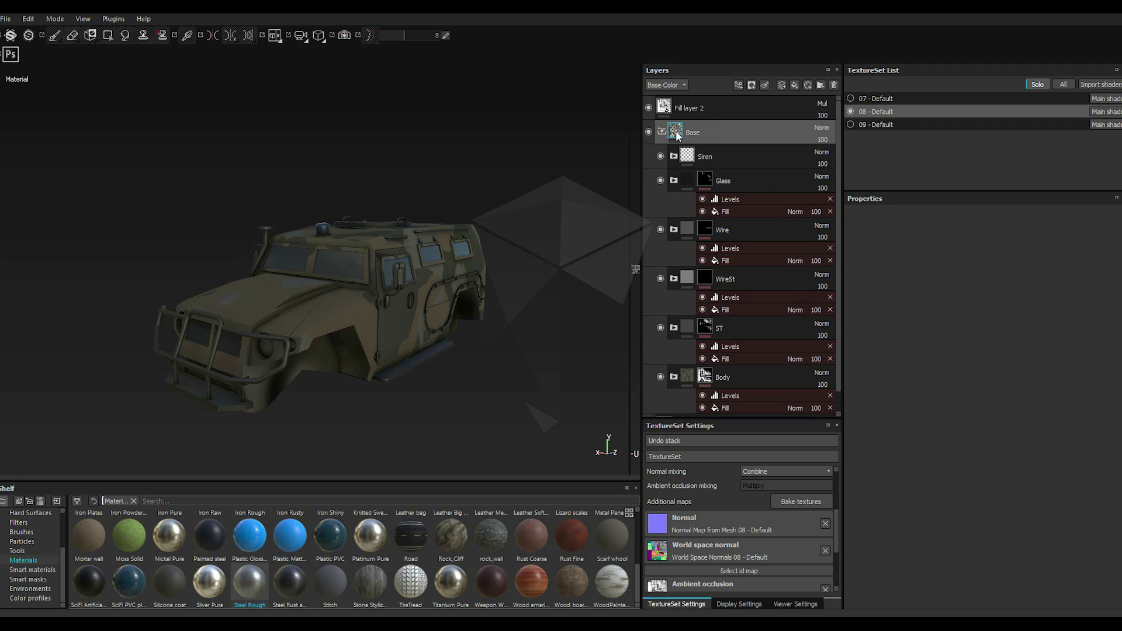
{"action": "left_click", "coordinate": [664, 135]}
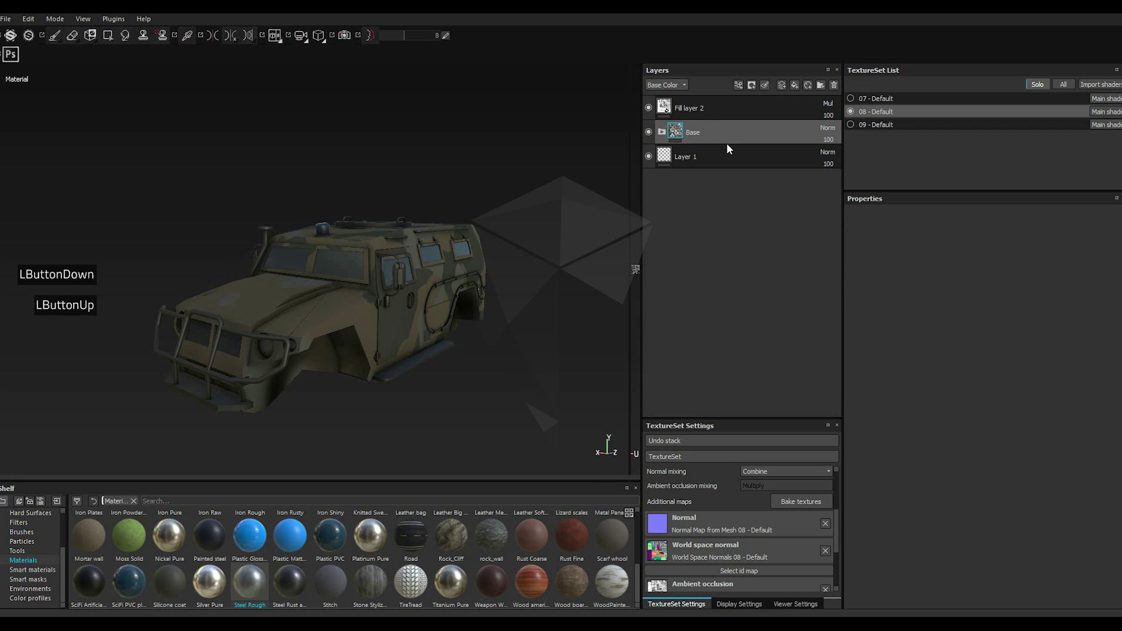
Step: Add Fill layer 4 above Base with the MG Mask Editor smart mask applied
{"action": "left_click", "coordinate": [729, 134]}
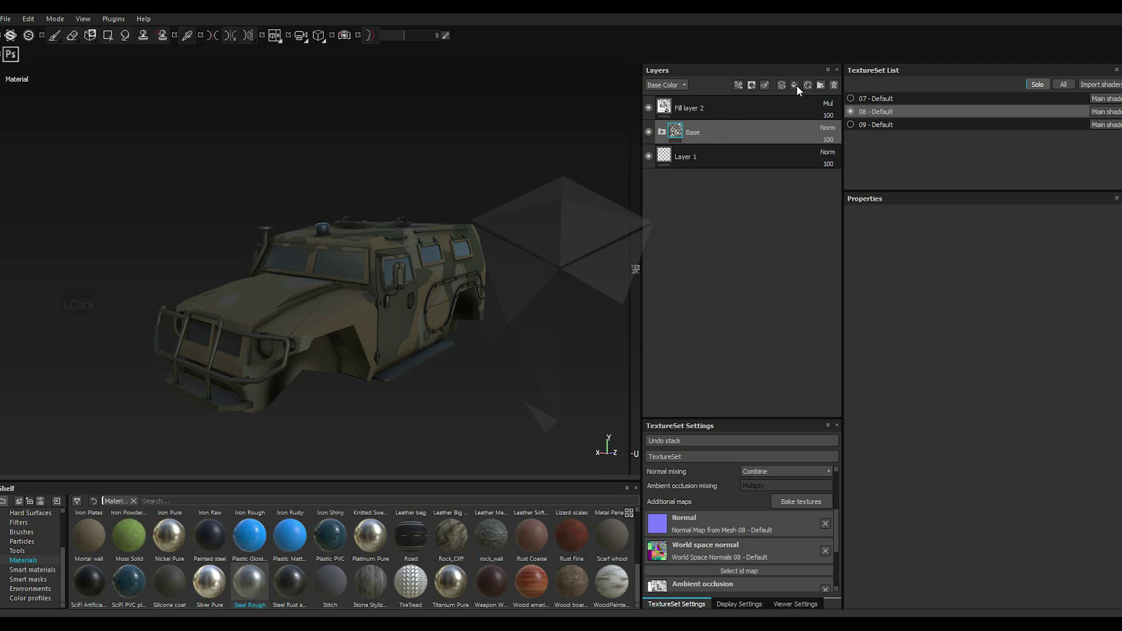
{"action": "double_click", "coordinate": [800, 90]}
{"action": "left_click", "coordinate": [799, 89]}
{"action": "left_click", "coordinate": [799, 89]}
{"action": "double_click", "coordinate": [800, 90]}
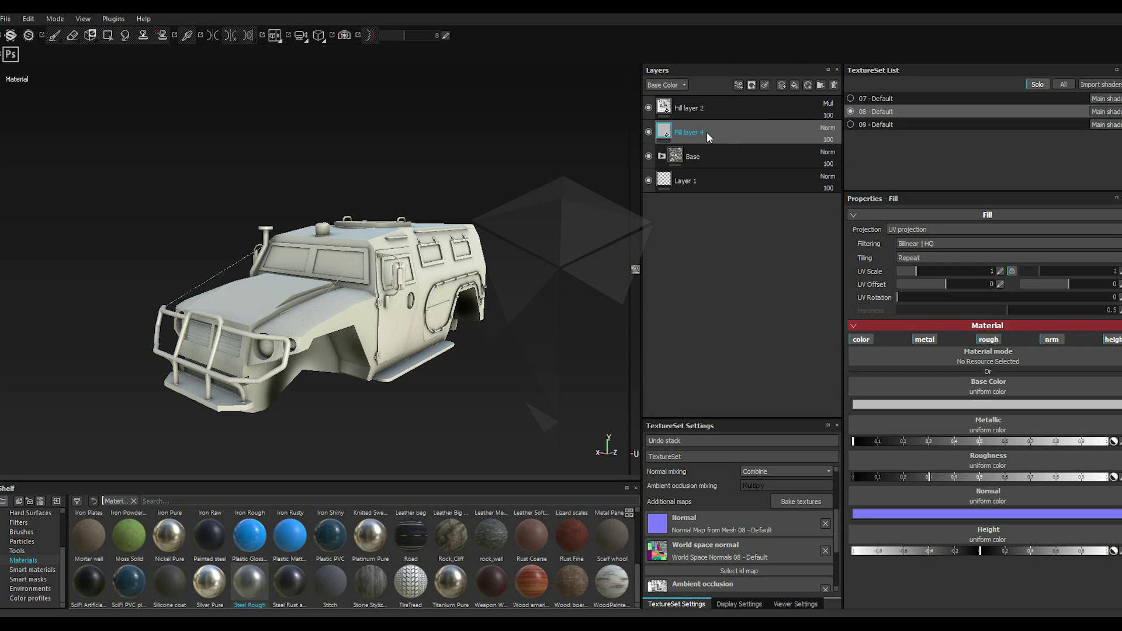
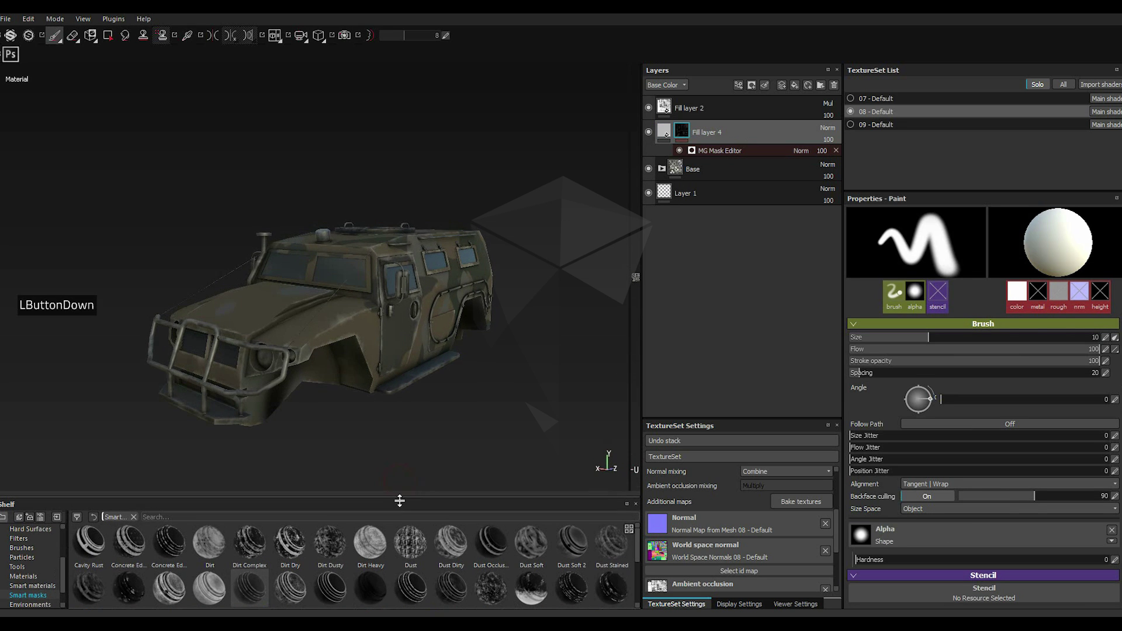
{"action": "scroll", "scroll_direction": "down", "scroll_amount": 3}
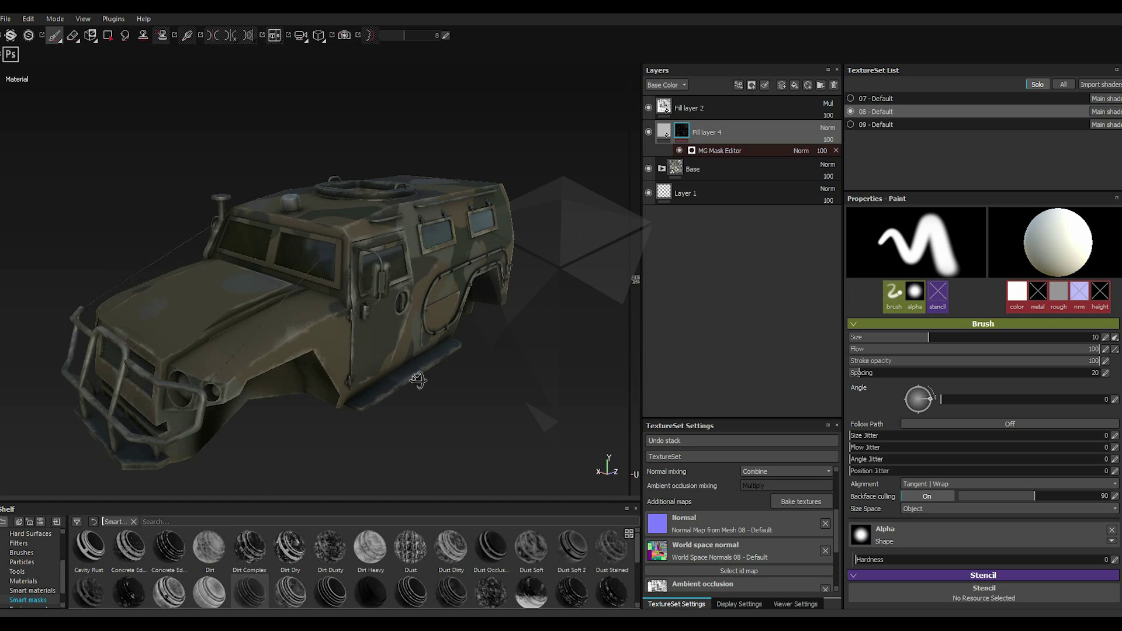
{"action": "left_click", "coordinate": [668, 132]}
Step: Set Fill layer 4's Base Color to a light brownish tan in the colour picker
{"action": "left_click", "coordinate": [1076, 482]}
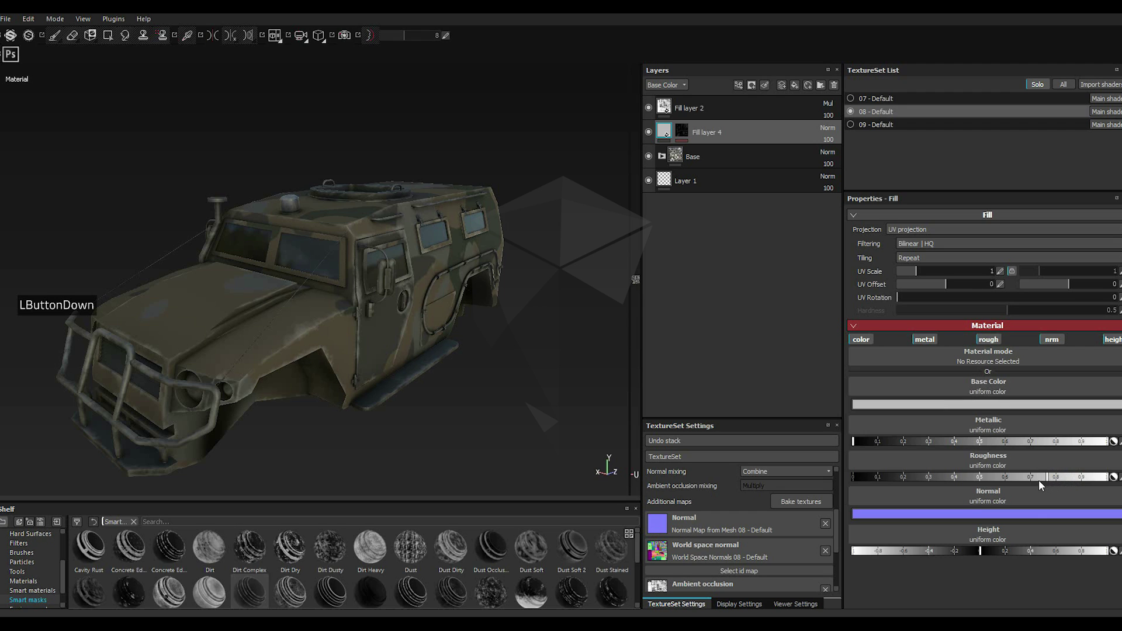
{"action": "left_click", "coordinate": [900, 407]}
{"action": "left_click", "coordinate": [840, 406]}
{"action": "left_click", "coordinate": [910, 448]}
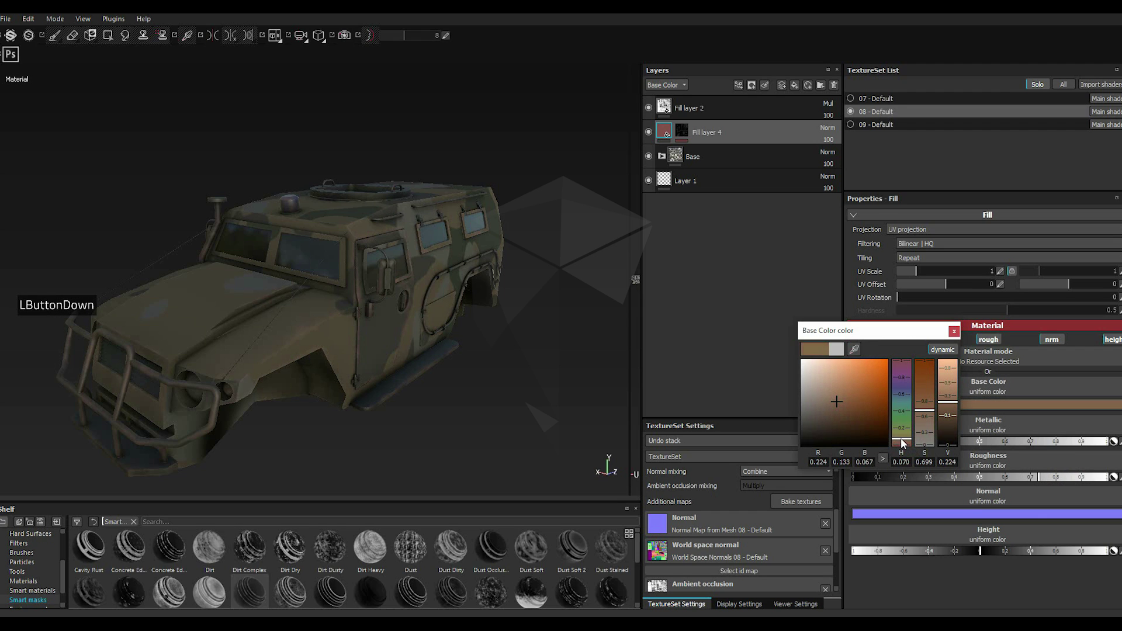
{"action": "left_click", "coordinate": [905, 444]}
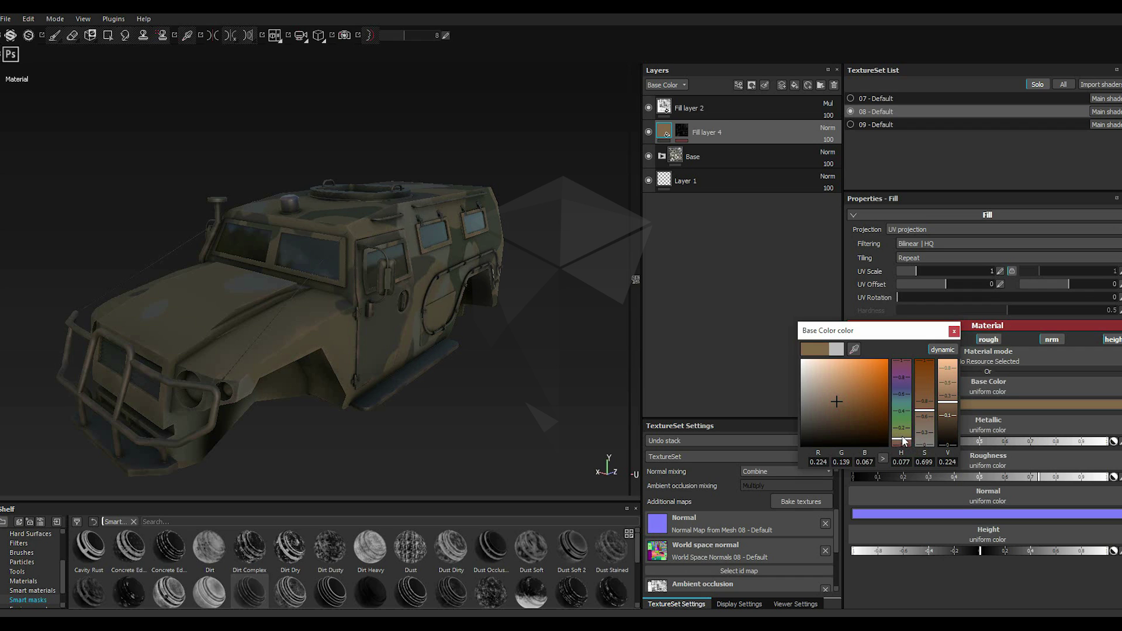
{"action": "left_click", "coordinate": [908, 444]}
{"action": "left_click", "coordinate": [909, 446]}
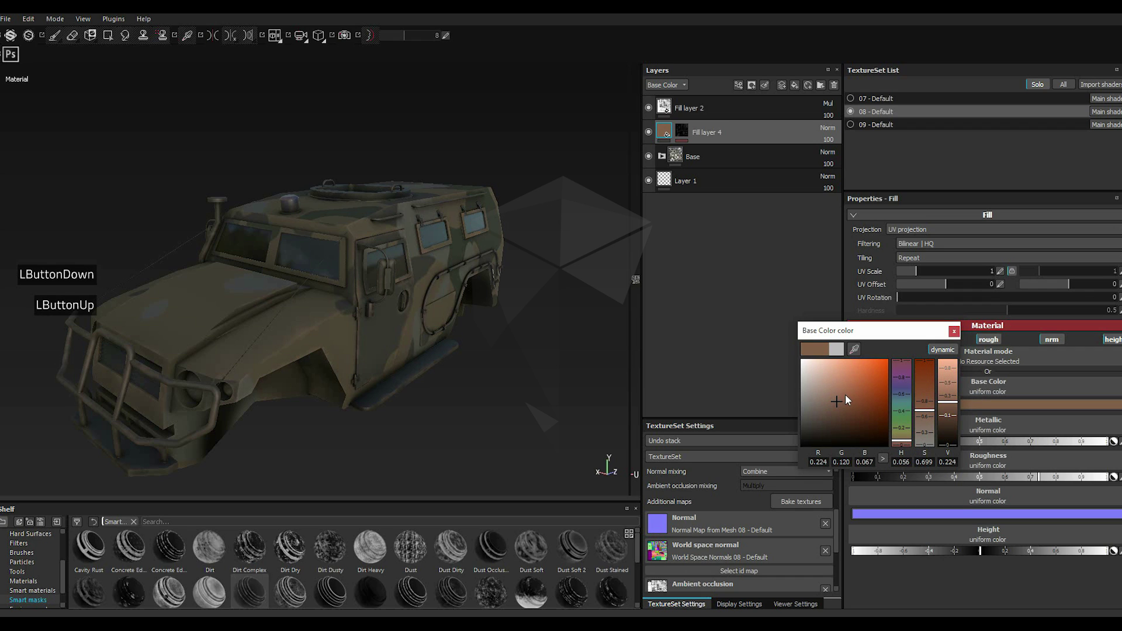
{"action": "left_click", "coordinate": [846, 403]}
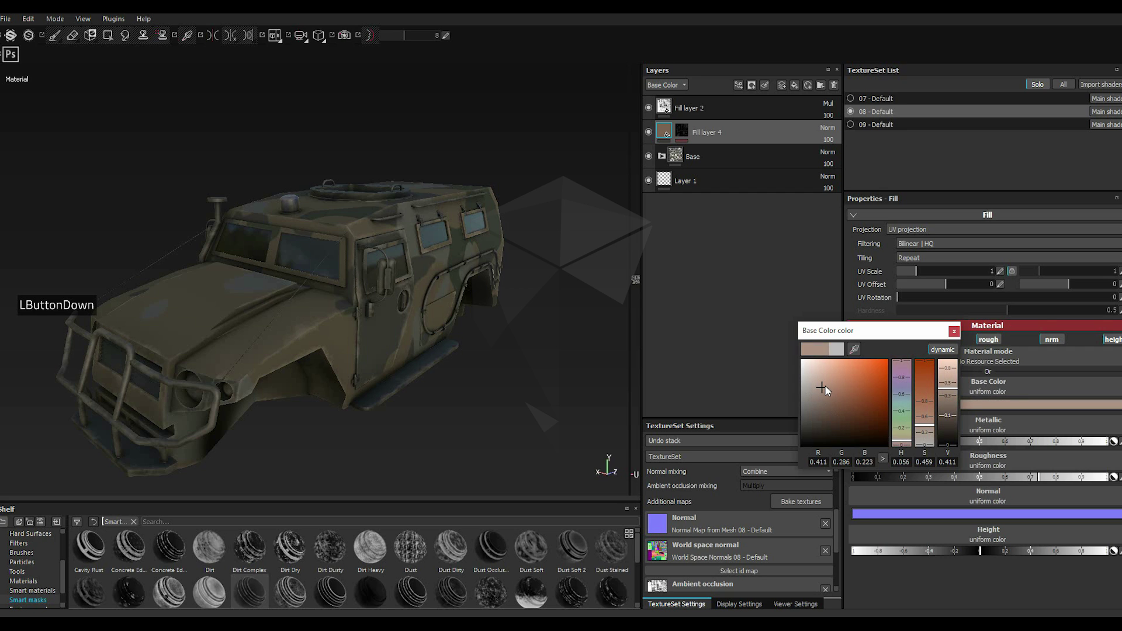
{"action": "double_click", "coordinate": [833, 386]}
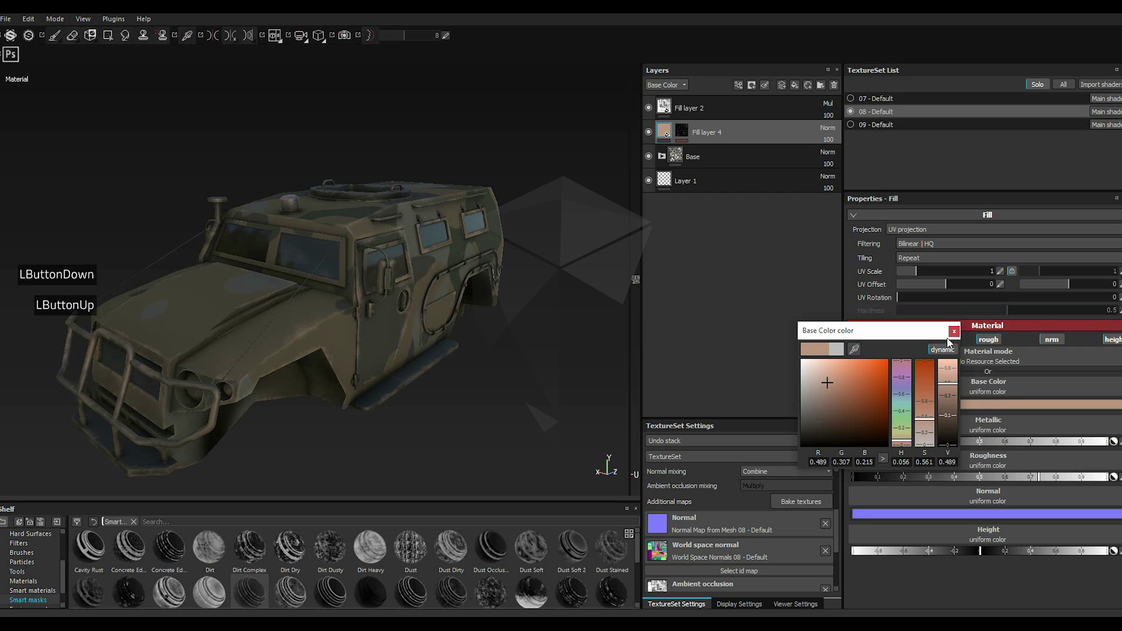
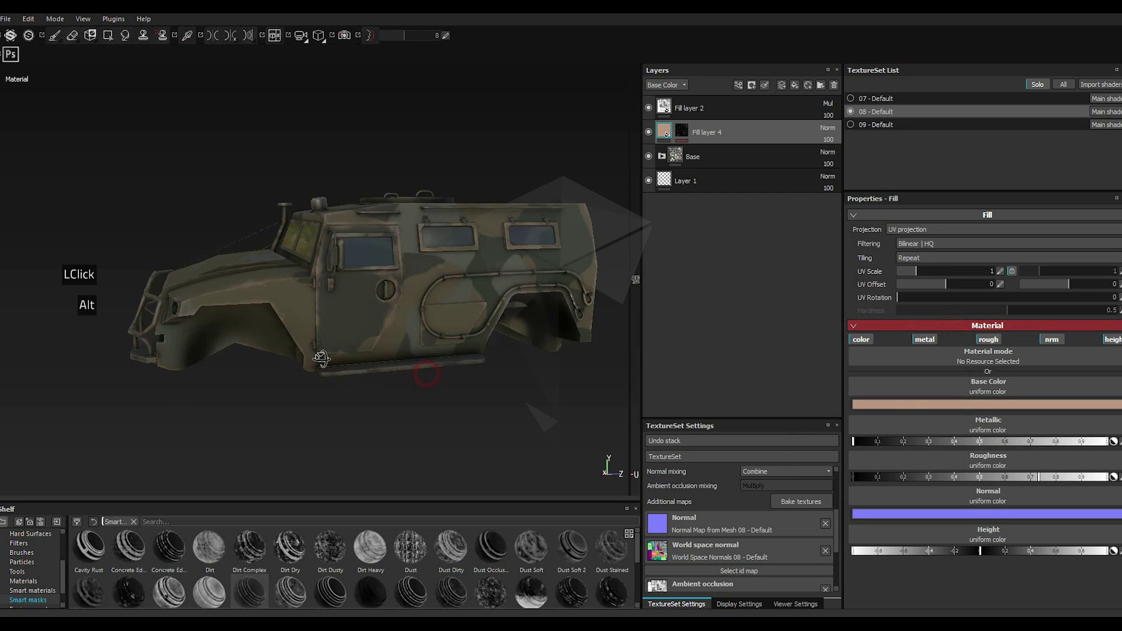
{"action": "scroll", "scroll_direction": "down", "scroll_amount": 3}
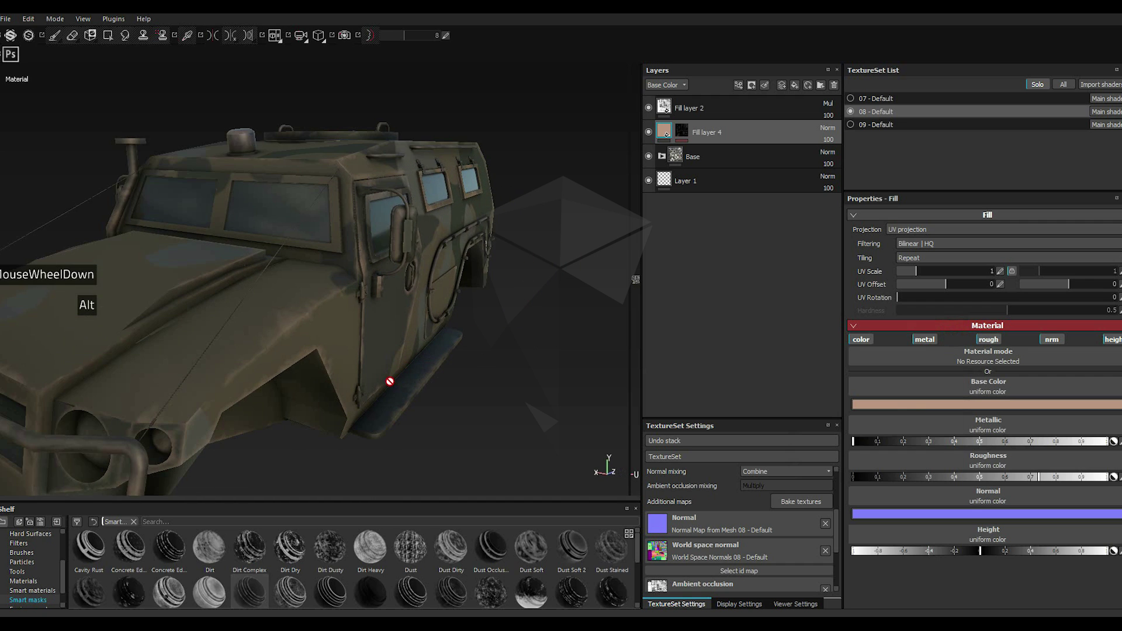
{"action": "scroll", "scroll_direction": "up", "scroll_amount": 3}
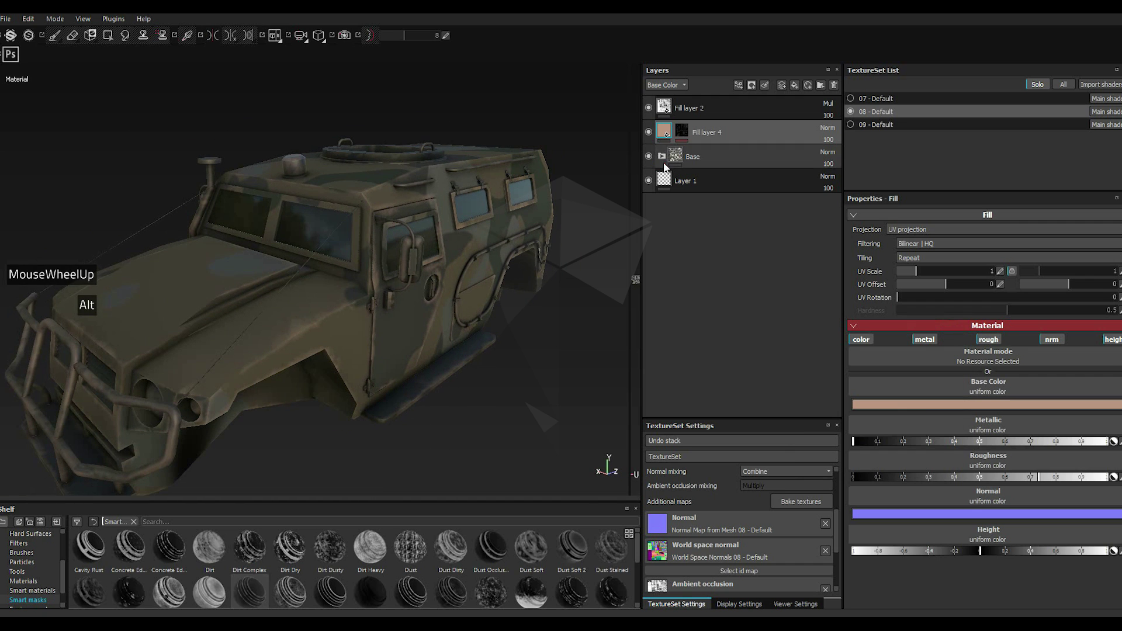
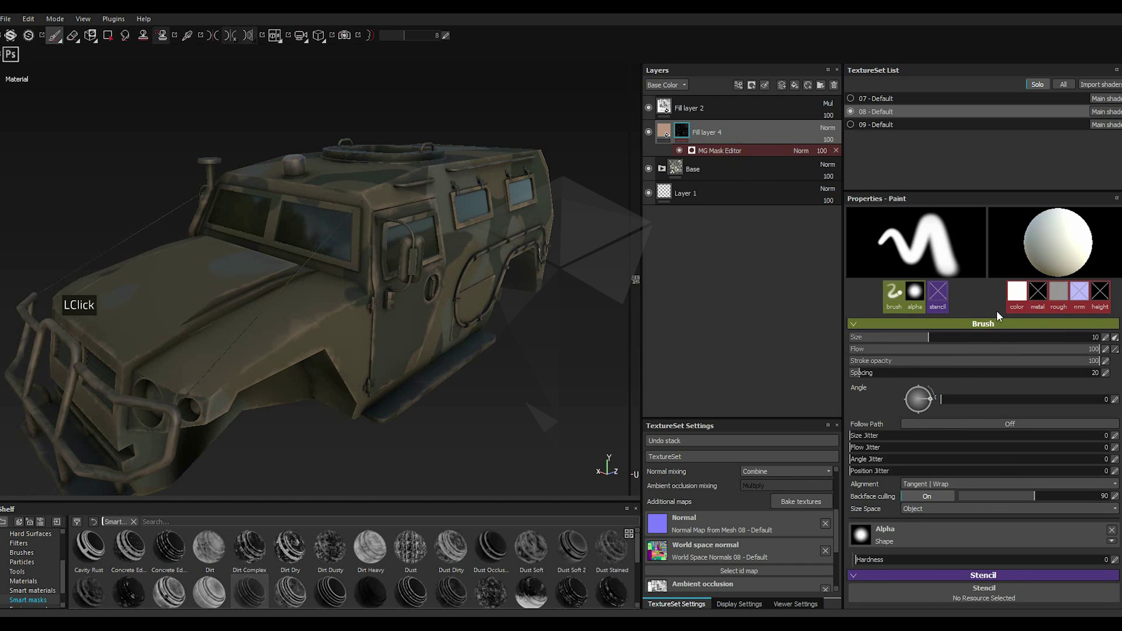
Step: Adjust the MG Mask Editor's Global Balance and Contrast so tan grime spreads along edges
{"action": "left_click", "coordinate": [1007, 292]}
{"action": "left_click", "coordinate": [1006, 294]}
{"action": "double_click", "coordinate": [1018, 294]}
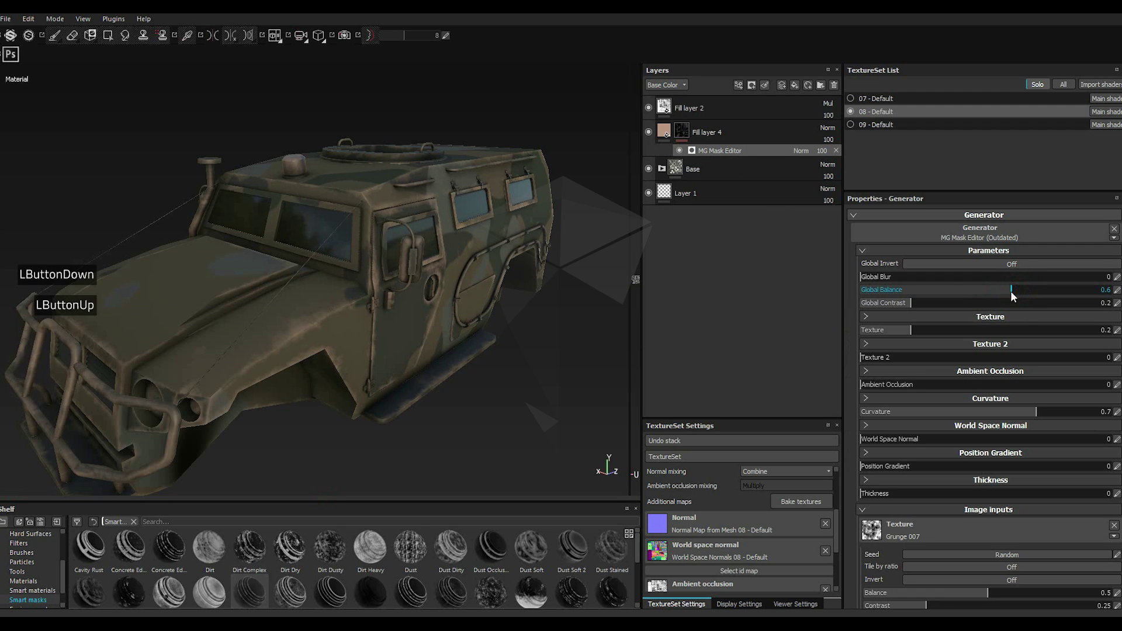
{"action": "scroll", "scroll_direction": "up", "scroll_amount": 3}
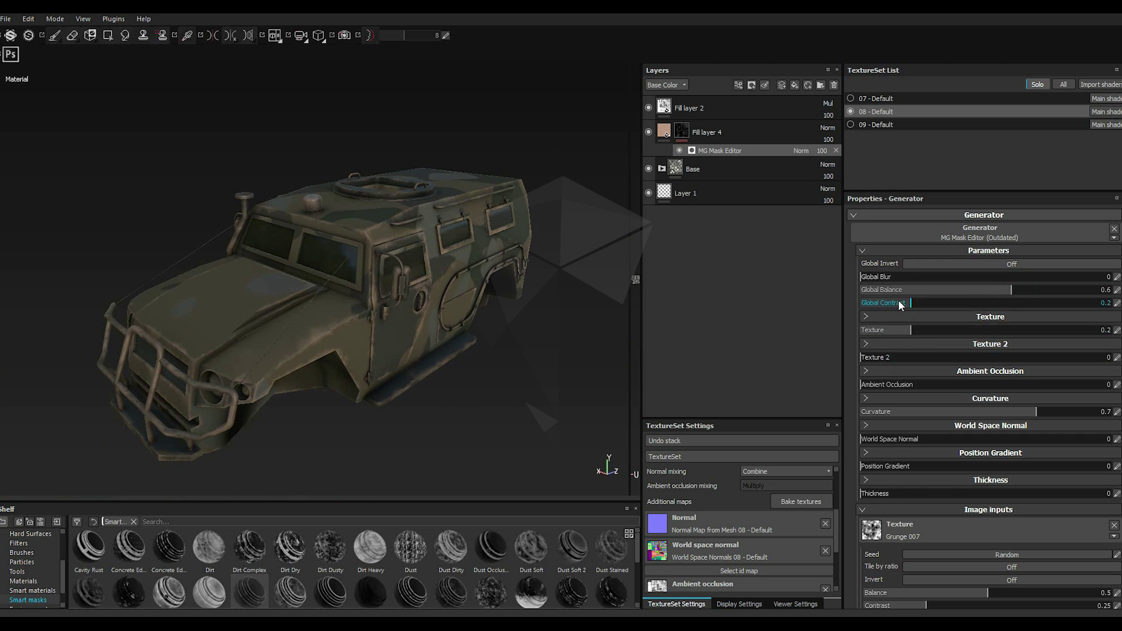
{"action": "scroll", "scroll_direction": "down", "scroll_amount": 3}
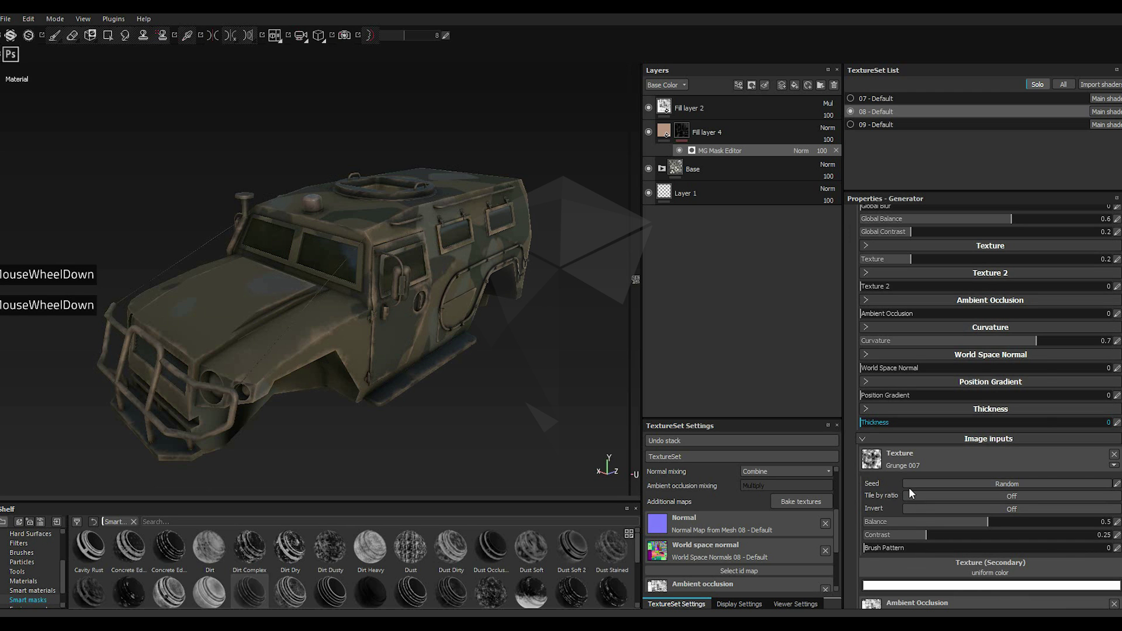
{"action": "scroll", "scroll_direction": "up", "scroll_amount": 3}
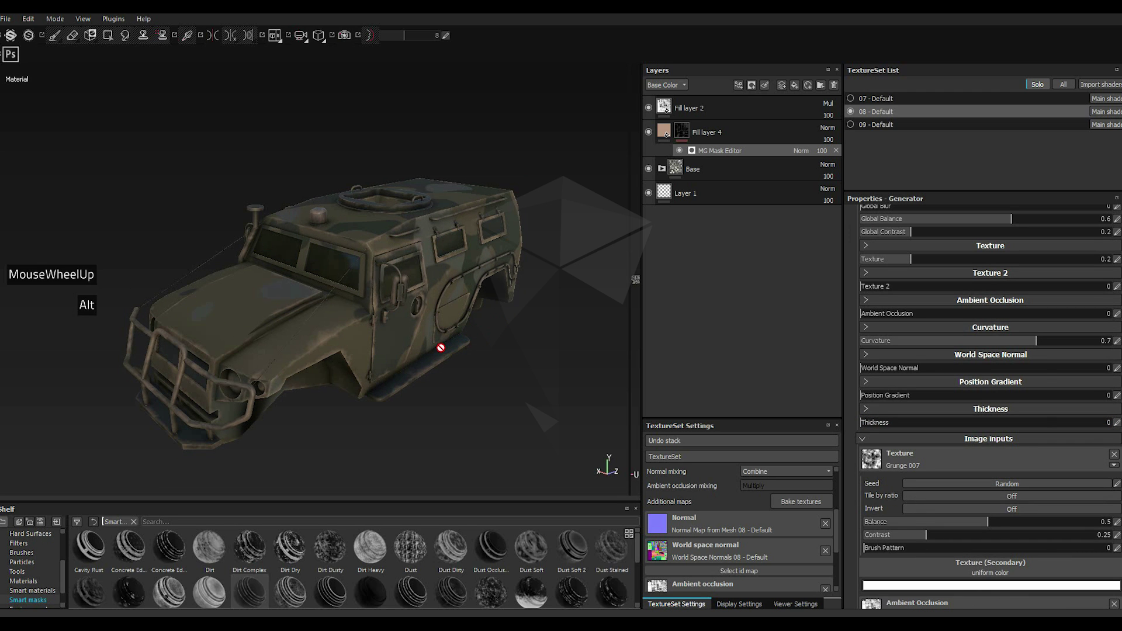
Step: Duplicate Fill layer 4 and bring up the copy's layer options
{"action": "right_click", "coordinate": [710, 140]}
{"action": "right_click", "coordinate": [710, 140]}
{"action": "left_click", "coordinate": [747, 320]}
{"action": "right_click", "coordinate": [687, 130]}
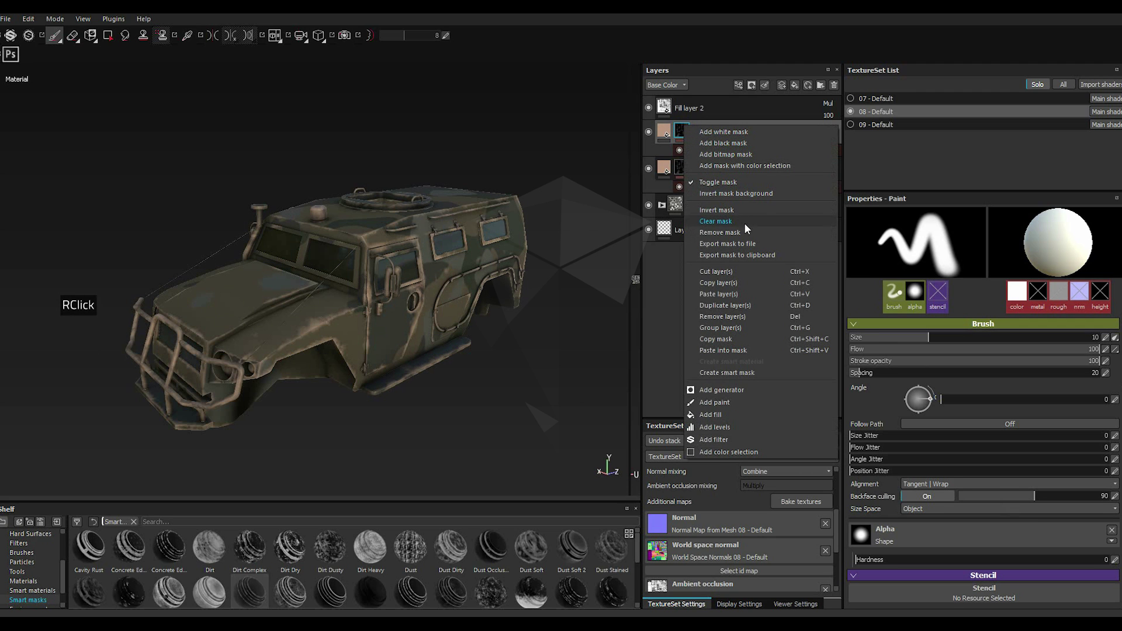
Step: Clear the copied layer's mask and check Fill layer 4's brown base colour
{"action": "left_click", "coordinate": [733, 225]}
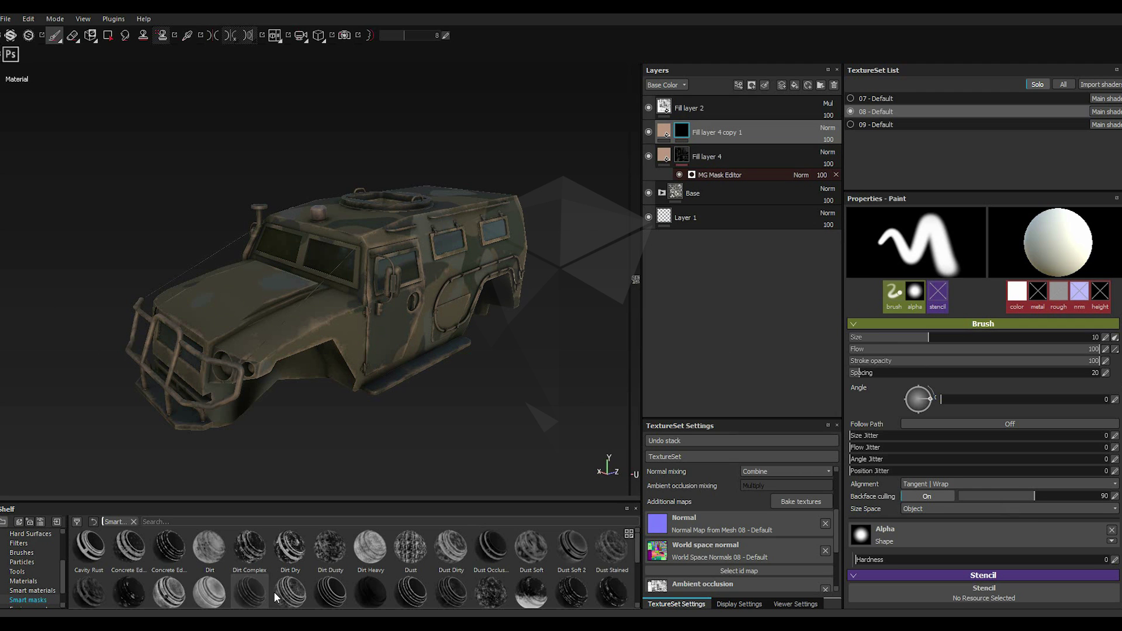
{"action": "scroll", "scroll_direction": "down", "scroll_amount": 3}
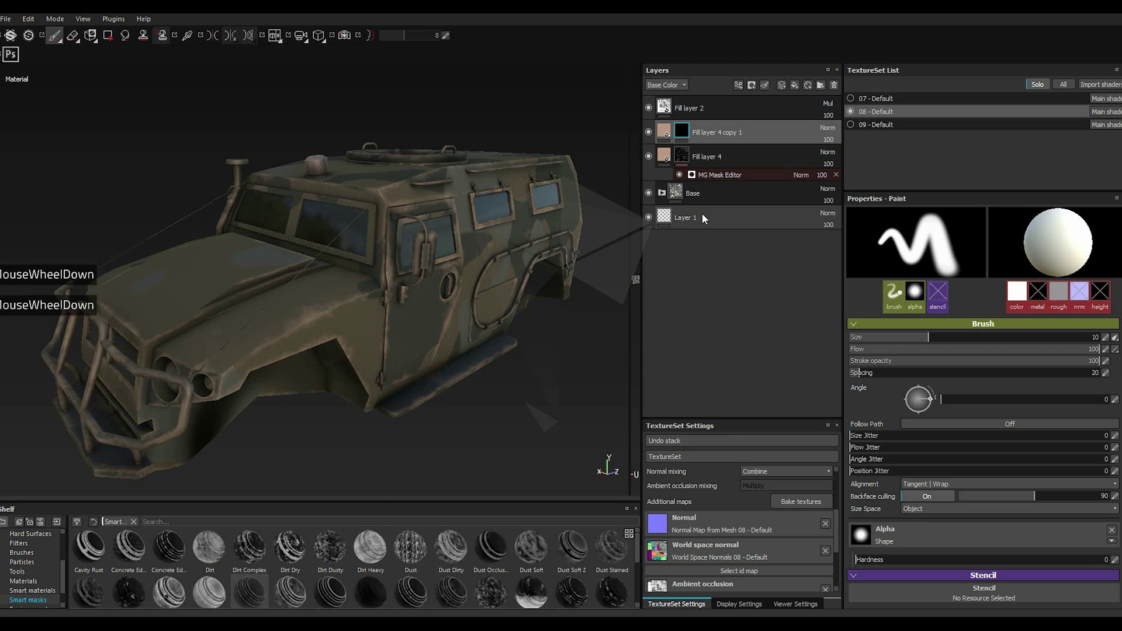
{"action": "left_click", "coordinate": [671, 156]}
{"action": "left_click", "coordinate": [891, 408]}
{"action": "left_click", "coordinate": [820, 398]}
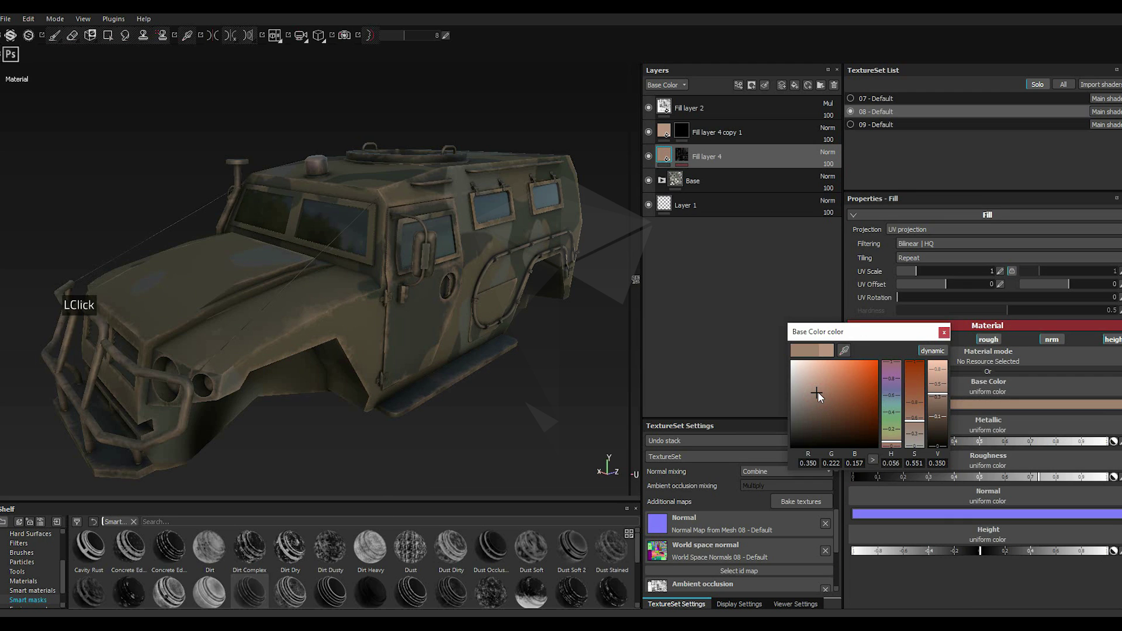
{"action": "left_click", "coordinate": [953, 339]}
{"action": "left_click", "coordinate": [687, 132]}
Step: Mask Fill layer 4 copy 1 with the Dirt smart mask and raise Dirt Level to 0.4
{"action": "right_click", "coordinate": [688, 134]}
{"action": "left_click", "coordinate": [720, 229]}
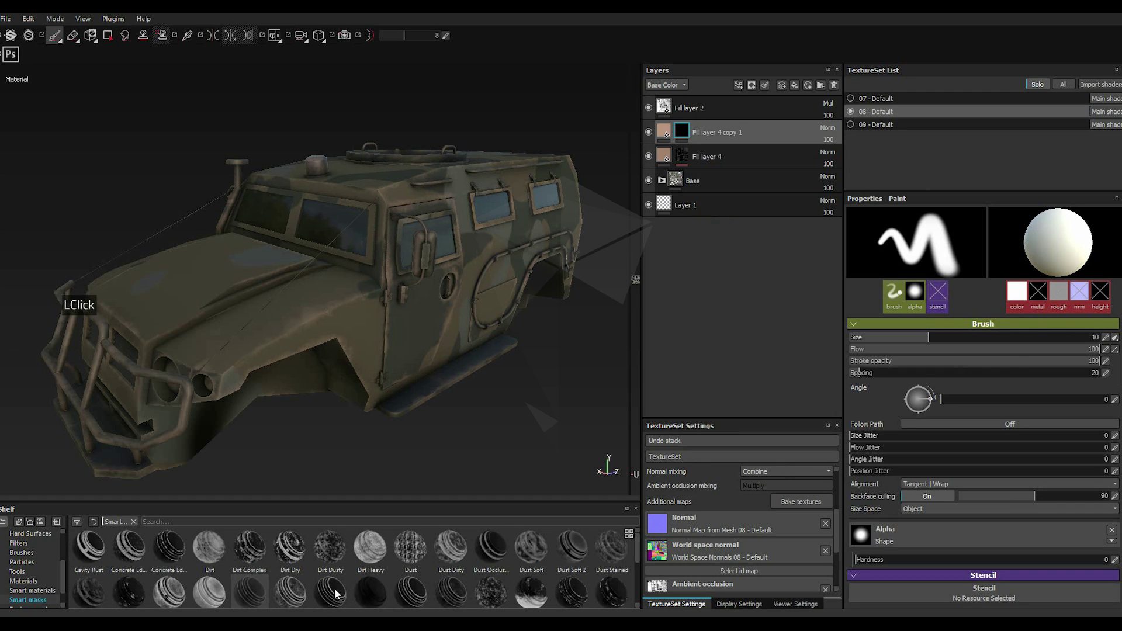
{"action": "left_click", "coordinate": [495, 557]}
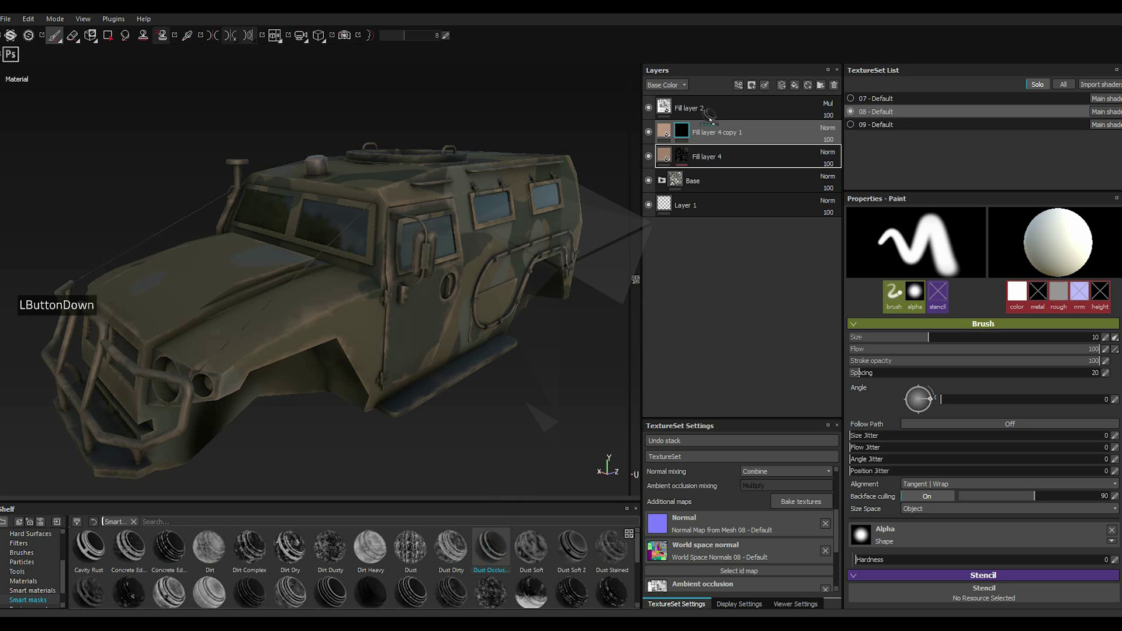
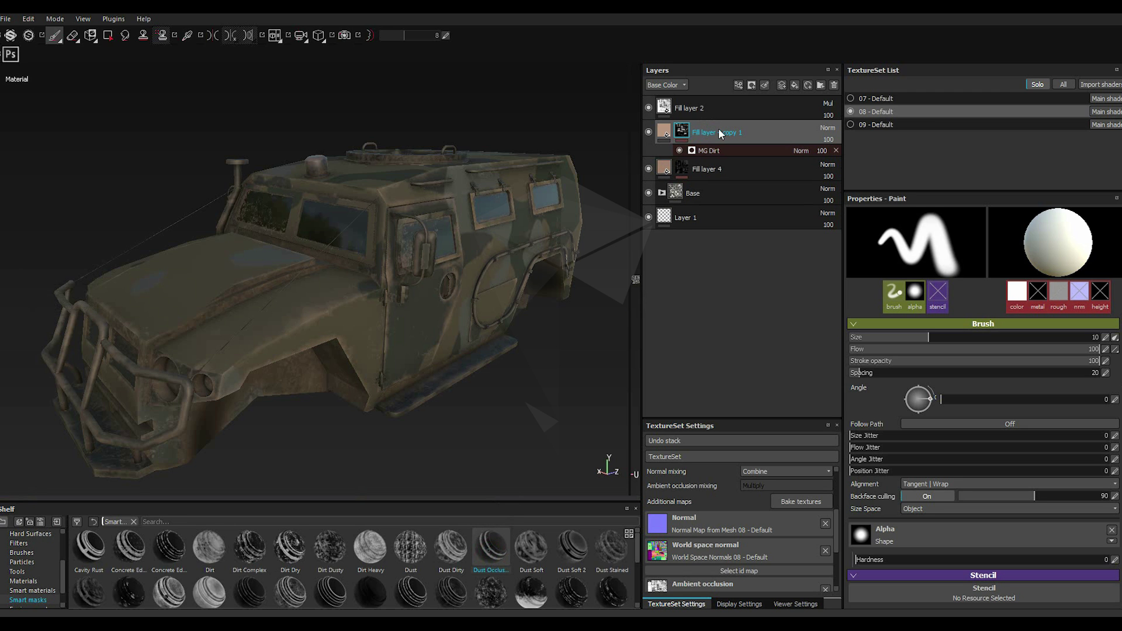
{"action": "scroll", "scroll_direction": "up", "scroll_amount": 3}
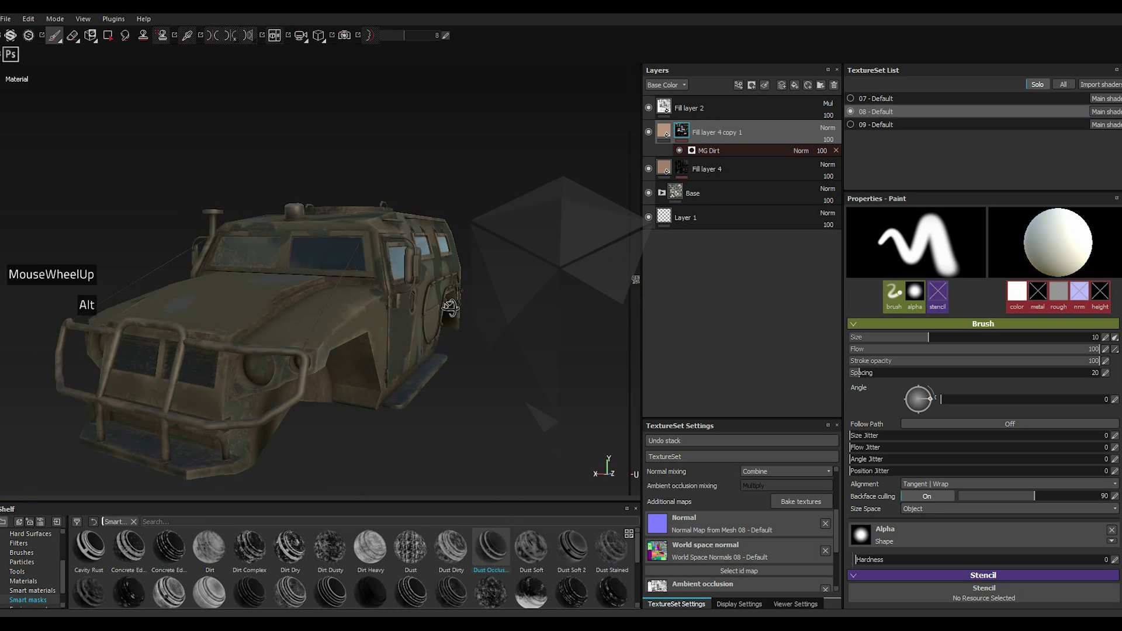
{"action": "scroll", "scroll_direction": "down", "scroll_amount": 3}
{"action": "left_click", "coordinate": [704, 151]}
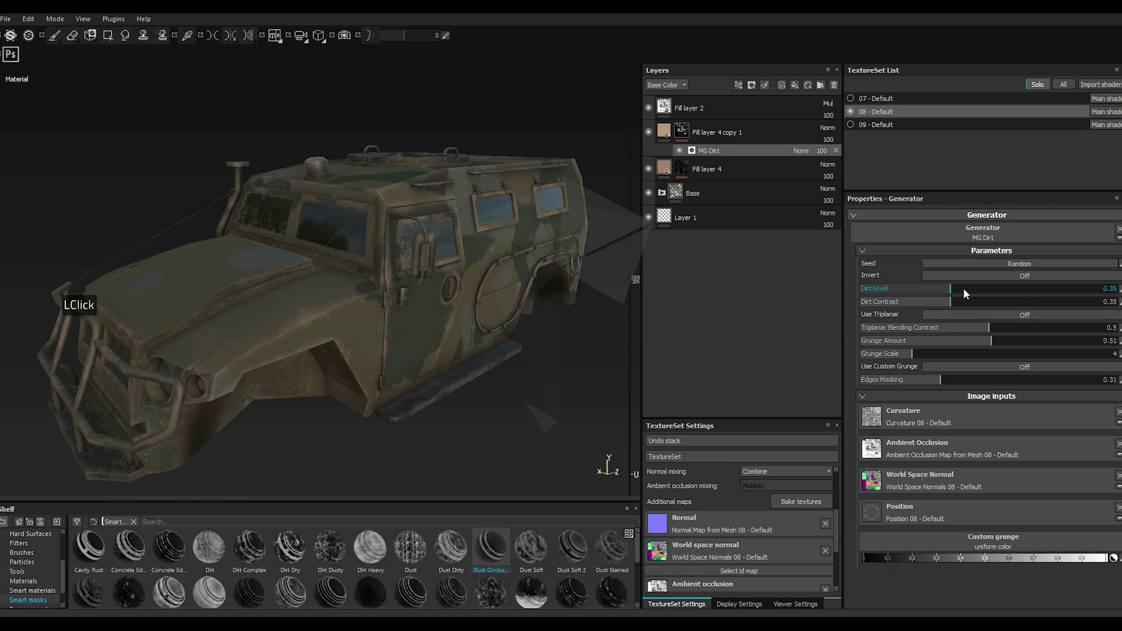
{"action": "double_click", "coordinate": [968, 292]}
{"action": "scroll", "scroll_direction": "up", "scroll_amount": 3}
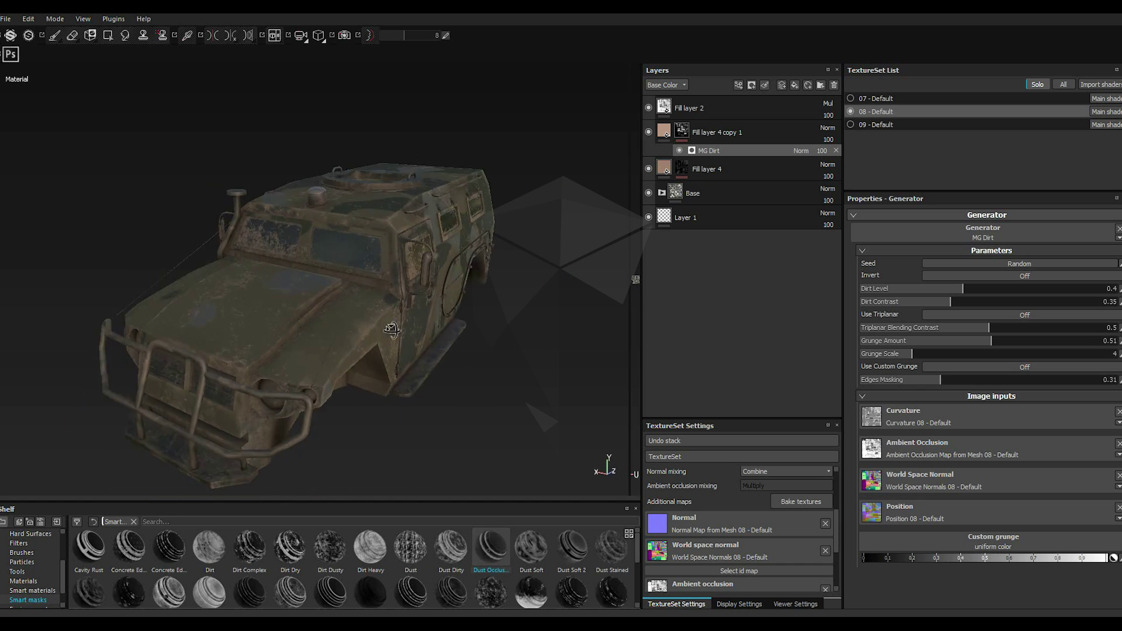
{"action": "scroll", "scroll_direction": "down", "scroll_amount": 3}
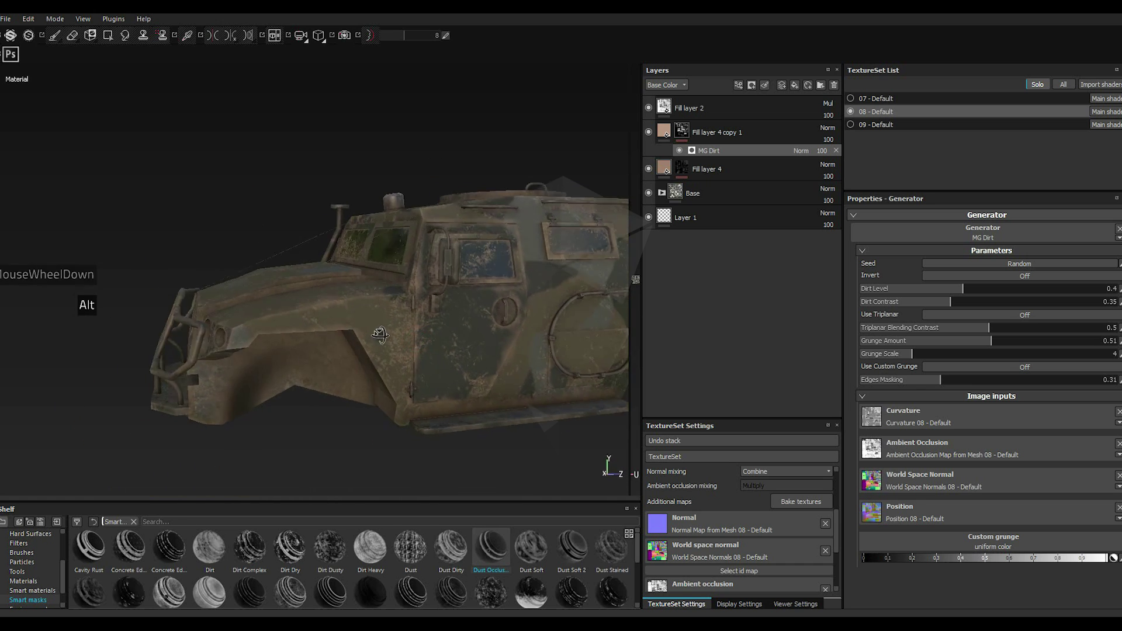
Step: Darken the dirt layer's base colour to a dark brown
{"action": "left_click", "coordinate": [666, 137]}
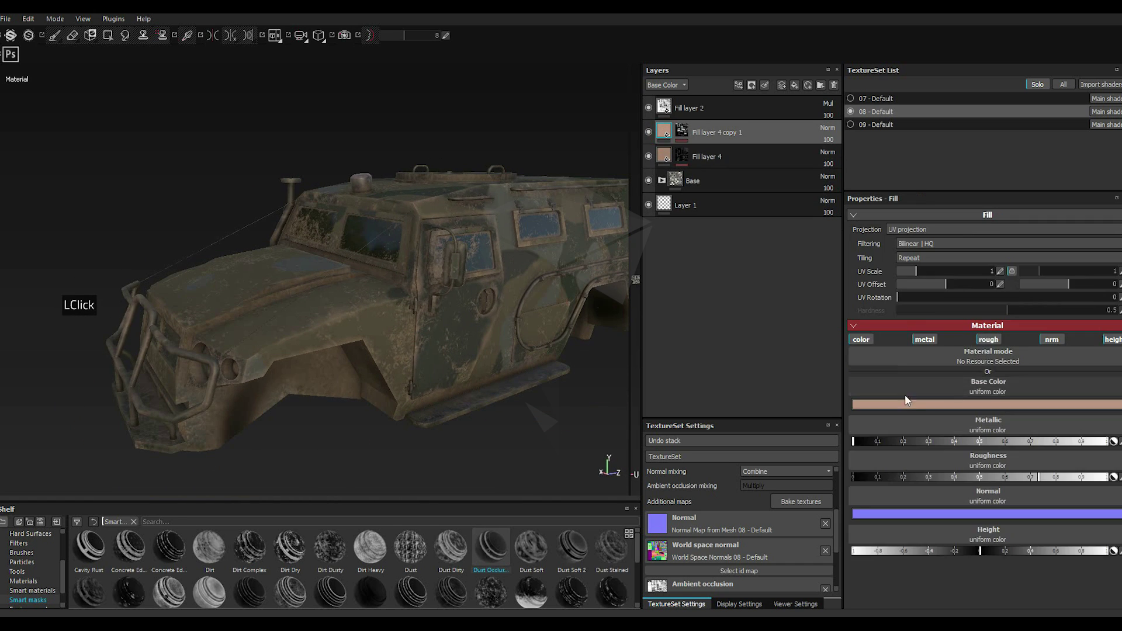
{"action": "left_click", "coordinate": [907, 409]}
{"action": "left_click", "coordinate": [836, 396]}
{"action": "double_click", "coordinate": [835, 396]}
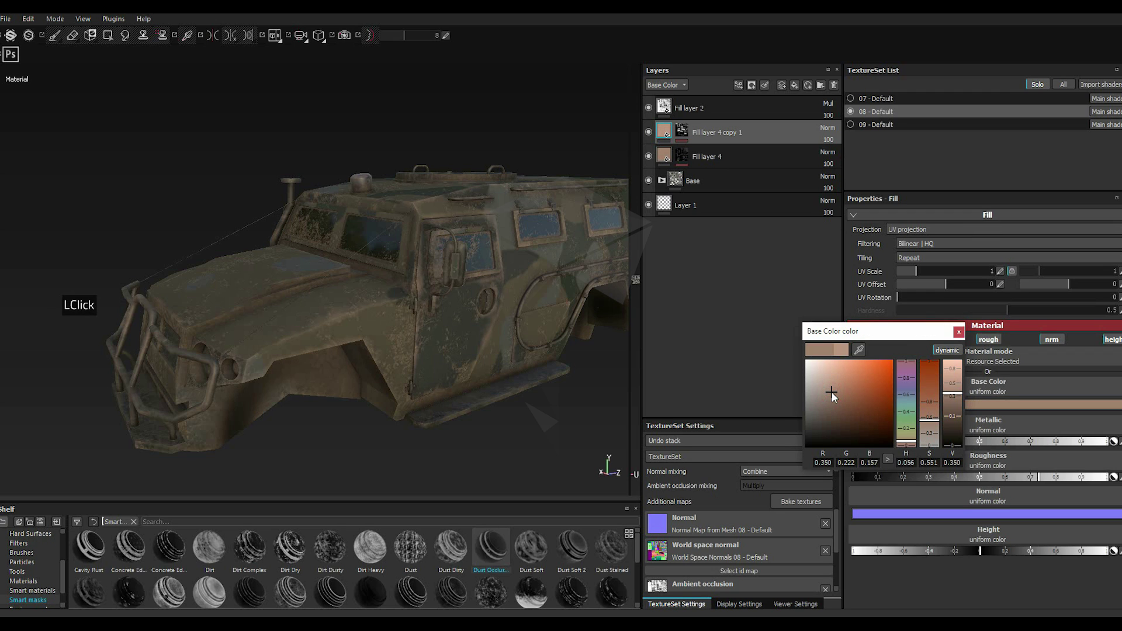
{"action": "left_click", "coordinate": [834, 404]}
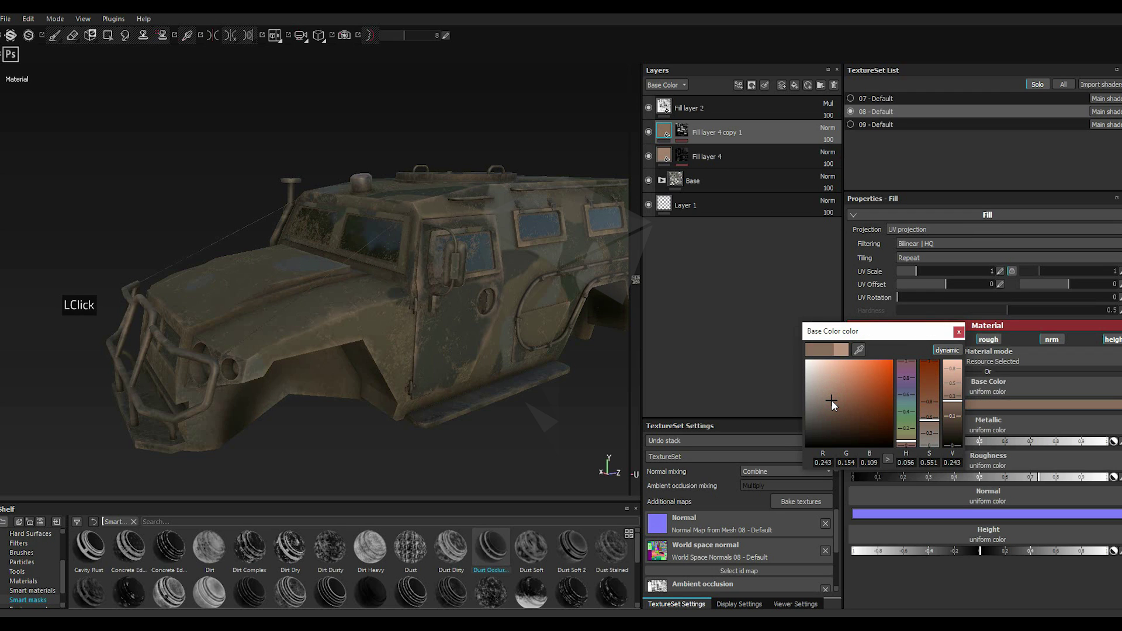
{"action": "left_click", "coordinate": [834, 404]}
{"action": "double_click", "coordinate": [833, 401]}
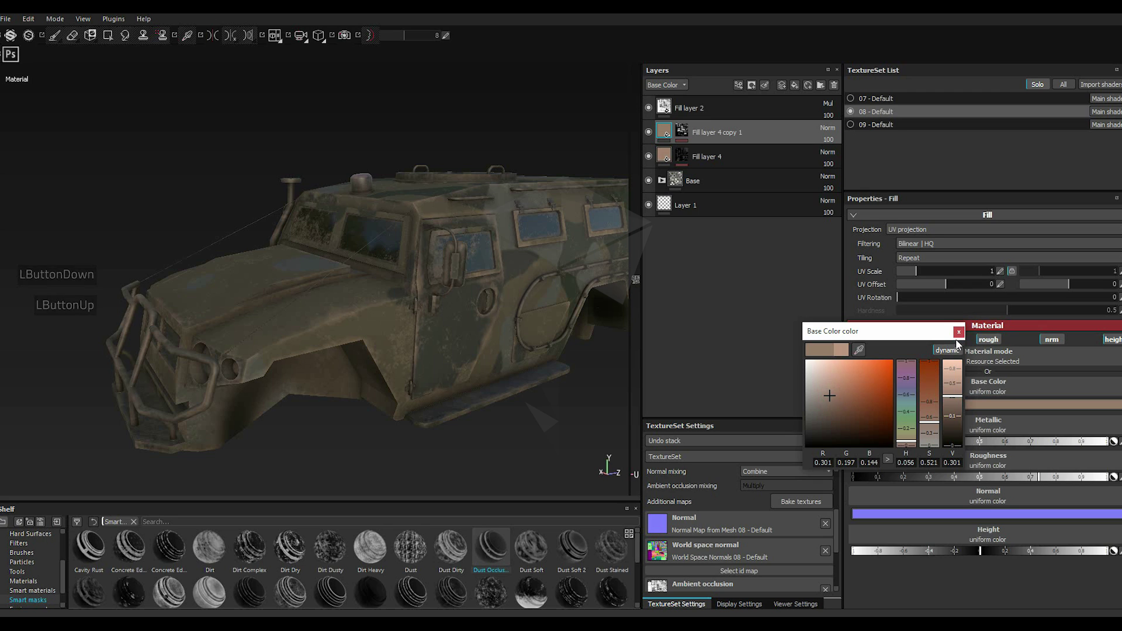
{"action": "left_click", "coordinate": [964, 340]}
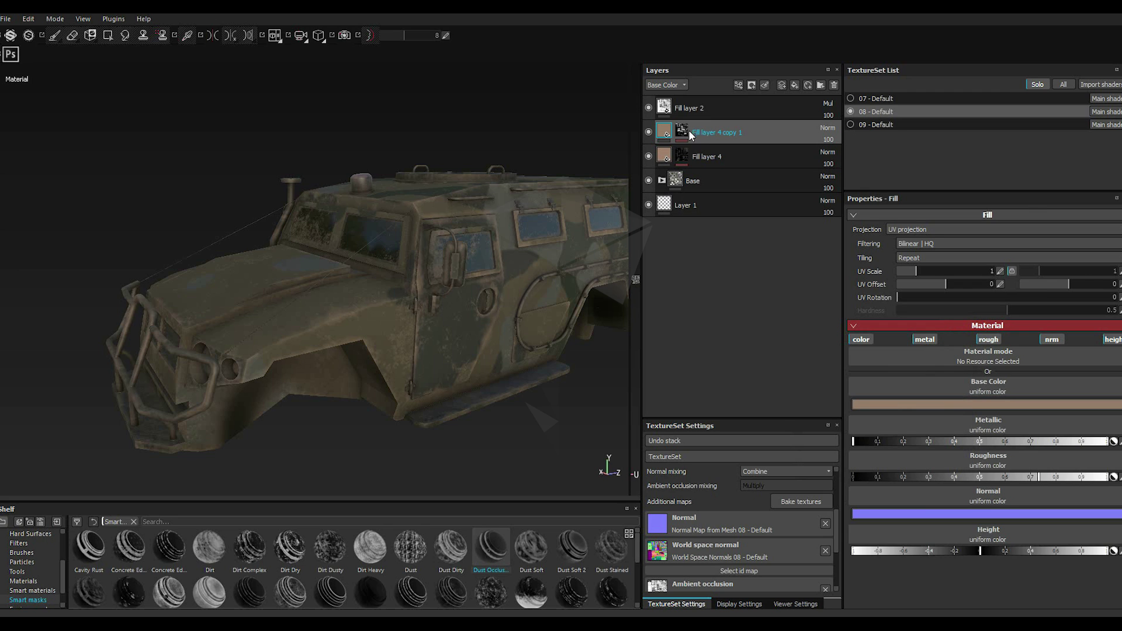
{"action": "left_click", "coordinate": [687, 130]}
{"action": "left_click", "coordinate": [732, 155]}
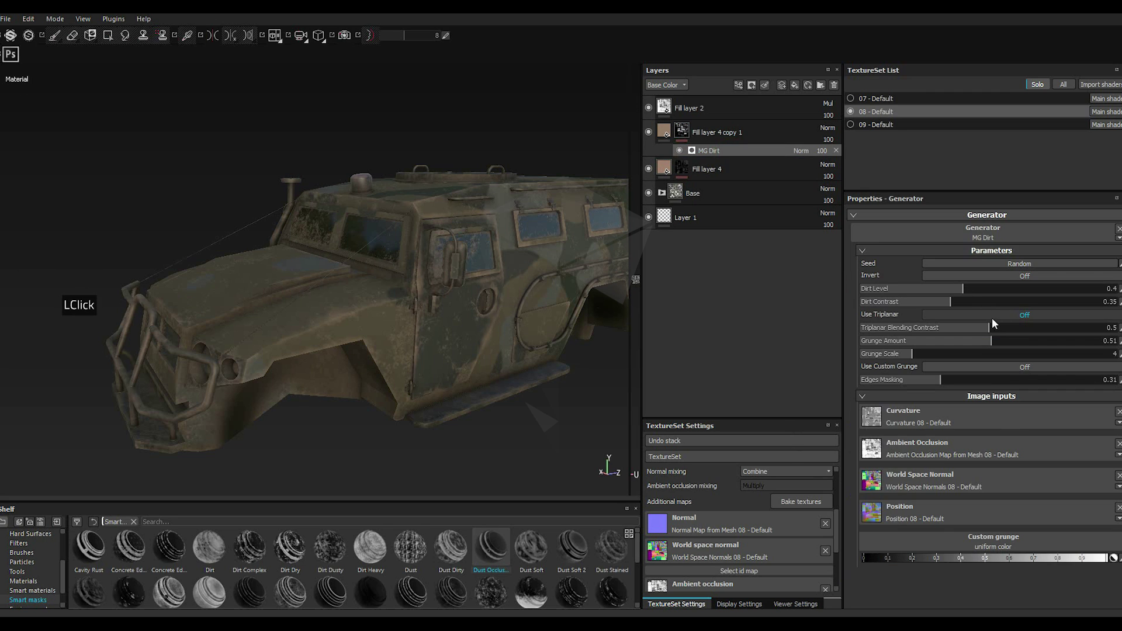
Step: Ease MG Dirt's Dirt Level to 0.38, then duplicate Fill layer 4 copy 1 into copy 2
{"action": "left_click", "coordinate": [960, 289]}
{"action": "left_click", "coordinate": [961, 288]}
{"action": "scroll", "scroll_direction": "up", "scroll_amount": 3}
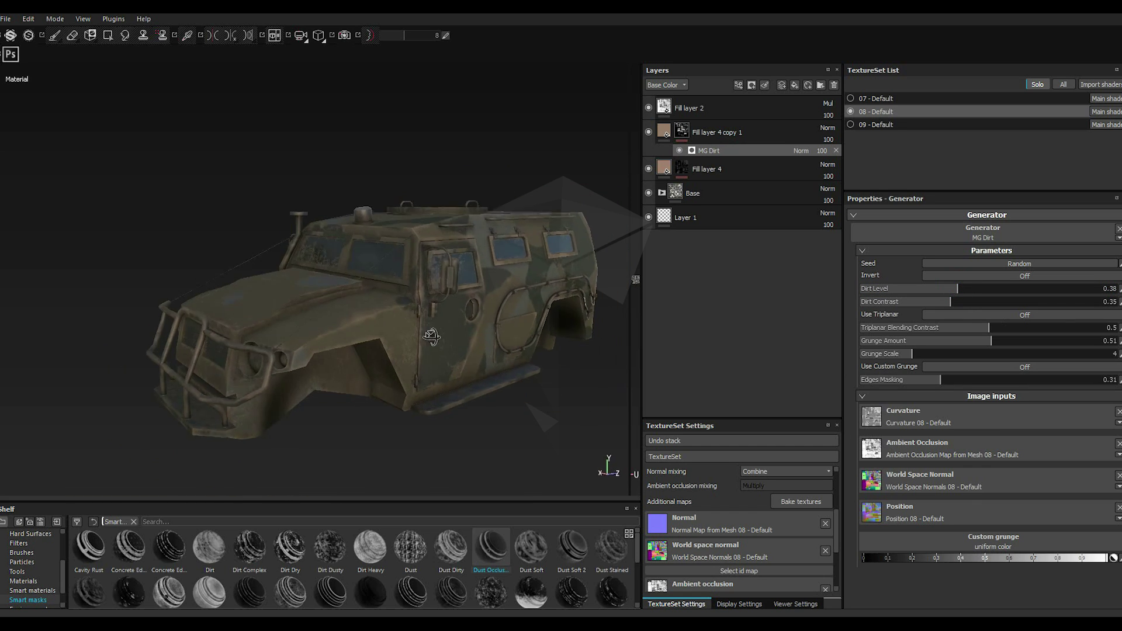
{"action": "scroll", "scroll_direction": "up", "scroll_amount": 3}
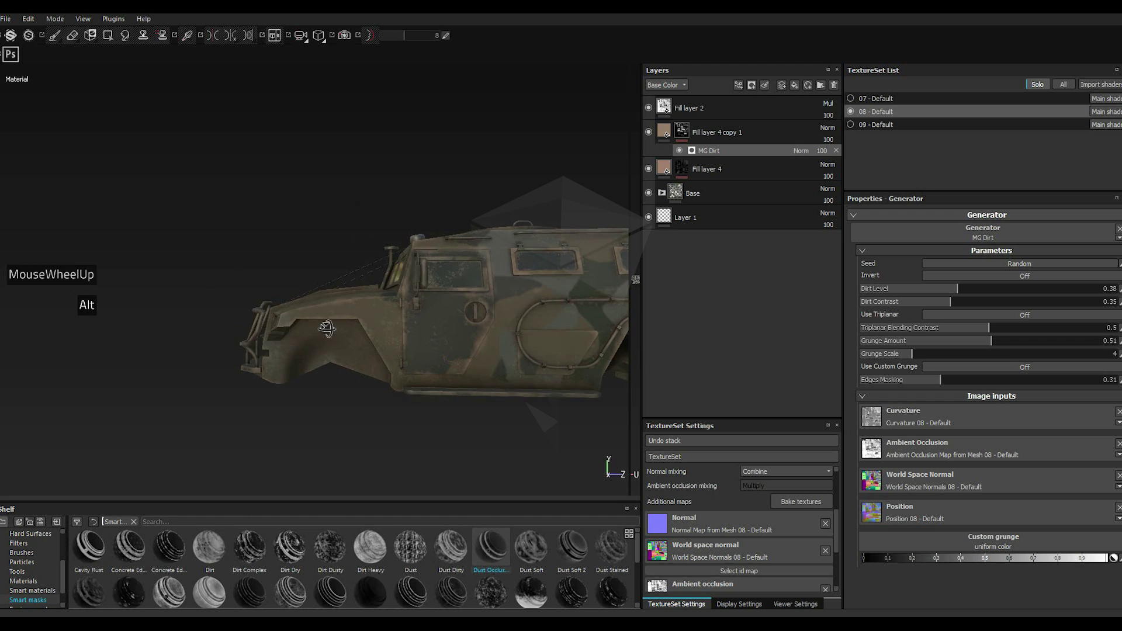
{"action": "scroll", "scroll_direction": "up", "scroll_amount": 3}
{"action": "scroll", "scroll_direction": "up", "scroll_amount": 3}
{"action": "right_click", "coordinate": [723, 136]}
{"action": "left_click", "coordinate": [757, 315]}
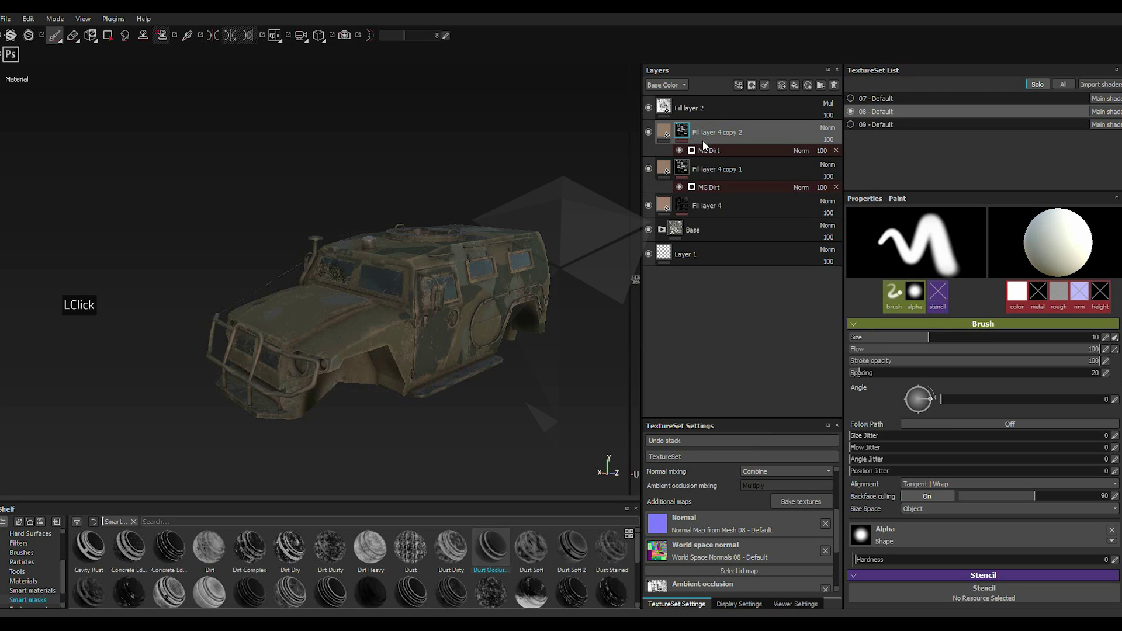
Step: Replace Fill layer 4 copy 2's mask with the Ground Dirt smart mask and tweak its level and dirt height
{"action": "right_click", "coordinate": [705, 132]}
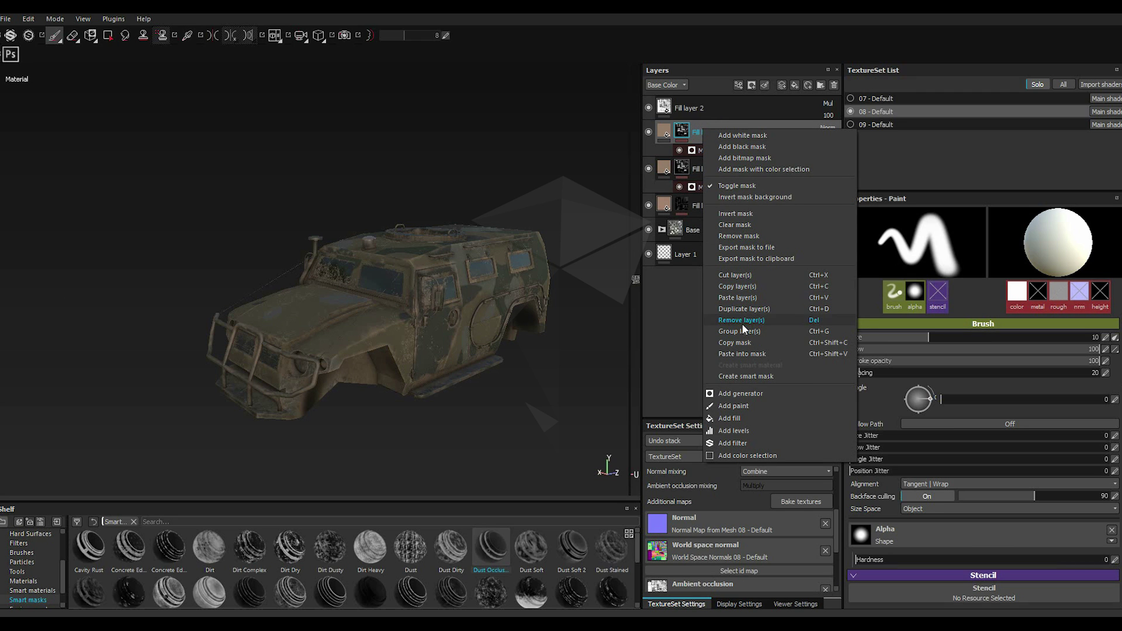
{"action": "double_click", "coordinate": [740, 227]}
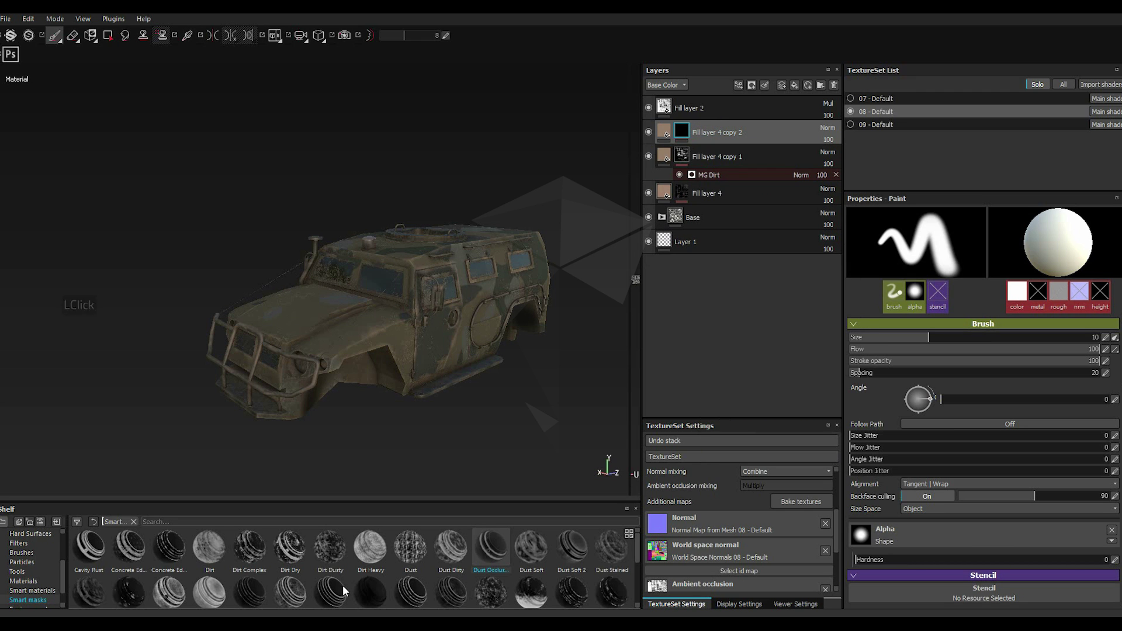
{"action": "double_click", "coordinate": [529, 597]}
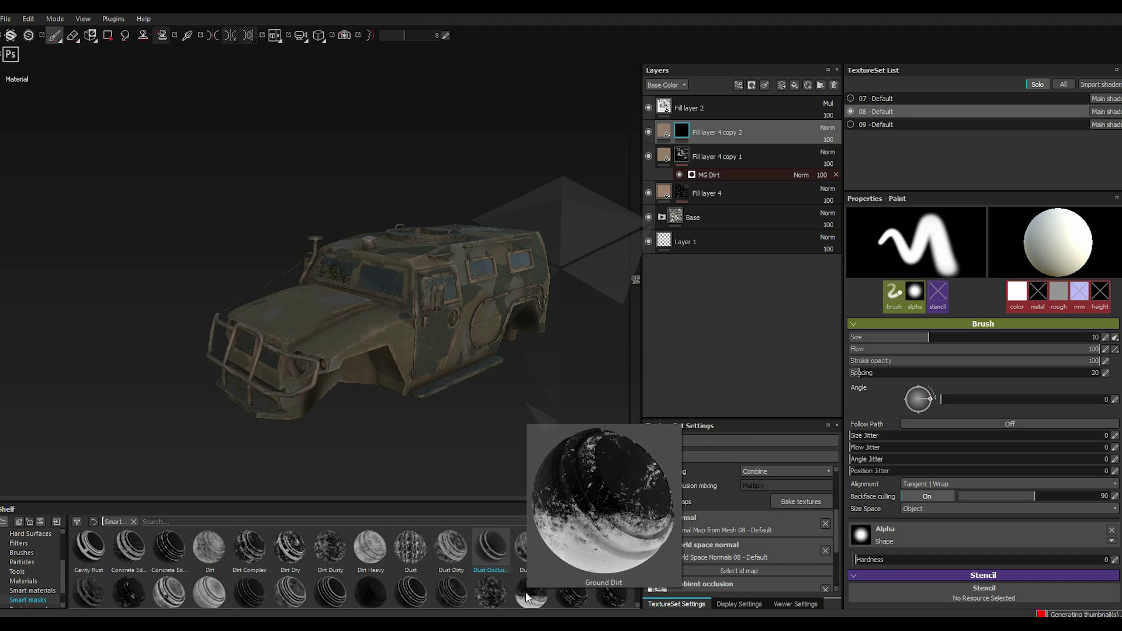
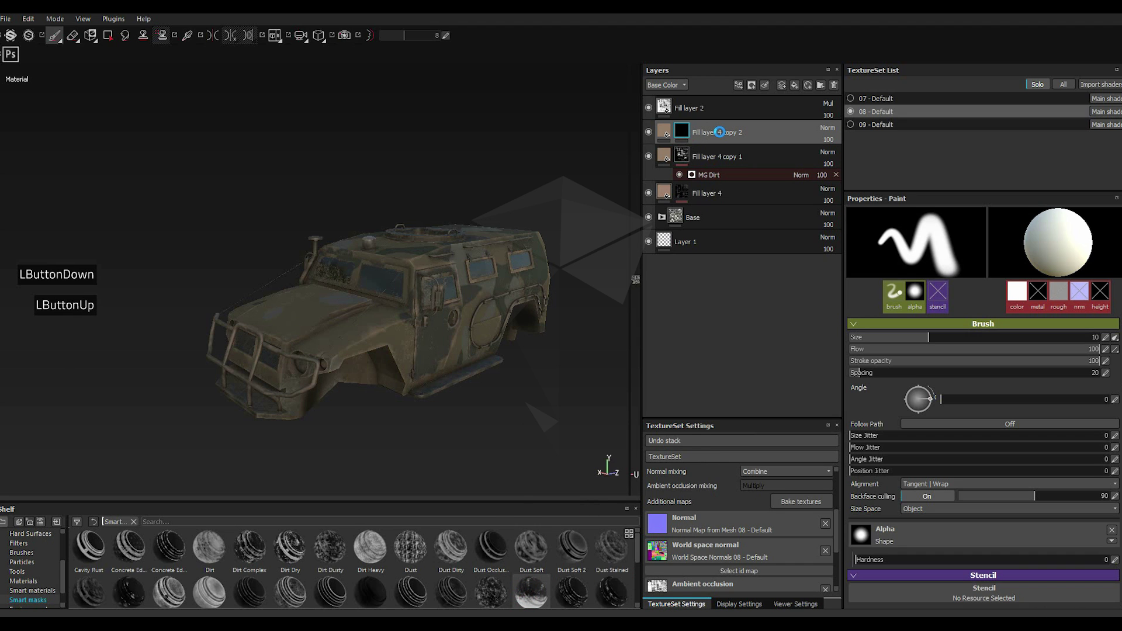
{"action": "scroll", "scroll_direction": "down", "scroll_amount": 3}
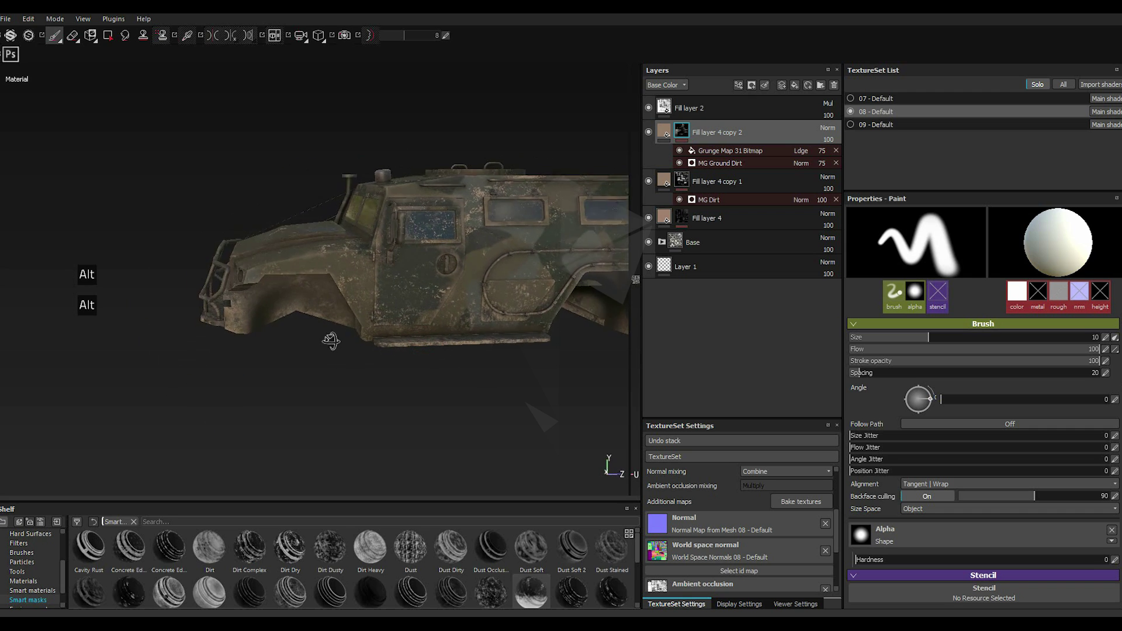
{"action": "left_click", "coordinate": [744, 169]}
{"action": "left_click", "coordinate": [966, 322]}
{"action": "left_click", "coordinate": [950, 325]}
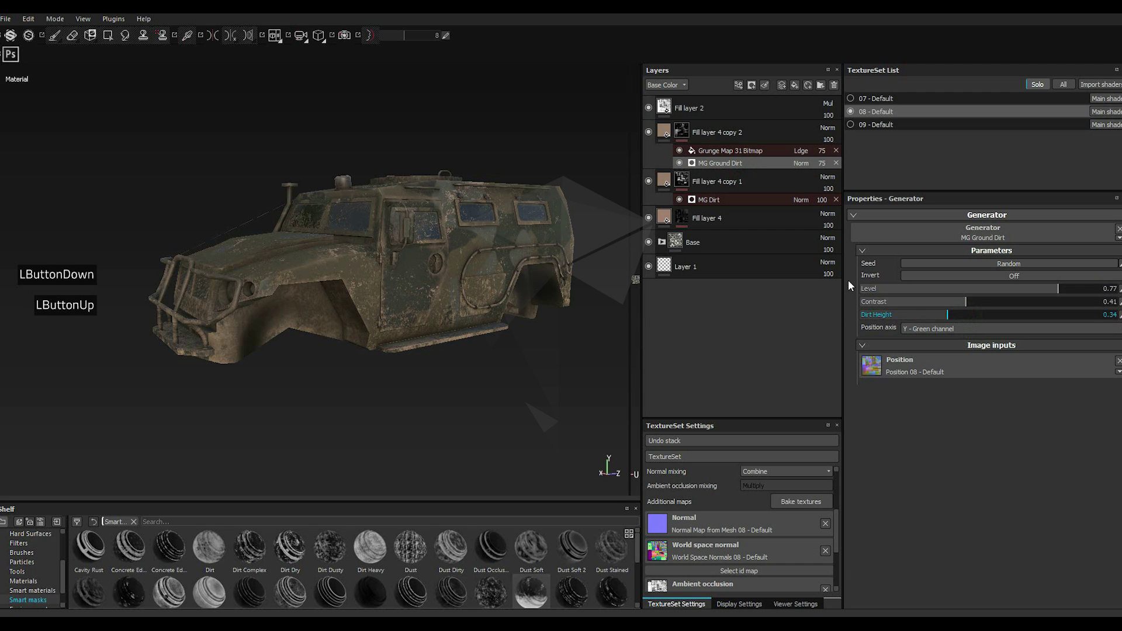
{"action": "scroll", "scroll_direction": "down", "scroll_amount": 3}
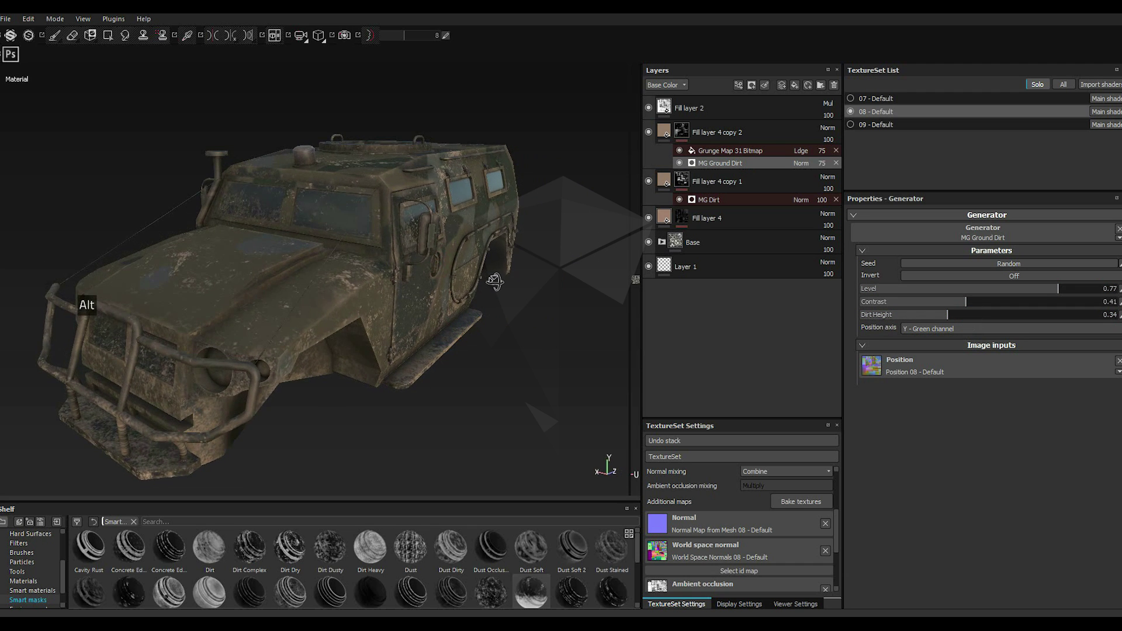
Step: Set the ground dirt layer's base colour to a very dark muddy brown
{"action": "left_click", "coordinate": [667, 132]}
{"action": "double_click", "coordinate": [899, 408]}
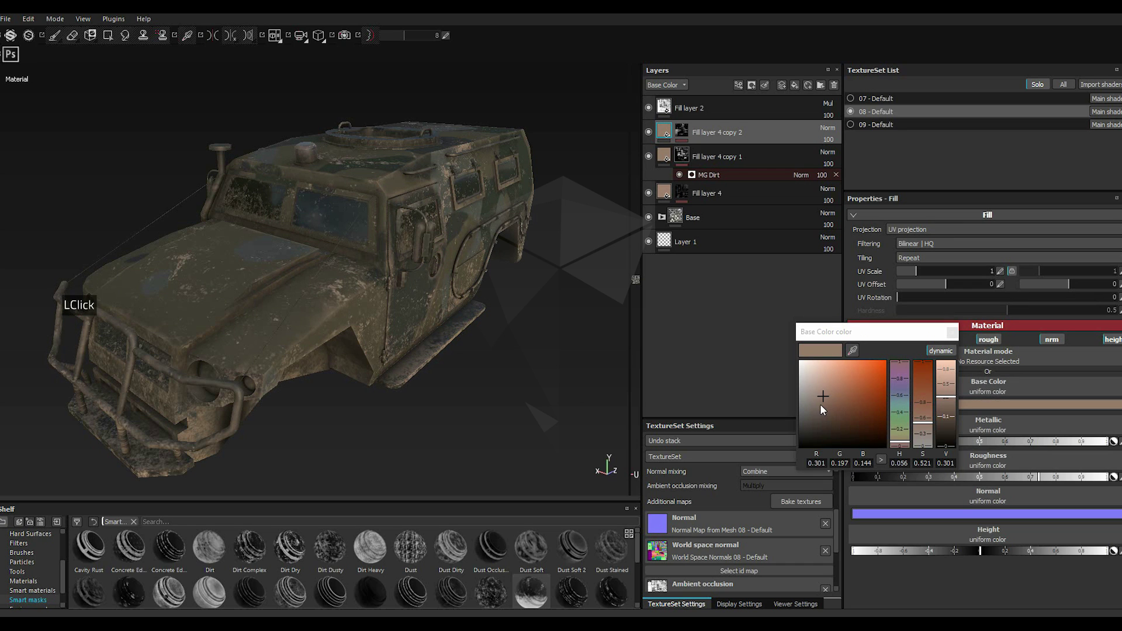
{"action": "left_click", "coordinate": [826, 411]}
{"action": "double_click", "coordinate": [826, 410]}
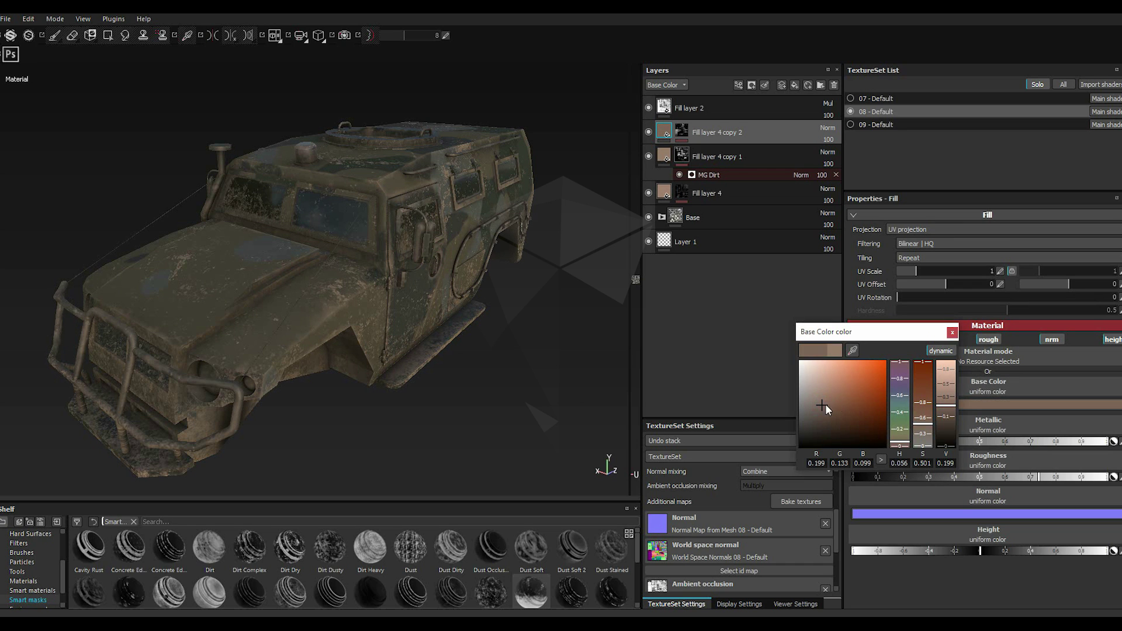
{"action": "double_click", "coordinate": [827, 419]}
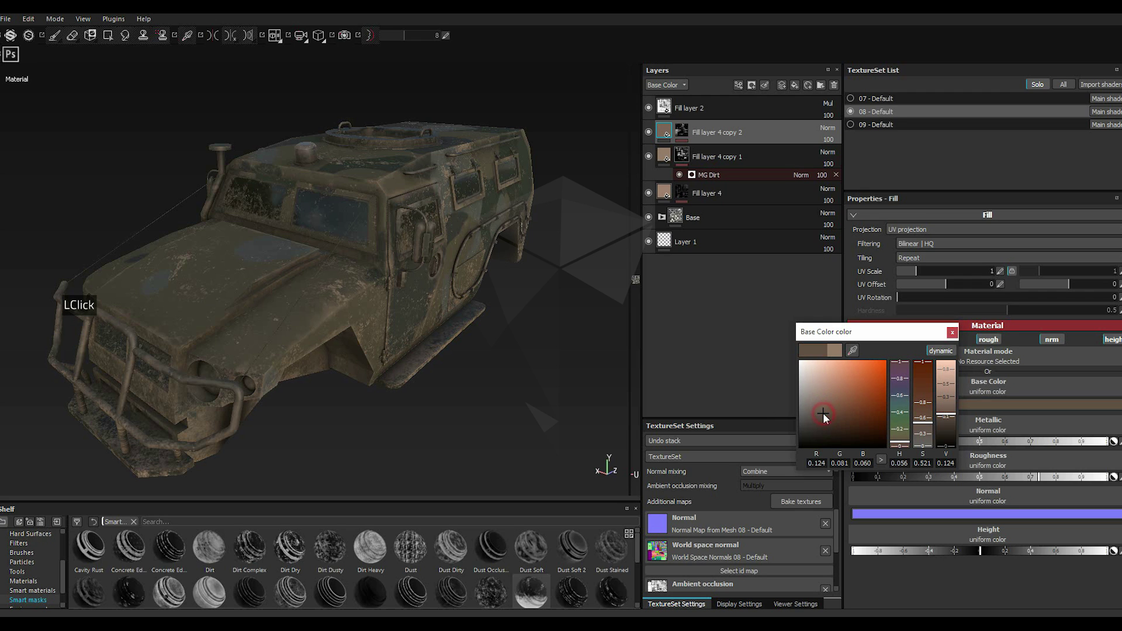
{"action": "left_click", "coordinate": [829, 413]}
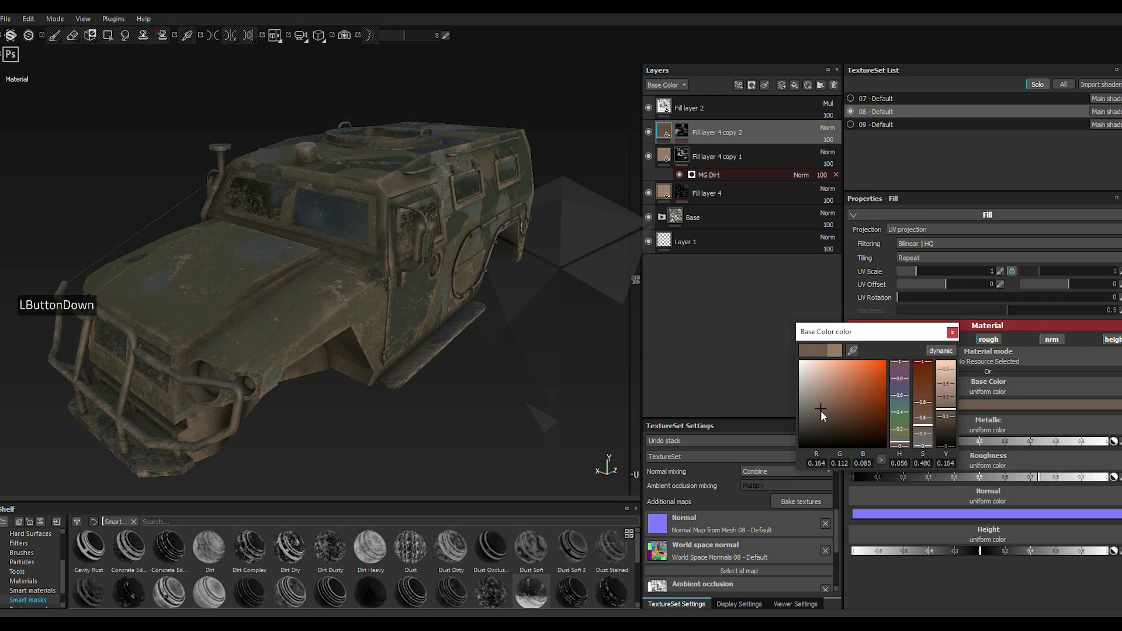
{"action": "left_click", "coordinate": [825, 417]}
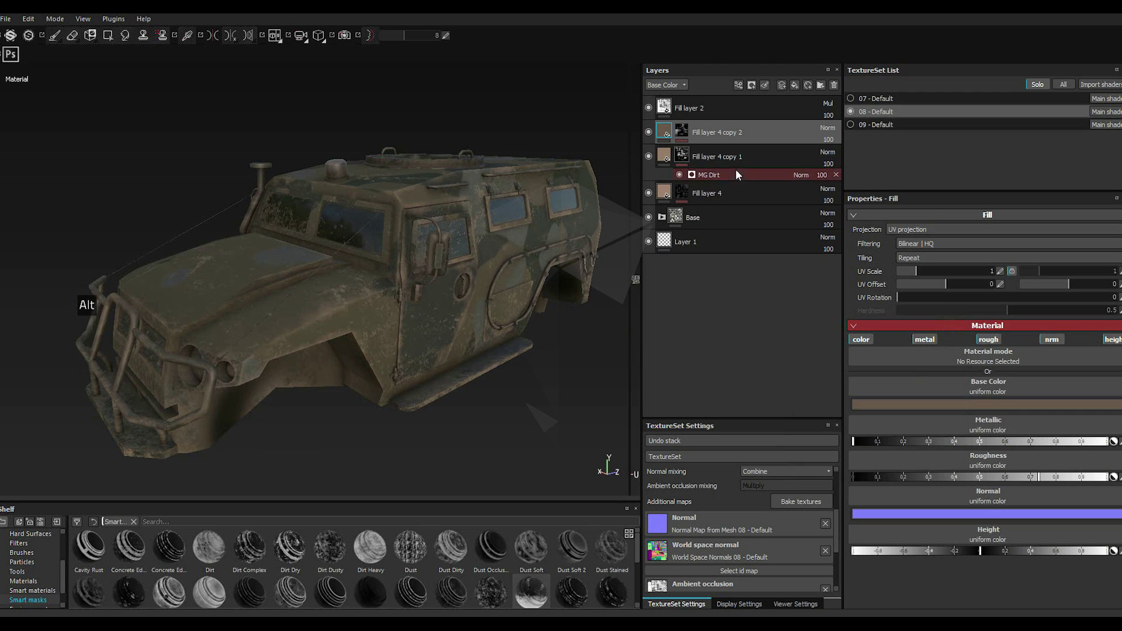
Step: Invert Grunge Map 31 in the ground-dirt mask and raise its Balance
{"action": "left_click", "coordinate": [687, 135]}
{"action": "left_click", "coordinate": [712, 154]}
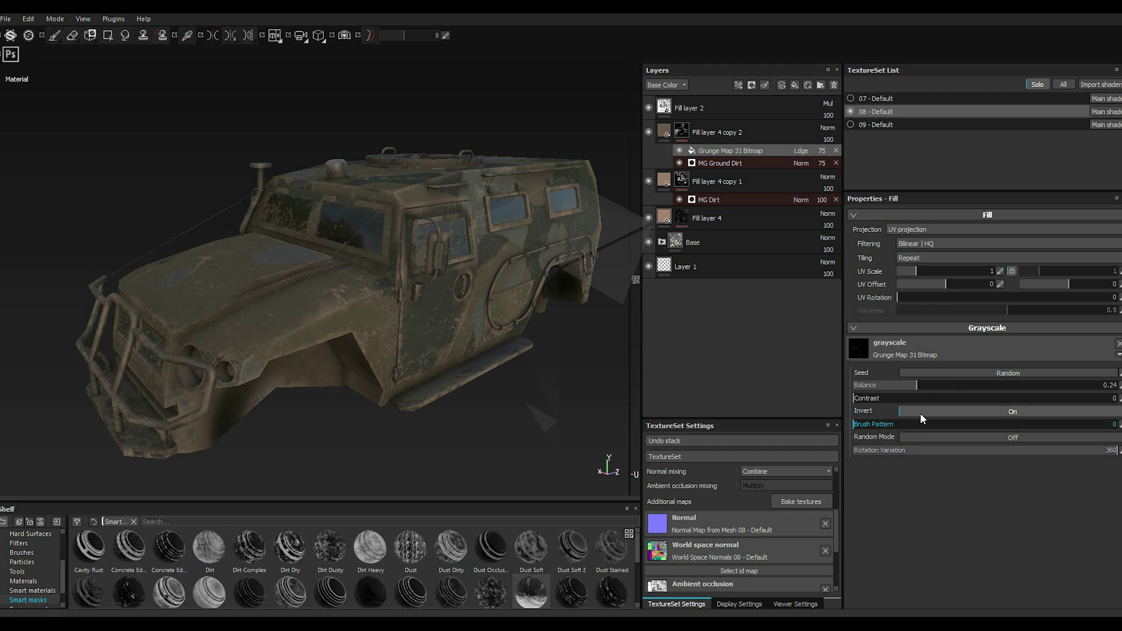
{"action": "left_click", "coordinate": [927, 388]}
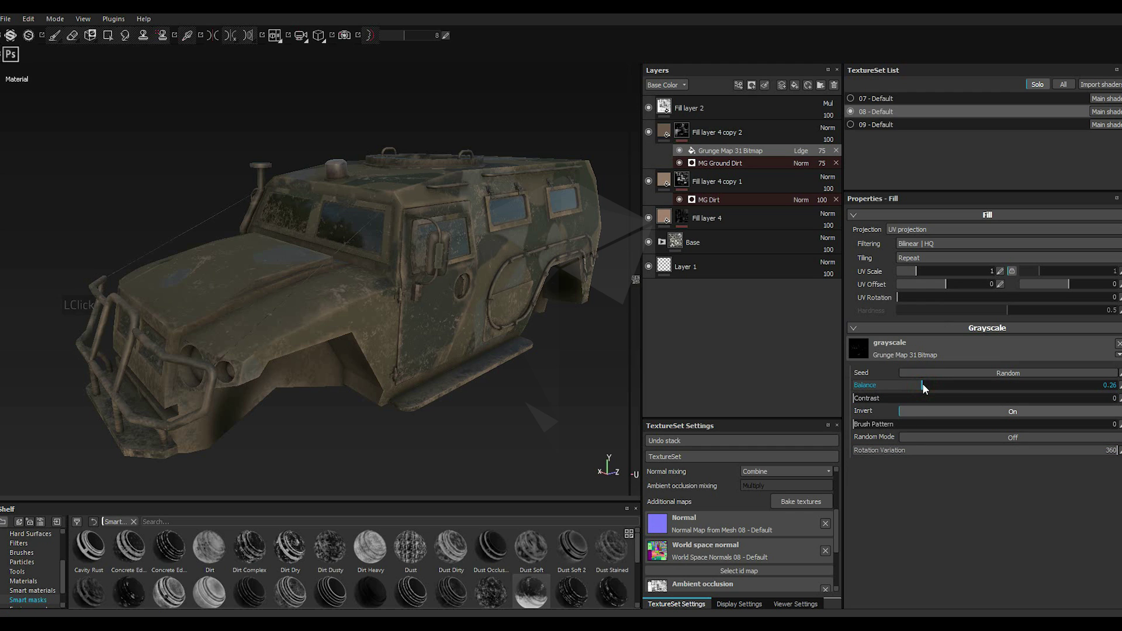
{"action": "left_click", "coordinate": [926, 388]}
{"action": "left_click", "coordinate": [964, 390]}
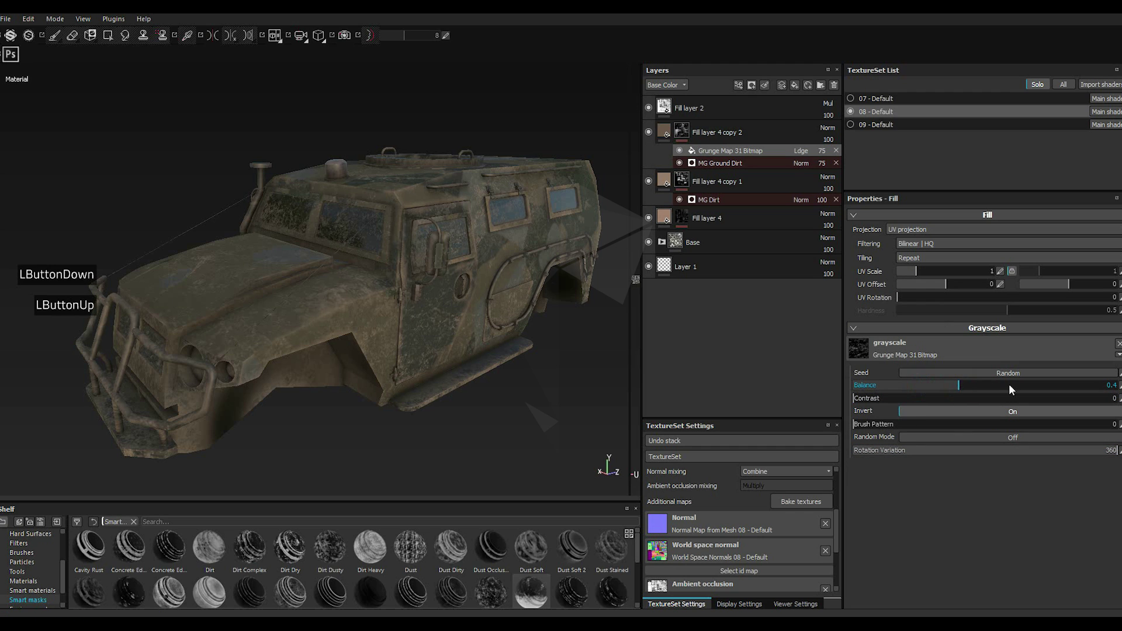
{"action": "left_click", "coordinate": [1014, 387]}
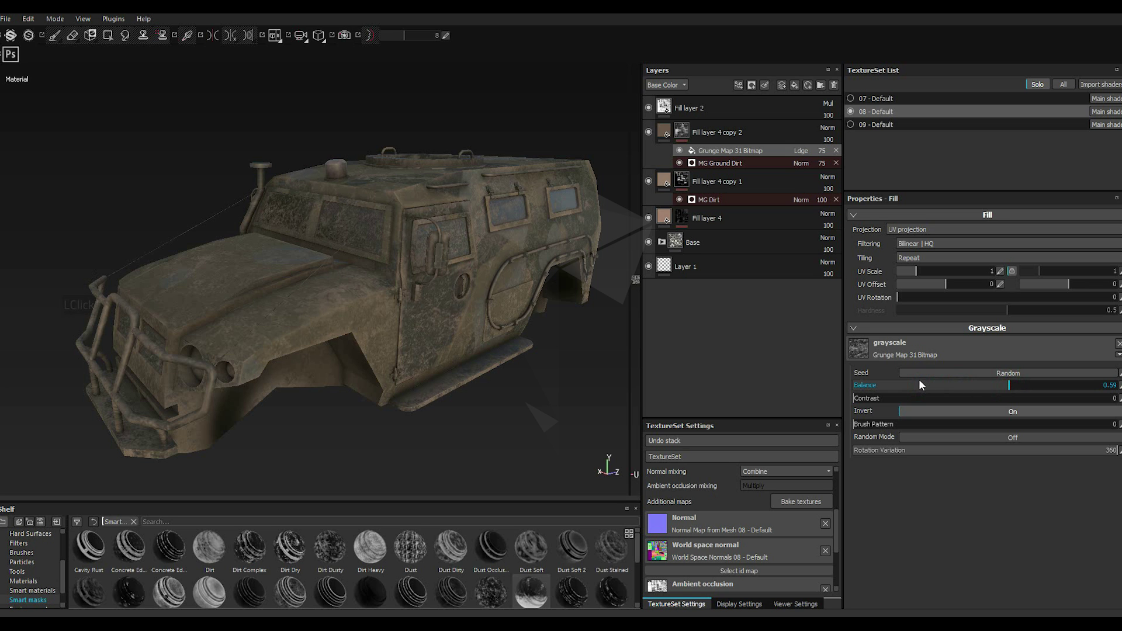
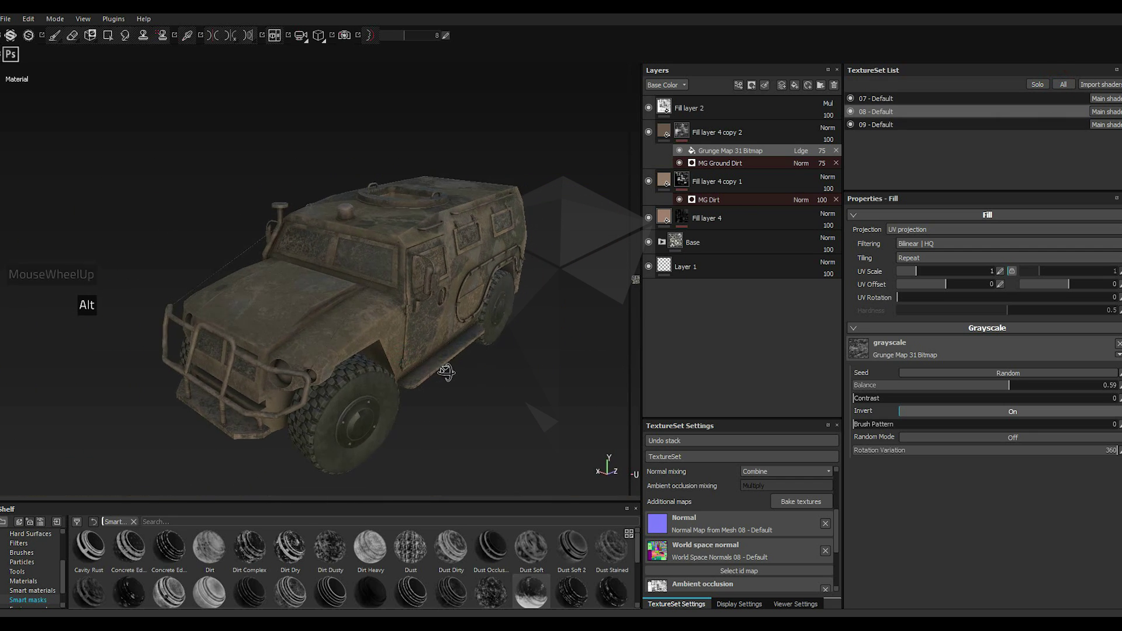
Step: Fine-tune the grunge map Balance down to settle at 0.47
{"action": "left_click", "coordinate": [1038, 84]}
{"action": "scroll", "scroll_direction": "down", "scroll_amount": 3}
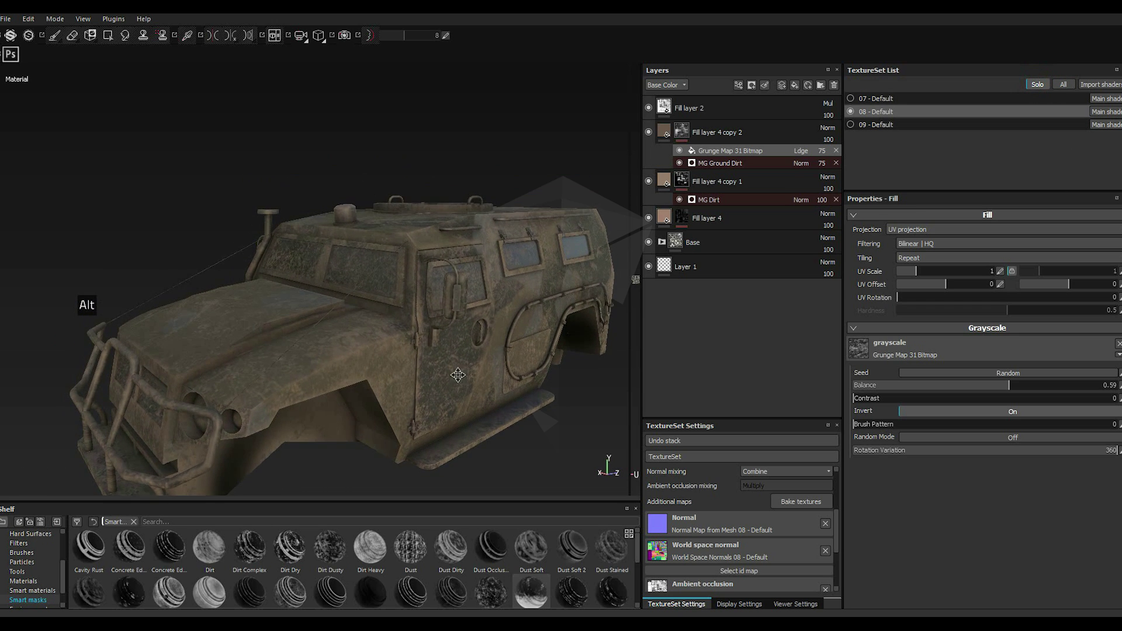
{"action": "scroll", "scroll_direction": "up", "scroll_amount": 3}
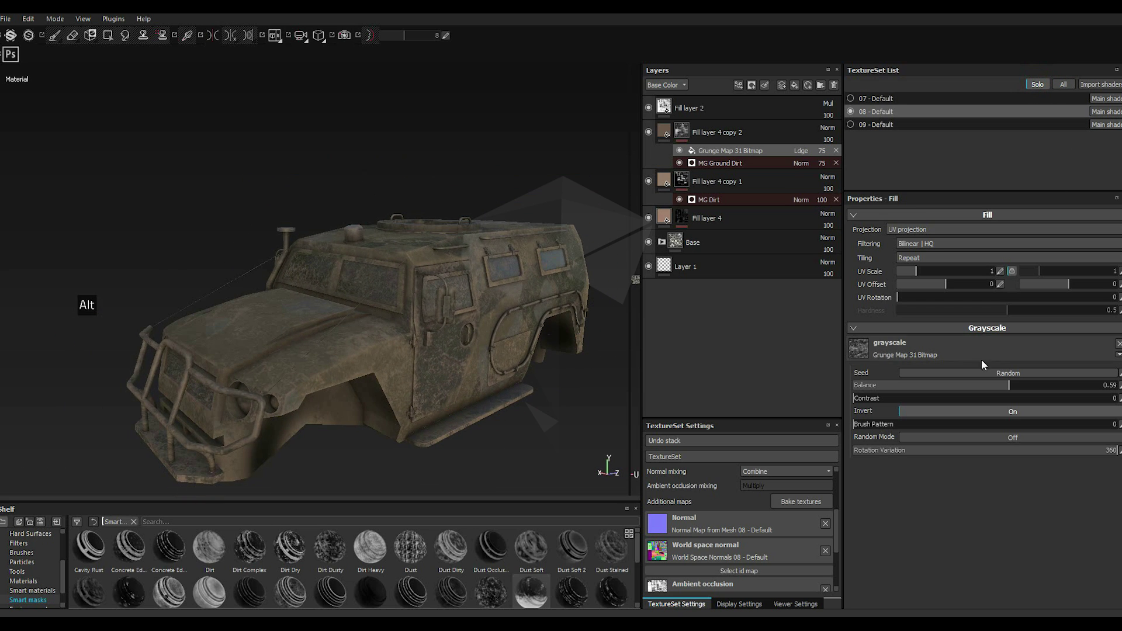
{"action": "double_click", "coordinate": [988, 389]}
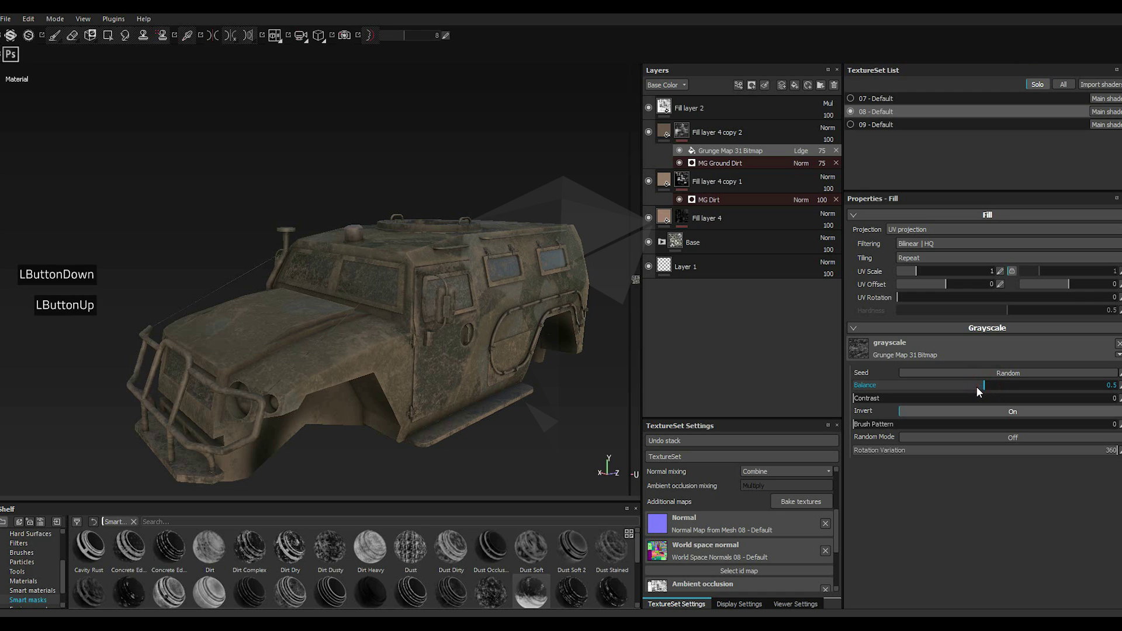
{"action": "left_click", "coordinate": [978, 392]}
{"action": "double_click", "coordinate": [978, 391]}
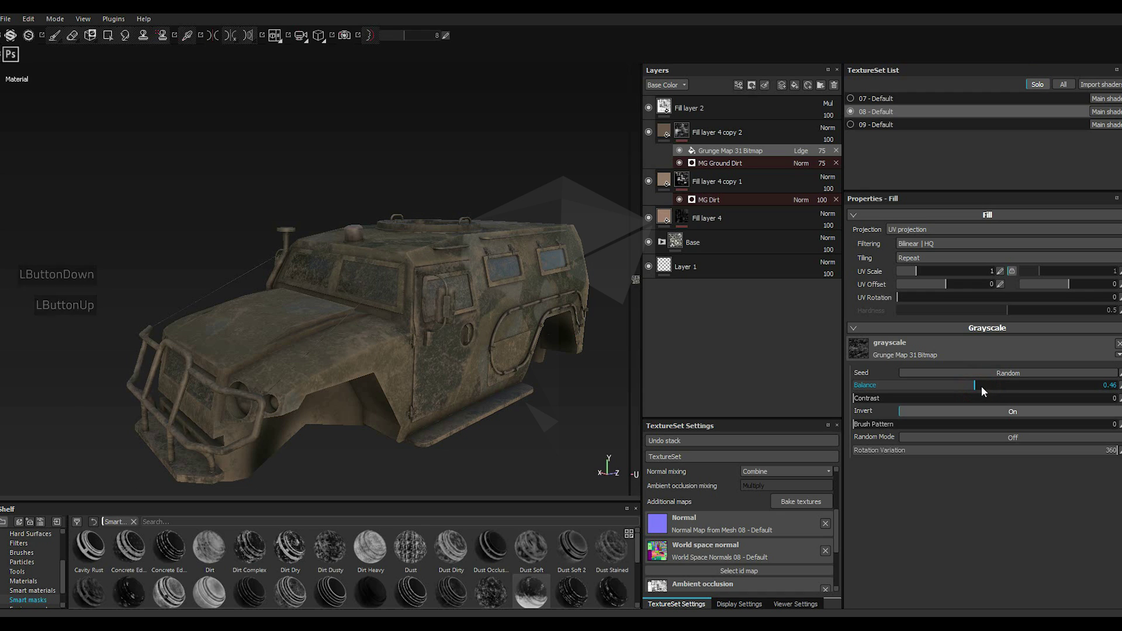
{"action": "left_click", "coordinate": [985, 391]}
{"action": "double_click", "coordinate": [981, 390]}
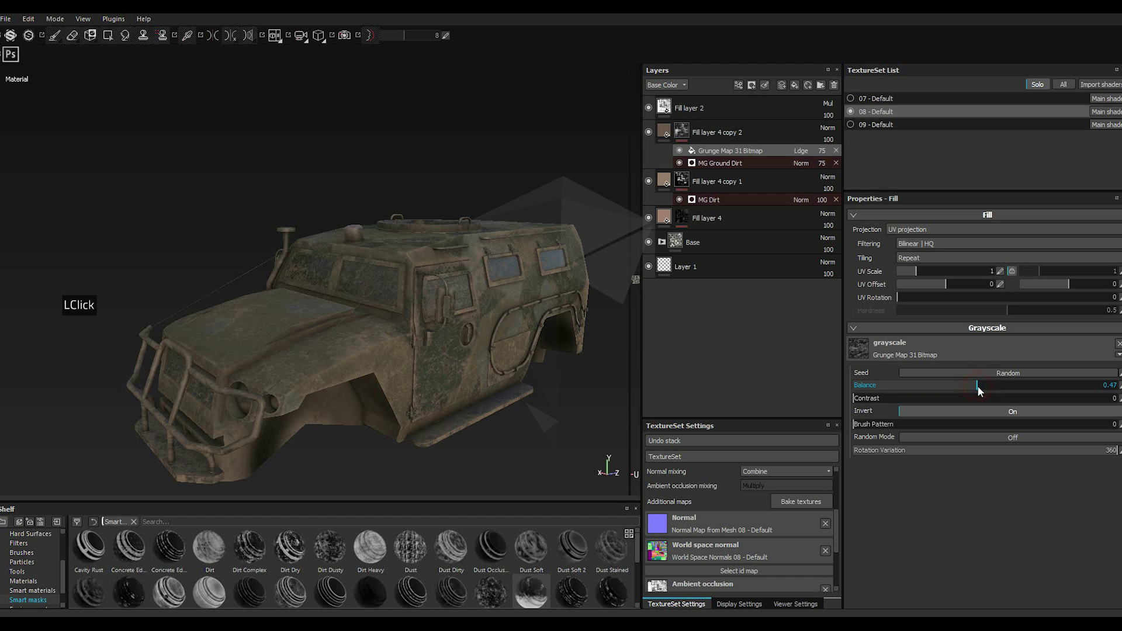
{"action": "scroll", "scroll_direction": "up", "scroll_amount": 3}
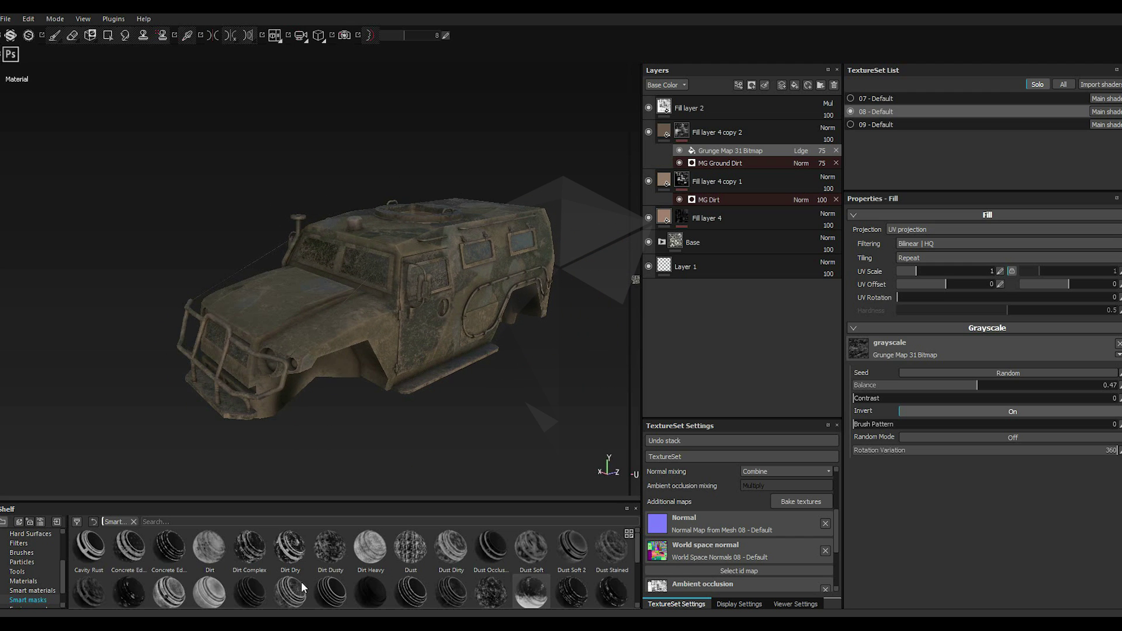
Step: Group the three dirt fill layers into a new folder and rename it Dust
{"action": "scroll", "scroll_direction": "down", "scroll_amount": 3}
{"action": "scroll", "scroll_direction": "down", "scroll_amount": 3}
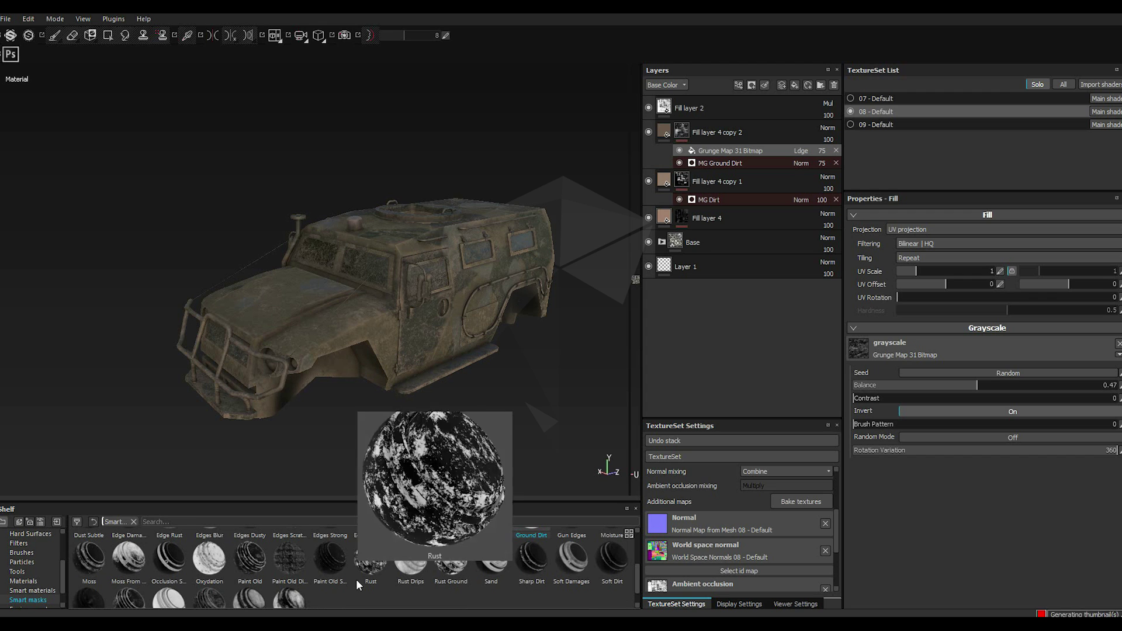
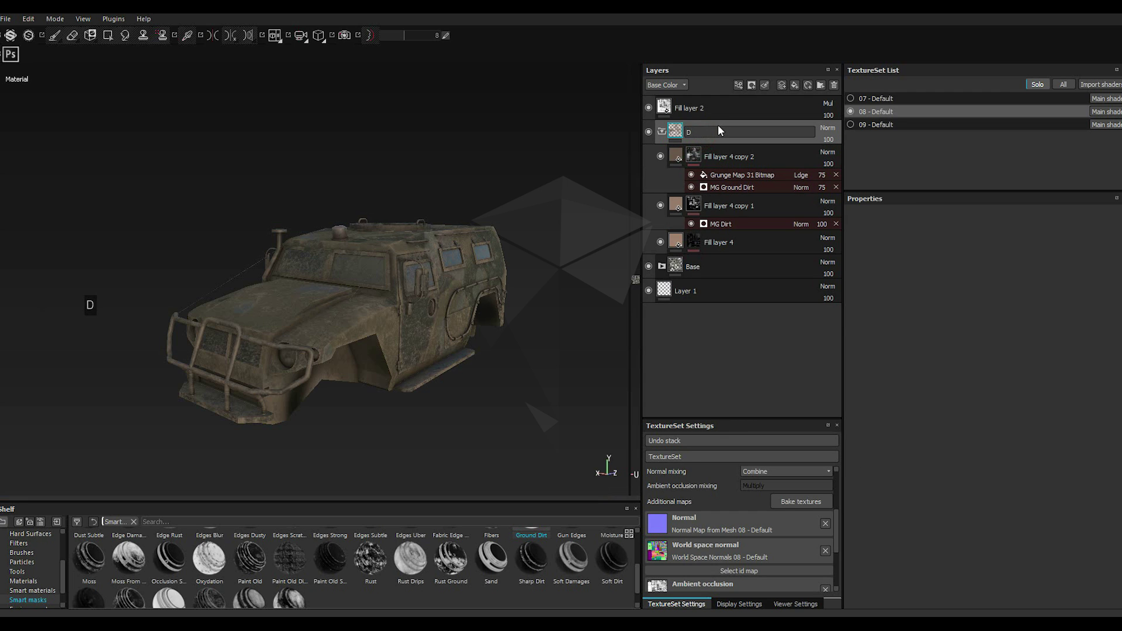
{"action": "key", "text": "BackSpace"}
{"action": "key", "text": "BackSpace"}
{"action": "key", "text": "BackSpace"}
{"action": "key", "text": "BackSpace"}
{"action": "key", "text": "BackSpace"}
{"action": "key", "text": "BackSpace"}
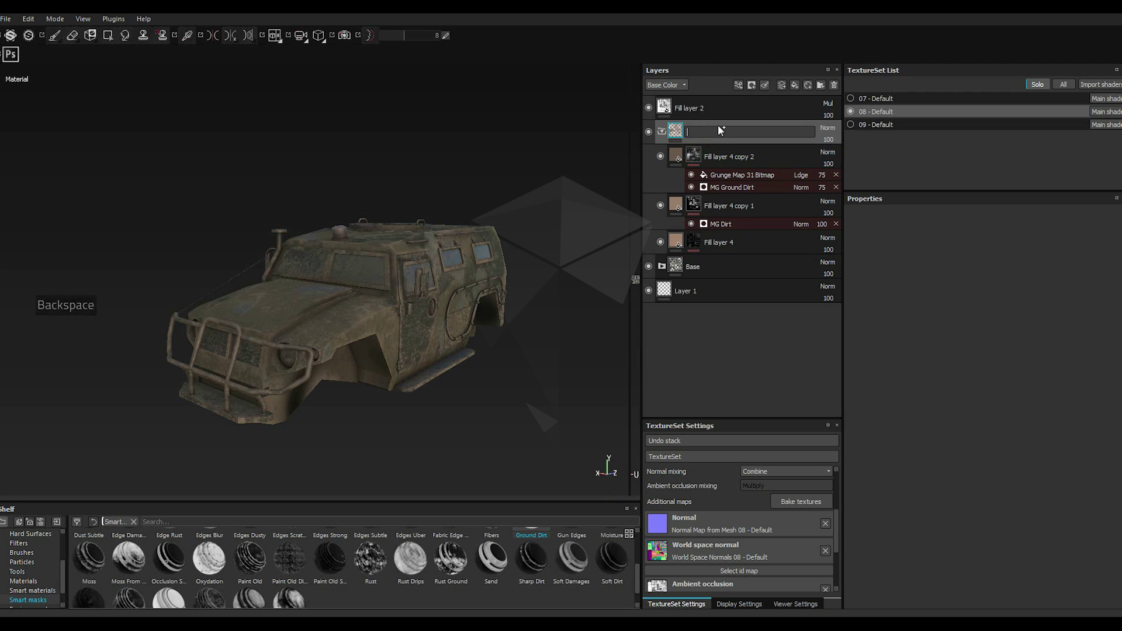
{"action": "key", "text": "BackSpace"}
{"action": "type", "text": "us"}
{"action": "type", "text": "us"}
{"action": "type", "text": "us"}
{"action": "type", "text": "us"}
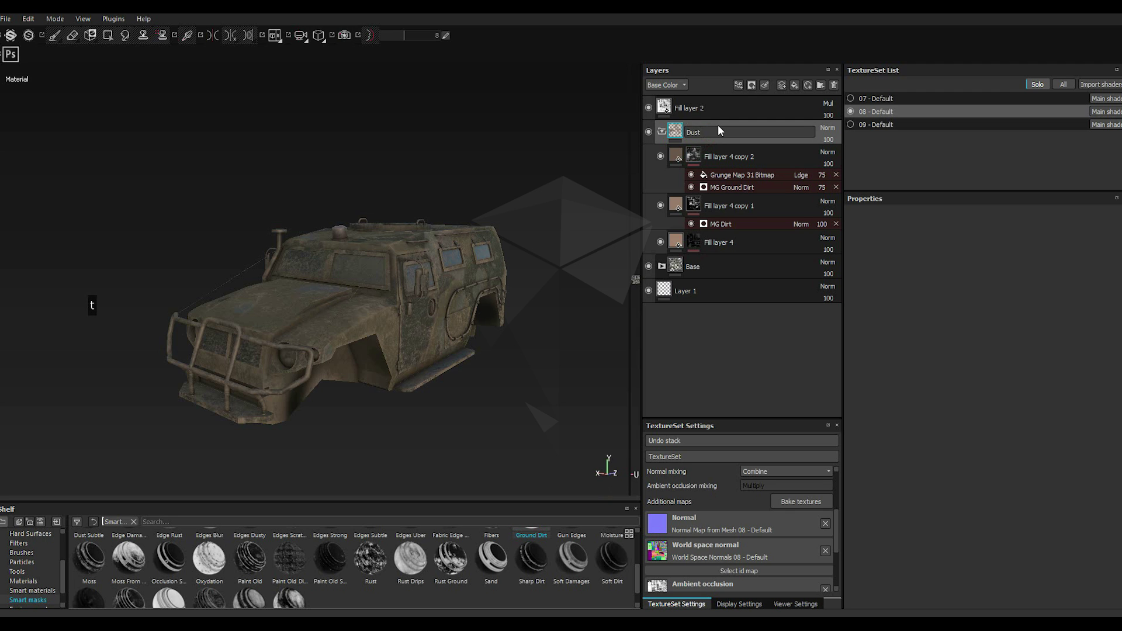
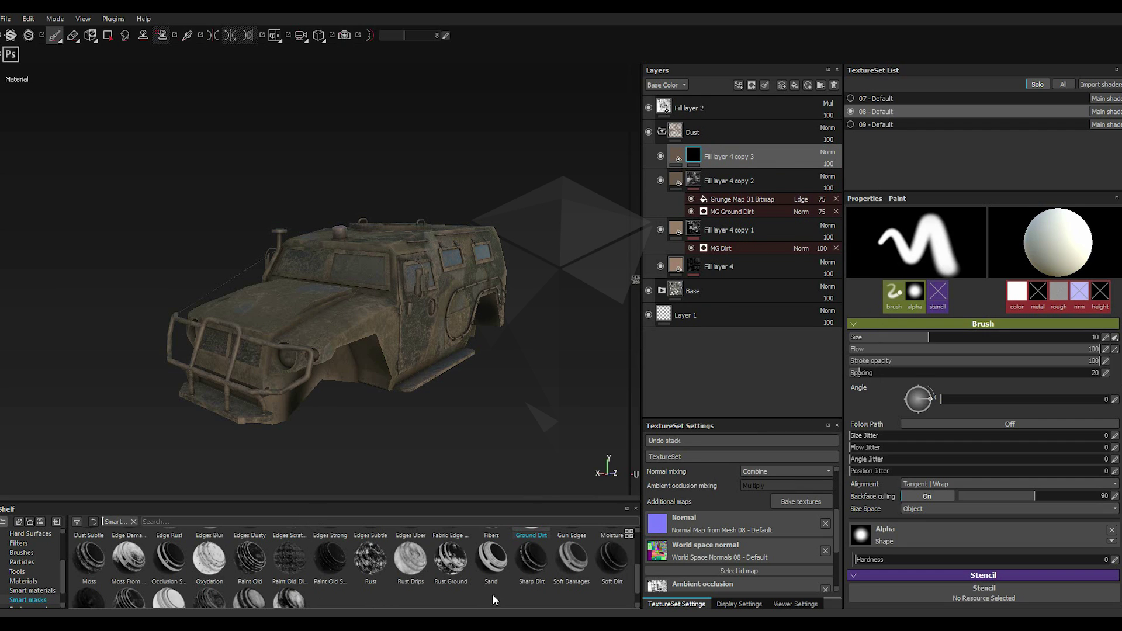
Step: Give Fill layer 4 copy 3 an MG Mask Editor generator with Global Balance 0.04
{"action": "left_click", "coordinate": [503, 572]}
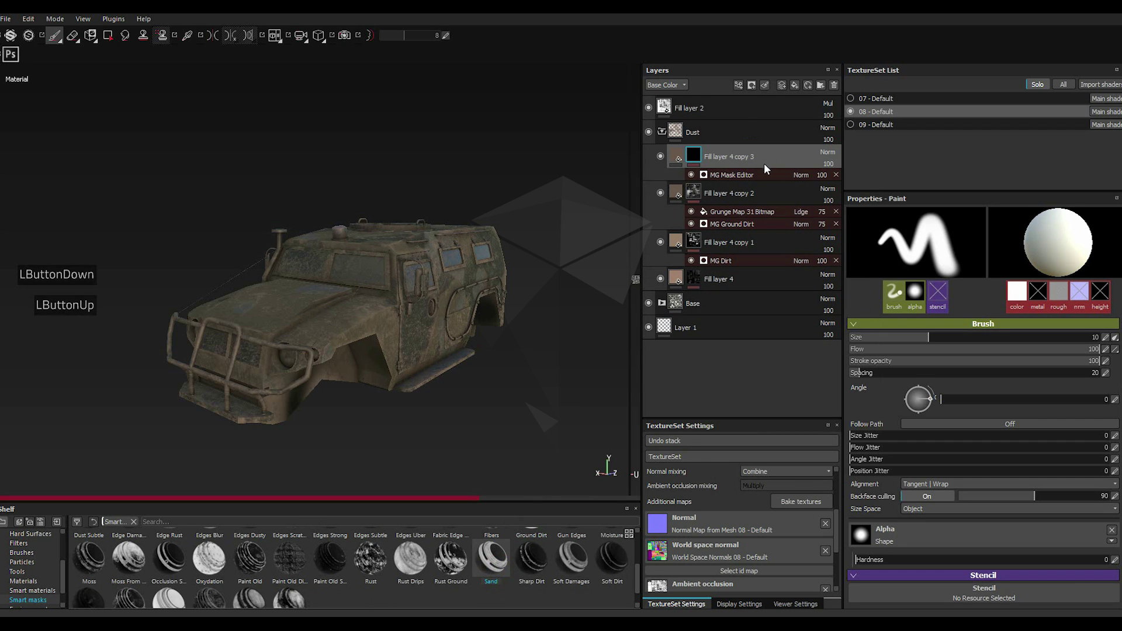
{"action": "scroll", "scroll_direction": "down", "scroll_amount": 3}
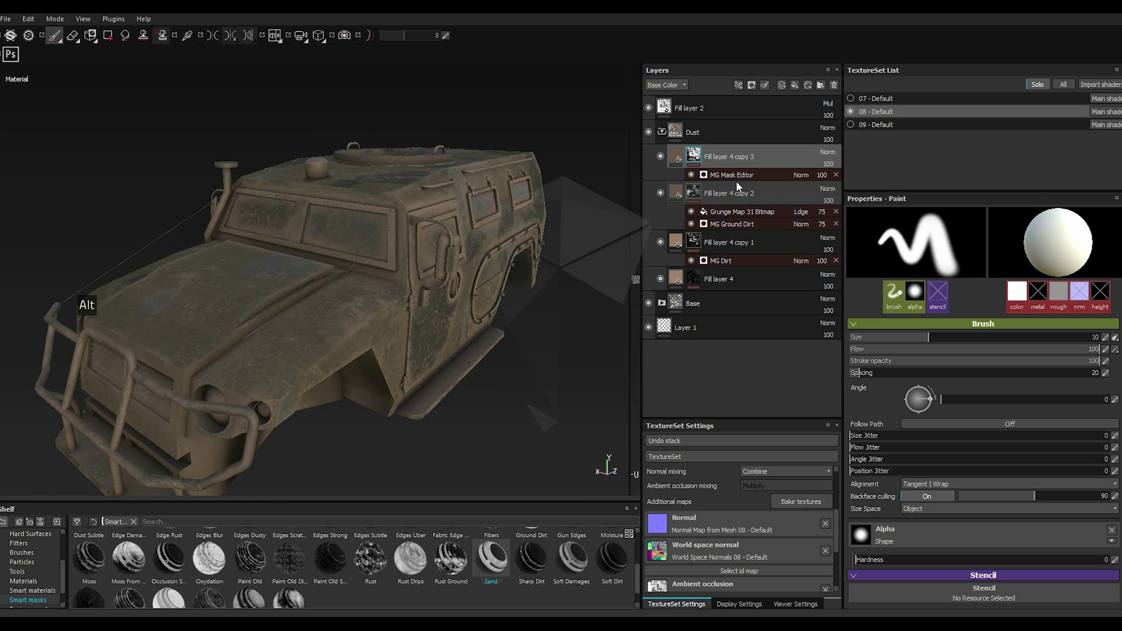
{"action": "left_click", "coordinate": [735, 180]}
{"action": "left_click", "coordinate": [927, 295]}
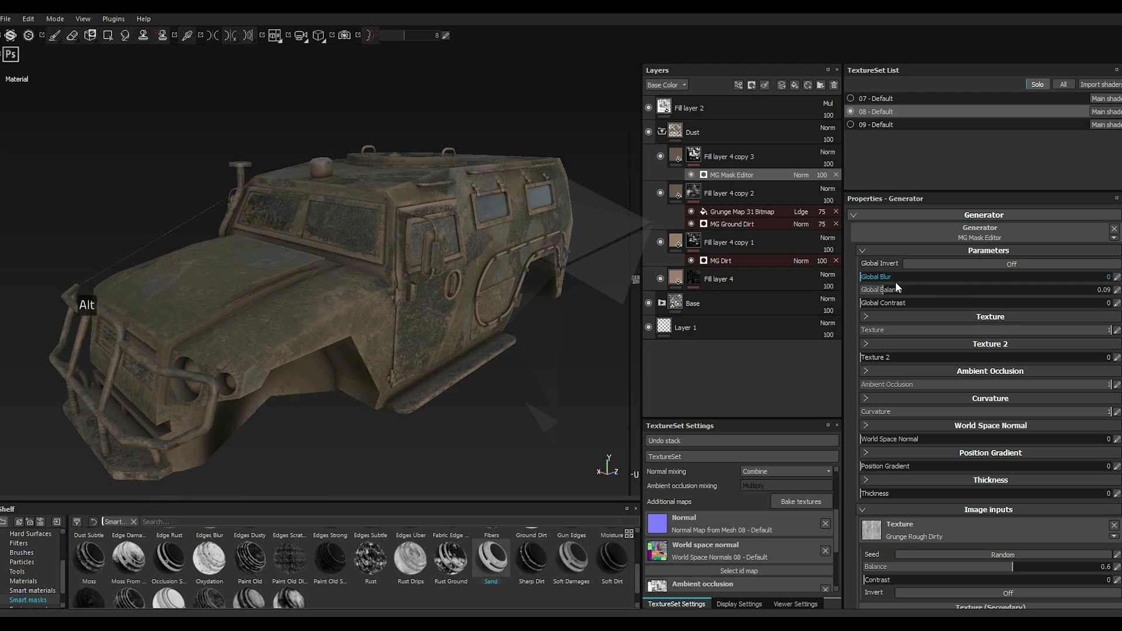
{"action": "left_click", "coordinate": [884, 291]}
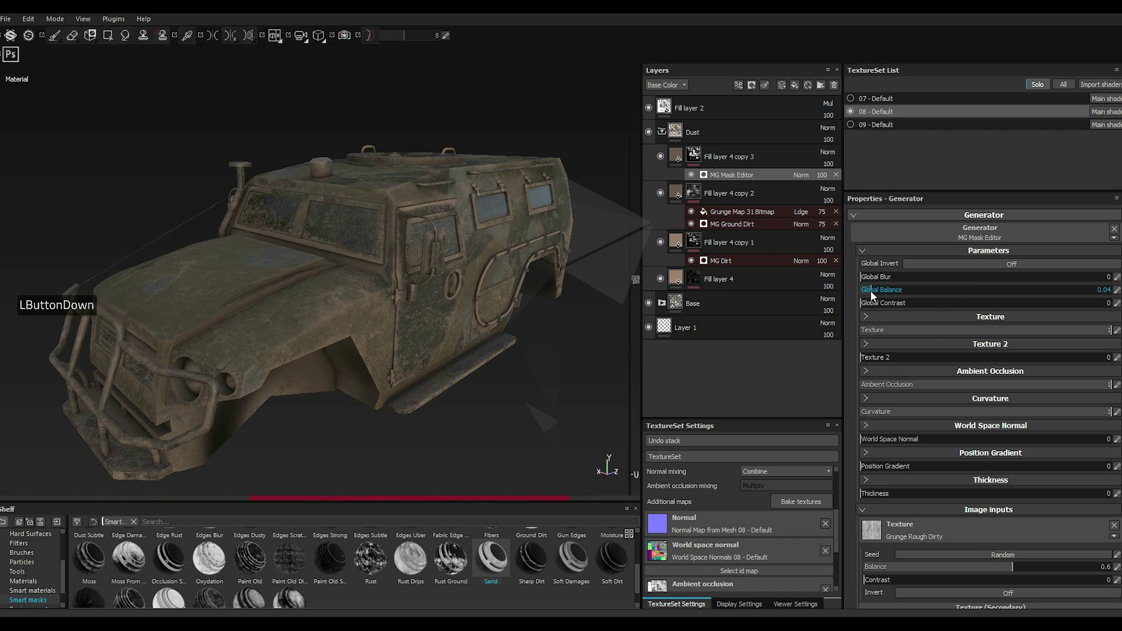
Step: Set the dust fill layer's Base Color to a dark brown
{"action": "left_click", "coordinate": [683, 158]}
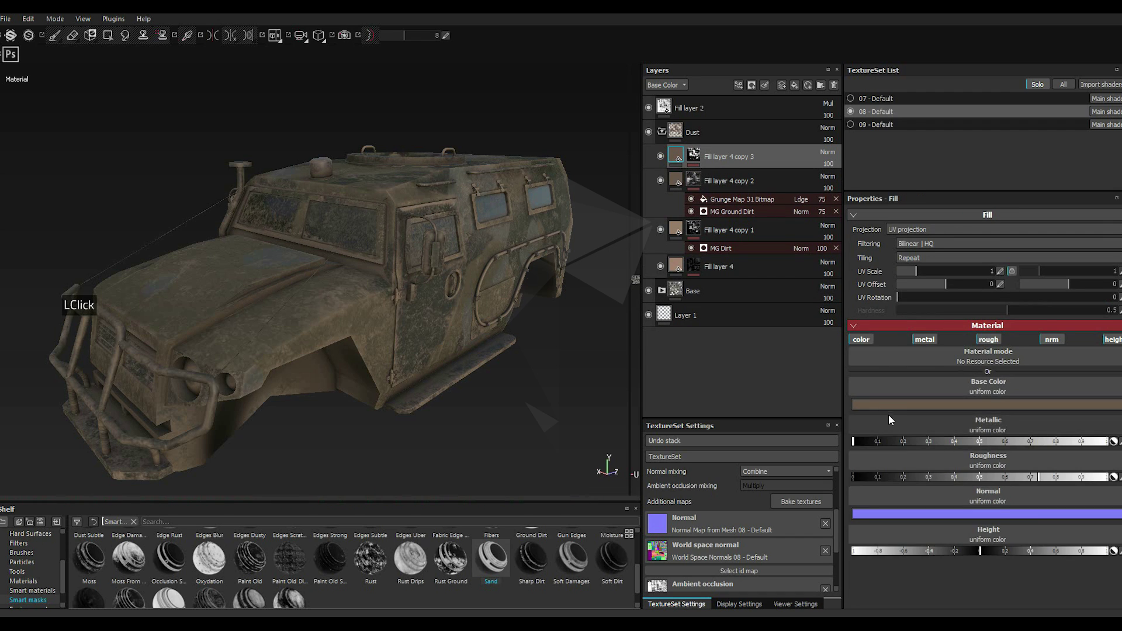
{"action": "left_click", "coordinate": [880, 410]}
{"action": "left_click", "coordinate": [805, 425]}
{"action": "left_click", "coordinate": [806, 426]}
{"action": "double_click", "coordinate": [799, 419]}
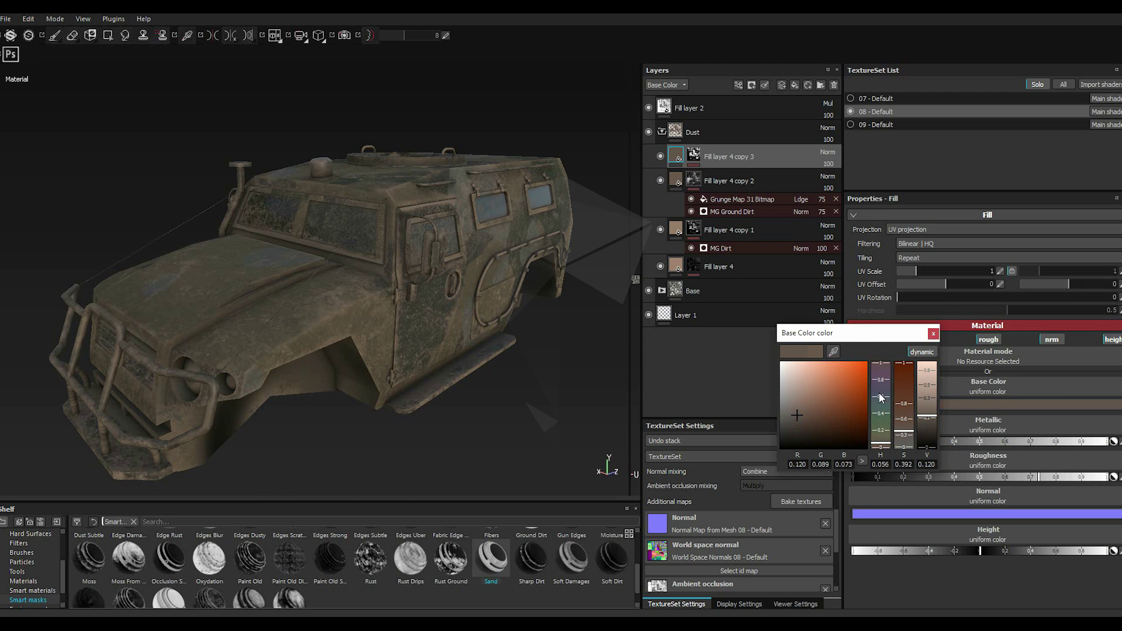
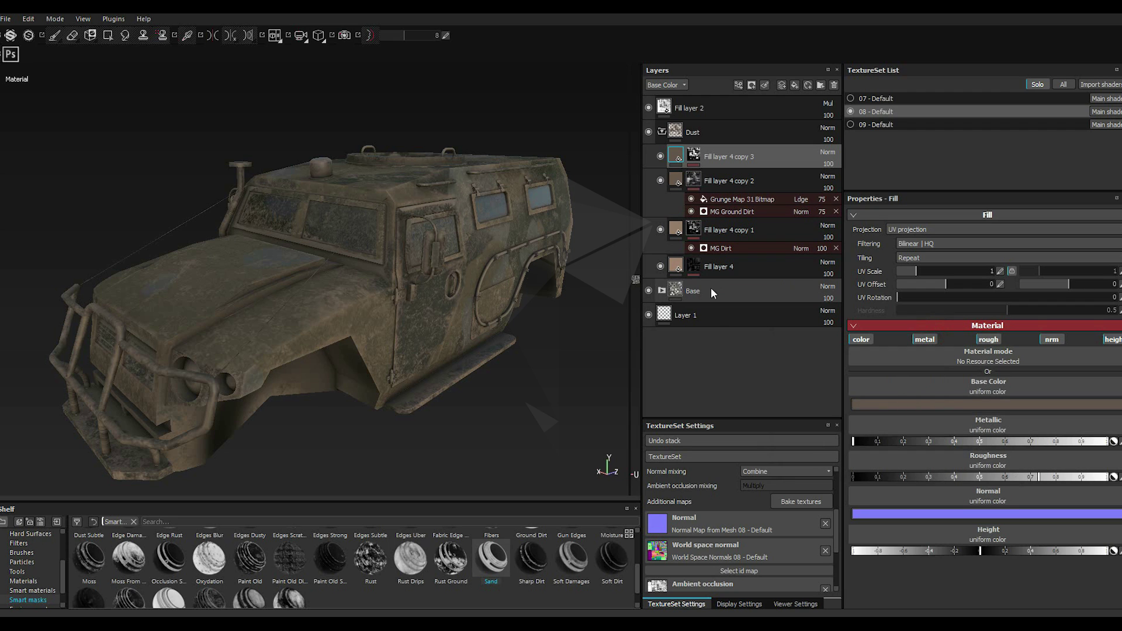
Step: Expand Base and Body and select the Woodland camo Fill layer 1
{"action": "left_click", "coordinate": [662, 293]}
{"action": "scroll", "scroll_direction": "down", "scroll_amount": 3}
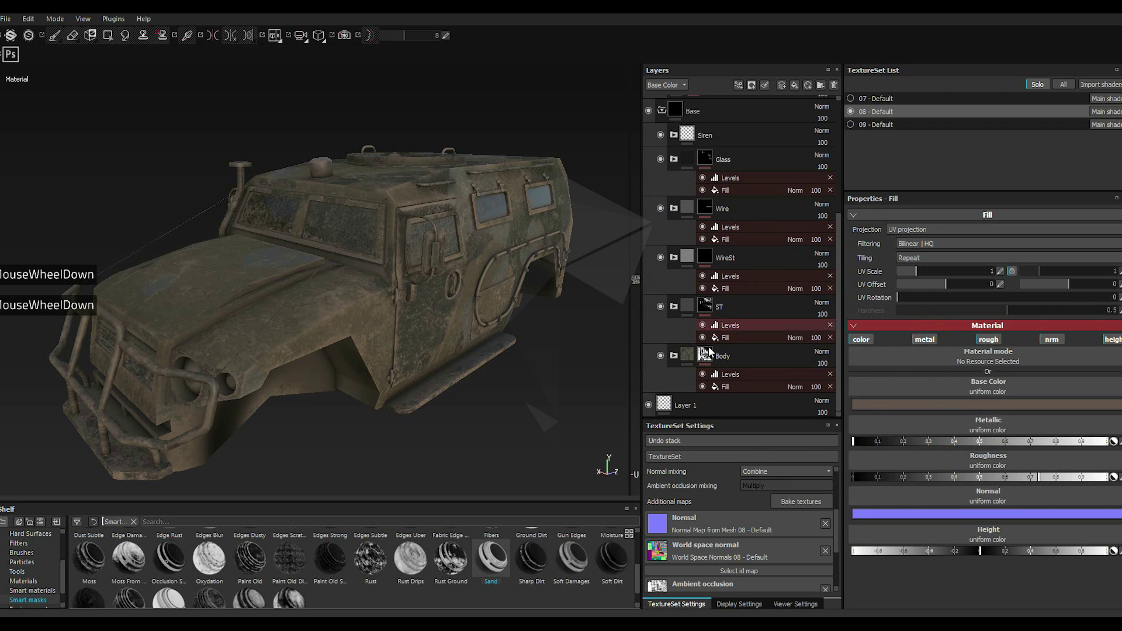
{"action": "left_click", "coordinate": [678, 359]}
{"action": "scroll", "scroll_direction": "down", "scroll_amount": 3}
{"action": "left_click", "coordinate": [706, 385]}
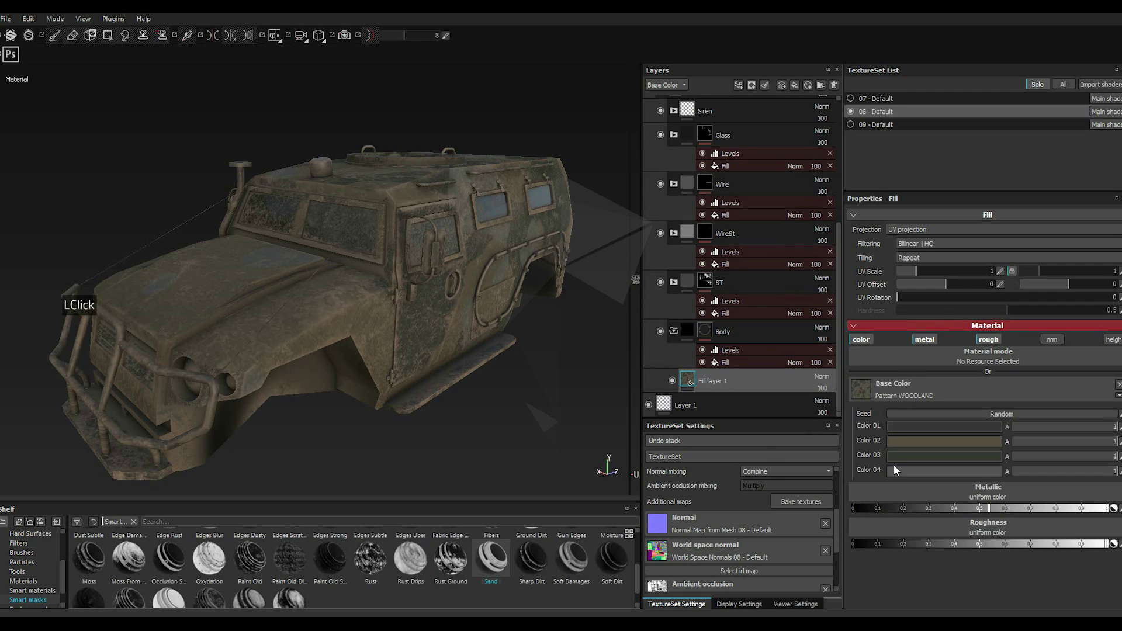
{"action": "scroll", "scroll_direction": "down", "scroll_amount": 3}
Step: Tweak the camo fill's Roughness slider, then return to the Body folder
{"action": "left_click", "coordinate": [974, 548]}
{"action": "left_click", "coordinate": [975, 549]}
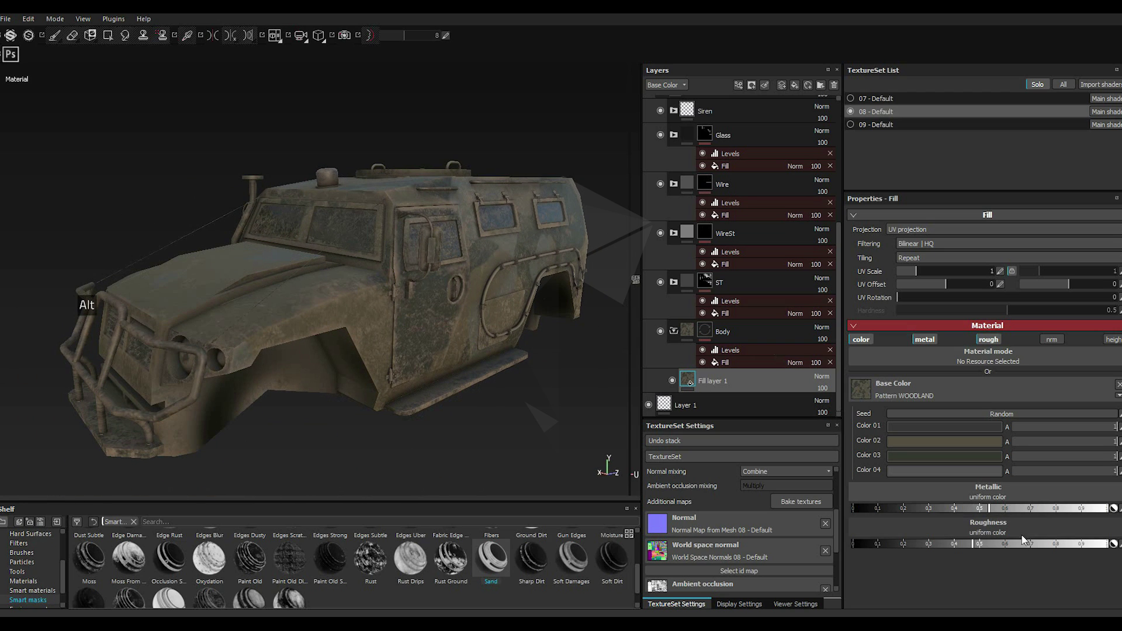
{"action": "left_click", "coordinate": [936, 545]}
{"action": "left_click", "coordinate": [934, 545]}
{"action": "left_click", "coordinate": [980, 548]}
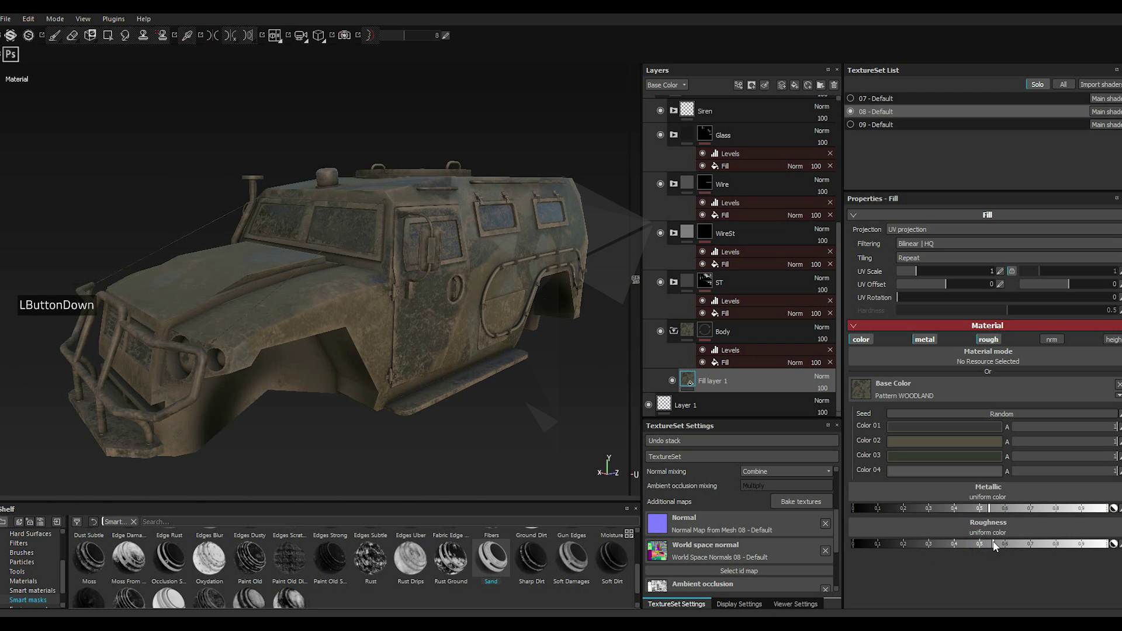
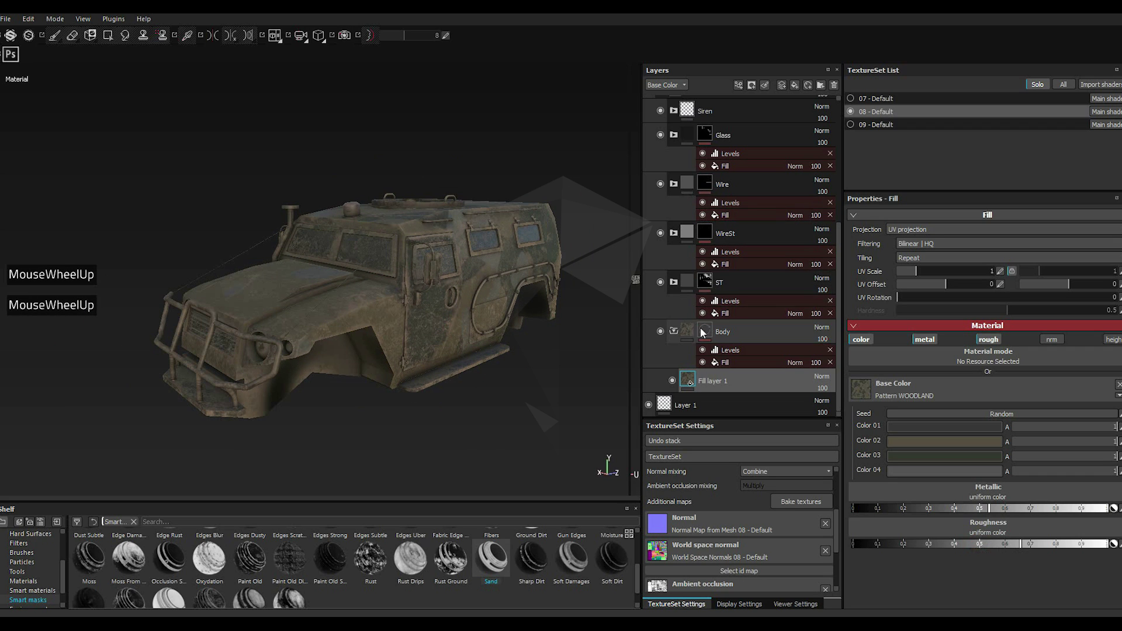
{"action": "left_click", "coordinate": [683, 334]}
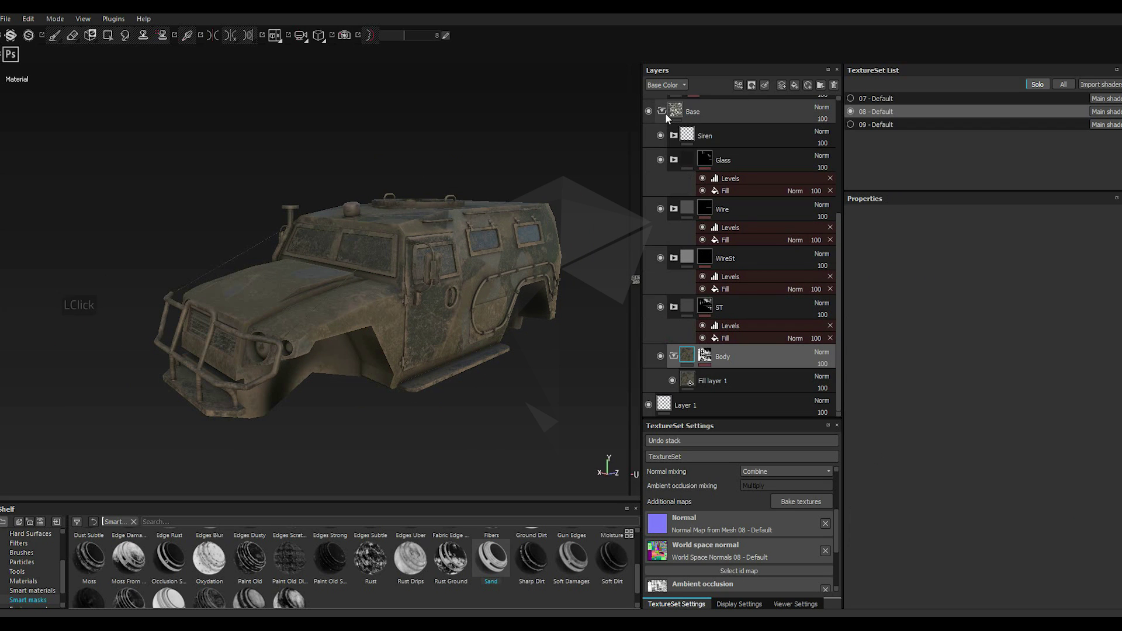
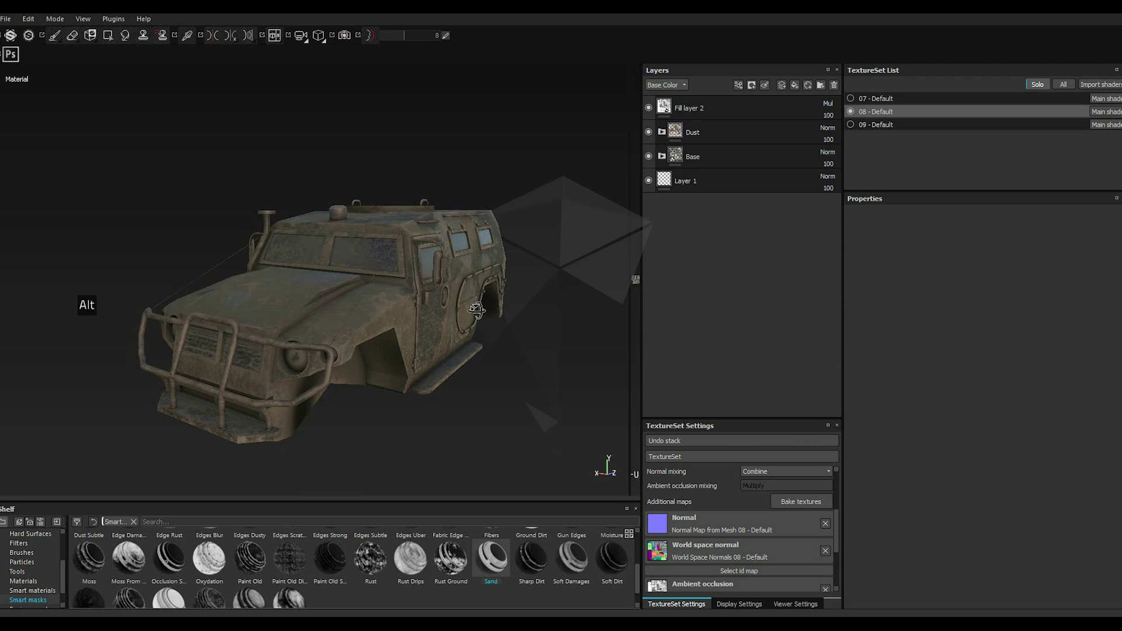
Step: Lower the Dust mask generator's Global Balance to 0.02
{"action": "left_click", "coordinate": [666, 133]}
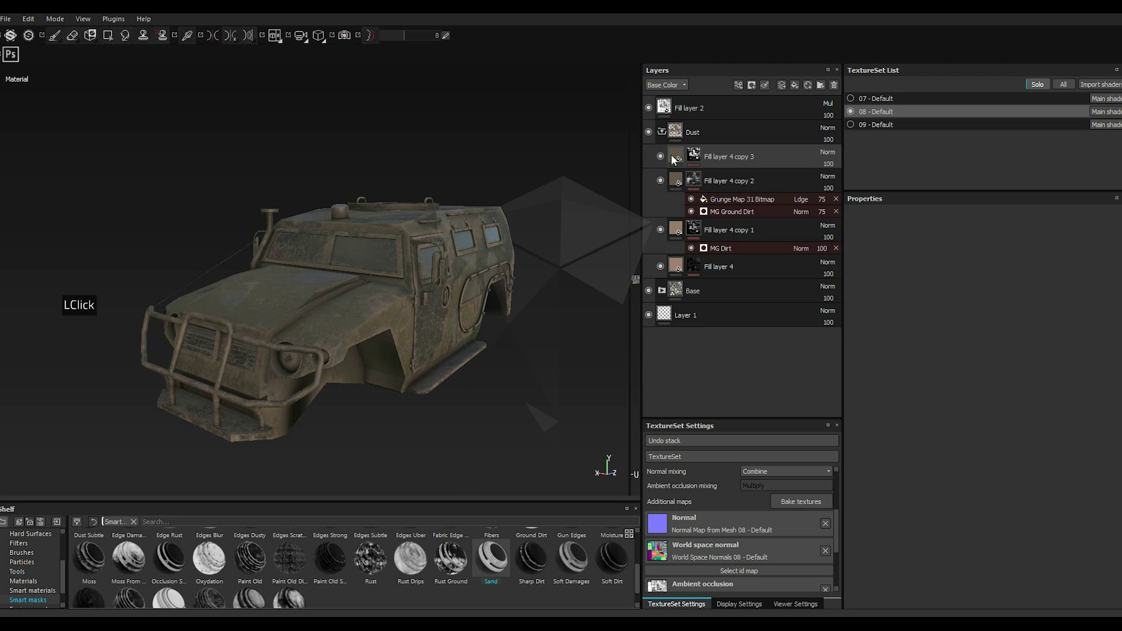
{"action": "left_click", "coordinate": [711, 178]}
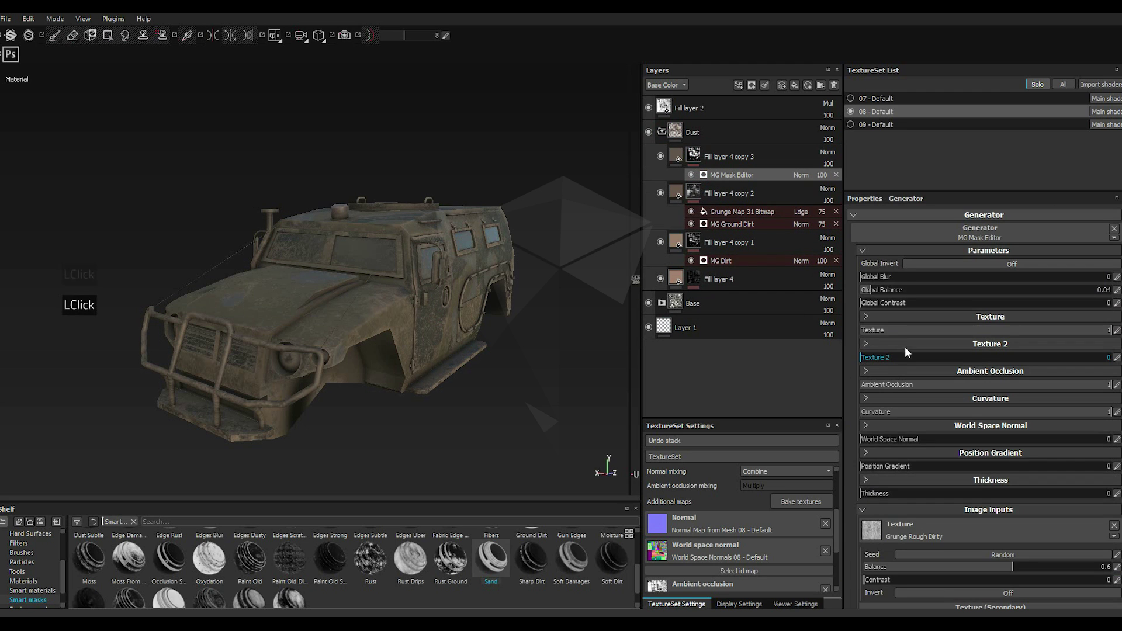
{"action": "left_click", "coordinate": [875, 294]}
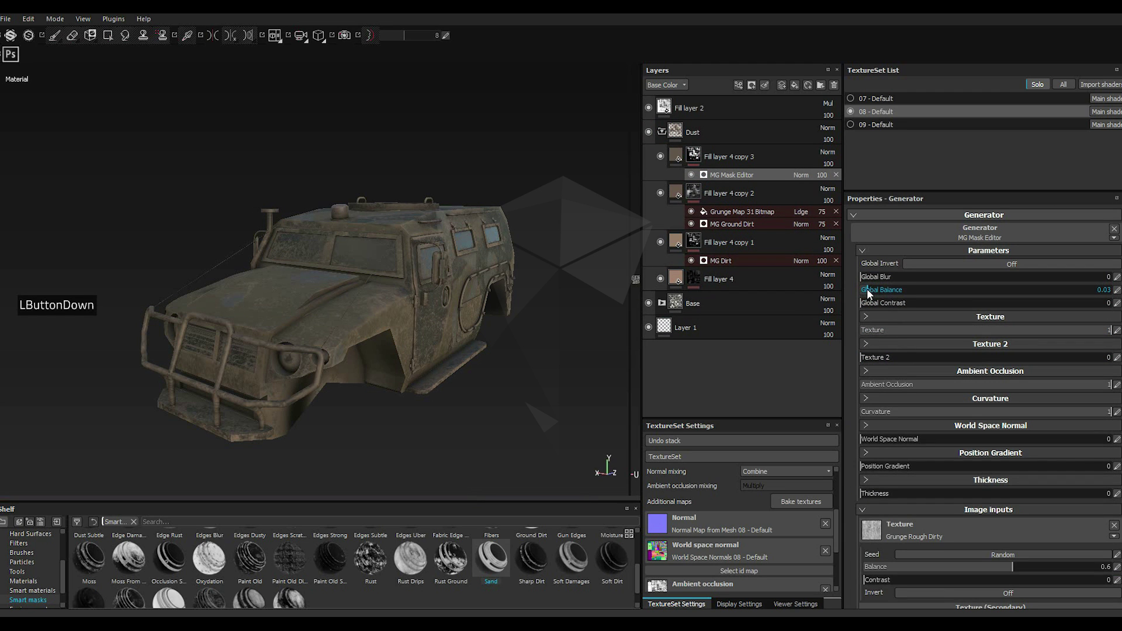
{"action": "left_click", "coordinate": [872, 292]}
{"action": "left_click", "coordinate": [871, 292]}
{"action": "double_click", "coordinate": [871, 292]}
Step: Collapse the Dust and Base folders and select the Dust group
{"action": "left_click", "coordinate": [679, 153]}
{"action": "left_click", "coordinate": [664, 137]}
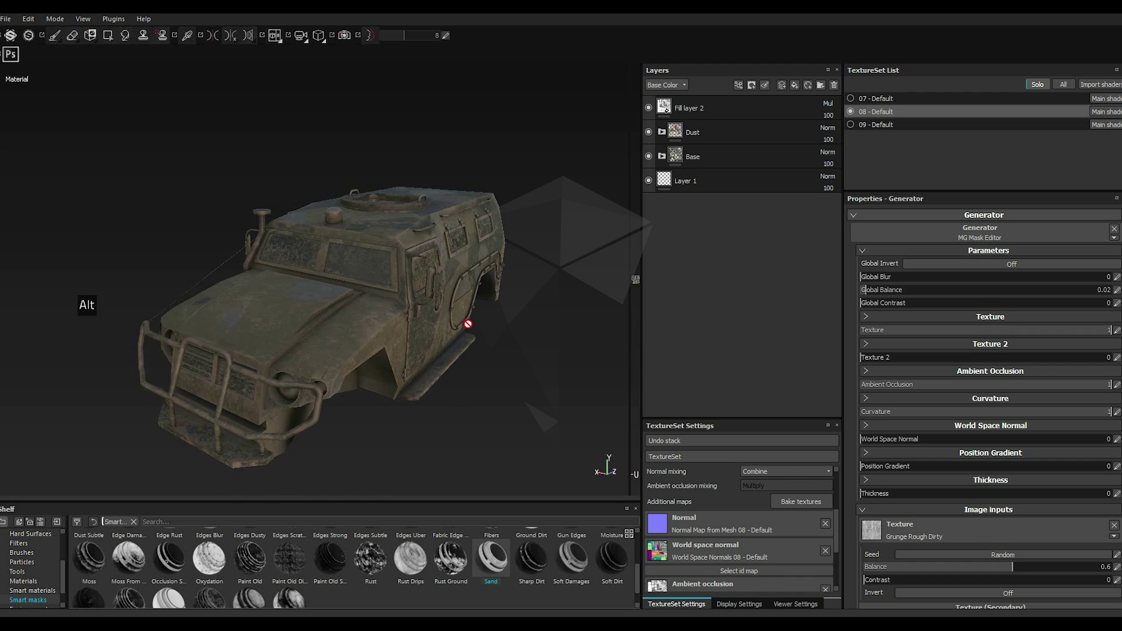
{"action": "left_click", "coordinate": [733, 130]}
Step: Add Fill layer 5 using Lights, Light_Normal and Light_Roughness textures, metallic off
{"action": "left_click", "coordinate": [795, 89]}
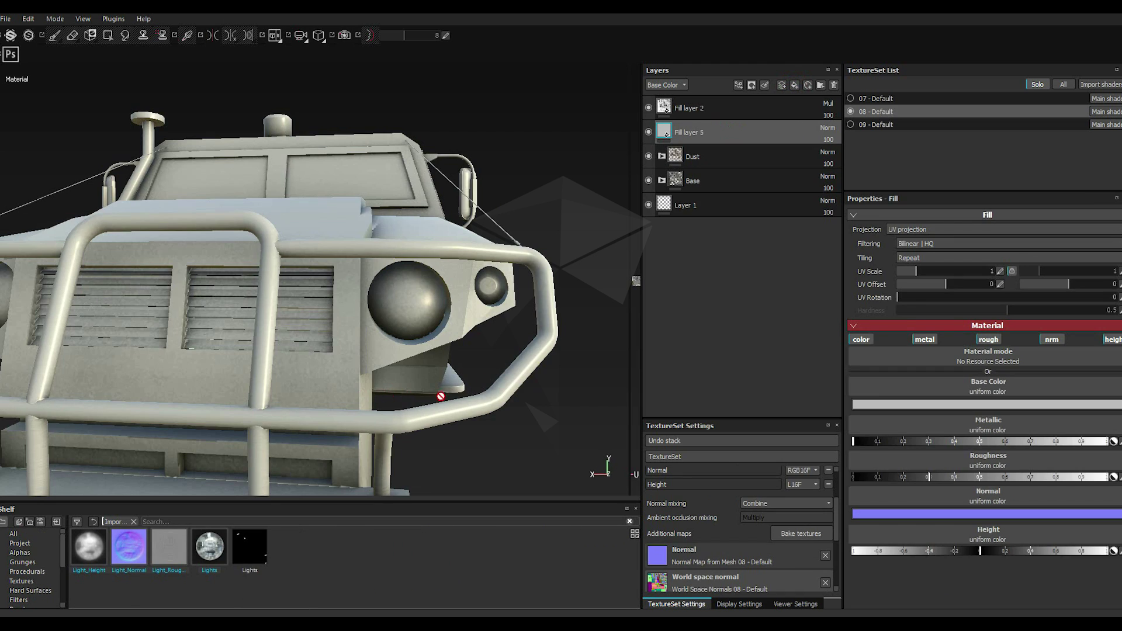
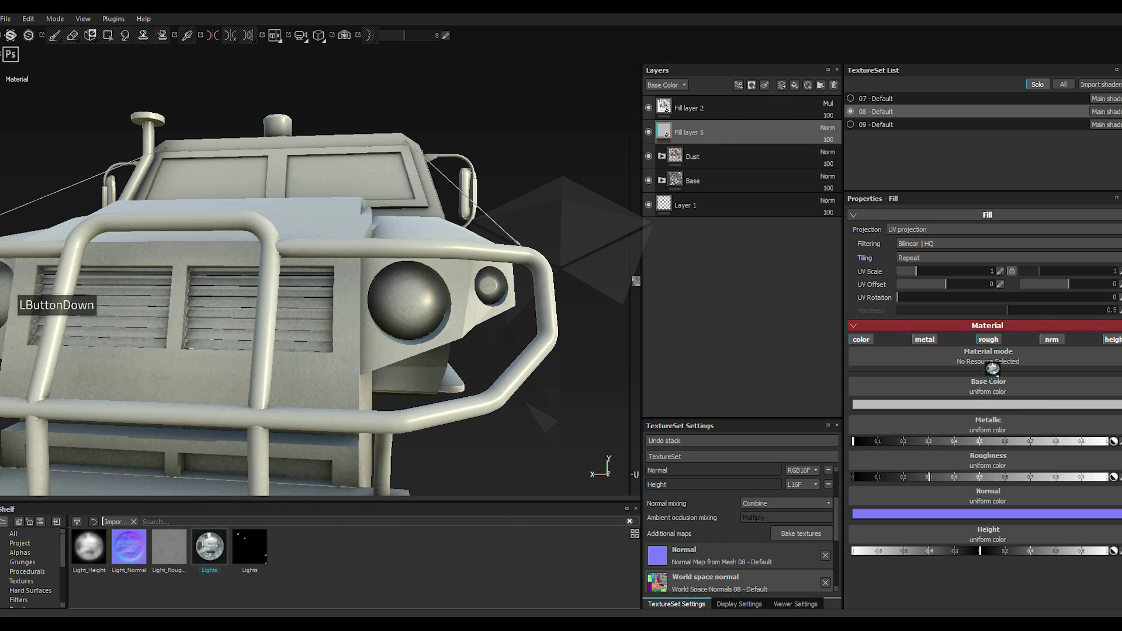
{"action": "left_click", "coordinate": [994, 389]}
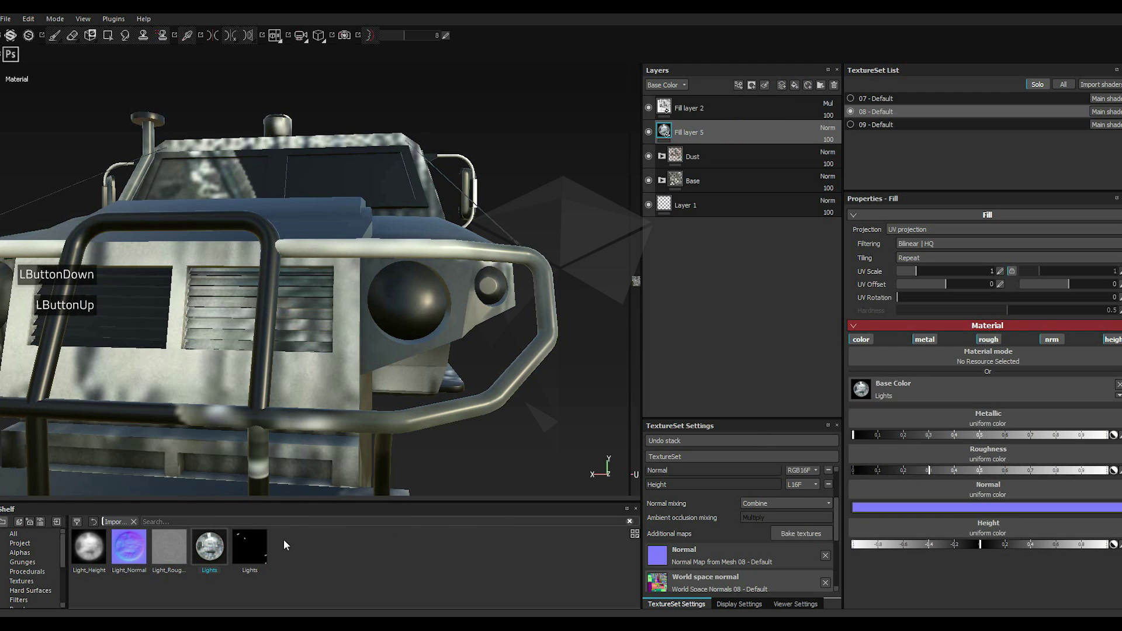
{"action": "left_click", "coordinate": [134, 556]}
{"action": "left_click", "coordinate": [1007, 495]}
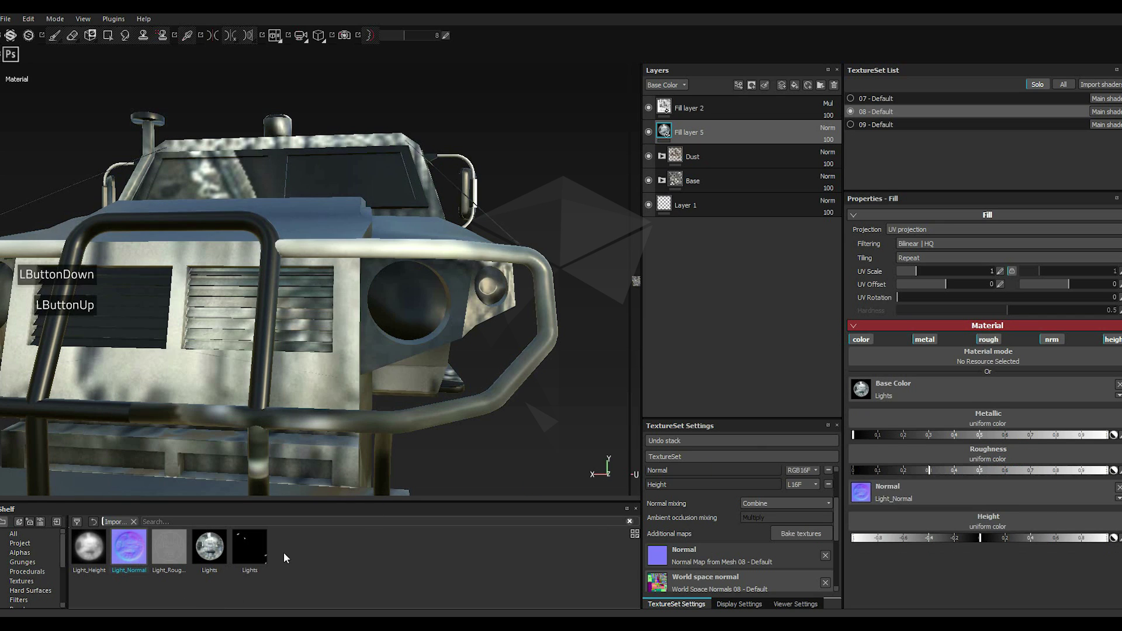
{"action": "left_click", "coordinate": [177, 564]}
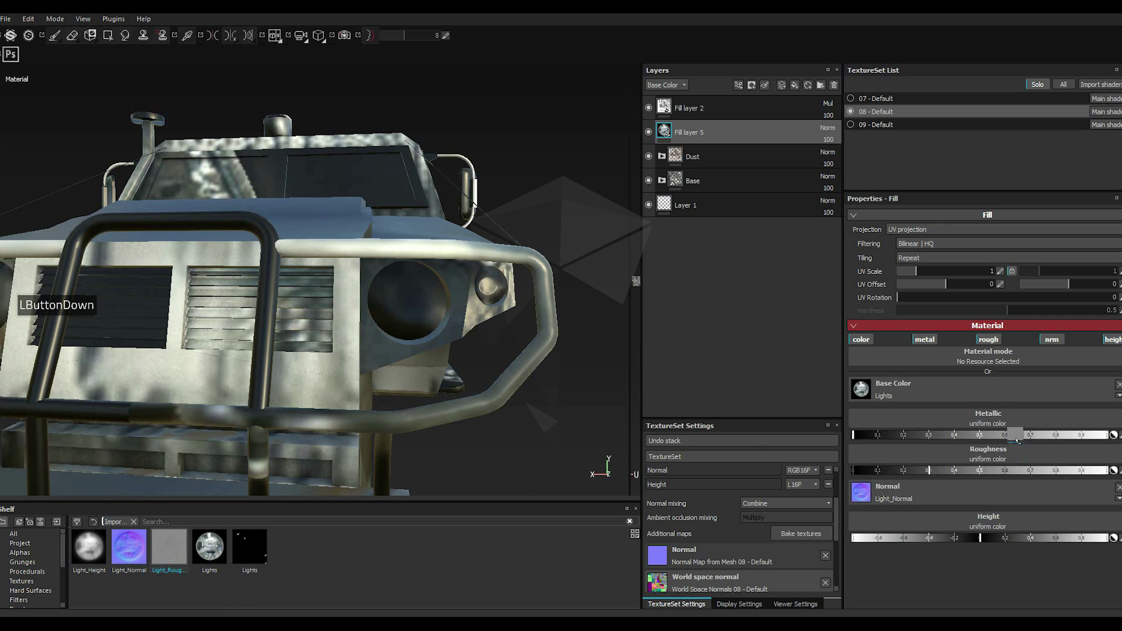
{"action": "left_click", "coordinate": [209, 170]}
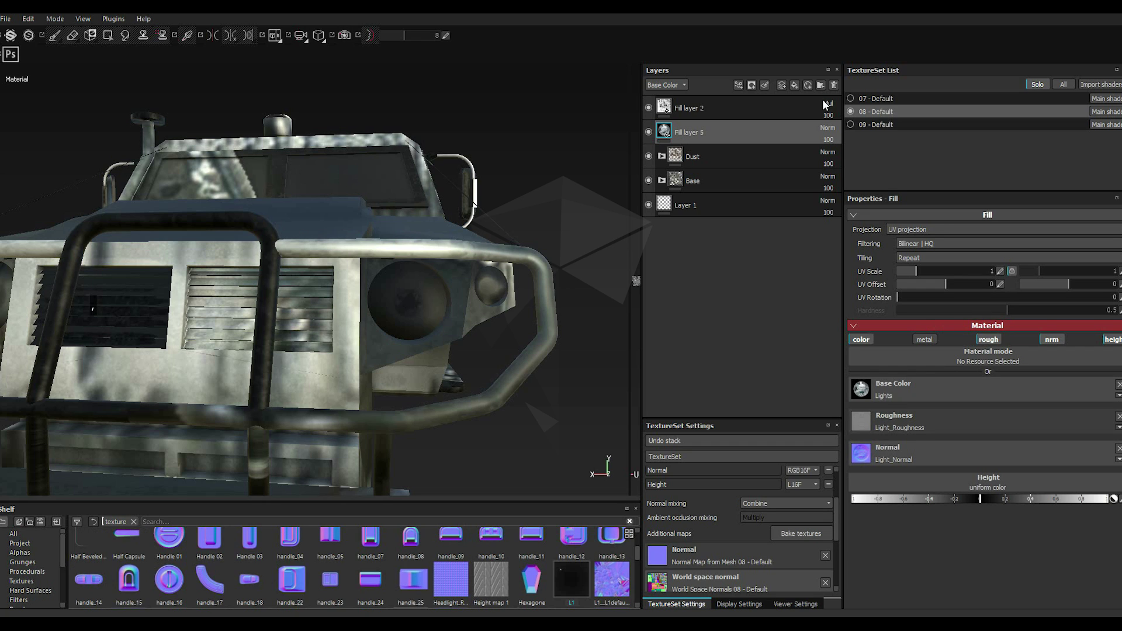
Step: Group Fill layer 5 into a new folder and rename it Lights
{"action": "right_click", "coordinate": [210, 170]}
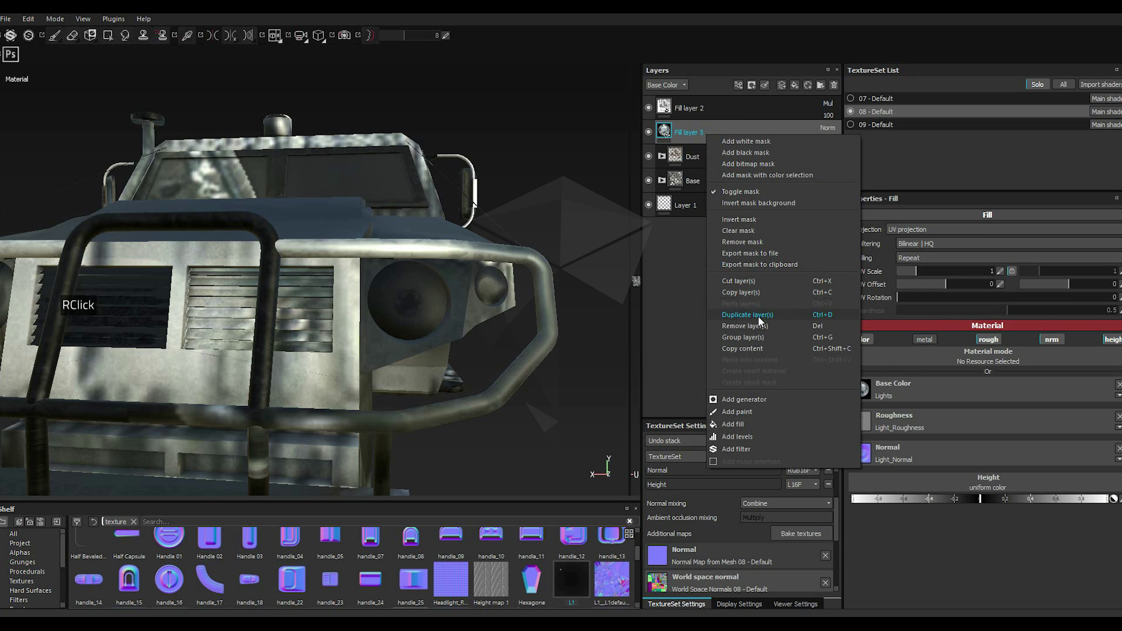
{"action": "left_click", "coordinate": [209, 169]}
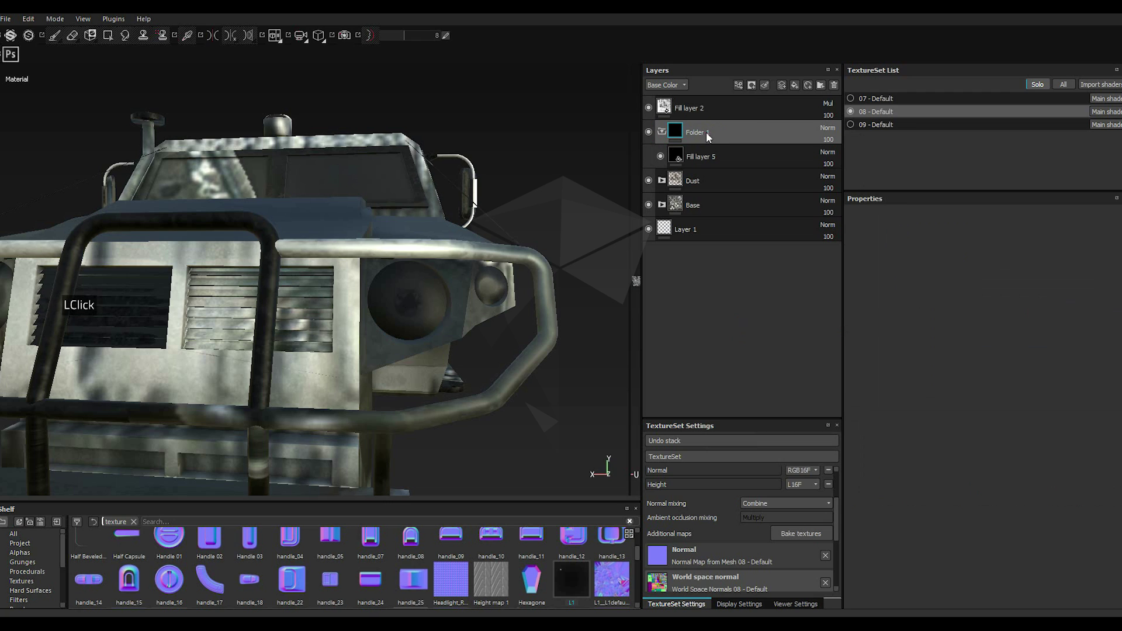
{"action": "double_click", "coordinate": [209, 170]}
{"action": "left_click", "coordinate": [209, 170]}
{"action": "double_click", "coordinate": [209, 170]}
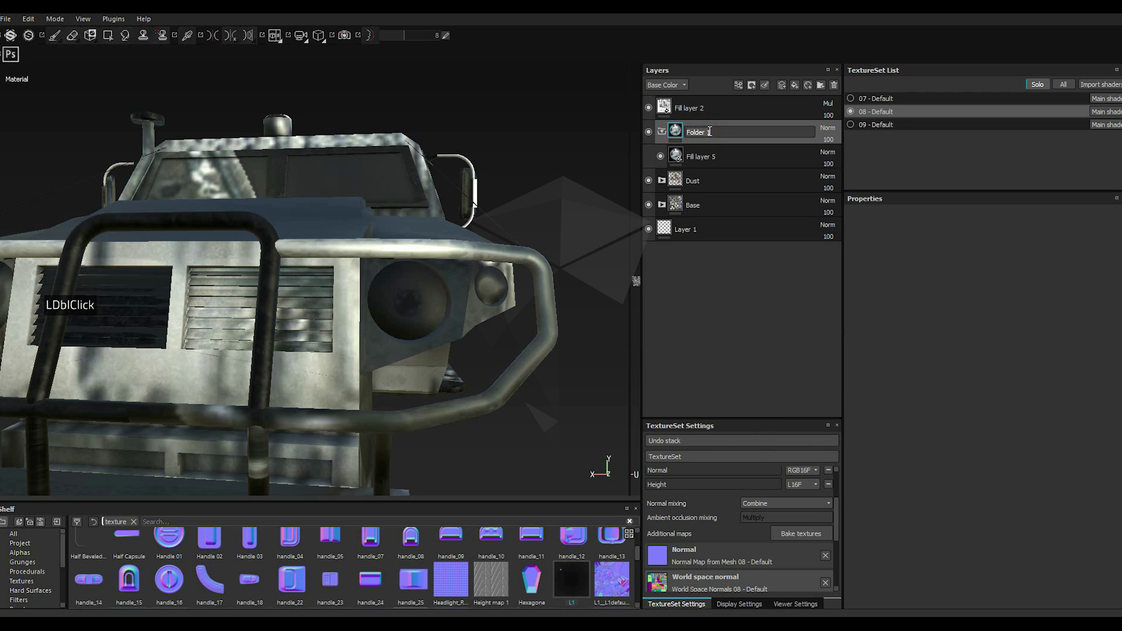
{"action": "double_click", "coordinate": [209, 170]}
{"action": "type", "text": "ligght"}
{"action": "key", "text": "Return"}
{"action": "type", "text": "Lights"}
{"action": "key", "text": "Return"}
{"action": "type", "text": "Lights"}
{"action": "key", "text": "Return"}
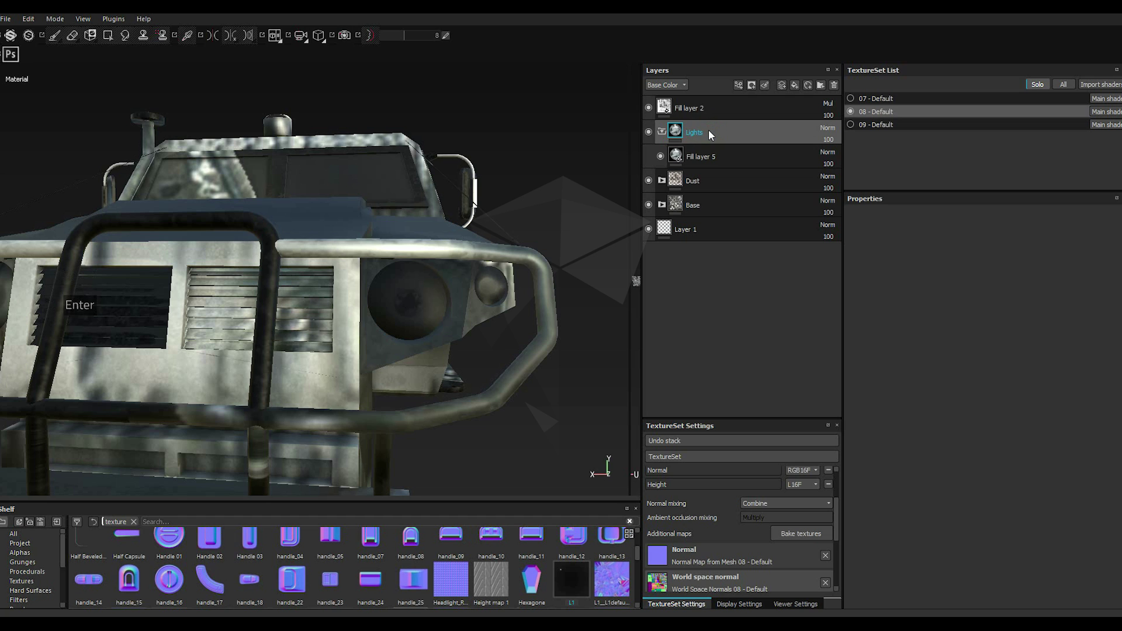
{"action": "left_click", "coordinate": [209, 170]}
Step: Clear the shelf search filter and add a black mask to Fill layer 5
{"action": "right_click", "coordinate": [209, 169]}
{"action": "left_click", "coordinate": [209, 170]}
{"action": "right_click", "coordinate": [209, 169]}
{"action": "left_click", "coordinate": [209, 169]}
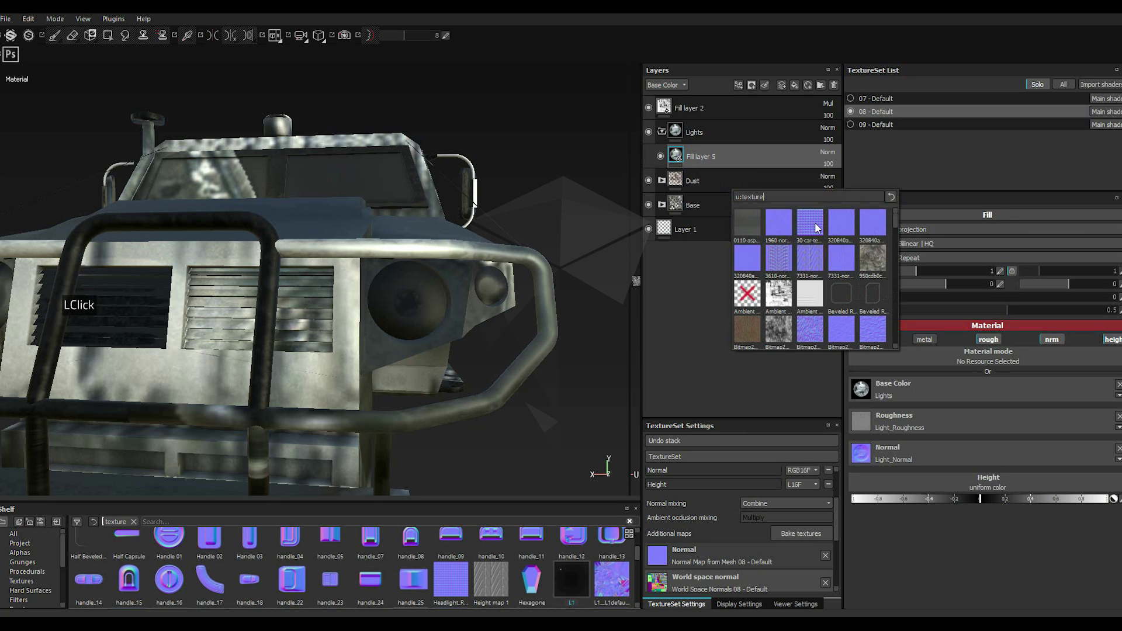
{"action": "left_click", "coordinate": [780, 202]}
{"action": "key", "text": "BackSpace"}
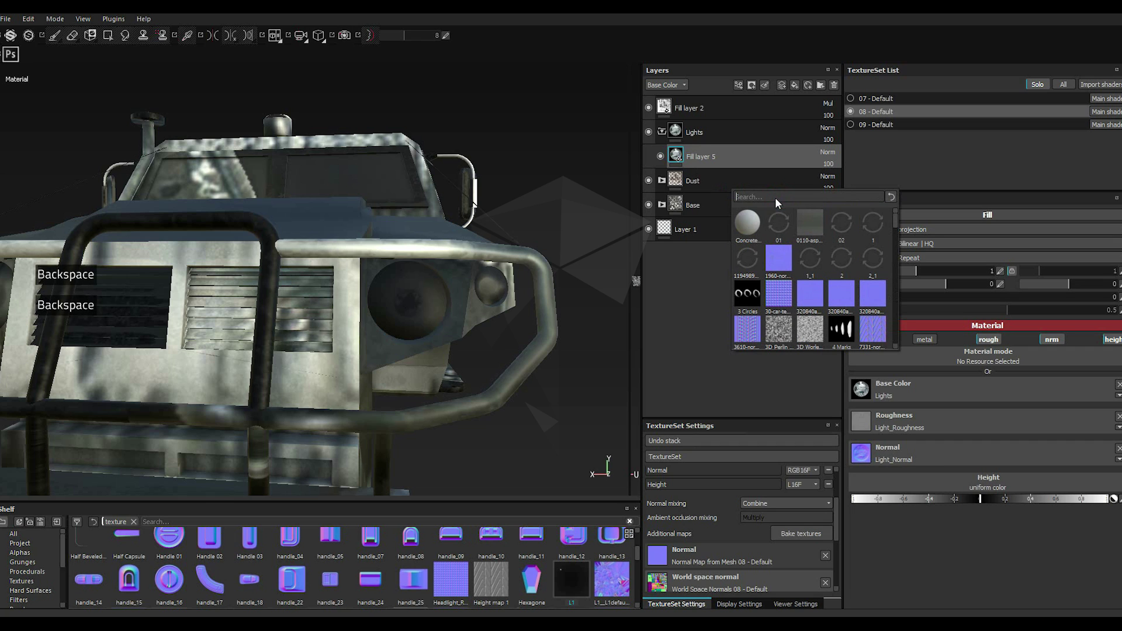
{"action": "key", "text": "1"}
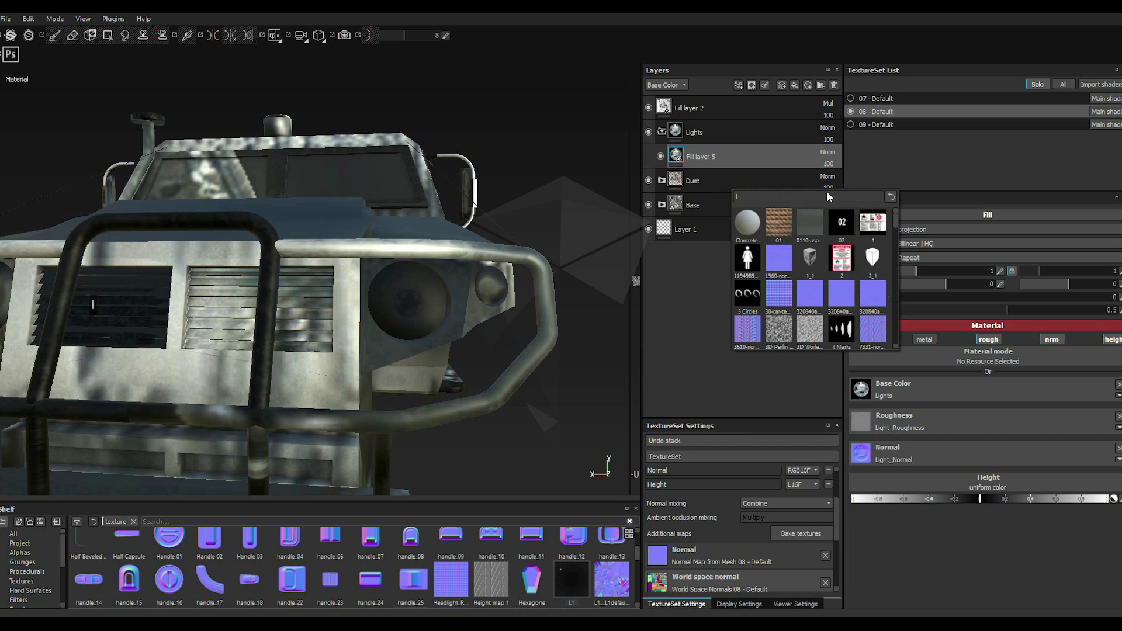
{"action": "key", "text": "1"}
{"action": "left_click", "coordinate": [819, 343]}
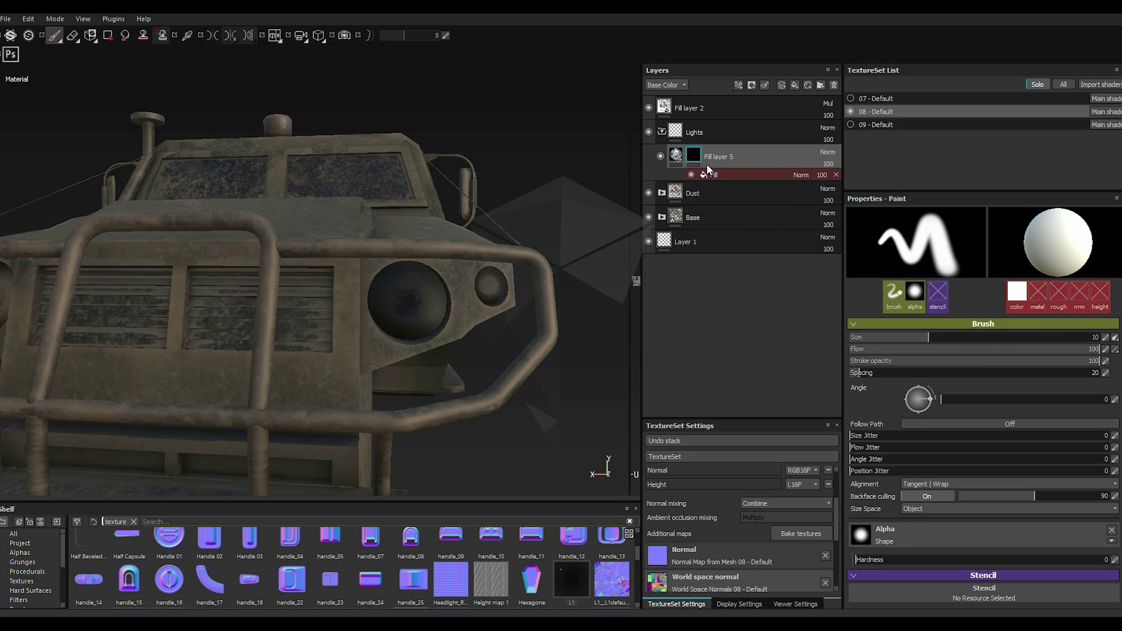
Step: Select the lights fill and raise its UV Scale tiling
{"action": "key", "text": "'"}
{"action": "double_click", "coordinate": [680, 155]}
{"action": "key", "text": "'"}
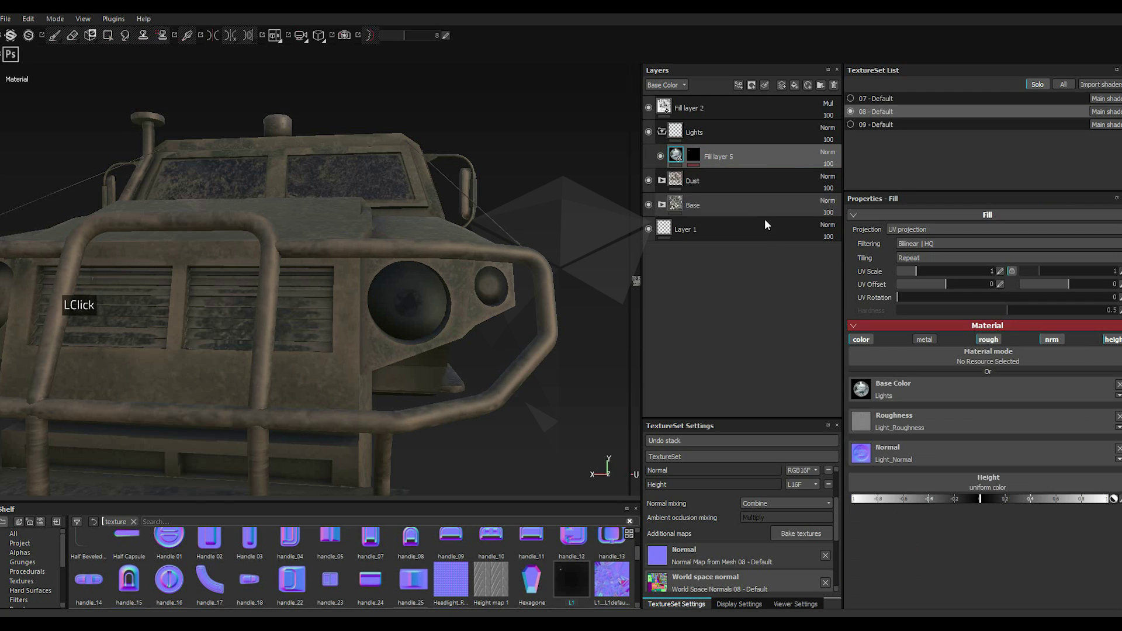
{"action": "left_click", "coordinate": [944, 273]}
{"action": "left_click", "coordinate": [945, 272]}
{"action": "left_click", "coordinate": [944, 273]}
{"action": "left_click", "coordinate": [944, 273]}
{"action": "left_click", "coordinate": [944, 272]}
{"action": "left_click", "coordinate": [944, 273]}
{"action": "double_click", "coordinate": [944, 272]}
{"action": "left_click", "coordinate": [945, 273]}
{"action": "left_click", "coordinate": [959, 273]}
{"action": "left_click", "coordinate": [958, 277]}
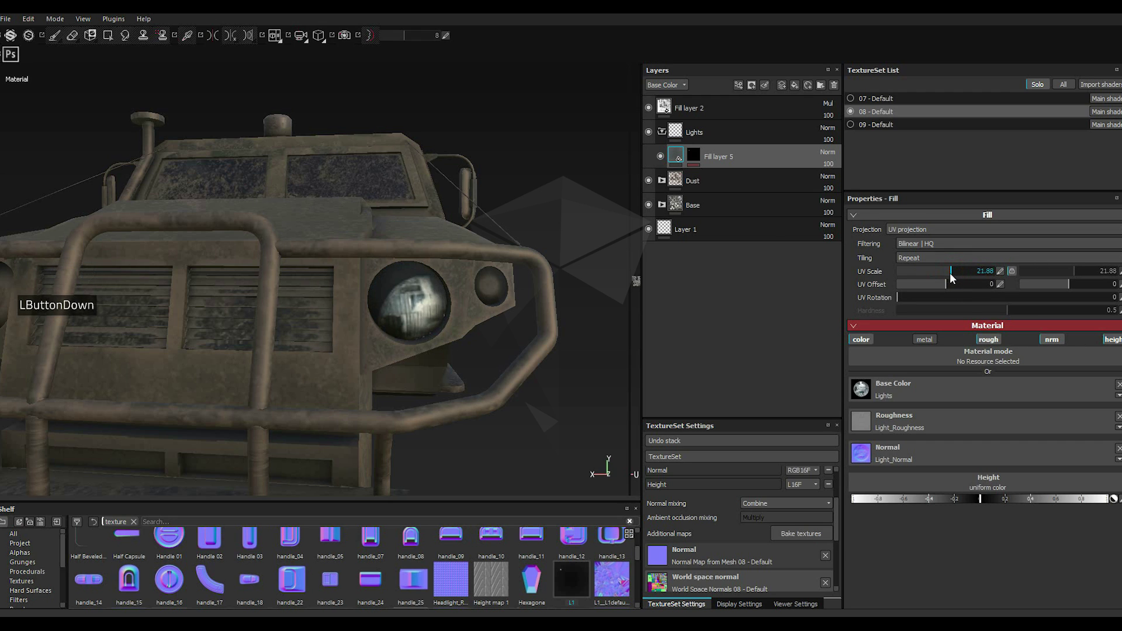
{"action": "left_click", "coordinate": [954, 278]}
Step: Paint white in the mask to reveal the light texture on the left headlight
{"action": "scroll", "scroll_direction": "up", "scroll_amount": 3}
{"action": "scroll", "scroll_direction": "down", "scroll_amount": 3}
{"action": "scroll", "scroll_direction": "up", "scroll_amount": 3}
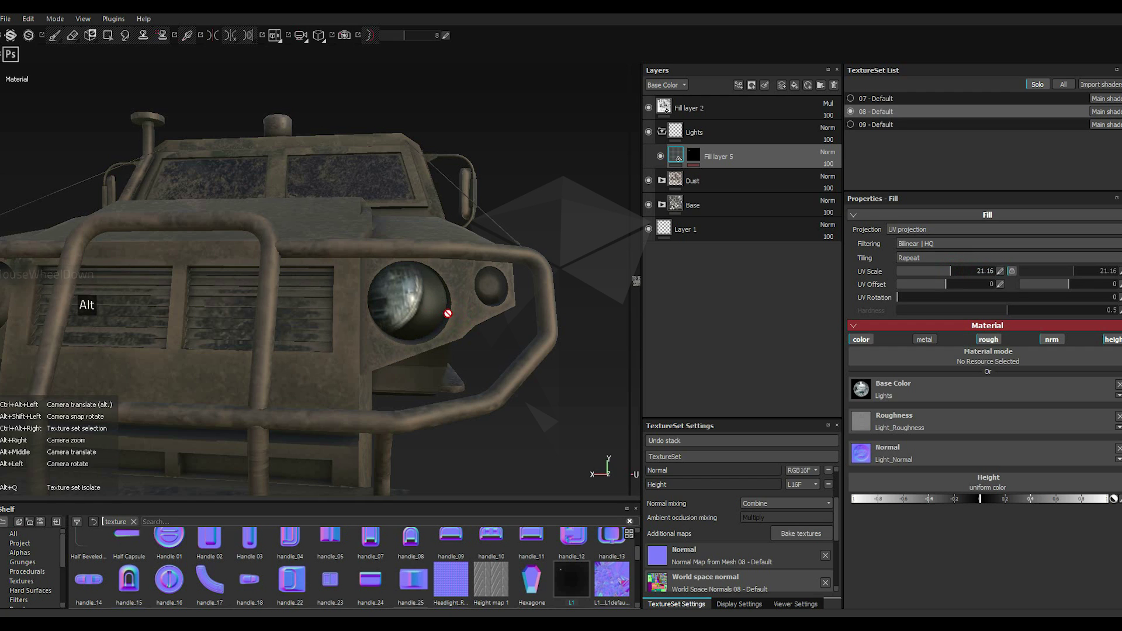
{"action": "scroll", "scroll_direction": "down", "scroll_amount": 3}
{"action": "scroll", "scroll_direction": "up", "scroll_amount": 3}
{"action": "scroll", "scroll_direction": "down", "scroll_amount": 3}
{"action": "scroll", "scroll_direction": "up", "scroll_amount": 3}
{"action": "left_click", "coordinate": [694, 154]}
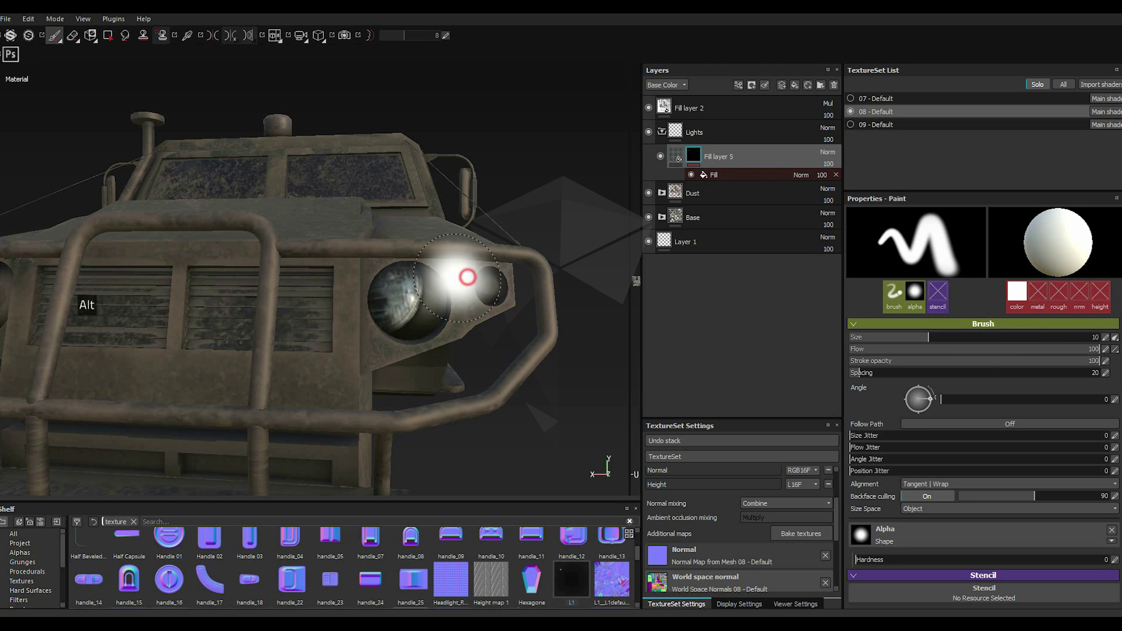
{"action": "scroll", "scroll_direction": "up", "scroll_amount": 3}
{"action": "scroll", "scroll_direction": "down", "scroll_amount": 3}
{"action": "scroll", "scroll_direction": "up", "scroll_amount": 3}
{"action": "left_click", "coordinate": [681, 155]}
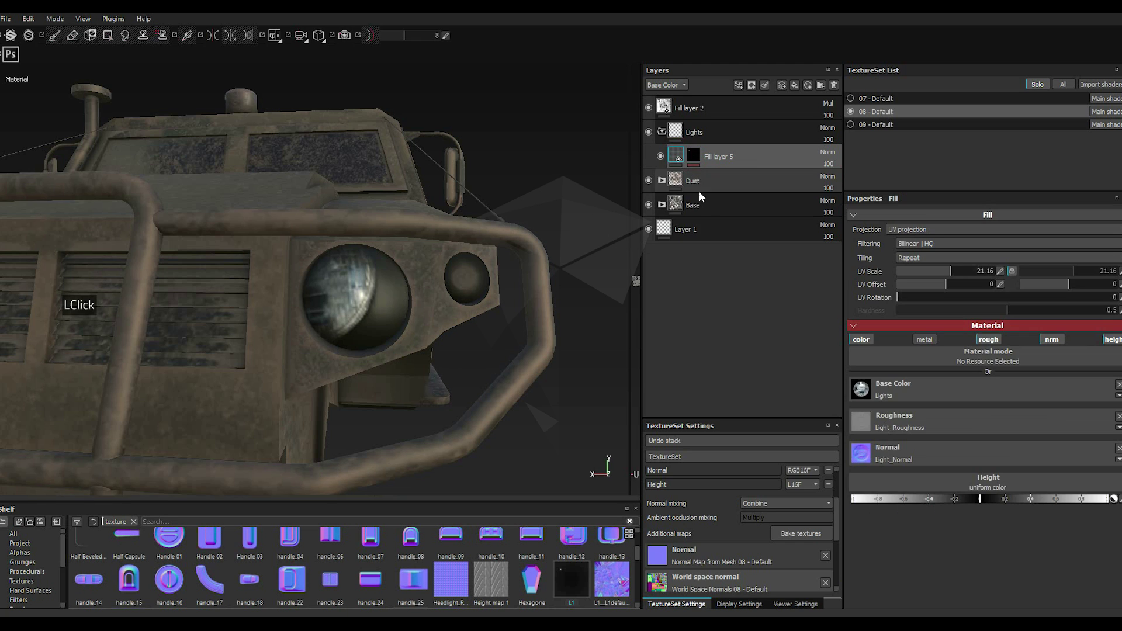
Step: Reduce UV Scale and set the UV Offset so the texture fits the headlight
{"action": "left_click", "coordinate": [954, 277]}
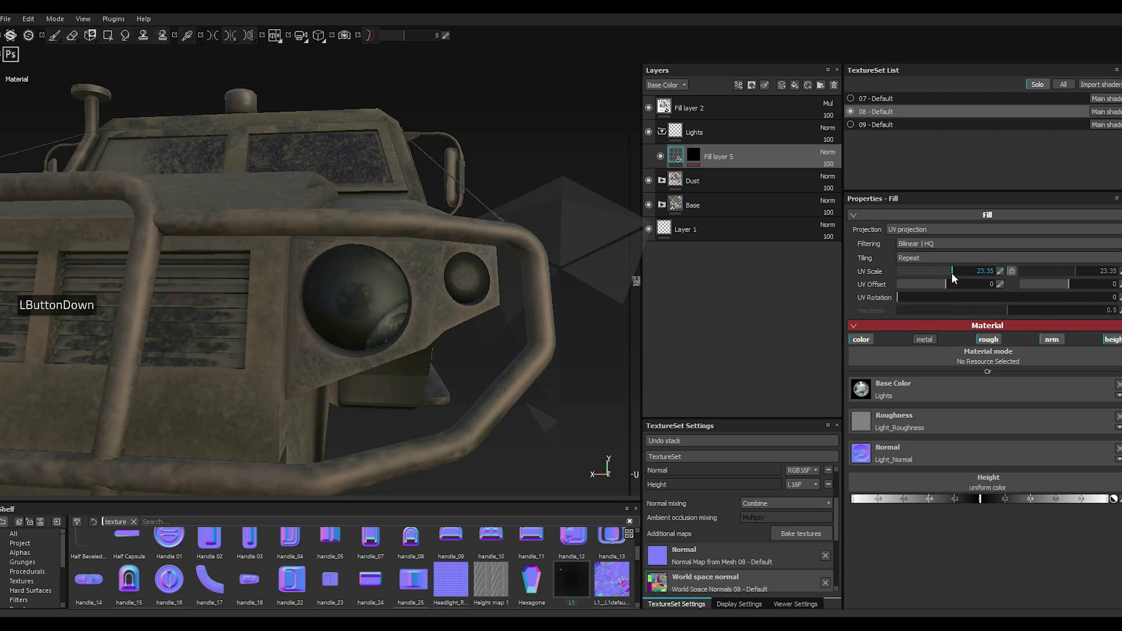
{"action": "left_click", "coordinate": [954, 279]}
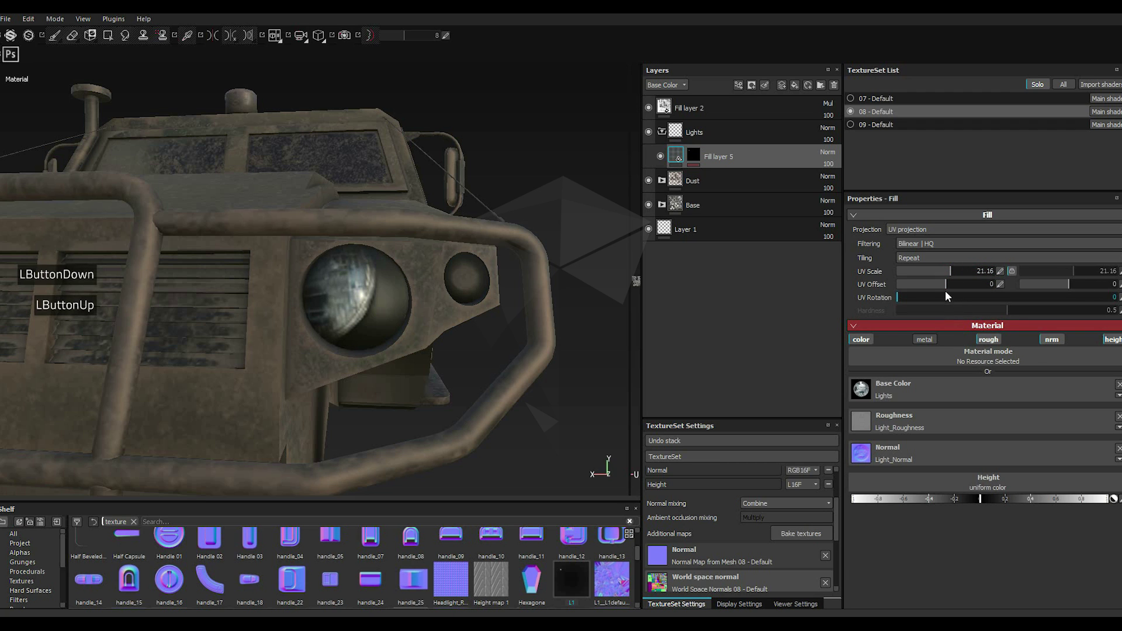
{"action": "left_click", "coordinate": [948, 287]}
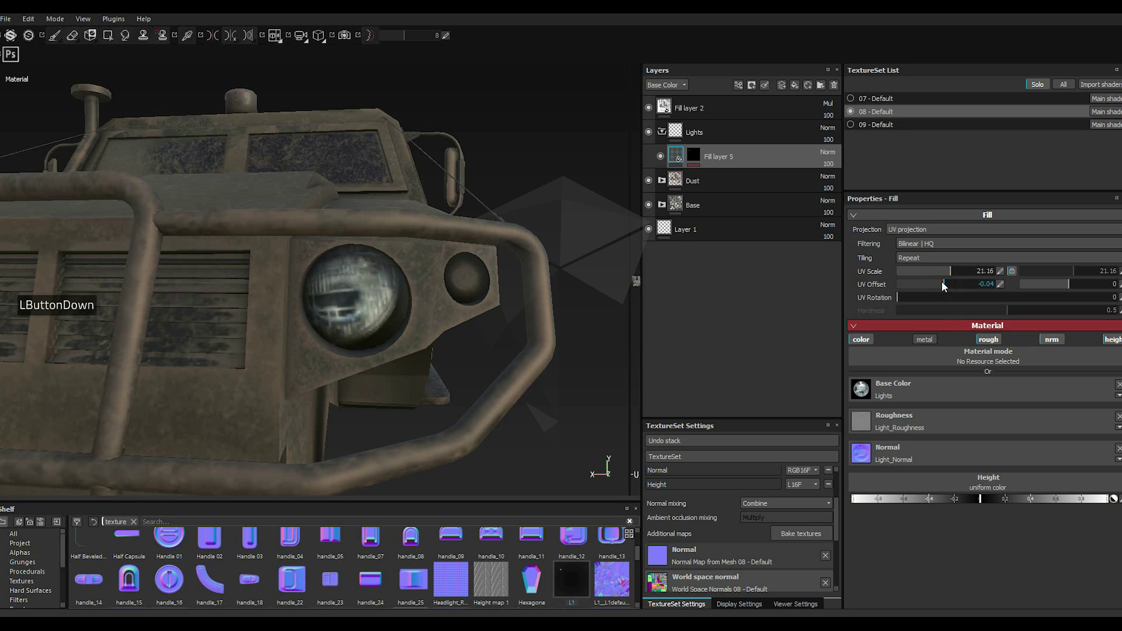
{"action": "double_click", "coordinate": [942, 285]}
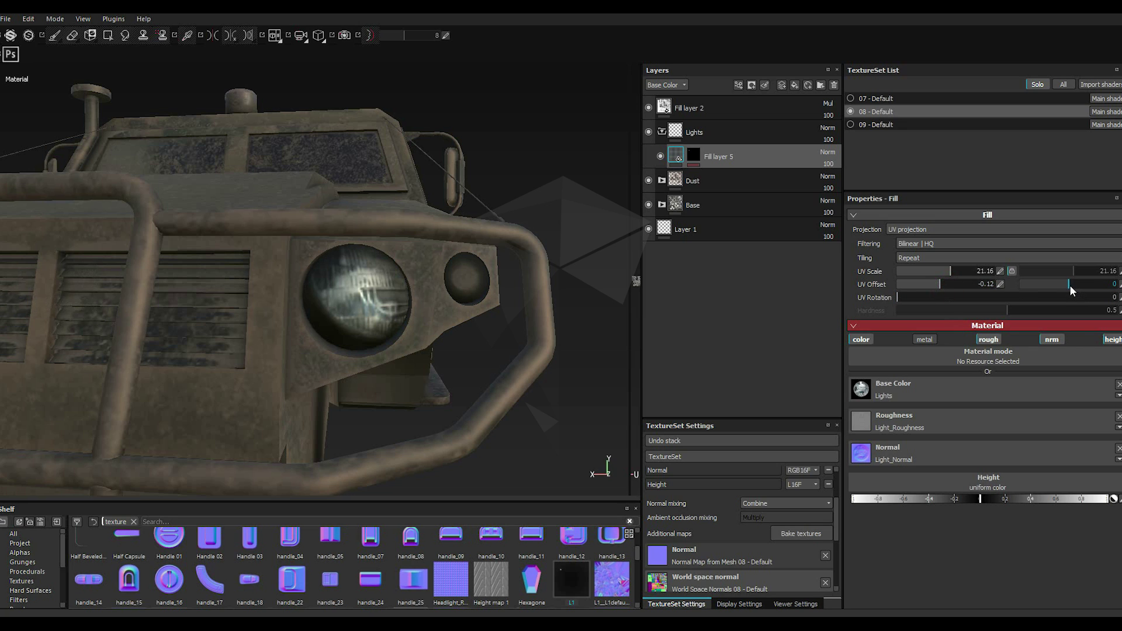
{"action": "left_click", "coordinate": [1075, 290]}
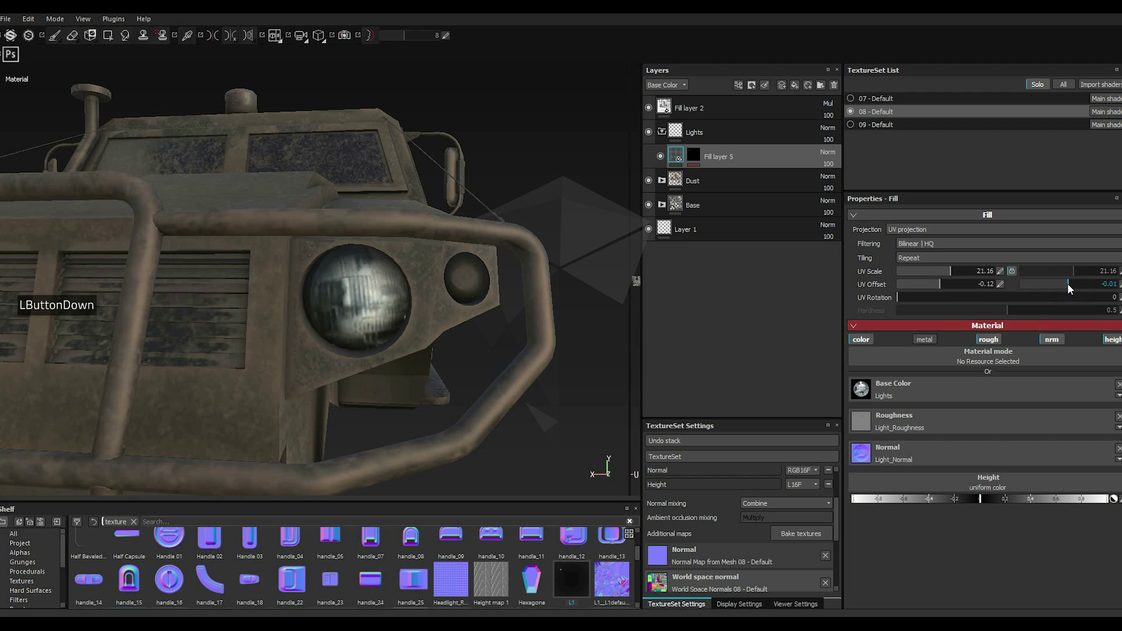
{"action": "left_click", "coordinate": [1072, 288]}
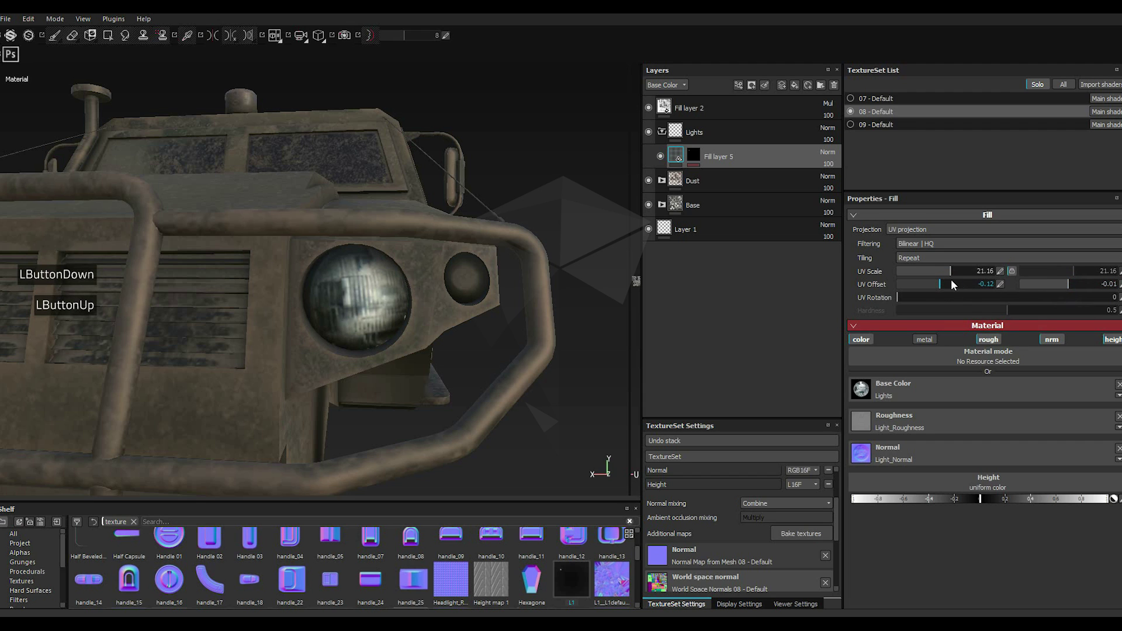
{"action": "left_click", "coordinate": [947, 287]}
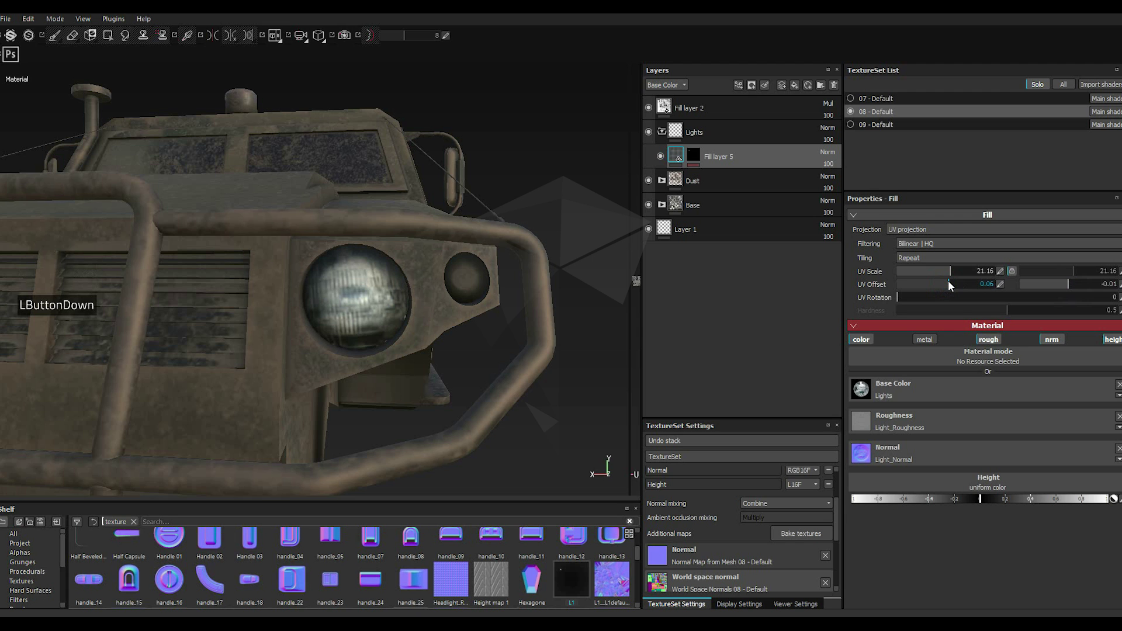
{"action": "double_click", "coordinate": [951, 284]}
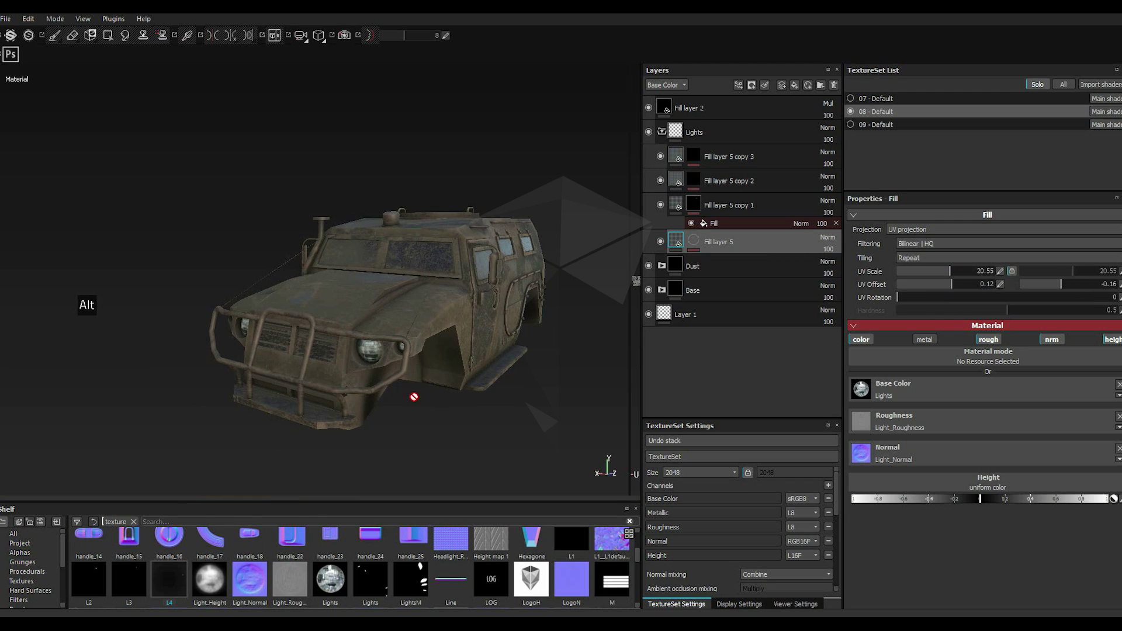
{"action": "scroll", "scroll_direction": "down", "scroll_amount": 3}
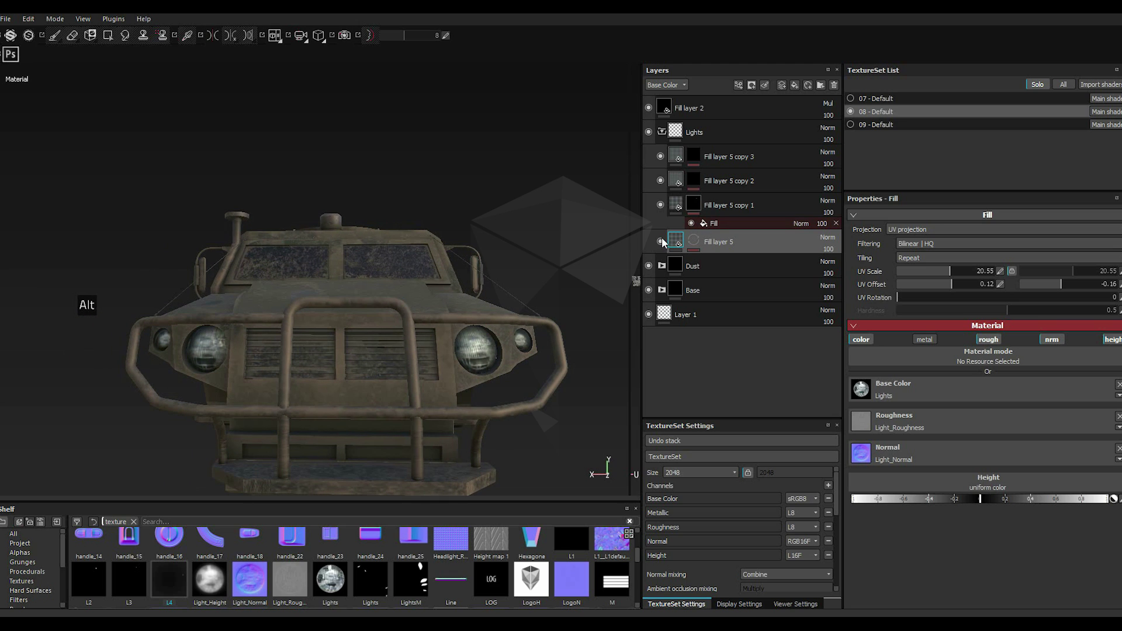
{"action": "left_click", "coordinate": [663, 241]}
{"action": "left_click", "coordinate": [663, 242]}
{"action": "double_click", "coordinate": [663, 241]}
{"action": "left_click", "coordinate": [662, 210]}
{"action": "left_click", "coordinate": [663, 209]}
{"action": "double_click", "coordinate": [662, 209]}
{"action": "left_click", "coordinate": [662, 184]}
{"action": "double_click", "coordinate": [662, 184]}
{"action": "left_click", "coordinate": [666, 158]}
{"action": "double_click", "coordinate": [666, 159]}
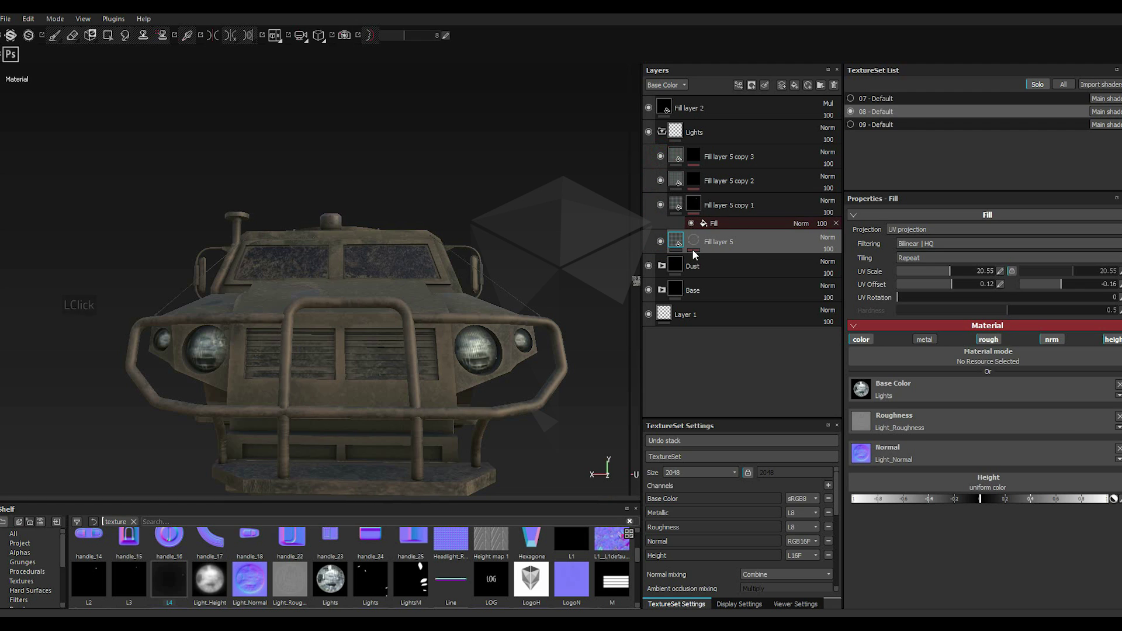
{"action": "double_click", "coordinate": [685, 241]}
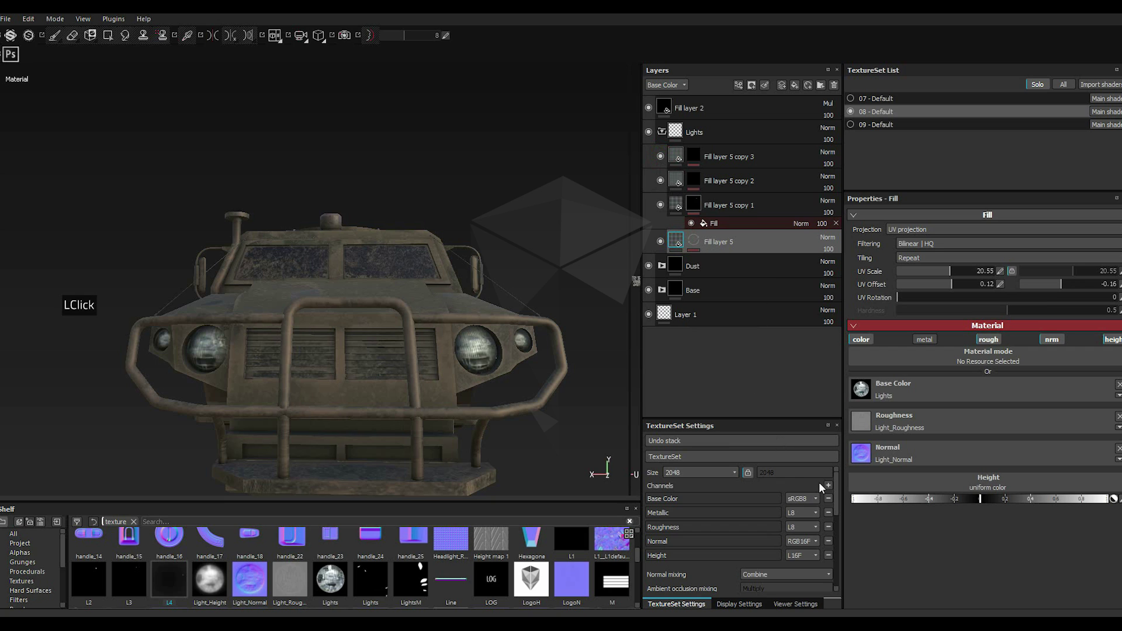
{"action": "left_click", "coordinate": [725, 319]}
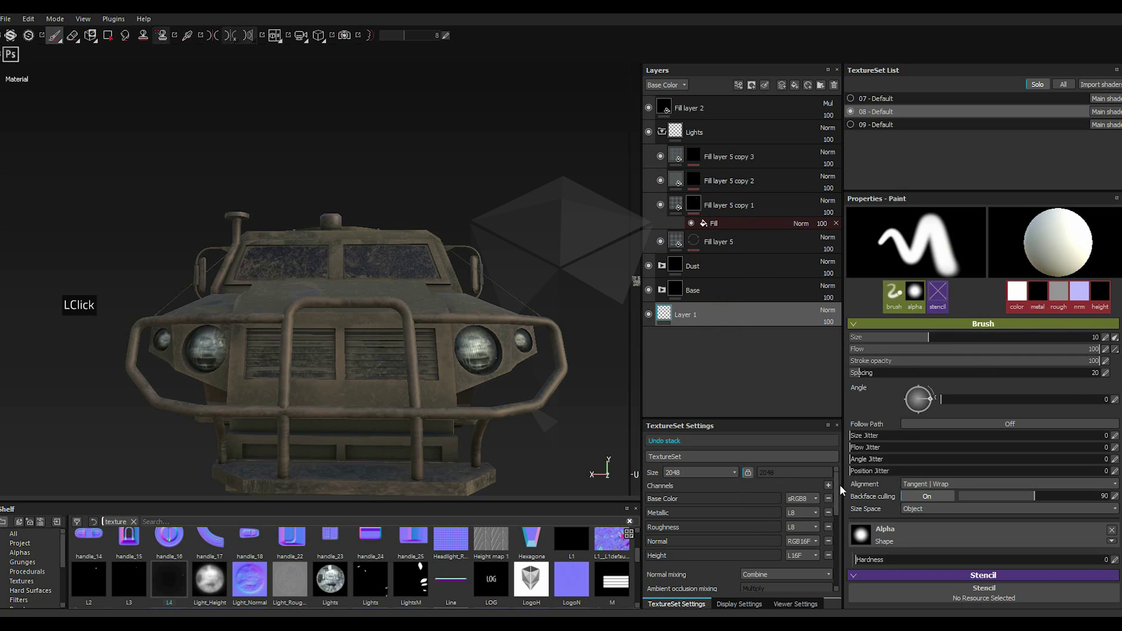
Step: Add an Emissive channel in TextureSet Settings and enable emissive on Fill layer 5
{"action": "left_click", "coordinate": [833, 490]}
{"action": "left_click", "coordinate": [850, 310]}
{"action": "left_click", "coordinate": [678, 245]}
{"action": "left_click", "coordinate": [1119, 342]}
{"action": "left_click", "coordinate": [980, 539]}
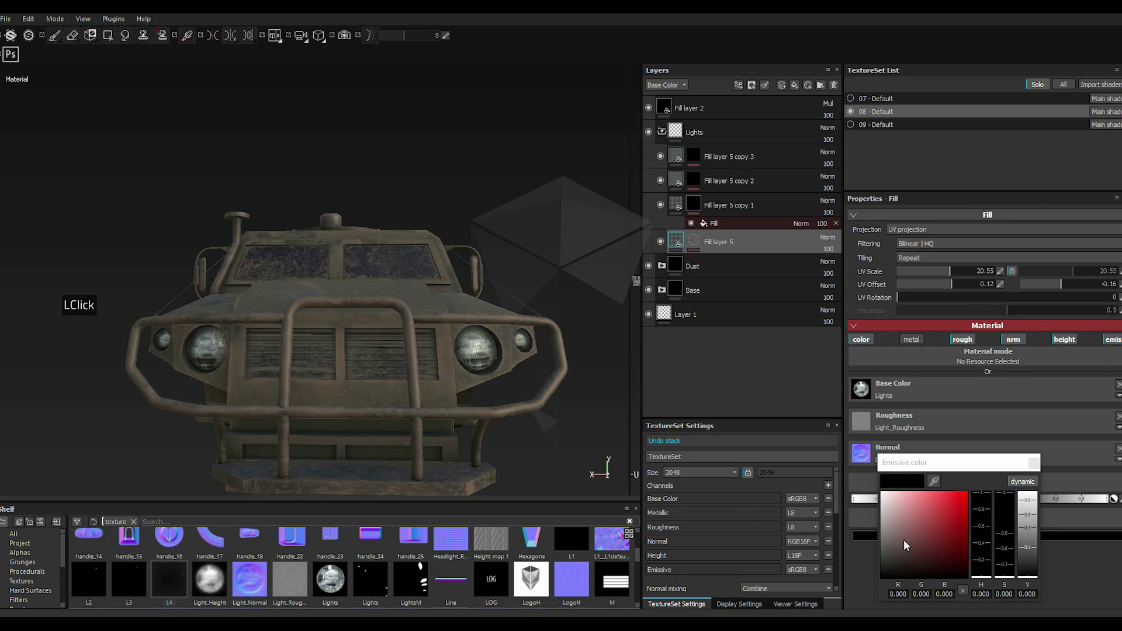
Step: Try reddish, pink and cyan glow colours, ending on a dimmed cyan
{"action": "left_click", "coordinate": [912, 541]}
{"action": "left_click", "coordinate": [911, 541]}
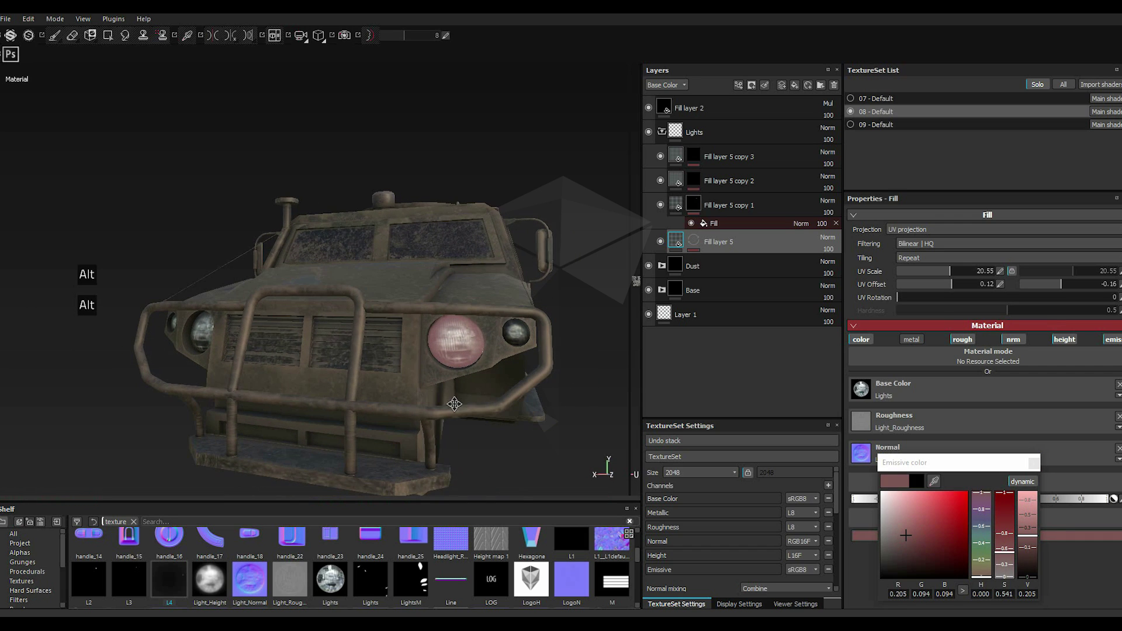
{"action": "left_click", "coordinate": [899, 544]}
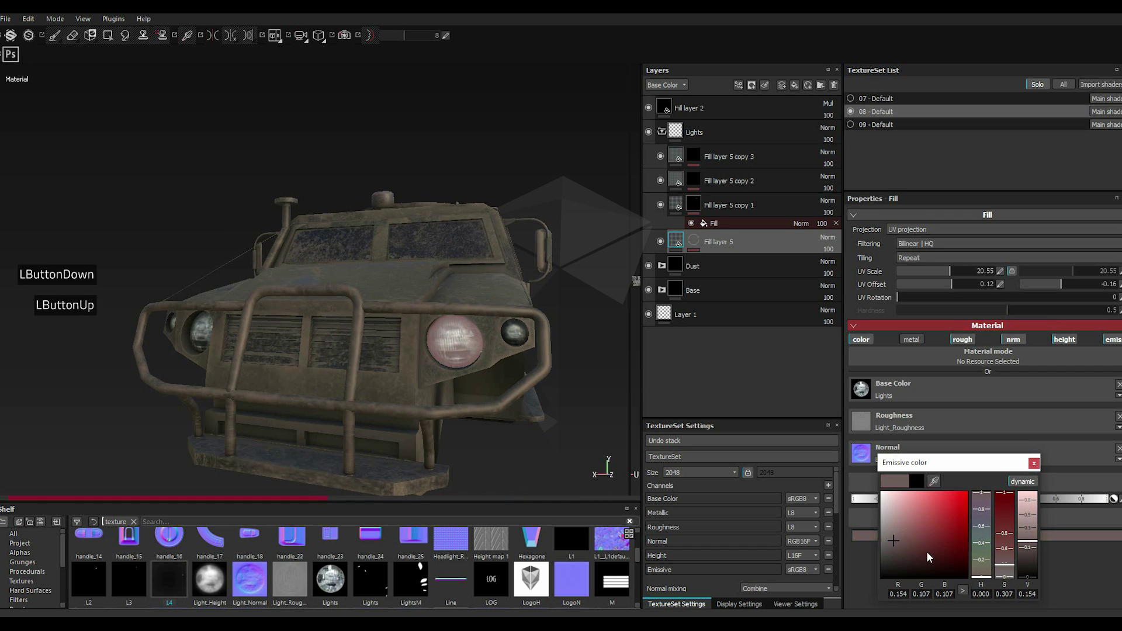
{"action": "left_click", "coordinate": [981, 573]}
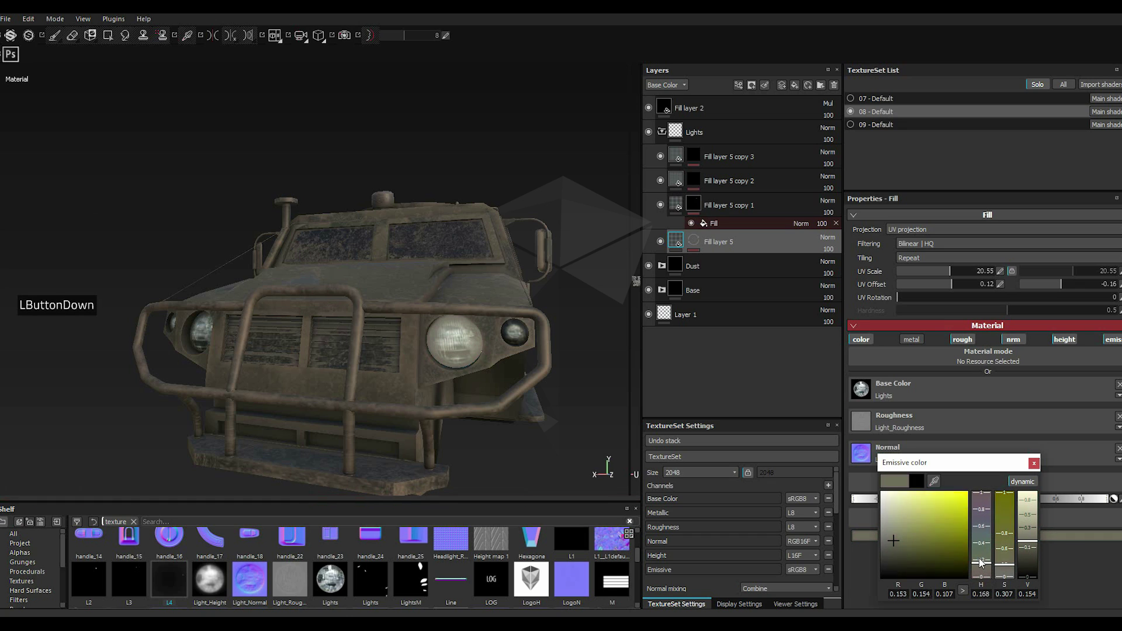
{"action": "left_click", "coordinate": [984, 556]}
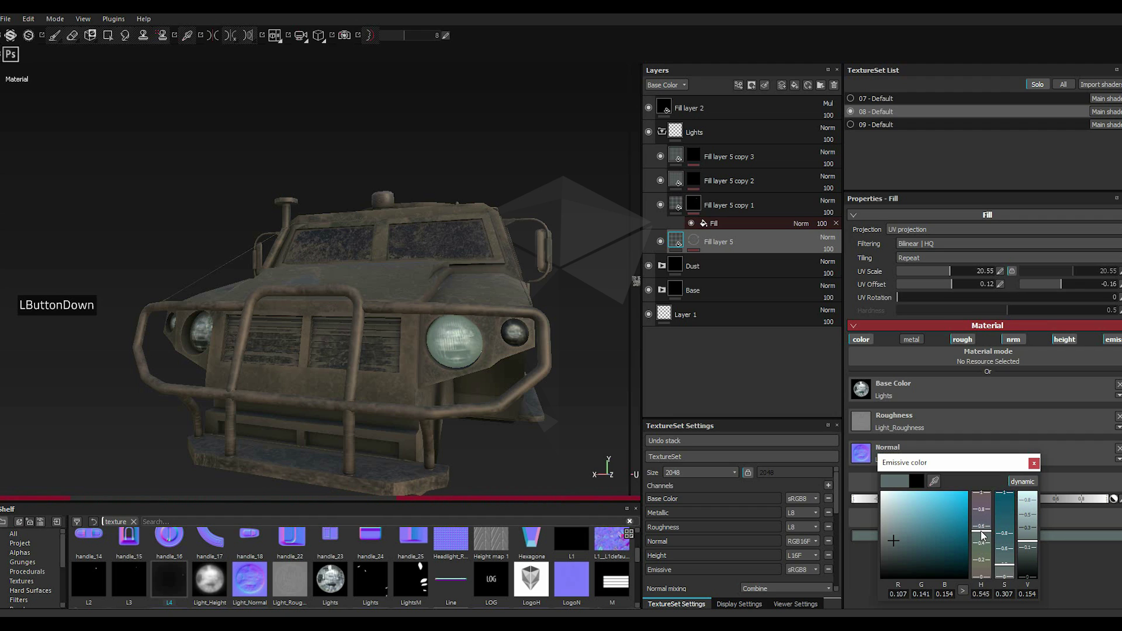
{"action": "left_click", "coordinate": [916, 547]}
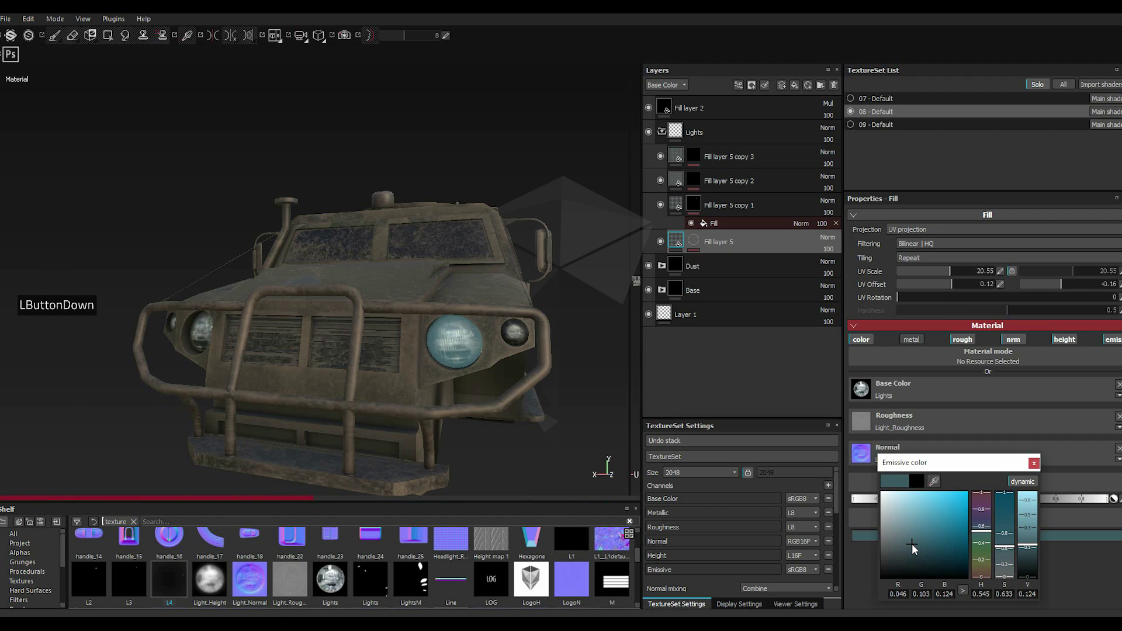
{"action": "left_click", "coordinate": [916, 548]}
{"action": "double_click", "coordinate": [916, 548]}
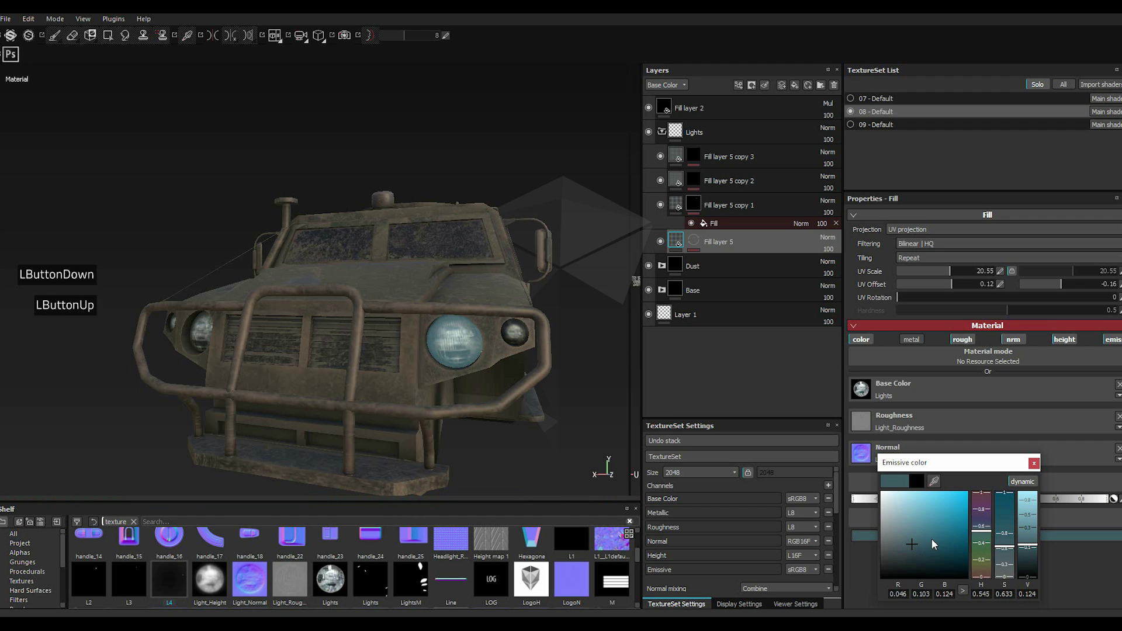
{"action": "left_click", "coordinate": [962, 513]}
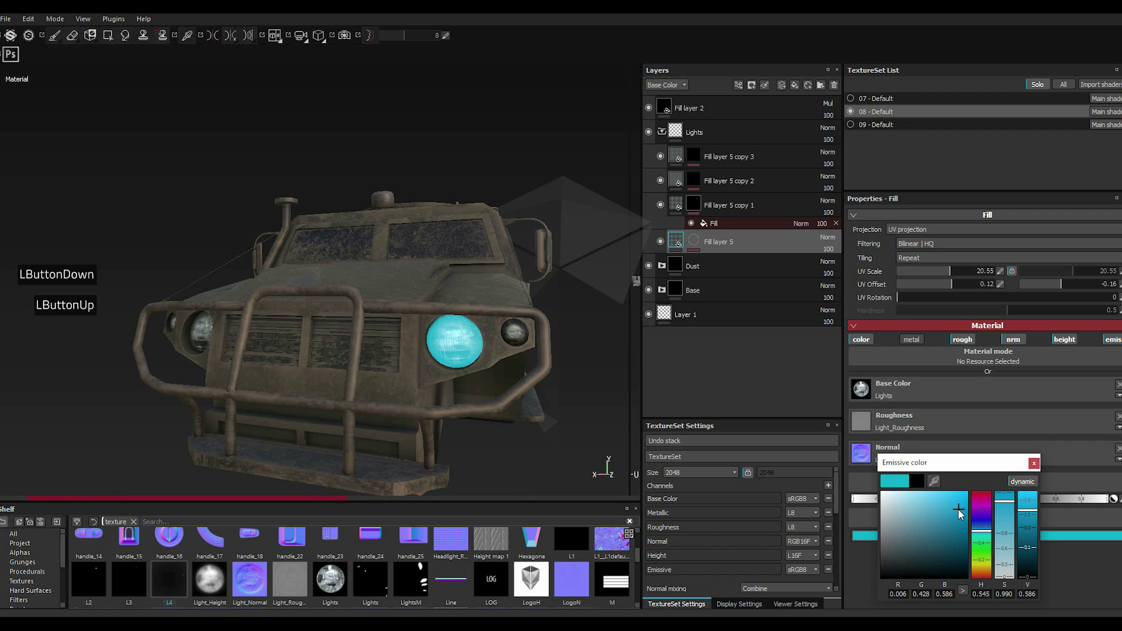
{"action": "left_click", "coordinate": [905, 549]}
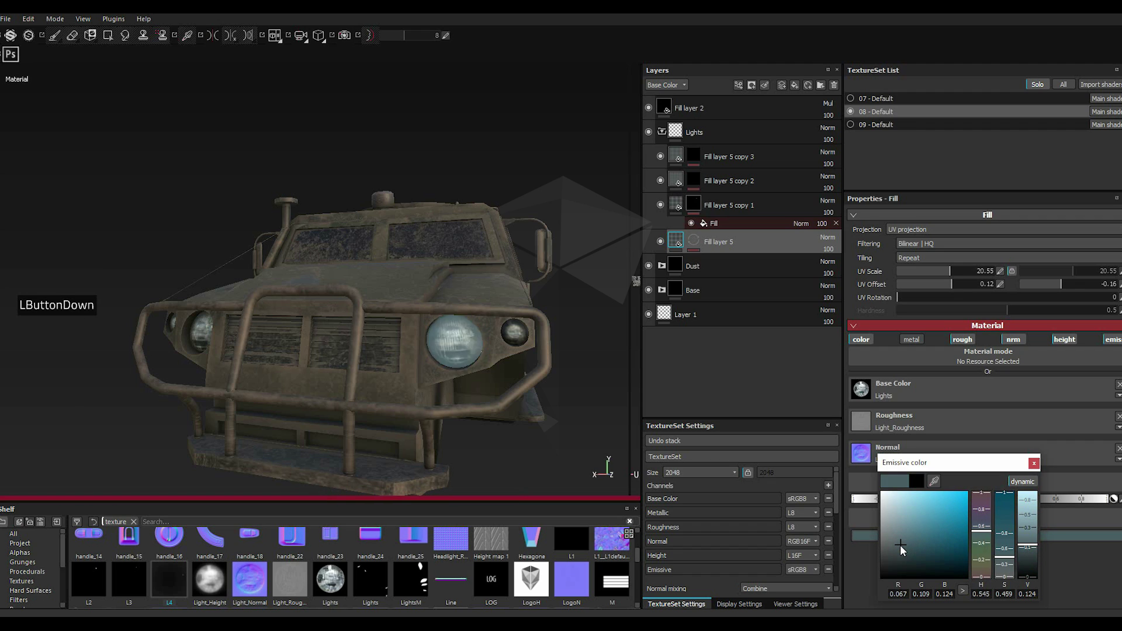
{"action": "left_click", "coordinate": [904, 551]}
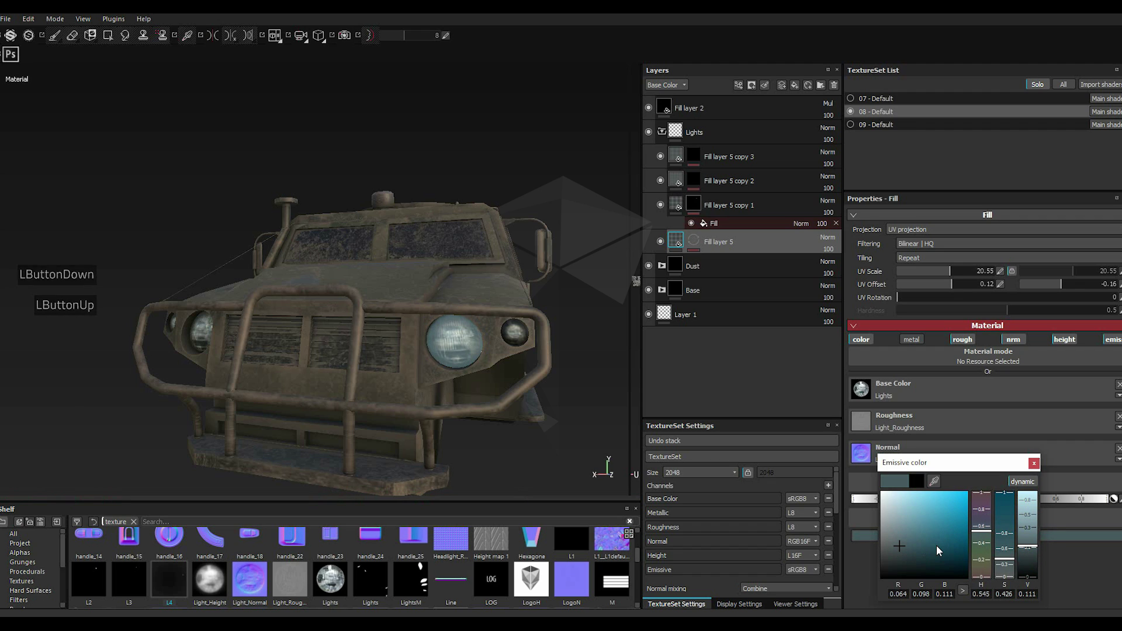
Step: Settle on a dark warm brownish emissive colour and close the picker
{"action": "left_click", "coordinate": [984, 535]}
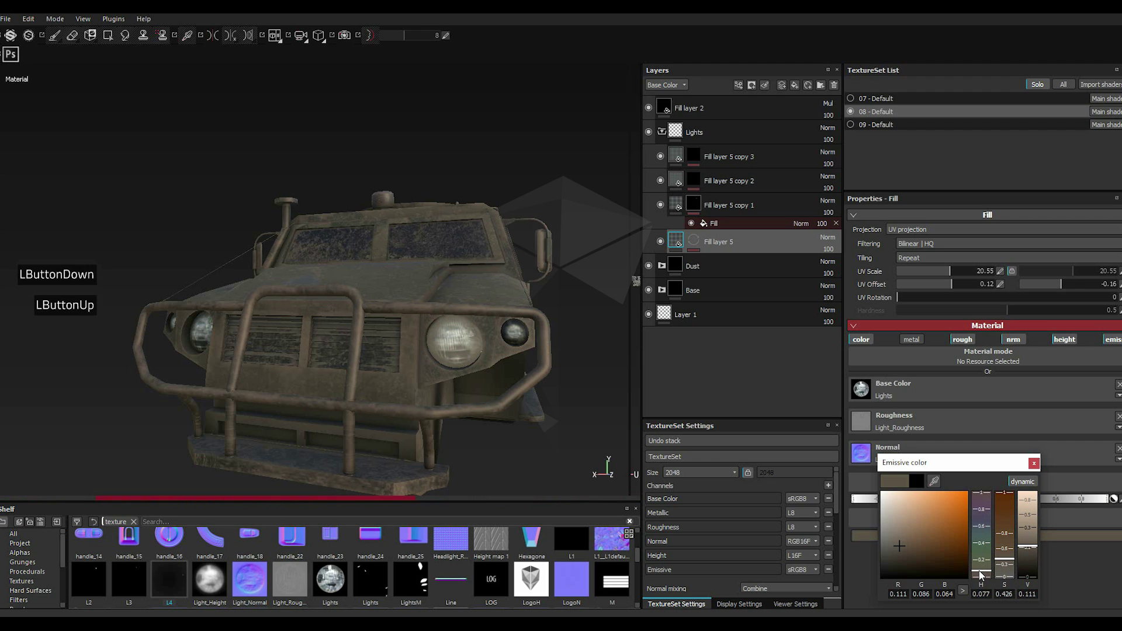
{"action": "left_click", "coordinate": [908, 550]}
{"action": "left_click", "coordinate": [905, 550]}
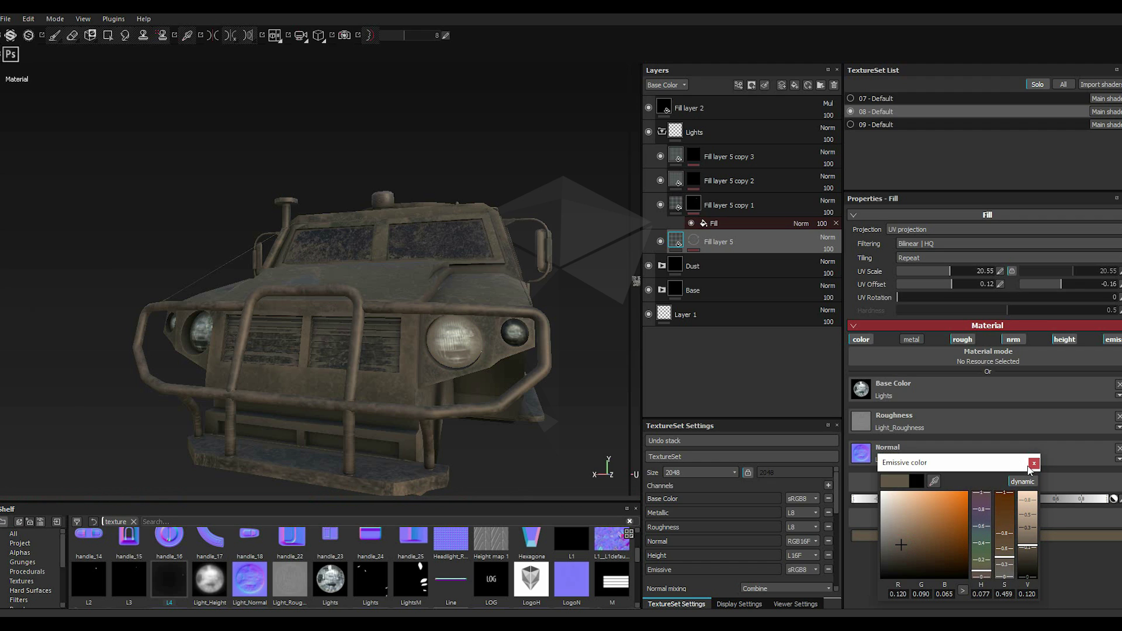
{"action": "left_click", "coordinate": [945, 465]}
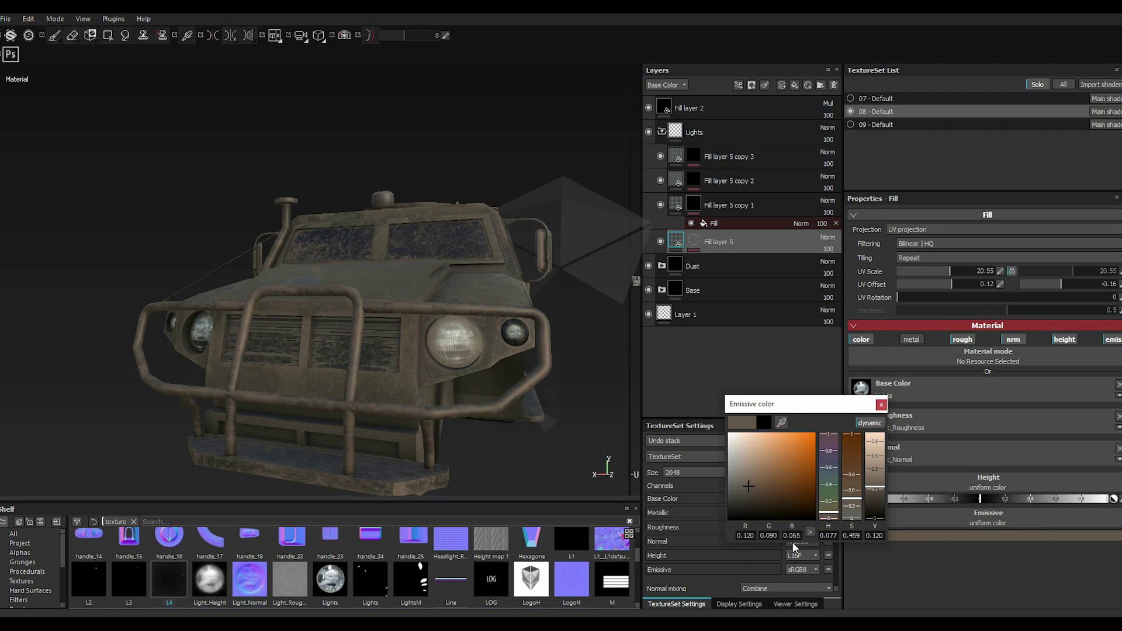
{"action": "left_click", "coordinate": [881, 408]}
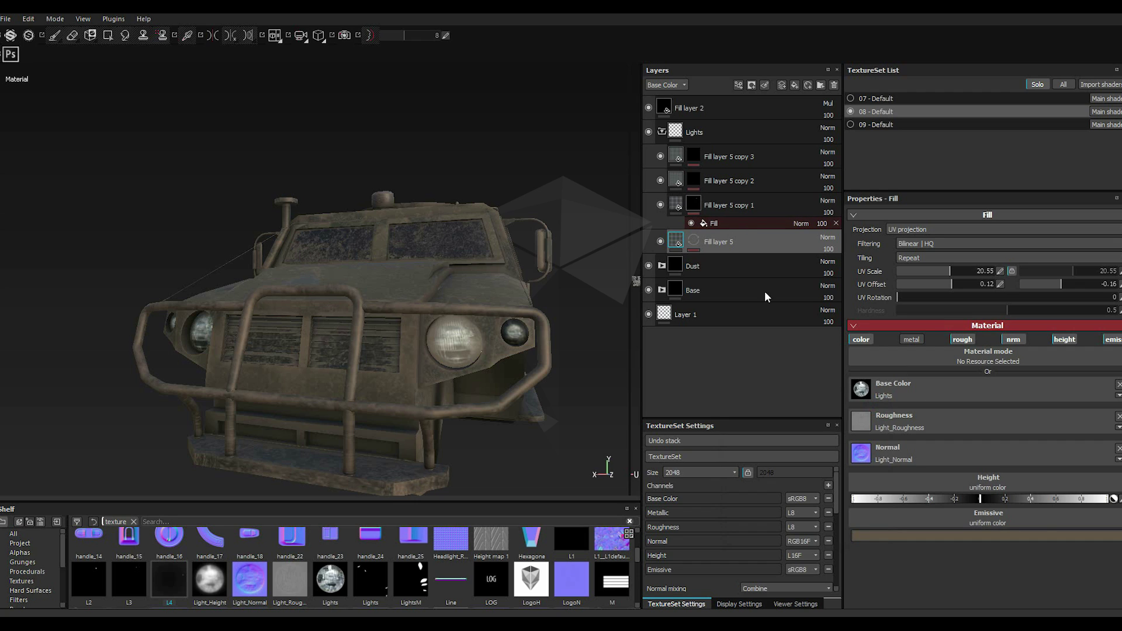
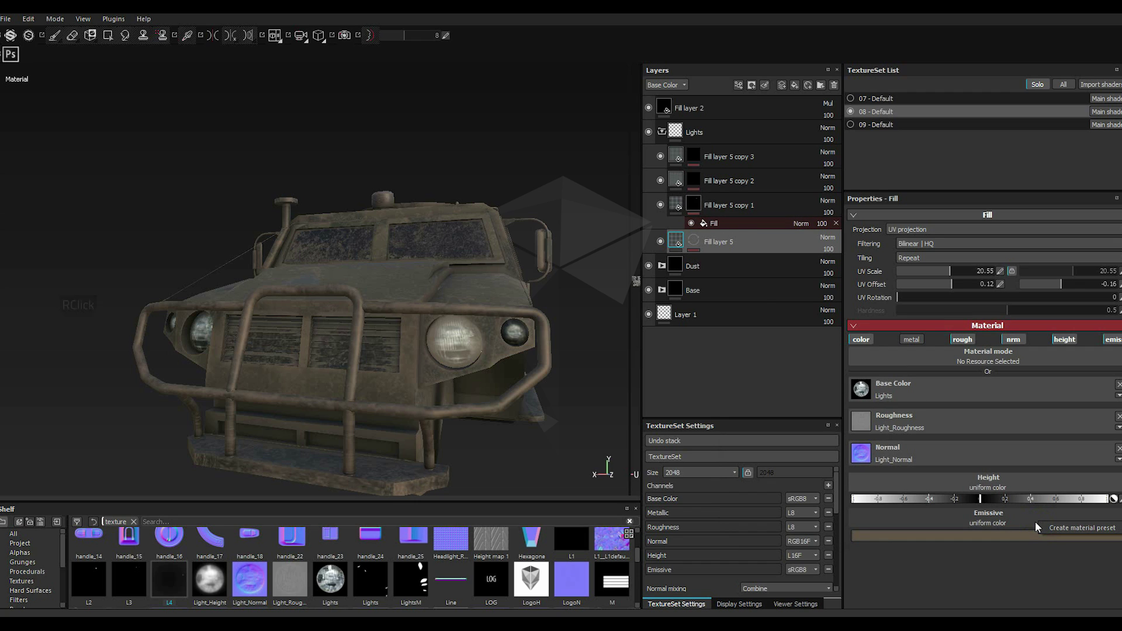
Step: Enable emissive on Fill layer 5 copy 2 and enter glow values red 120, blue 65
{"action": "left_click", "coordinate": [679, 209]}
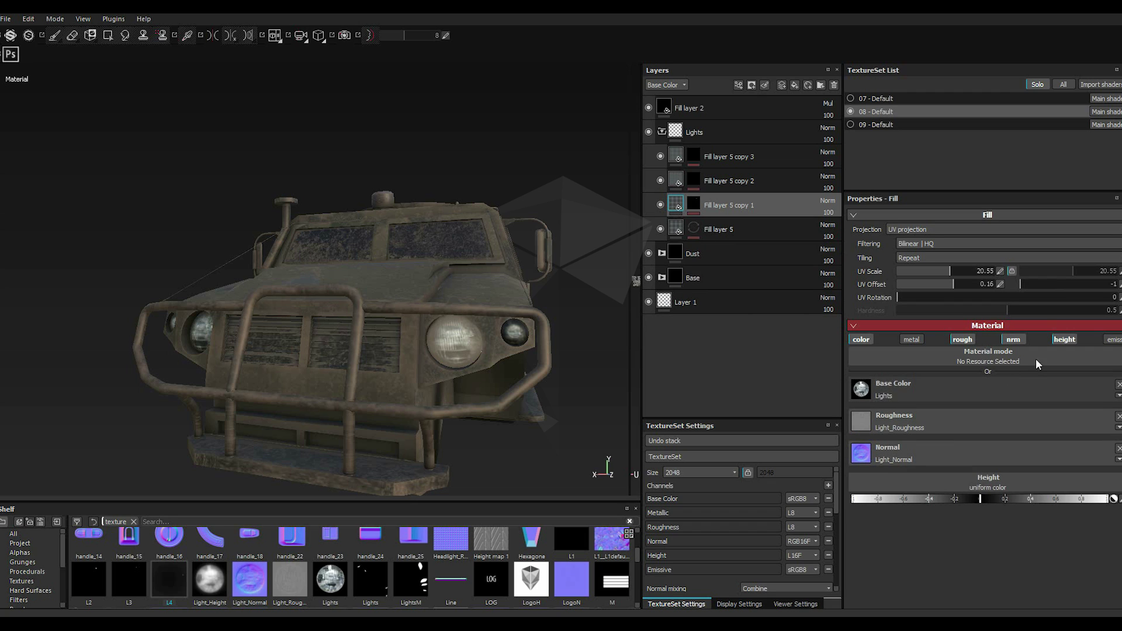
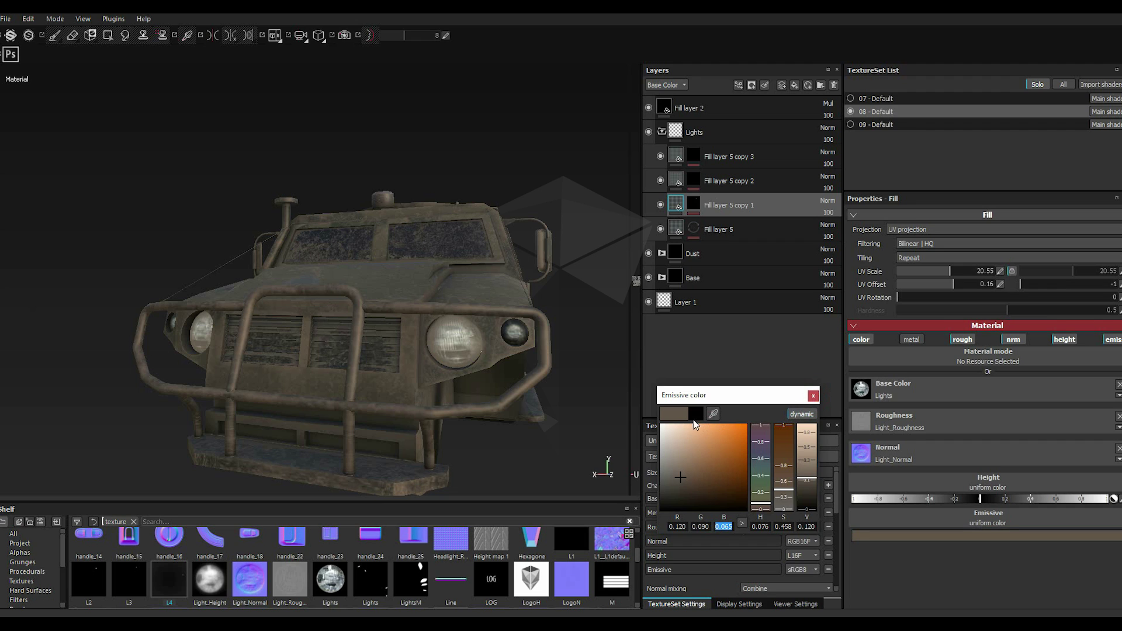
{"action": "left_click", "coordinate": [819, 403]}
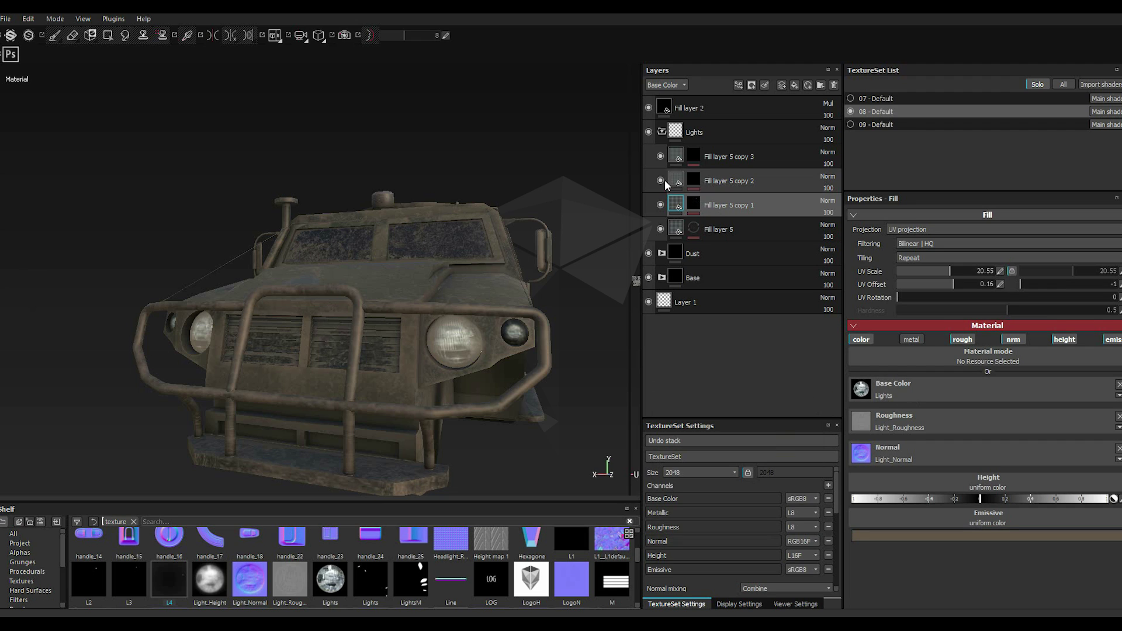
{"action": "double_click", "coordinate": [681, 185]}
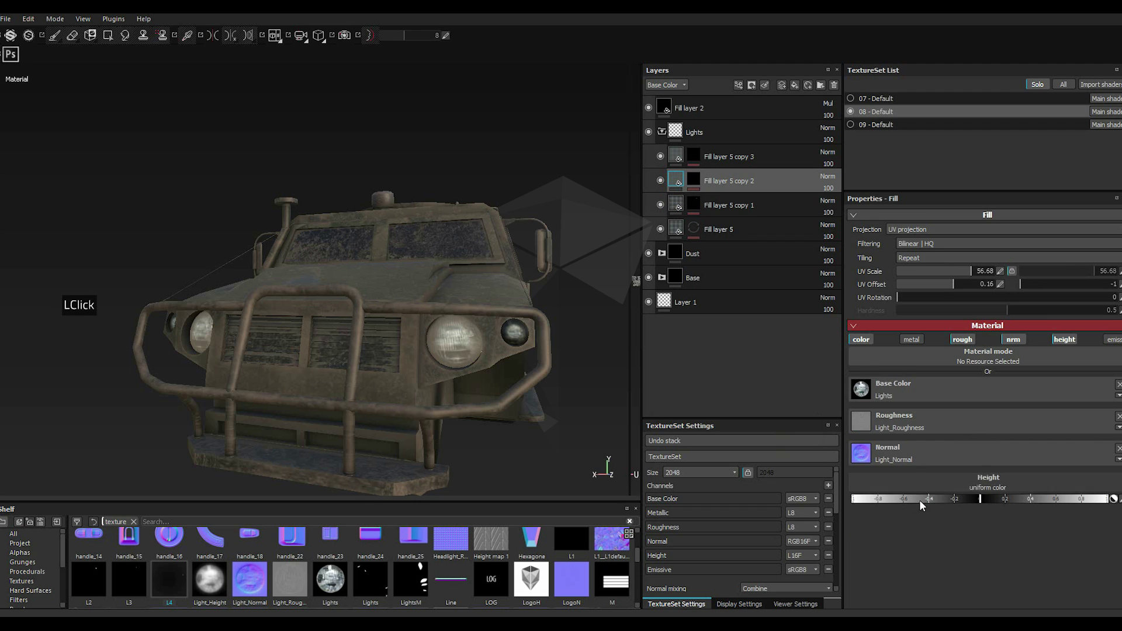
{"action": "double_click", "coordinate": [1116, 346]}
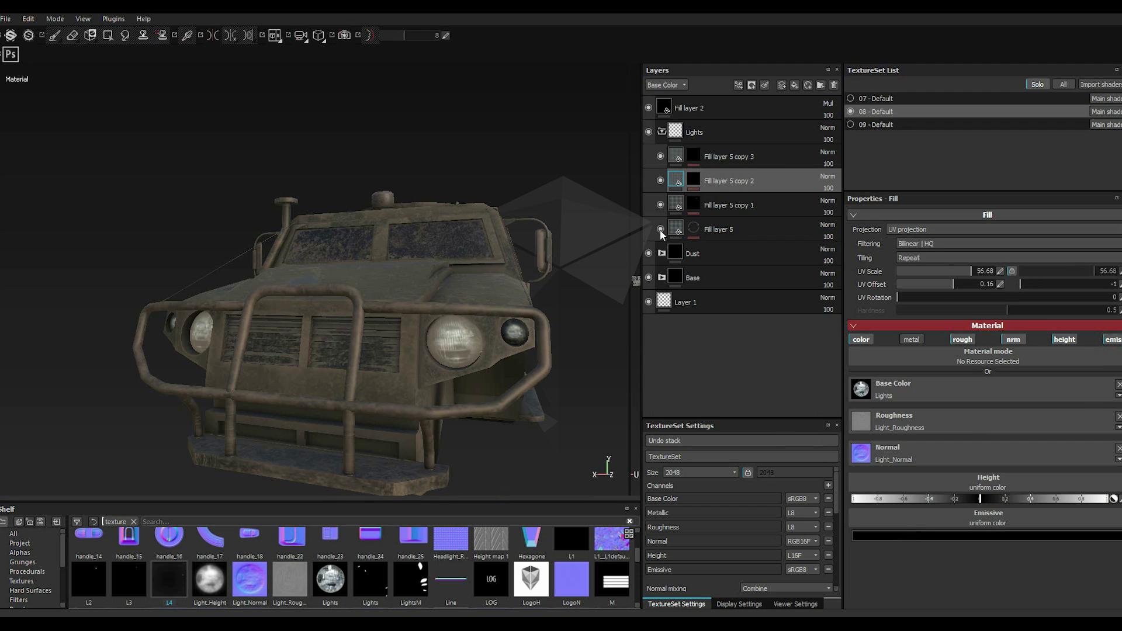
{"action": "left_click", "coordinate": [880, 538]}
{"action": "left_click", "coordinate": [836, 467]}
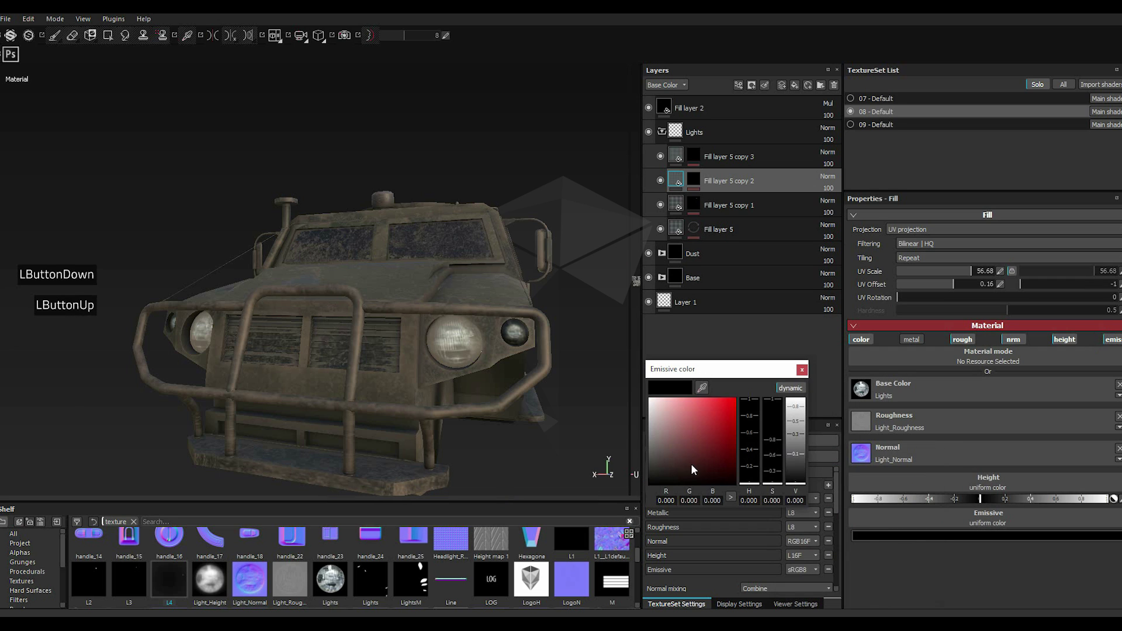
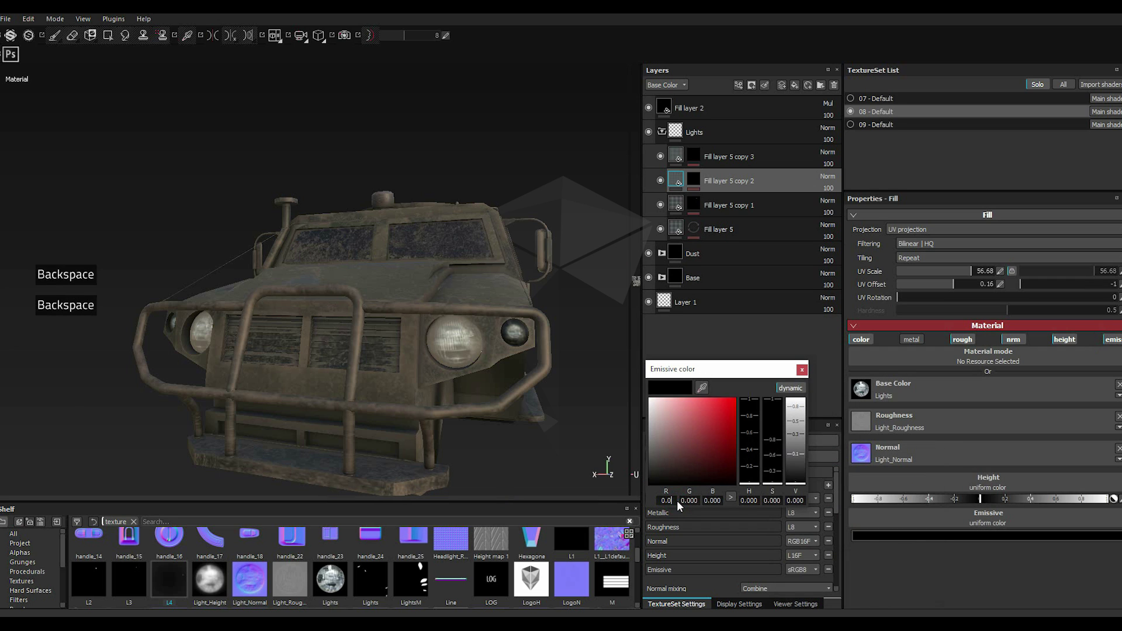
{"action": "type", "text": "120"}
{"action": "key", "text": "Return"}
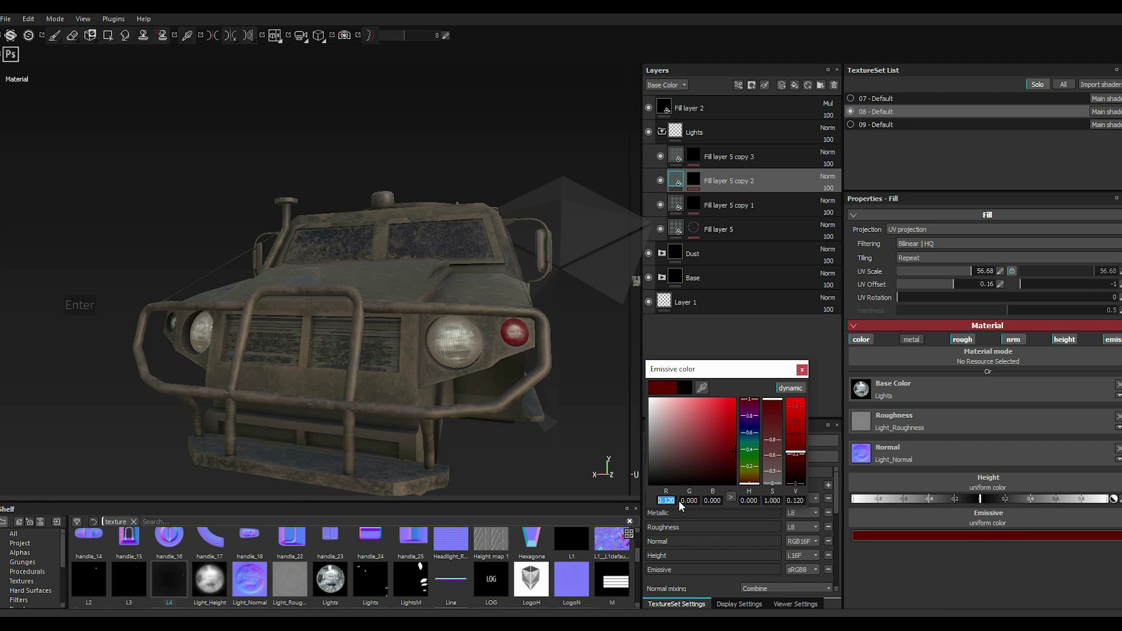
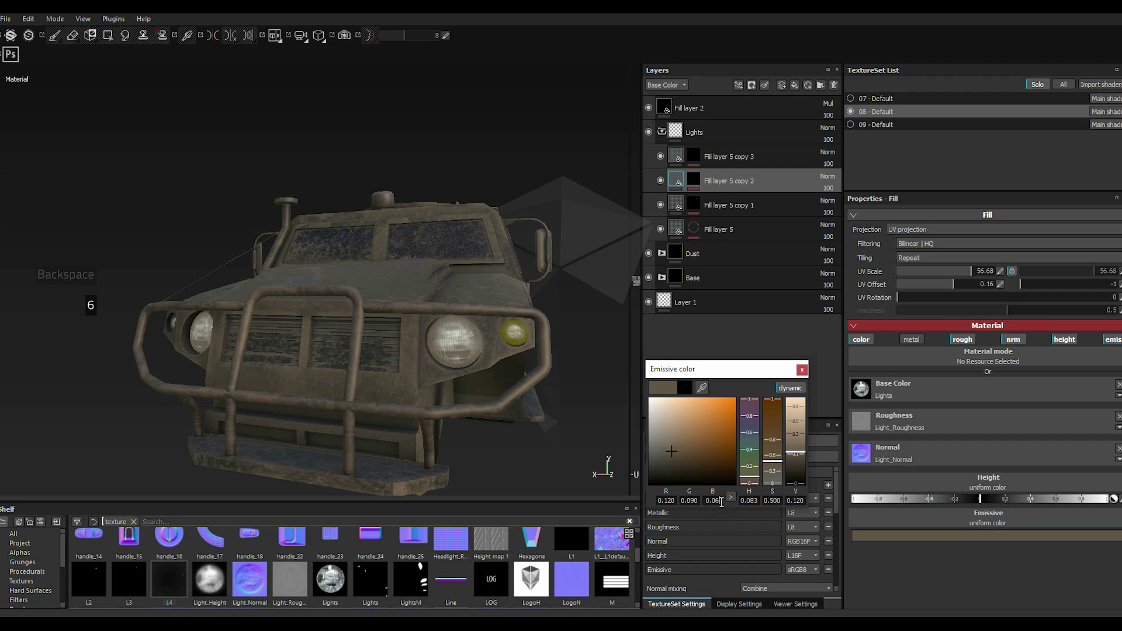
{"action": "type", "text": "65"}
{"action": "key", "text": "Return"}
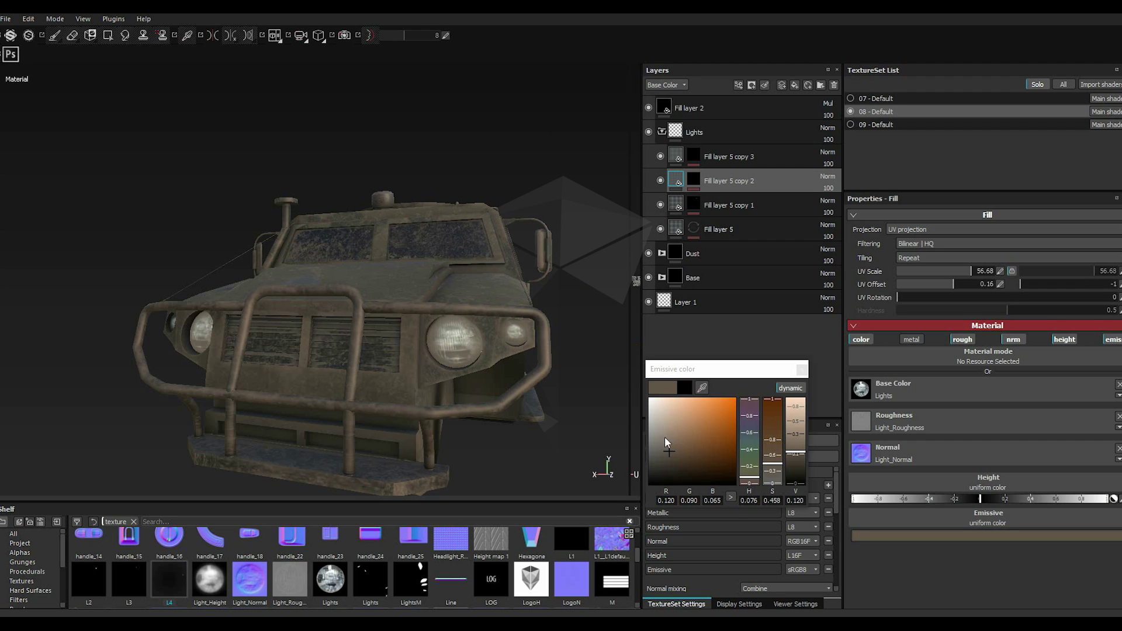
Step: Shift the glow hue through teal, yellow and orange, settling on a dim warm dark-brown emissive
{"action": "left_click", "coordinate": [754, 446]}
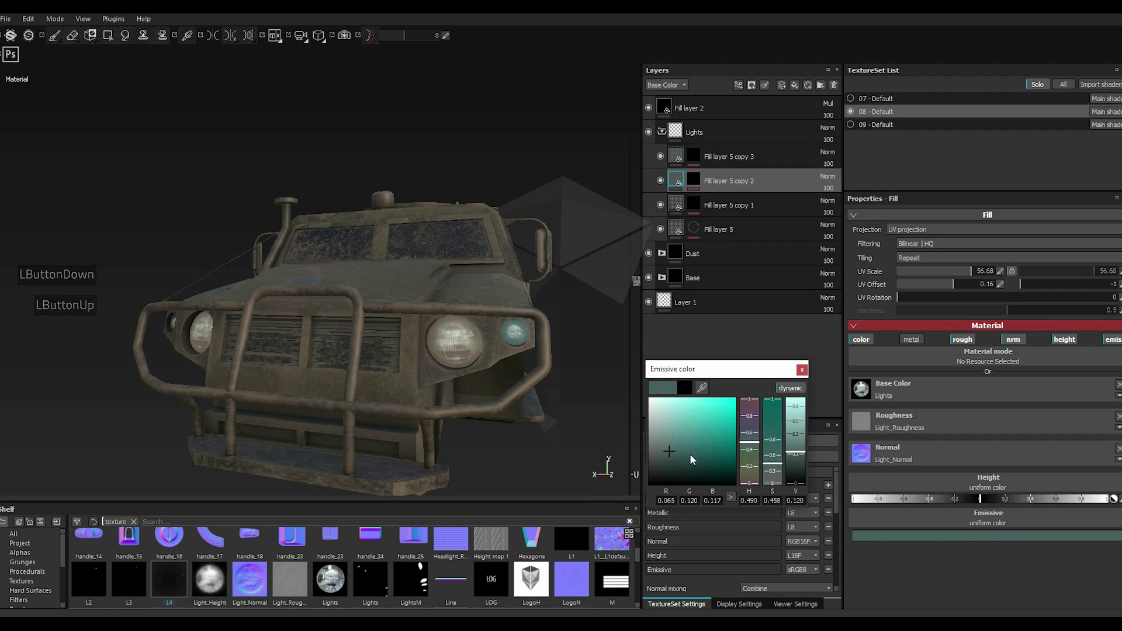
{"action": "left_click", "coordinate": [753, 474]}
{"action": "left_click", "coordinate": [718, 459]}
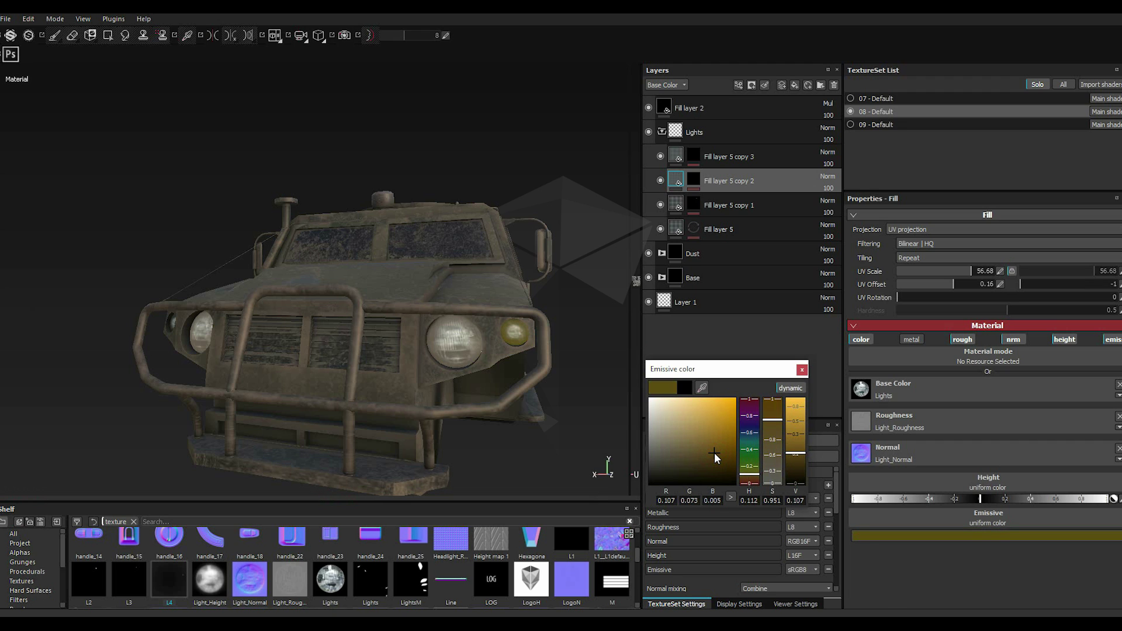
{"action": "left_click", "coordinate": [700, 453]}
{"action": "left_click", "coordinate": [747, 478]}
{"action": "double_click", "coordinate": [752, 480]}
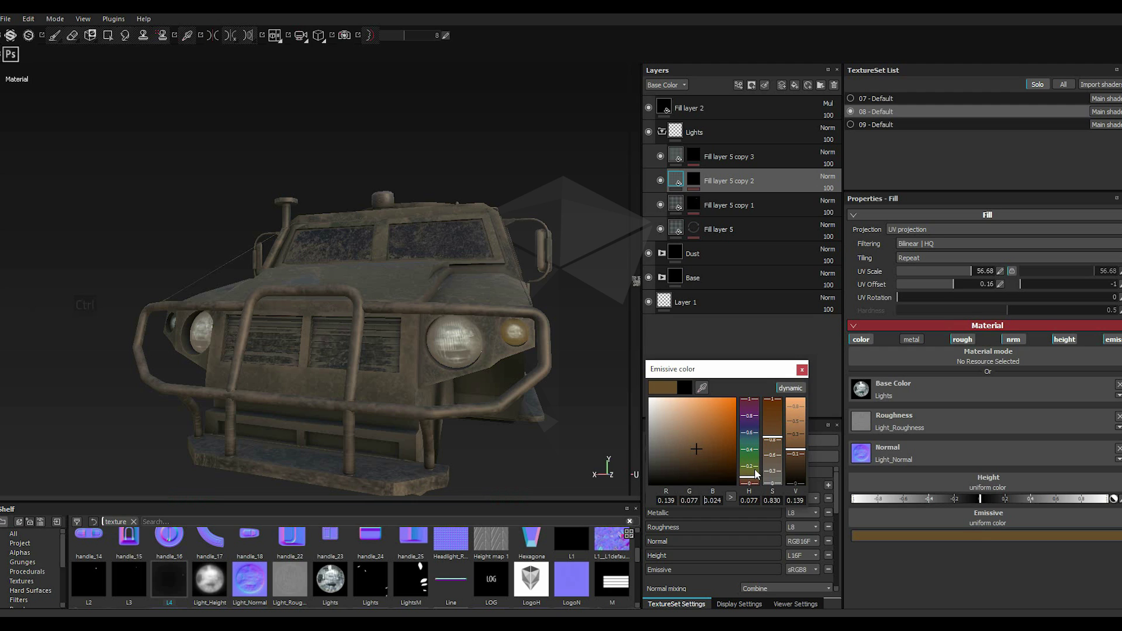
{"action": "left_click", "coordinate": [694, 453]}
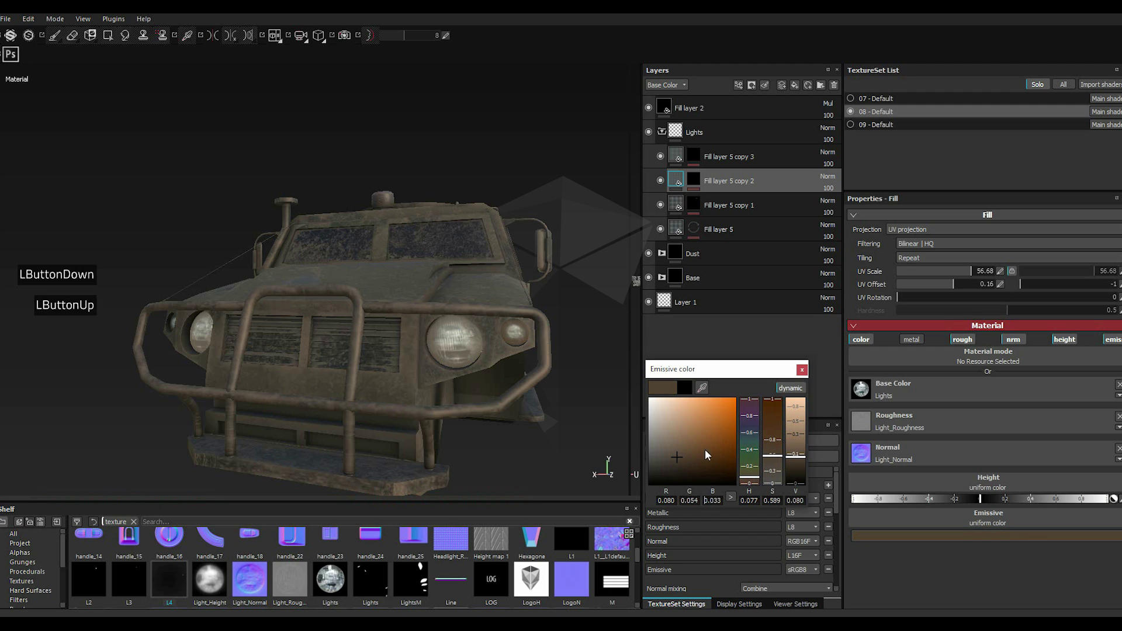
{"action": "left_click", "coordinate": [750, 482]}
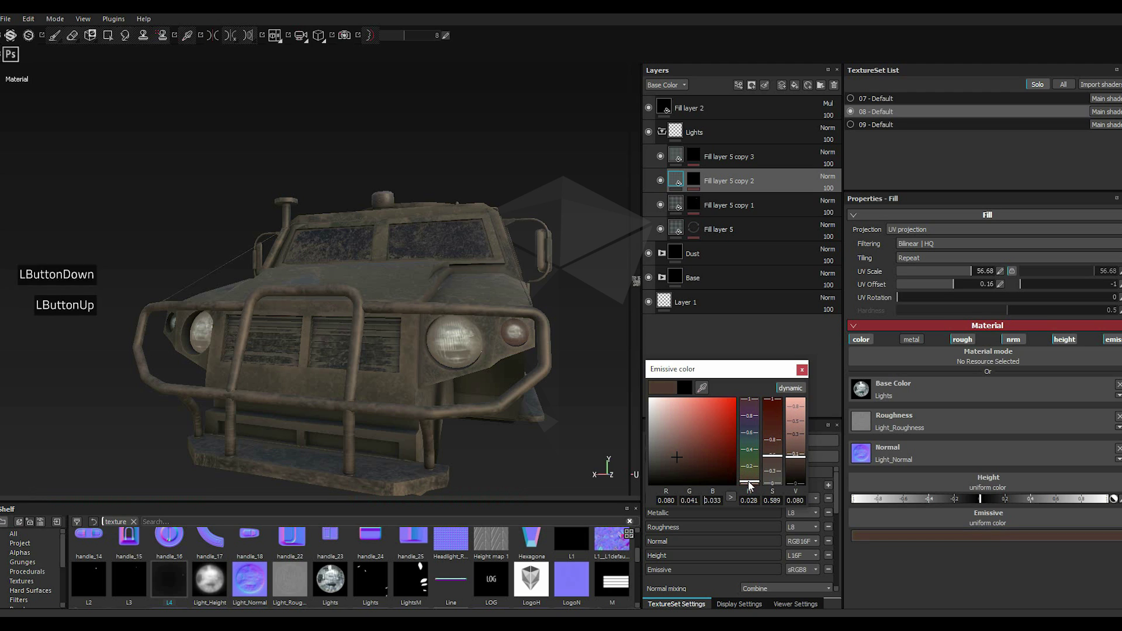
{"action": "double_click", "coordinate": [752, 485]}
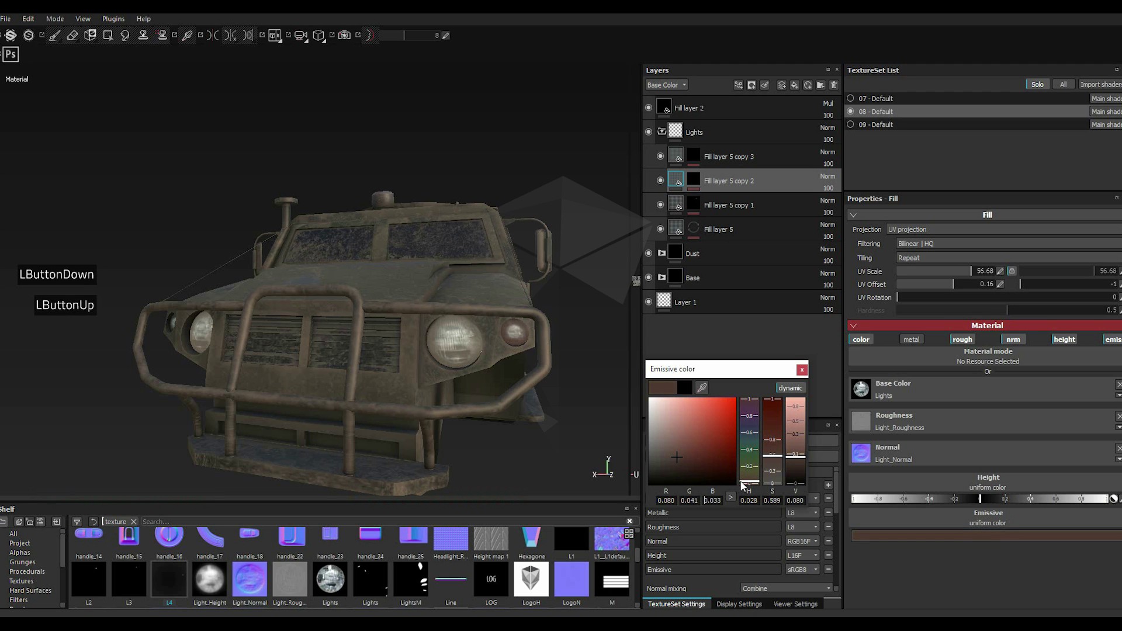
{"action": "left_click", "coordinate": [753, 488]}
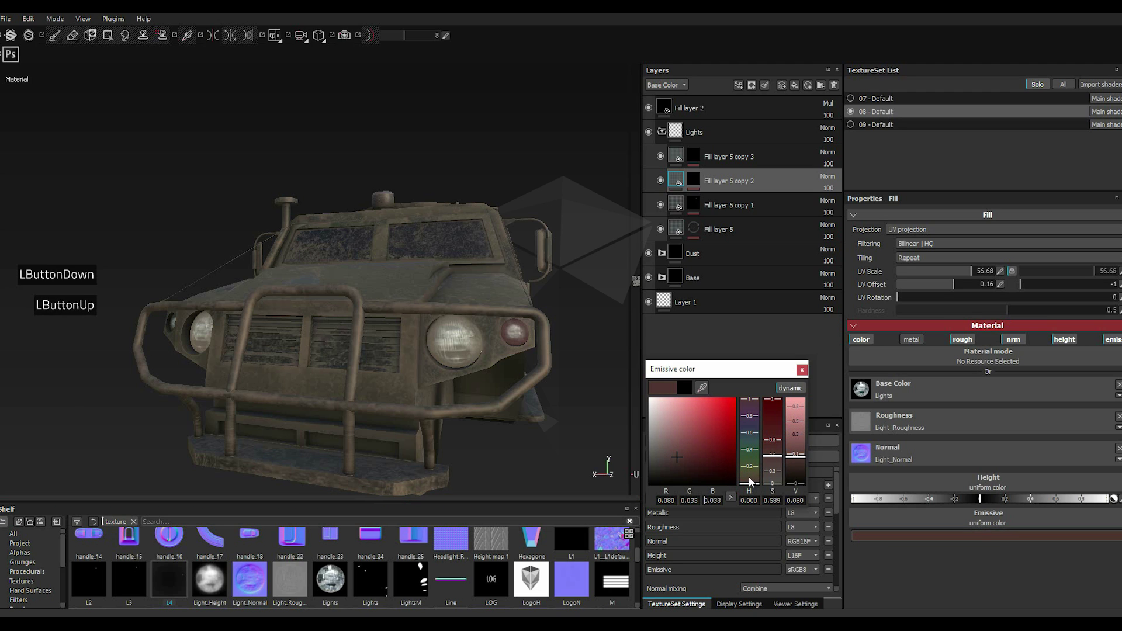
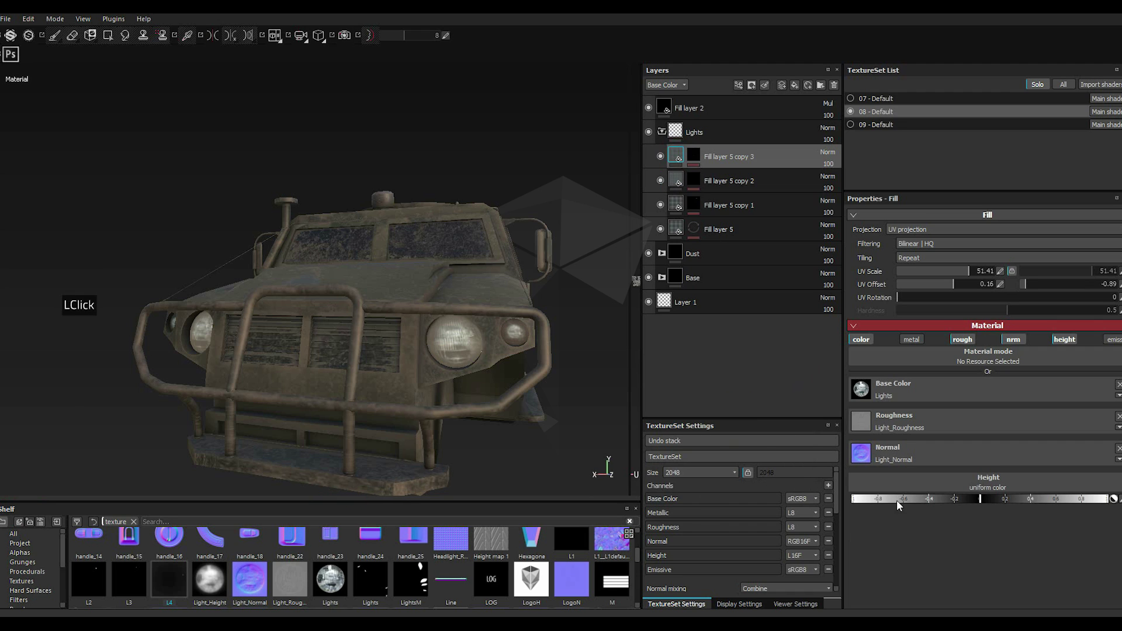
Step: Give Fill layer 5 copy 3 a dim dark emissive colour
{"action": "left_click", "coordinate": [1111, 346]}
{"action": "left_click", "coordinate": [885, 538]}
{"action": "left_click", "coordinate": [815, 554]}
{"action": "left_click", "coordinate": [887, 574]}
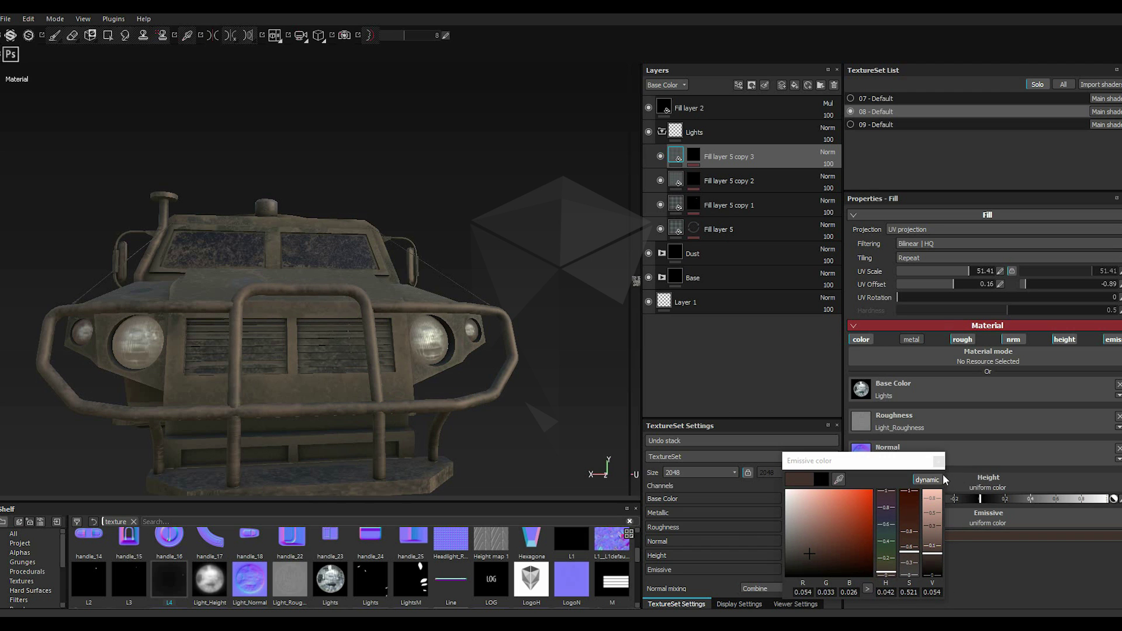
{"action": "left_click", "coordinate": [944, 468]}
Step: Add a new fill layer above Fill layer 5 copy 3 in the Lights group
{"action": "scroll", "scroll_direction": "up", "scroll_amount": 3}
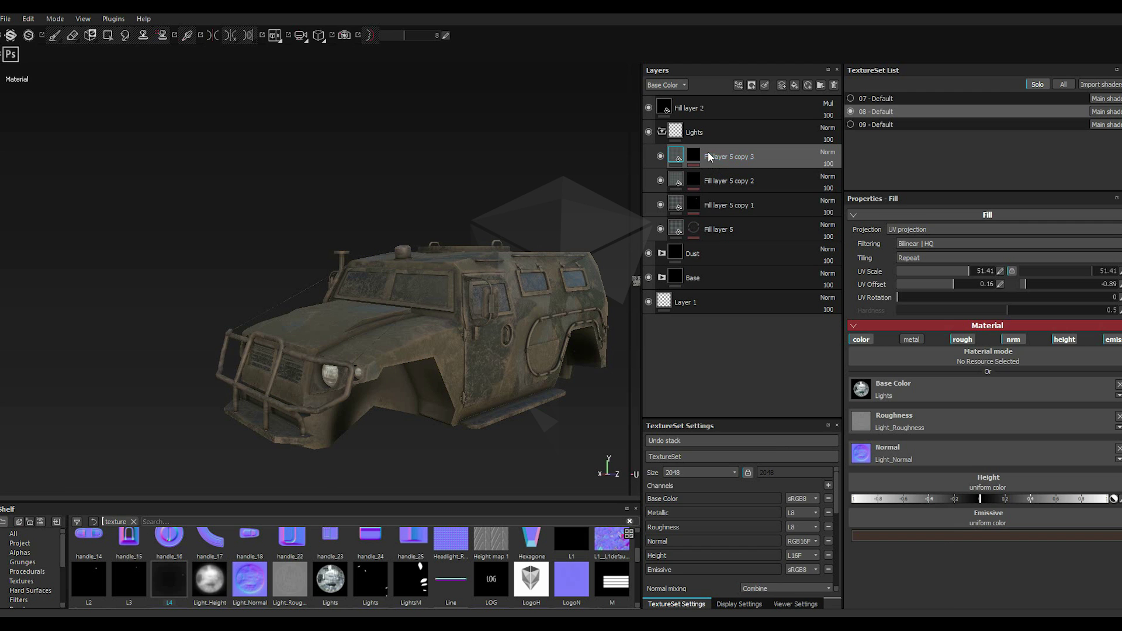
{"action": "left_click", "coordinate": [700, 156]}
{"action": "left_click", "coordinate": [796, 85]}
Step: Add a mask to the new Fill layer 6 and browse the smart mask shelf
{"action": "right_click", "coordinate": [710, 157]}
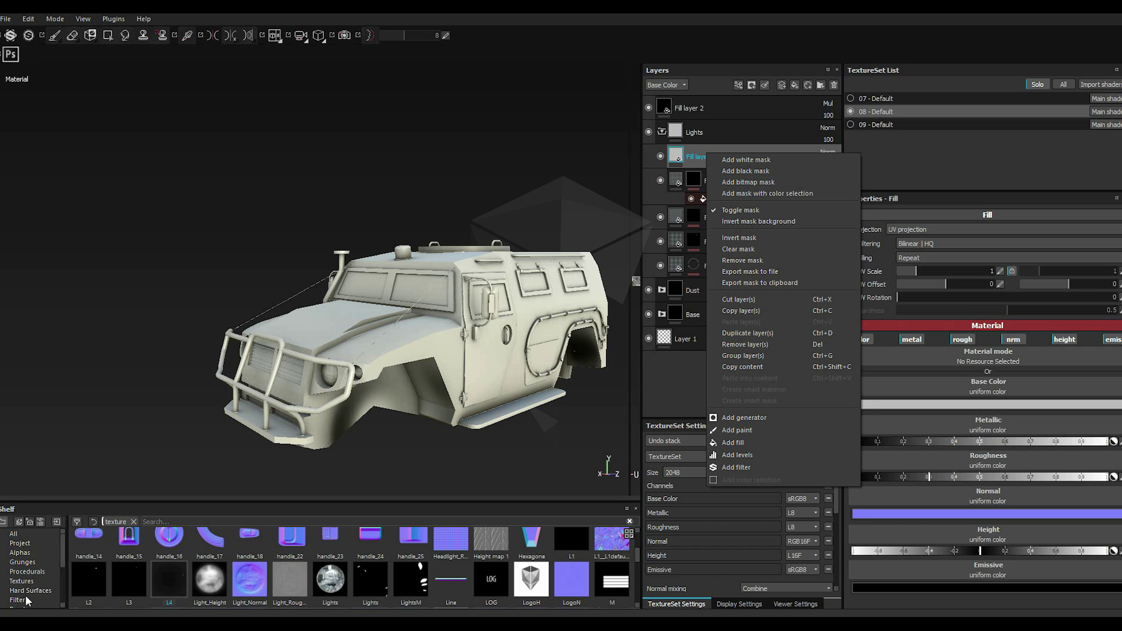
{"action": "double_click", "coordinate": [29, 601]}
{"action": "scroll", "scroll_direction": "down", "scroll_amount": 3}
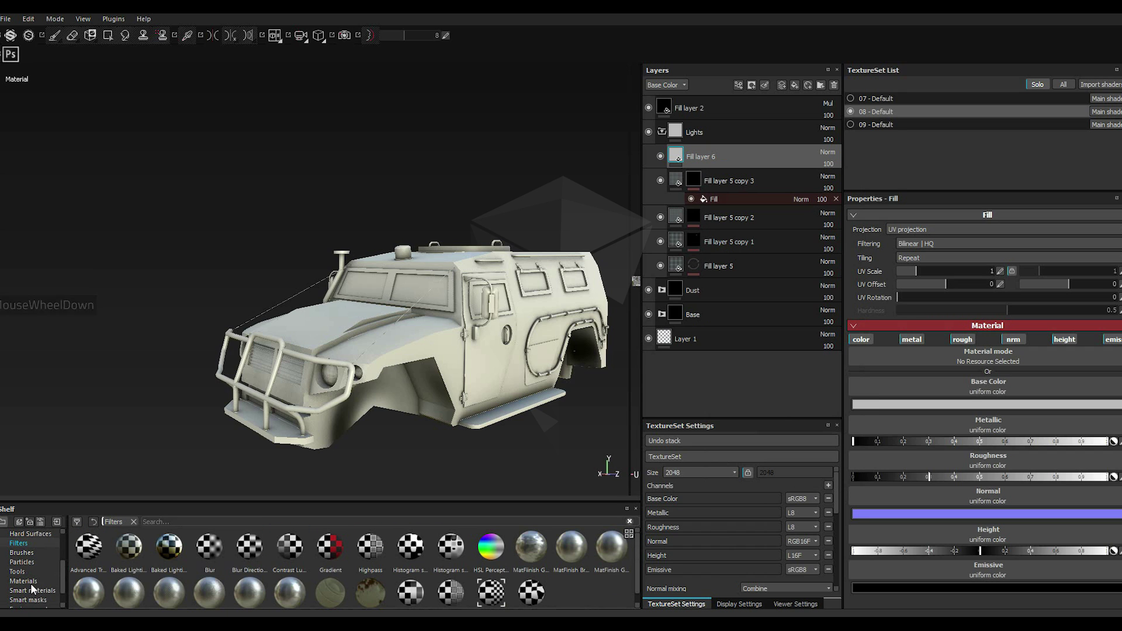
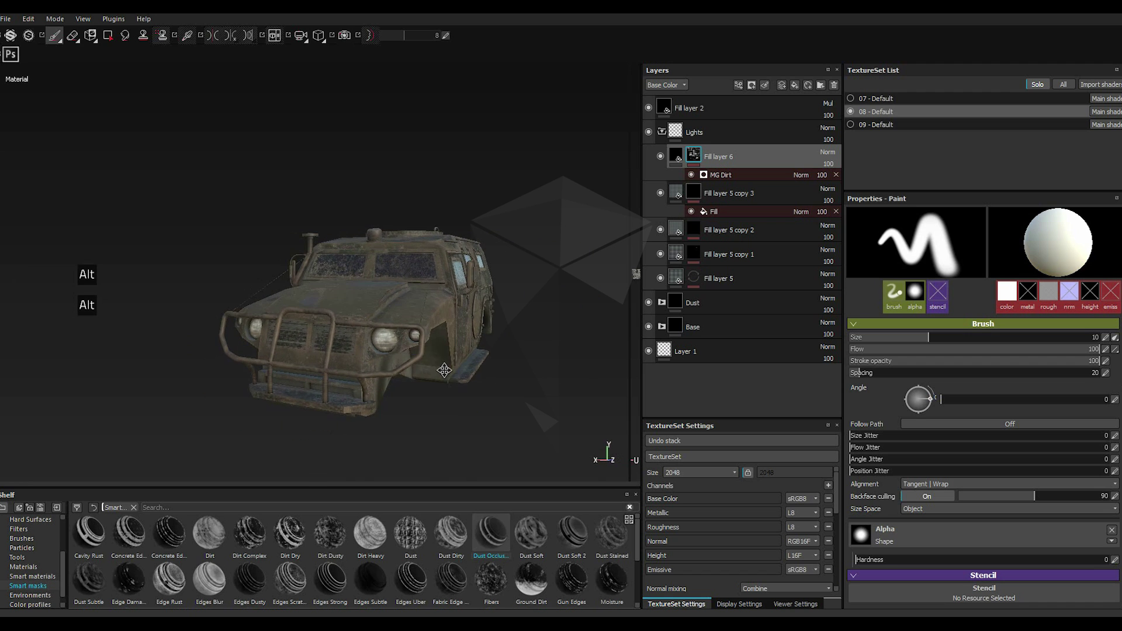
{"action": "scroll", "scroll_direction": "down", "scroll_amount": 3}
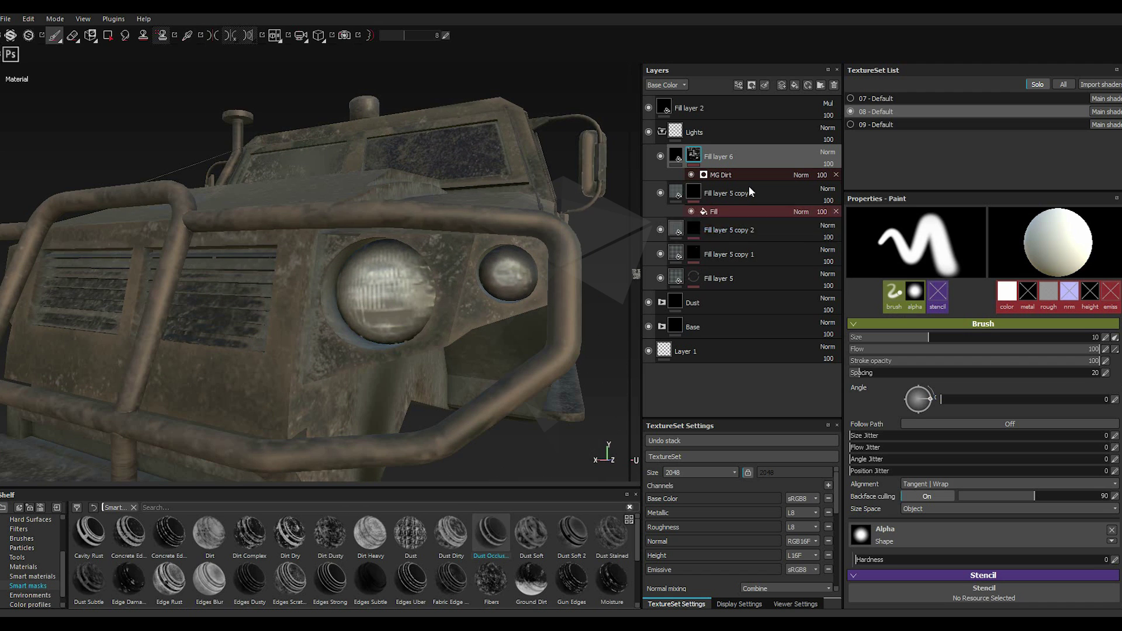
Step: Try the MG Dirt and Cavity Rust smart masks on Fill layer 6, then clear them
{"action": "right_click", "coordinate": [918, 291]}
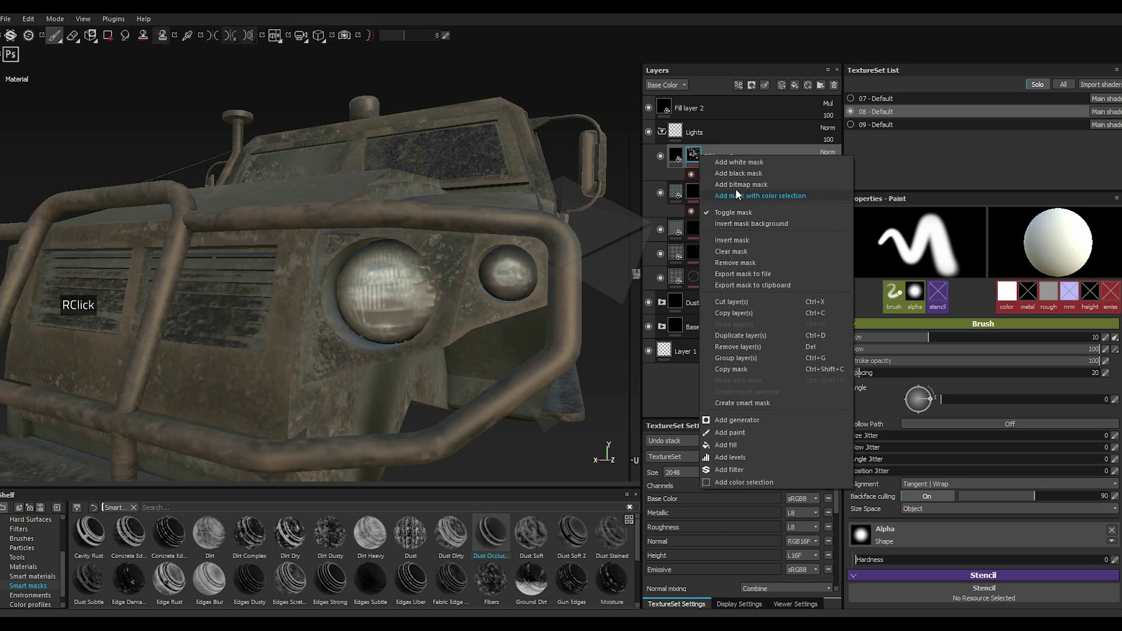
{"action": "left_click", "coordinate": [918, 290]}
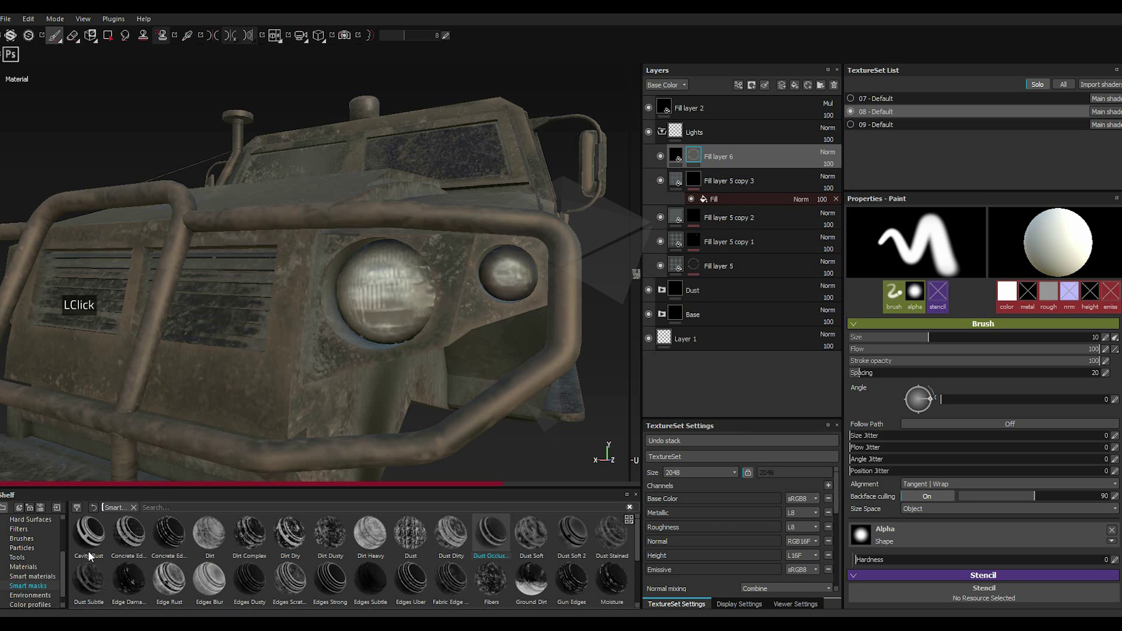
{"action": "left_click", "coordinate": [917, 291]}
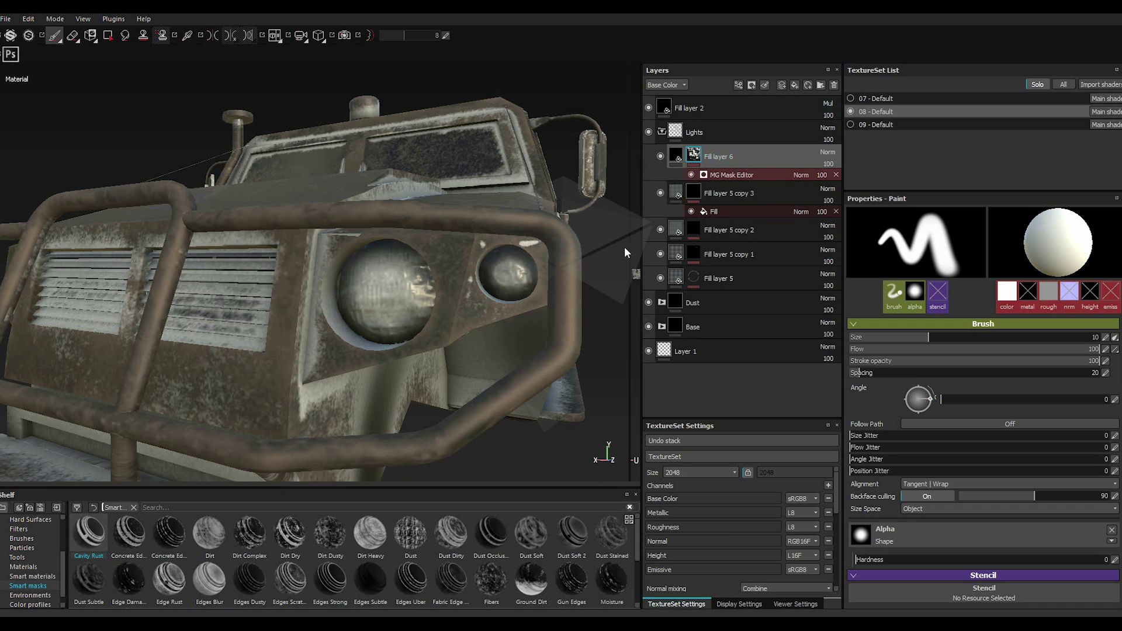
{"action": "scroll", "scroll_direction": "up", "scroll_amount": 3}
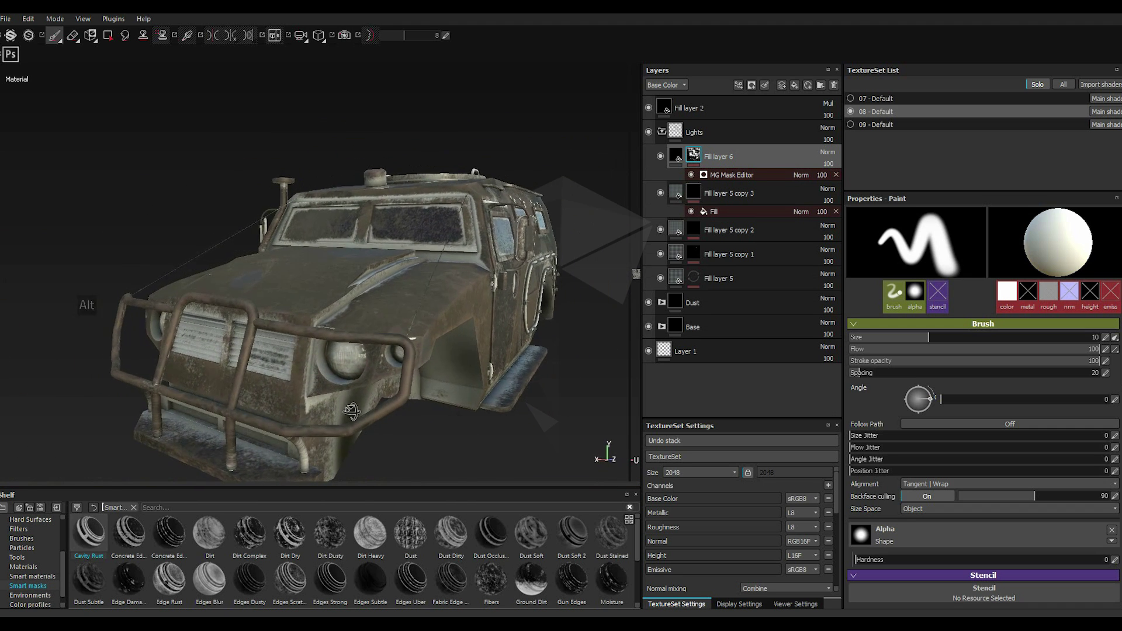
{"action": "scroll", "scroll_direction": "down", "scroll_amount": 3}
{"action": "scroll", "scroll_direction": "down", "scroll_amount": 3}
{"action": "scroll", "scroll_direction": "up", "scroll_amount": 3}
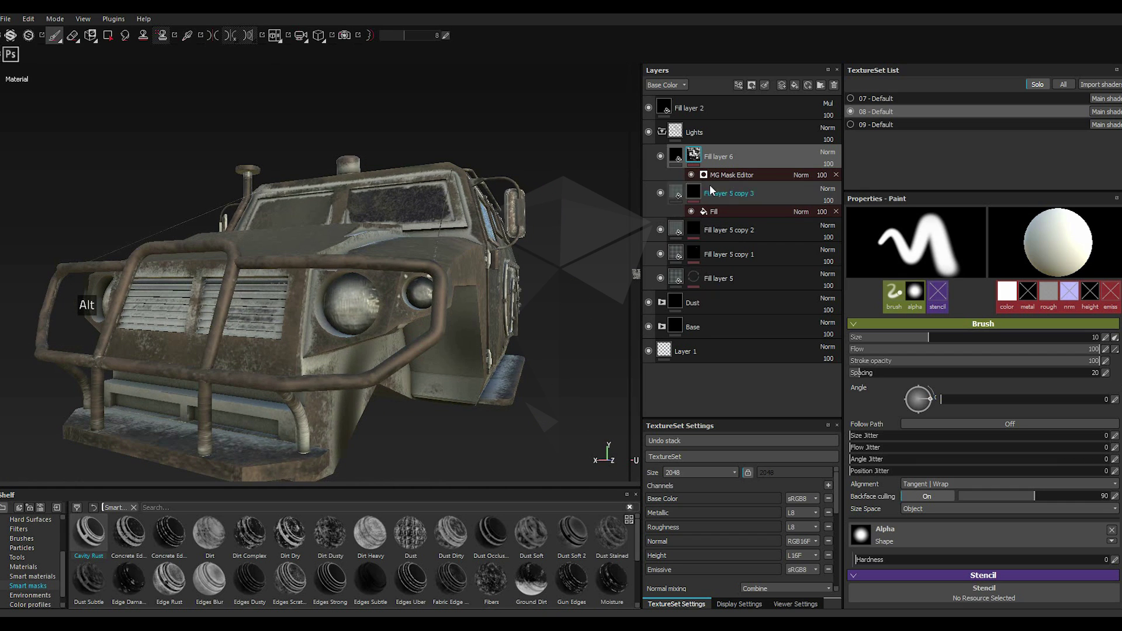
{"action": "right_click", "coordinate": [917, 290]}
{"action": "left_click", "coordinate": [918, 290]}
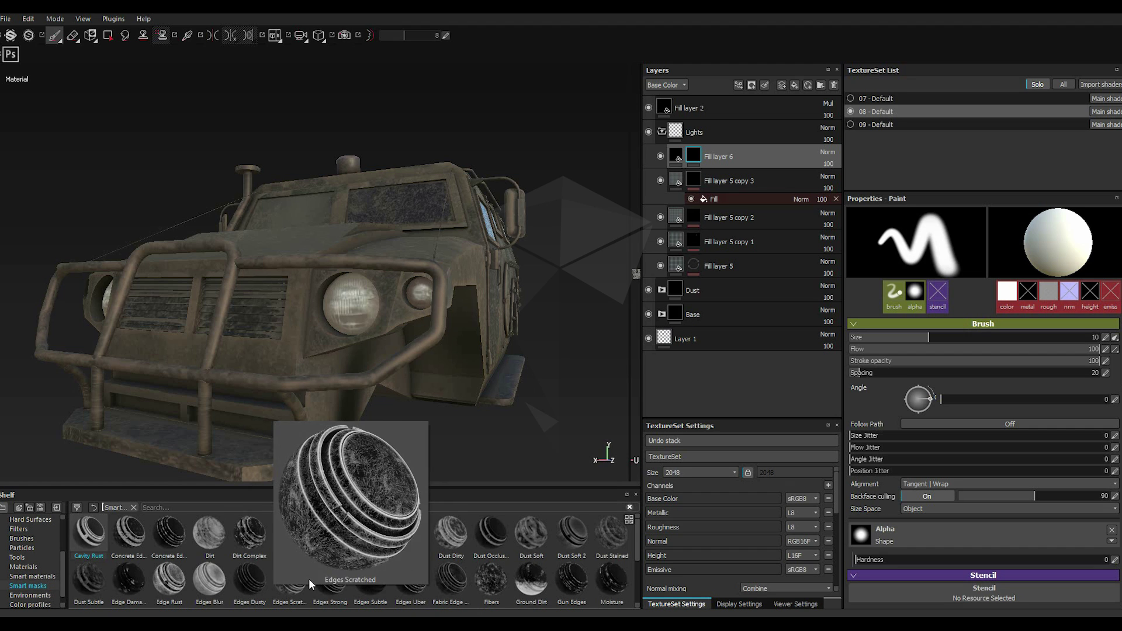
{"action": "scroll", "scroll_direction": "down", "scroll_amount": 3}
{"action": "scroll", "scroll_direction": "down", "scroll_amount": 3}
{"action": "scroll", "scroll_direction": "down", "scroll_amount": 3}
{"action": "scroll", "scroll_direction": "down", "scroll_amount": 3}
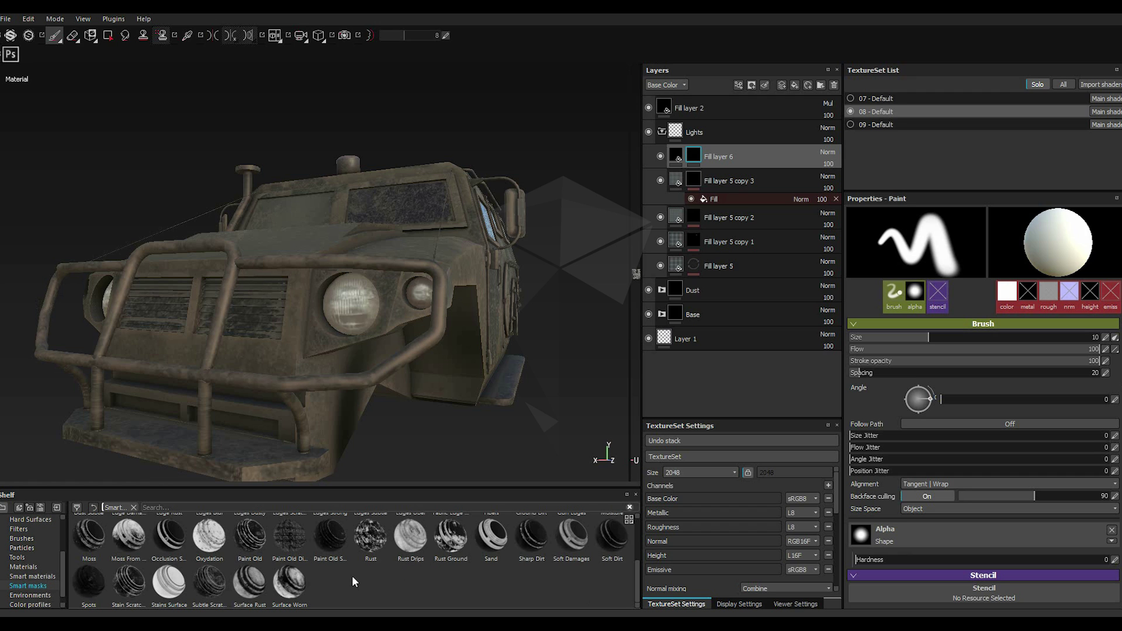
{"action": "left_click", "coordinate": [917, 291]}
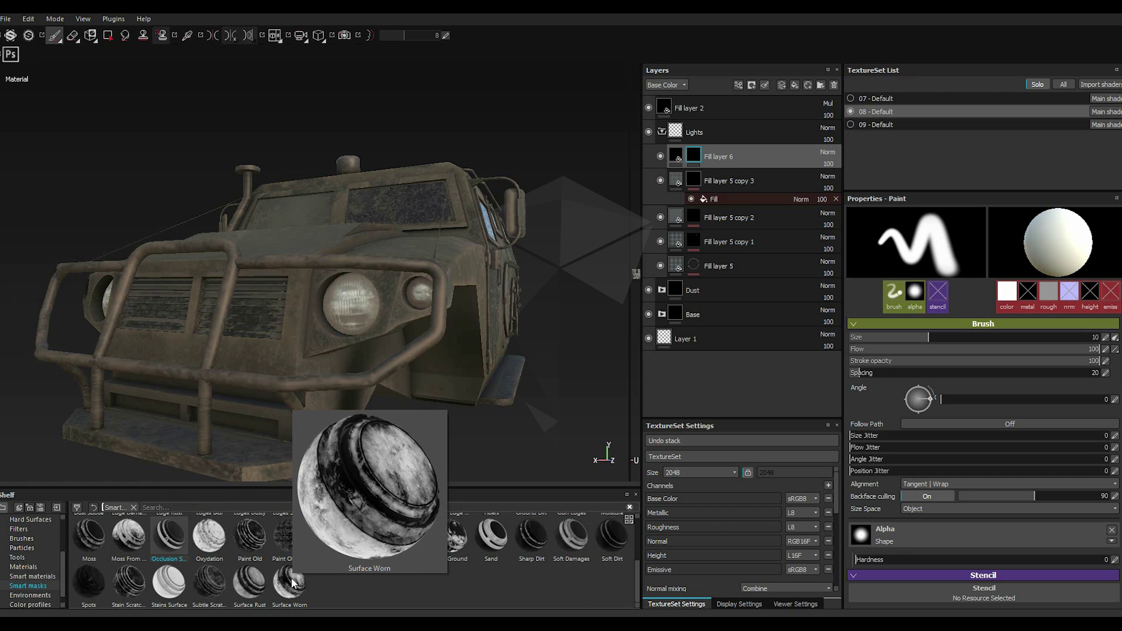
{"action": "scroll", "scroll_direction": "up", "scroll_amount": 3}
{"action": "scroll", "scroll_direction": "up", "scroll_amount": 3}
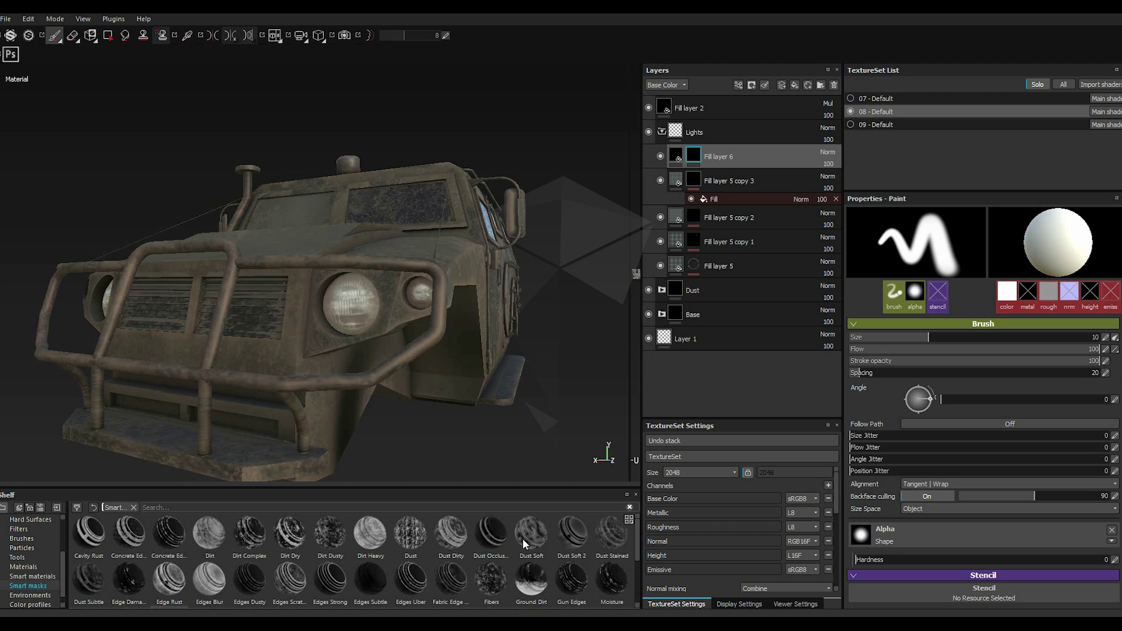
{"action": "left_click", "coordinate": [918, 290]}
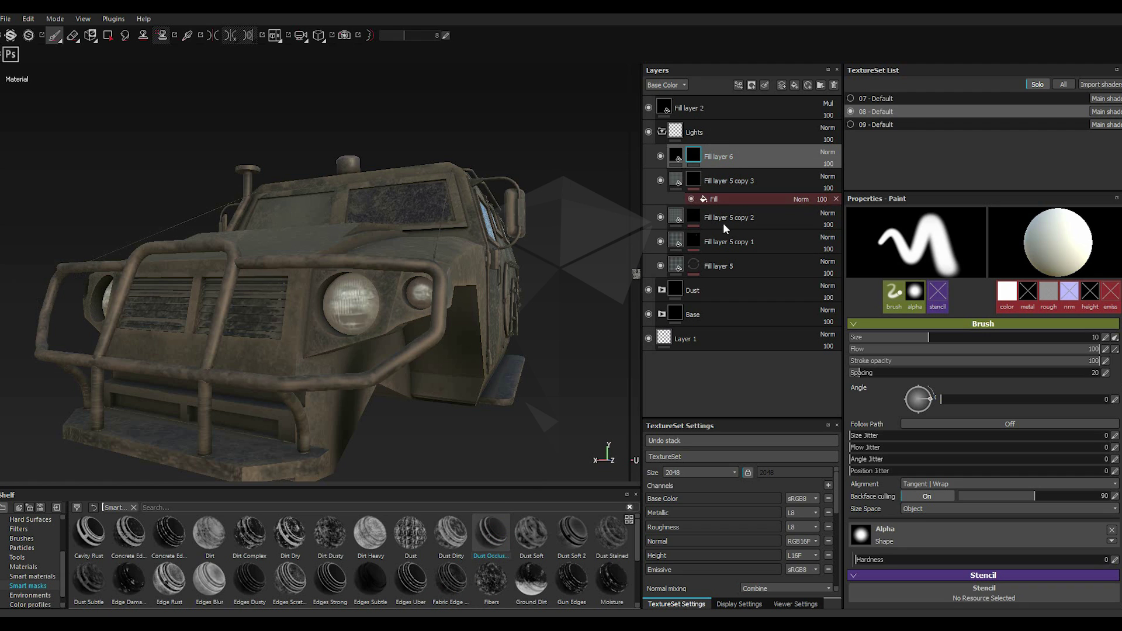
Step: Apply the Dust Occlusion smart mask to Fill layer 6 and lower MG Dirt's dirt level to about 0.26
{"action": "left_click", "coordinate": [918, 291]}
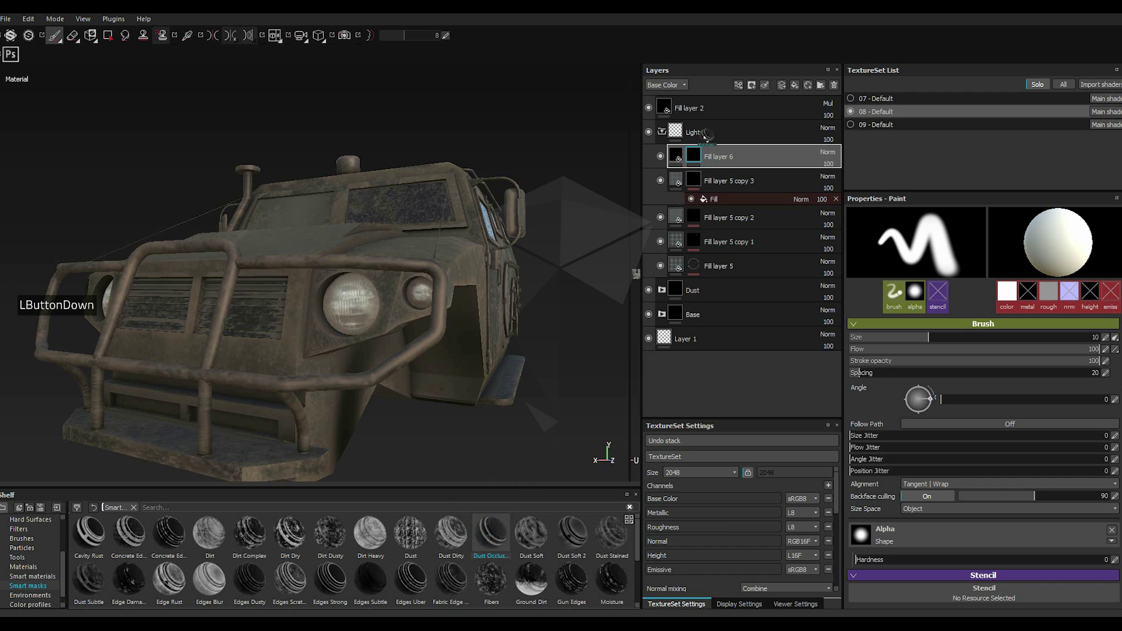
{"action": "left_click", "coordinate": [918, 290]}
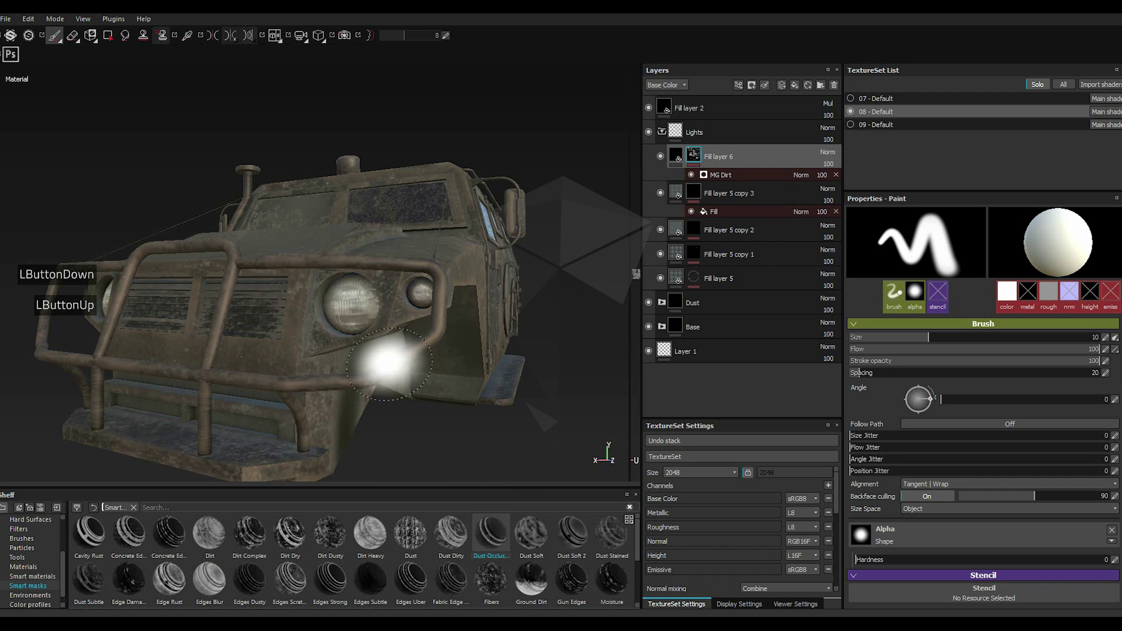
{"action": "scroll", "scroll_direction": "down", "scroll_amount": 3}
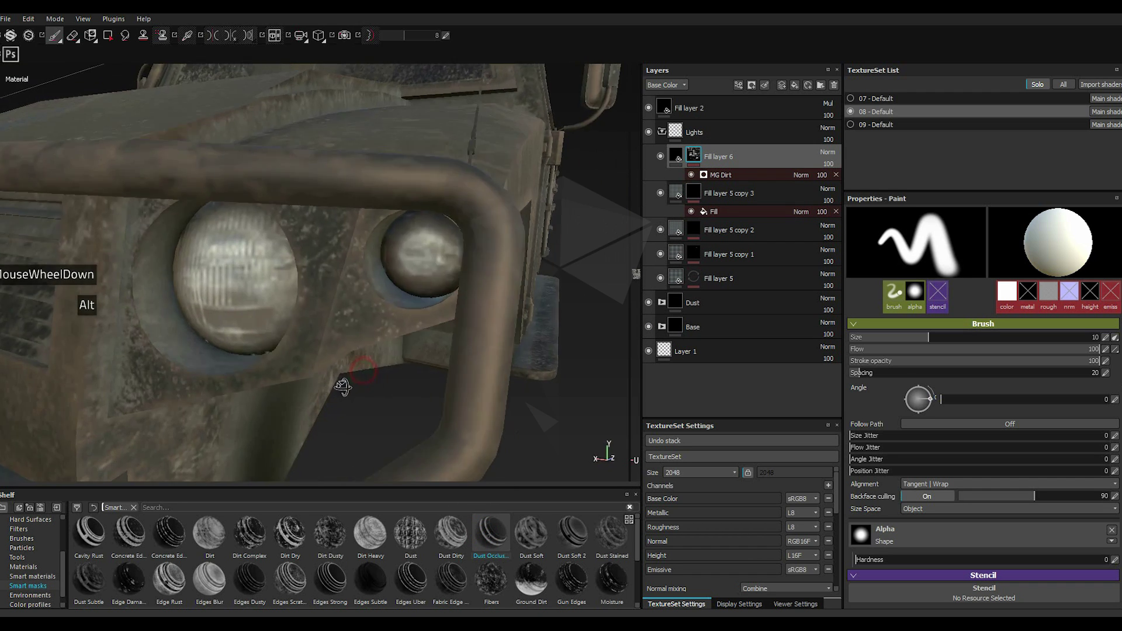
{"action": "scroll", "scroll_direction": "up", "scroll_amount": 3}
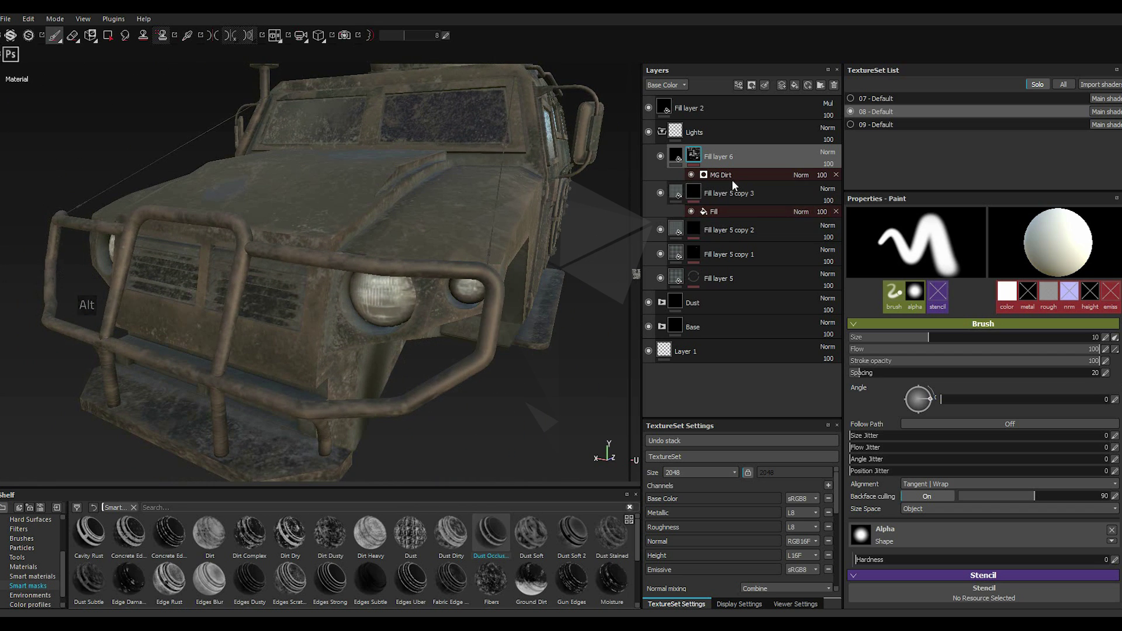
{"action": "left_click", "coordinate": [734, 179]}
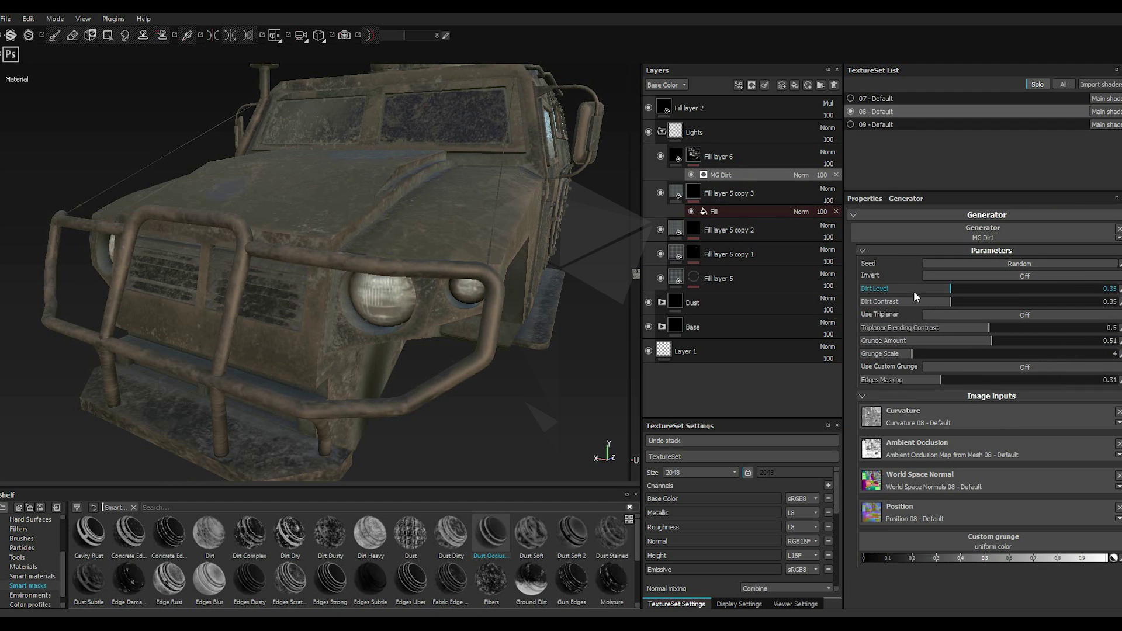
{"action": "left_click", "coordinate": [916, 293]}
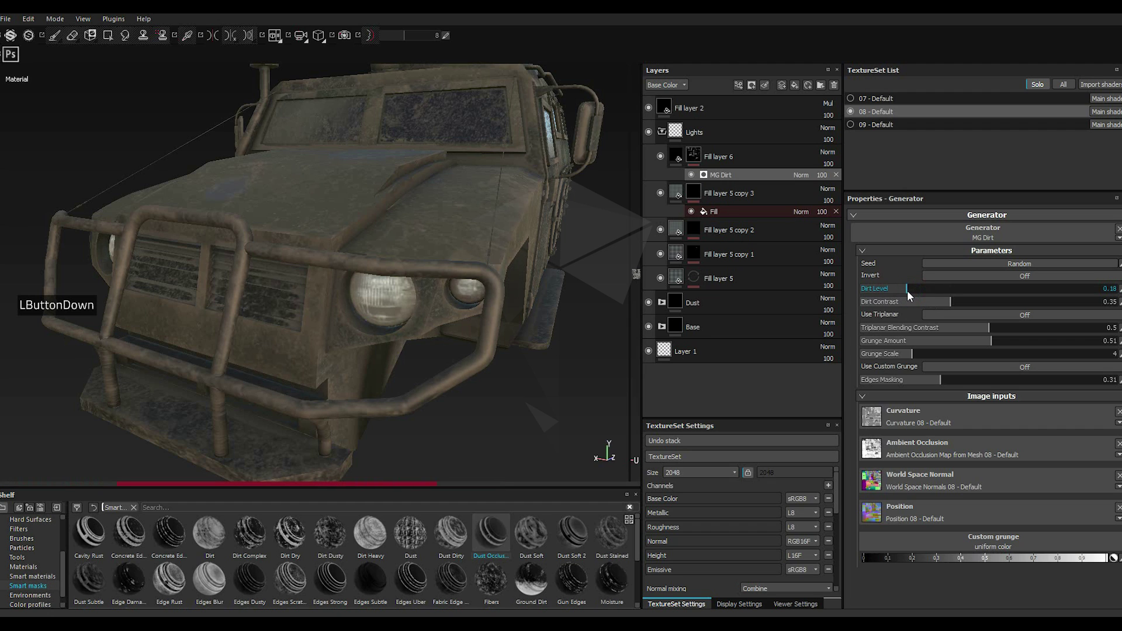
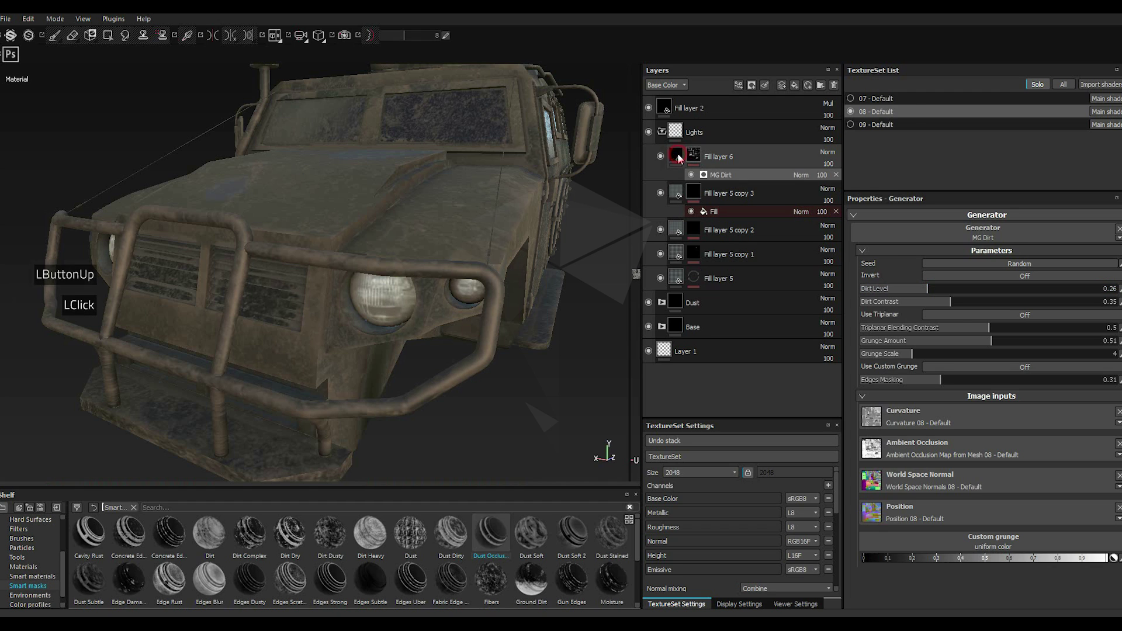
Step: Set Fill layer 6's base colour to a dark brown, testing red and orange shades first
{"action": "left_click", "coordinate": [1072, 481]}
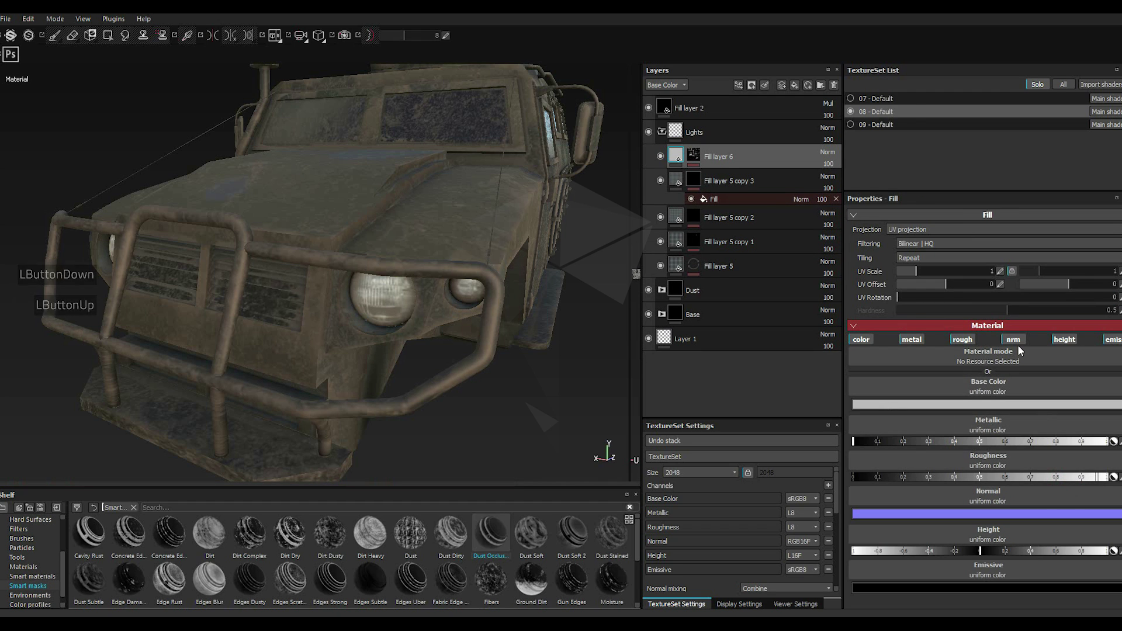
{"action": "left_click", "coordinate": [940, 405]}
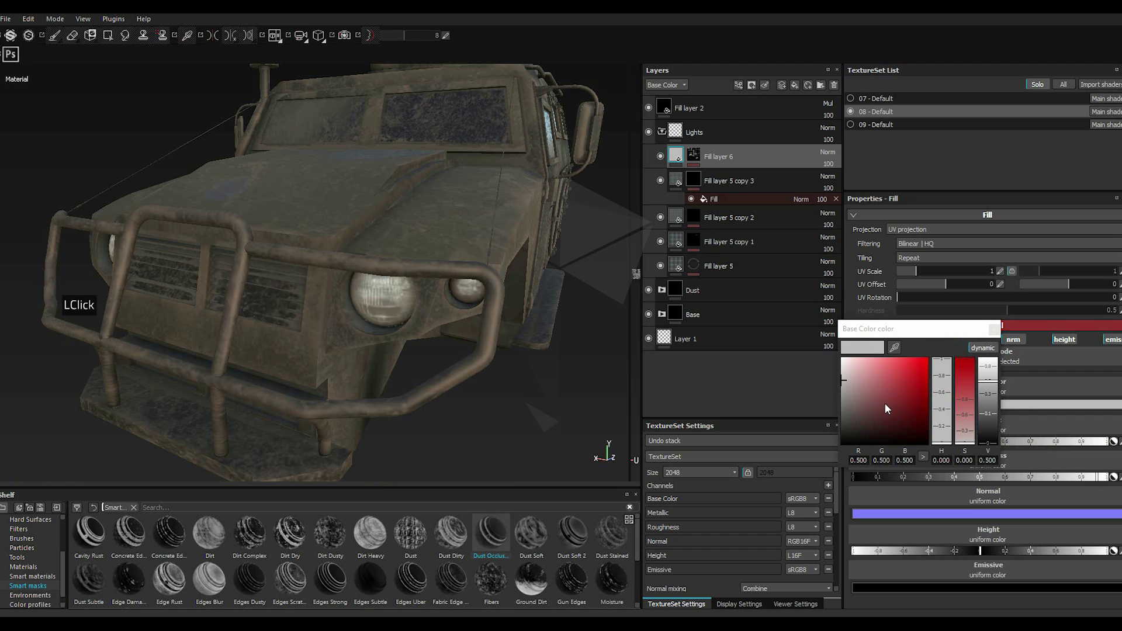
{"action": "left_click", "coordinate": [882, 407]}
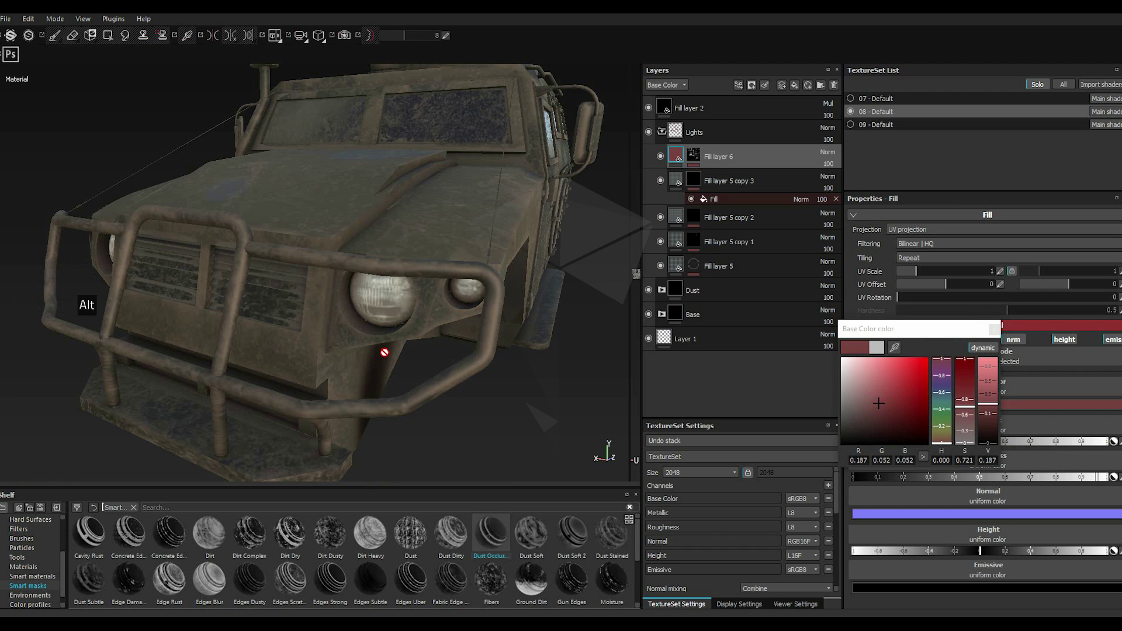
{"action": "left_click", "coordinate": [915, 379]}
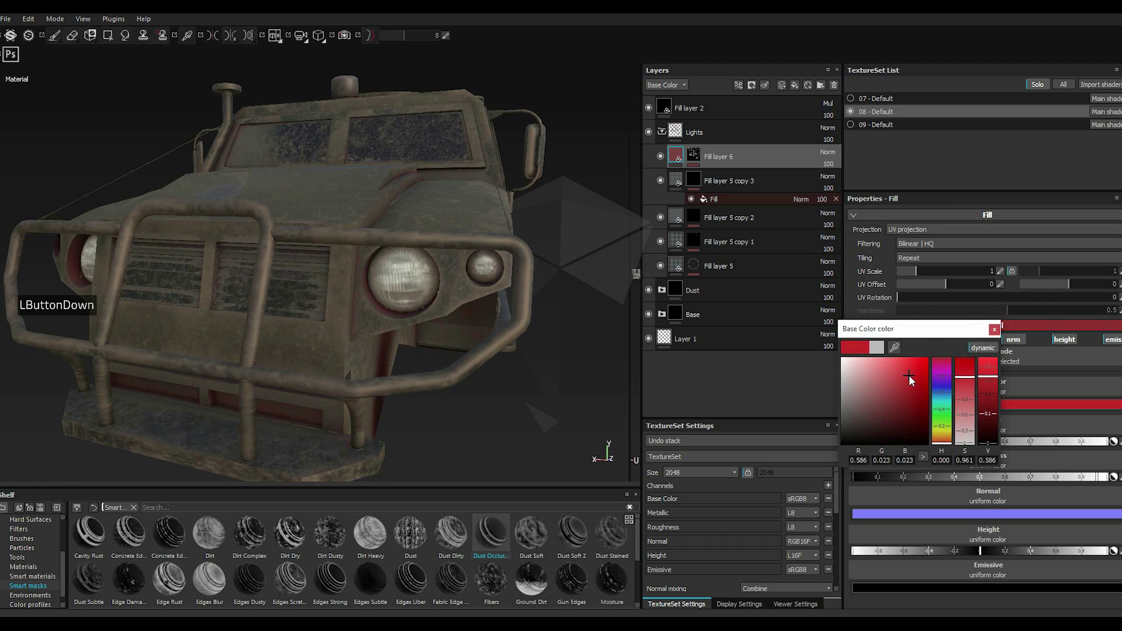
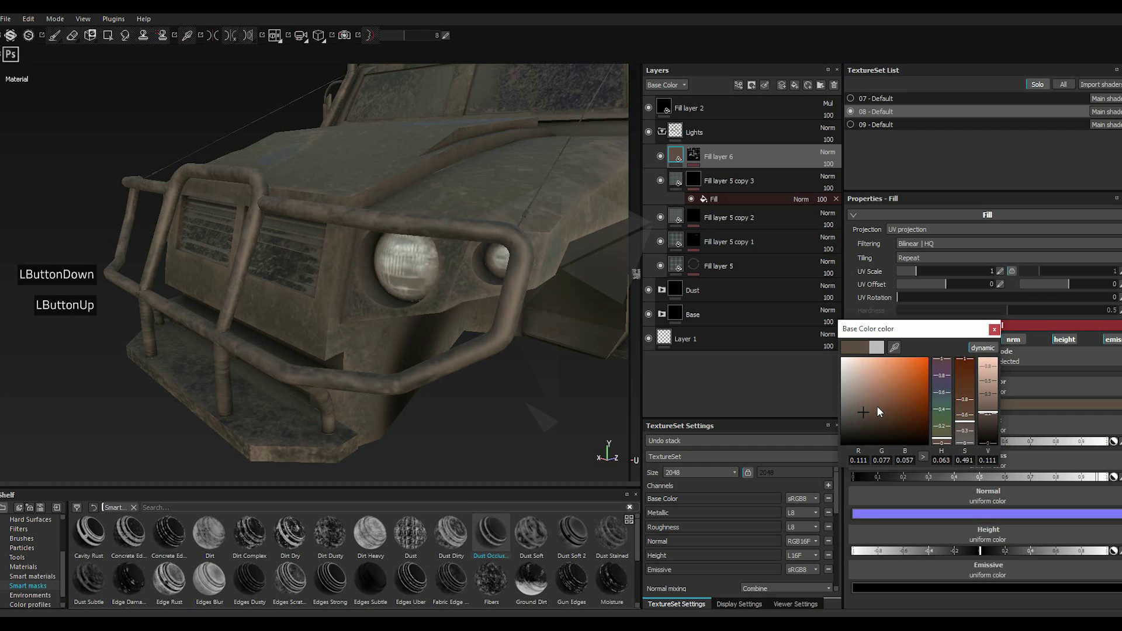
{"action": "left_click", "coordinate": [874, 410]}
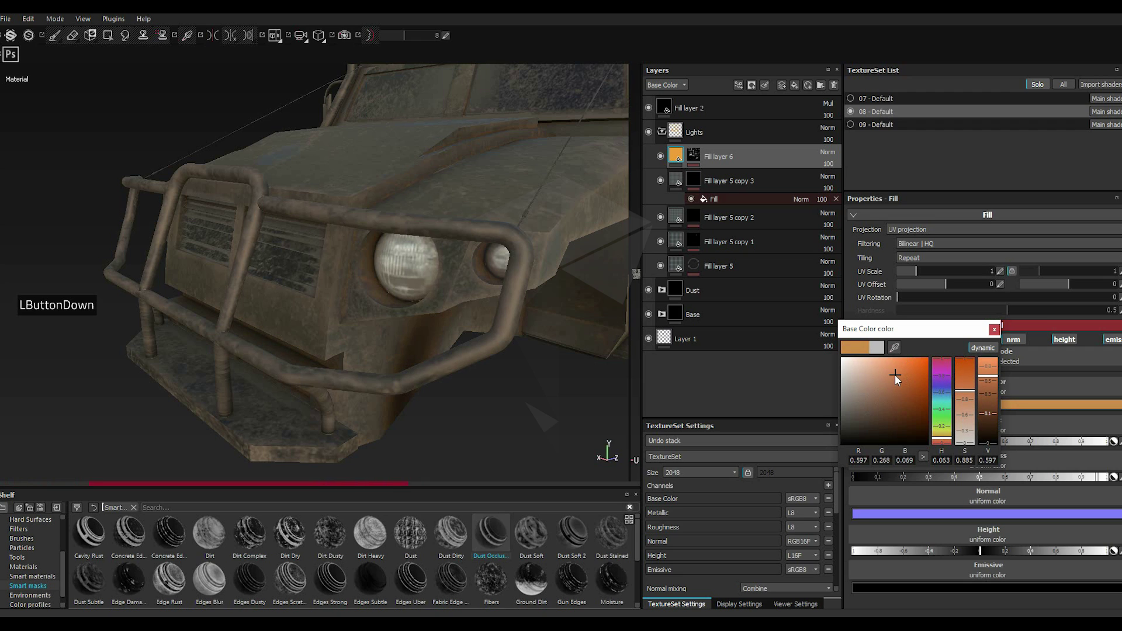
{"action": "left_click", "coordinate": [889, 381]}
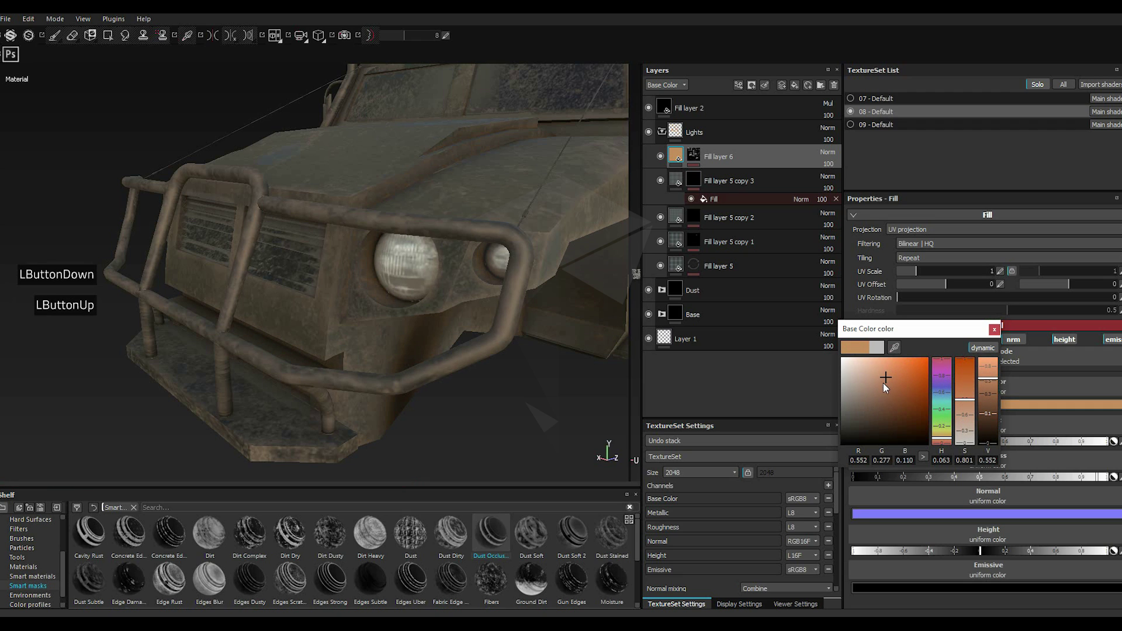
{"action": "left_click", "coordinate": [878, 396]}
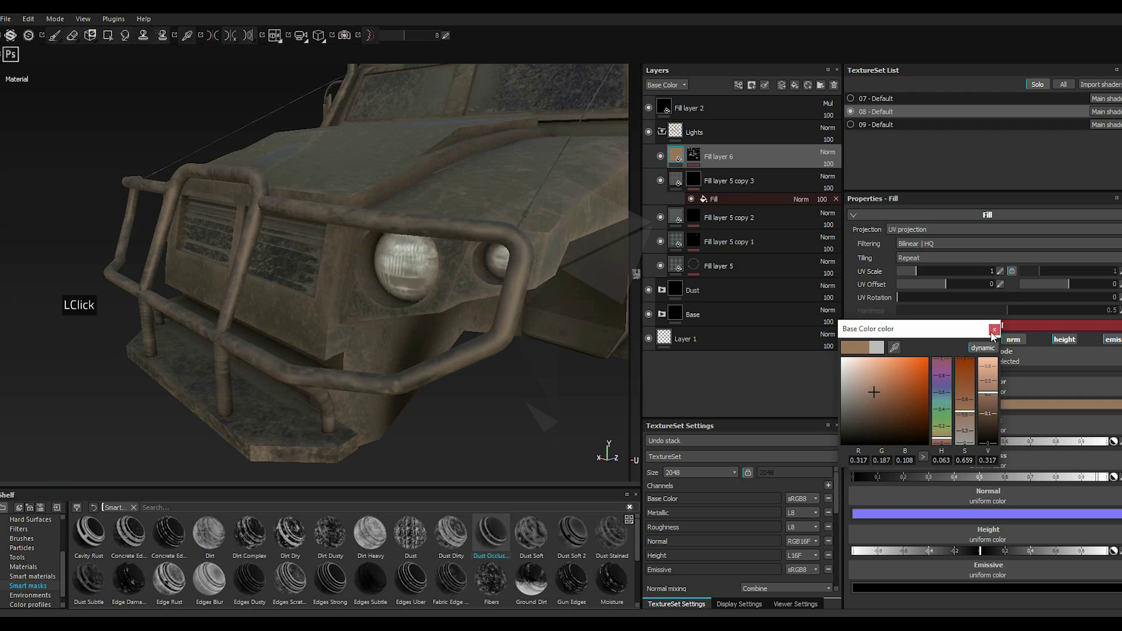
{"action": "left_click", "coordinate": [876, 406]}
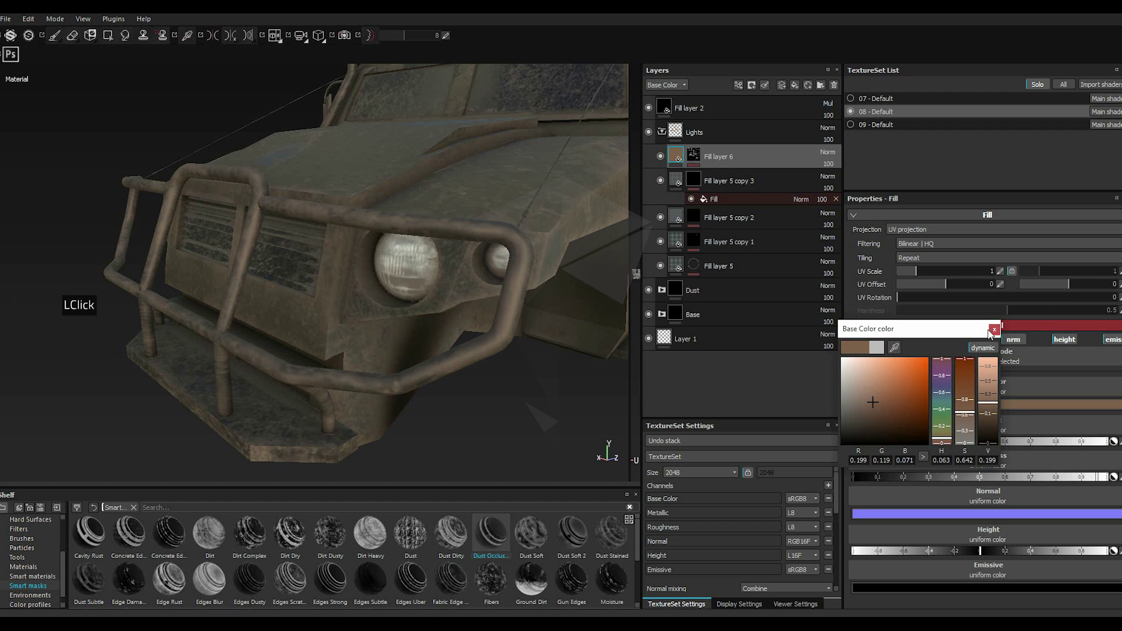
{"action": "left_click", "coordinate": [995, 333]}
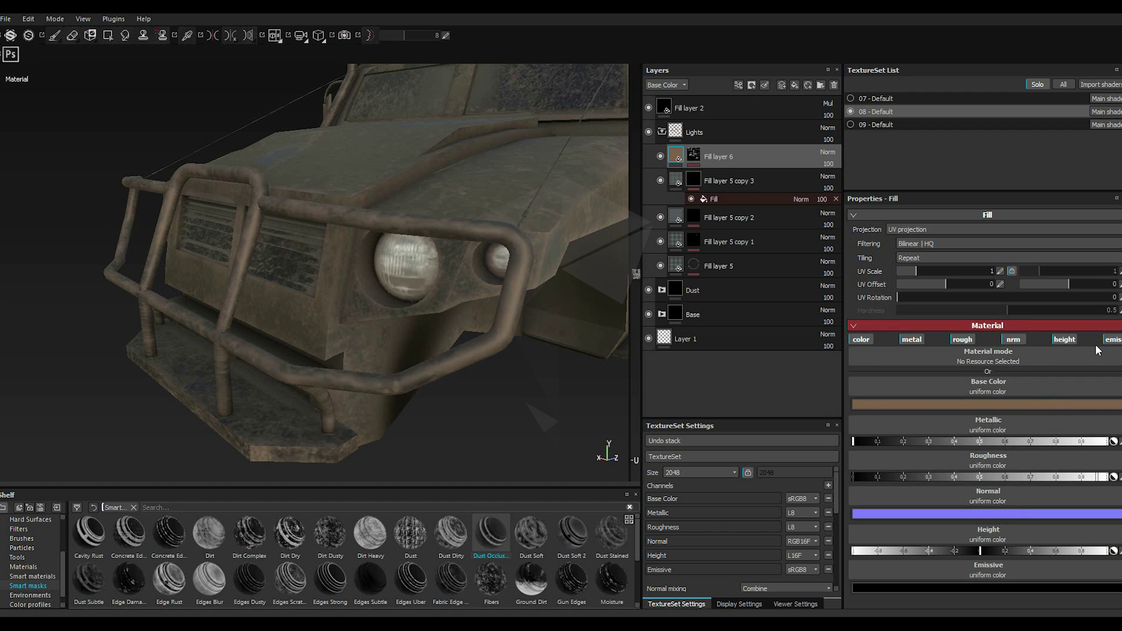
Step: Switch off the normal and height channels so the fill drives only colour, metal and roughness
{"action": "left_click", "coordinate": [1111, 347]}
{"action": "left_click", "coordinate": [1073, 344]}
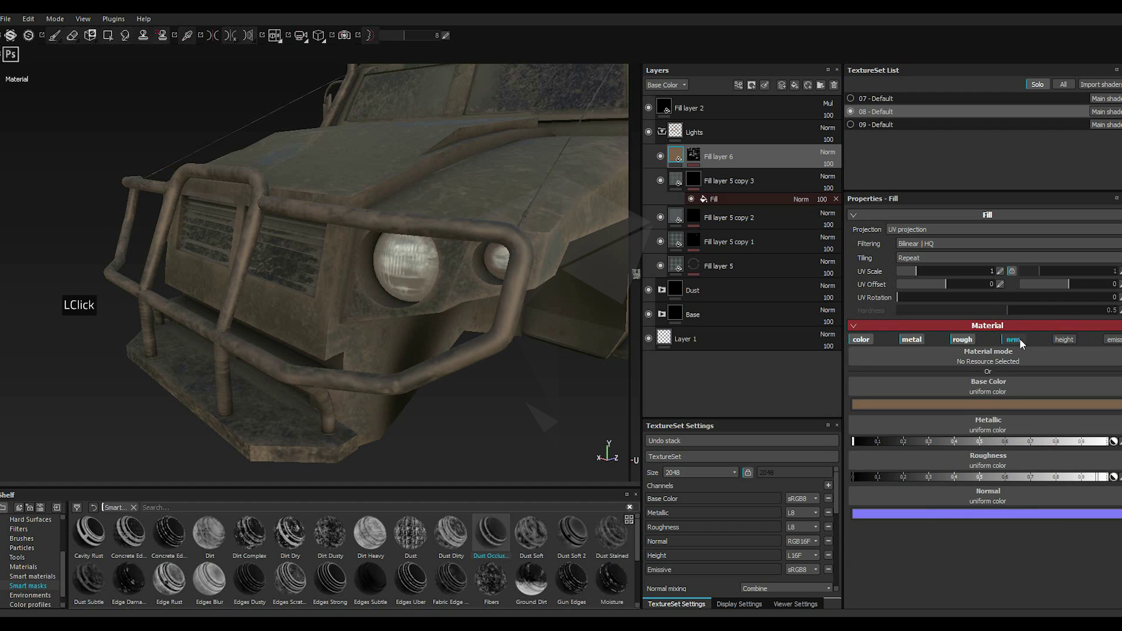
{"action": "left_click", "coordinate": [1022, 341]}
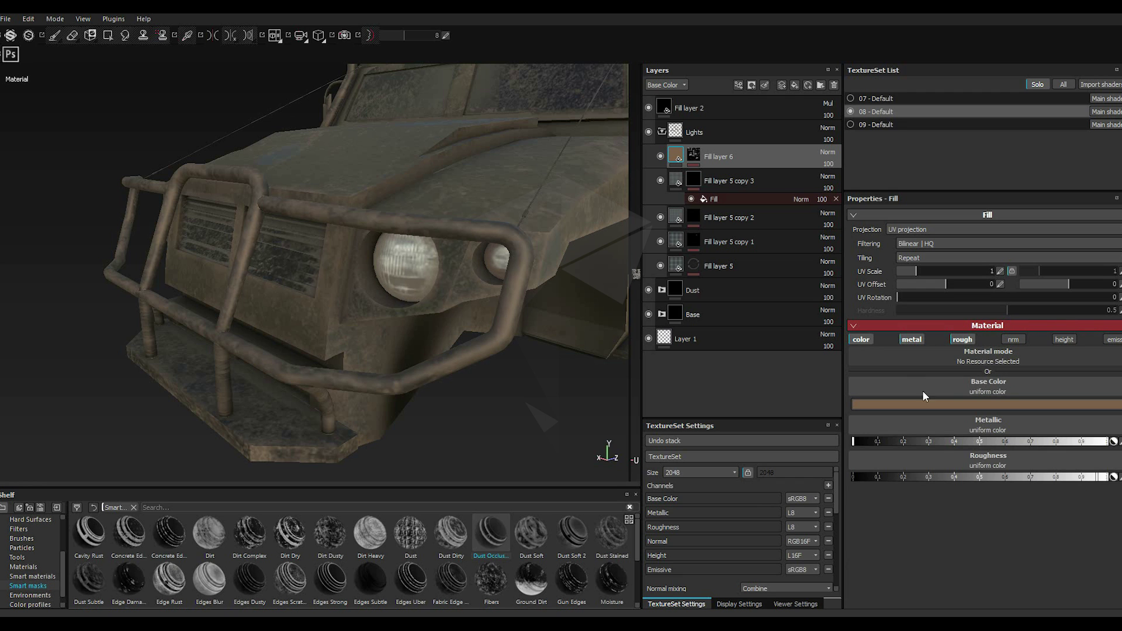
{"action": "scroll", "scroll_direction": "up", "scroll_amount": 3}
{"action": "left_click", "coordinate": [1007, 480]}
{"action": "left_click", "coordinate": [1007, 479]}
{"action": "scroll", "scroll_direction": "up", "scroll_amount": 3}
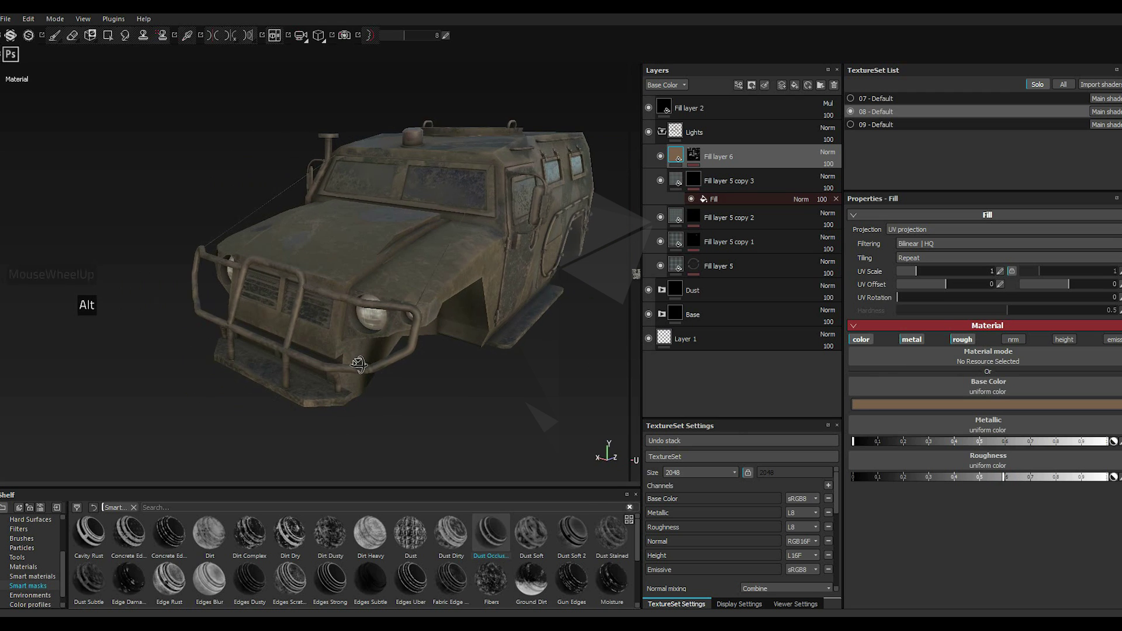
{"action": "scroll", "scroll_direction": "up", "scroll_amount": 3}
{"action": "scroll", "scroll_direction": "down", "scroll_amount": 3}
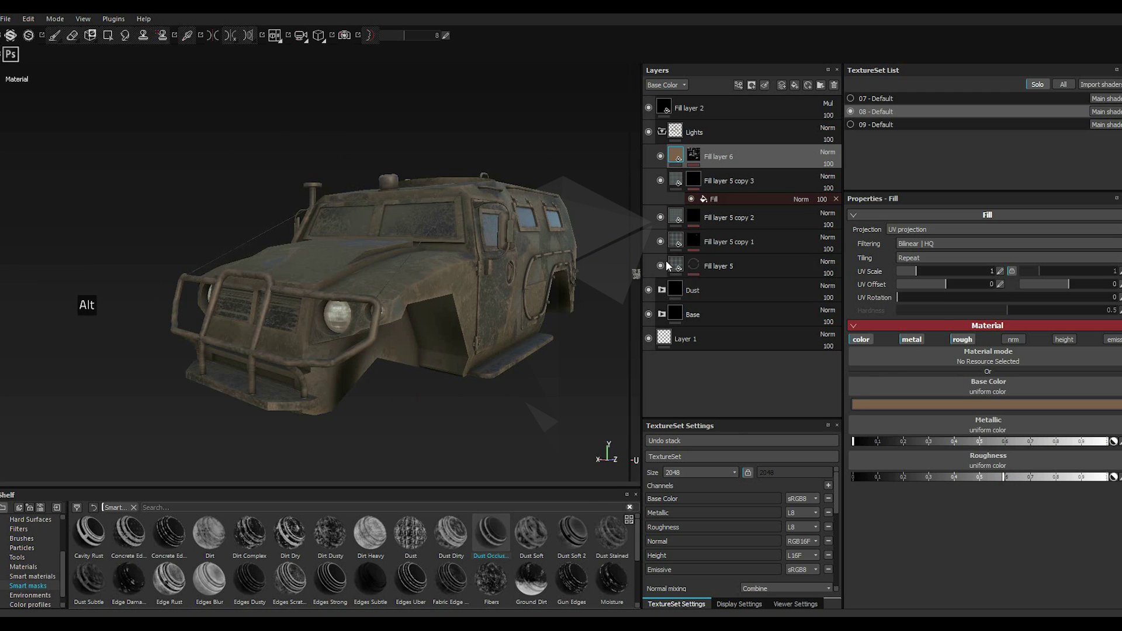
Step: Add a Levels adjustment on Base Color to Fill layer 5
{"action": "left_click", "coordinate": [695, 266]}
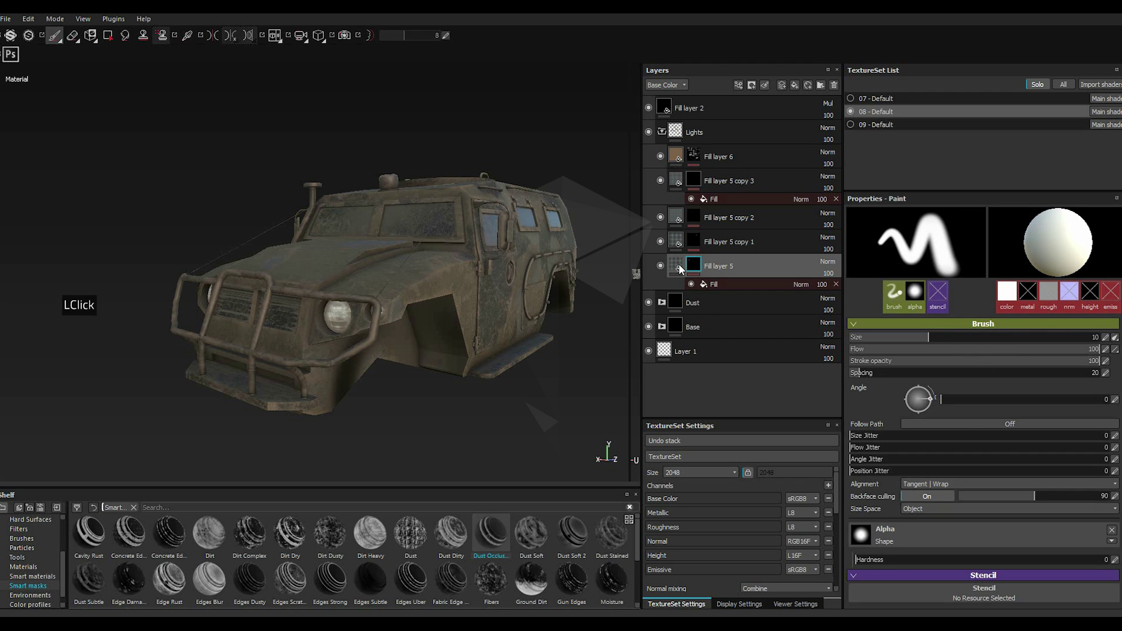
{"action": "left_click", "coordinate": [681, 268]}
{"action": "left_click", "coordinate": [741, 88]}
{"action": "double_click", "coordinate": [786, 141]}
{"action": "left_click", "coordinate": [786, 141]}
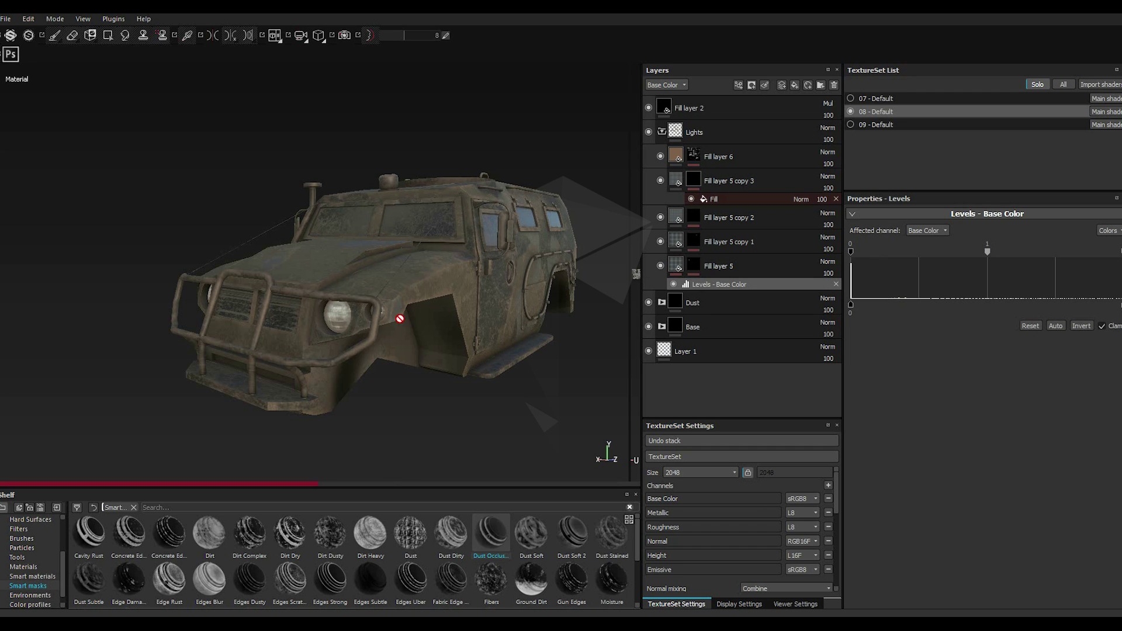
Step: Try the dark input level, reset, then raise the midtone to about 3.5 to brighten the headlight
{"action": "scroll", "scroll_direction": "down", "scroll_amount": 3}
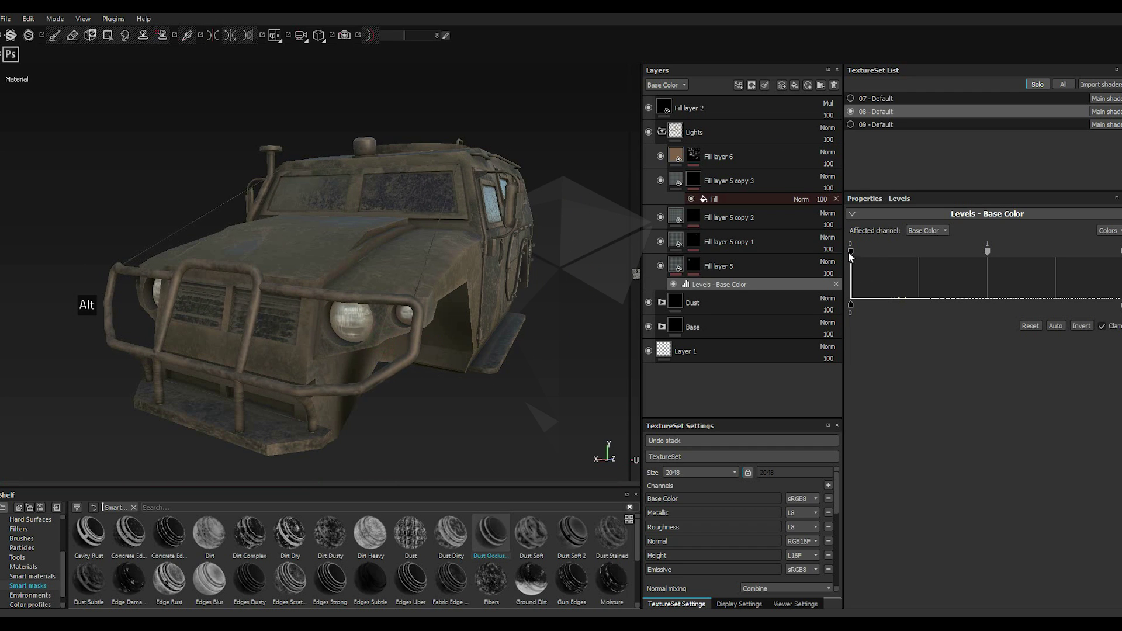
{"action": "double_click", "coordinate": [855, 258]}
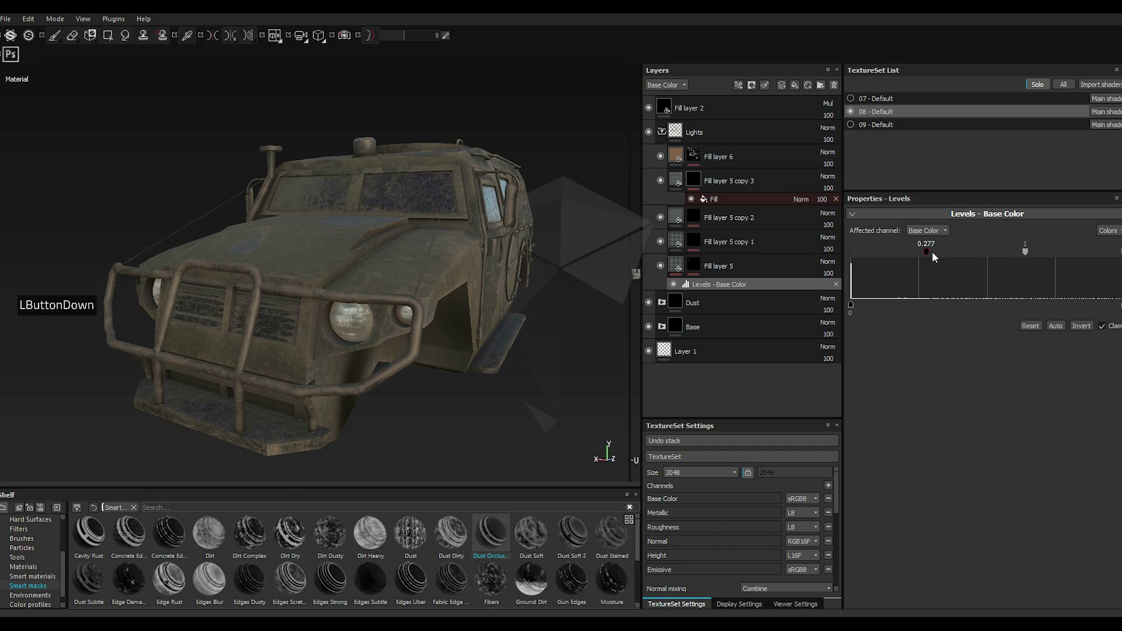
{"action": "left_click", "coordinate": [963, 257]}
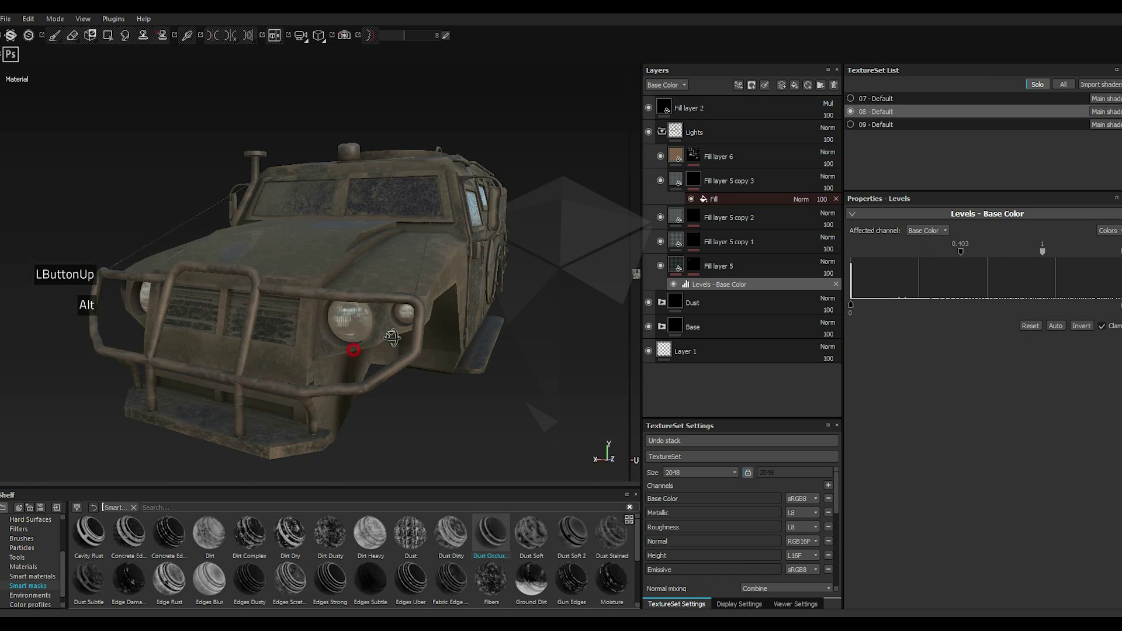
{"action": "scroll", "scroll_direction": "down", "scroll_amount": 3}
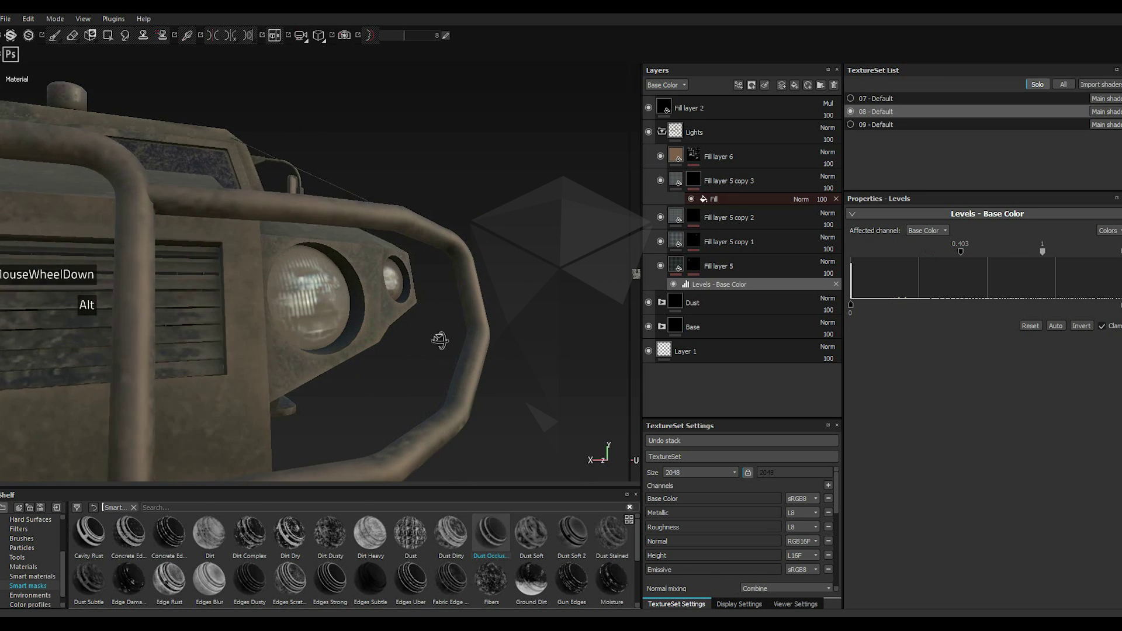
{"action": "left_click", "coordinate": [967, 253]}
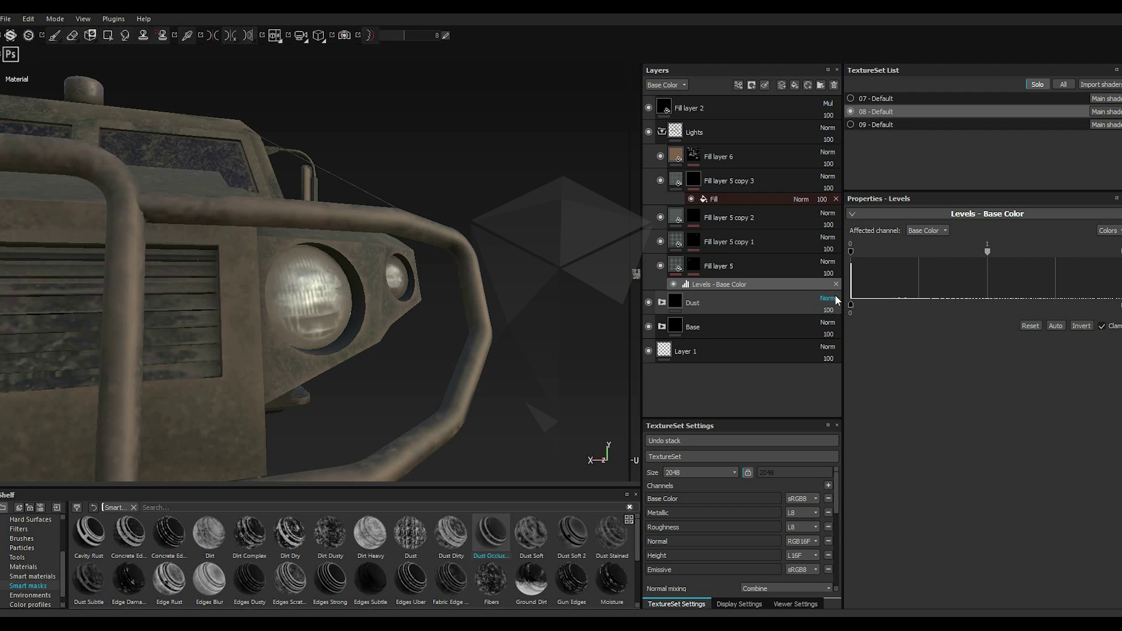
{"action": "double_click", "coordinate": [988, 256]}
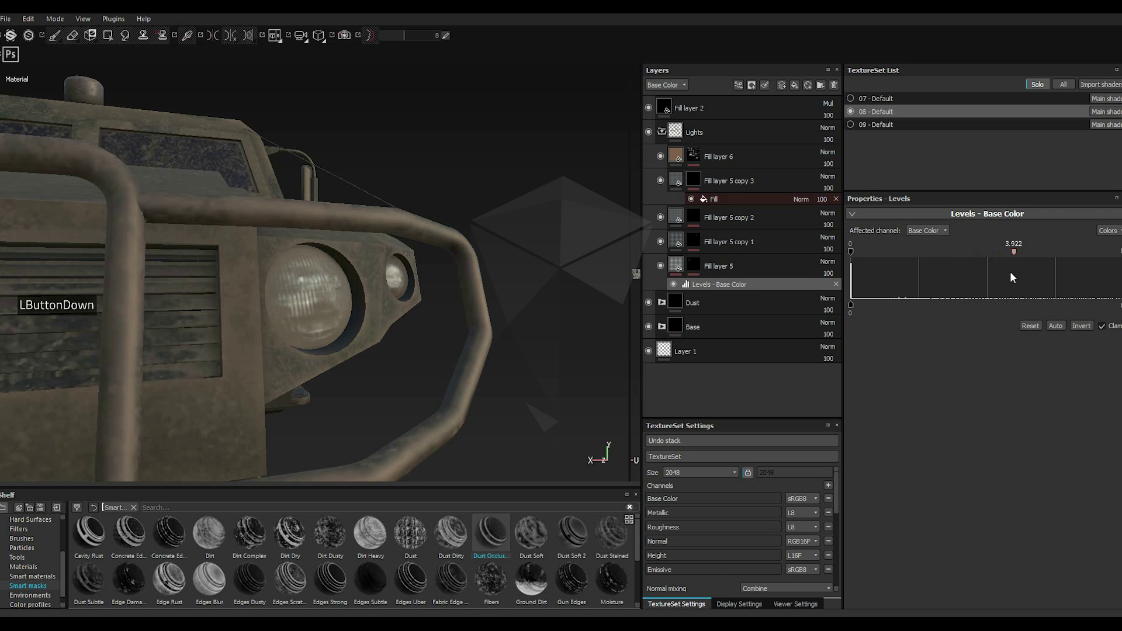
{"action": "left_click", "coordinate": [1014, 278]}
{"action": "scroll", "scroll_direction": "up", "scroll_amount": 3}
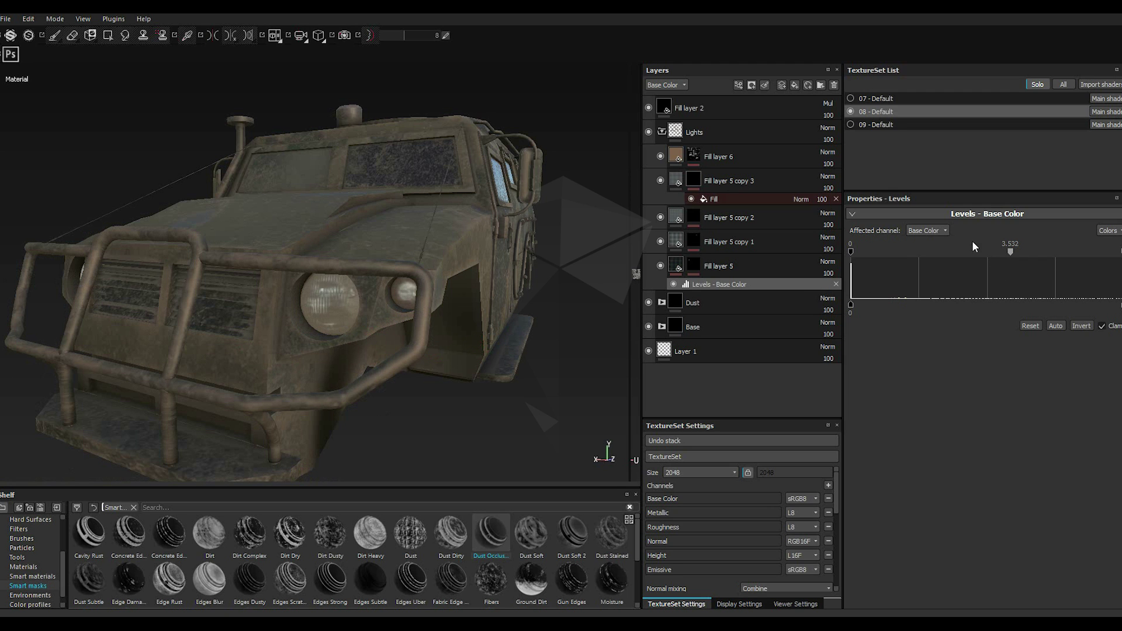
{"action": "double_click", "coordinate": [839, 288]}
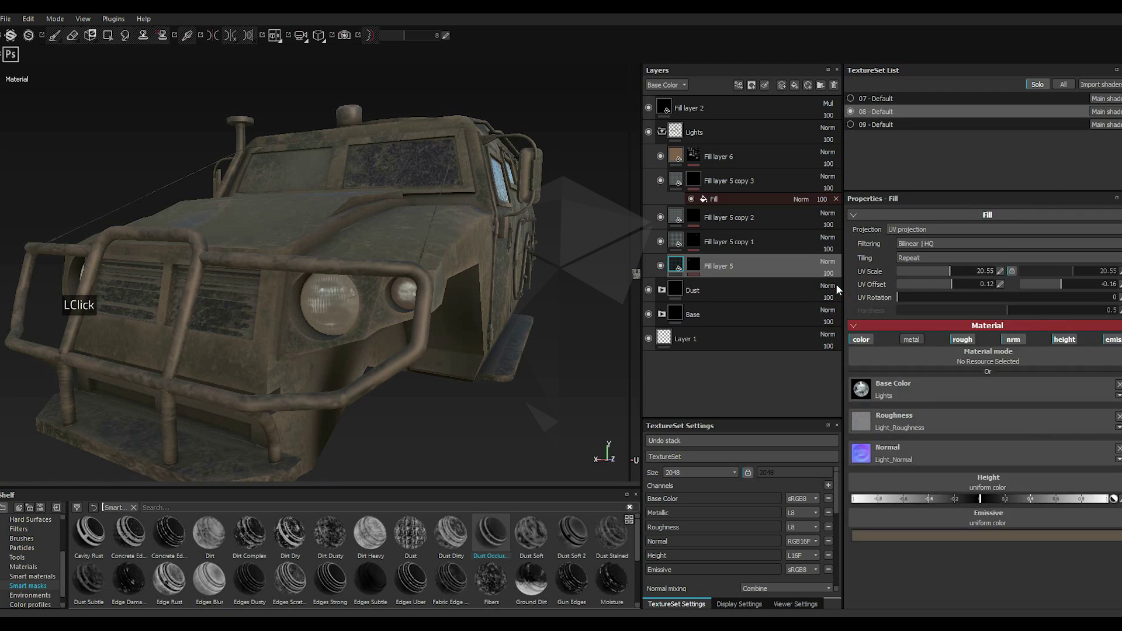
Step: In tyre texture set 09, add a fill layer above Rubber Dry masked with the MG Dirt generator
{"action": "scroll", "scroll_direction": "up", "scroll_amount": 3}
{"action": "left_click", "coordinate": [739, 200]}
{"action": "left_click", "coordinate": [797, 90]}
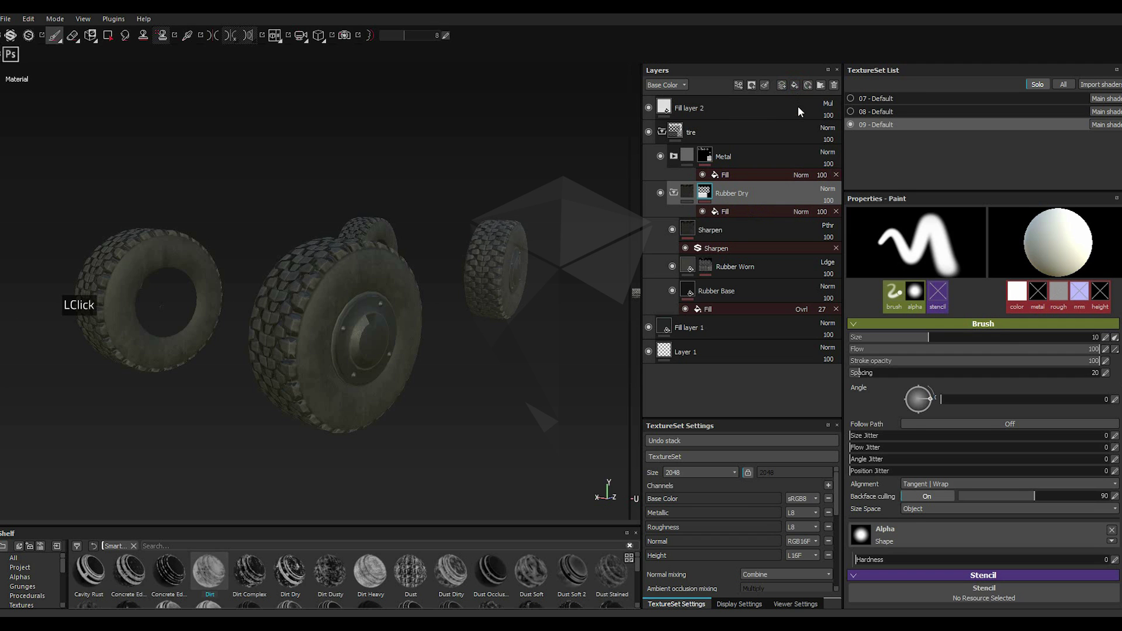
{"action": "double_click", "coordinate": [319, 420]}
{"action": "left_click", "coordinate": [317, 385]}
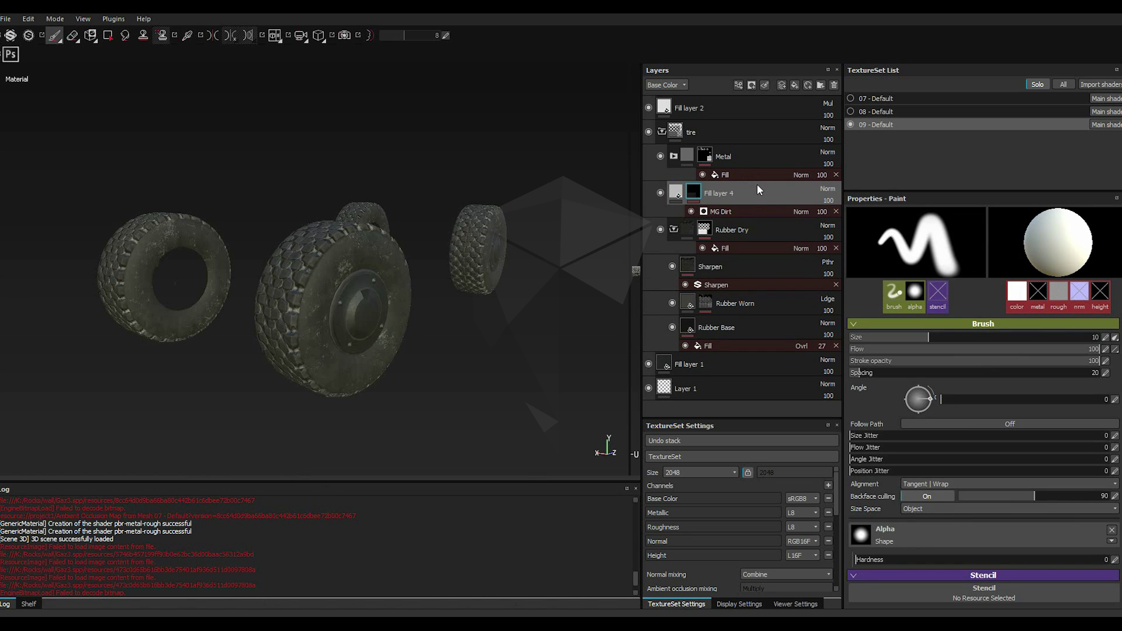
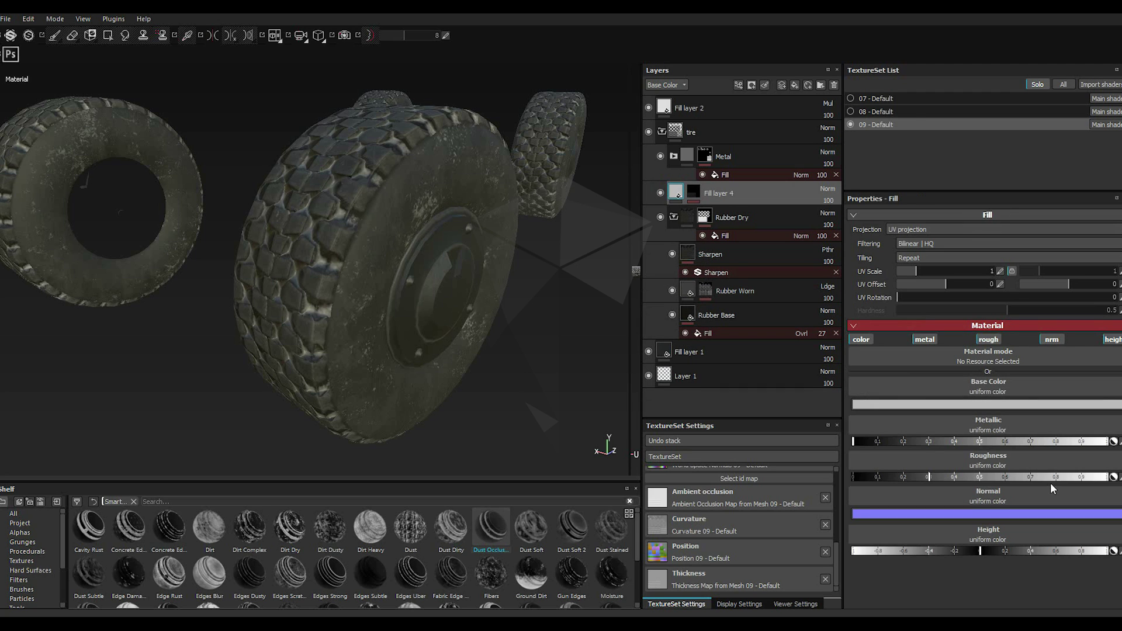
Step: Set the tyre dirt Fill layer 4's base colour to a dark muddy brown
{"action": "left_click", "coordinate": [1054, 482]}
{"action": "left_click", "coordinate": [890, 412]}
{"action": "left_click", "coordinate": [832, 417]}
{"action": "left_click", "coordinate": [890, 446]}
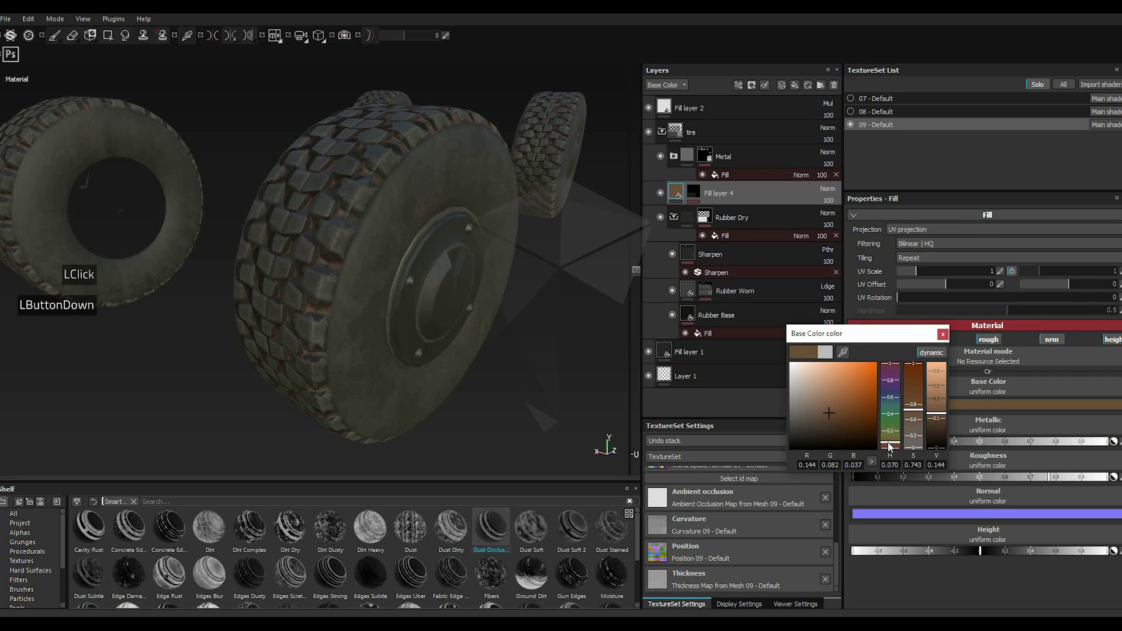
{"action": "left_click", "coordinate": [892, 445]}
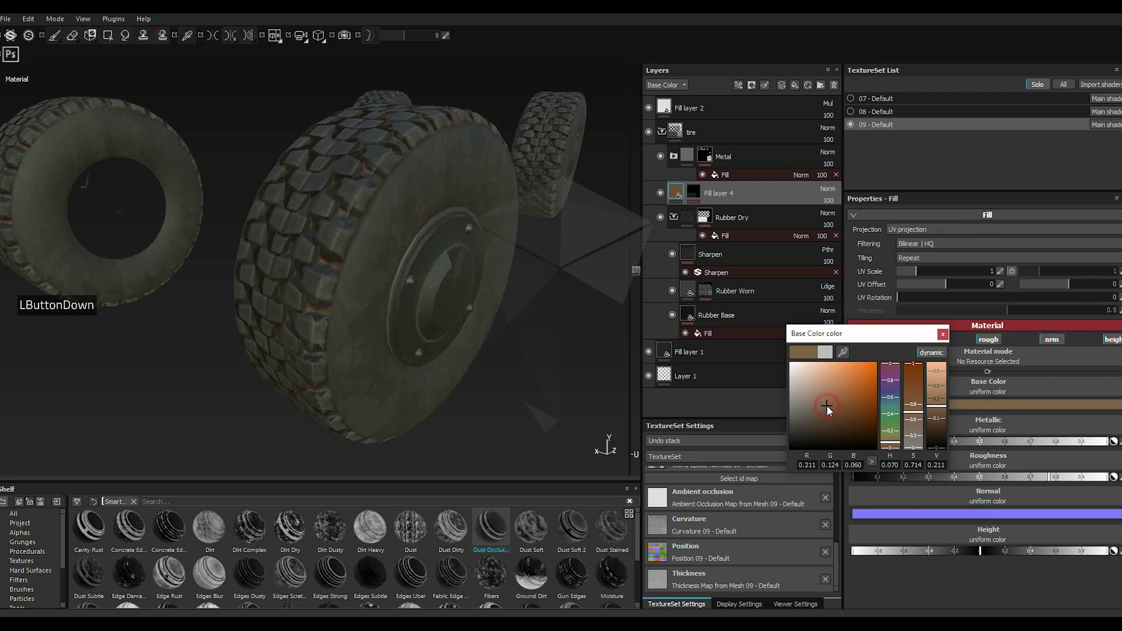
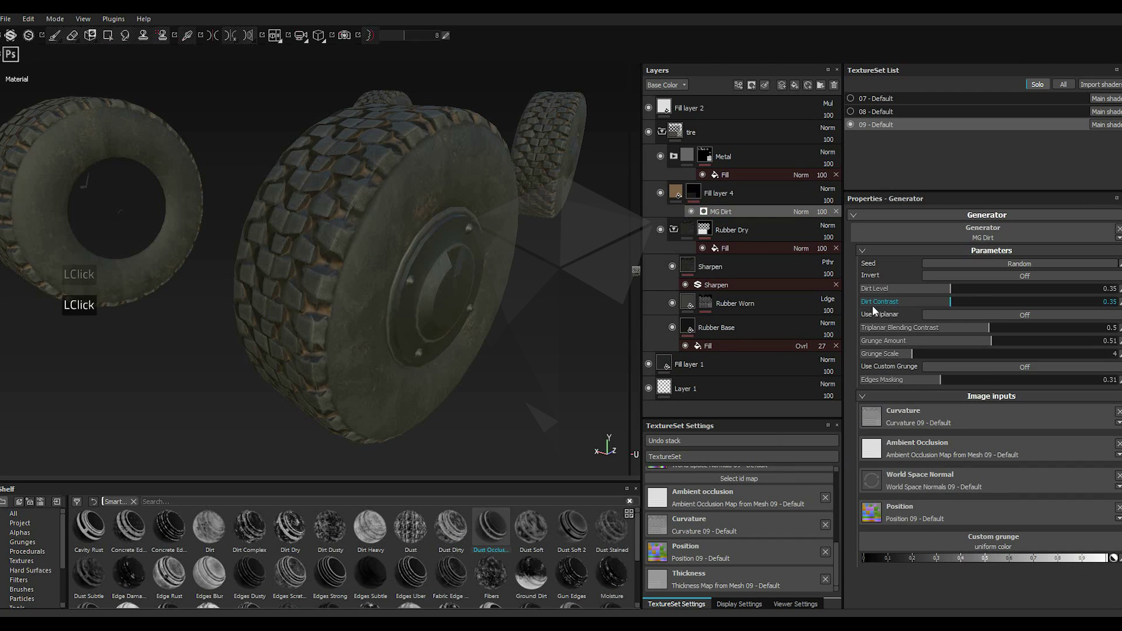
Step: Raise the MG Dirt generator's Dirt Level to 0.41
{"action": "left_click", "coordinate": [972, 291]}
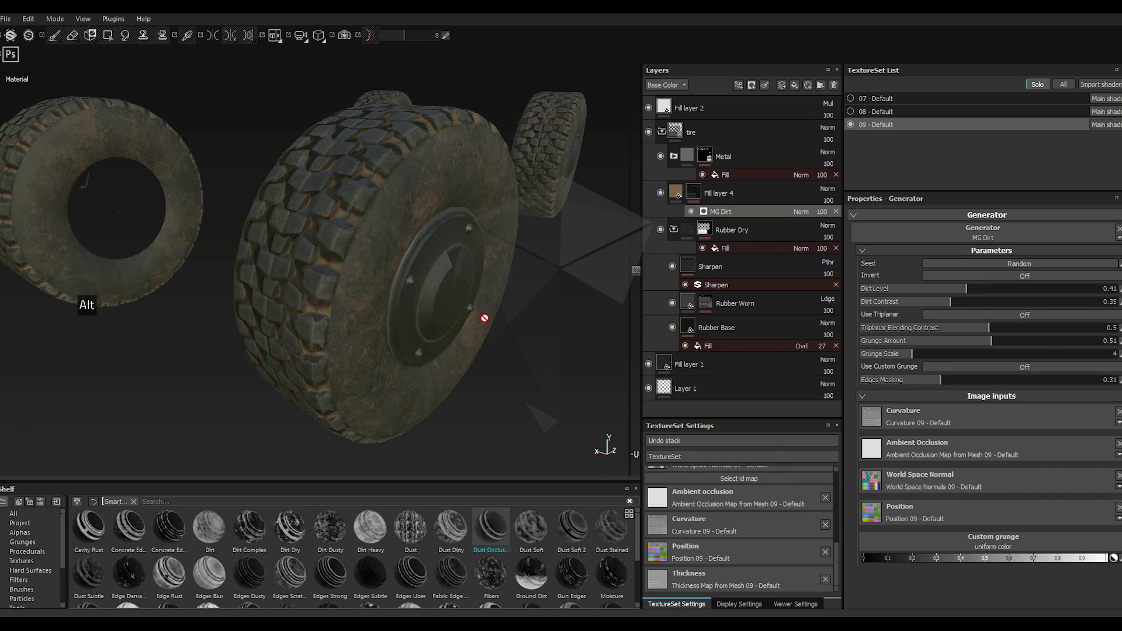
{"action": "scroll", "scroll_direction": "down", "scroll_amount": 3}
{"action": "scroll", "scroll_direction": "down", "scroll_amount": 3}
{"action": "scroll", "scroll_direction": "up", "scroll_amount": 3}
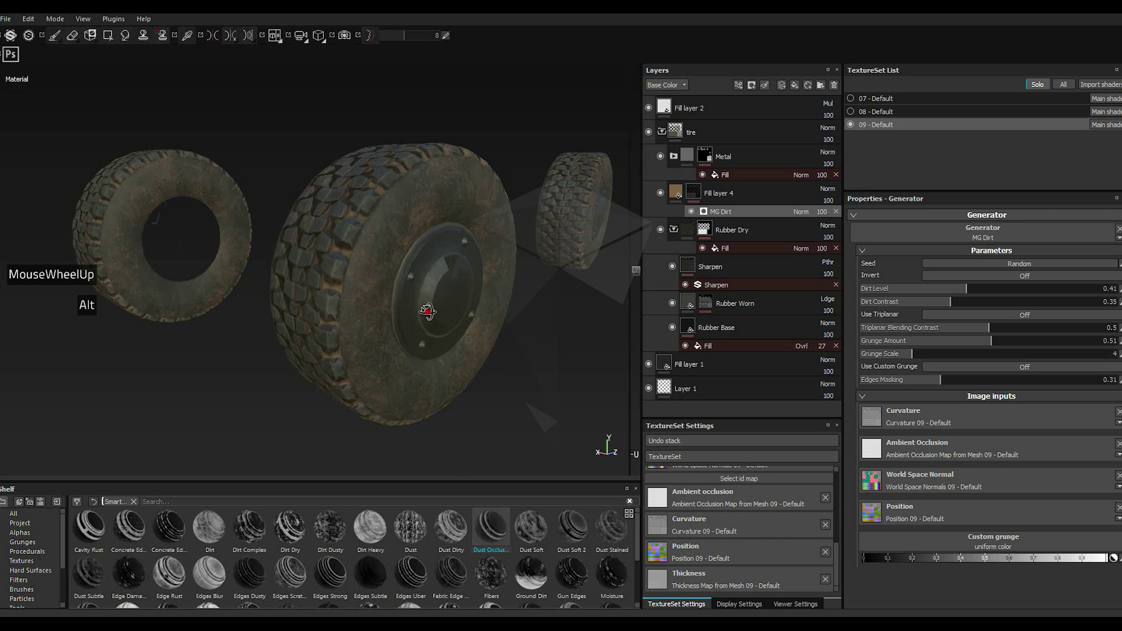
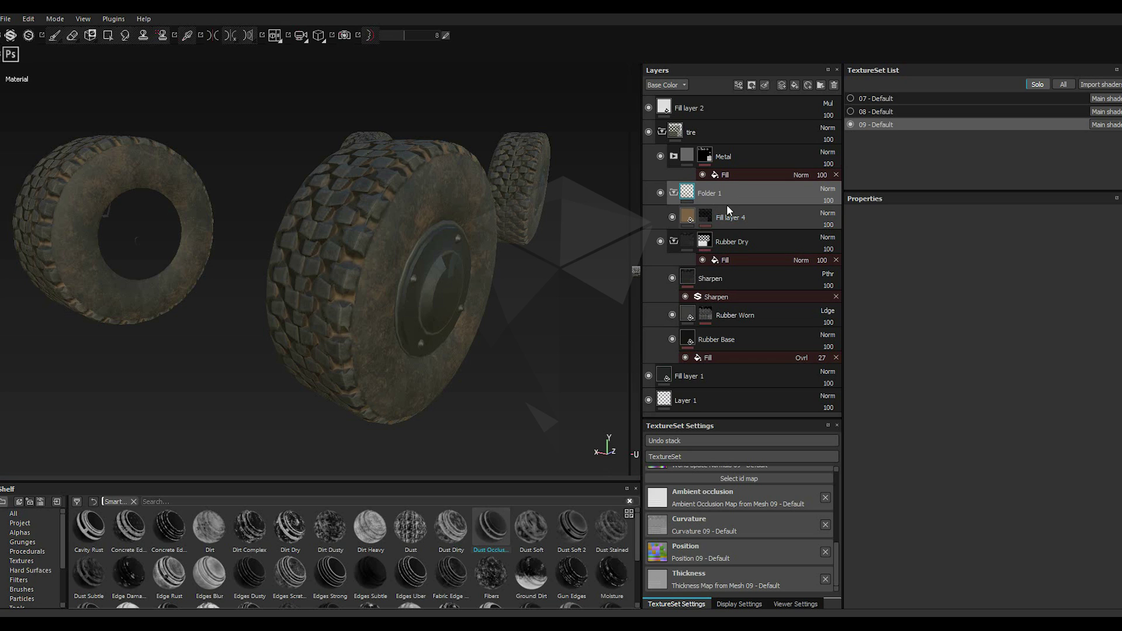
{"action": "double_click", "coordinate": [712, 200]}
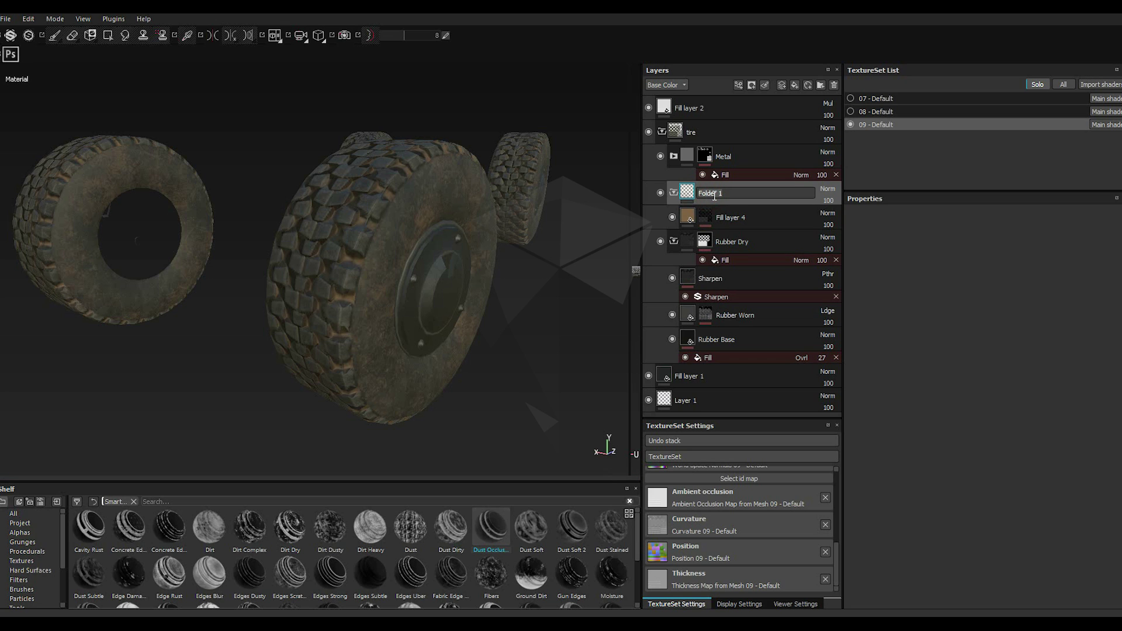
{"action": "key", "text": "d"}
{"action": "key", "text": "d"}
{"action": "type", "text": "irrt"}
{"action": "key", "text": "Return"}
{"action": "type", "text": "irt"}
{"action": "key", "text": "Return"}
{"action": "type", "text": "irt"}
{"action": "key", "text": "Return"}
{"action": "type", "text": "irt"}
{"action": "key", "text": "Return"}
{"action": "type", "text": "irt"}
{"action": "key", "text": "Return"}
{"action": "key", "text": "Return"}
{"action": "key", "text": "Return"}
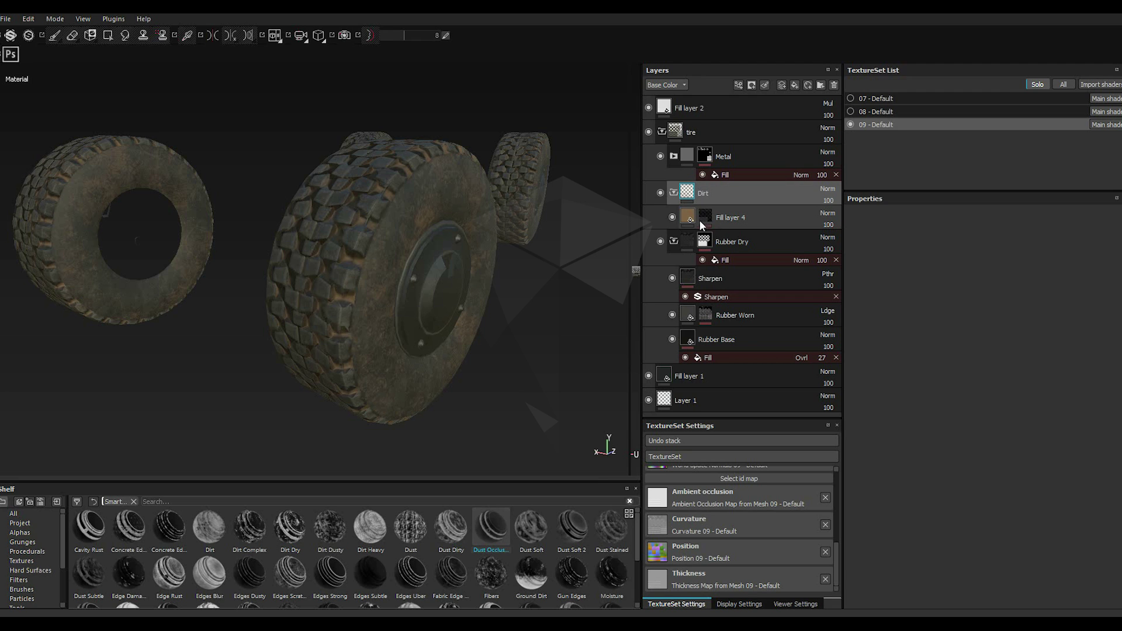
{"action": "left_click", "coordinate": [705, 222]}
{"action": "right_click", "coordinate": [705, 222]}
{"action": "left_click", "coordinate": [705, 223]}
{"action": "right_click", "coordinate": [705, 223]}
{"action": "right_click", "coordinate": [706, 222]}
{"action": "left_click", "coordinate": [756, 404]}
{"action": "right_click", "coordinate": [706, 222]}
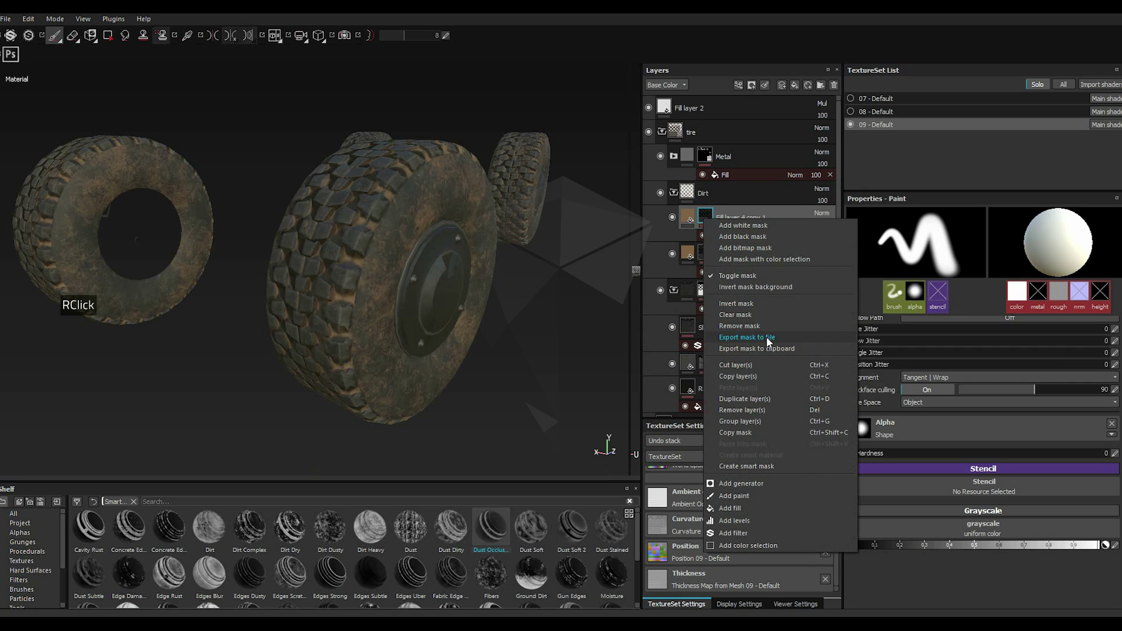
Step: Try the dusty edges smart mask on Fill layer 4 copy 1, then remove it
{"action": "left_click", "coordinate": [737, 318]}
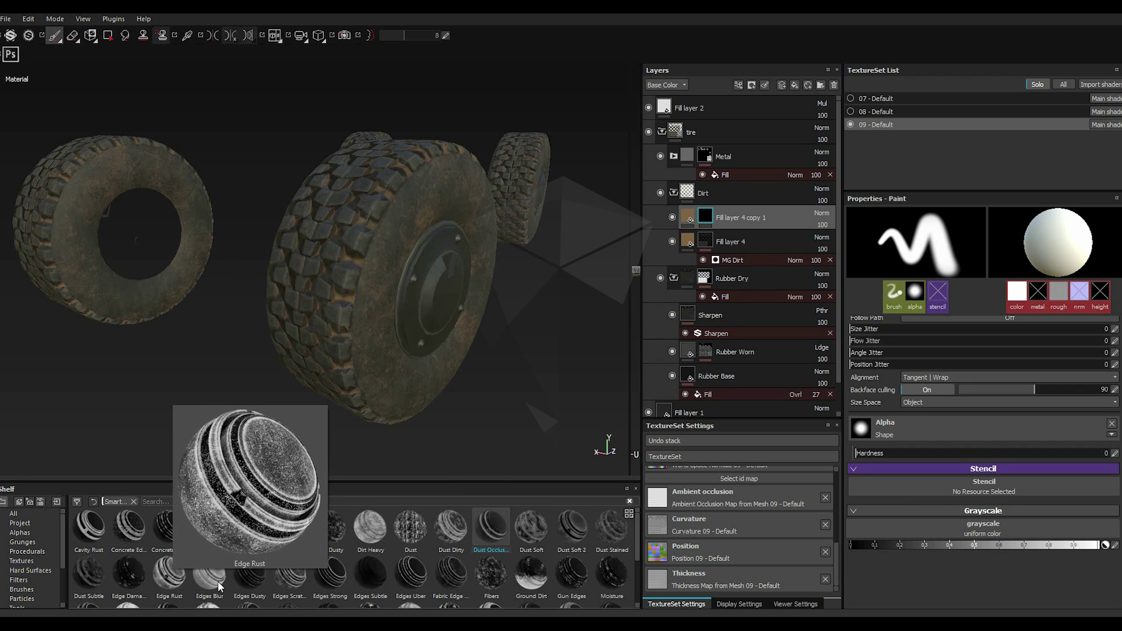
{"action": "left_click", "coordinate": [248, 590]}
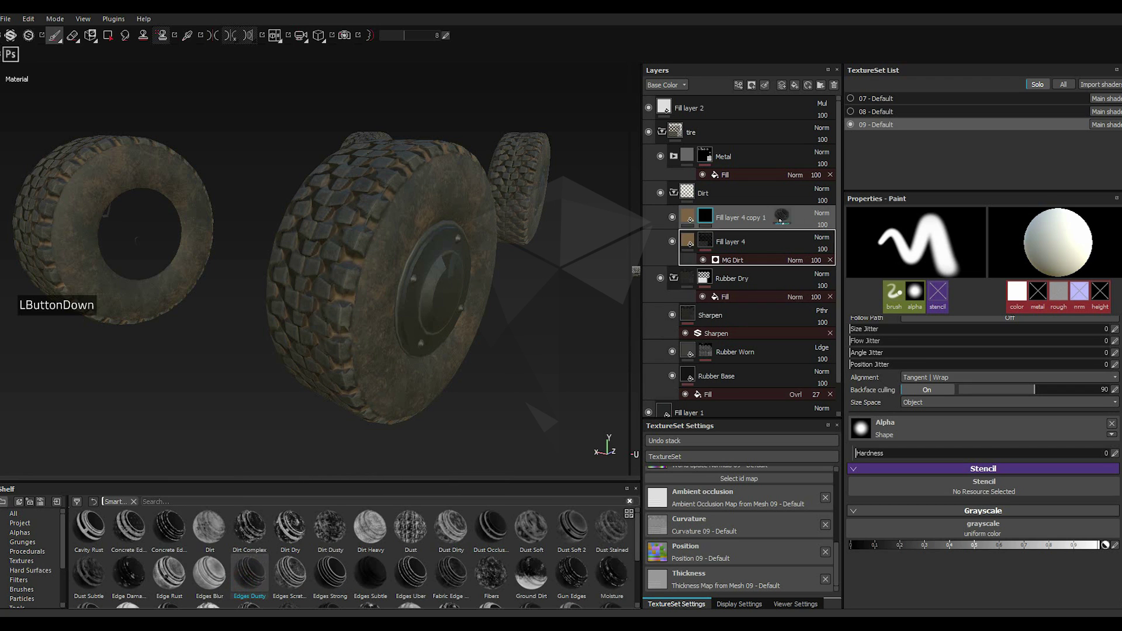
{"action": "left_click", "coordinate": [757, 222]}
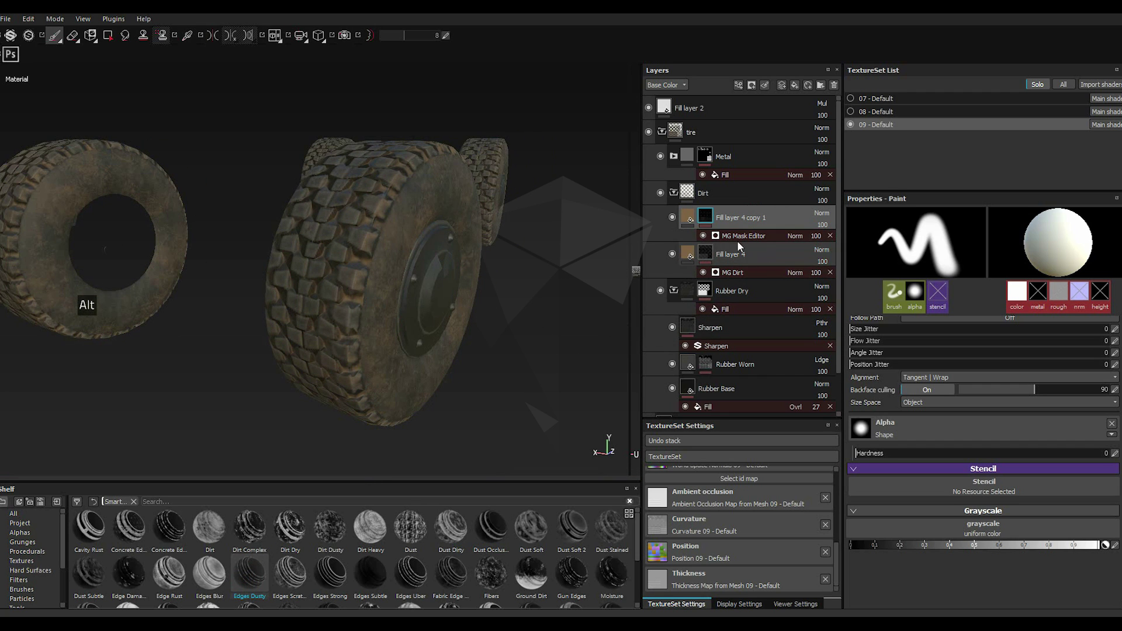
{"action": "left_click", "coordinate": [731, 241]}
{"action": "left_click", "coordinate": [964, 293]}
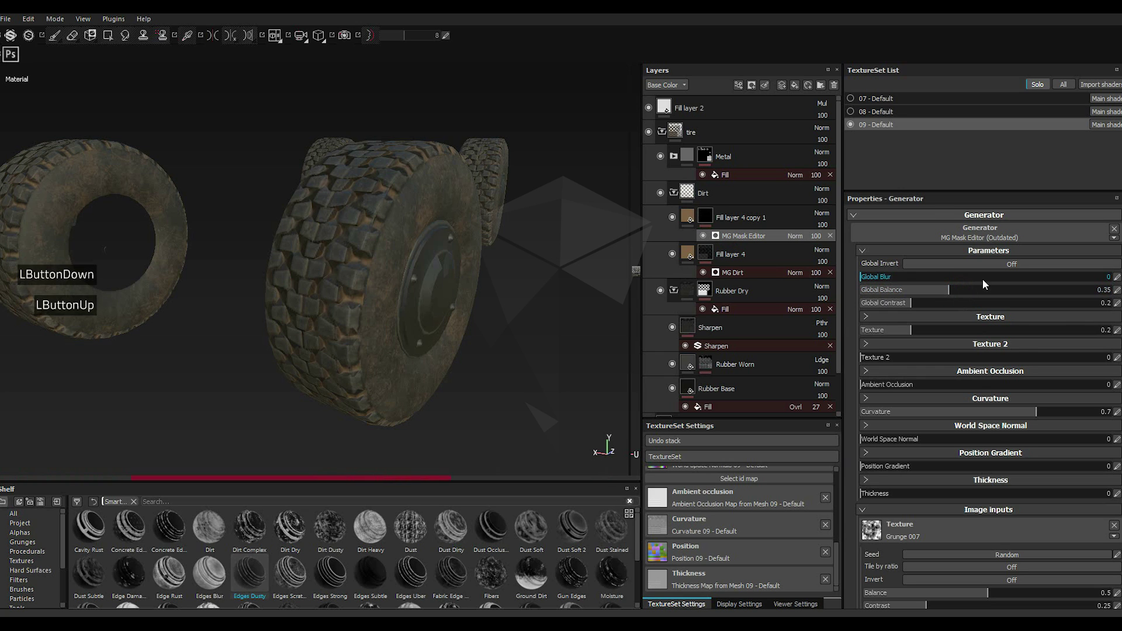
{"action": "right_click", "coordinate": [703, 216]}
{"action": "left_click", "coordinate": [750, 311]}
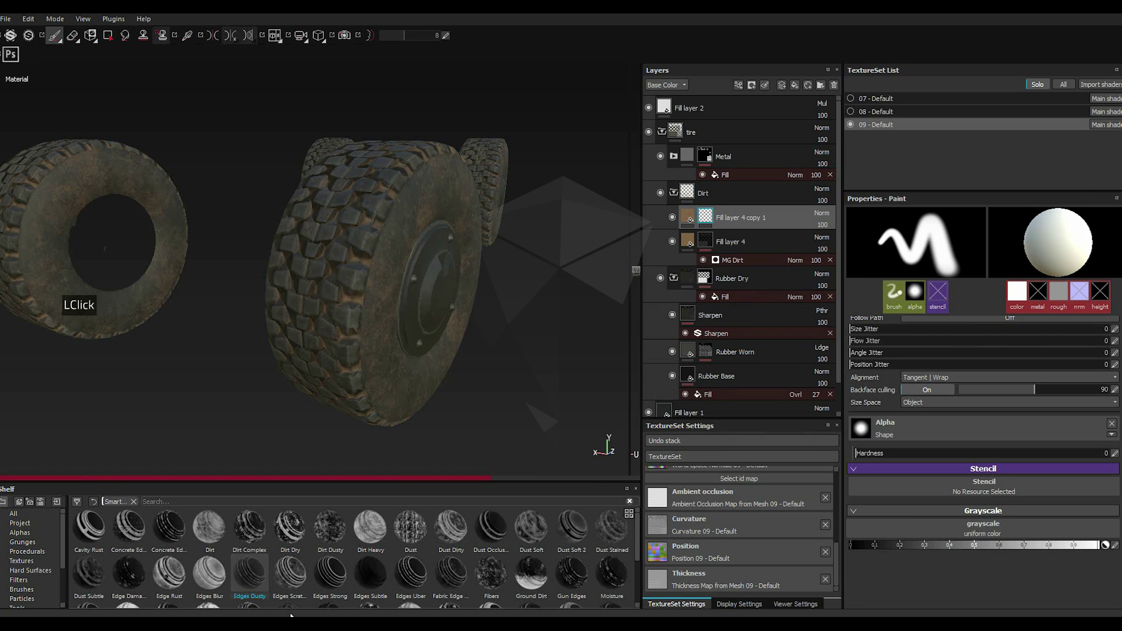
Step: Apply the Edges Scratches mask and lower MG Metal Edge Wear's wear level to about 0.02
{"action": "left_click", "coordinate": [301, 585]}
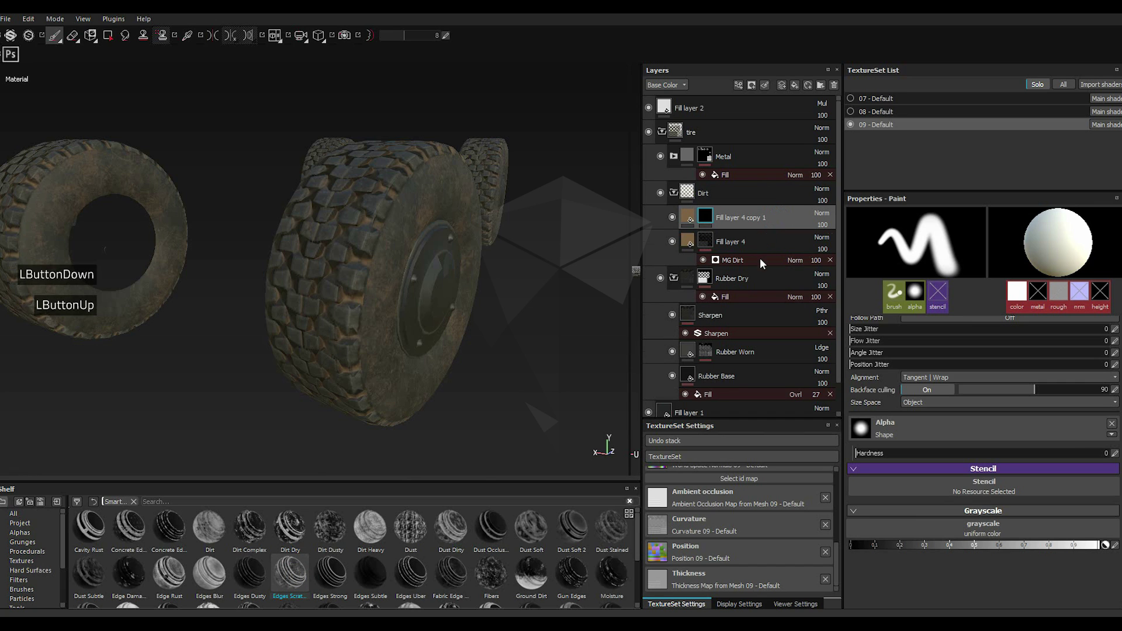
{"action": "double_click", "coordinate": [735, 245]}
{"action": "left_click", "coordinate": [736, 241]}
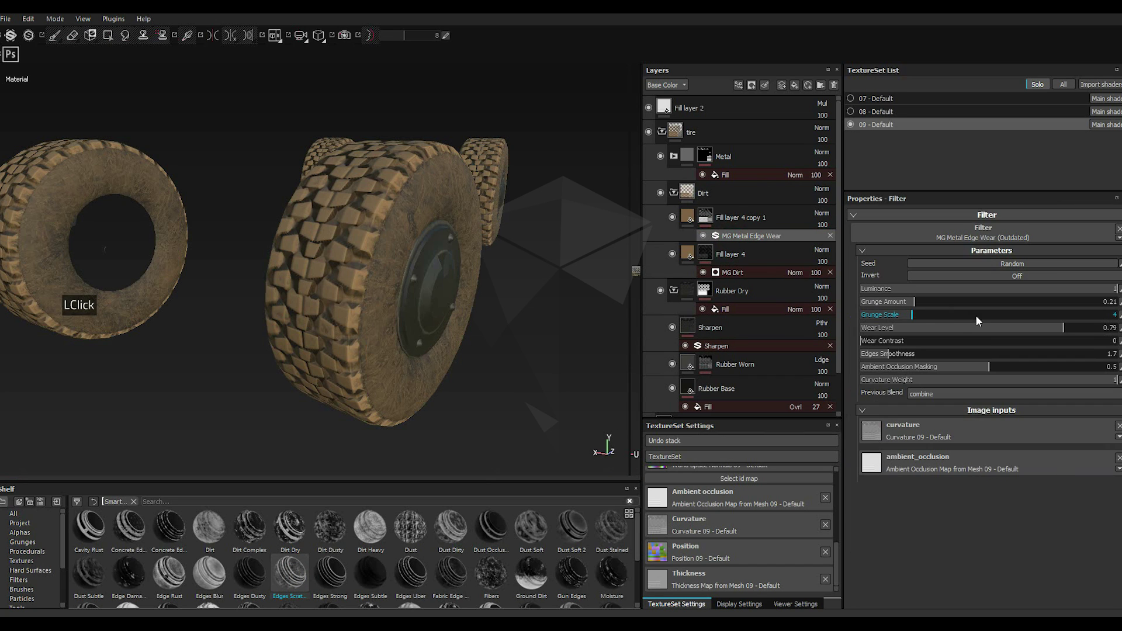
{"action": "double_click", "coordinate": [928, 329]}
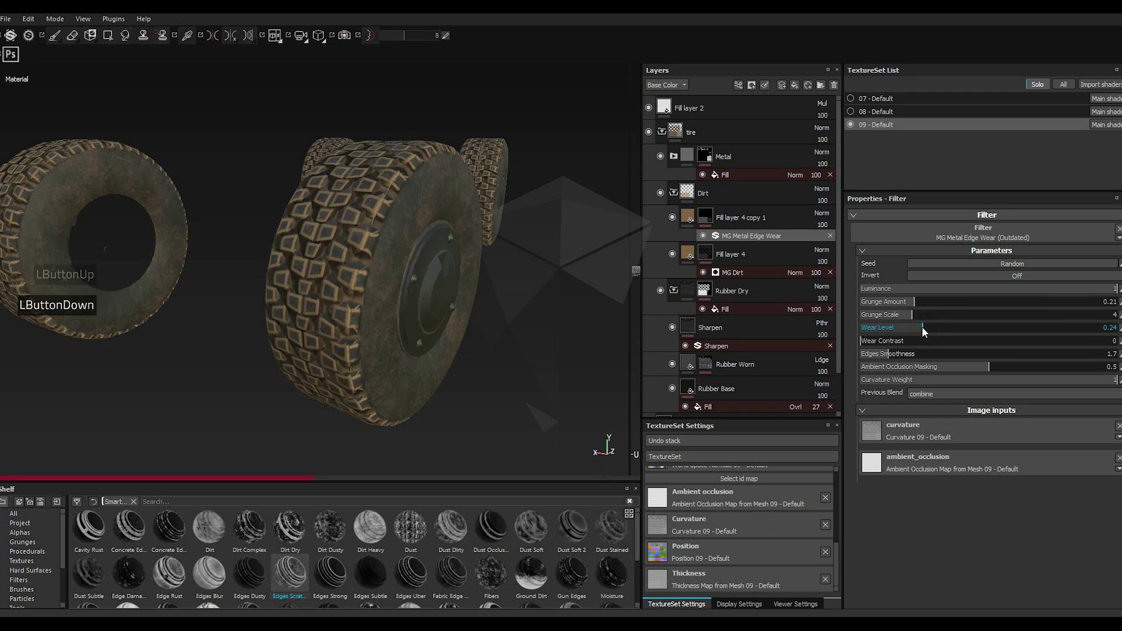
{"action": "left_click", "coordinate": [901, 332]}
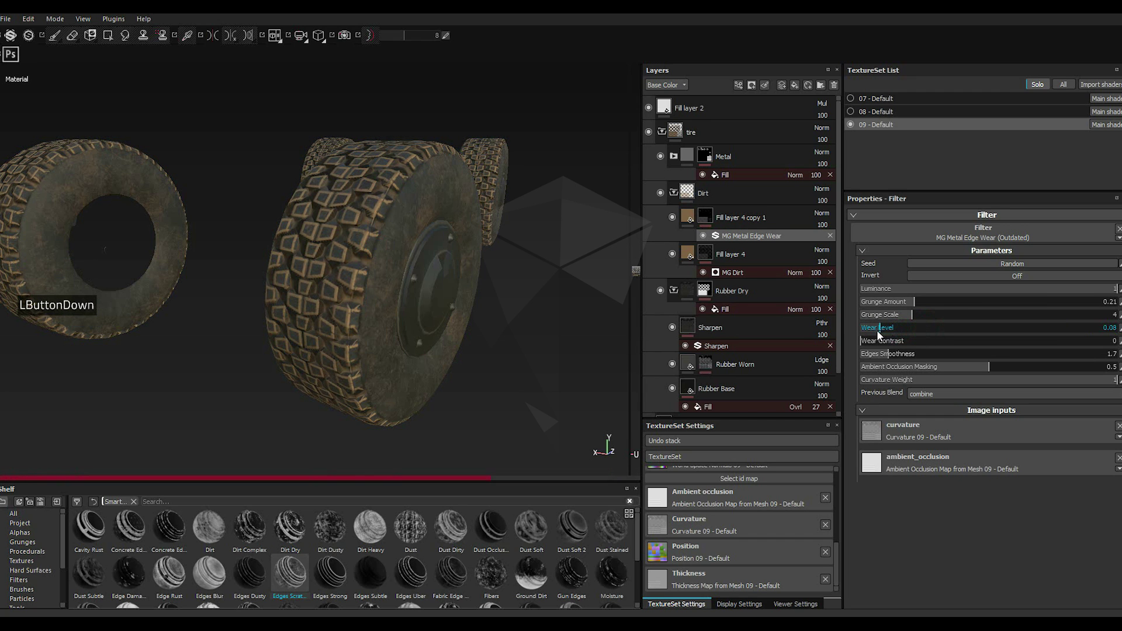
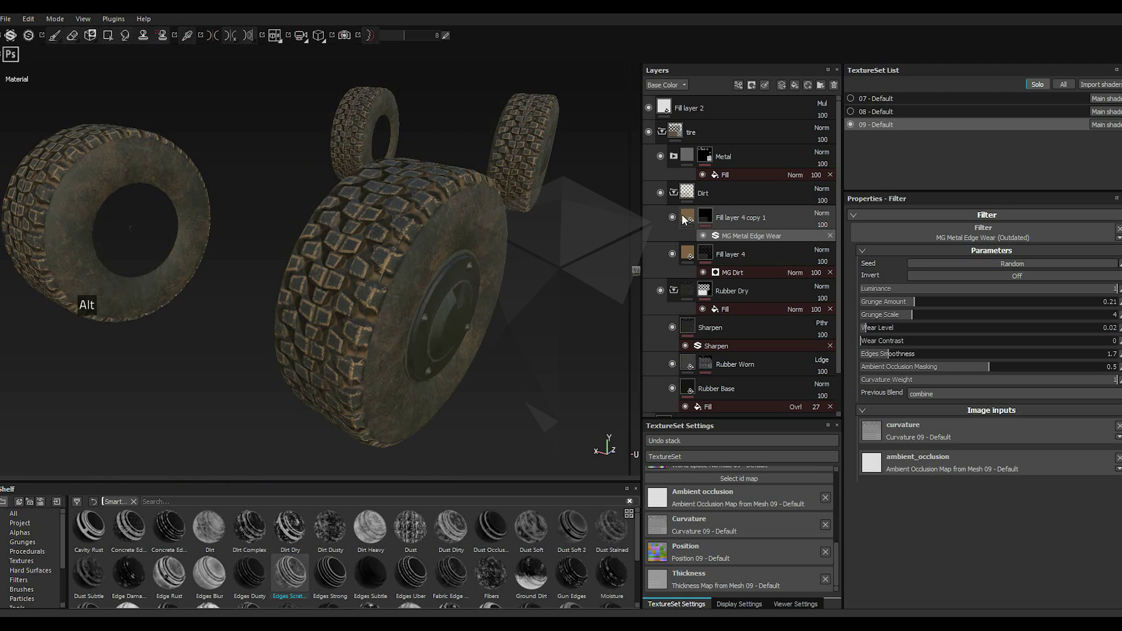
Step: Darken Fill layer 4 copy 1's base colour to a deep brown
{"action": "left_click", "coordinate": [688, 219]}
{"action": "left_click", "coordinate": [889, 407]}
{"action": "left_click", "coordinate": [822, 414]}
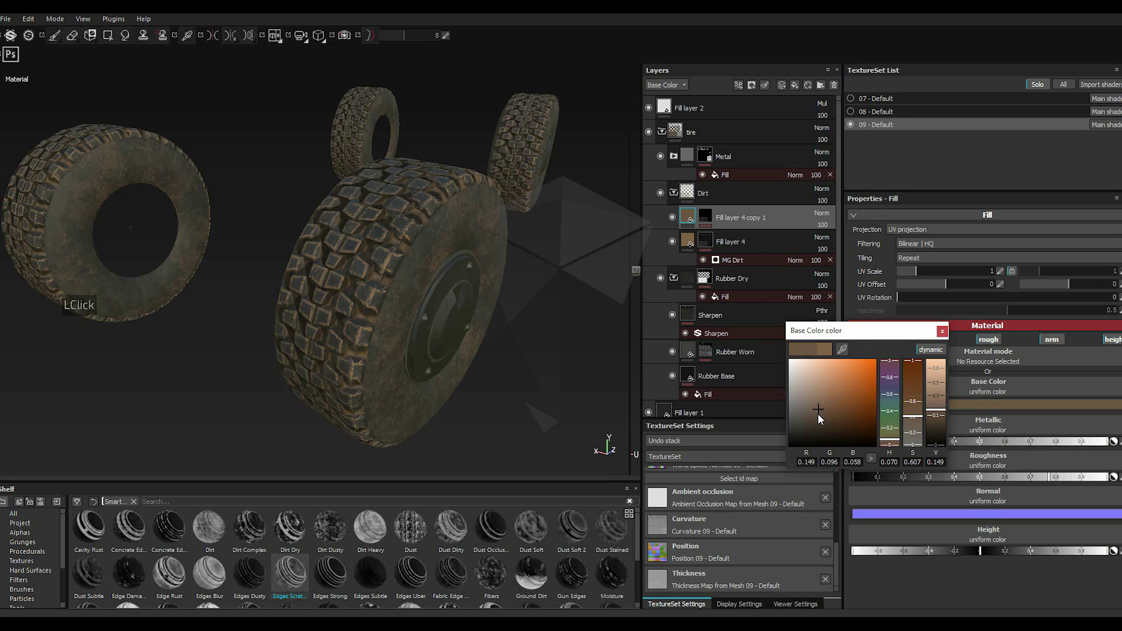
{"action": "left_click", "coordinate": [822, 422]}
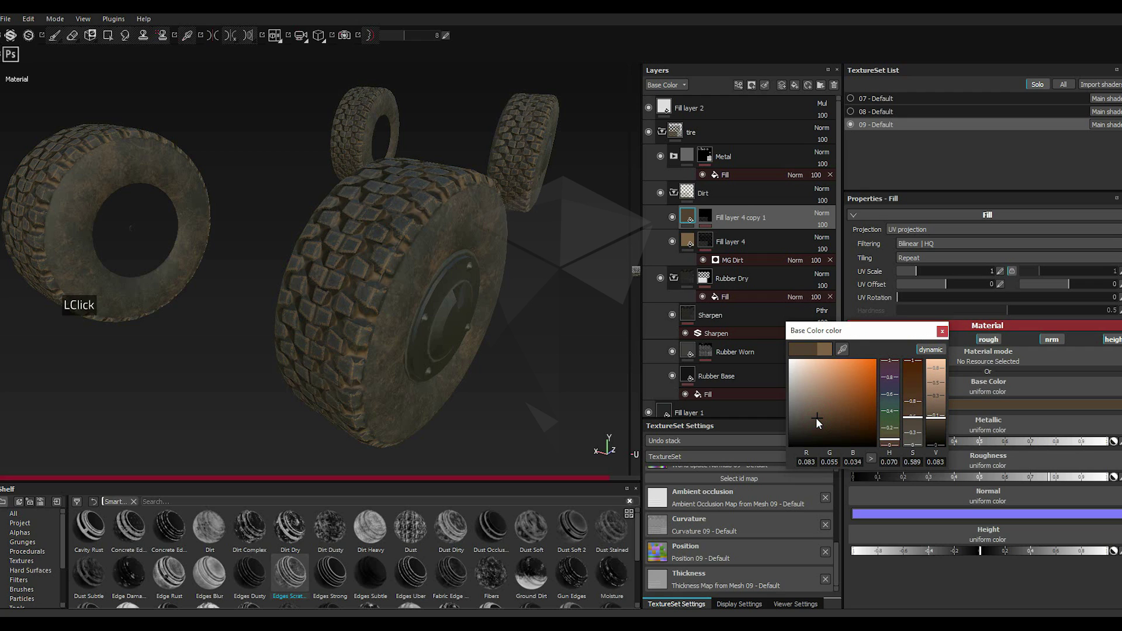
{"action": "left_click", "coordinate": [821, 422]}
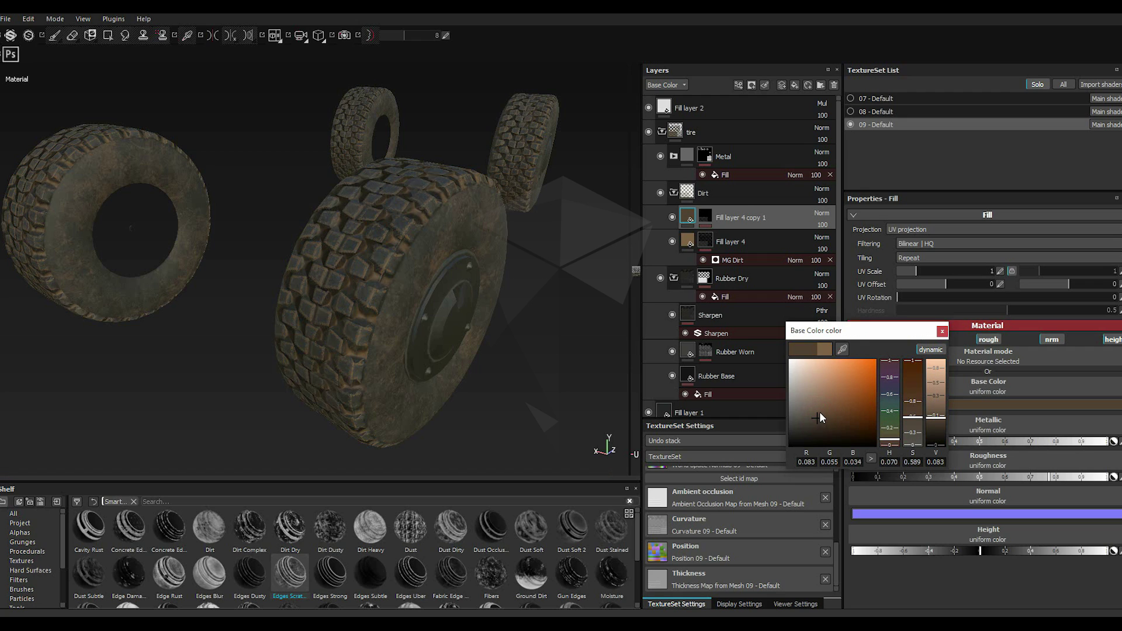
{"action": "left_click", "coordinate": [820, 418]}
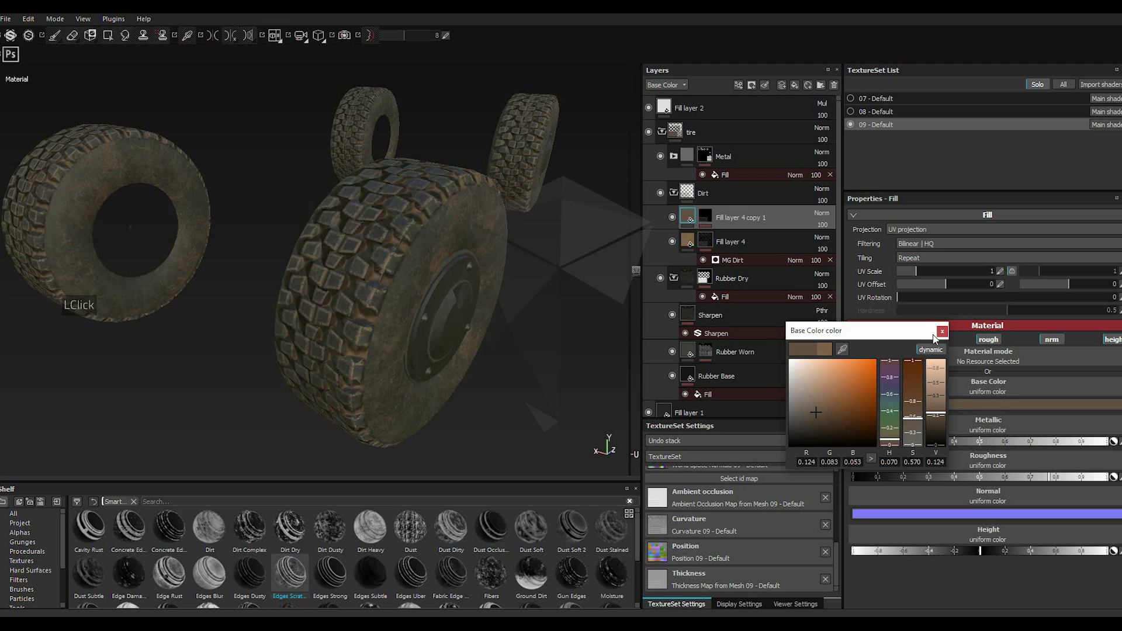
{"action": "left_click", "coordinate": [945, 337]}
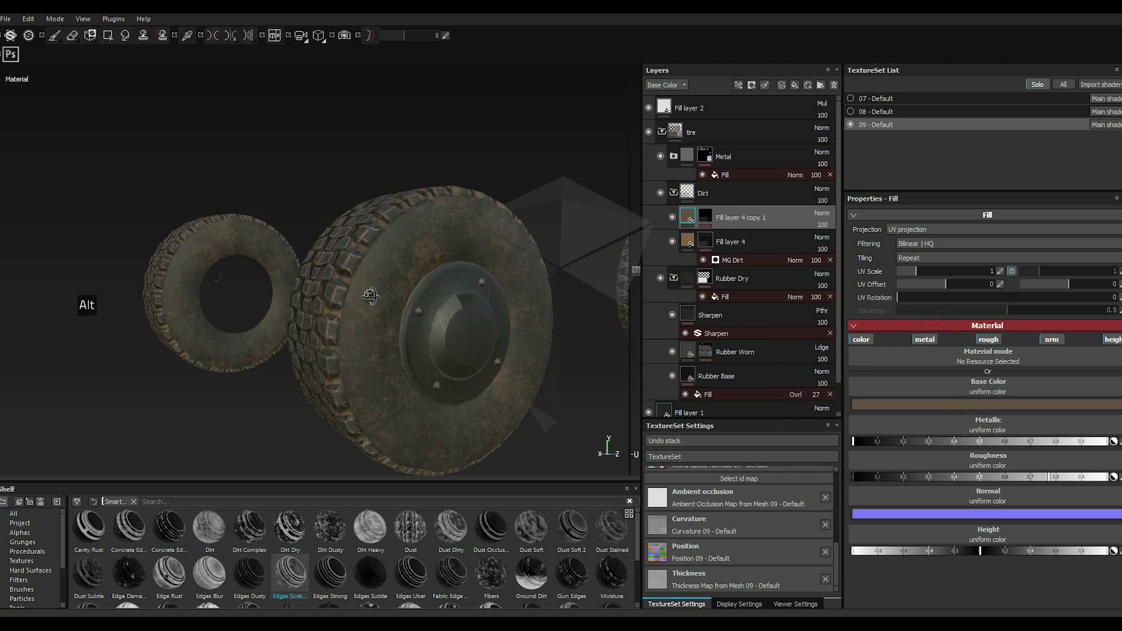
{"action": "left_click", "coordinate": [716, 221]}
Step: Remove the MG Metal Edge Wear mask from Fill layer 4 copy 1 via its layer options
{"action": "right_click", "coordinate": [714, 220]}
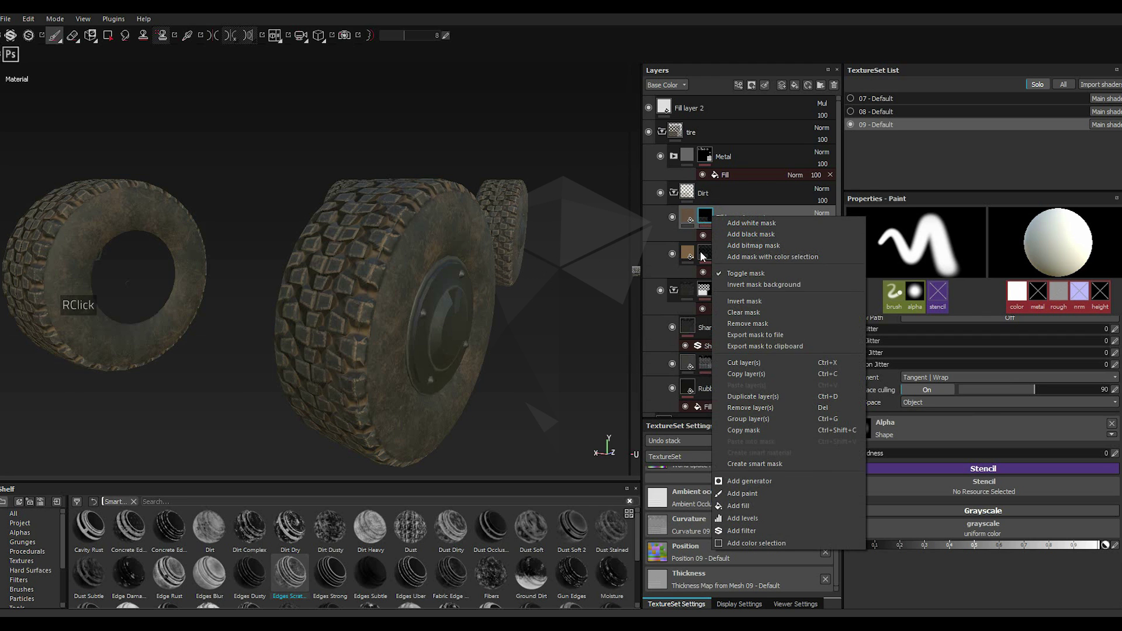
{"action": "left_click", "coordinate": [706, 213]}
{"action": "scroll", "scroll_direction": "down", "scroll_amount": 3}
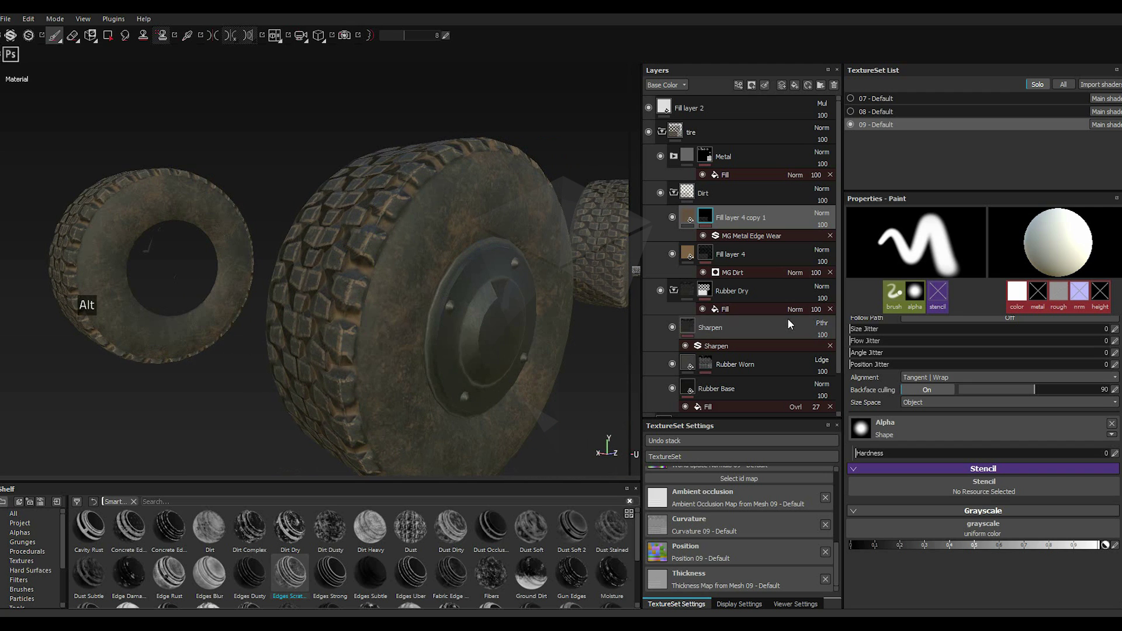
{"action": "right_click", "coordinate": [709, 220]}
{"action": "left_click", "coordinate": [746, 318]}
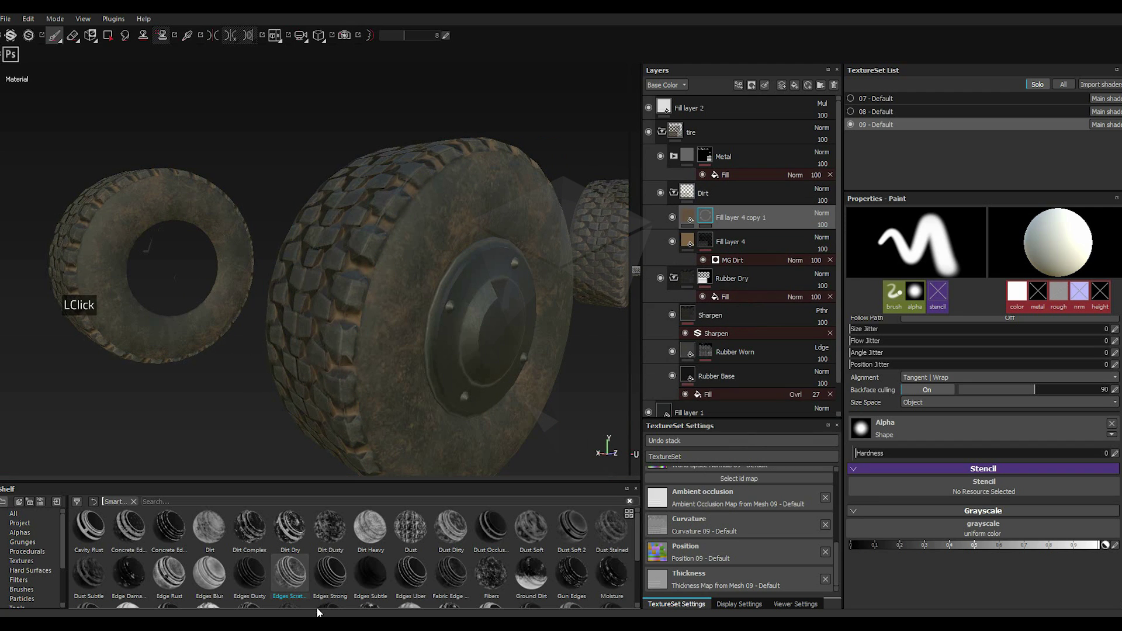
Step: Apply the Edges Strong smart mask and set Mask Editor balance 0.01, contrast 0.08
{"action": "left_click", "coordinate": [342, 584]}
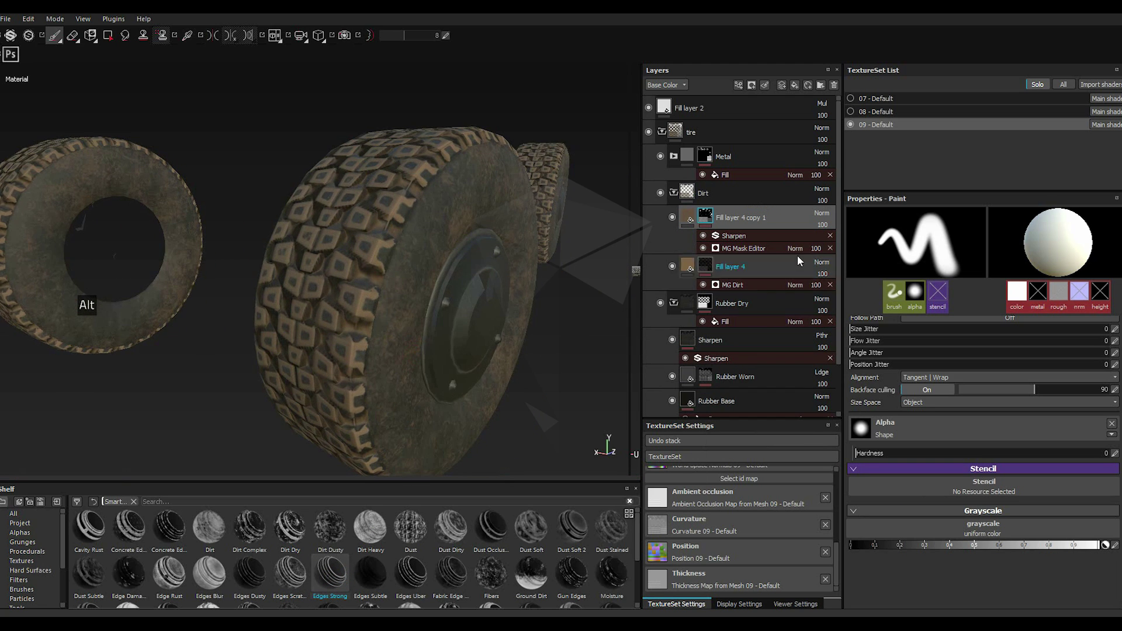
{"action": "double_click", "coordinate": [771, 251]}
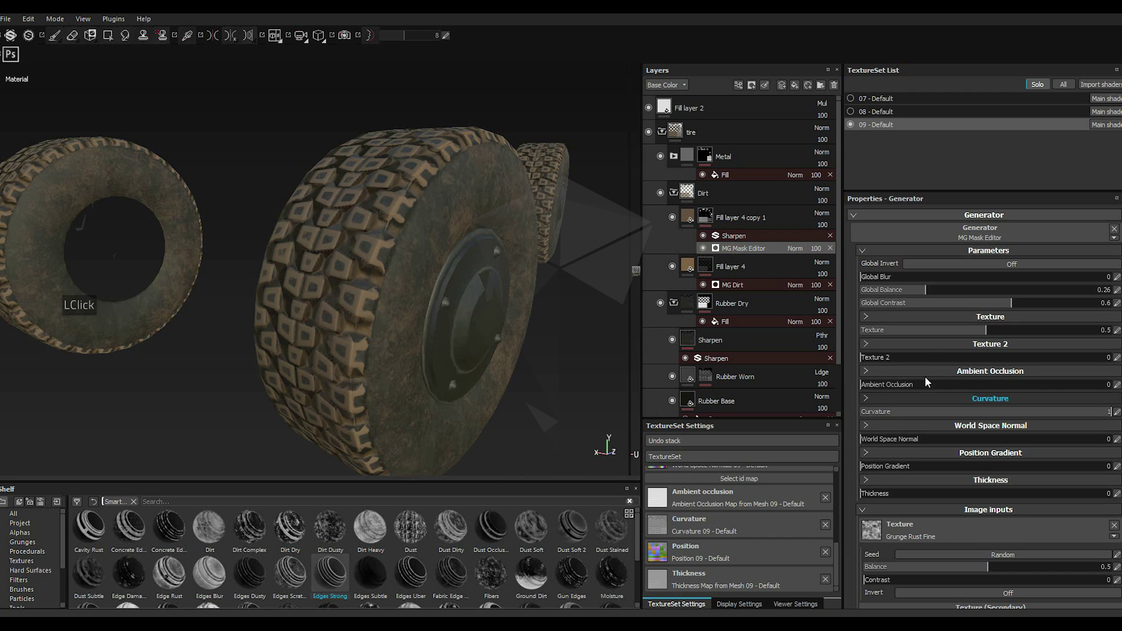
{"action": "left_click", "coordinate": [906, 294]}
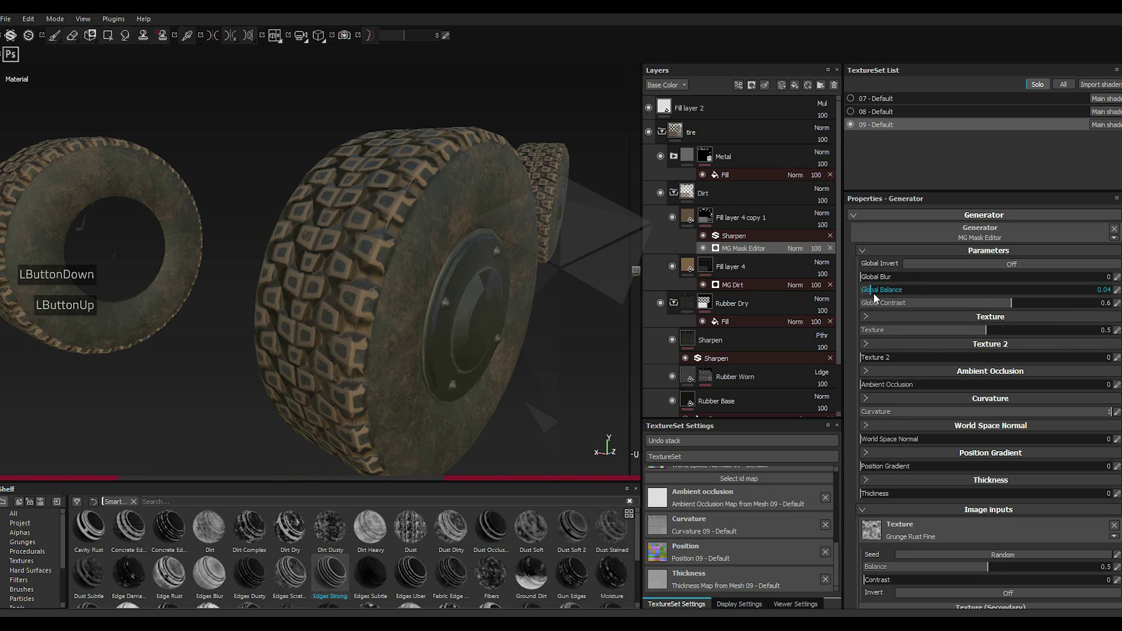
{"action": "left_click", "coordinate": [875, 298]}
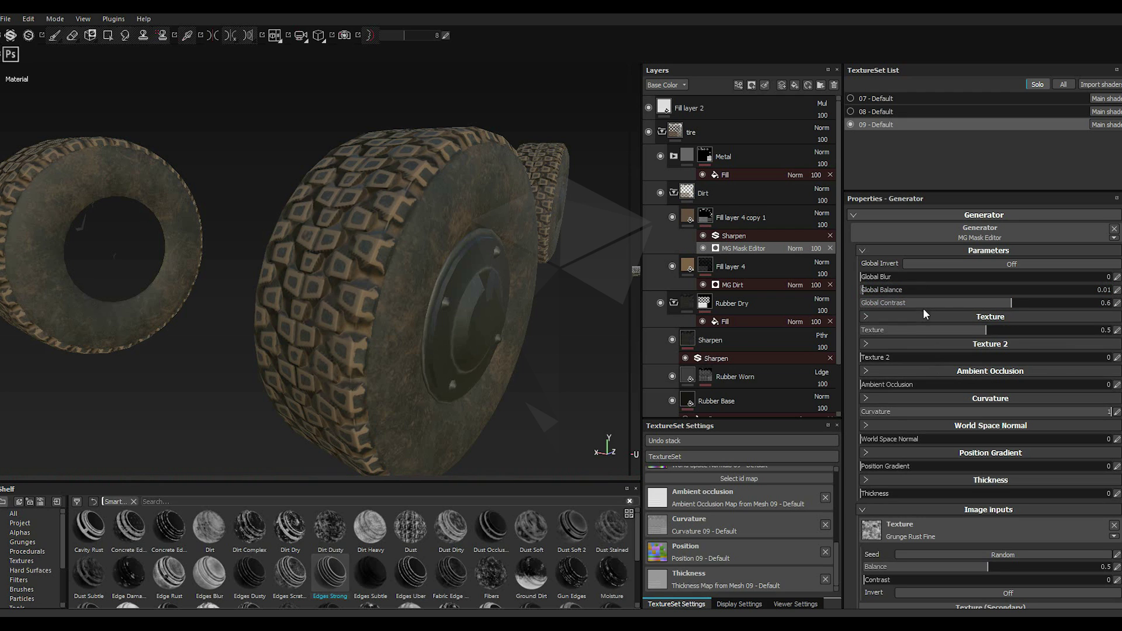
{"action": "left_click", "coordinate": [922, 308]}
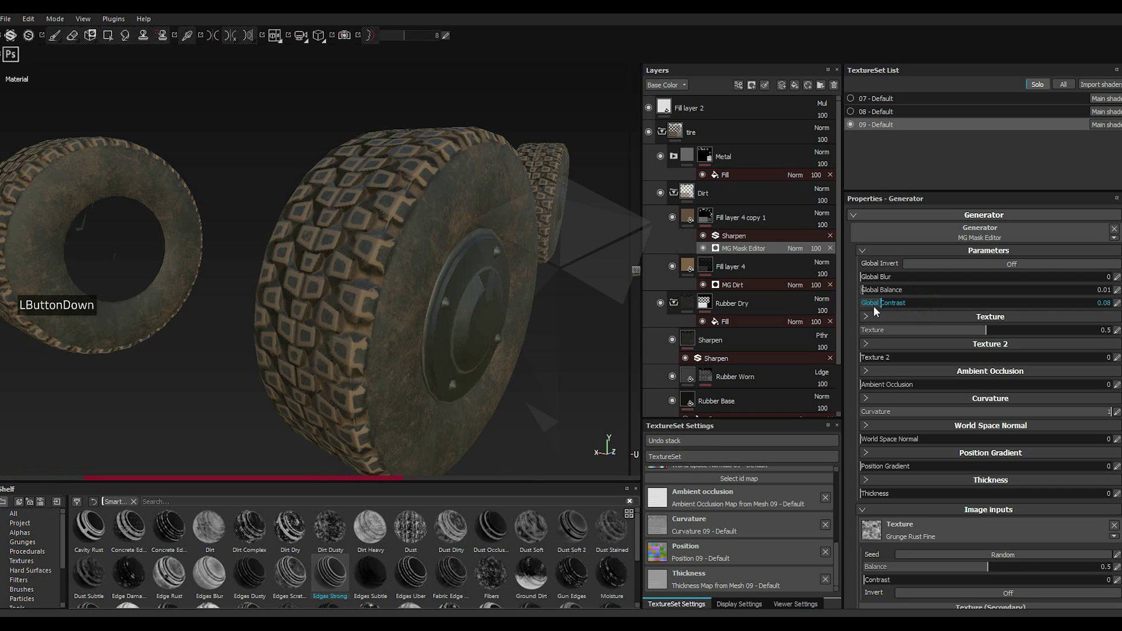
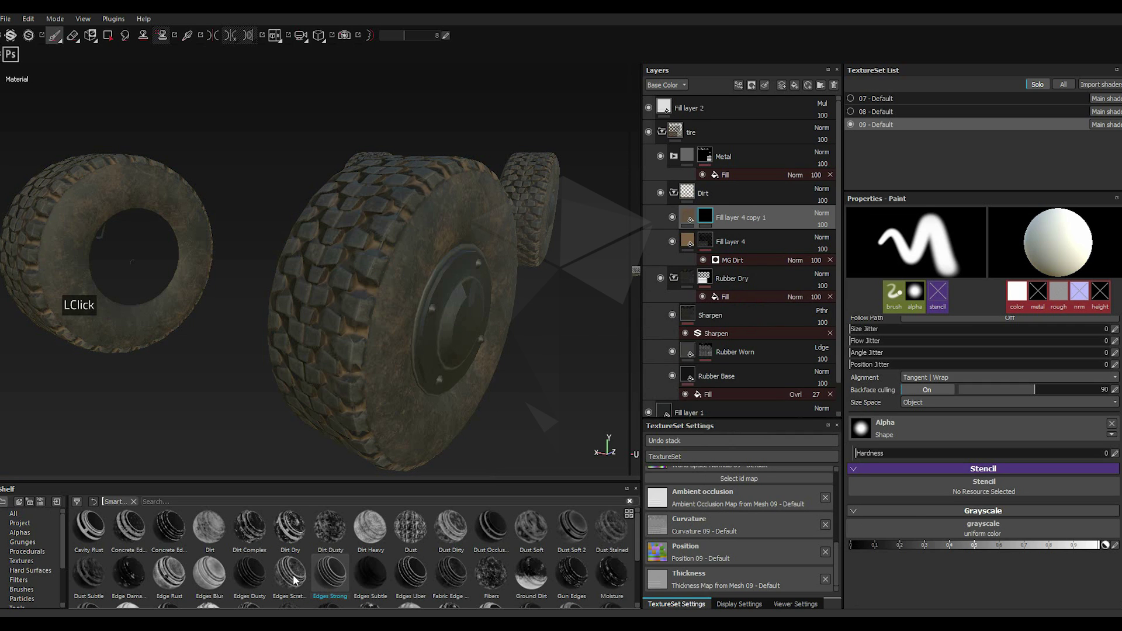
Step: Replace the mask with Edges Scratches and drop MG Metal Edge Wear level to 0.02
{"action": "left_click", "coordinate": [296, 581]}
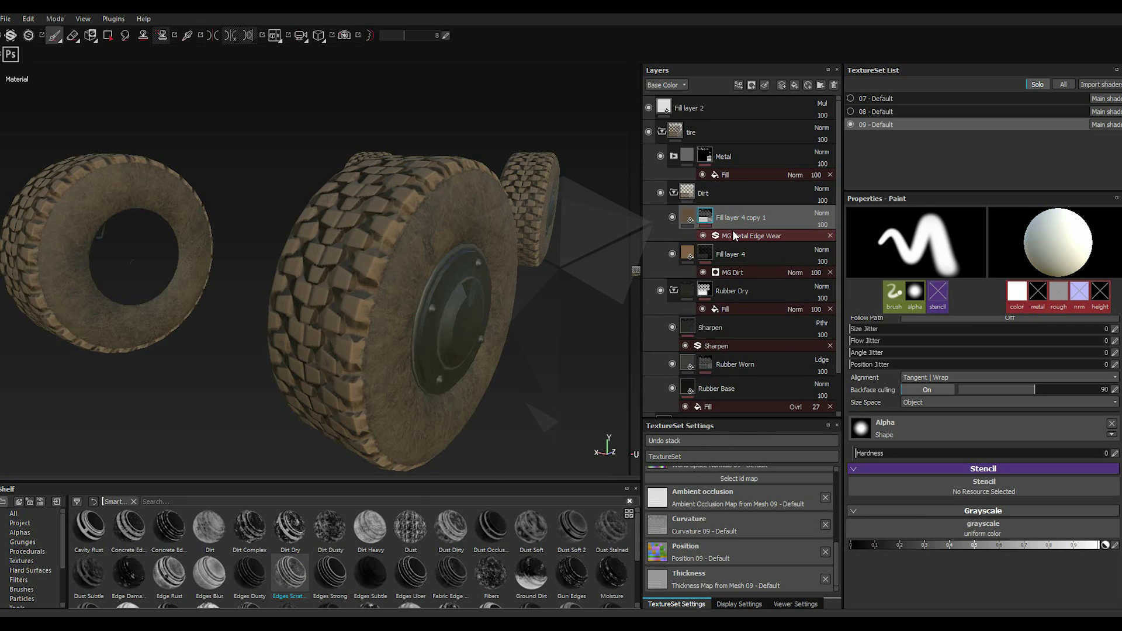
{"action": "left_click", "coordinate": [736, 236]}
{"action": "left_click", "coordinate": [962, 327]}
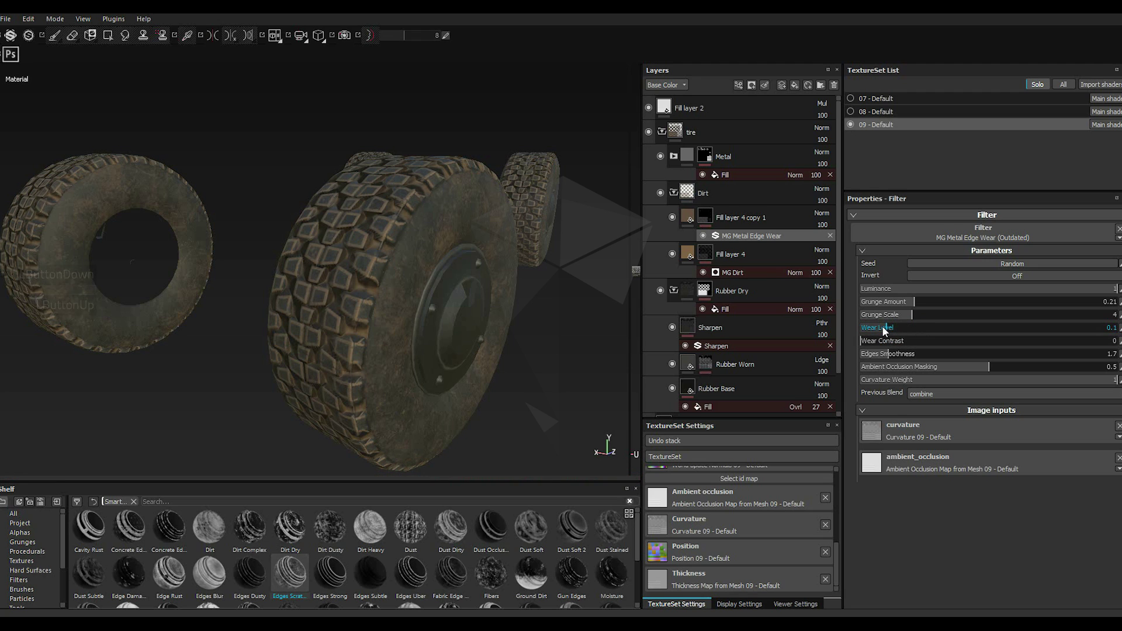
{"action": "left_click", "coordinate": [885, 330]}
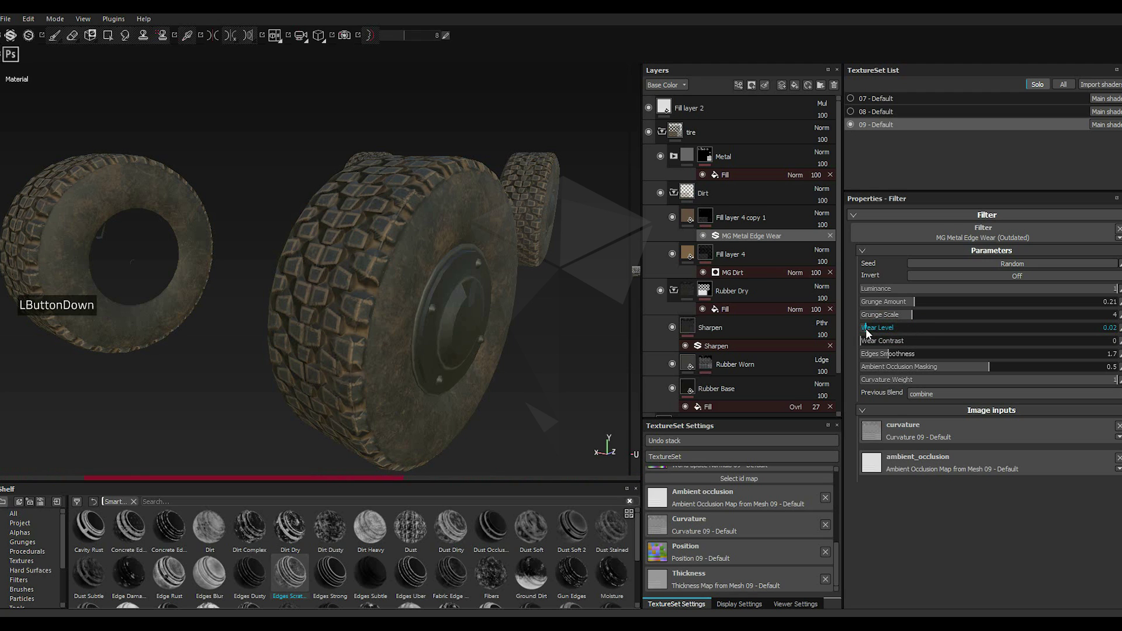
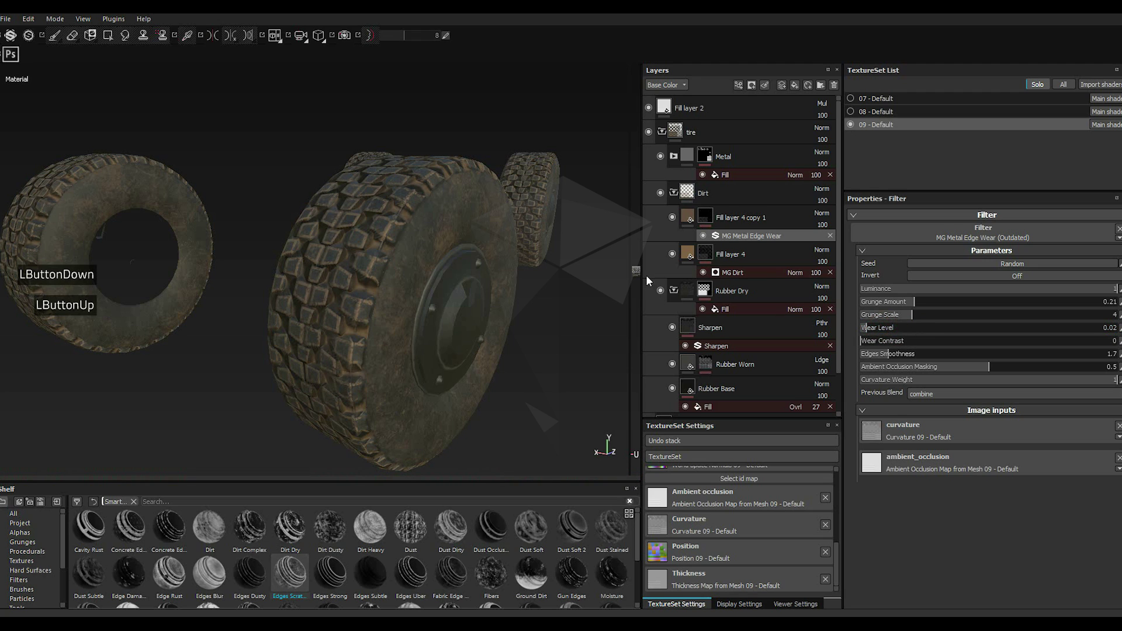
Step: Adjust the copied dirt fill's brown base colour and lower its Roughness slider
{"action": "left_click", "coordinate": [887, 411]}
{"action": "left_click", "coordinate": [816, 428]}
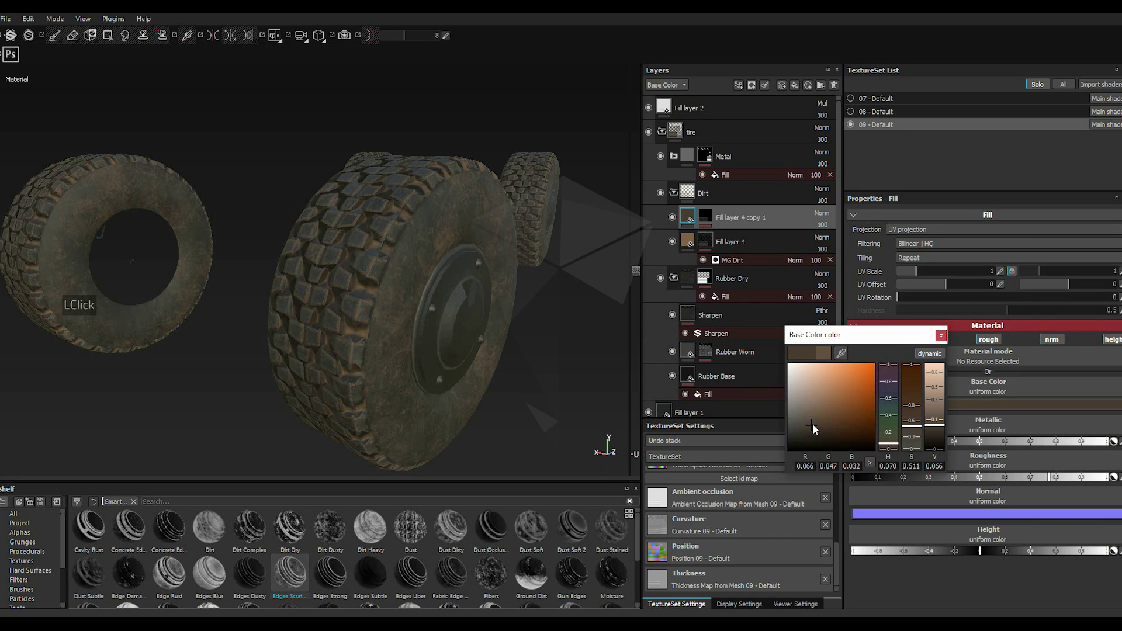
{"action": "left_click", "coordinate": [817, 424]}
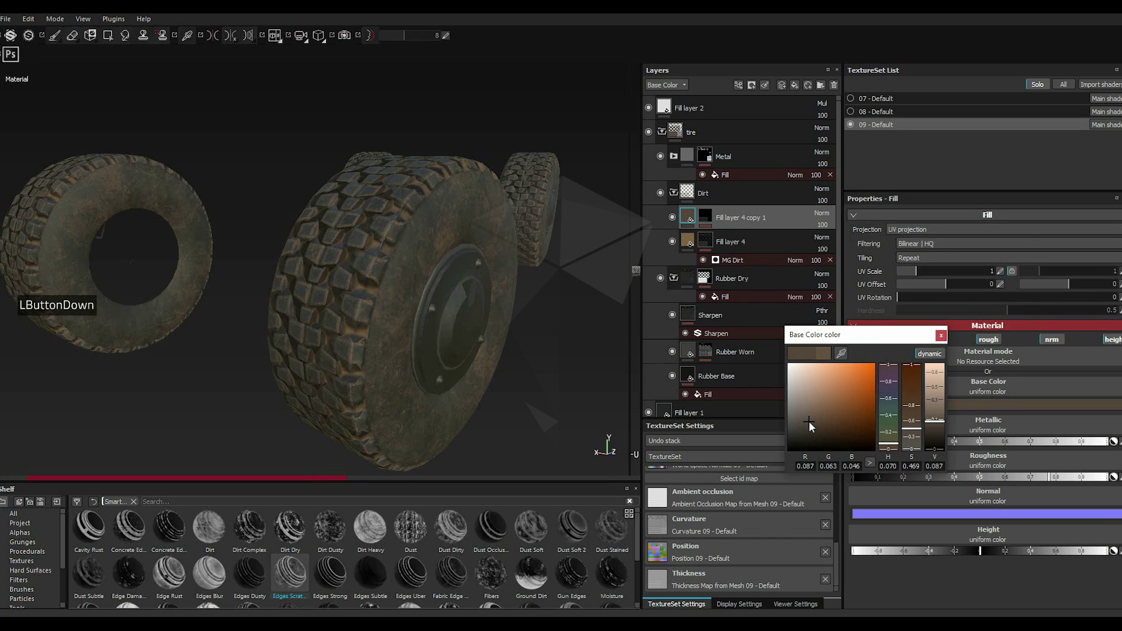
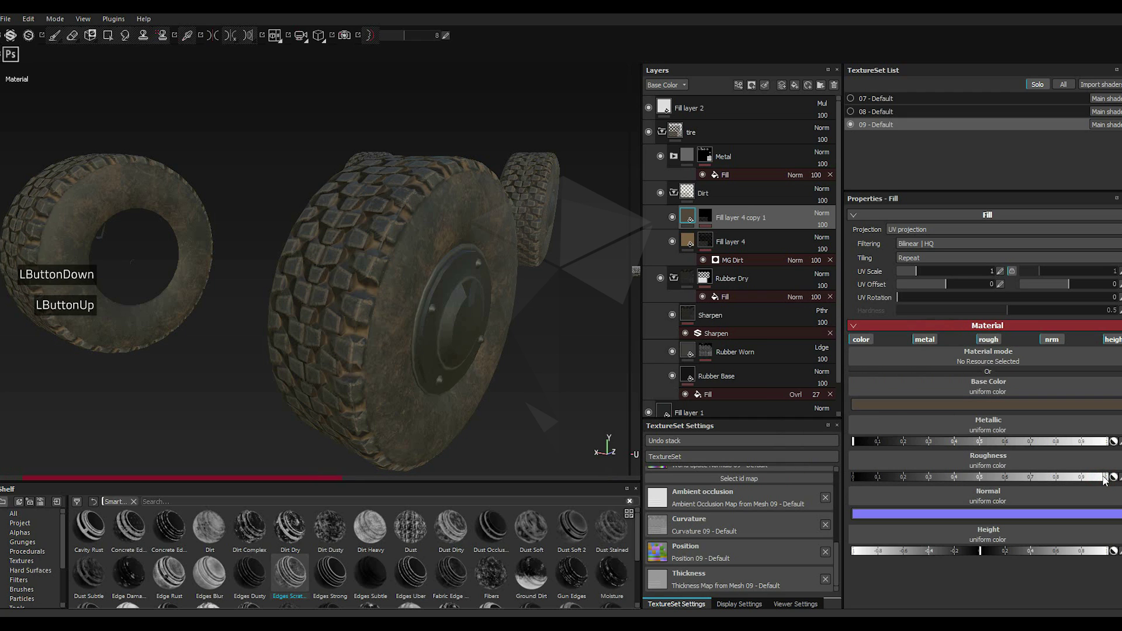
{"action": "left_click", "coordinate": [1009, 482]}
{"action": "left_click", "coordinate": [1012, 480]}
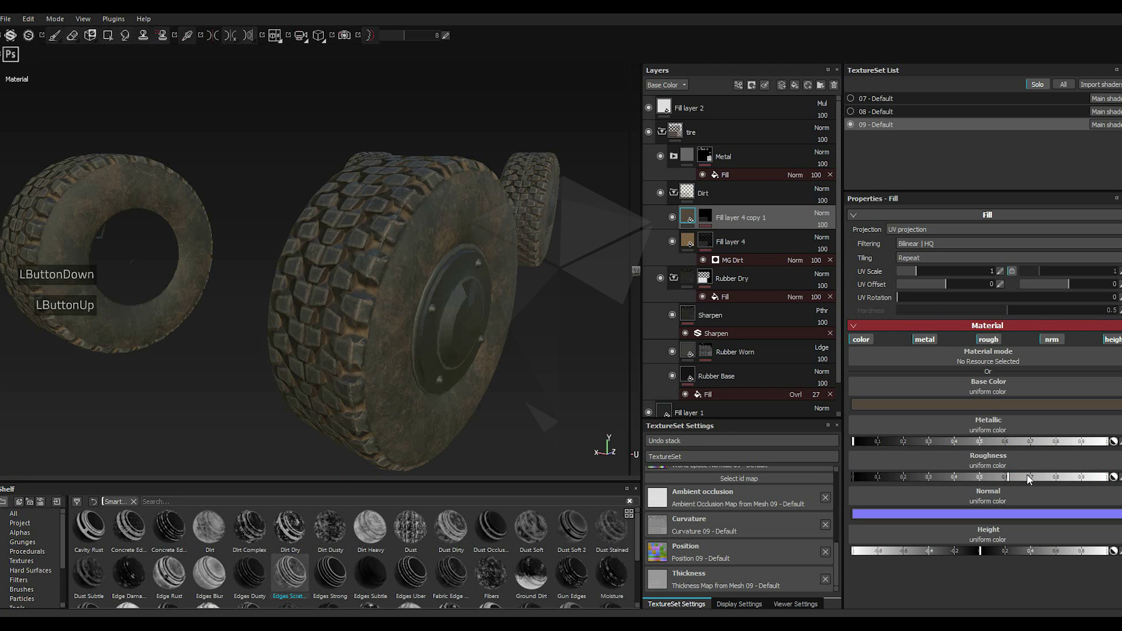
{"action": "left_click", "coordinate": [1000, 482]}
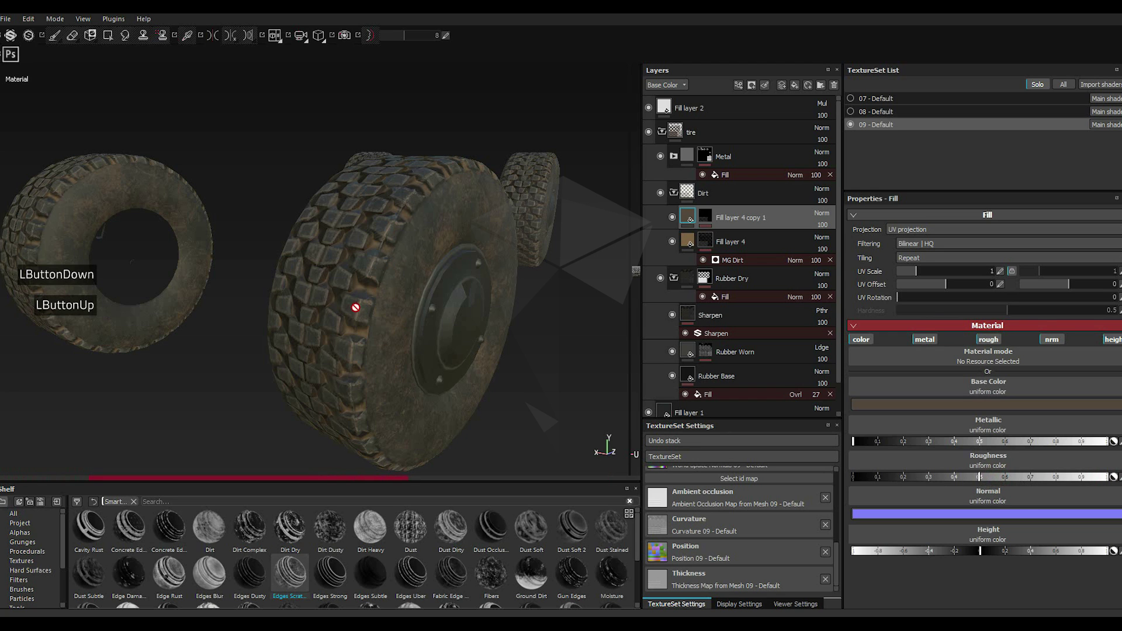
{"action": "scroll", "scroll_direction": "up", "scroll_amount": 3}
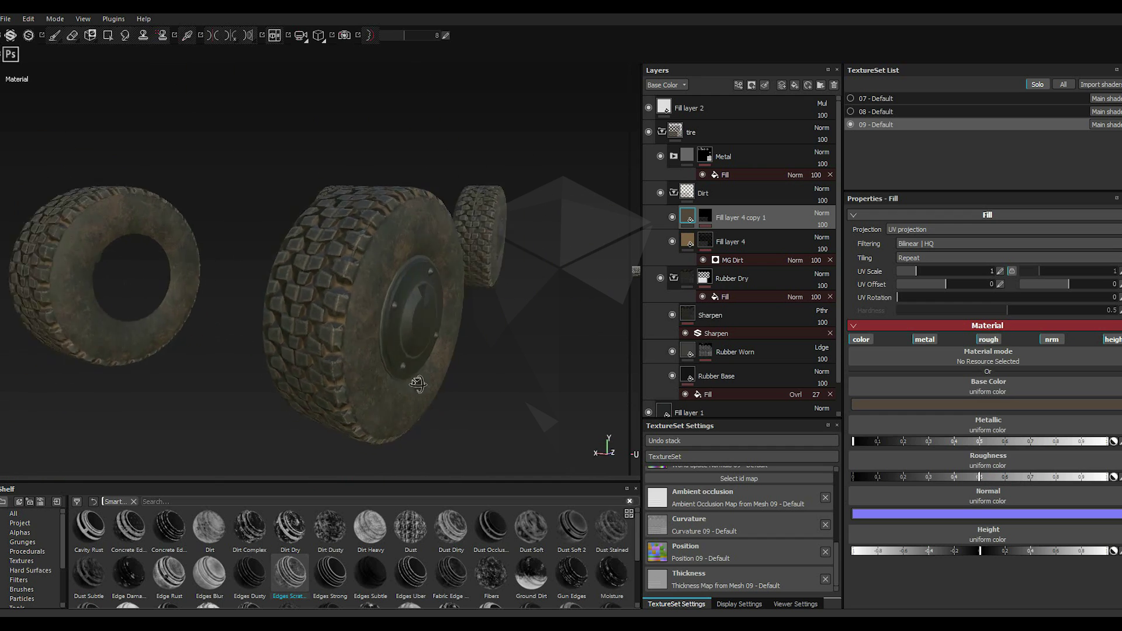
{"action": "scroll", "scroll_direction": "up", "scroll_amount": 3}
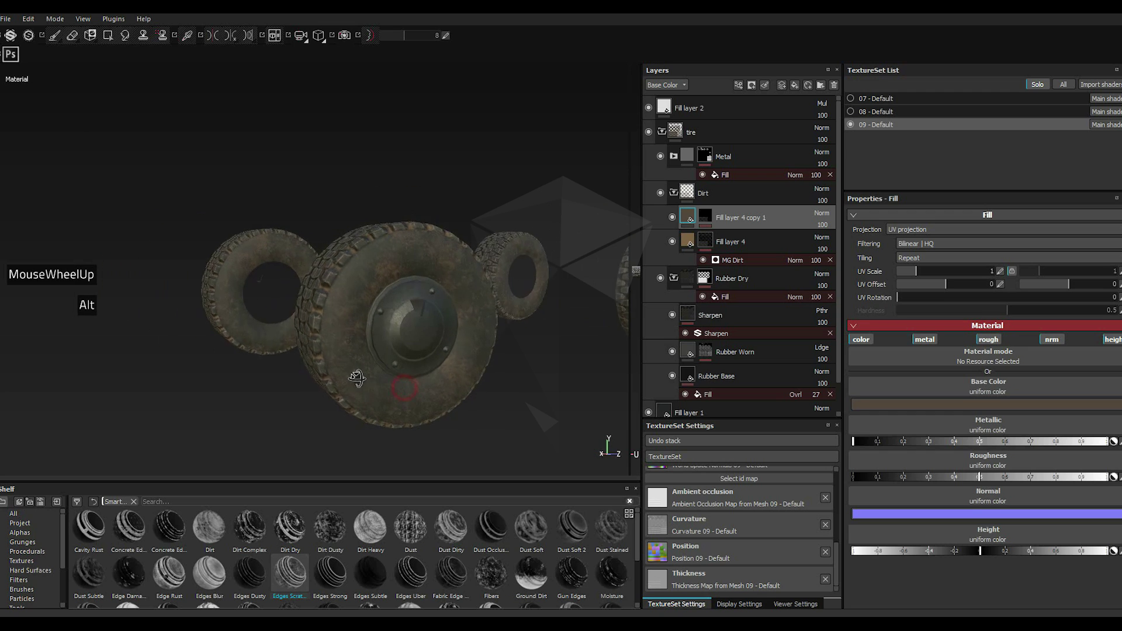
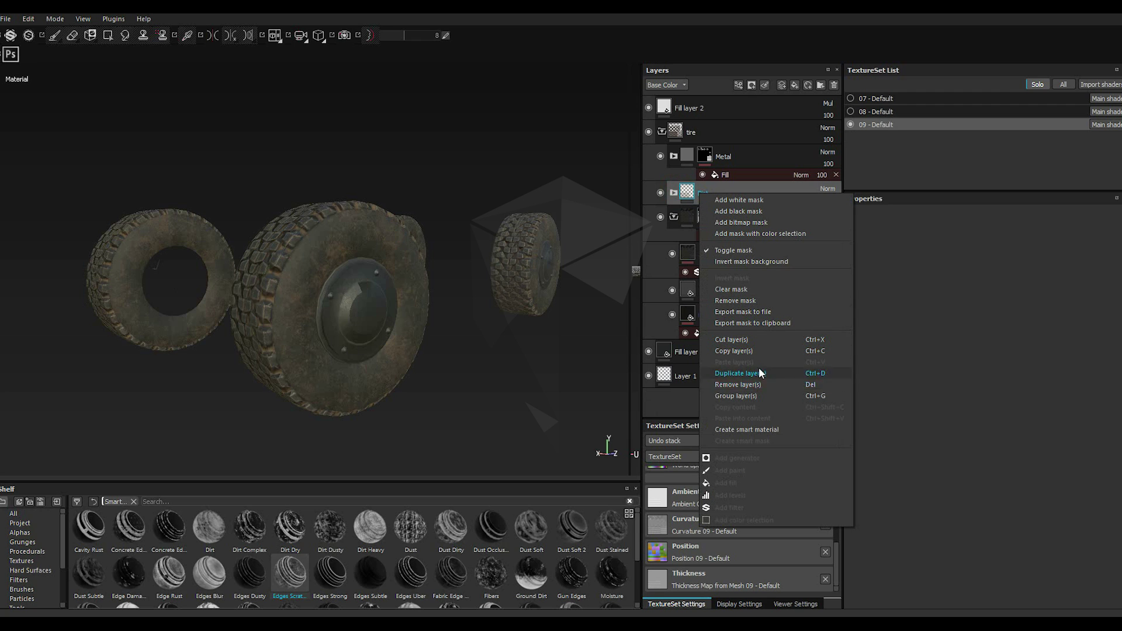
Step: Duplicate the Dirt folder into the expanded Metal group
{"action": "left_click", "coordinate": [746, 357]}
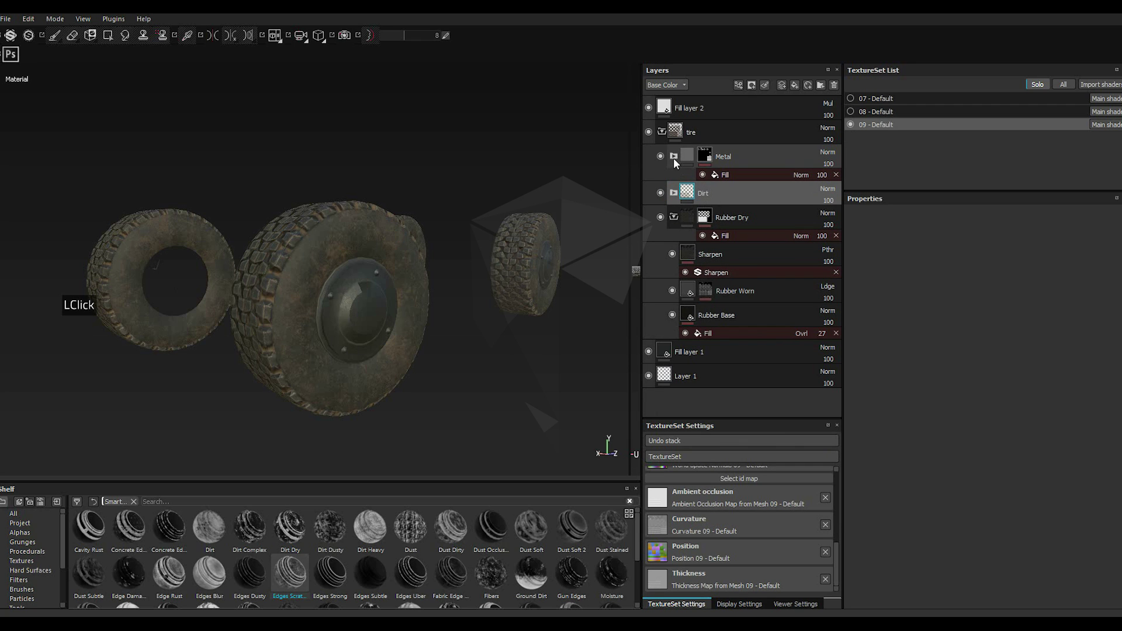
{"action": "left_click", "coordinate": [676, 160]}
{"action": "double_click", "coordinate": [708, 197]}
{"action": "right_click", "coordinate": [708, 197]}
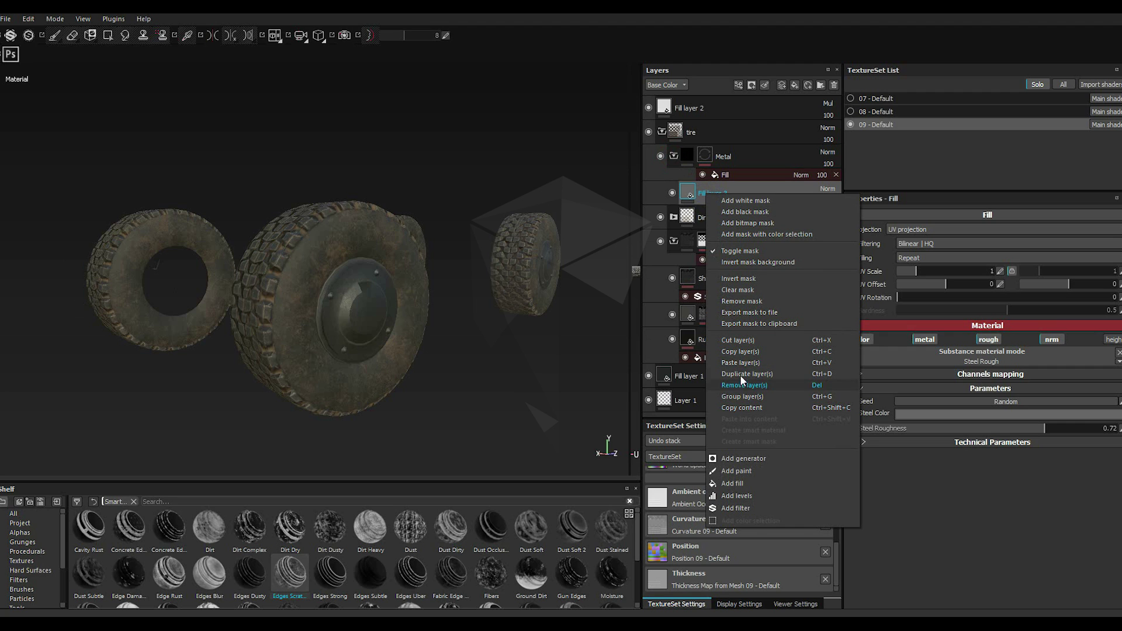
{"action": "left_click", "coordinate": [741, 367]}
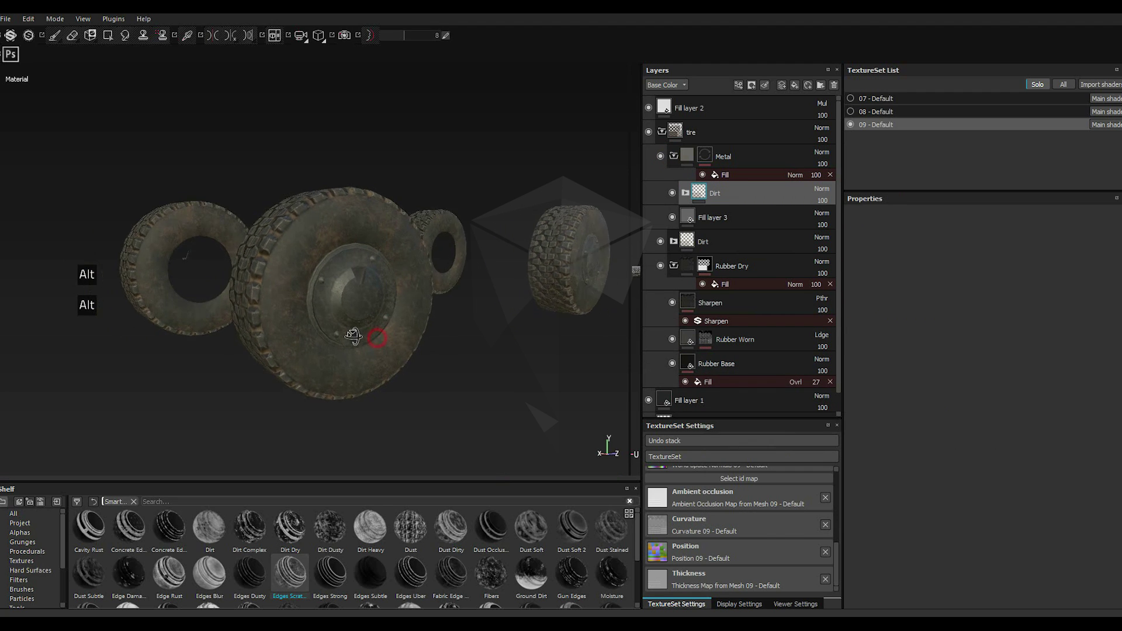
{"action": "scroll", "scroll_direction": "down", "scroll_amount": 3}
Step: Raise the MG Metal Edge Wear level to 0.12 on the copied hub dirt layer
{"action": "left_click", "coordinate": [690, 197]}
{"action": "left_click", "coordinate": [721, 224]}
{"action": "left_click", "coordinate": [742, 239]}
{"action": "left_click", "coordinate": [895, 330]}
{"action": "double_click", "coordinate": [894, 331]}
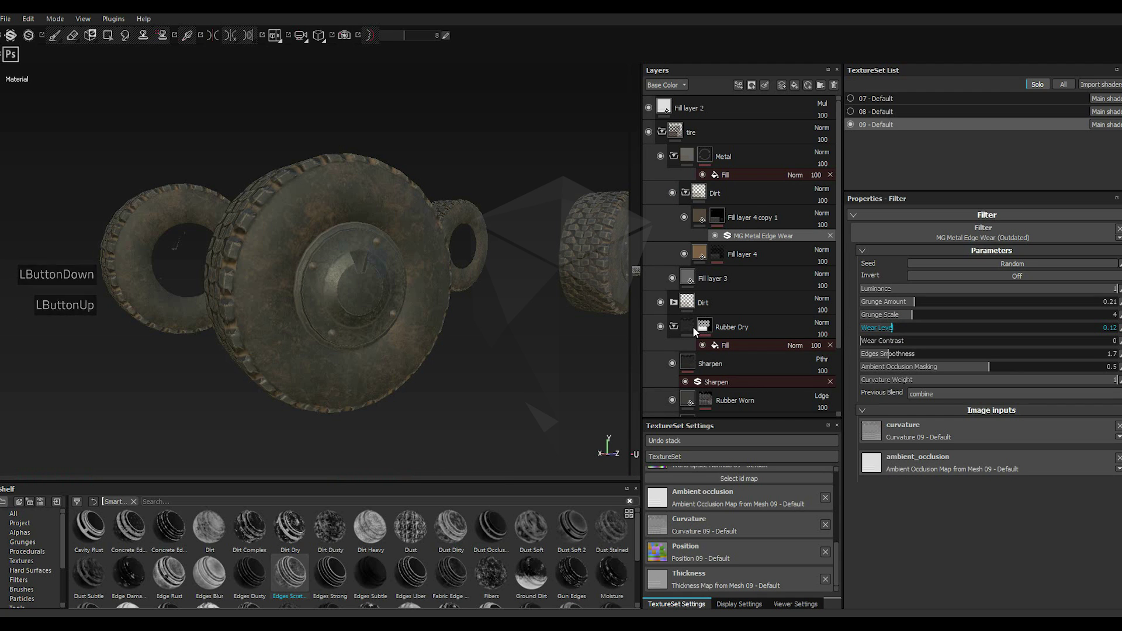
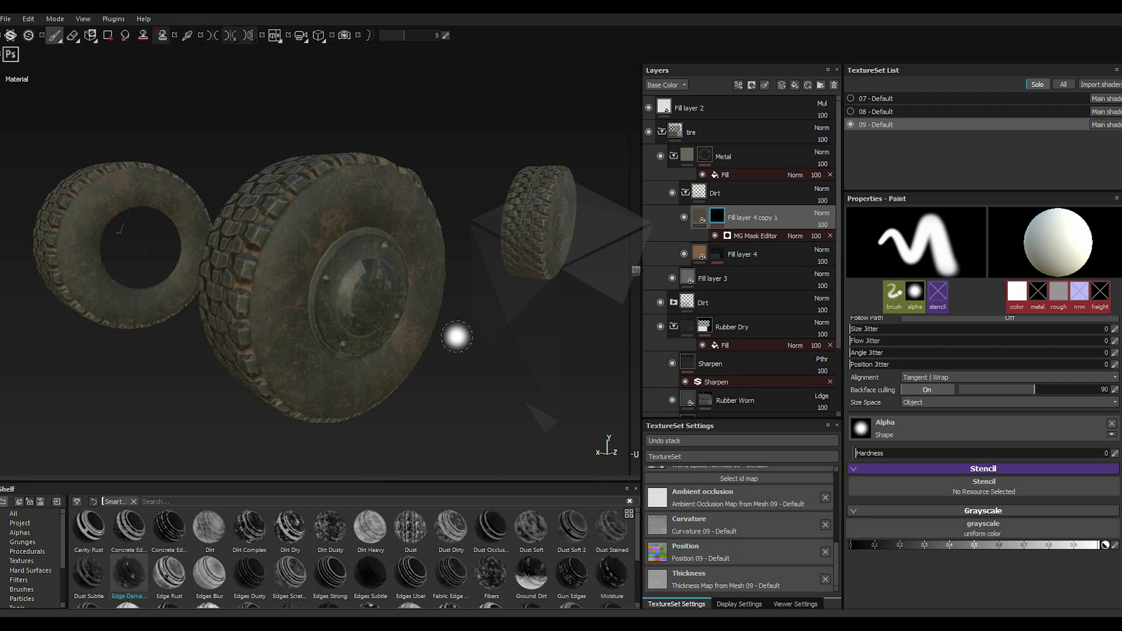
Step: Raise the hub dirt layer's Metallic and lower its Roughness for shiny bare metal
{"action": "scroll", "scroll_direction": "down", "scroll_amount": 3}
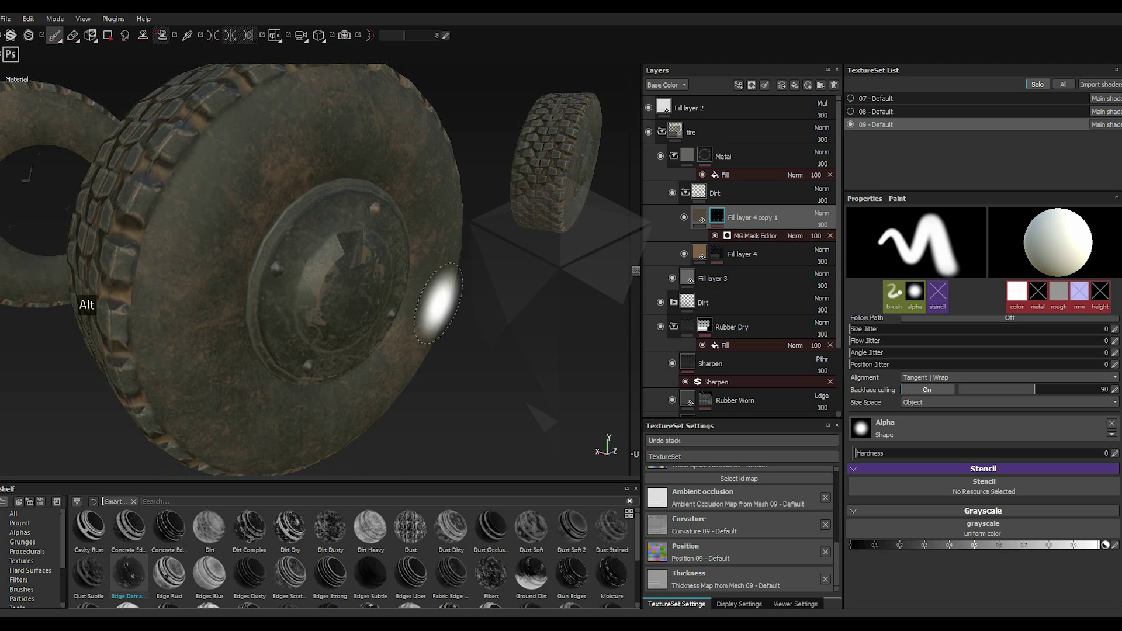
{"action": "left_click", "coordinate": [703, 220]}
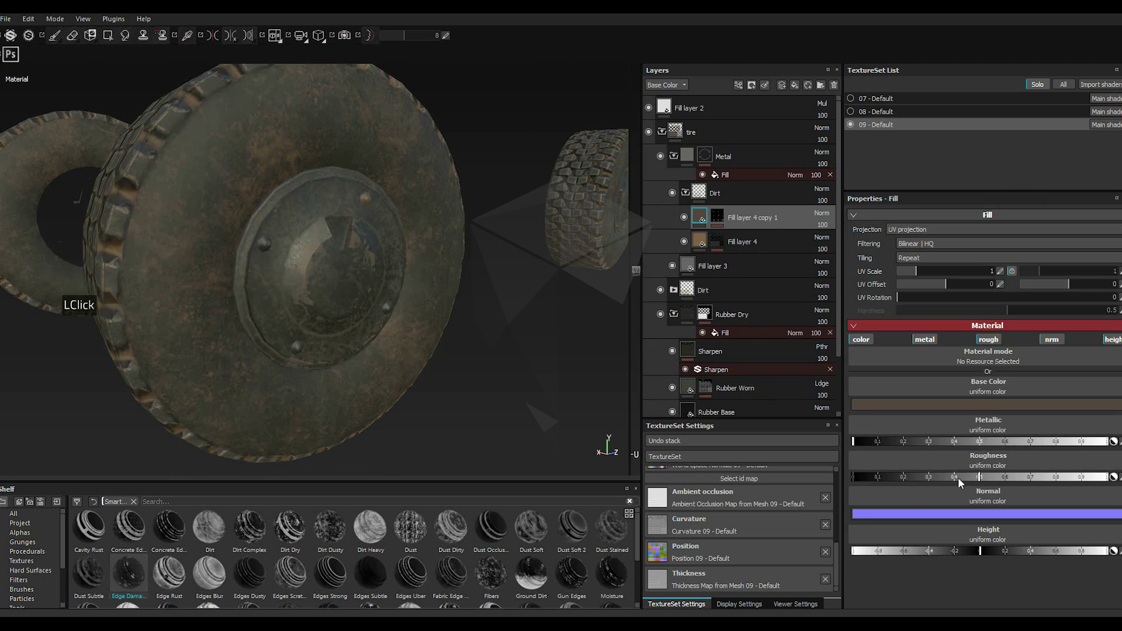
{"action": "left_click", "coordinate": [1047, 447]}
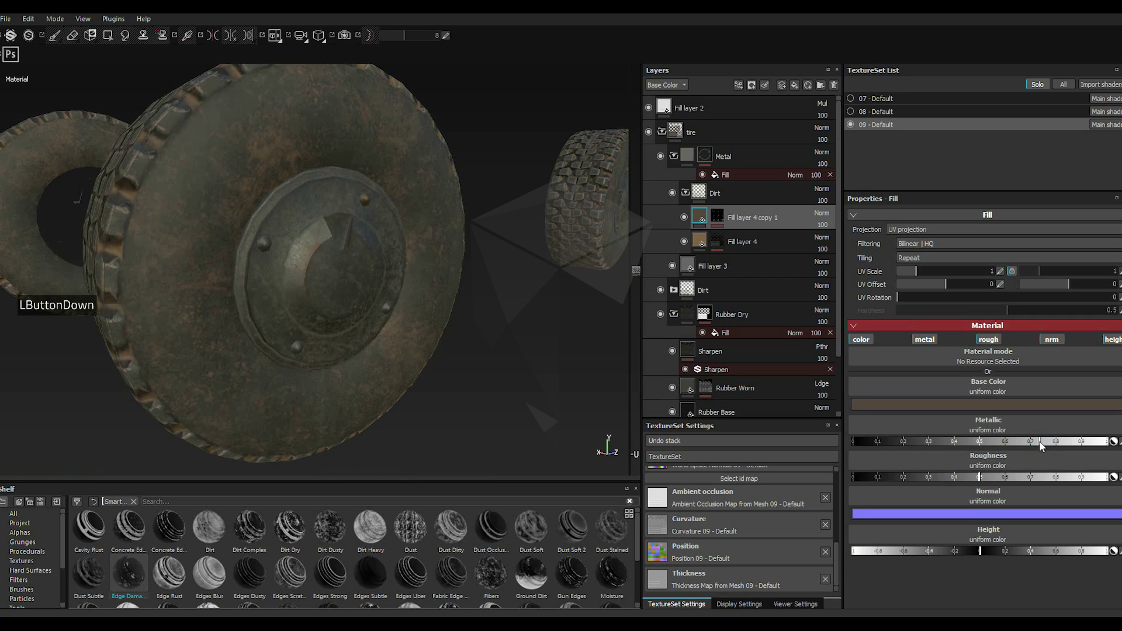
{"action": "left_click", "coordinate": [941, 481]}
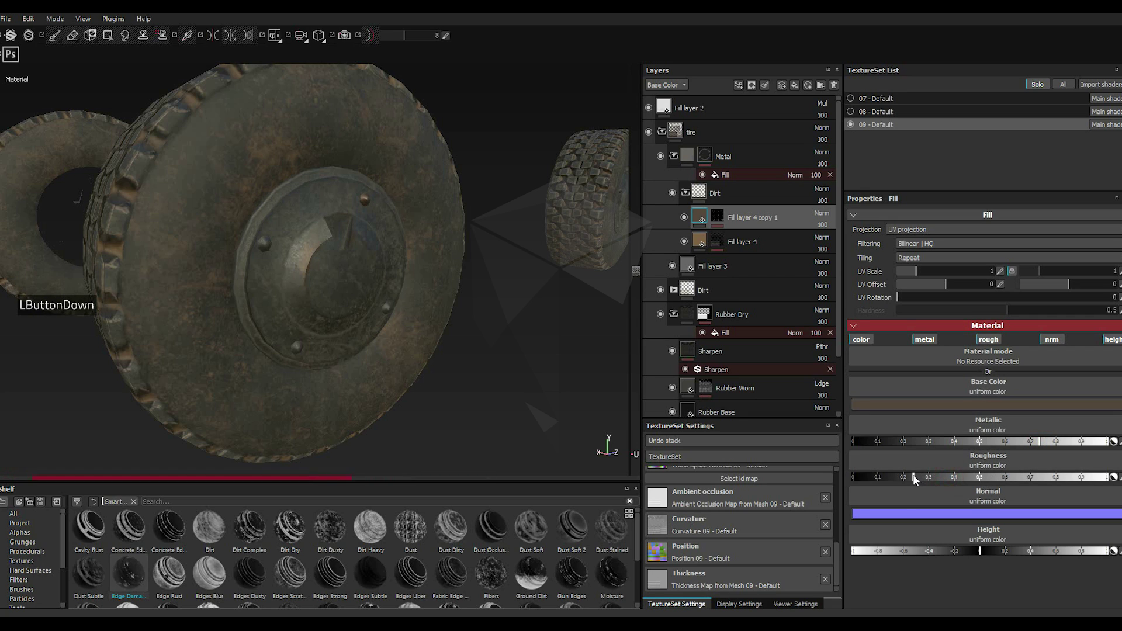
{"action": "left_click", "coordinate": [918, 479]}
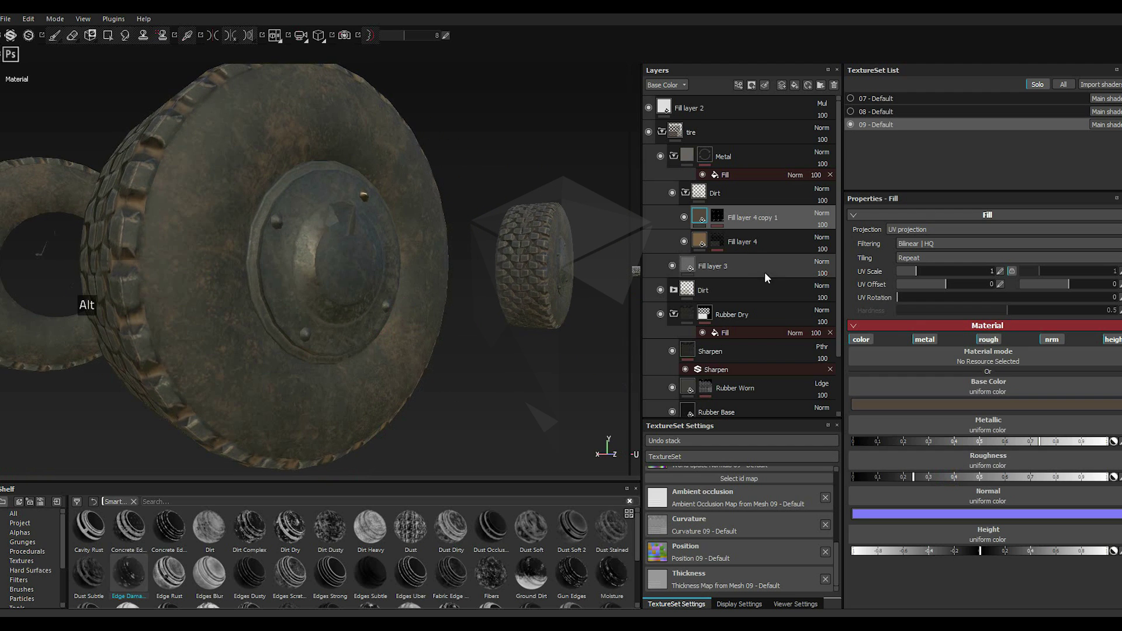
Step: Set the Mask Editor texture to Grunge Paint Scratched and raise Global Balance to 0.53
{"action": "left_click", "coordinate": [727, 222]}
{"action": "left_click", "coordinate": [745, 241]}
{"action": "left_click", "coordinate": [968, 291]}
{"action": "left_click", "coordinate": [968, 291]}
{"action": "left_click", "coordinate": [840, 292]}
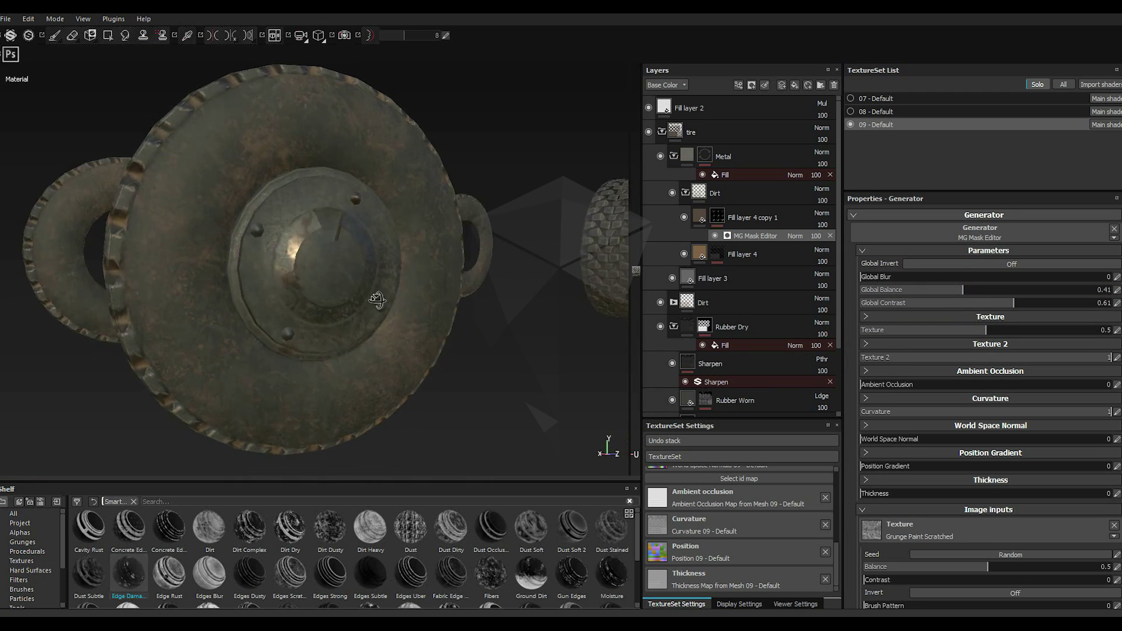
{"action": "left_click", "coordinate": [989, 293]}
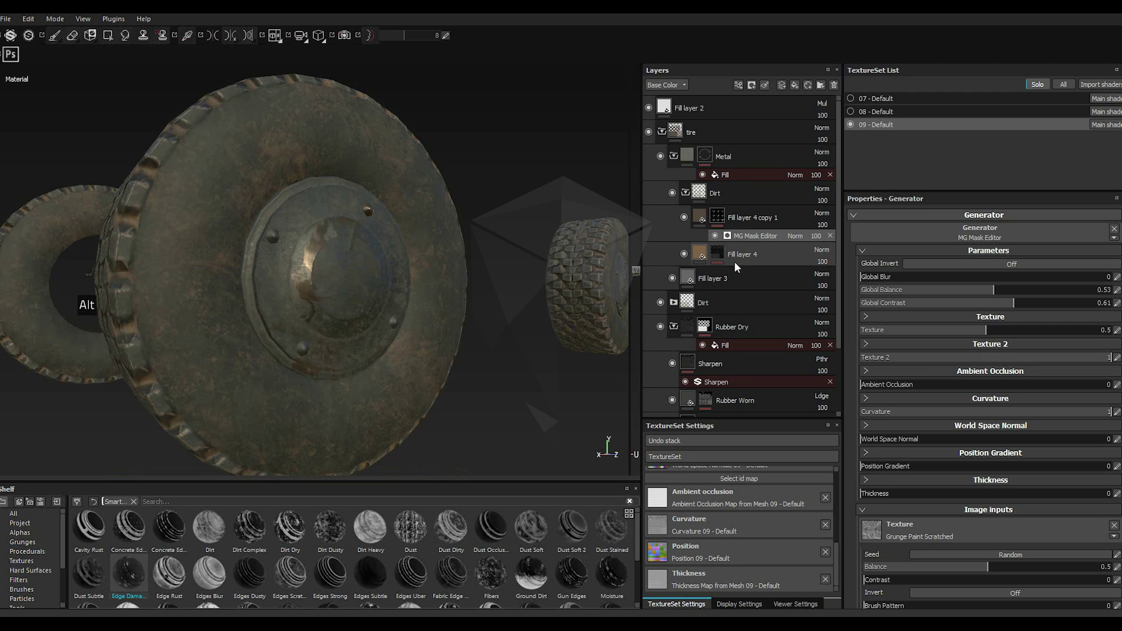
{"action": "left_click", "coordinate": [724, 222]}
{"action": "right_click", "coordinate": [726, 224]}
Step: Duplicate the hub layer and mask the copy with an MG Metal Edge Wear generator
{"action": "left_click", "coordinate": [725, 224]}
{"action": "right_click", "coordinate": [726, 223]}
{"action": "right_click", "coordinate": [726, 223]}
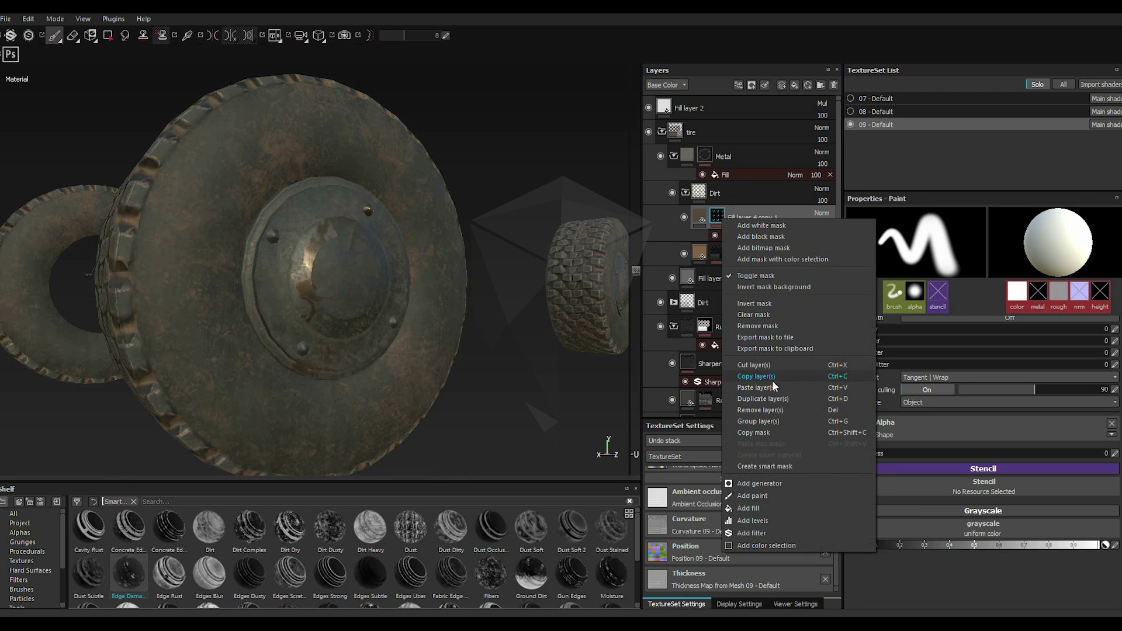
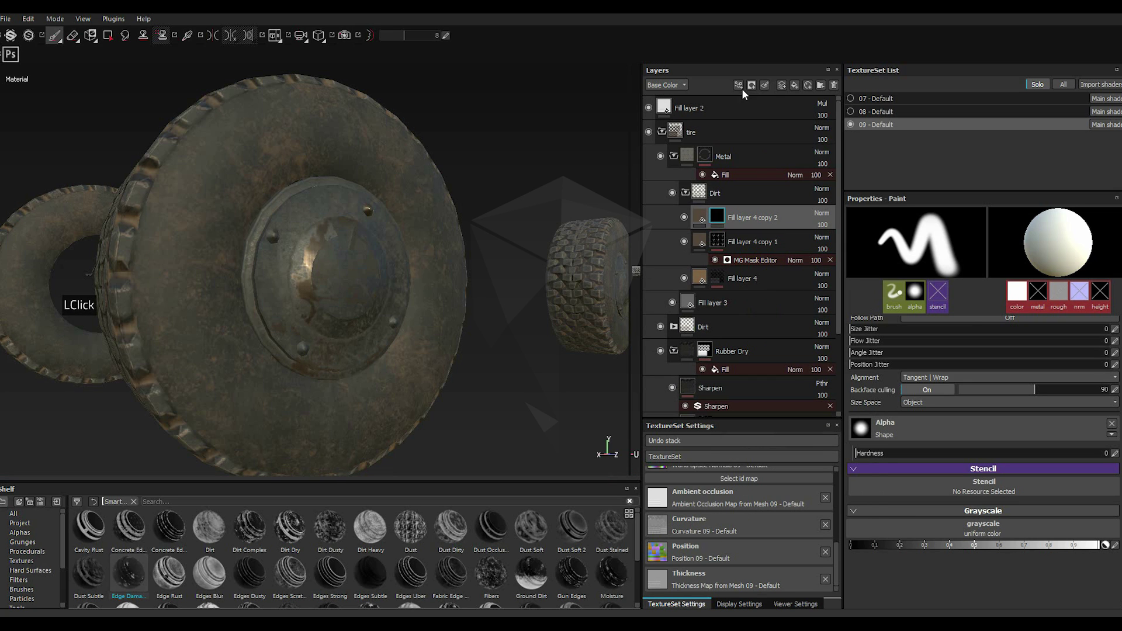
{"action": "left_click", "coordinate": [741, 88]}
{"action": "left_click", "coordinate": [752, 101]}
{"action": "left_click", "coordinate": [938, 233]}
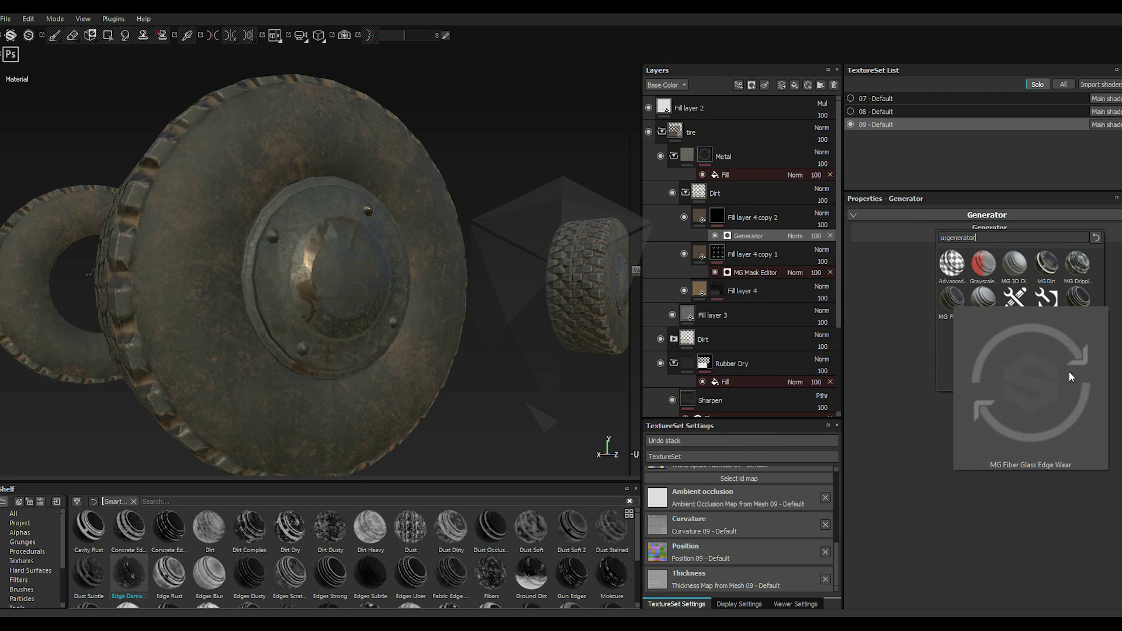
{"action": "left_click", "coordinate": [1081, 313]}
{"action": "left_click", "coordinate": [1082, 313]}
{"action": "left_click", "coordinate": [1082, 314]}
{"action": "double_click", "coordinate": [1081, 313]}
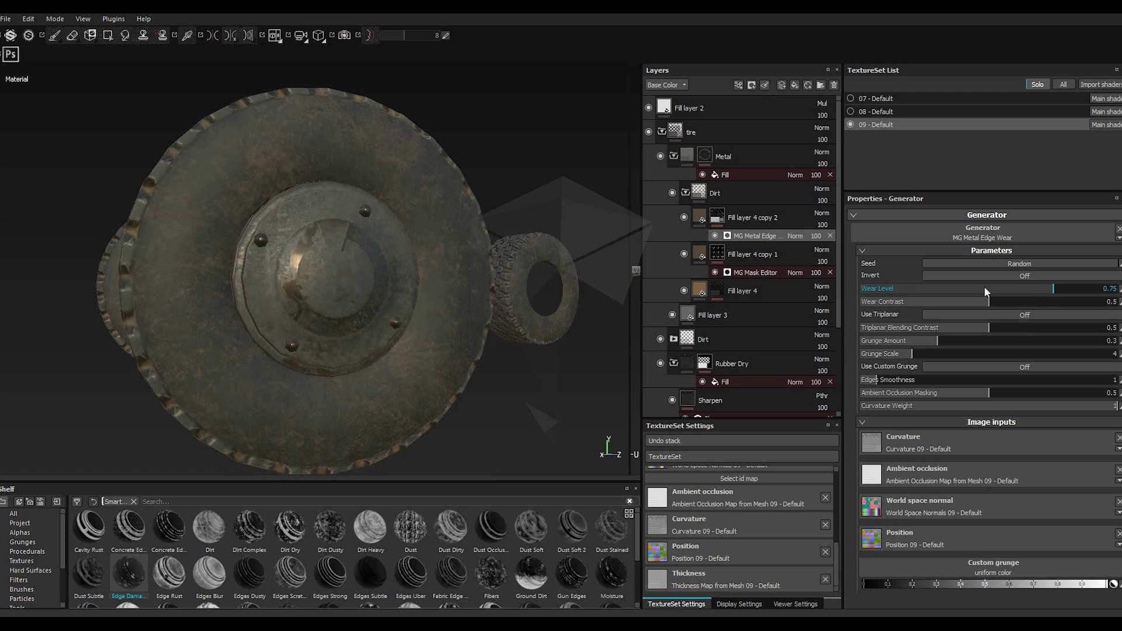
Step: Give Fill layer 4 copy 2 a new base colour and roughness
{"action": "left_click", "coordinate": [698, 222]}
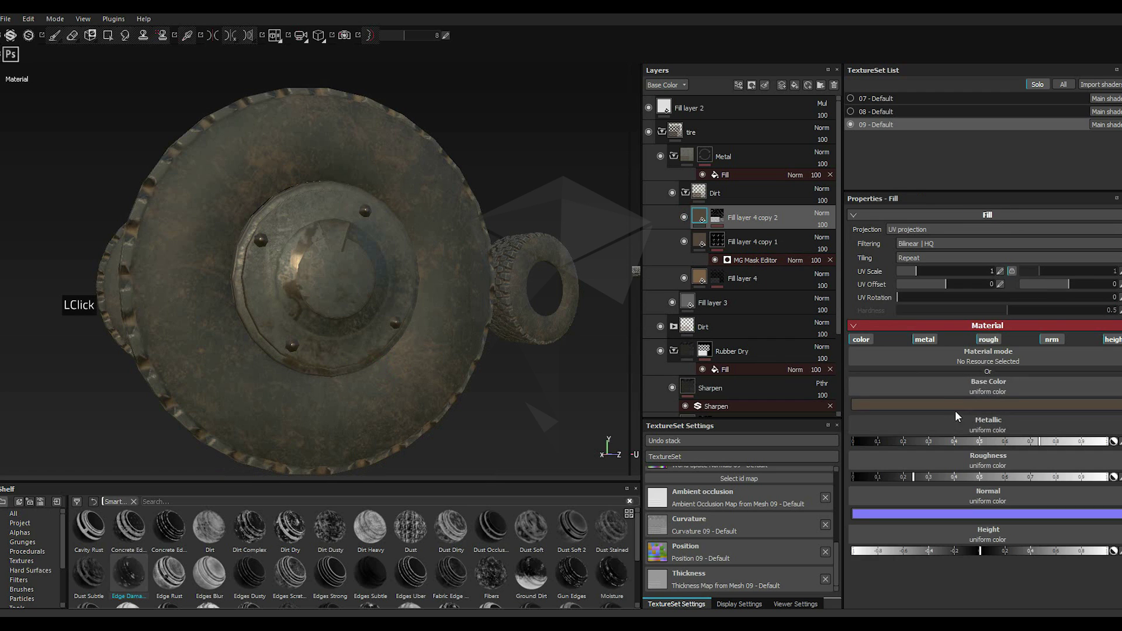
{"action": "left_click", "coordinate": [932, 409]}
{"action": "left_click", "coordinate": [850, 420]}
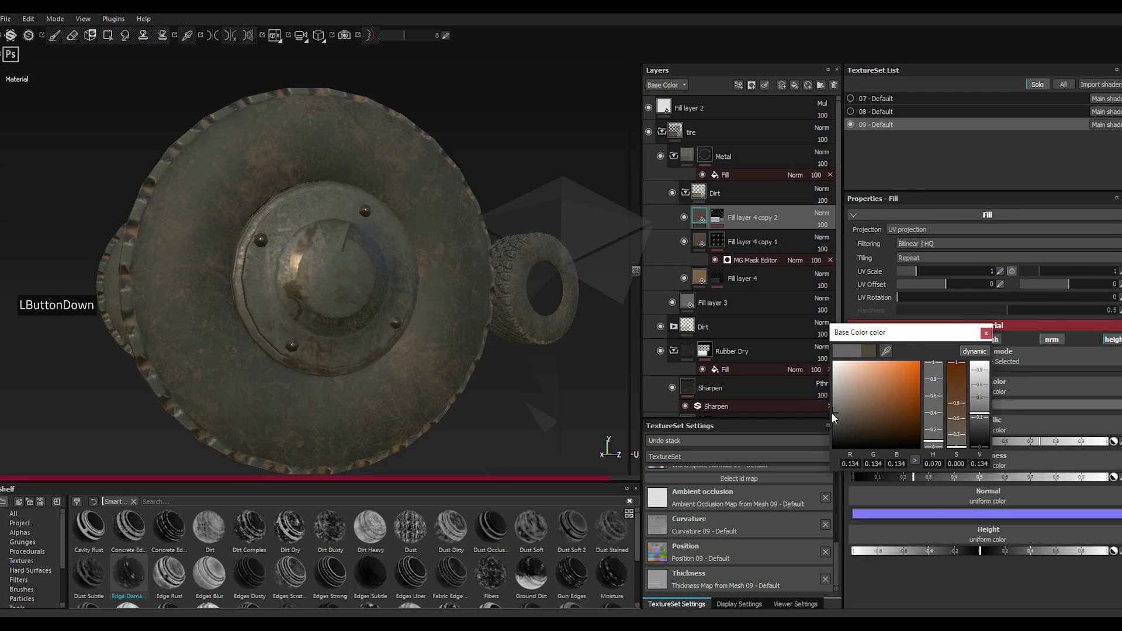
{"action": "left_click", "coordinate": [987, 337]}
{"action": "left_click", "coordinate": [951, 479]}
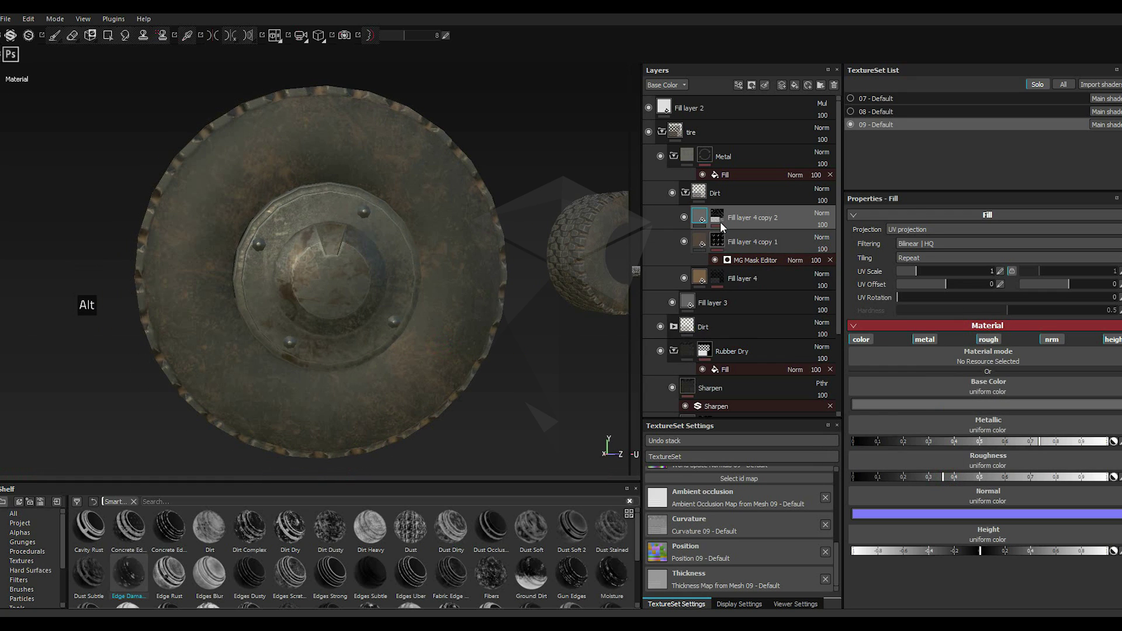
Step: Raise the copy's edge-wear Wear Level to 0.86 for worn hub edges
{"action": "left_click", "coordinate": [724, 224]}
{"action": "left_click", "coordinate": [758, 240]}
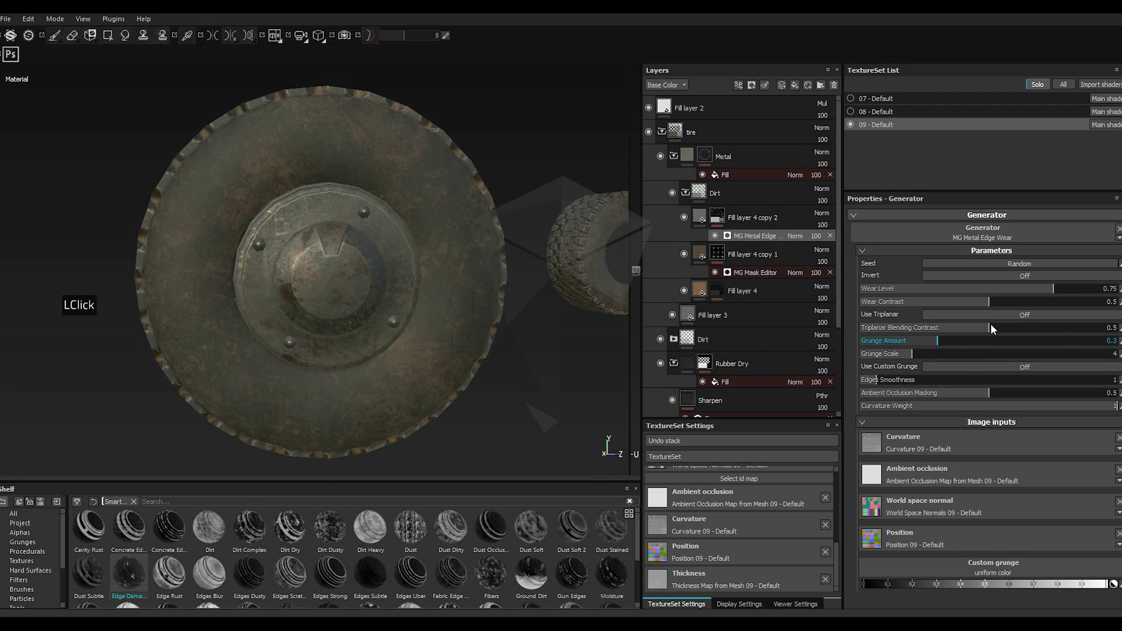
{"action": "left_click", "coordinate": [1069, 291]}
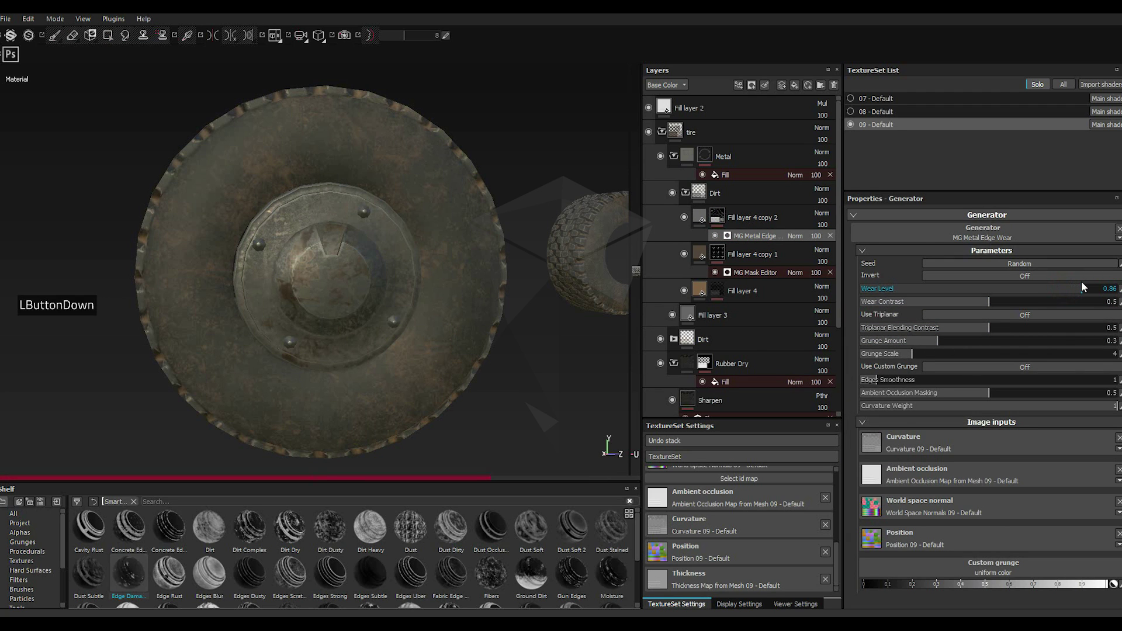
{"action": "scroll", "scroll_direction": "up", "scroll_amount": 3}
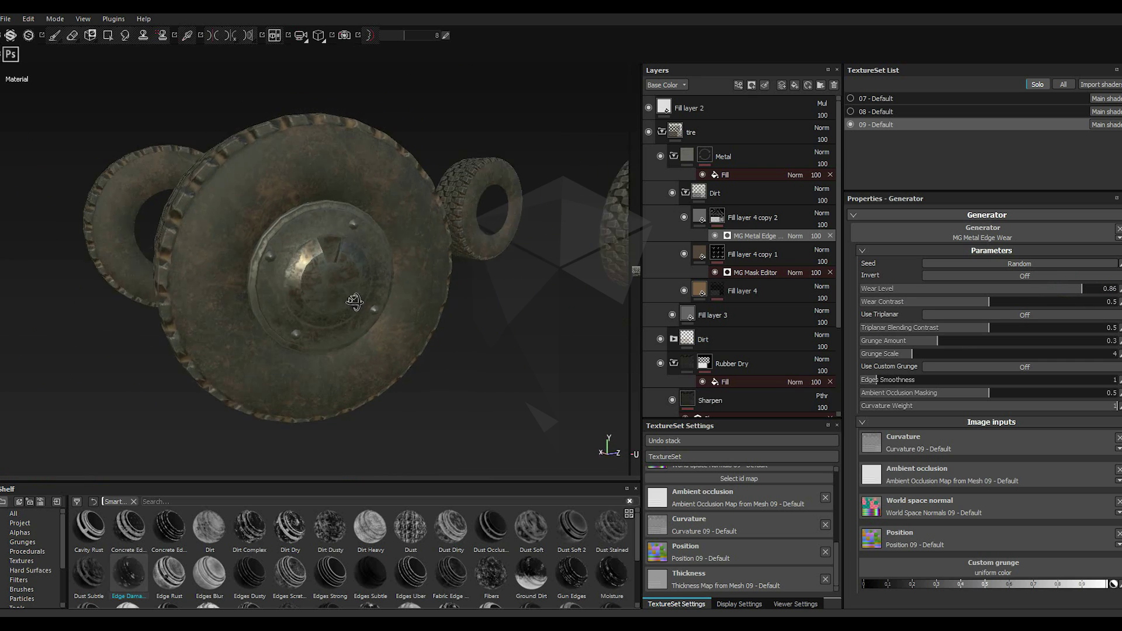
{"action": "scroll", "scroll_direction": "down", "scroll_amount": 3}
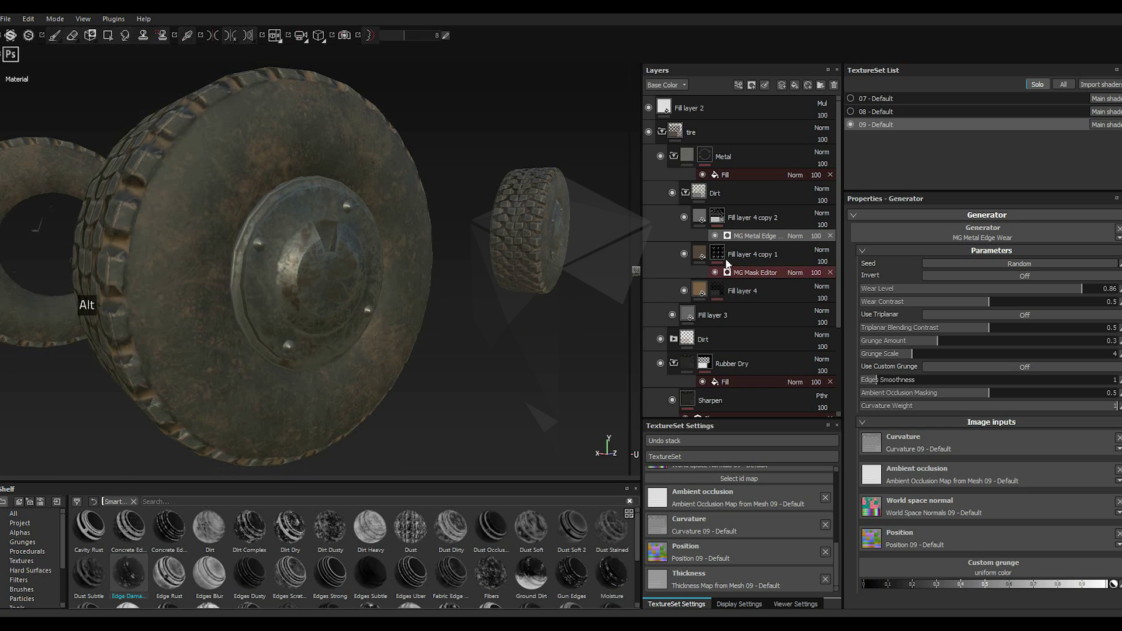
Step: Create Fill layer 4 copy 3 via the layer options and select its MG Metal Edge Wear filter
{"action": "right_click", "coordinate": [724, 223]}
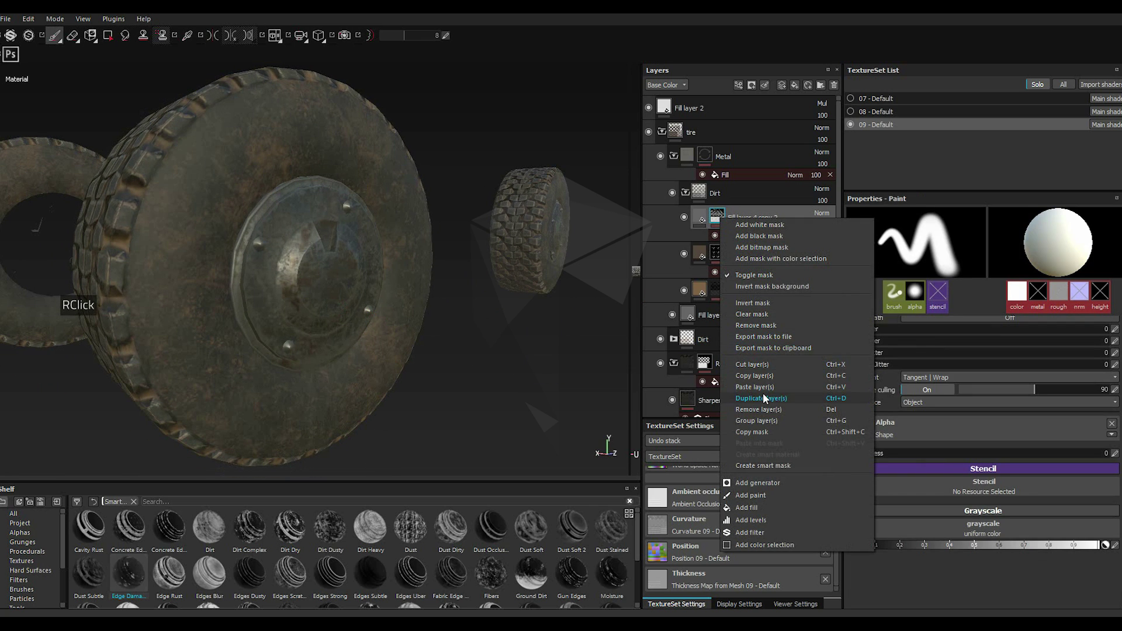
{"action": "left_click", "coordinate": [767, 399]}
{"action": "right_click", "coordinate": [724, 221]}
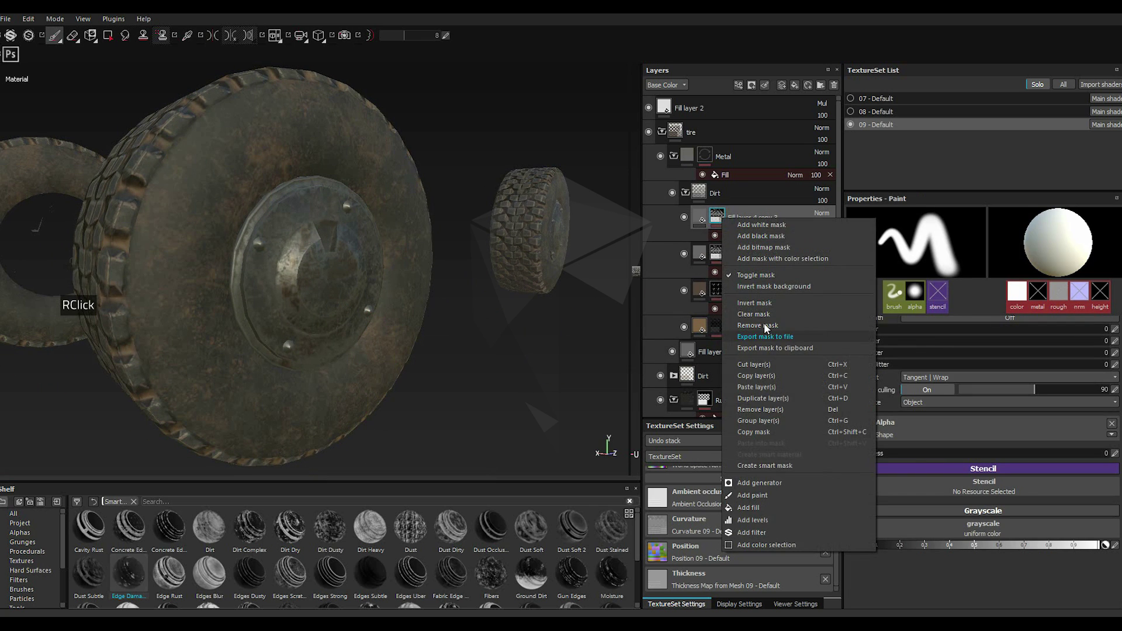
{"action": "left_click", "coordinate": [764, 323]}
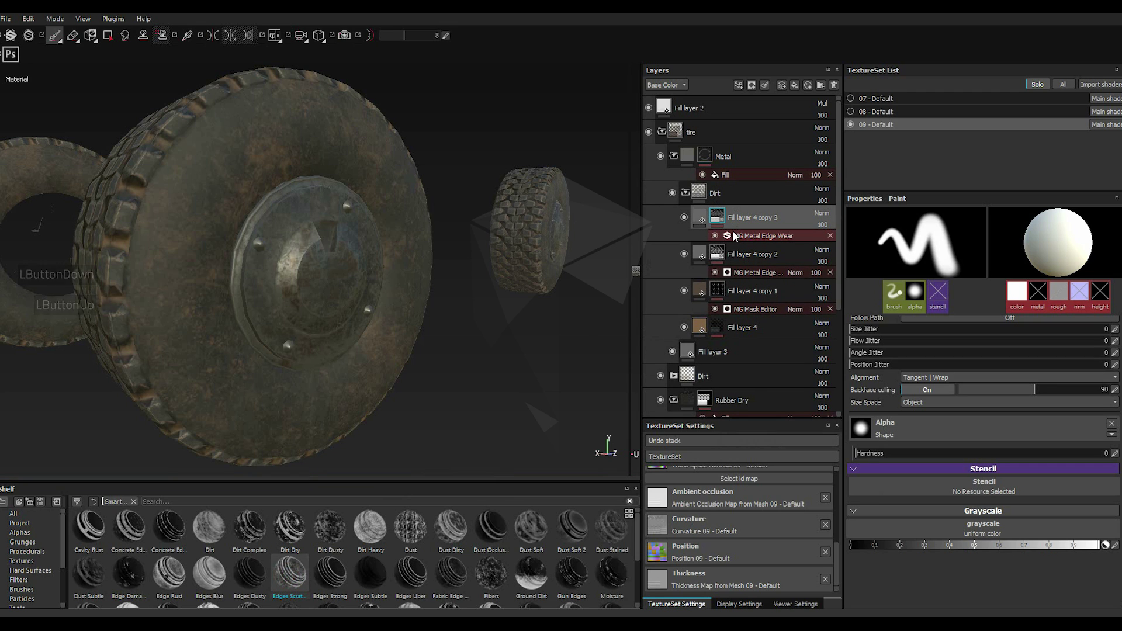
{"action": "left_click", "coordinate": [753, 243]}
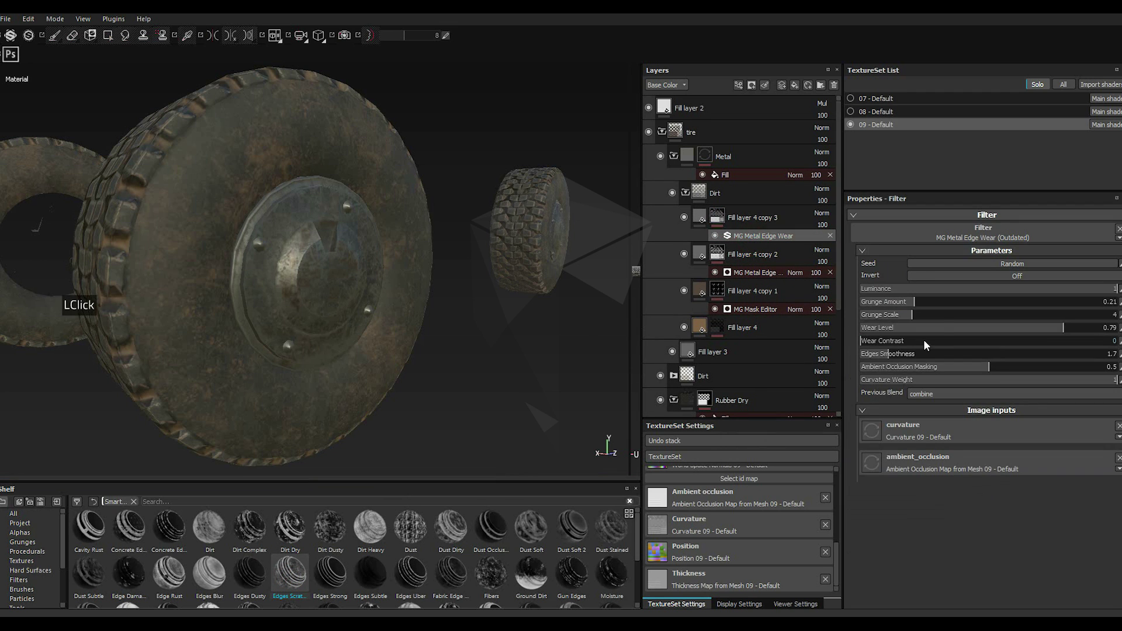
Step: Raise the hub edge wear Grunge Amount from 0.21 up to about 0.66
{"action": "left_click", "coordinate": [958, 308]}
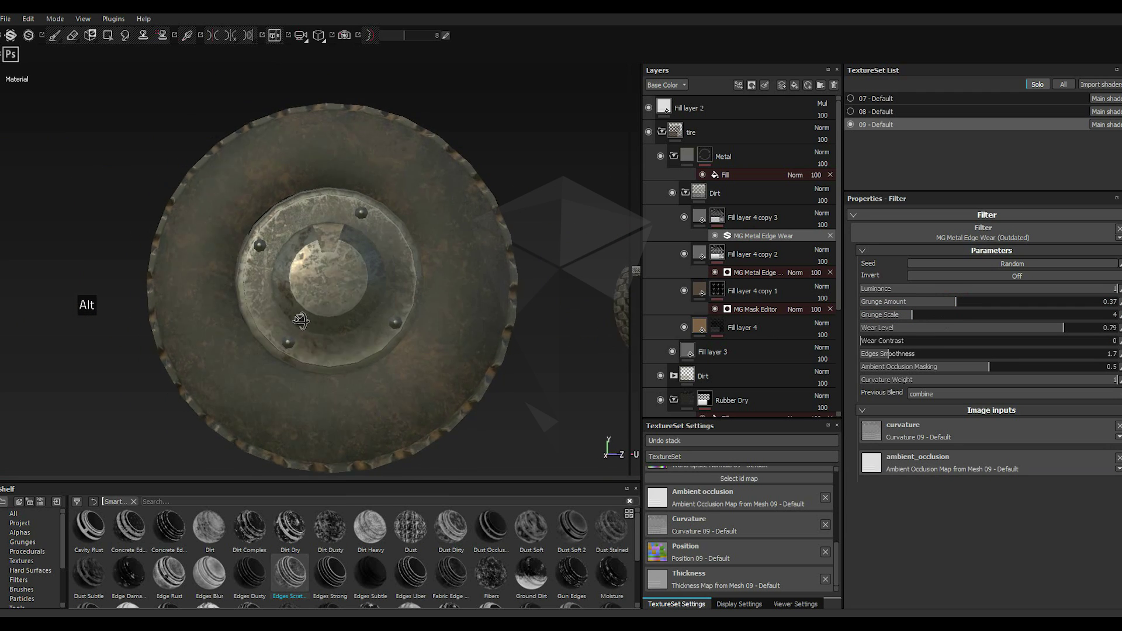
{"action": "scroll", "scroll_direction": "down", "scroll_amount": 3}
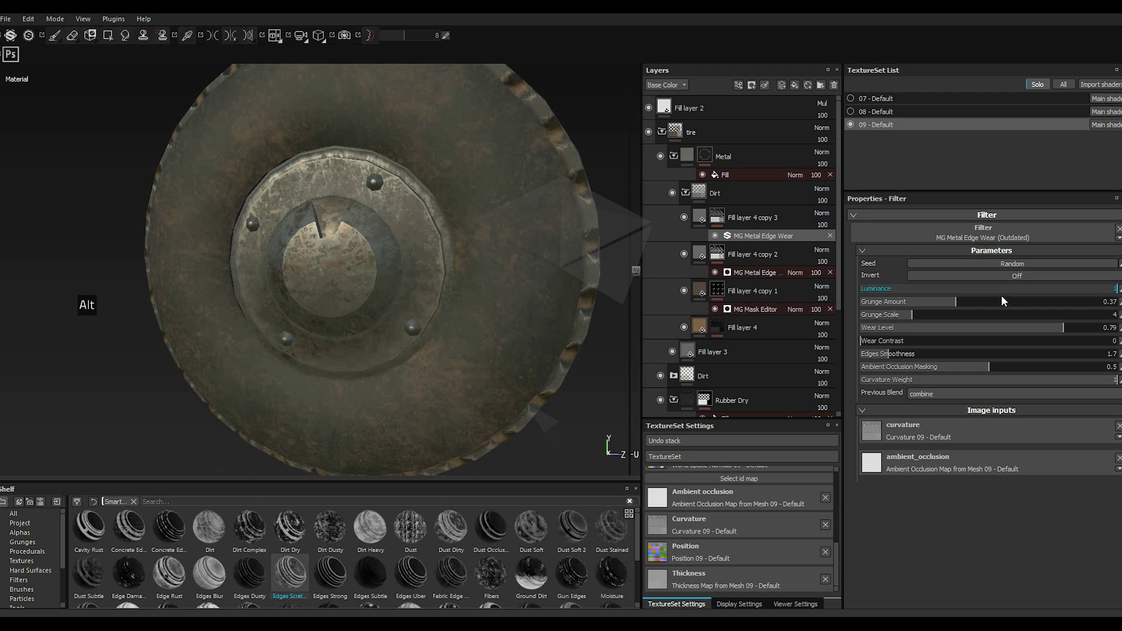
{"action": "left_click", "coordinate": [986, 307]}
{"action": "left_click", "coordinate": [979, 310]}
{"action": "left_click", "coordinate": [1039, 304]}
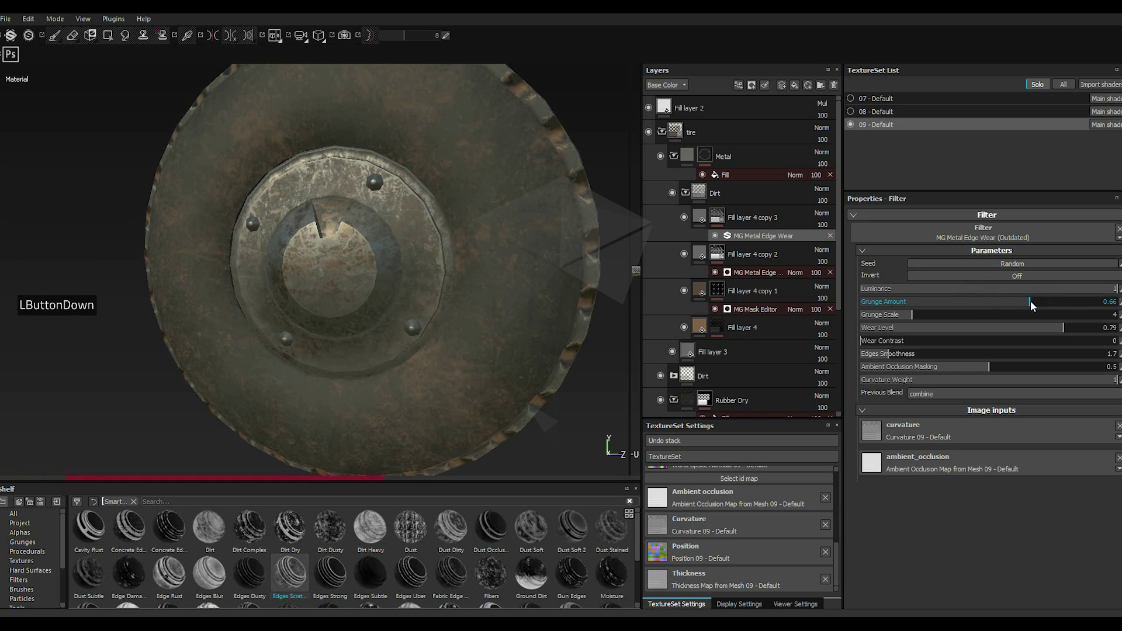
{"action": "scroll", "scroll_direction": "up", "scroll_amount": 3}
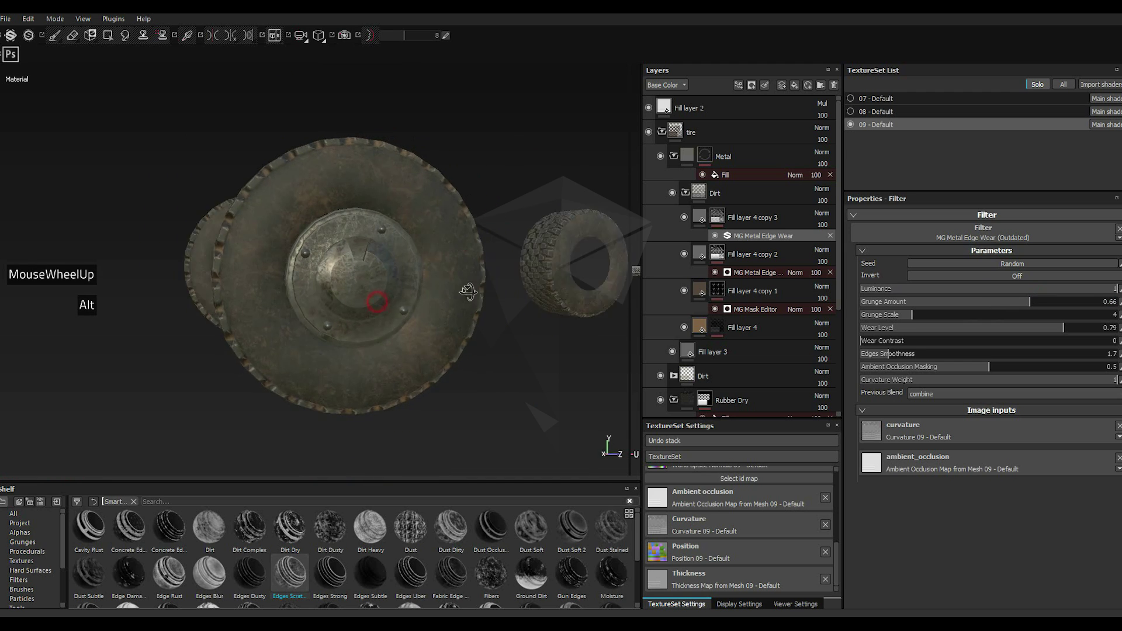
{"action": "scroll", "scroll_direction": "up", "scroll_amount": 3}
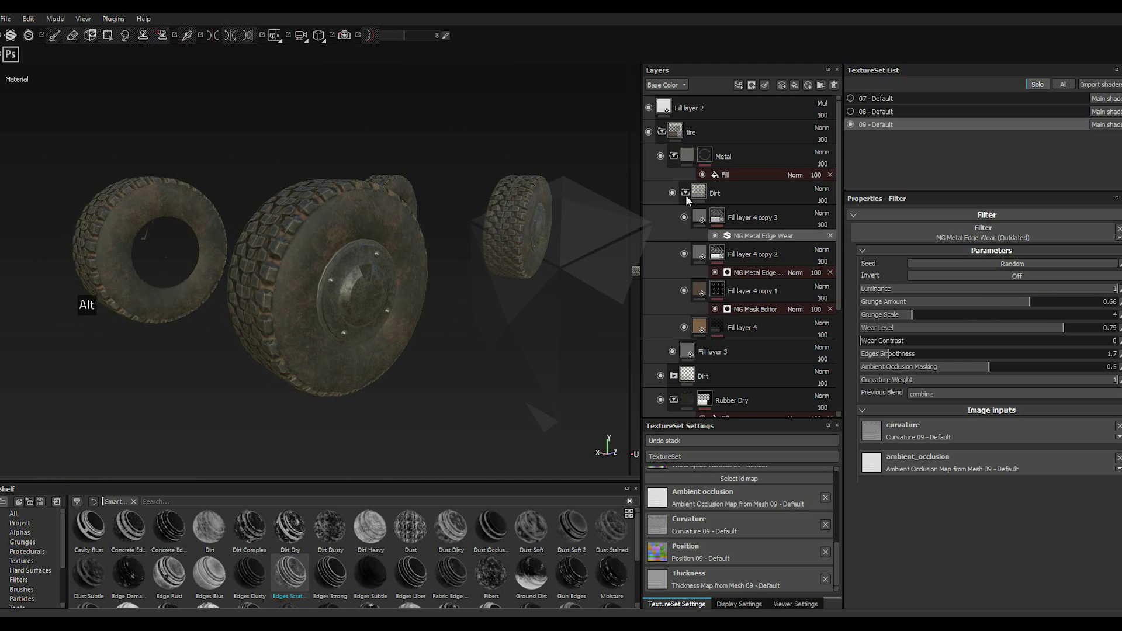
Step: Expand the tyre's lower Dirt folder in the layer stack
{"action": "scroll", "scroll_direction": "down", "scroll_amount": 3}
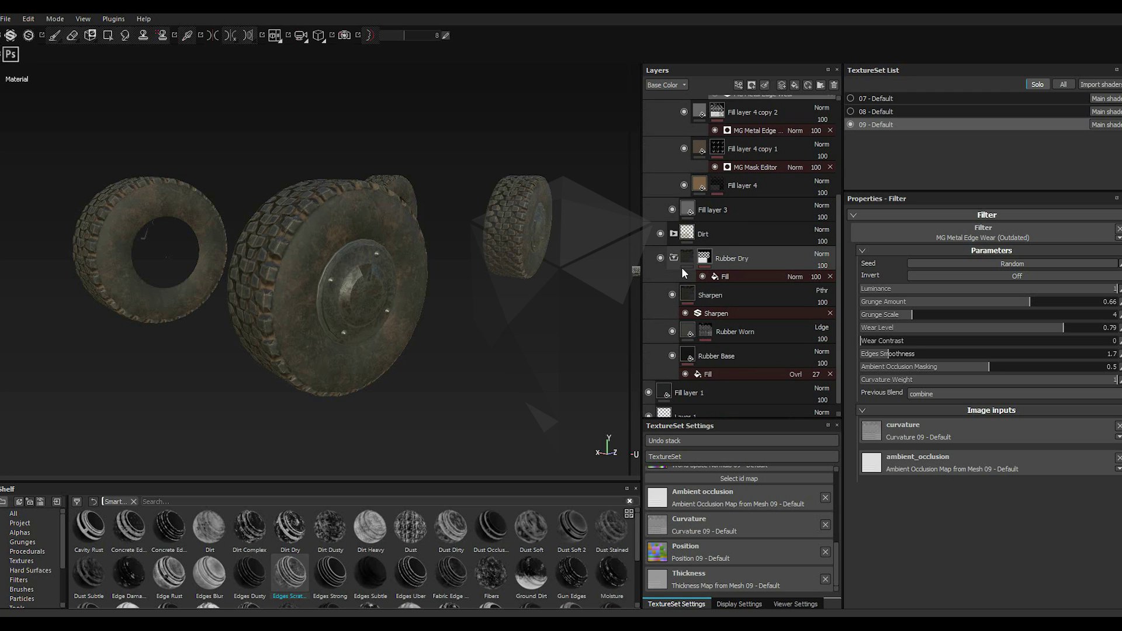
{"action": "scroll", "scroll_direction": "up", "scroll_amount": 3}
{"action": "left_click", "coordinate": [675, 343]}
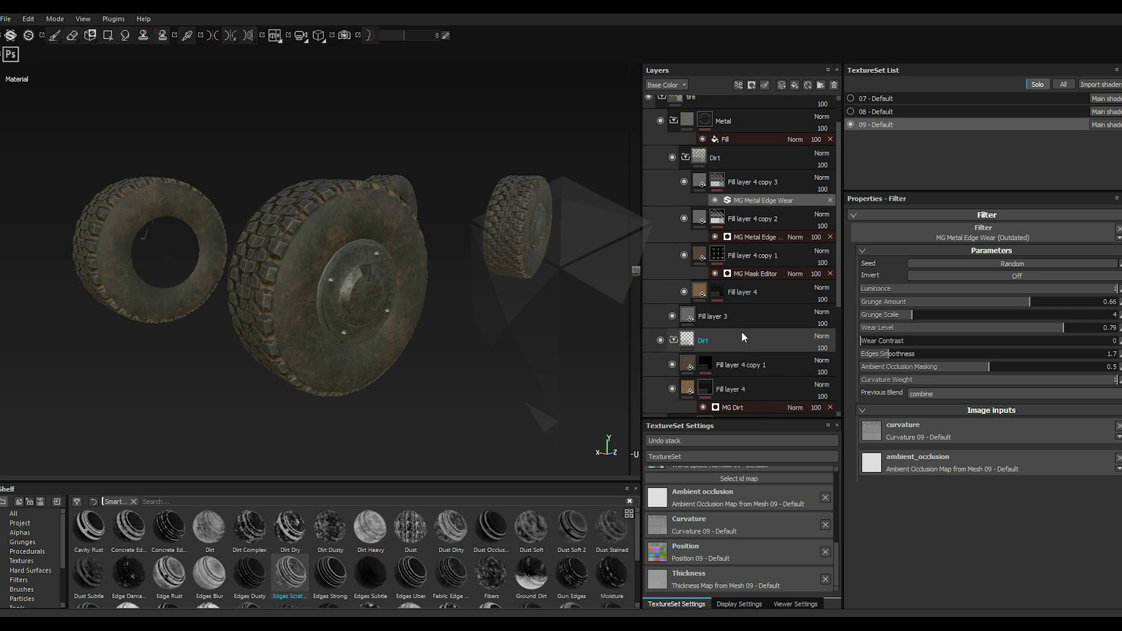
{"action": "scroll", "scroll_direction": "up", "scroll_amount": 3}
{"action": "scroll", "scroll_direction": "down", "scroll_amount": 3}
{"action": "scroll", "scroll_direction": "up", "scroll_amount": 3}
{"action": "scroll", "scroll_direction": "down", "scroll_amount": 3}
{"action": "scroll", "scroll_direction": "up", "scroll_amount": 3}
{"action": "scroll", "scroll_direction": "down", "scroll_amount": 3}
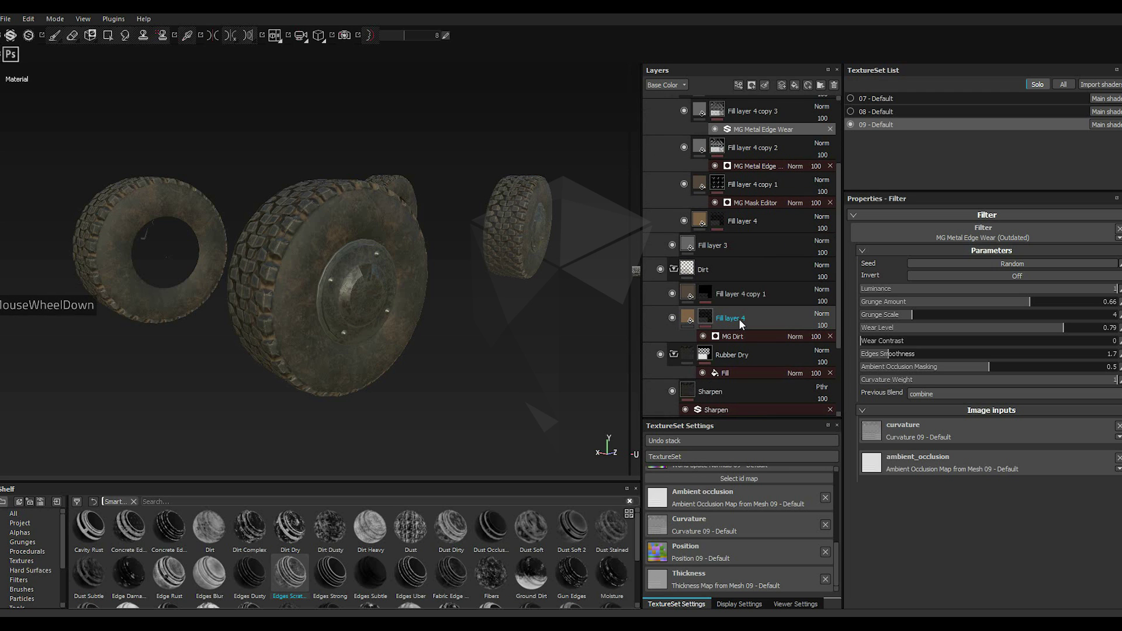
{"action": "scroll", "scroll_direction": "up", "scroll_amount": 3}
{"action": "scroll", "scroll_direction": "up", "scroll_amount": 3}
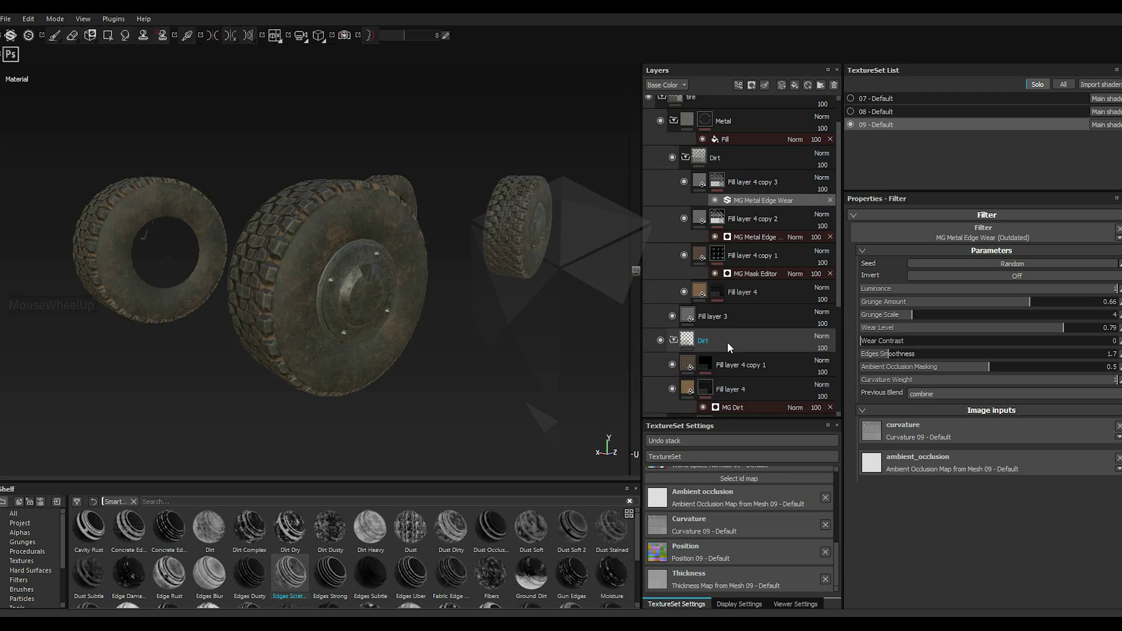
Step: Paste a copy of the edge-wear fill layer onto Fill layer 4 copy 1 in that folder
{"action": "left_click", "coordinate": [739, 369]}
{"action": "right_click", "coordinate": [740, 370]}
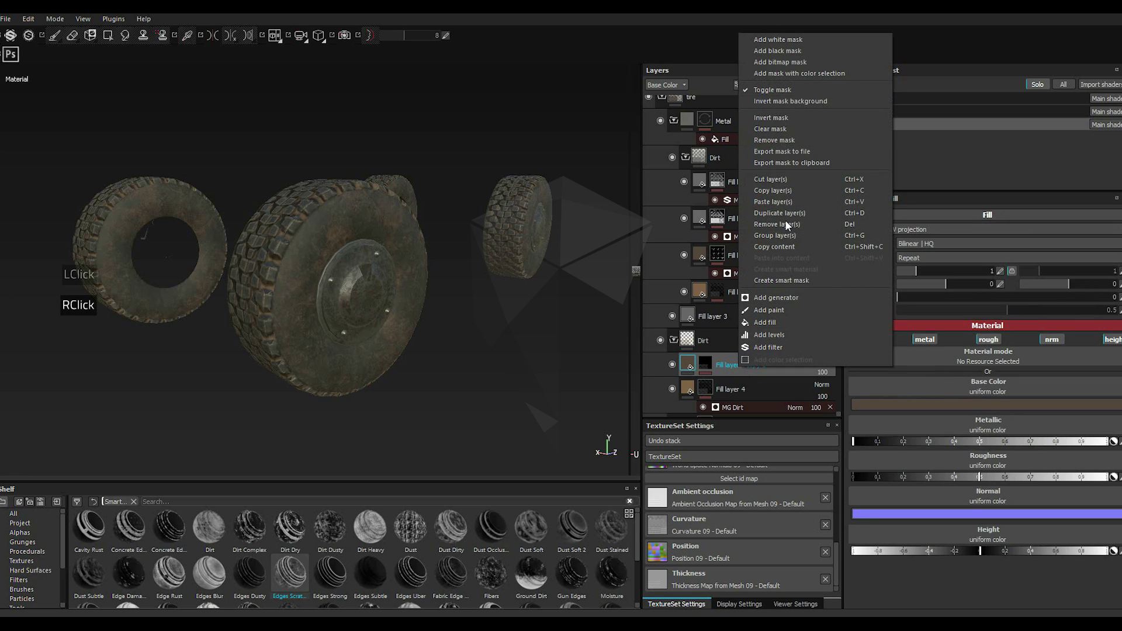
{"action": "left_click", "coordinate": [781, 215]}
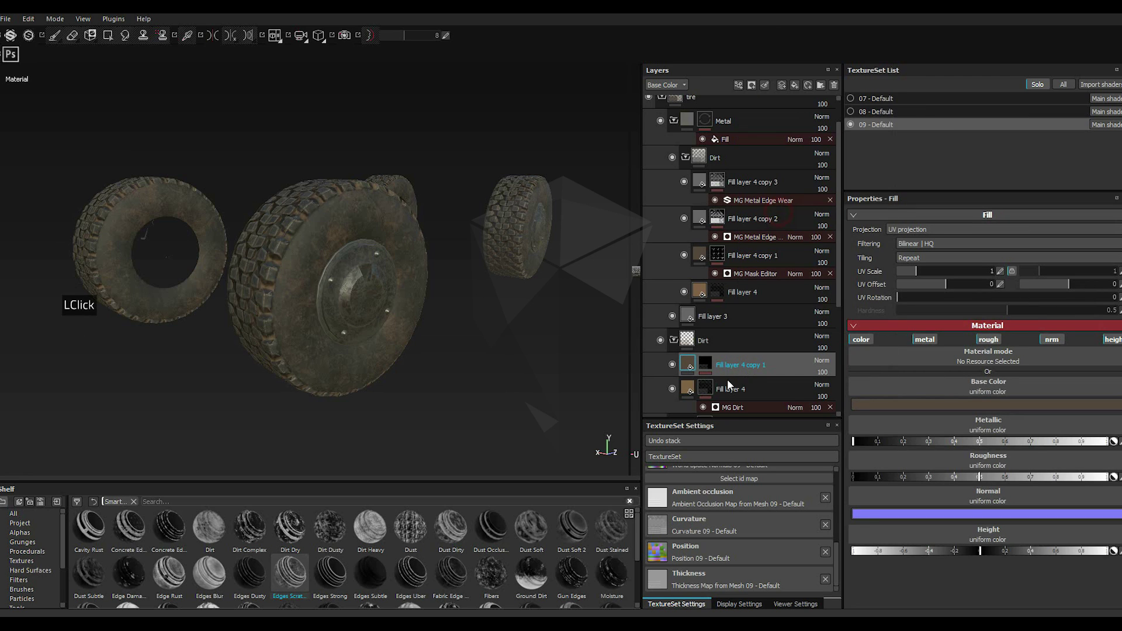
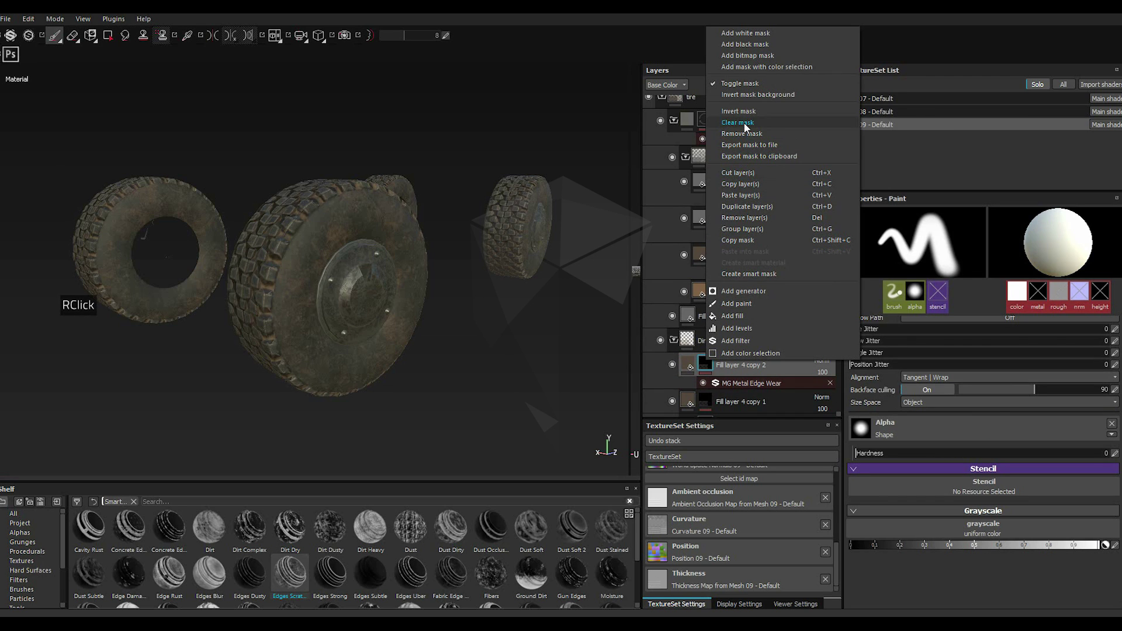
Step: Swap the mask for Ground Dirt with Dirt Height 0.45 and Level 0.66
{"action": "left_click", "coordinate": [747, 127]}
{"action": "left_click", "coordinate": [533, 587]}
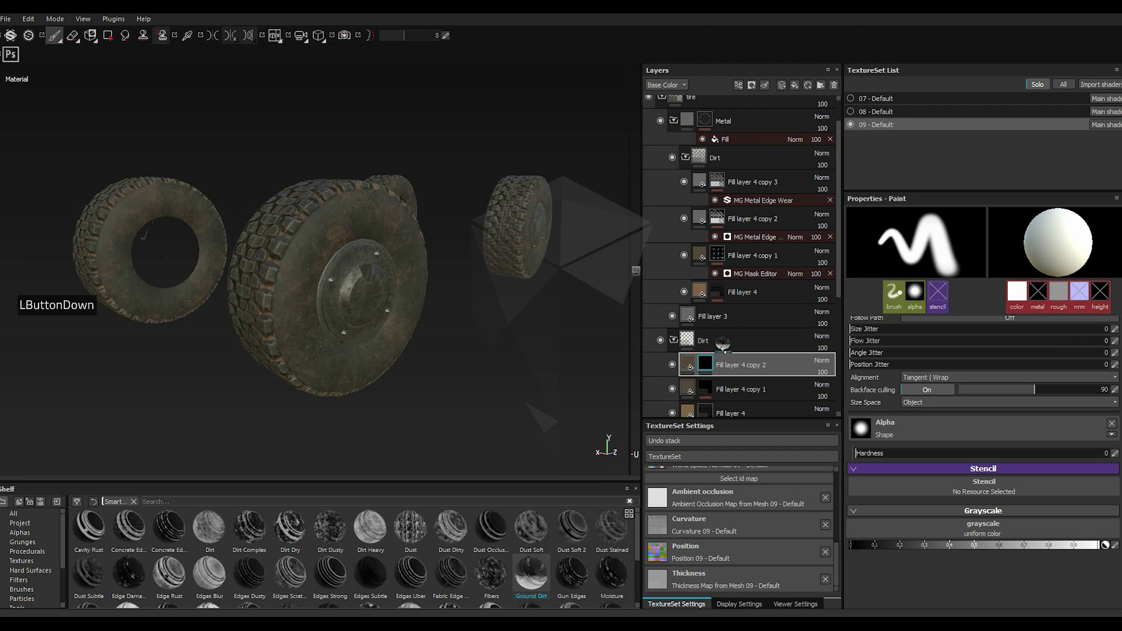
{"action": "left_click", "coordinate": [732, 370]}
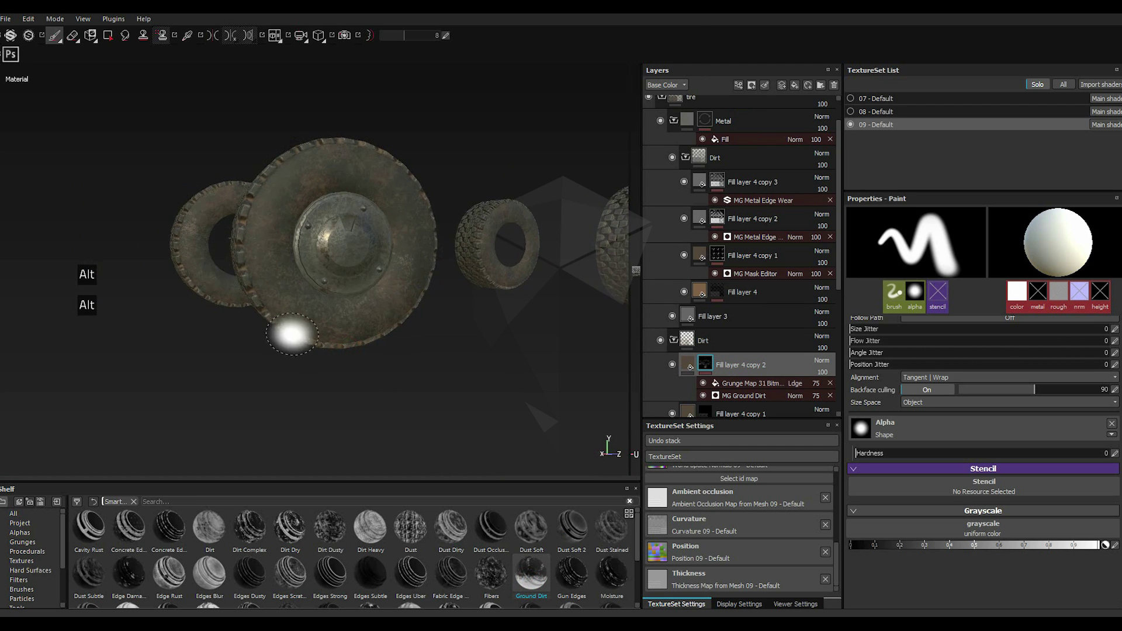
{"action": "scroll", "scroll_direction": "down", "scroll_amount": 3}
{"action": "double_click", "coordinate": [766, 397]}
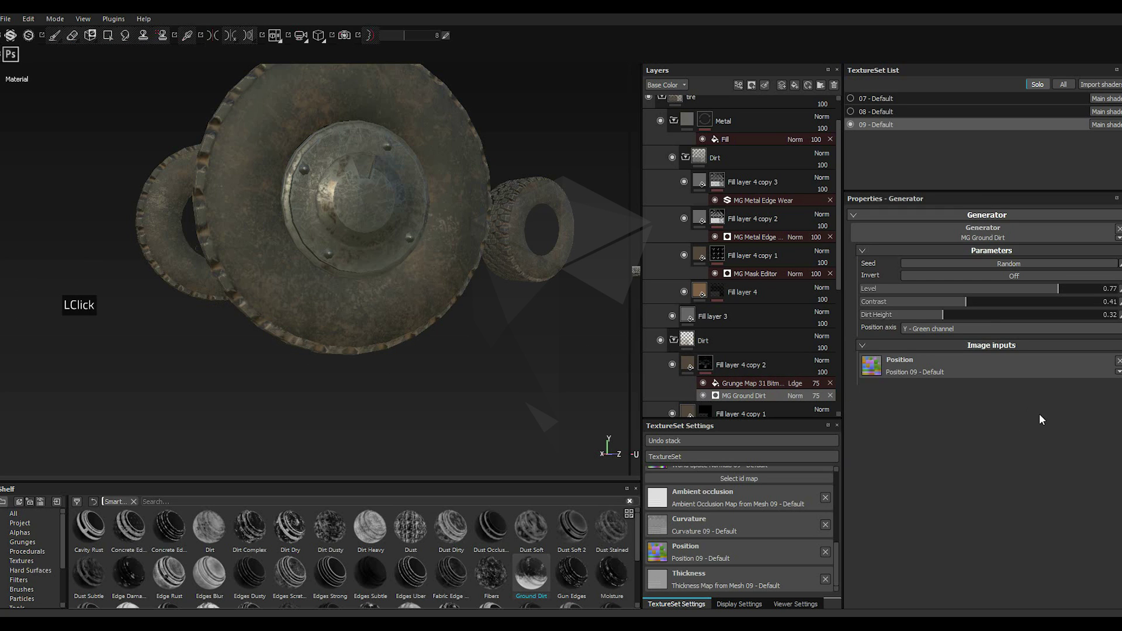
{"action": "left_click", "coordinate": [978, 320]}
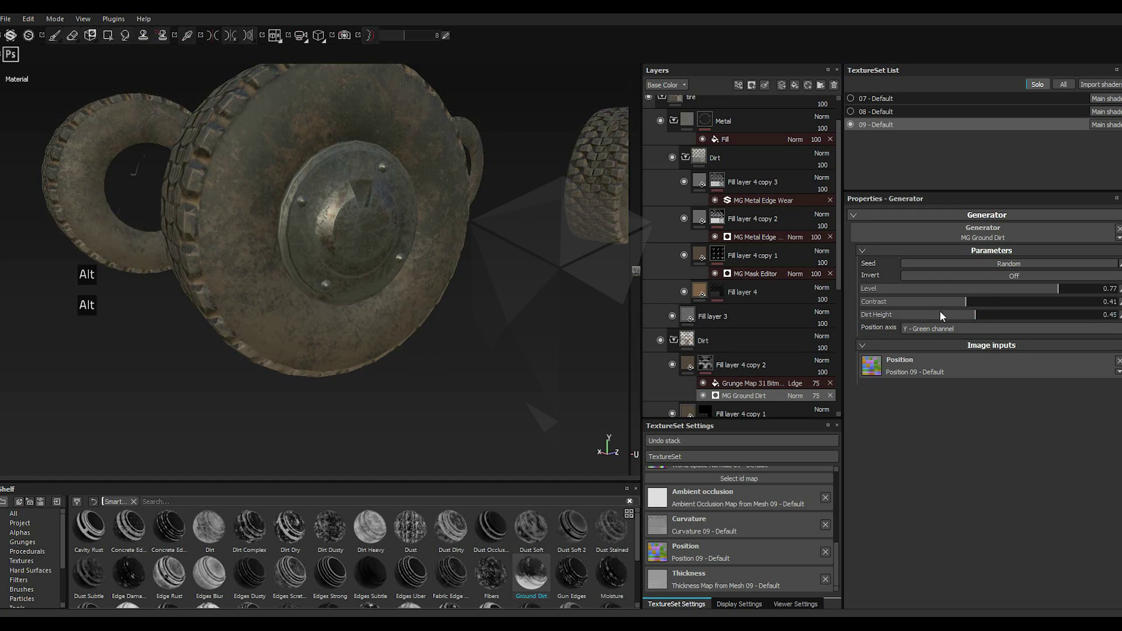
{"action": "left_click", "coordinate": [1015, 291]}
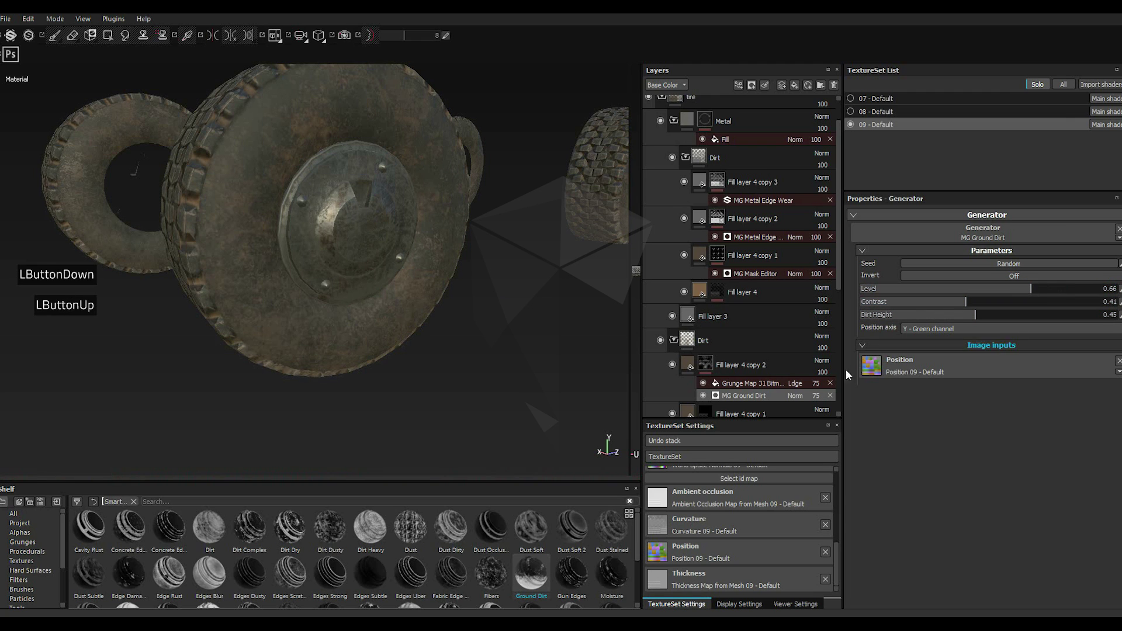
Step: Lower the mask's inverted Grunge Map 31 balance to 0.14 to thin the tyre grime
{"action": "double_click", "coordinate": [766, 387]}
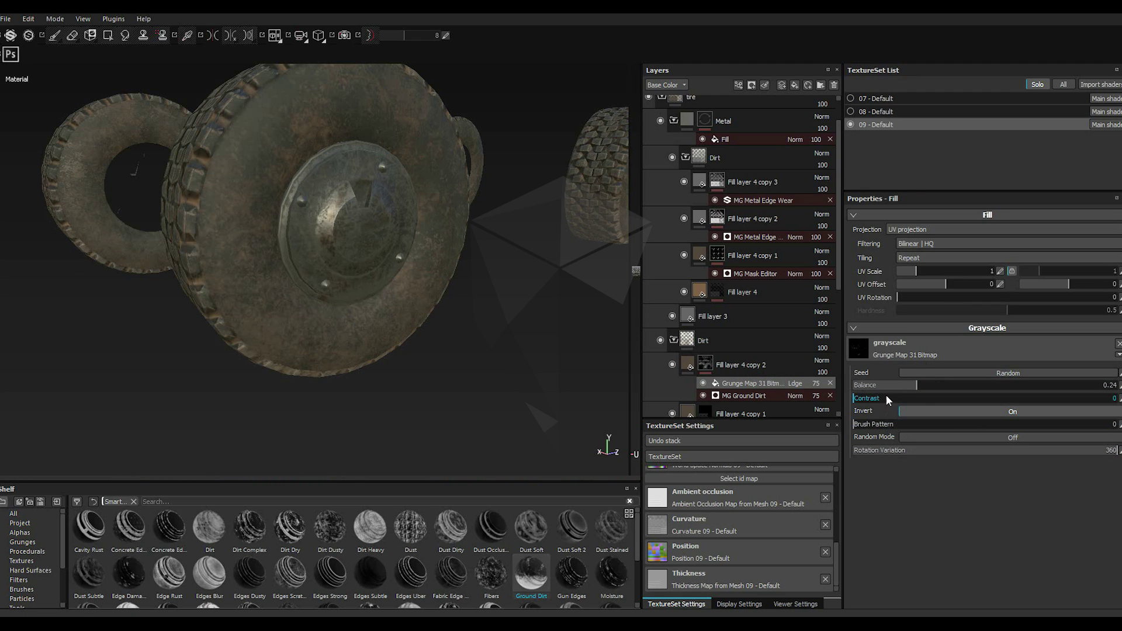
{"action": "left_click", "coordinate": [907, 391]}
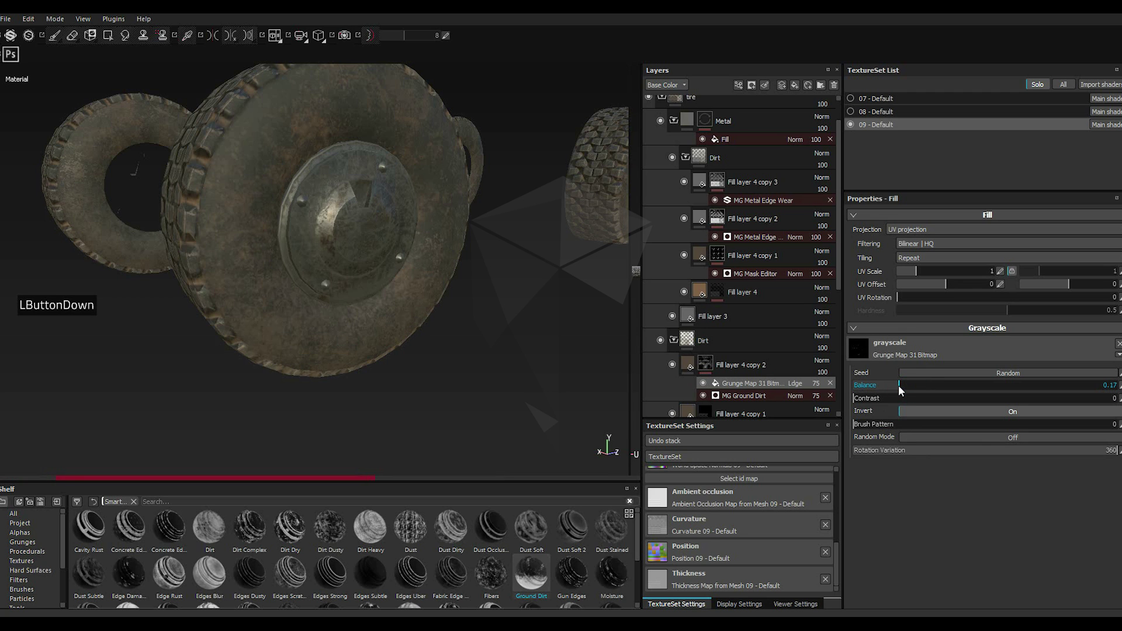
{"action": "scroll", "scroll_direction": "up", "scroll_amount": 3}
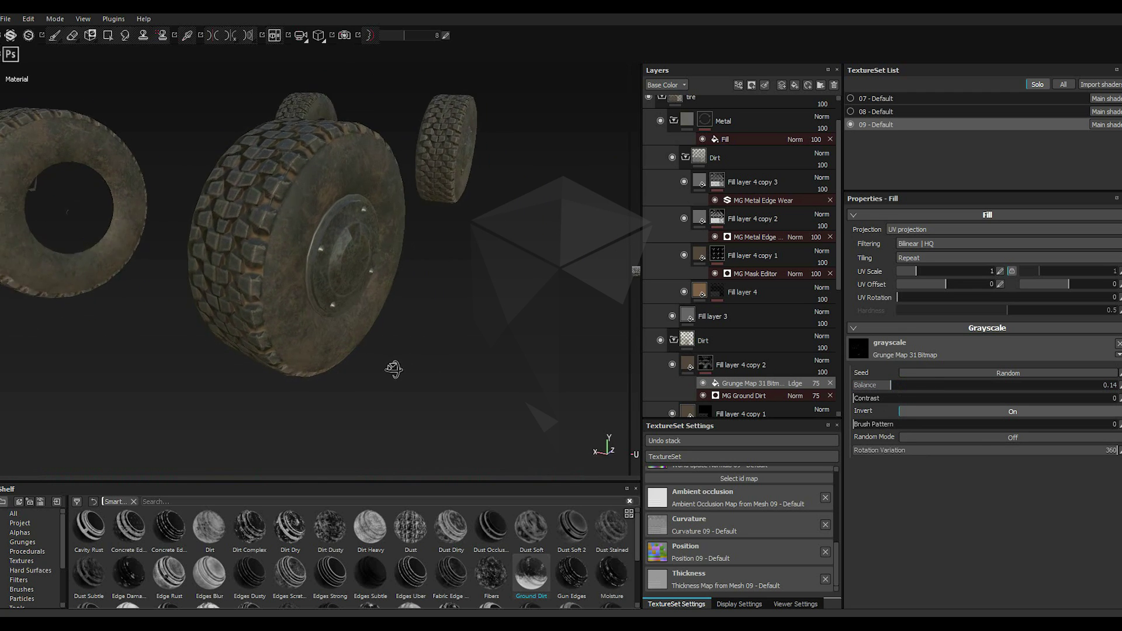
{"action": "scroll", "scroll_direction": "up", "scroll_amount": 3}
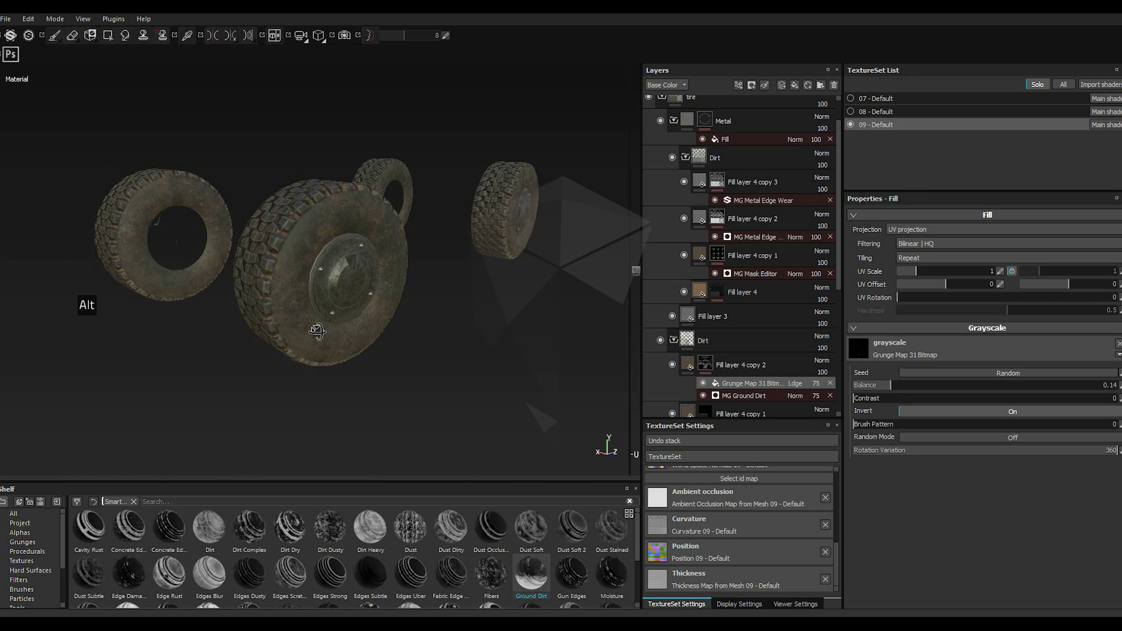
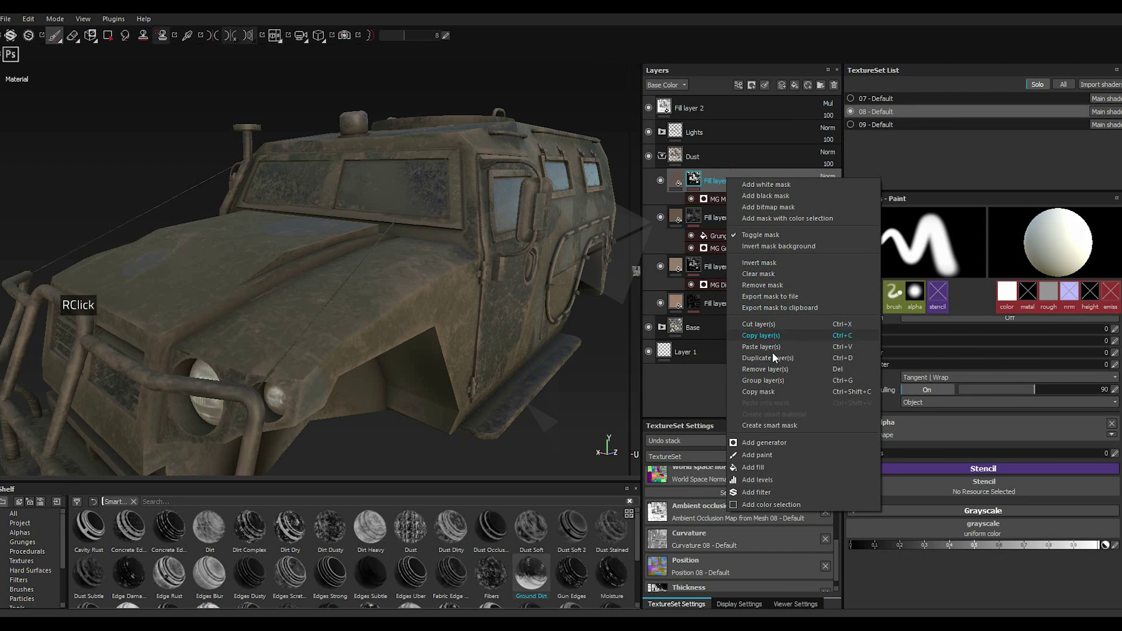
Step: Select Fill layer 4 copy 4 atop the body's Dust group and adjust its fill roughness
{"action": "left_click", "coordinate": [776, 363]}
{"action": "left_click", "coordinate": [760, 316]}
{"action": "right_click", "coordinate": [702, 187]}
{"action": "right_click", "coordinate": [702, 184]}
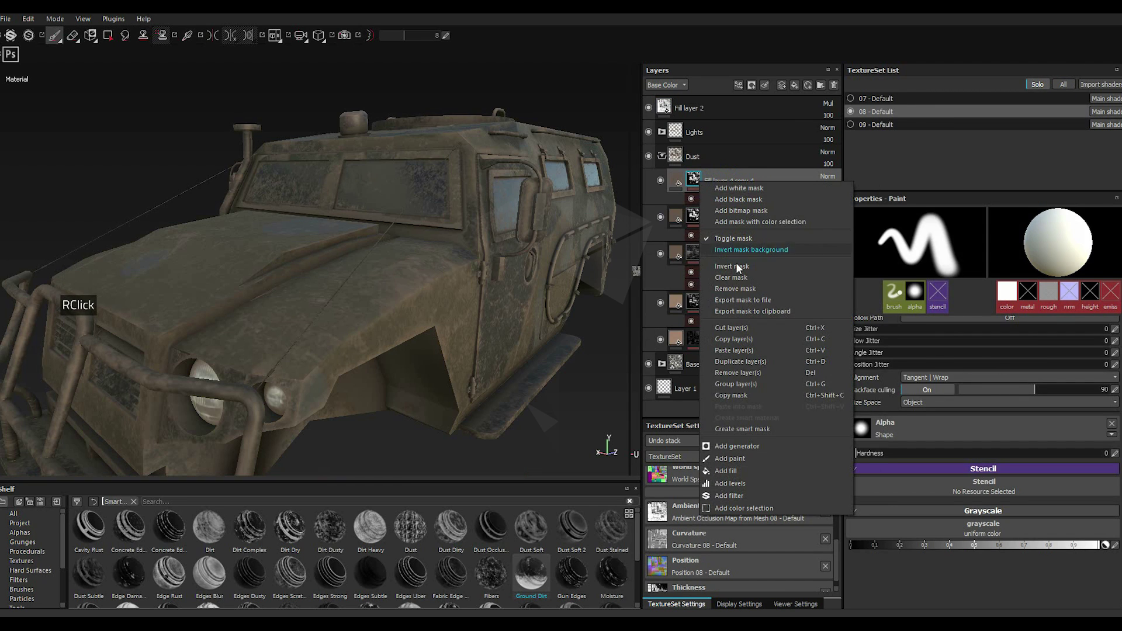
{"action": "double_click", "coordinate": [740, 283]}
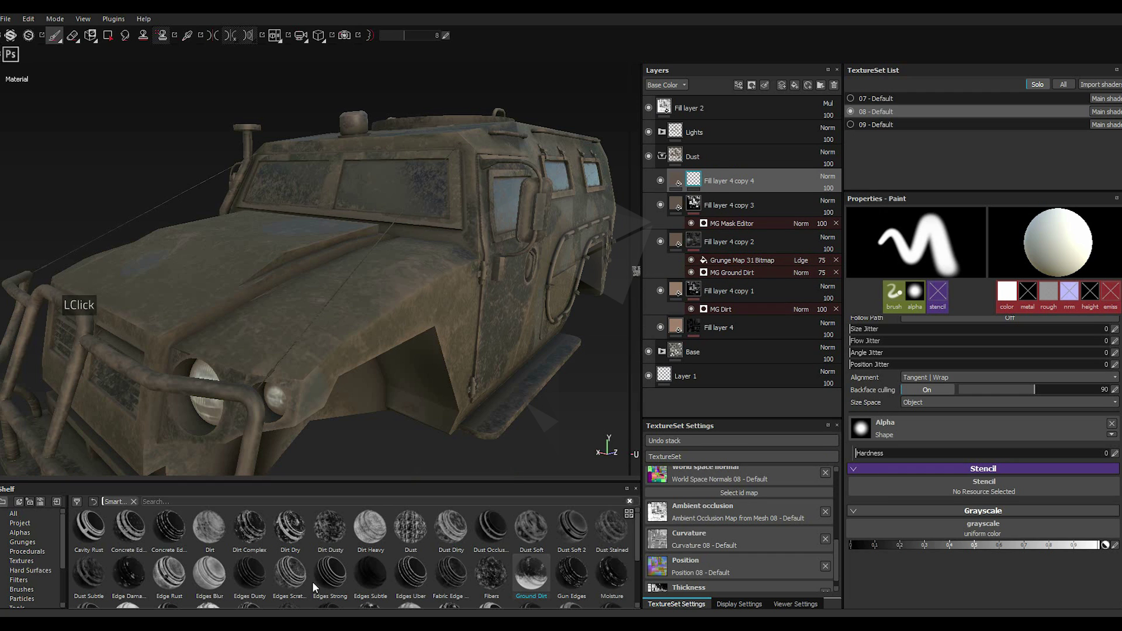
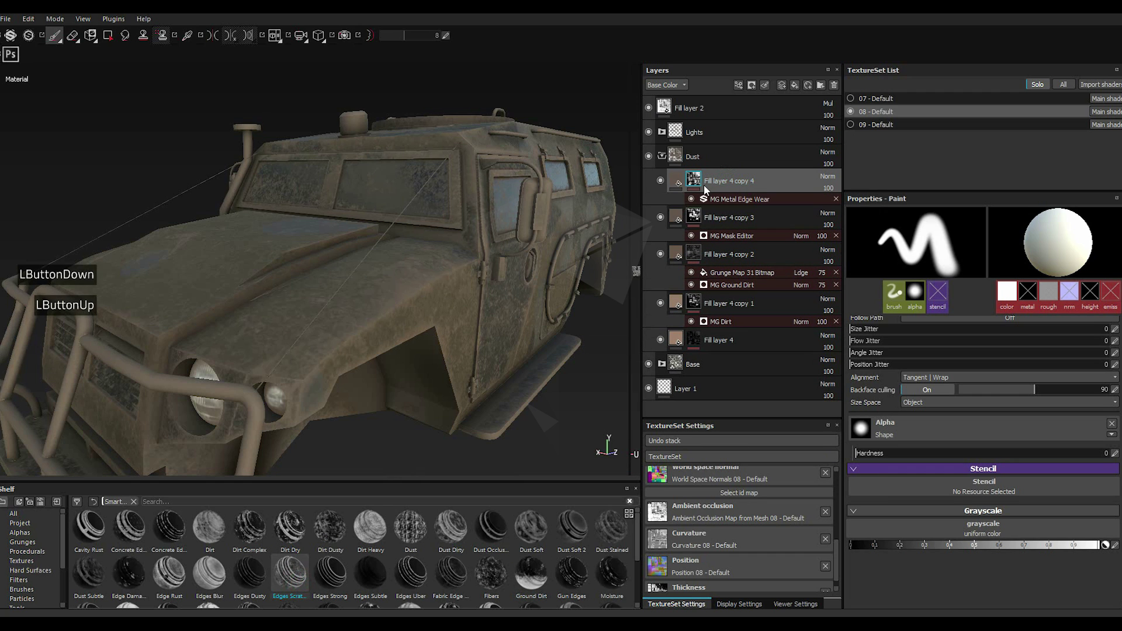
{"action": "double_click", "coordinate": [680, 185]}
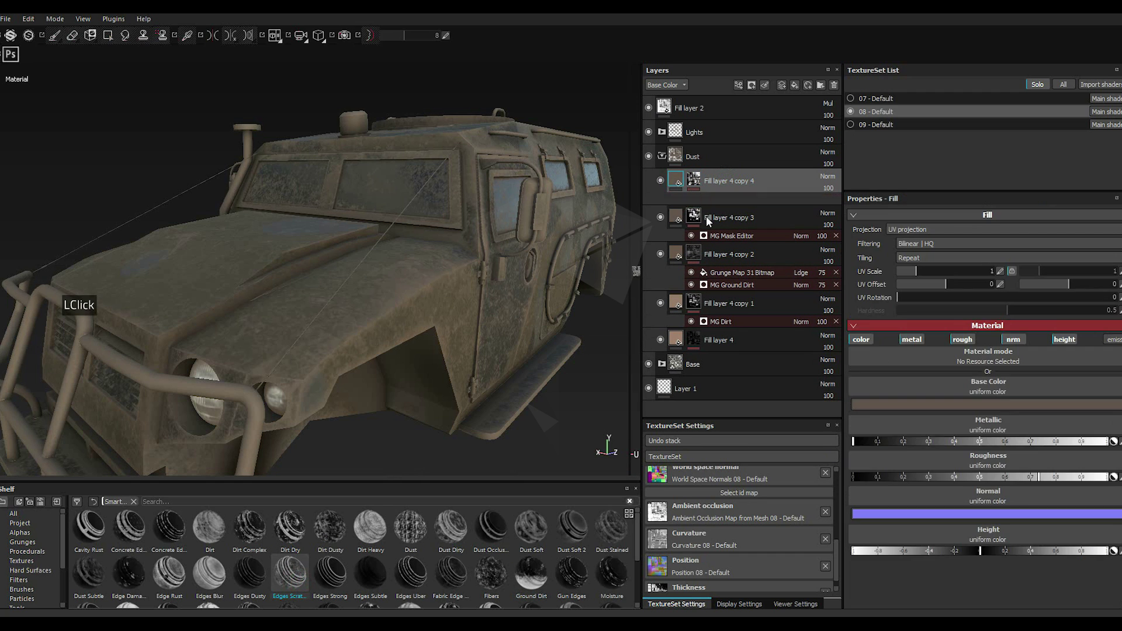
{"action": "left_click", "coordinate": [1018, 443]}
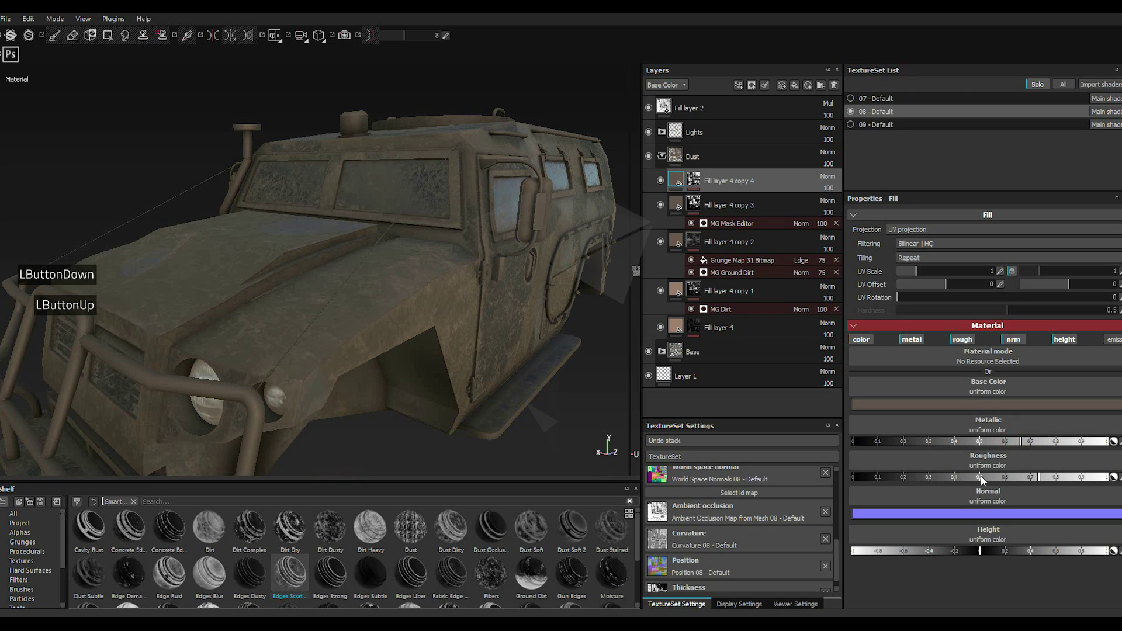
{"action": "left_click", "coordinate": [935, 479]}
{"action": "left_click", "coordinate": [951, 483]}
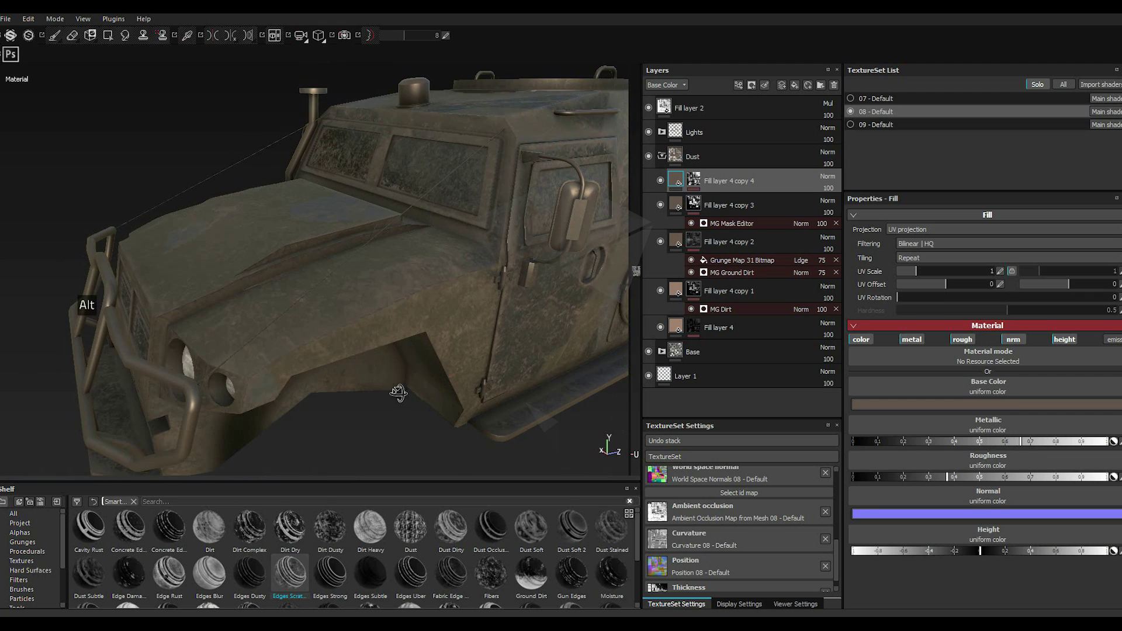
Step: Set the layer's Base Color to a near-black grey and mask it with MG Metal Edge Wear
{"action": "double_click", "coordinate": [906, 410]}
{"action": "left_click", "coordinate": [820, 412]}
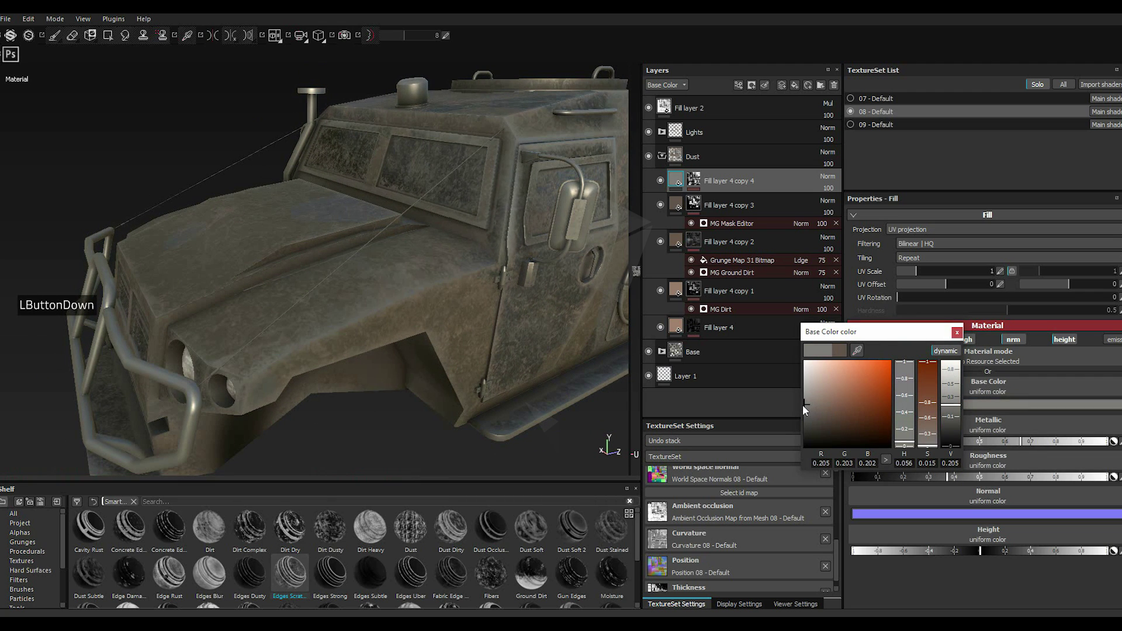
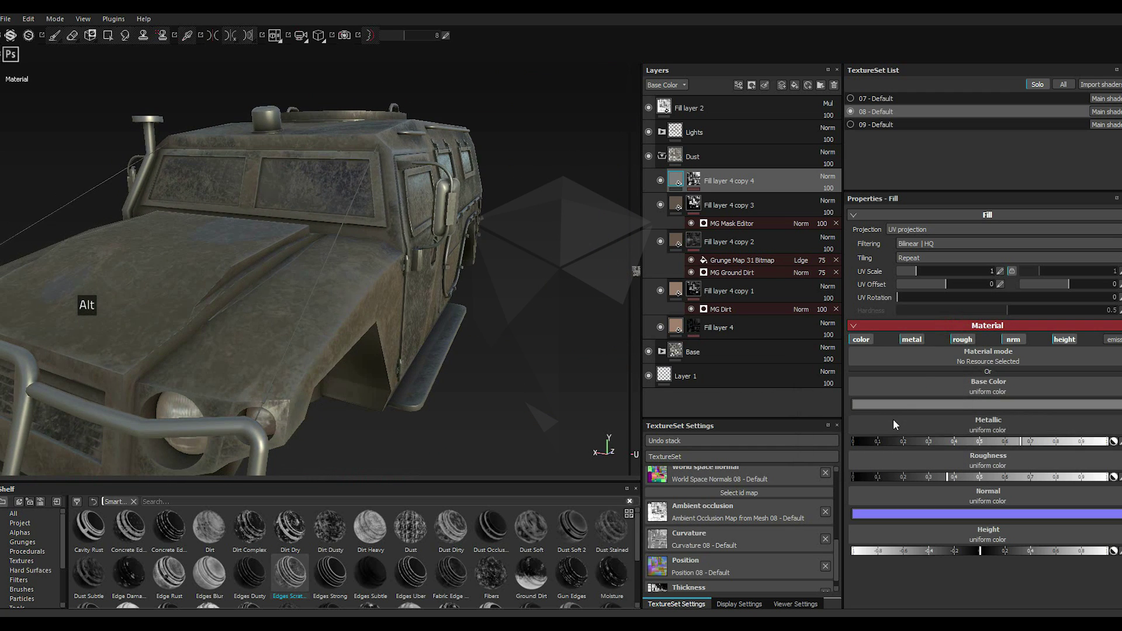
{"action": "left_click", "coordinate": [875, 409]}
{"action": "left_click", "coordinate": [864, 415]}
{"action": "left_click", "coordinate": [811, 427]}
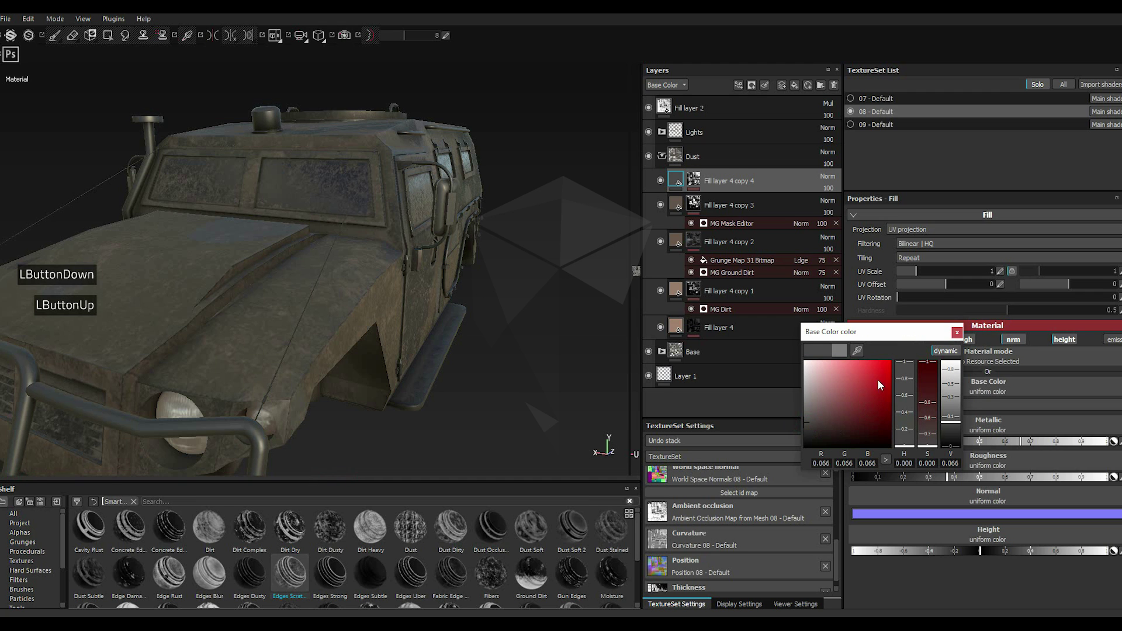
{"action": "left_click", "coordinate": [961, 337]}
{"action": "left_click", "coordinate": [922, 337]}
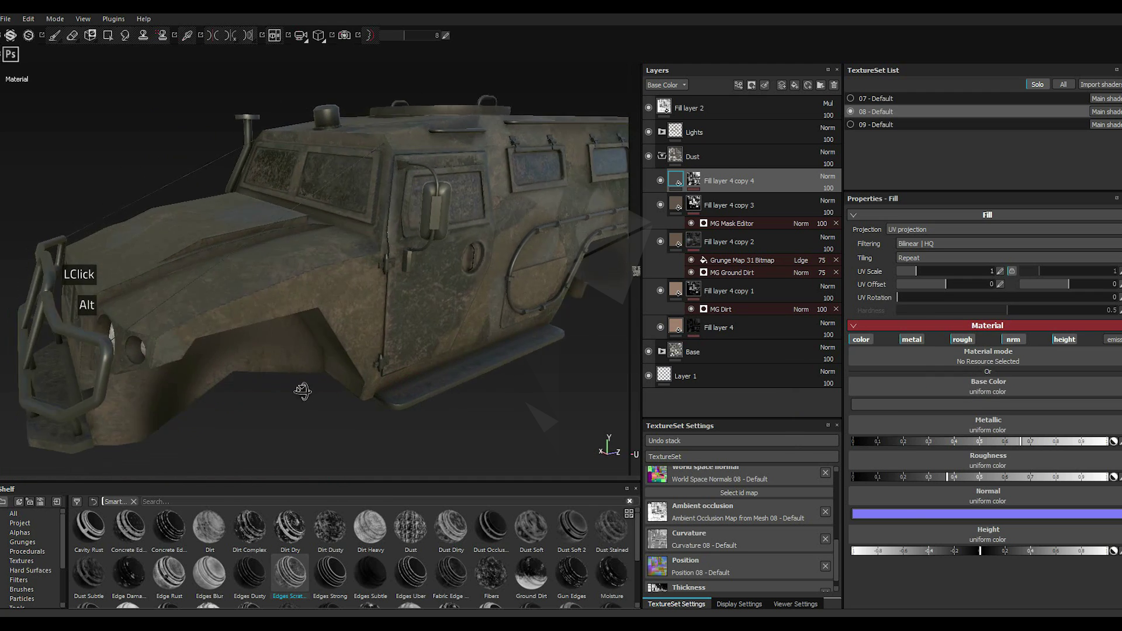
{"action": "double_click", "coordinate": [698, 180]}
Step: Set MG Metal Edge Wear to wear level 0.8 (after trying 0.43–0.65) and grunge amount 0.32
{"action": "double_click", "coordinate": [726, 207]}
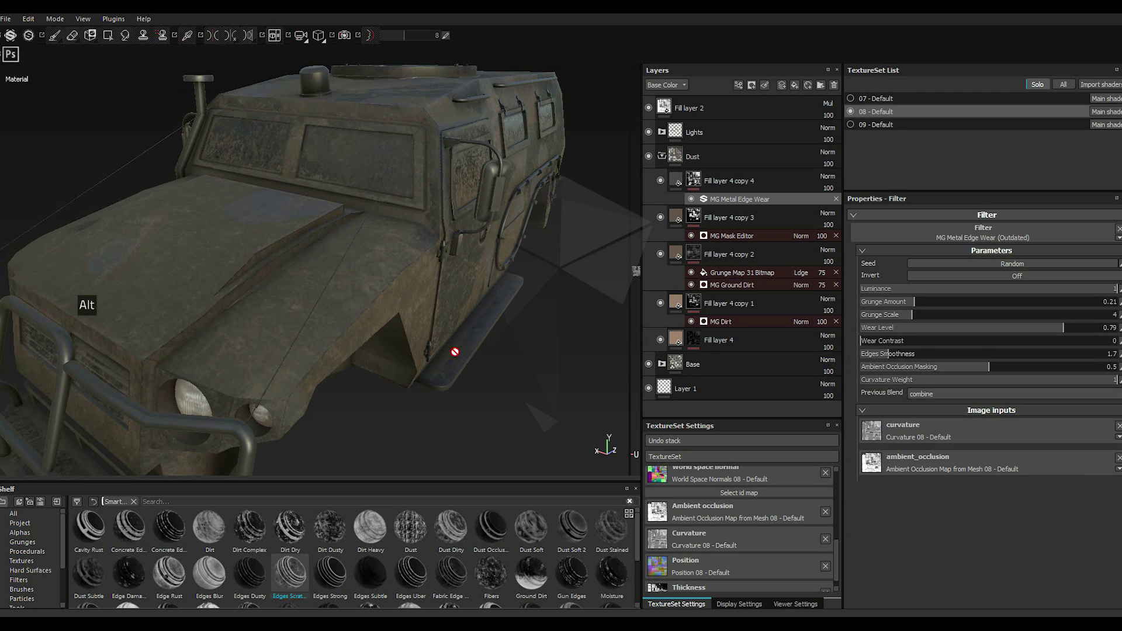
{"action": "left_click", "coordinate": [986, 334]}
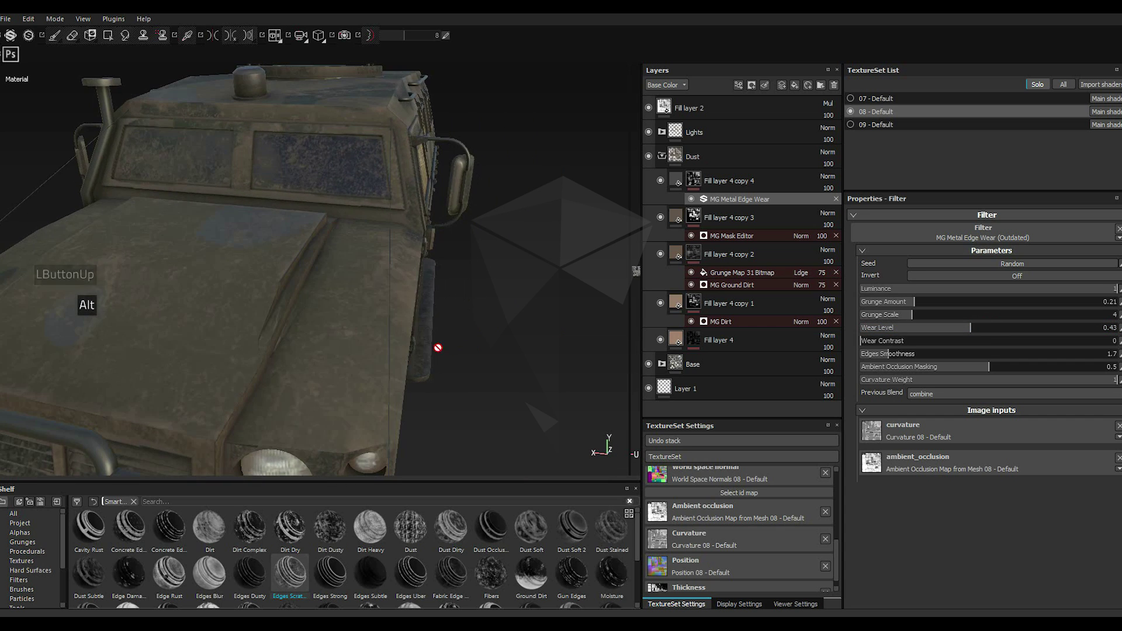
{"action": "scroll", "scroll_direction": "down", "scroll_amount": 3}
{"action": "scroll", "scroll_direction": "up", "scroll_amount": 3}
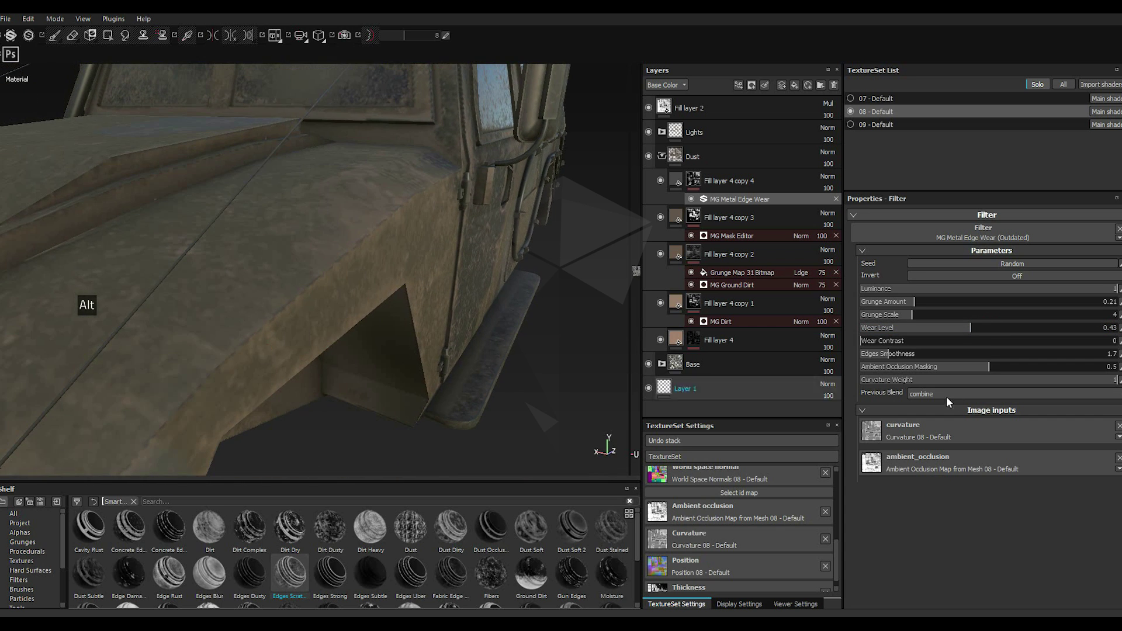
{"action": "left_click", "coordinate": [999, 328]}
{"action": "left_click", "coordinate": [1012, 334]}
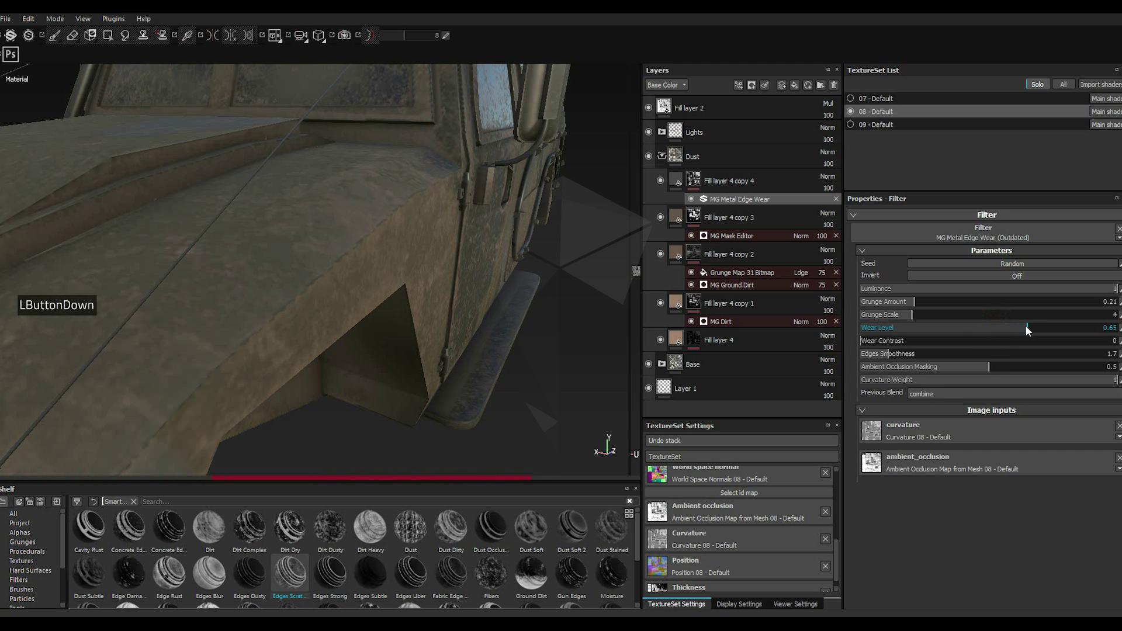
{"action": "scroll", "scroll_direction": "up", "scroll_amount": 3}
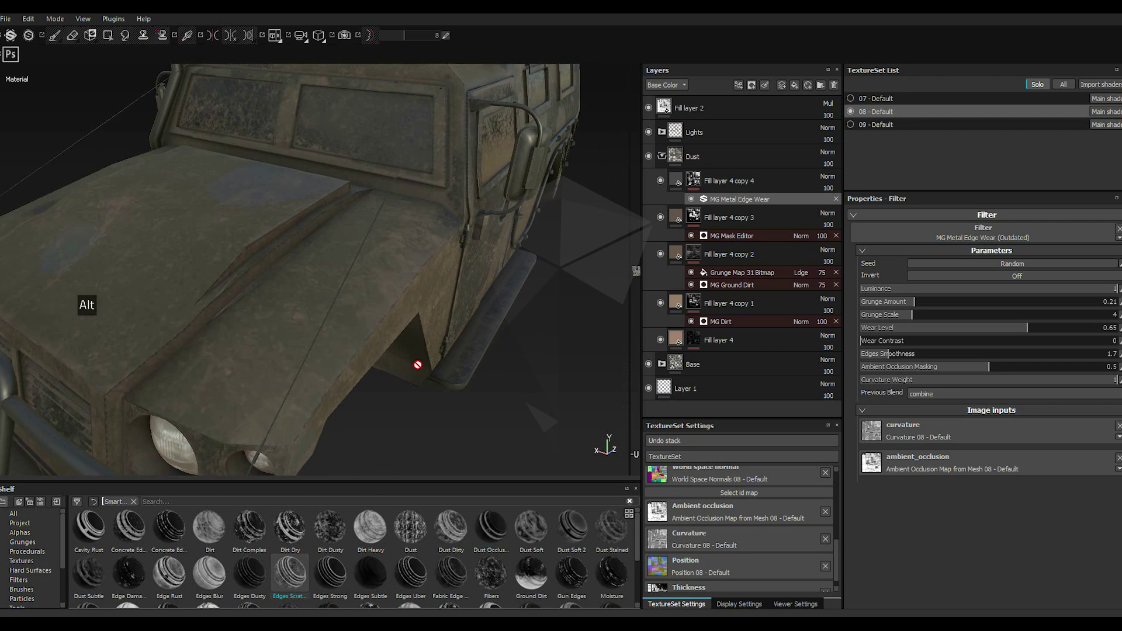
{"action": "scroll", "scroll_direction": "down", "scroll_amount": 3}
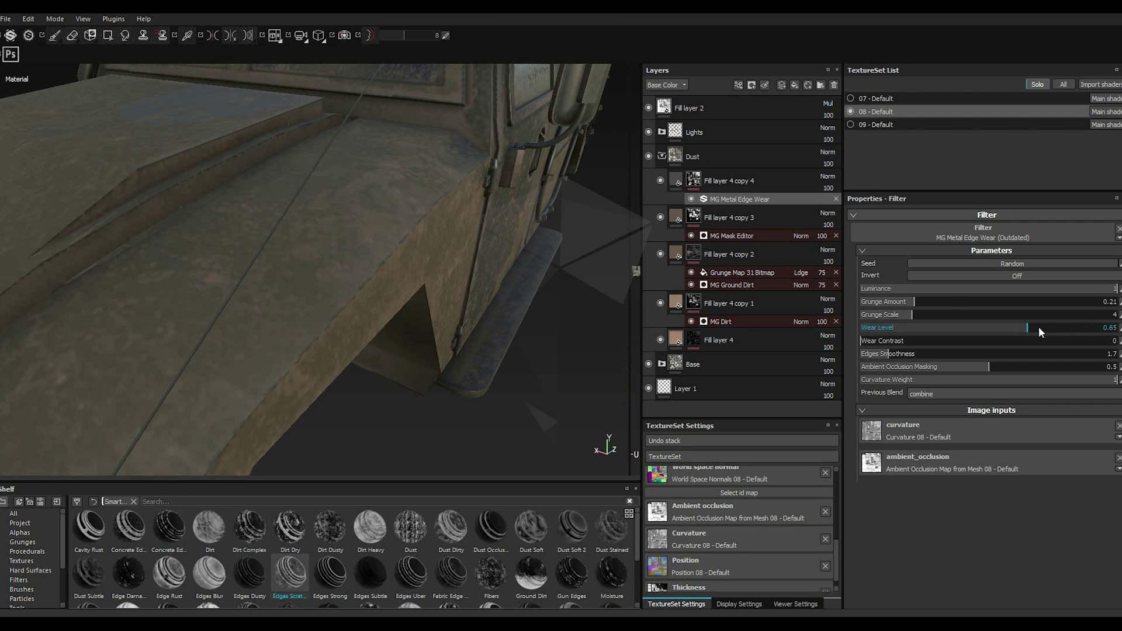
{"action": "left_click", "coordinate": [939, 306]}
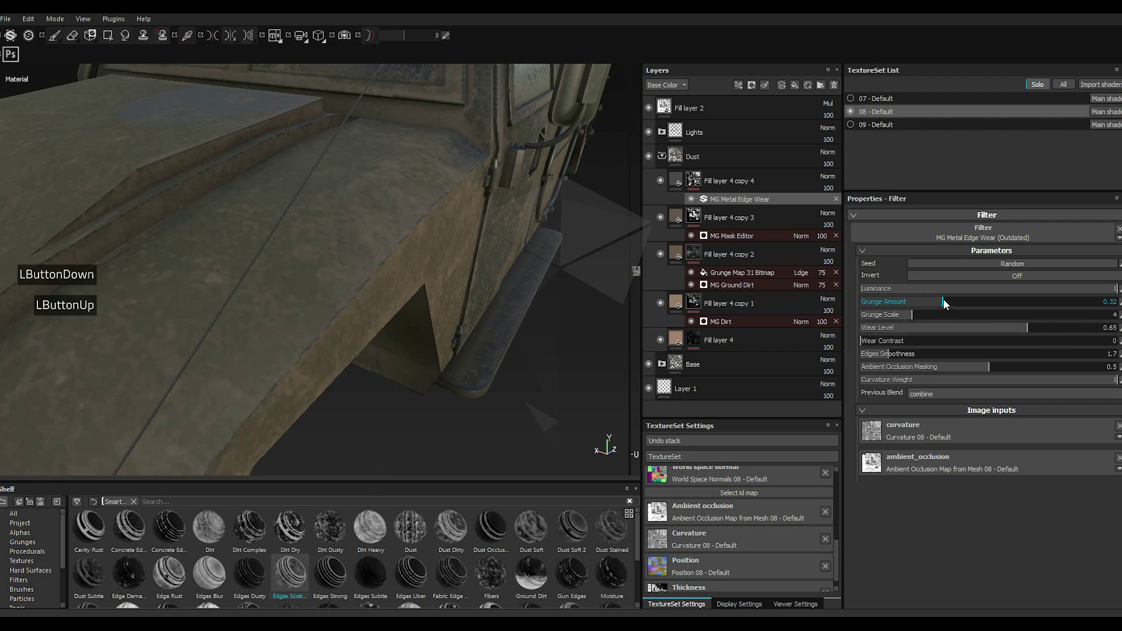
{"action": "left_click", "coordinate": [1071, 329]}
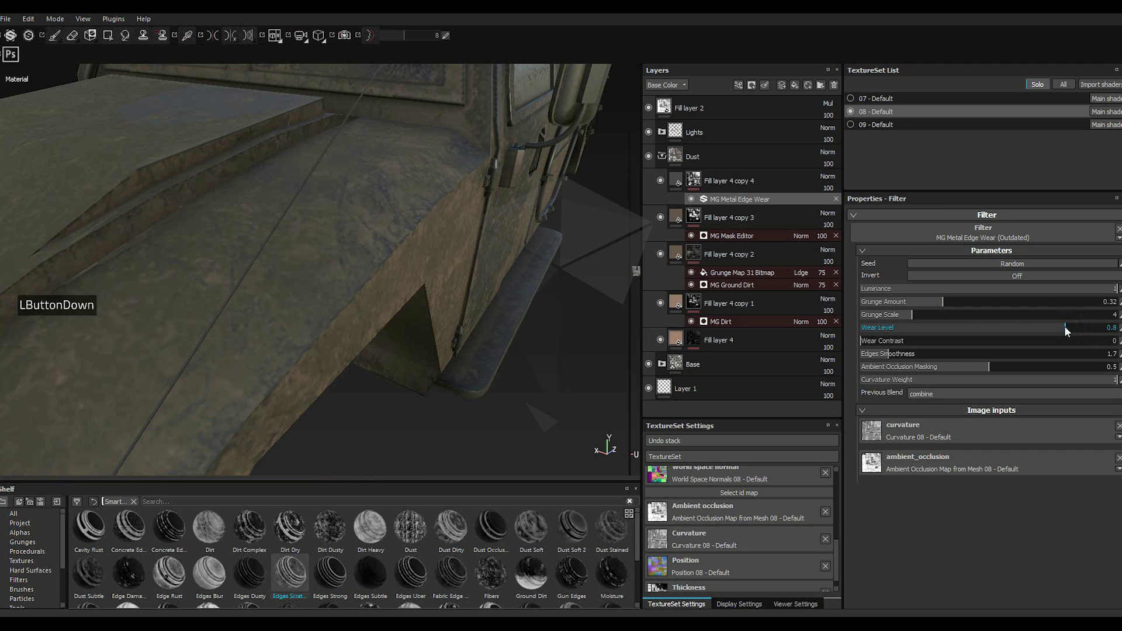
{"action": "scroll", "scroll_direction": "up", "scroll_amount": 3}
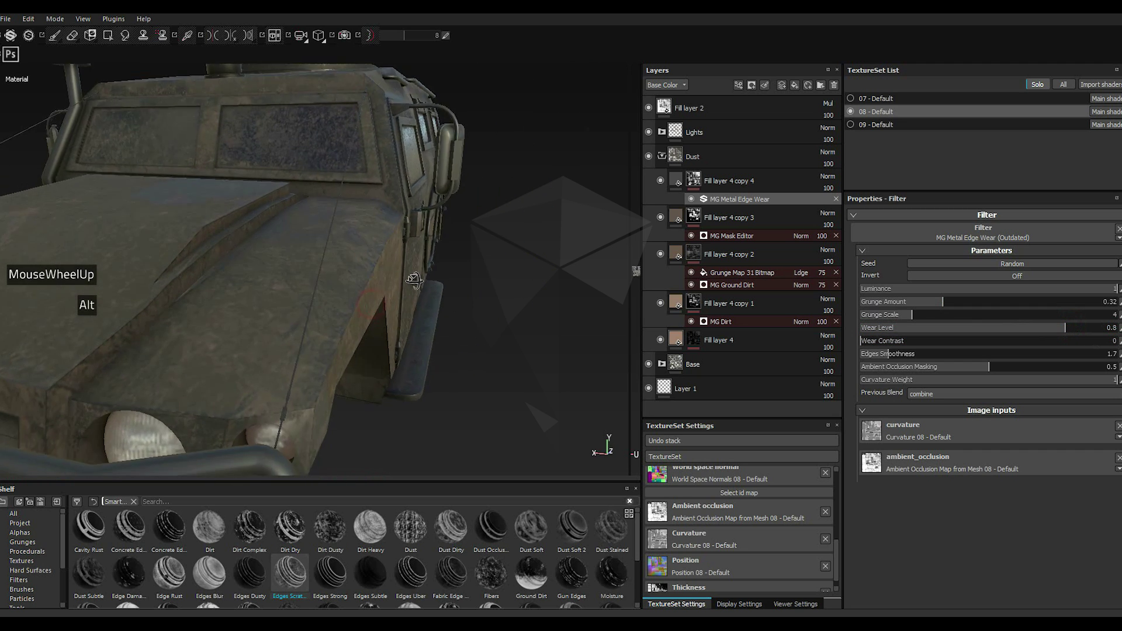
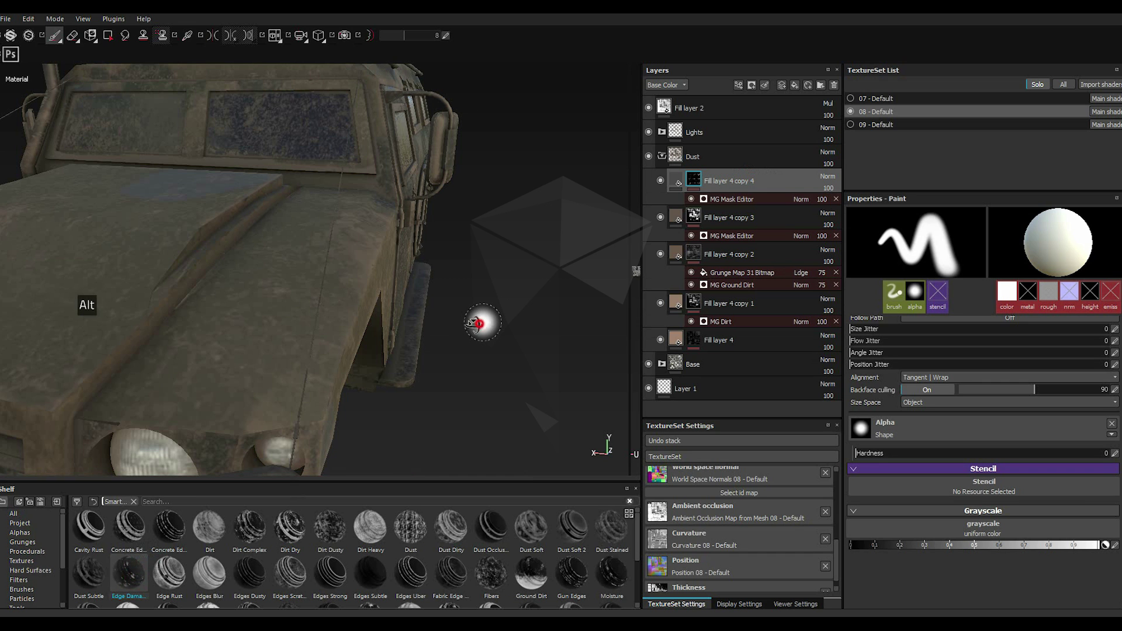
Step: Select the existing MG Mask Editor effect in Fill layer 4 copy 4's mask
{"action": "double_click", "coordinate": [718, 207]}
{"action": "left_click", "coordinate": [991, 289]}
{"action": "left_click", "coordinate": [994, 290]}
{"action": "left_click", "coordinate": [993, 292]}
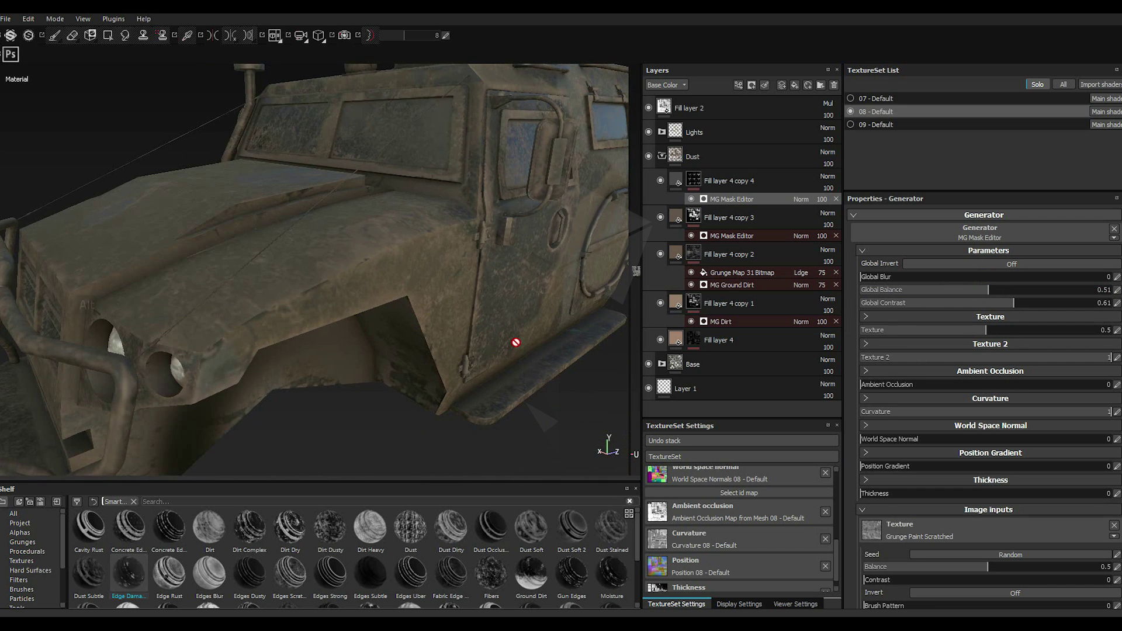
Step: Add a generator to the layer mask and choose MG Metal Edge Wear
{"action": "right_click", "coordinate": [701, 185]}
{"action": "right_click", "coordinate": [701, 184]}
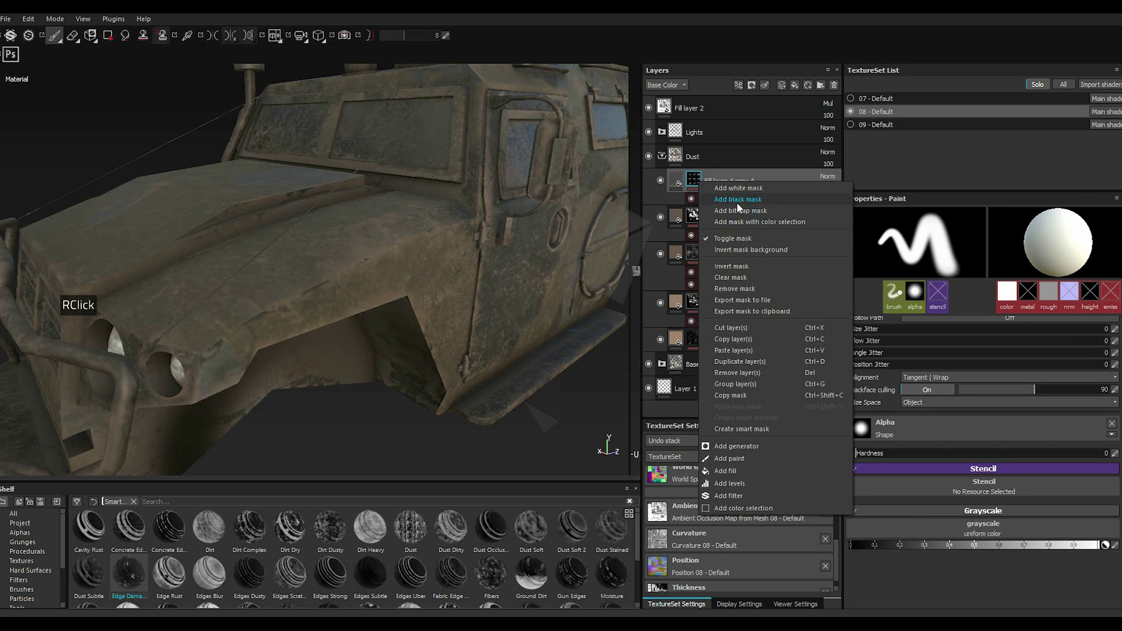
{"action": "double_click", "coordinate": [747, 284]}
{"action": "double_click", "coordinate": [742, 90]}
{"action": "double_click", "coordinate": [757, 100]}
{"action": "left_click", "coordinate": [974, 239]}
{"action": "left_click", "coordinate": [1000, 244]}
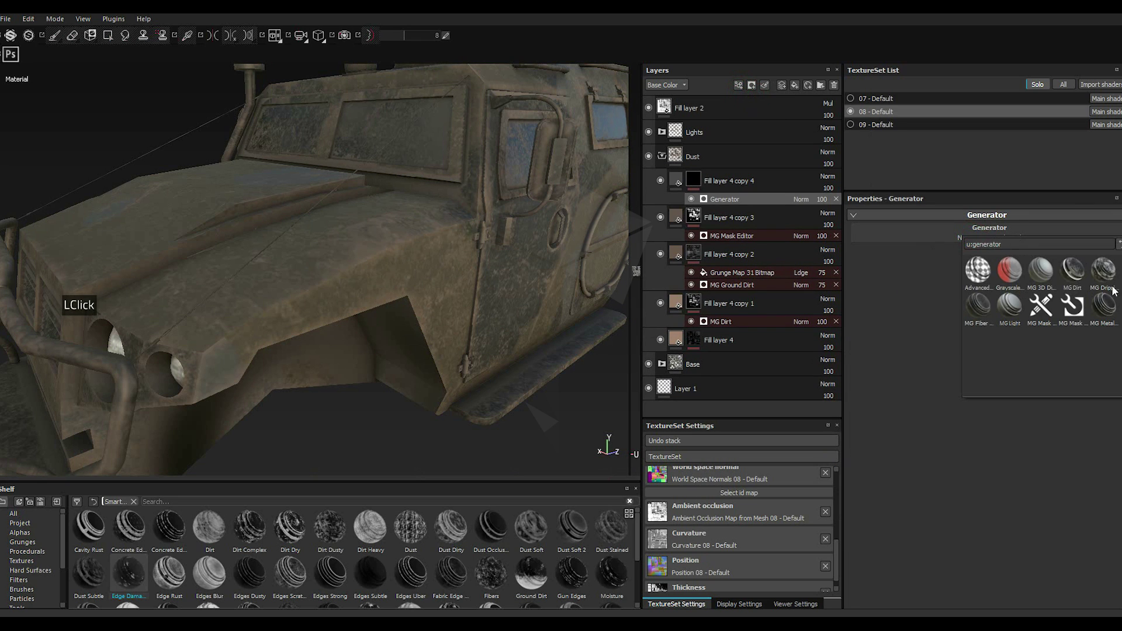
{"action": "double_click", "coordinate": [1115, 306]}
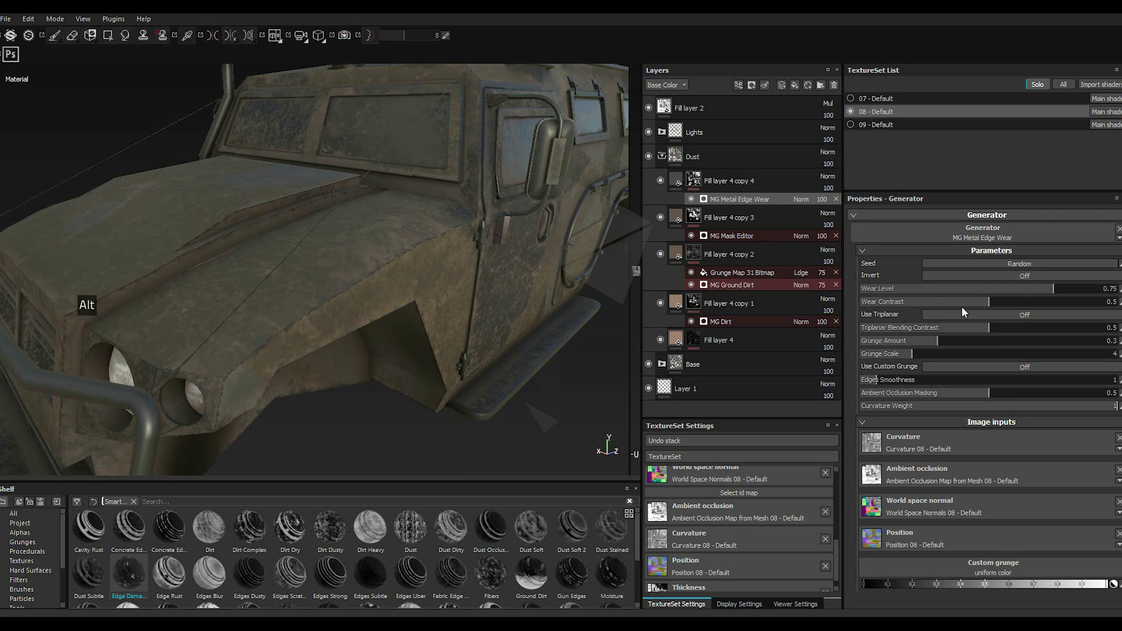
Step: Settle the new generator's wear level at 0.81
{"action": "left_click", "coordinate": [1077, 290]}
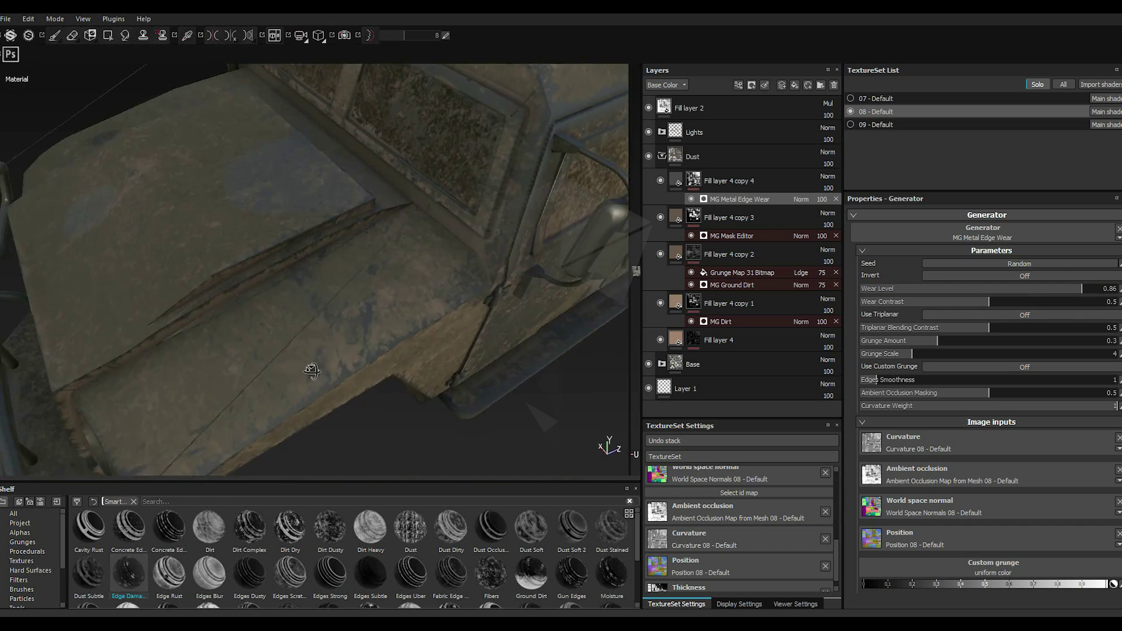
{"action": "scroll", "scroll_direction": "down", "scroll_amount": 3}
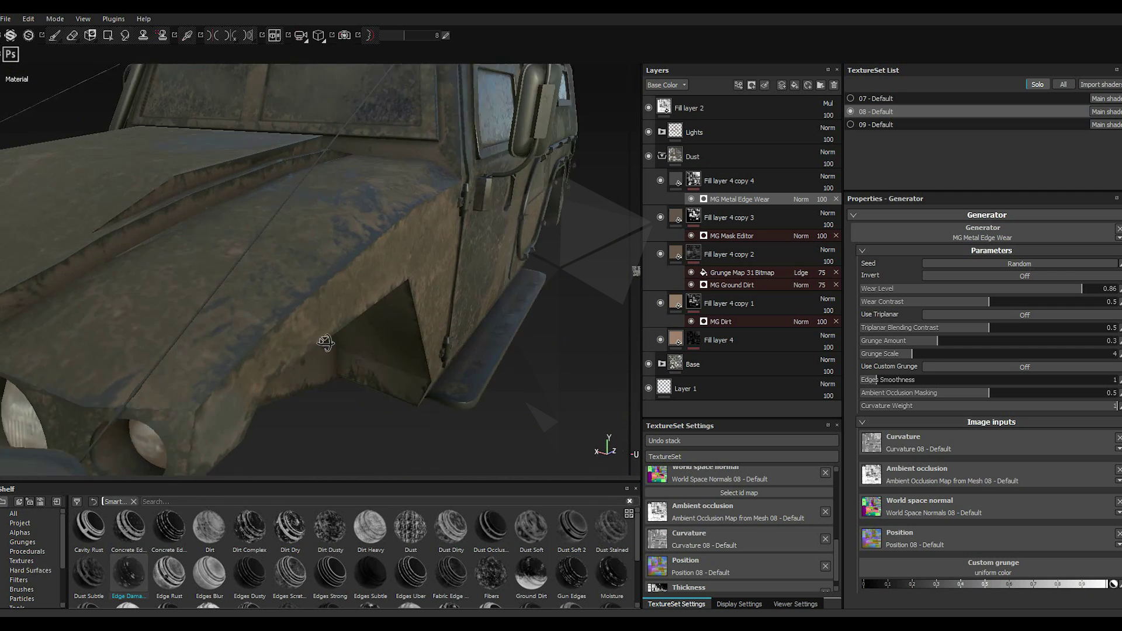
{"action": "left_click", "coordinate": [1049, 290]}
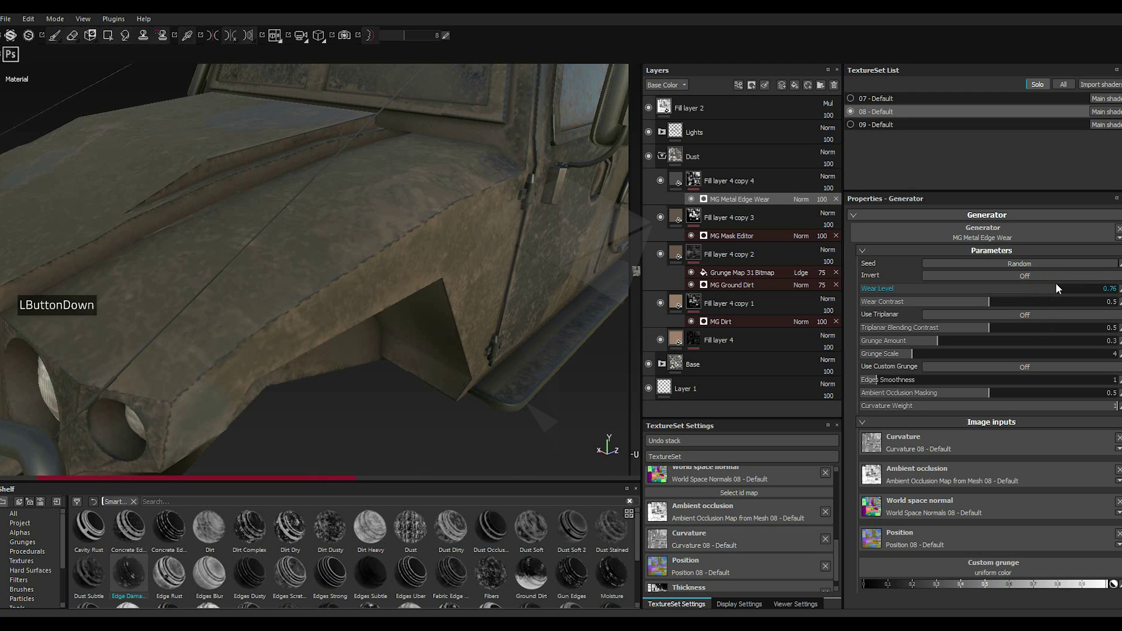
{"action": "left_click", "coordinate": [1075, 291]}
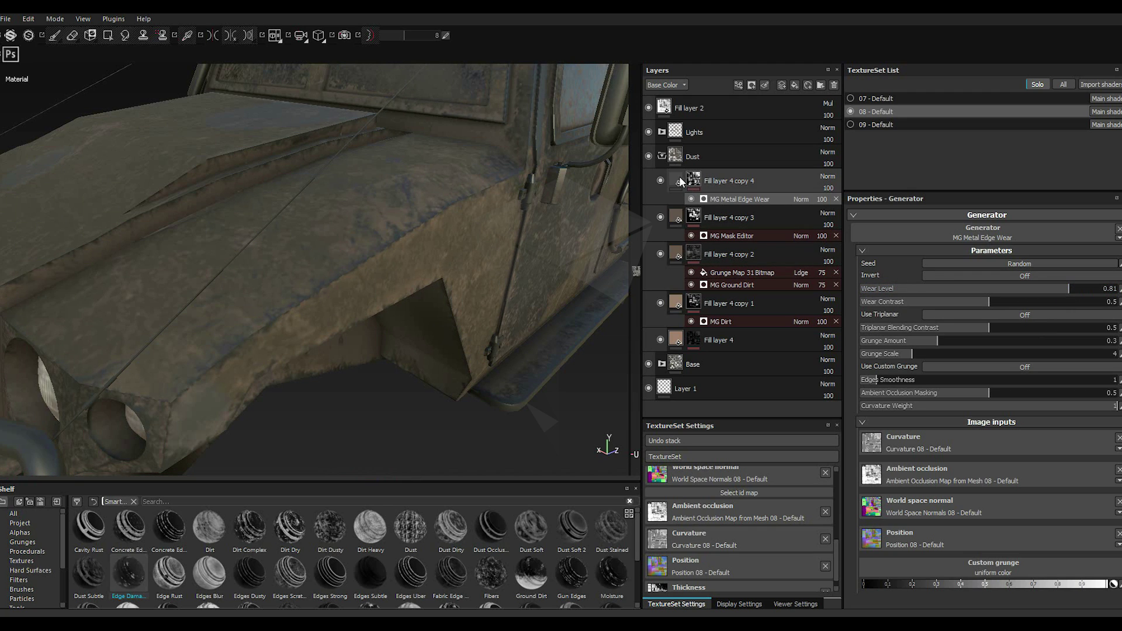
{"action": "double_click", "coordinate": [677, 180]}
Step: Make Fill layer 4 copy 4's Base Color a very dark grey
{"action": "left_click", "coordinate": [922, 407]}
{"action": "left_click", "coordinate": [921, 407]}
{"action": "double_click", "coordinate": [922, 407]}
{"action": "left_click", "coordinate": [826, 415]}
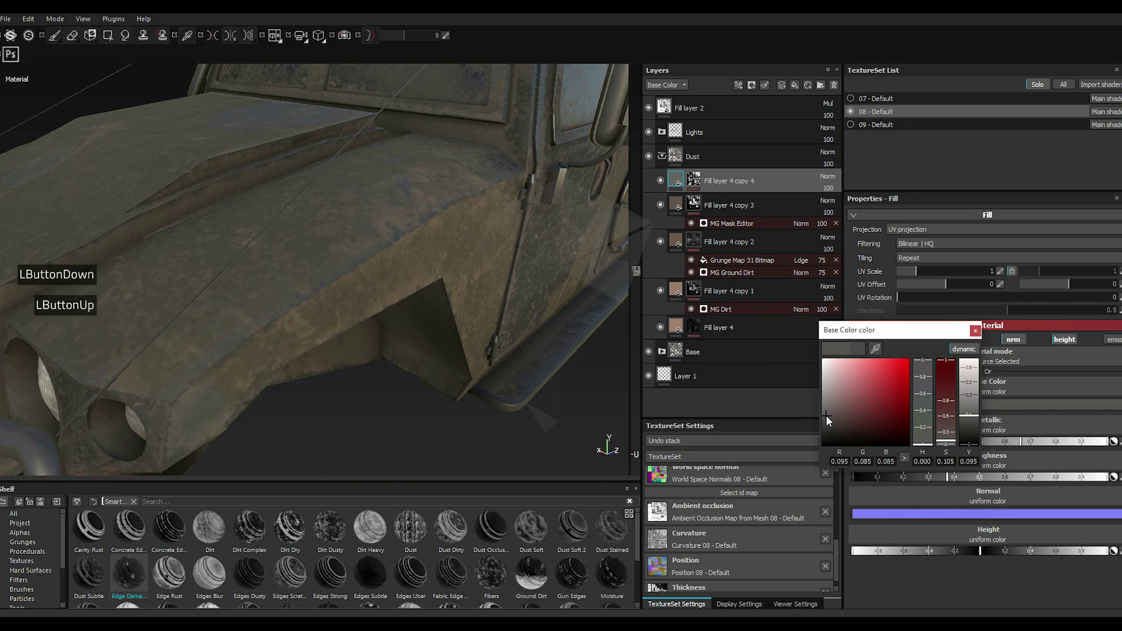
{"action": "left_click", "coordinate": [826, 419]}
{"action": "left_click", "coordinate": [827, 421]}
{"action": "double_click", "coordinate": [982, 336]}
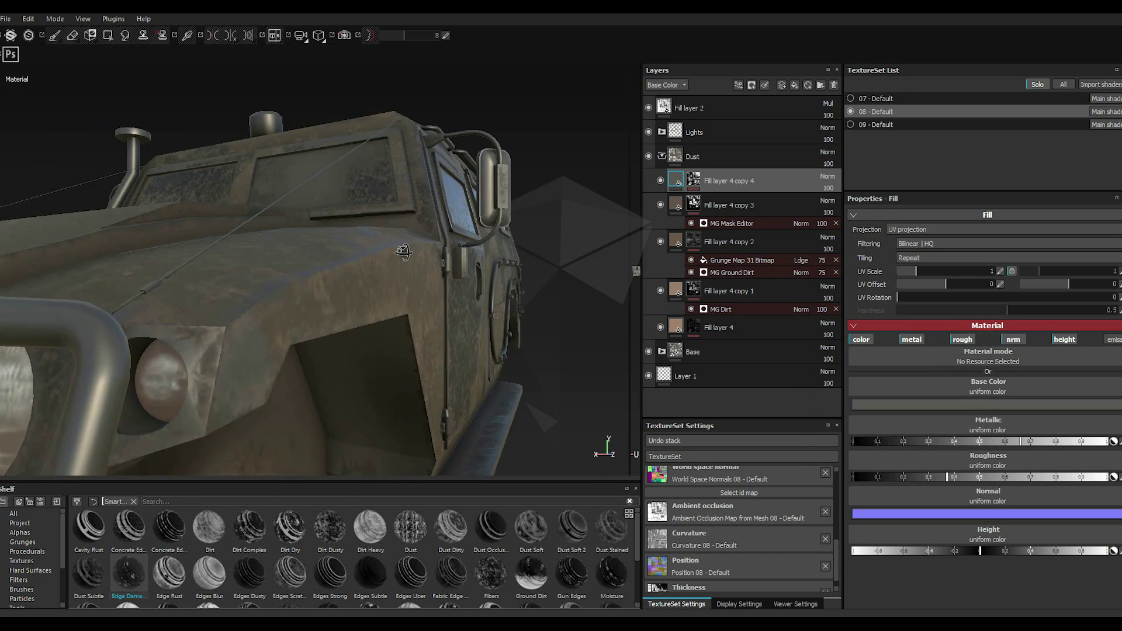
Step: Orbit to review the dark worn edges and re-expand the Base group showing Siren and Glass
{"action": "scroll", "scroll_direction": "up", "scroll_amount": 3}
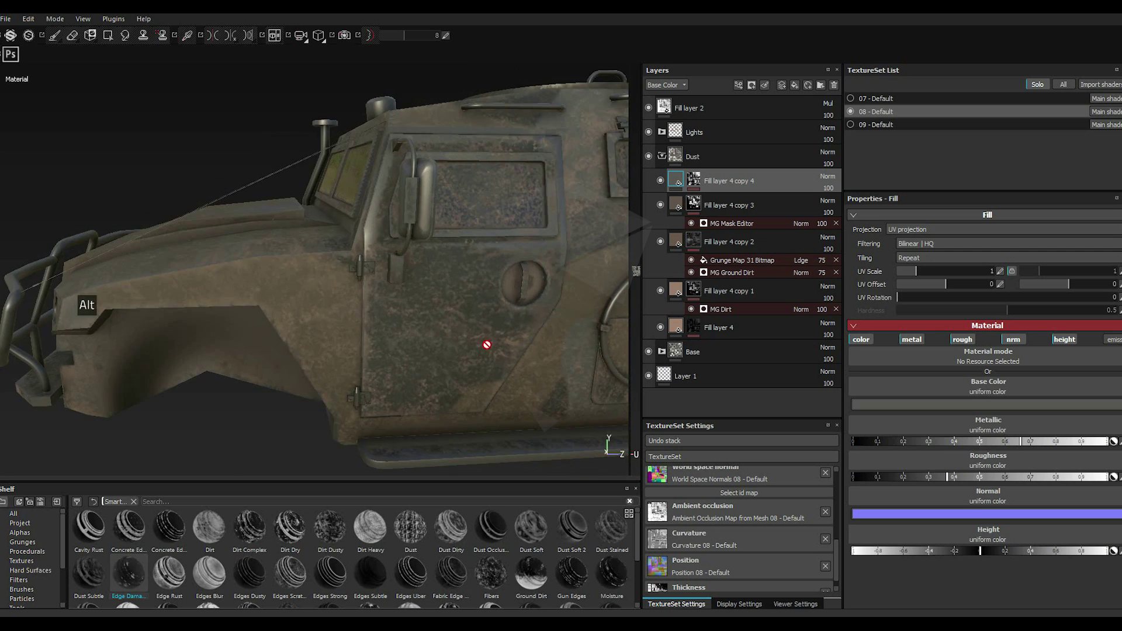
{"action": "scroll", "scroll_direction": "up", "scroll_amount": 3}
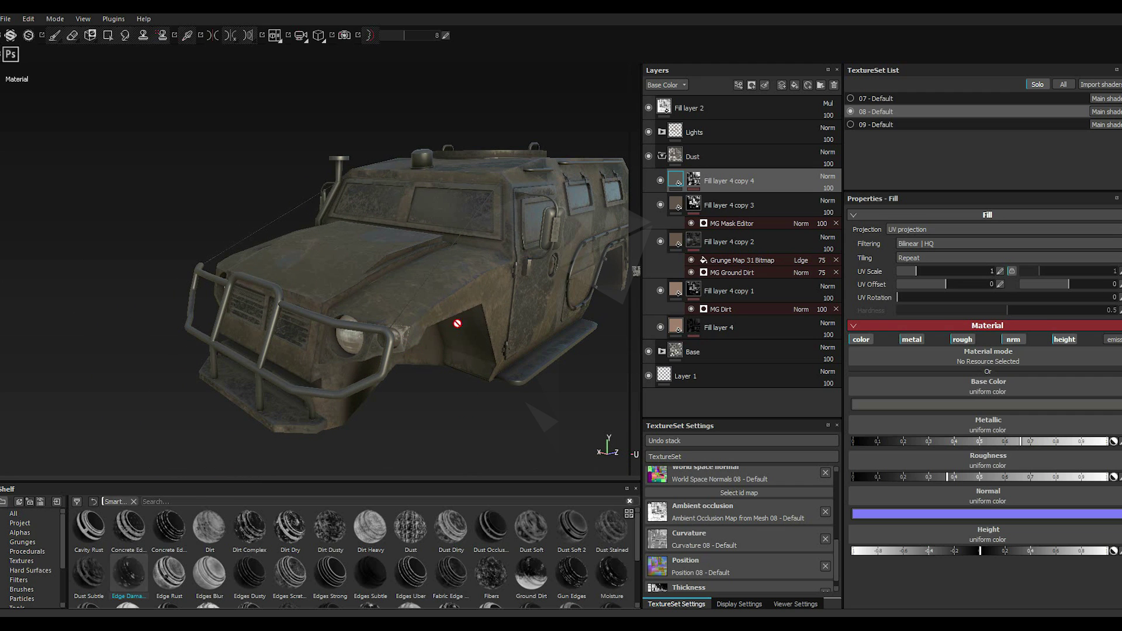
{"action": "scroll", "scroll_direction": "down", "scroll_amount": 3}
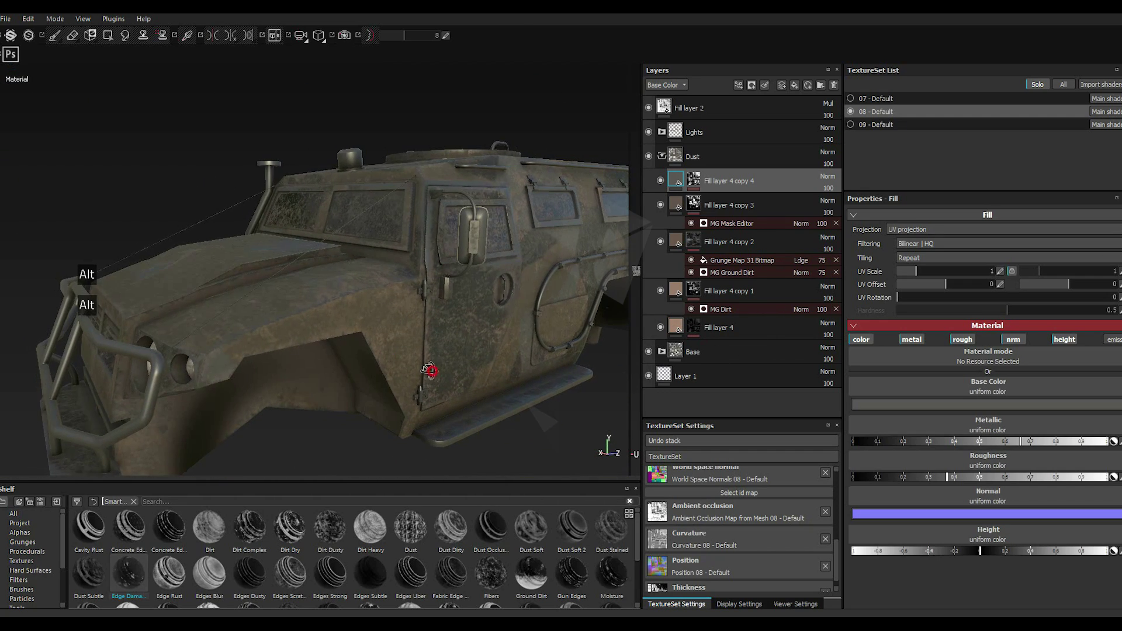
{"action": "double_click", "coordinate": [664, 354]}
{"action": "scroll", "scroll_direction": "down", "scroll_amount": 3}
{"action": "scroll", "scroll_direction": "up", "scroll_amount": 3}
{"action": "scroll", "scroll_direction": "down", "scroll_amount": 3}
{"action": "scroll", "scroll_direction": "up", "scroll_amount": 3}
{"action": "scroll", "scroll_direction": "down", "scroll_amount": 3}
{"action": "scroll", "scroll_direction": "up", "scroll_amount": 3}
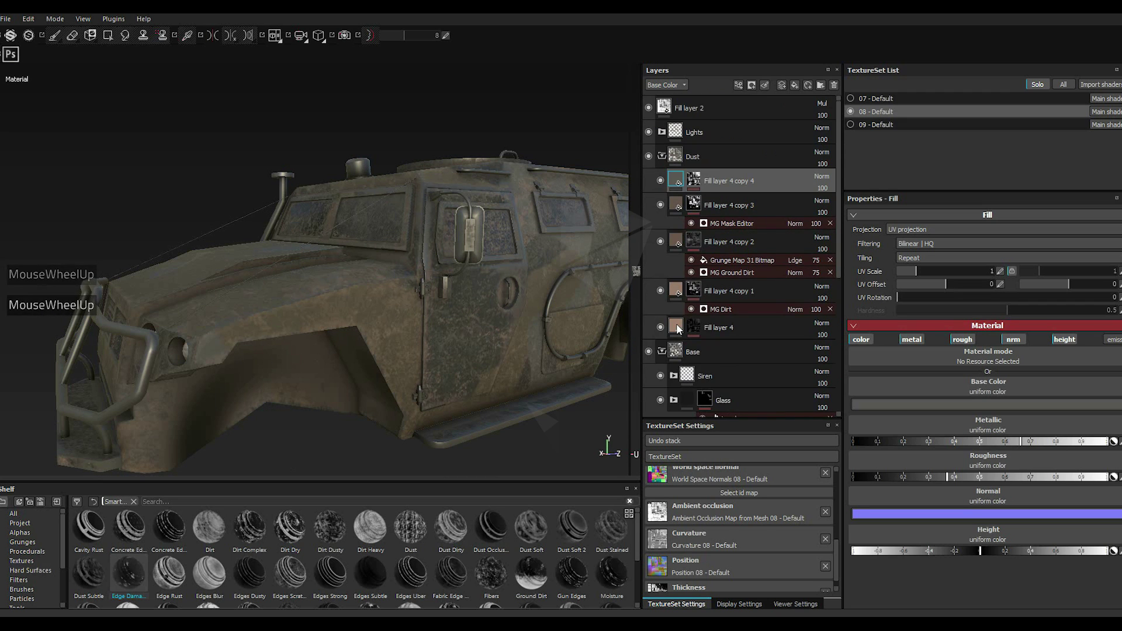
Step: Bring up and dismiss the layer actions on the Dust layer and on Fill layer 1 in Body
{"action": "scroll", "scroll_direction": "down", "scroll_amount": 3}
{"action": "right_click", "coordinate": [710, 192]}
{"action": "right_click", "coordinate": [711, 192]}
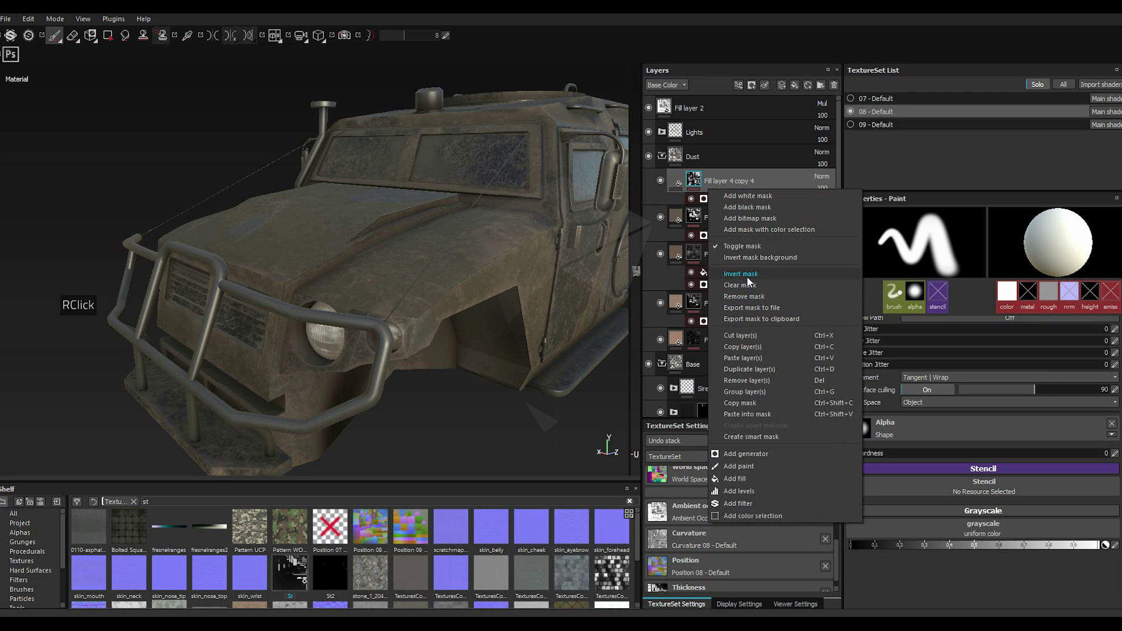
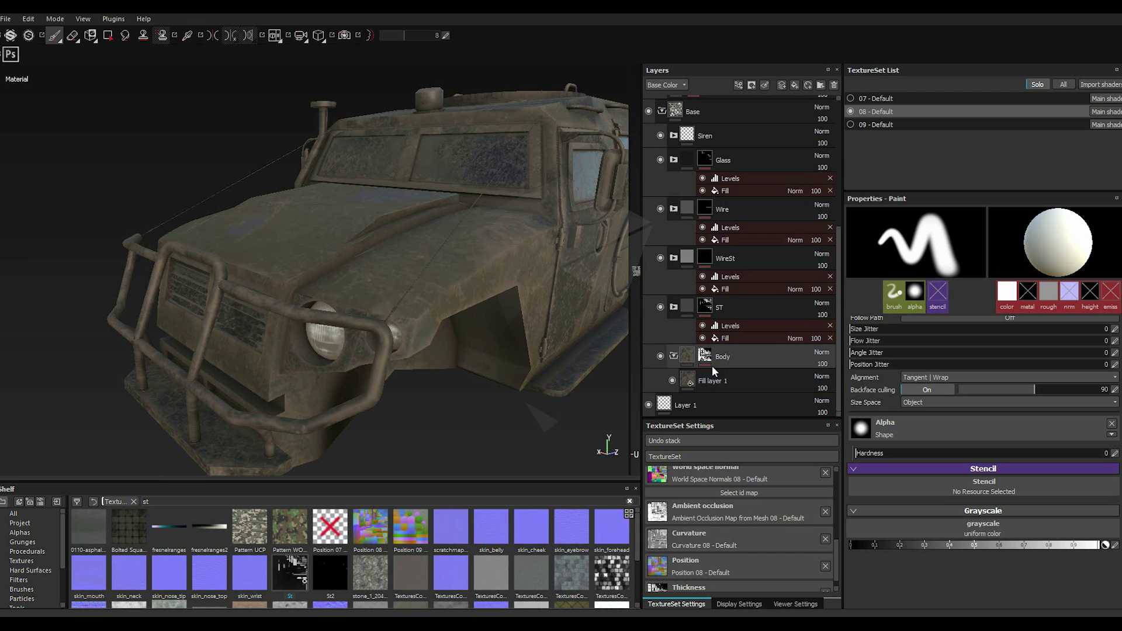
{"action": "double_click", "coordinate": [711, 385]}
{"action": "left_click", "coordinate": [711, 385]}
{"action": "right_click", "coordinate": [711, 385]}
{"action": "right_click", "coordinate": [712, 387]}
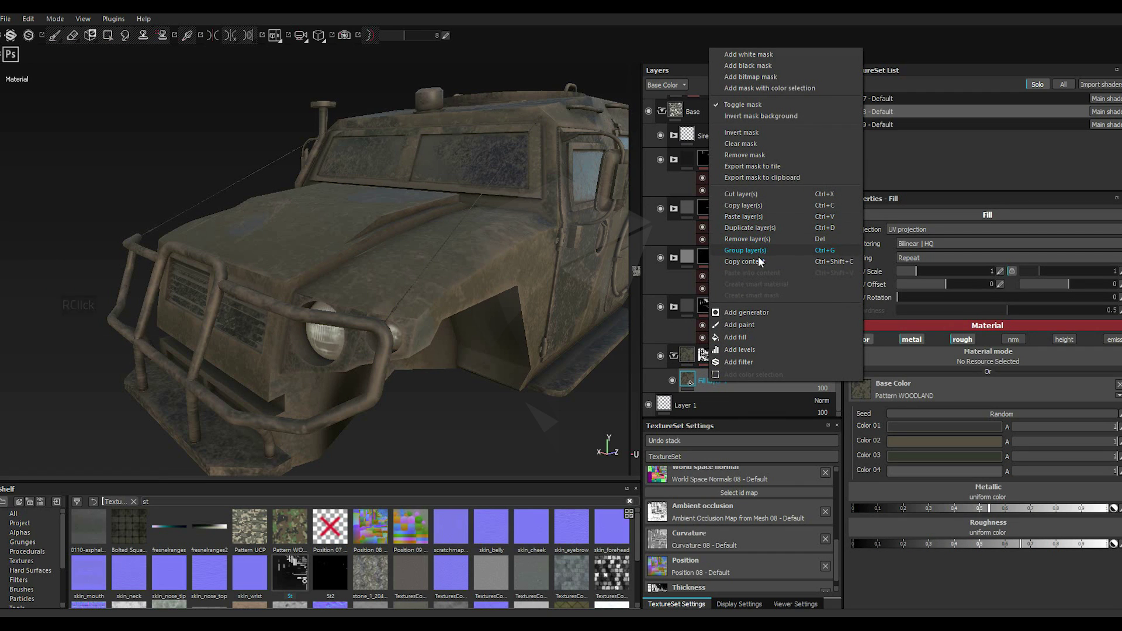
{"action": "double_click", "coordinate": [751, 220]}
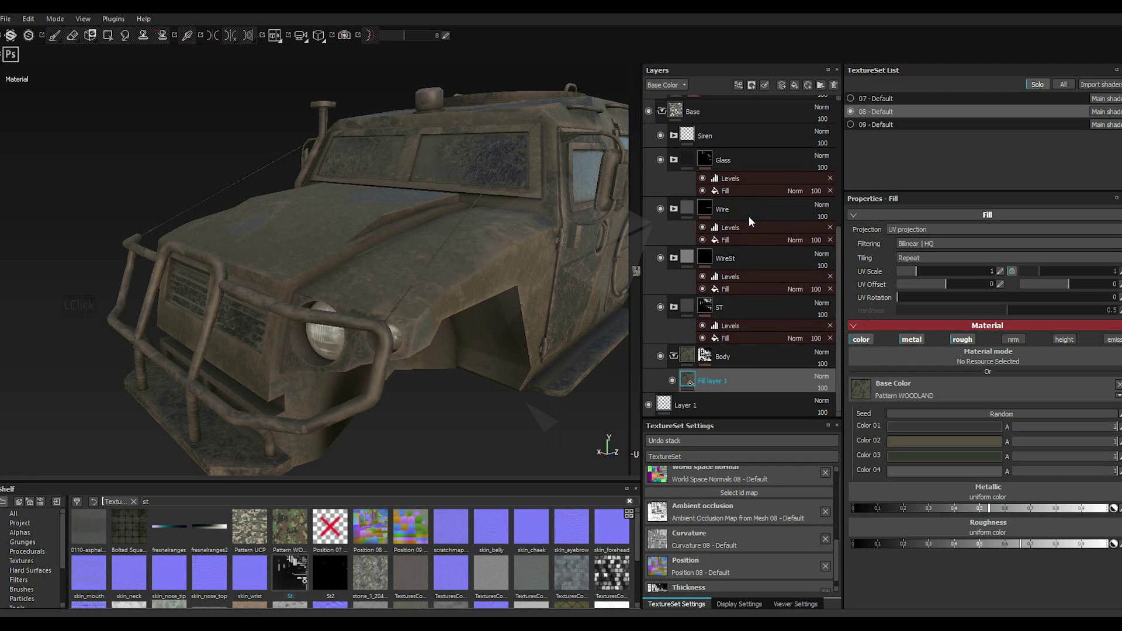
{"action": "double_click", "coordinate": [753, 220]}
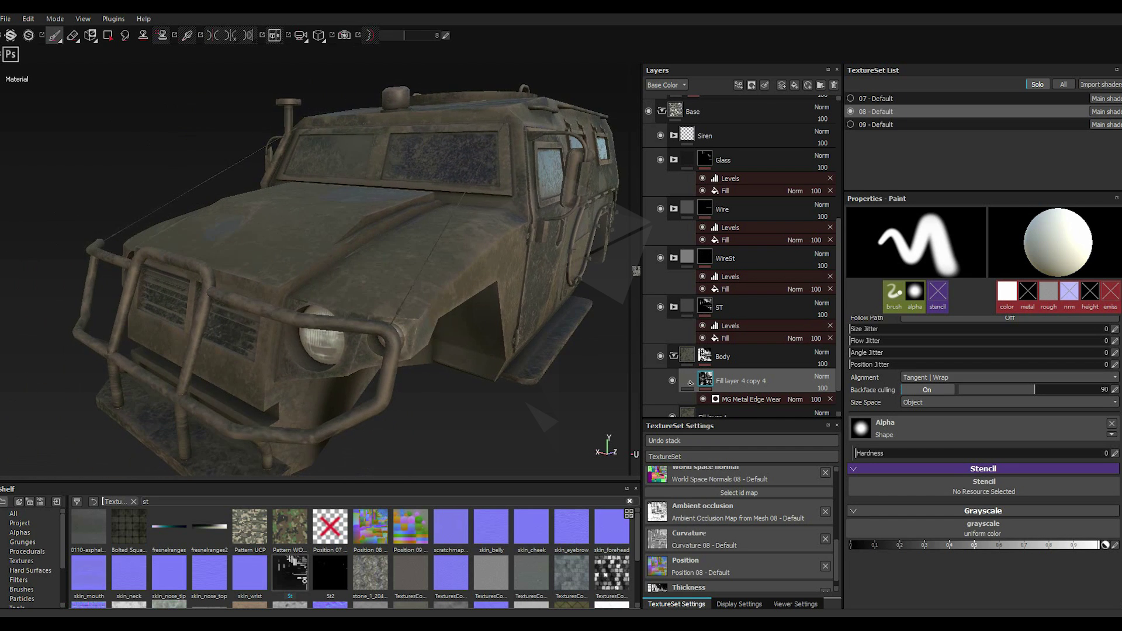
Step: Show the body's MG Metal Edge Wear generator settings with wear level lowered to 0.76
{"action": "scroll", "scroll_direction": "up", "scroll_amount": 3}
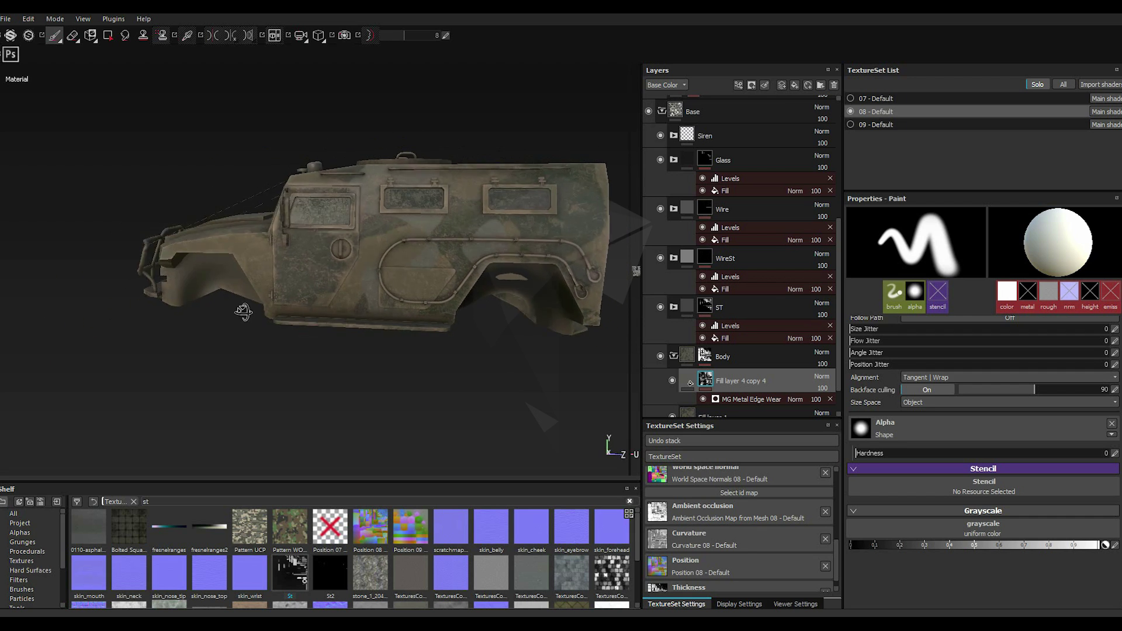
{"action": "scroll", "scroll_direction": "down", "scroll_amount": 3}
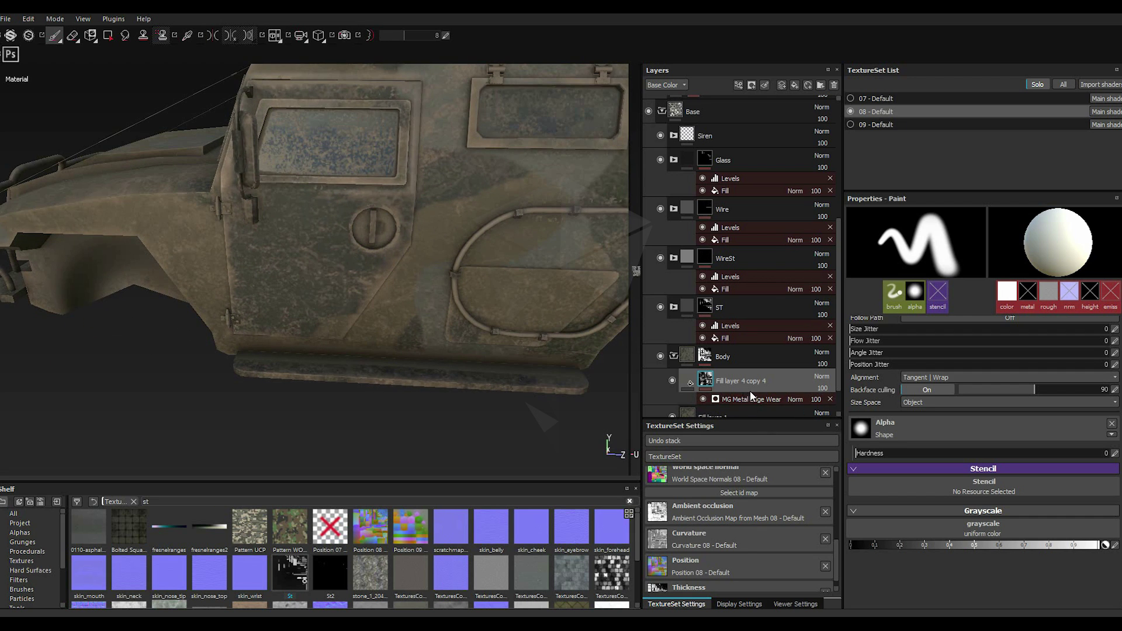
{"action": "left_click", "coordinate": [754, 399]}
{"action": "double_click", "coordinate": [754, 399]}
{"action": "double_click", "coordinate": [1058, 289]}
{"action": "left_click", "coordinate": [1058, 289]}
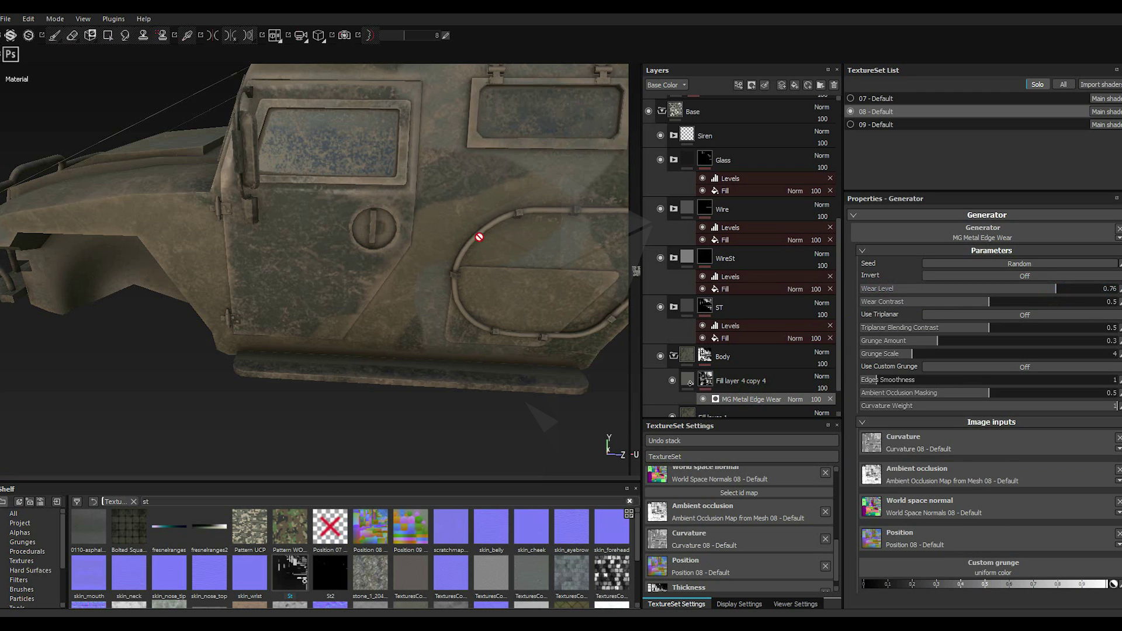
Step: Scroll the Layers panel up to the Dust folder and select it
{"action": "scroll", "scroll_direction": "up", "scroll_amount": 3}
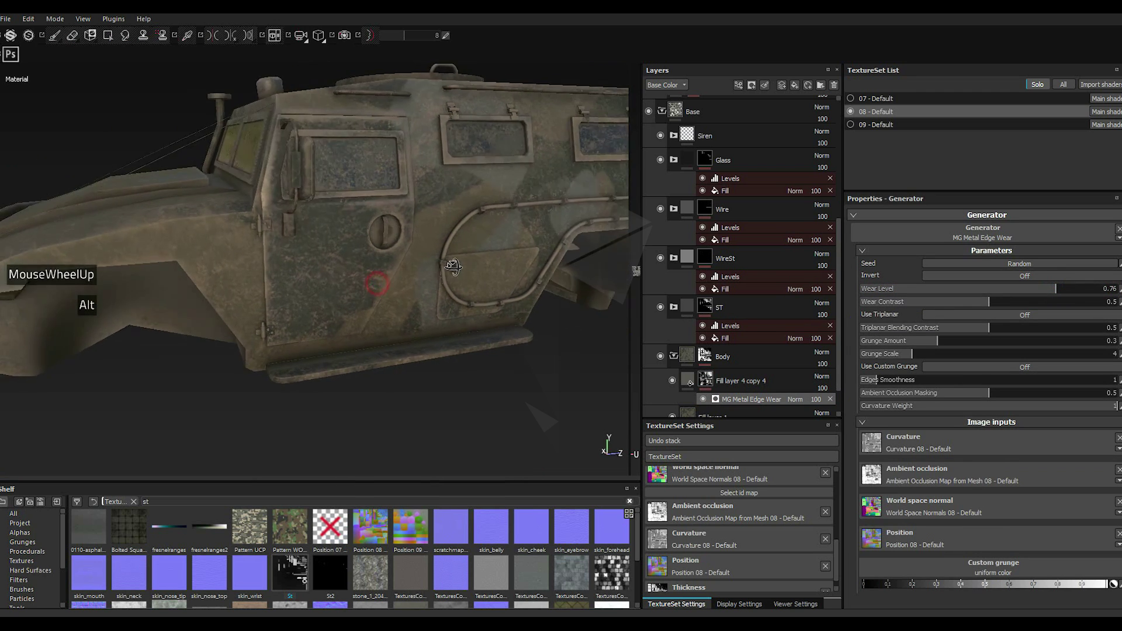
{"action": "scroll", "scroll_direction": "up", "scroll_amount": 3}
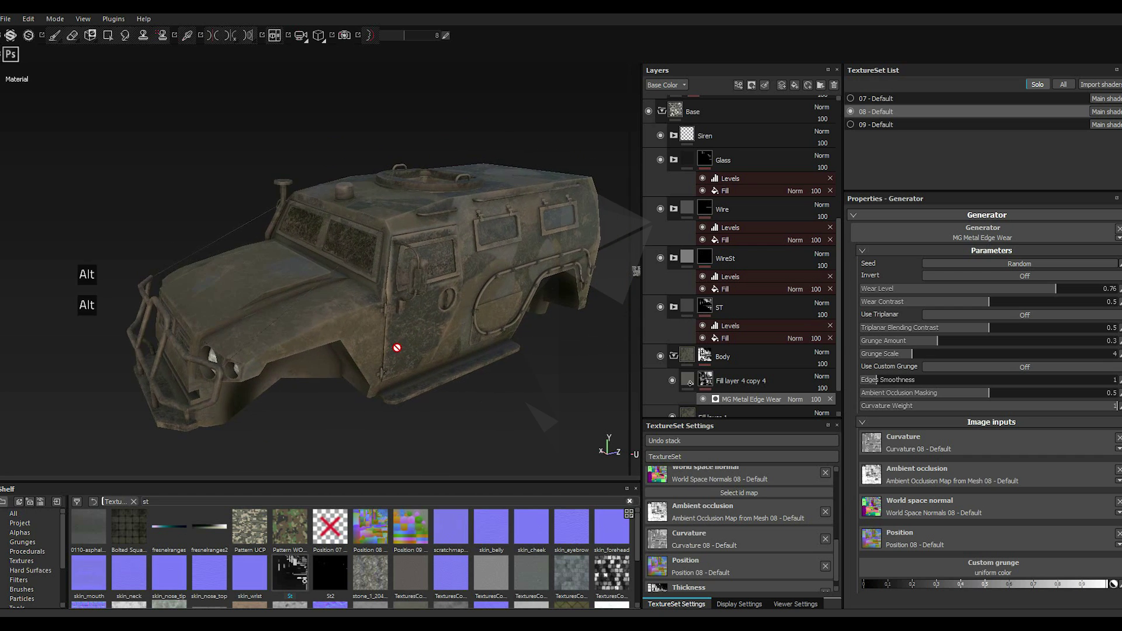
{"action": "scroll", "scroll_direction": "up", "scroll_amount": 3}
{"action": "scroll", "scroll_direction": "up", "scroll_amount": 3}
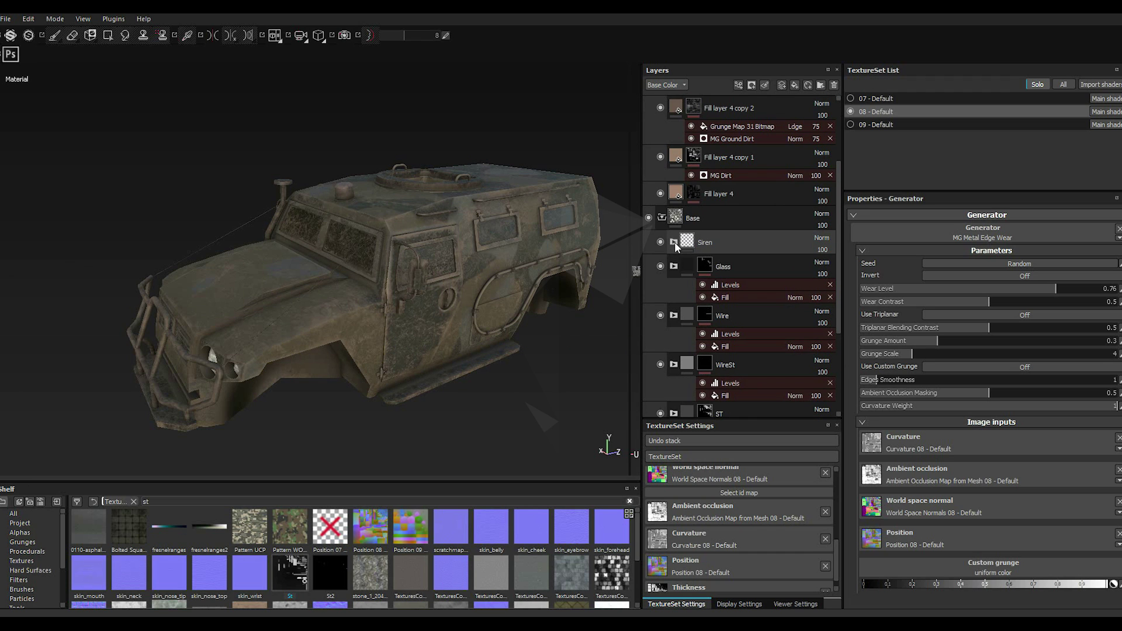
{"action": "scroll", "scroll_direction": "up", "scroll_amount": 3}
{"action": "scroll", "scroll_direction": "up", "scroll_amount": 3}
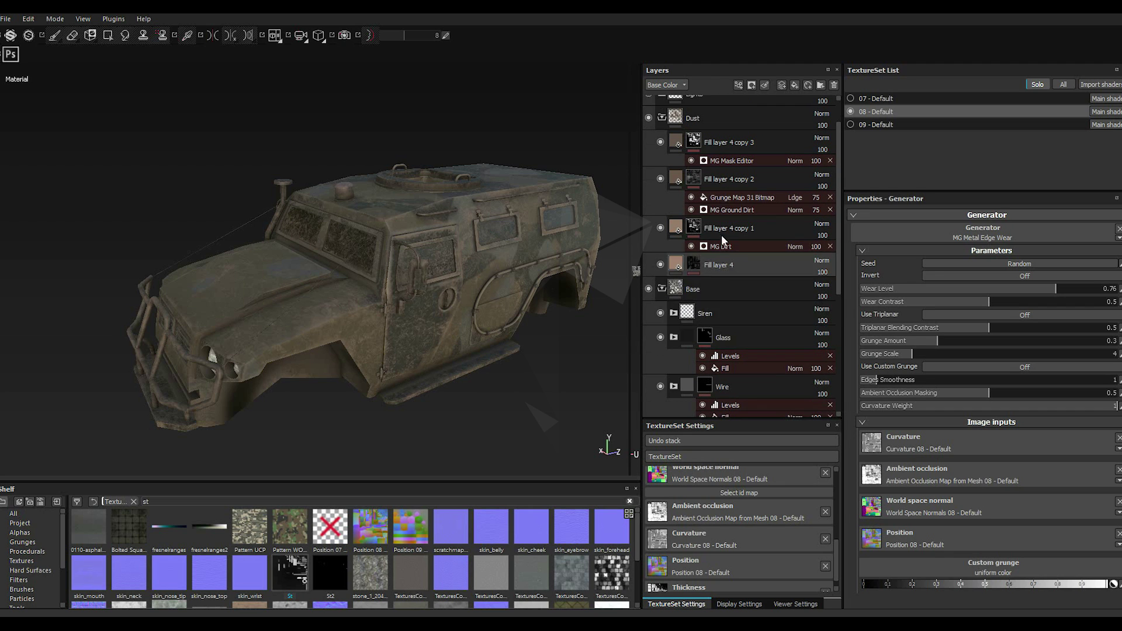
{"action": "double_click", "coordinate": [668, 123]}
Step: Cut the Dust folder and paste it into the Base group
{"action": "right_click", "coordinate": [677, 124]}
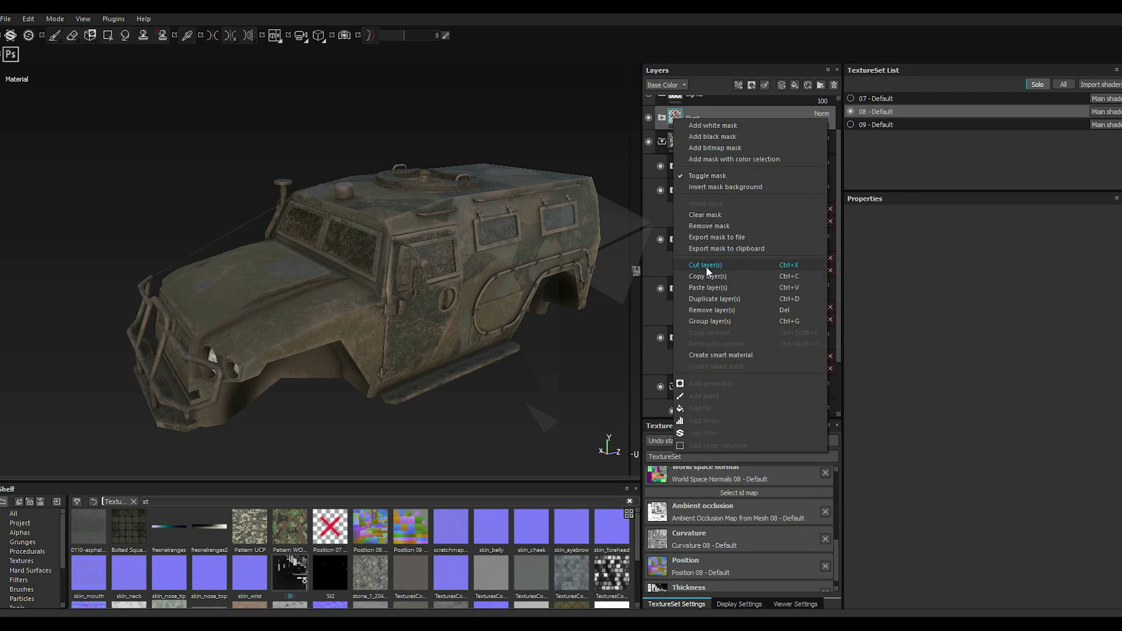
{"action": "double_click", "coordinate": [707, 270]}
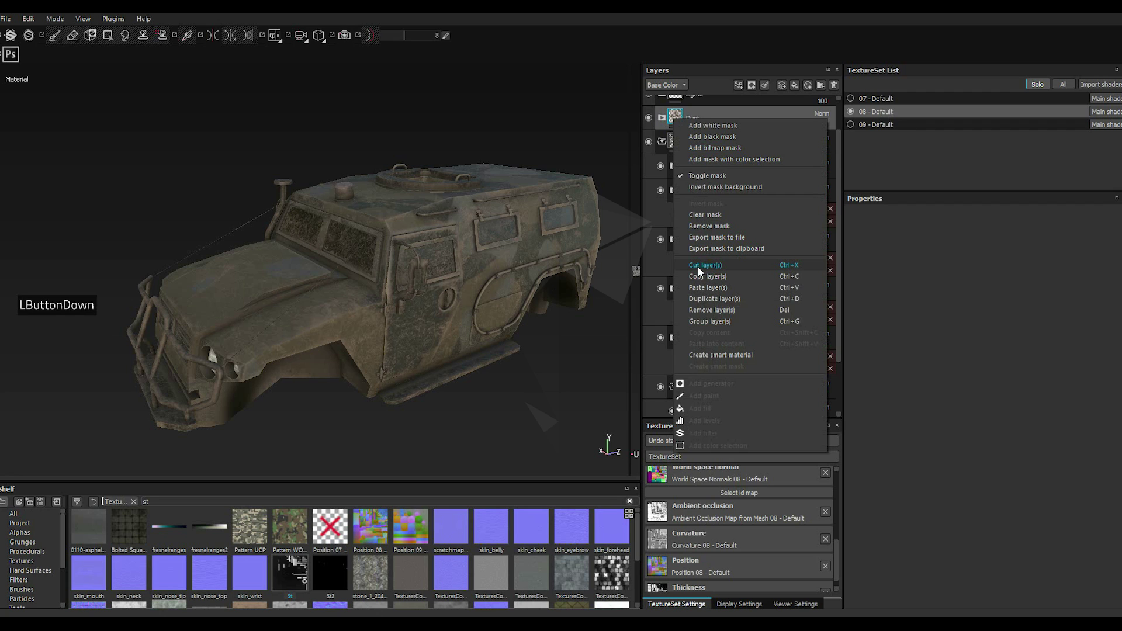
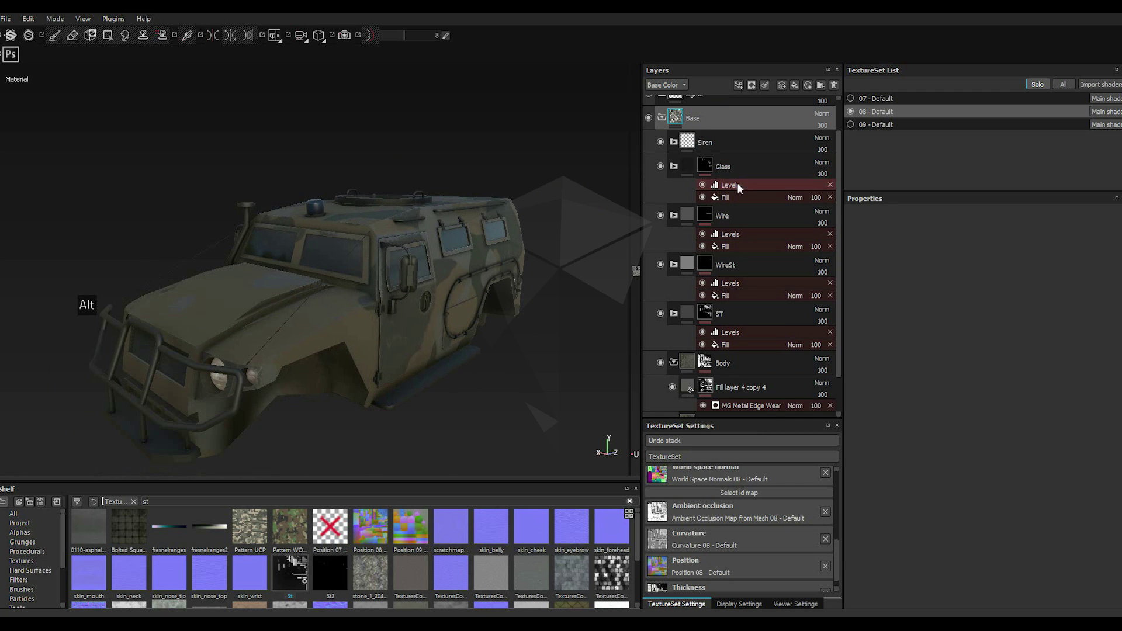
{"action": "left_click", "coordinate": [734, 169]}
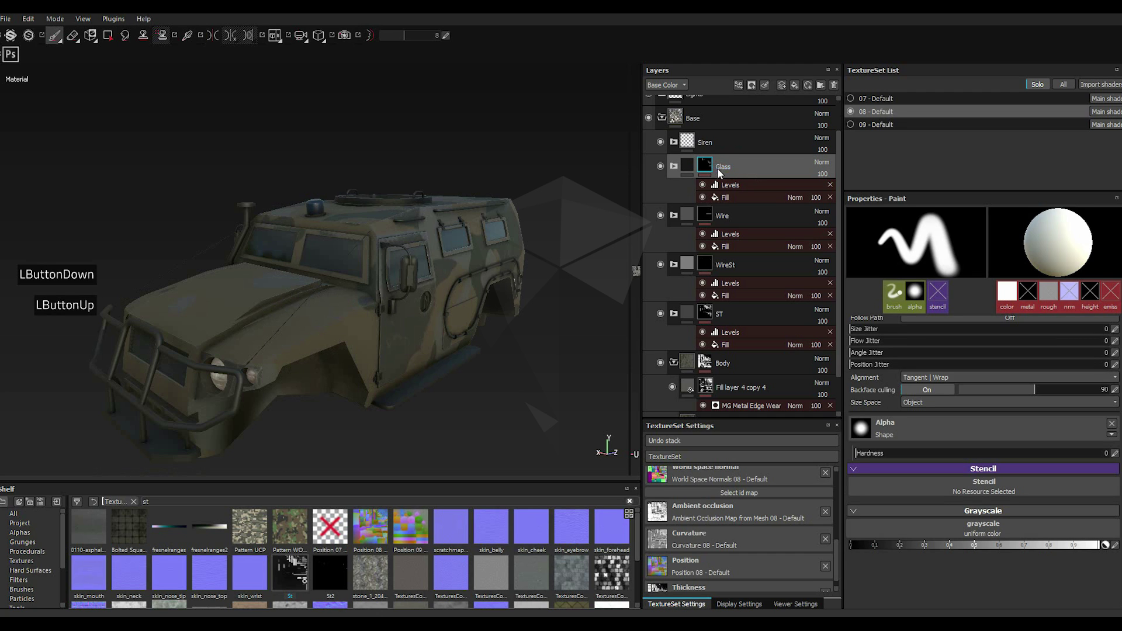
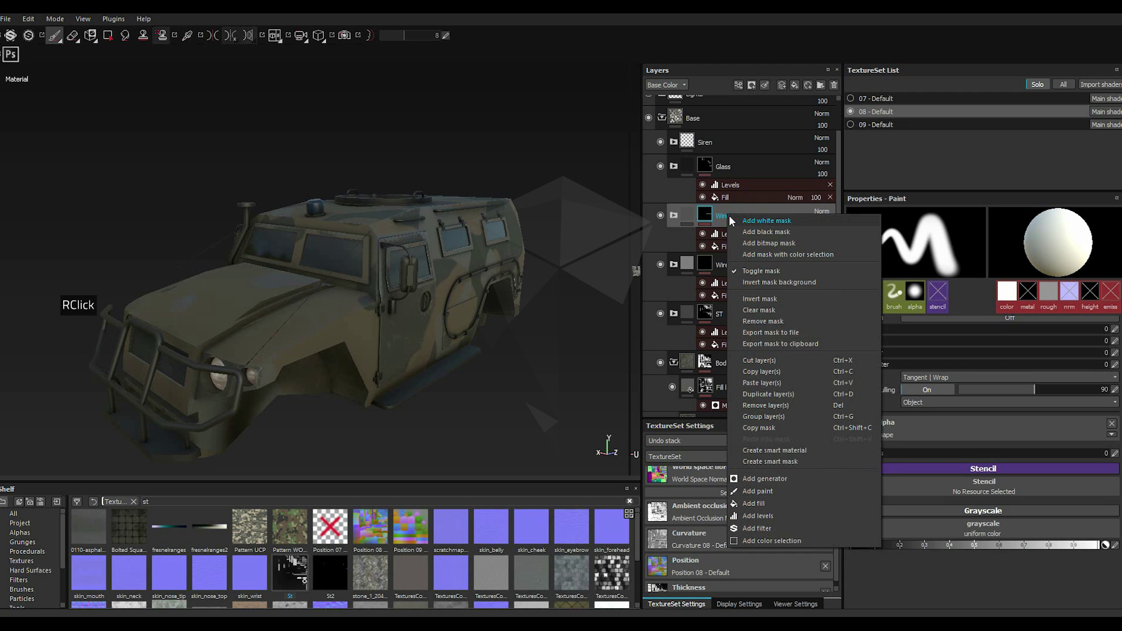
{"action": "right_click", "coordinate": [733, 221]}
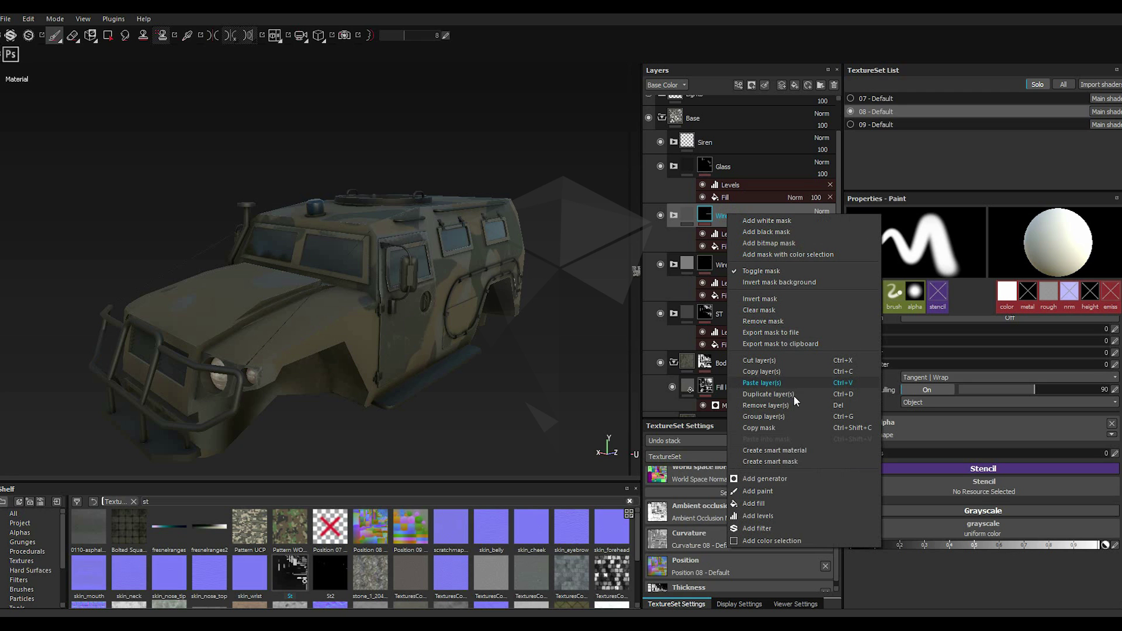
{"action": "left_click", "coordinate": [771, 395]}
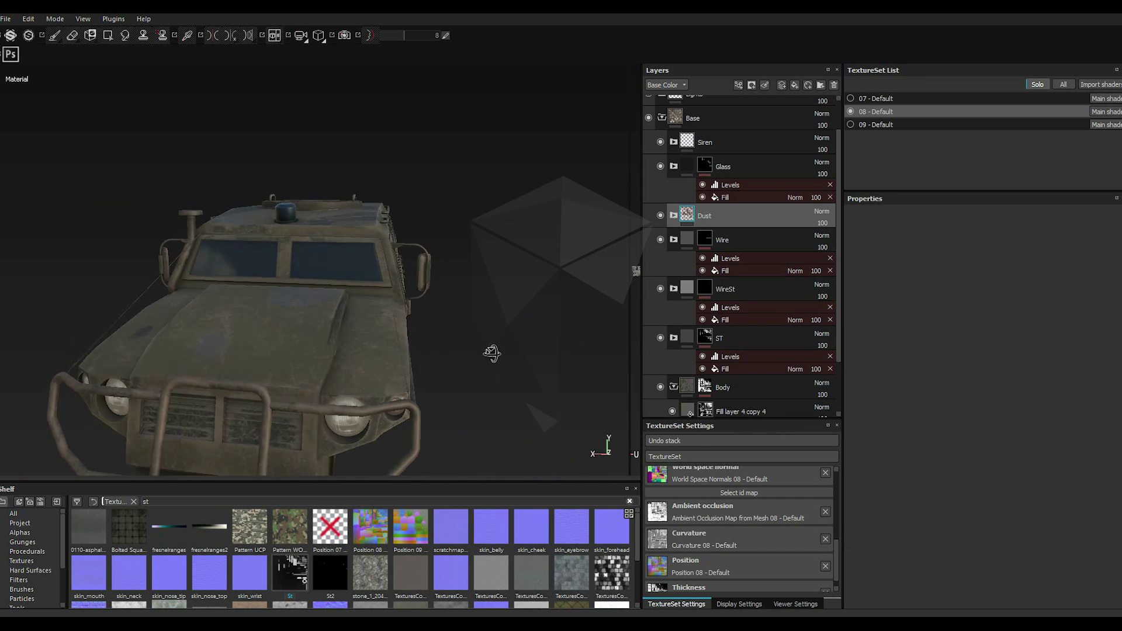
Step: Move Dust directly below Siren, above Glass, and review the dusty vehicle
{"action": "left_click", "coordinate": [735, 219]}
{"action": "left_click", "coordinate": [732, 164]}
{"action": "left_click", "coordinate": [729, 172]}
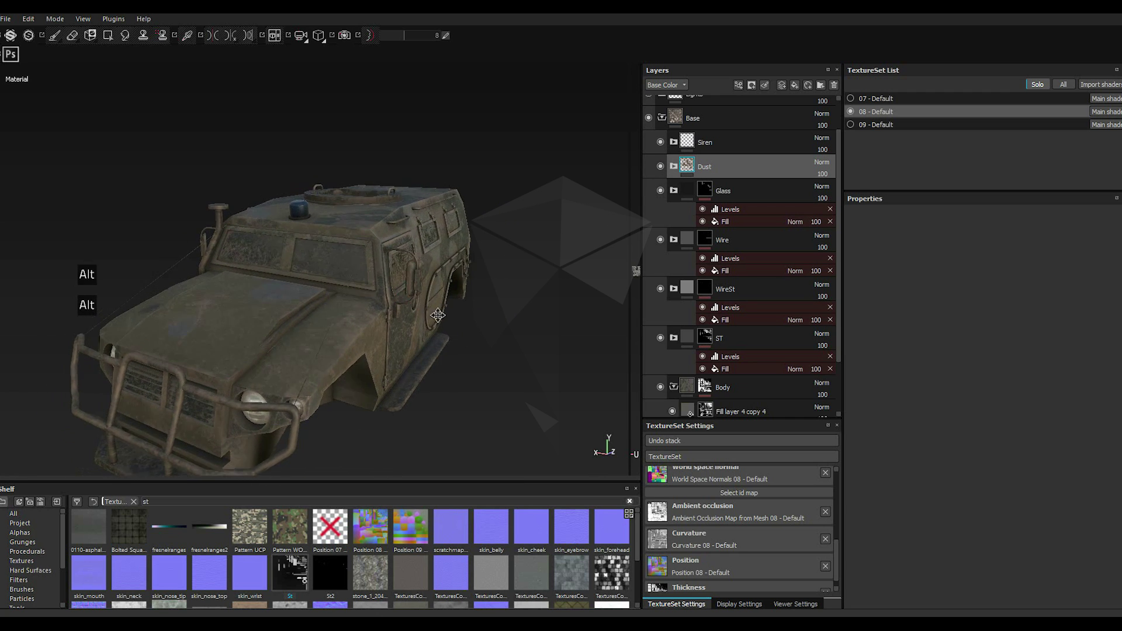
{"action": "scroll", "scroll_direction": "down", "scroll_amount": 3}
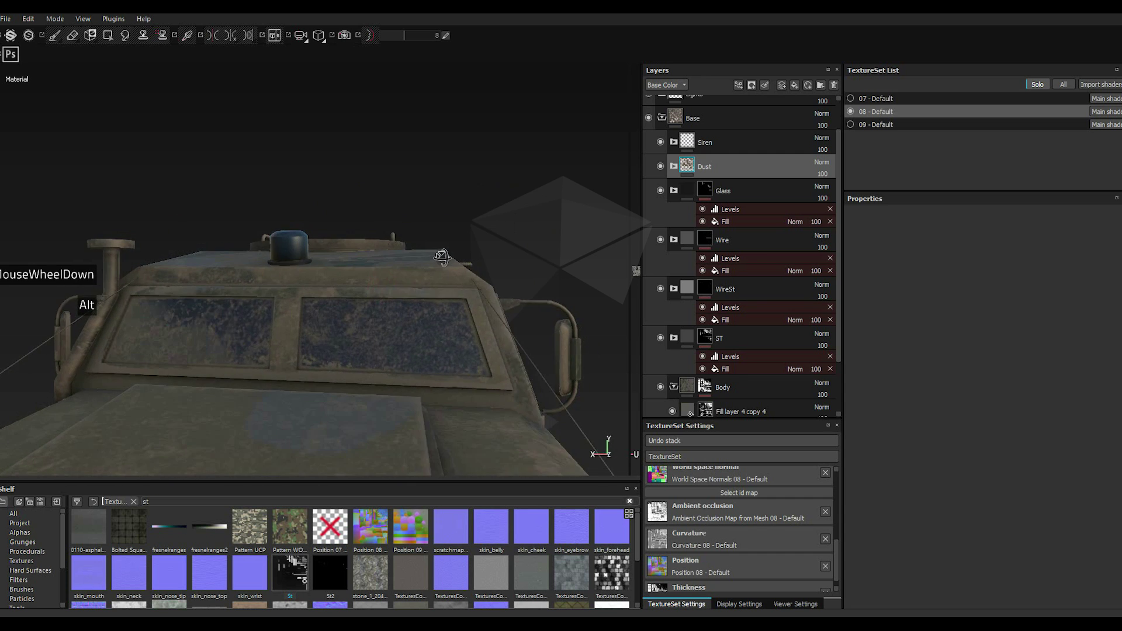
{"action": "scroll", "scroll_direction": "up", "scroll_amount": 3}
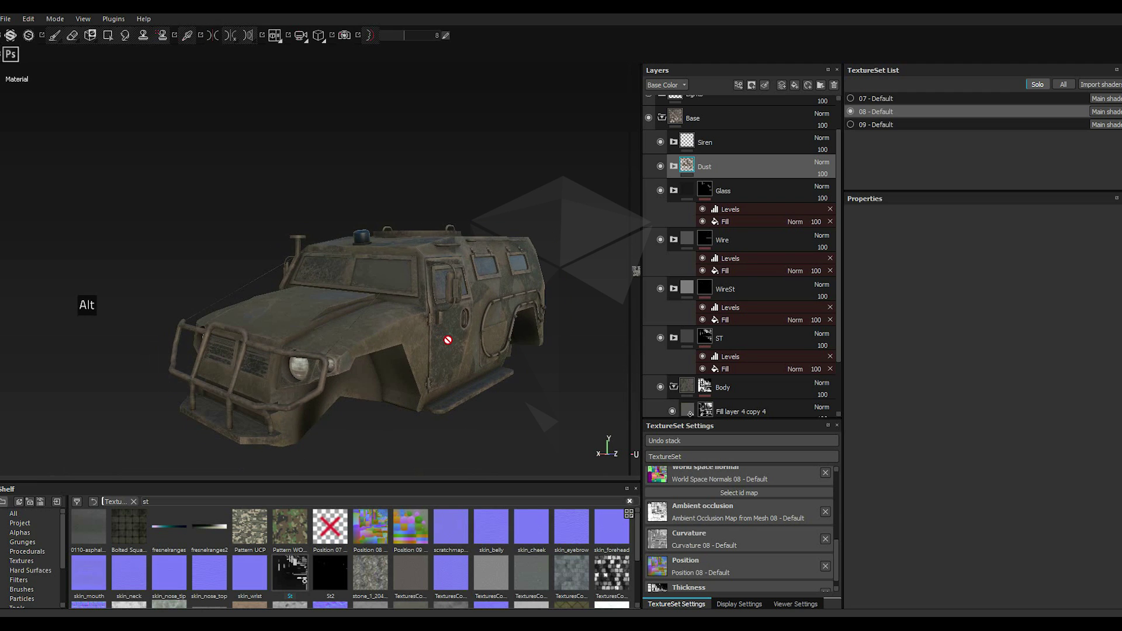
{"action": "scroll", "scroll_direction": "up", "scroll_amount": 3}
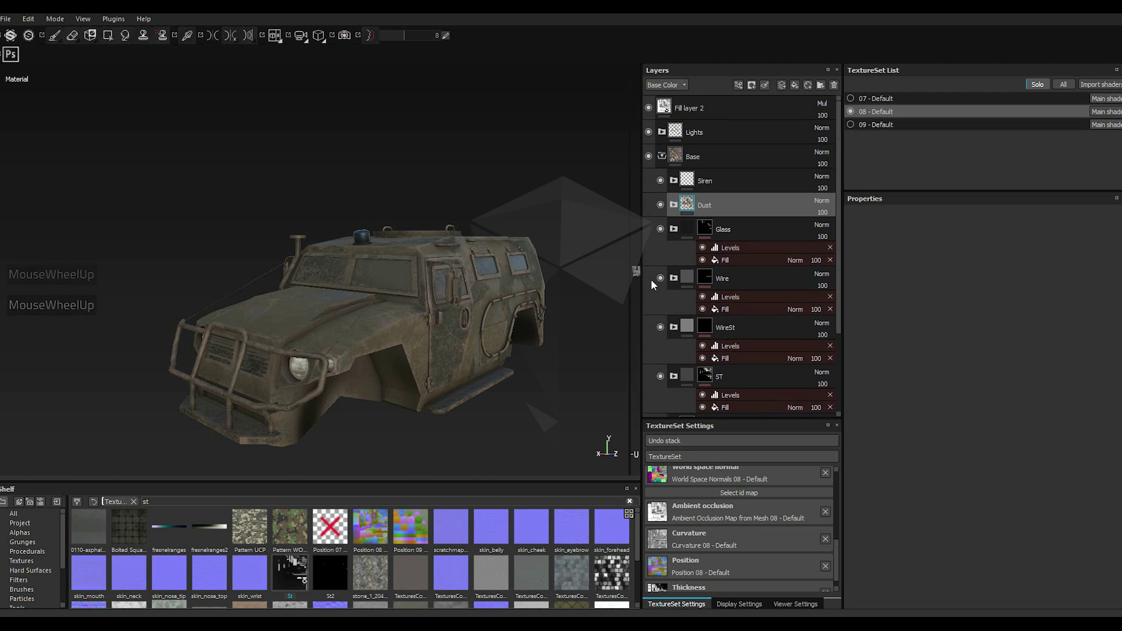
Step: Select the Lights folder above Base, collapse and re-expand Base, and zoom to the front bumper
{"action": "left_click", "coordinate": [714, 137]}
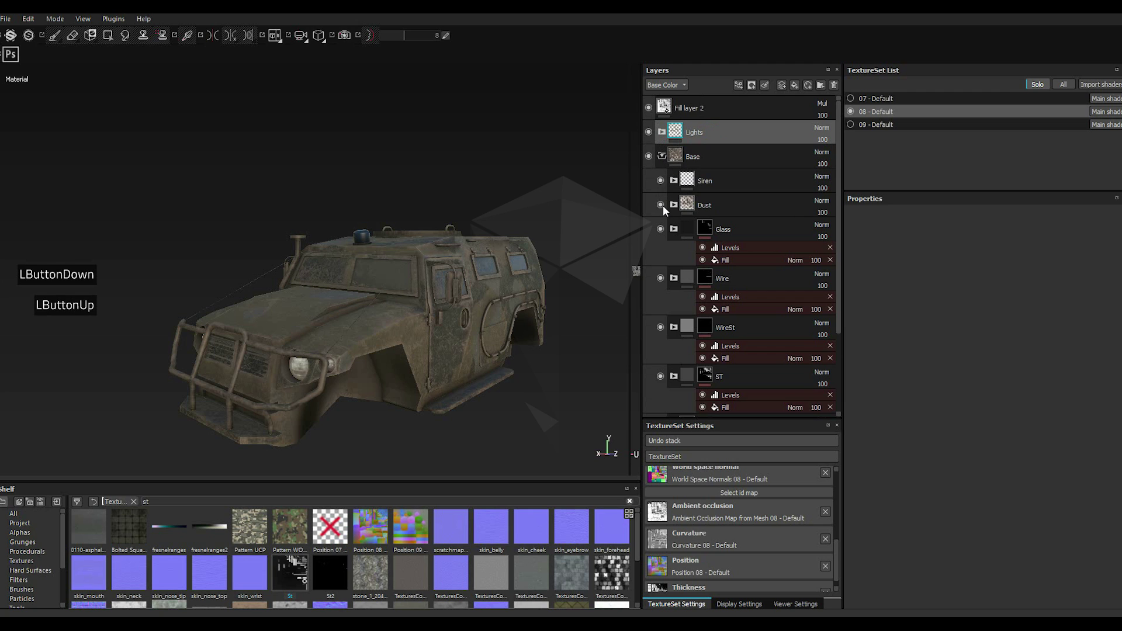
{"action": "double_click", "coordinate": [665, 160]}
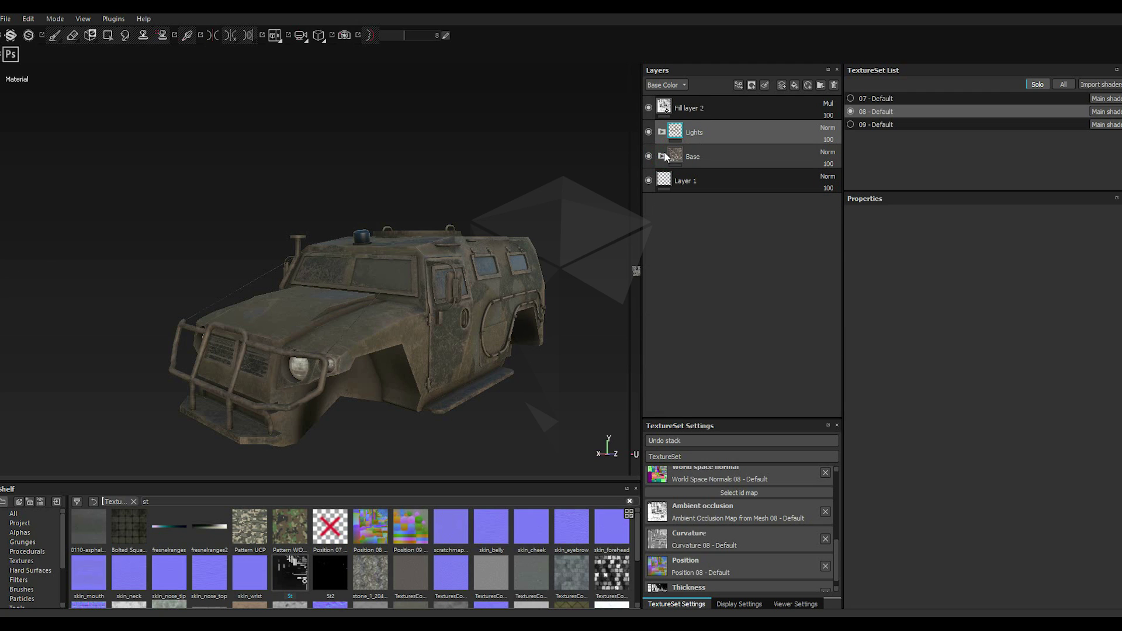
{"action": "double_click", "coordinate": [669, 156]}
{"action": "left_click", "coordinate": [704, 136]}
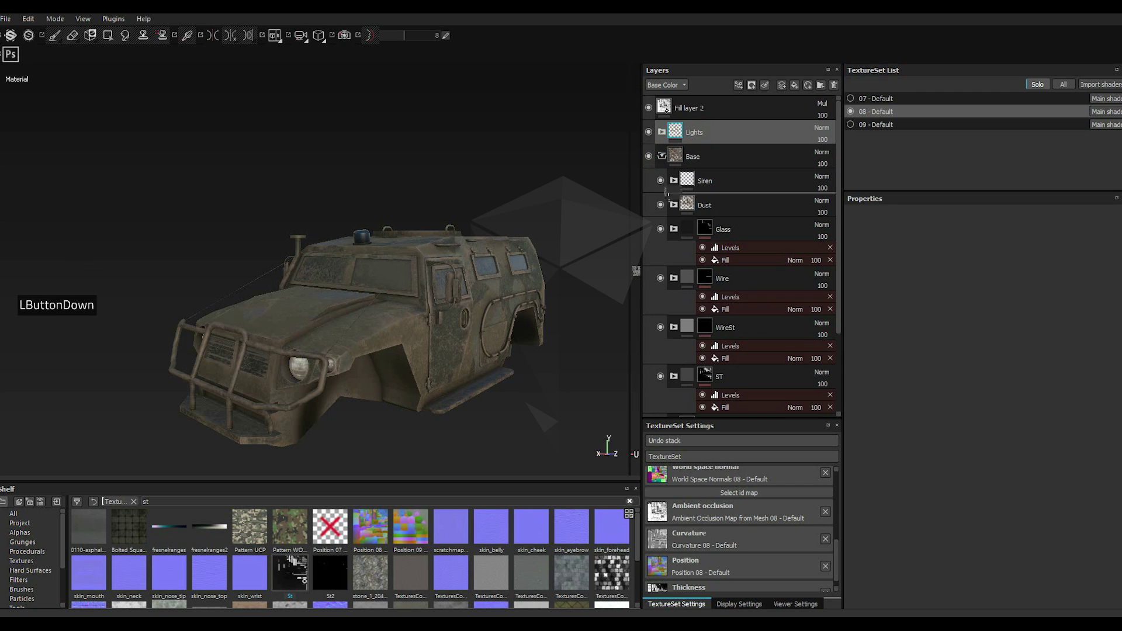
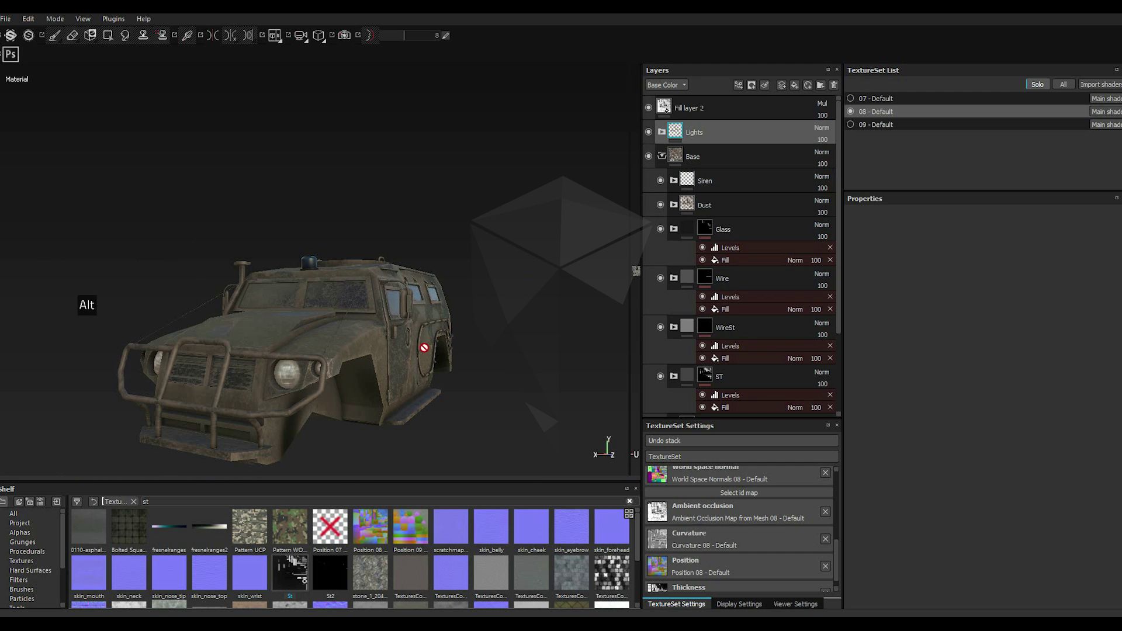
{"action": "scroll", "scroll_direction": "down", "scroll_amount": 3}
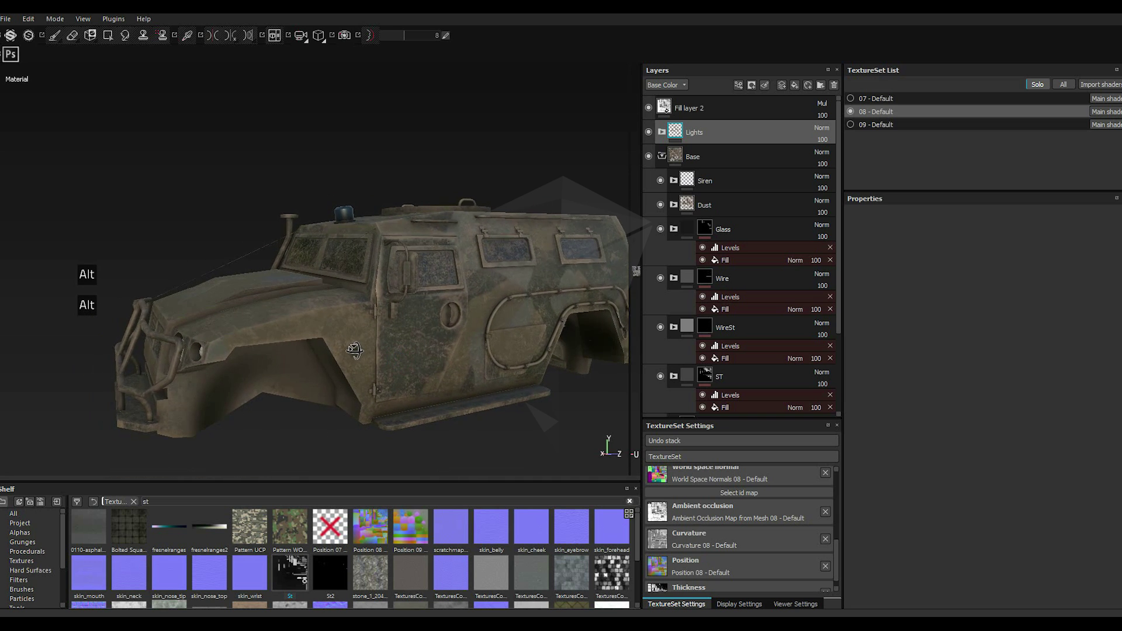
{"action": "scroll", "scroll_direction": "up", "scroll_amount": 3}
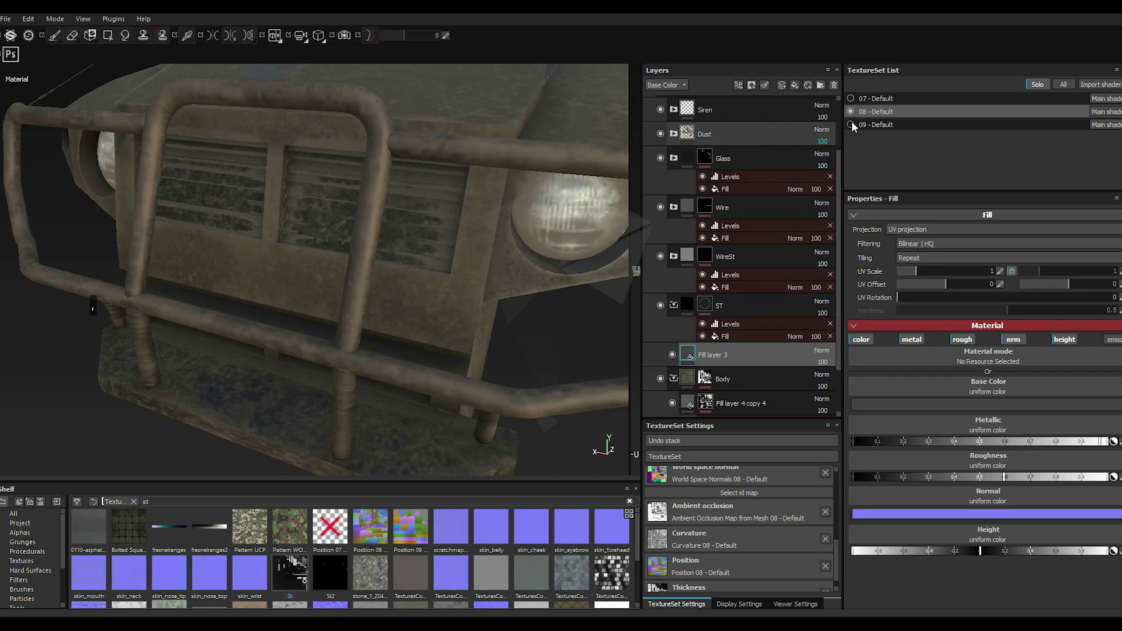
Step: Add a new empty fill layer (Fill layer 7) inside Base just above Body
{"action": "left_click", "coordinate": [794, 88]}
{"action": "double_click", "coordinate": [794, 88]}
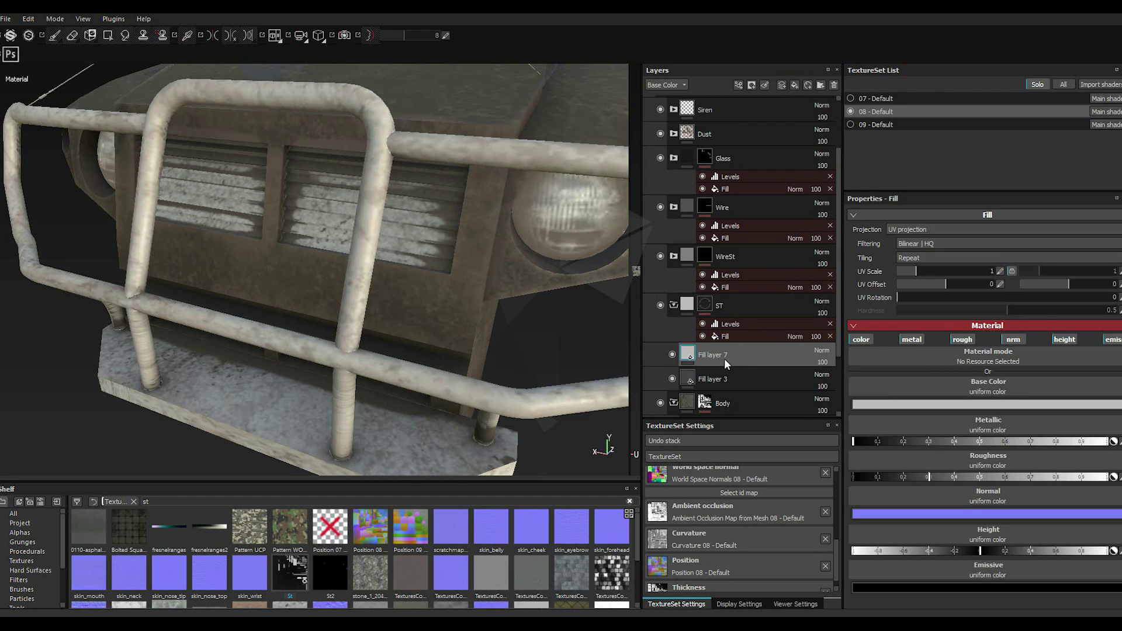
{"action": "right_click", "coordinate": [727, 365]}
{"action": "right_click", "coordinate": [726, 363]}
{"action": "double_click", "coordinate": [778, 46]}
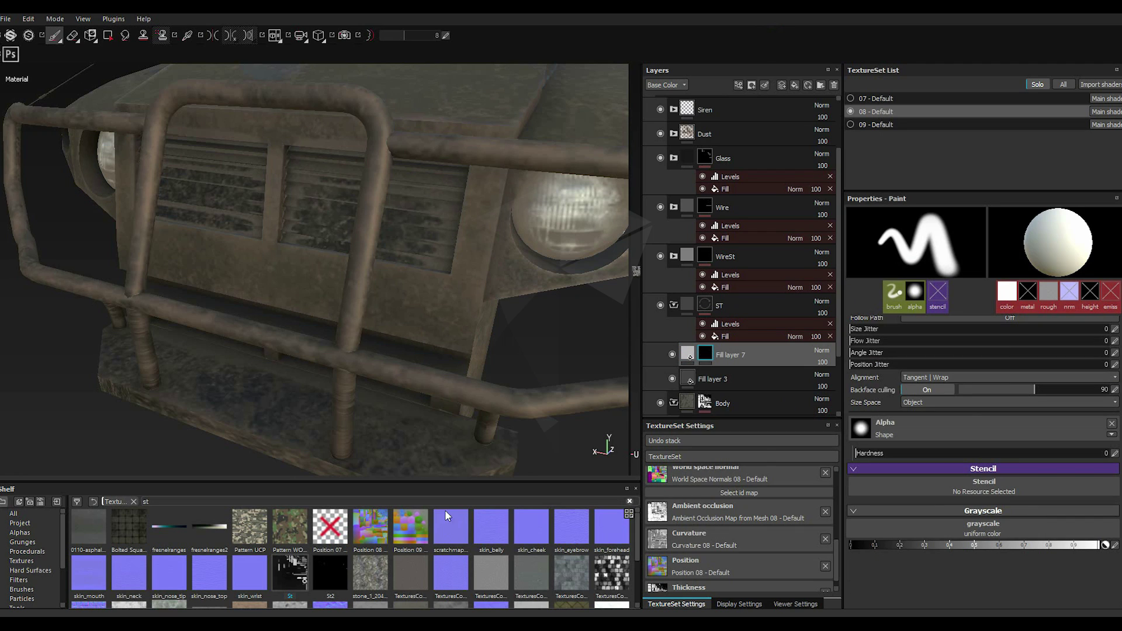
{"action": "scroll", "scroll_direction": "down", "scroll_amount": 3}
{"action": "scroll", "scroll_direction": "up", "scroll_amount": 3}
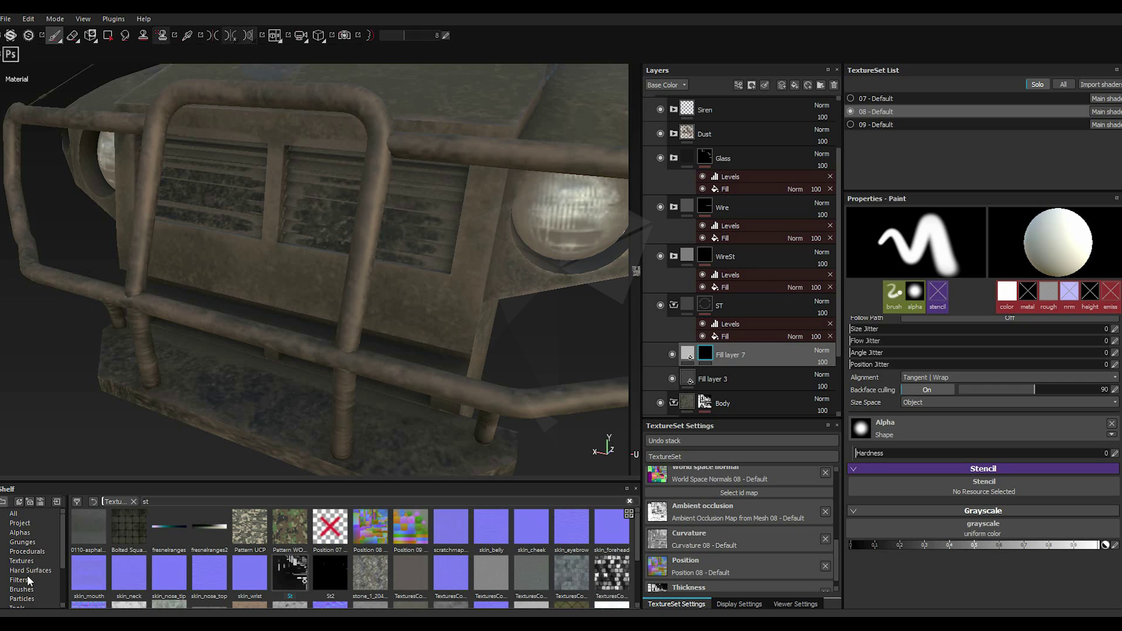
{"action": "scroll", "scroll_direction": "up", "scroll_amount": 3}
{"action": "scroll", "scroll_direction": "down", "scroll_amount": 3}
Step: Pick the ST_Welds_v1 weld brush from the shelf's tools
{"action": "left_click", "coordinate": [31, 582]}
{"action": "left_click", "coordinate": [384, 540]}
{"action": "left_click", "coordinate": [385, 539]}
{"action": "double_click", "coordinate": [384, 539]}
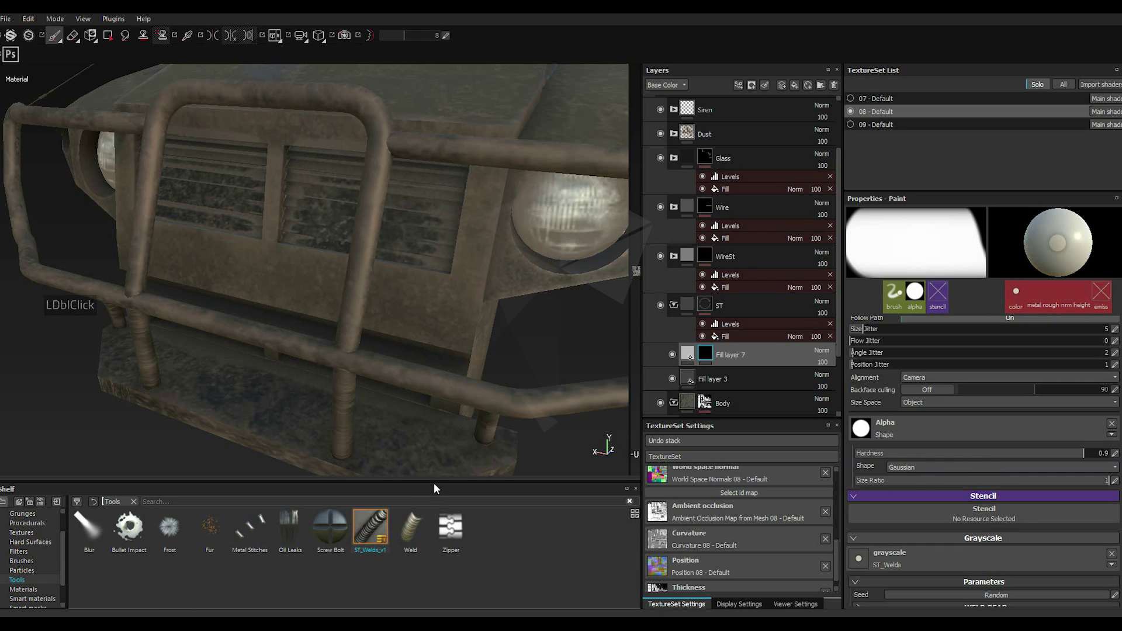
{"action": "scroll", "scroll_direction": "down", "scroll_amount": 3}
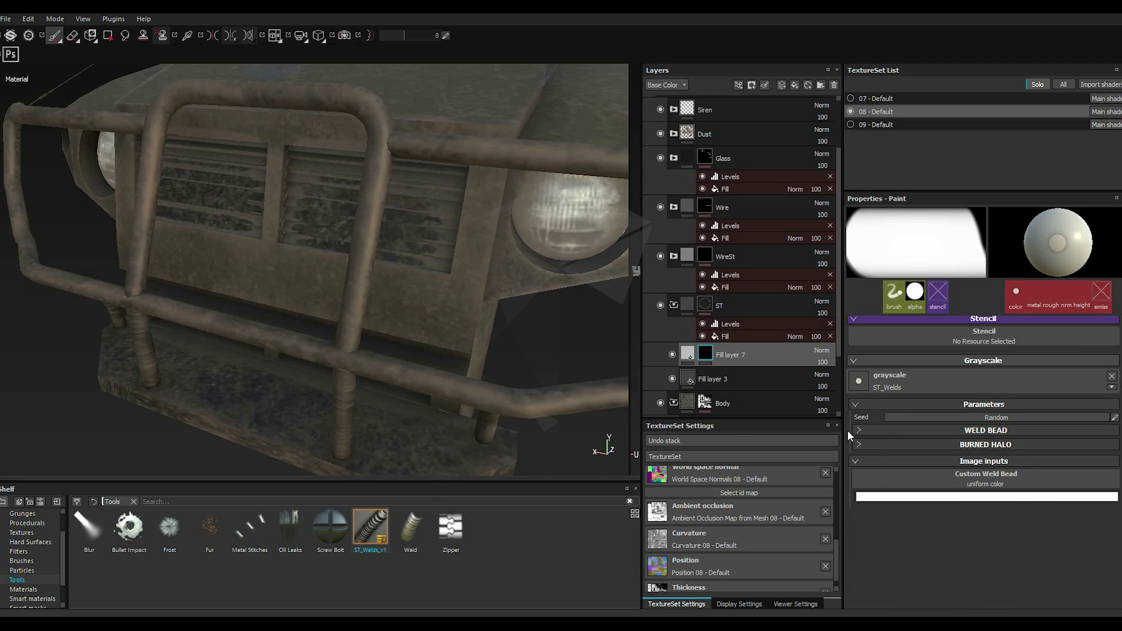
Step: Expand the weld bead and Burned Halo parameters and raise halo spread and intensity
{"action": "double_click", "coordinate": [865, 432]}
{"action": "double_click", "coordinate": [948, 451]}
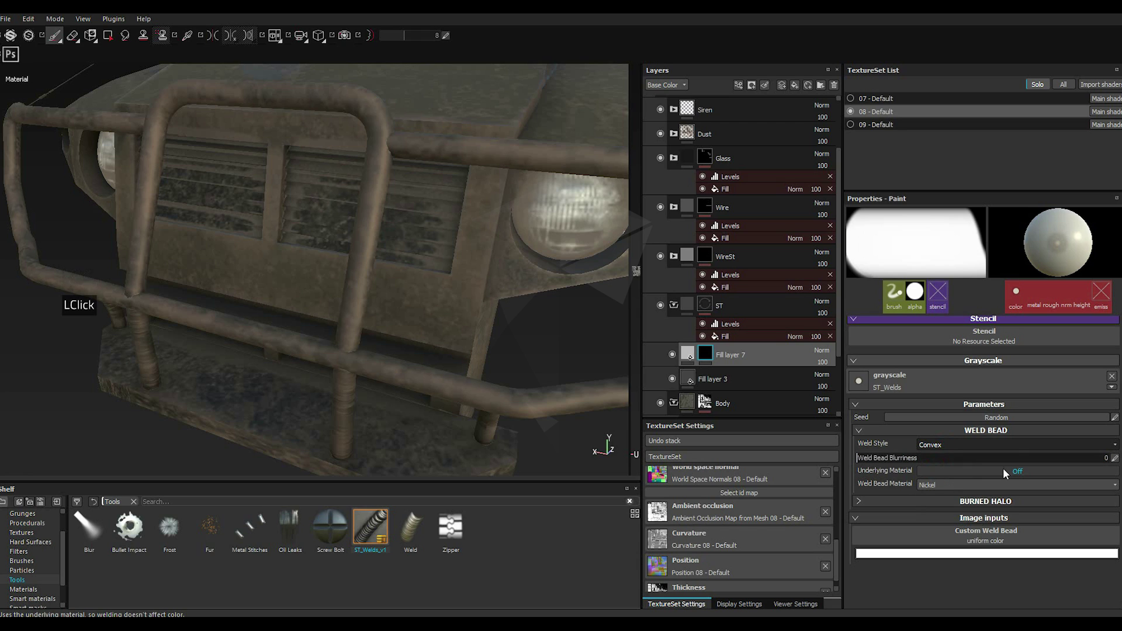
{"action": "double_click", "coordinate": [1007, 470]}
{"action": "double_click", "coordinate": [938, 488]}
{"action": "left_click", "coordinate": [930, 511]}
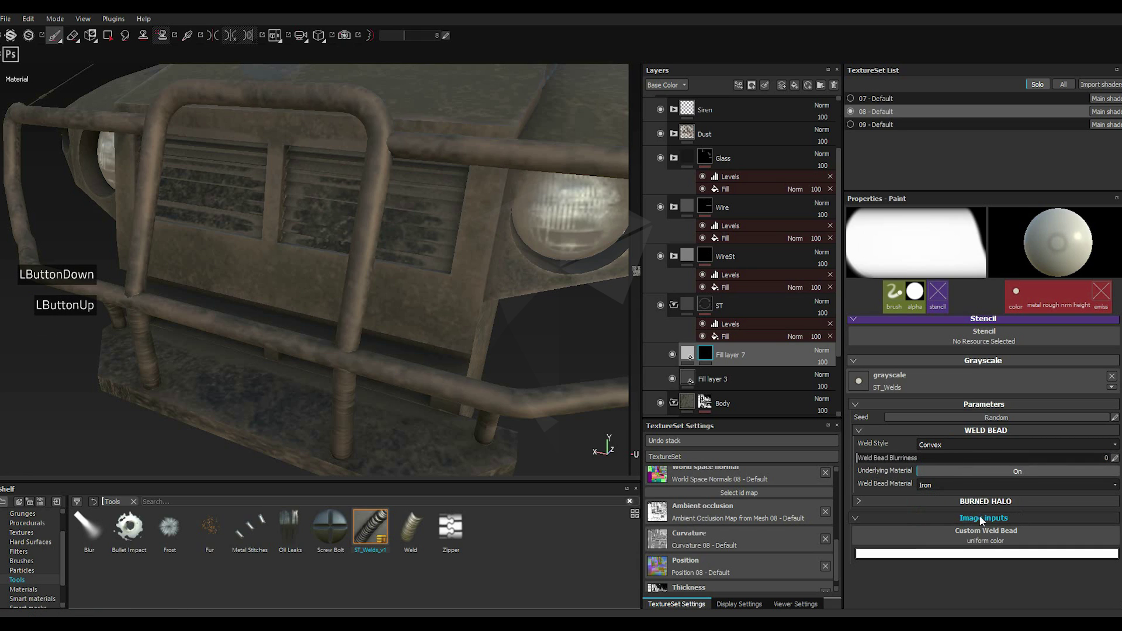
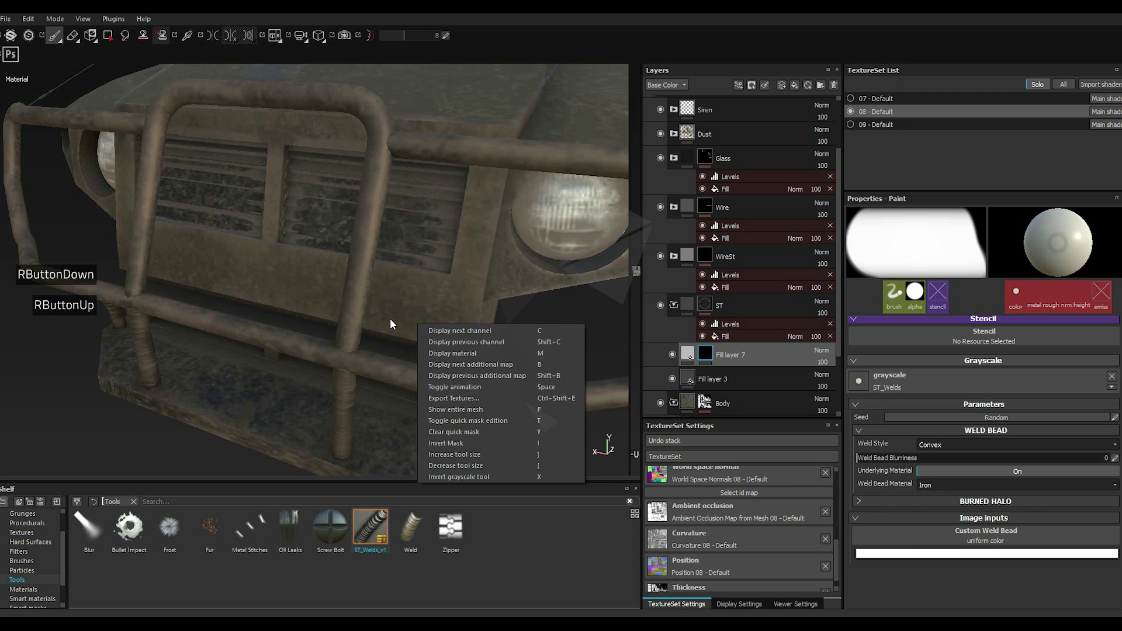
{"action": "scroll", "scroll_direction": "up", "scroll_amount": 3}
{"action": "scroll", "scroll_direction": "down", "scroll_amount": 3}
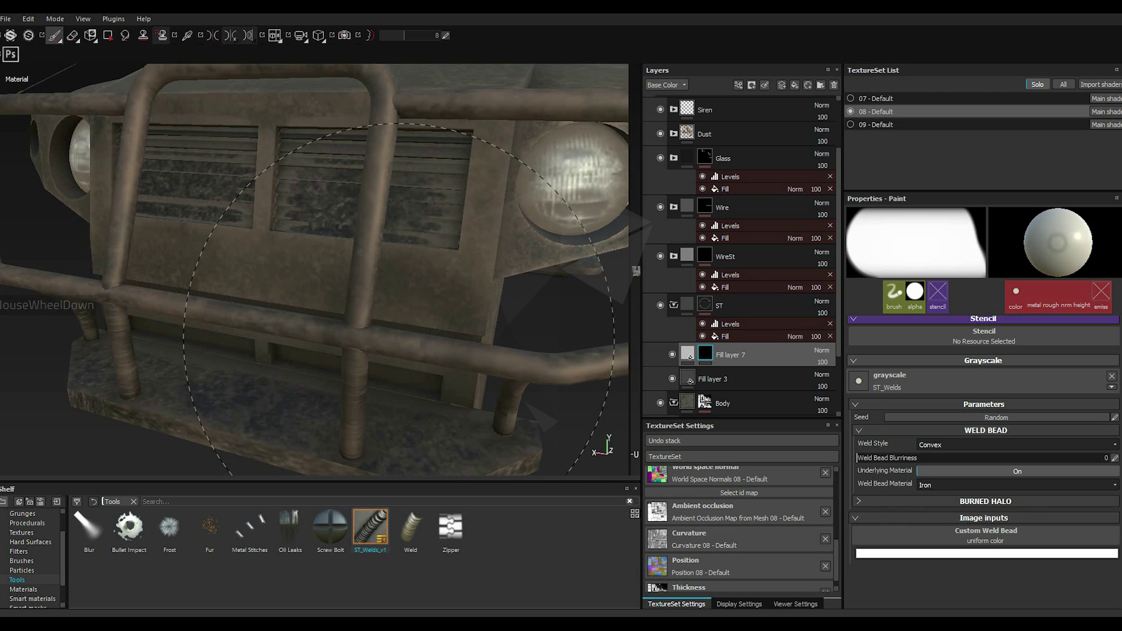
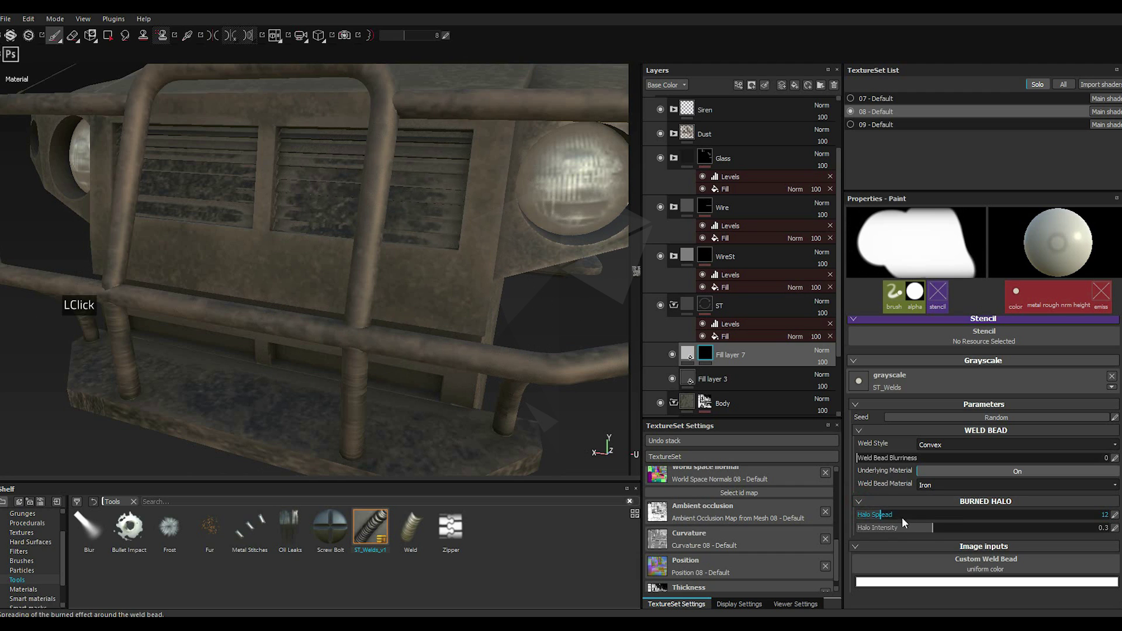
{"action": "left_click", "coordinate": [930, 521]}
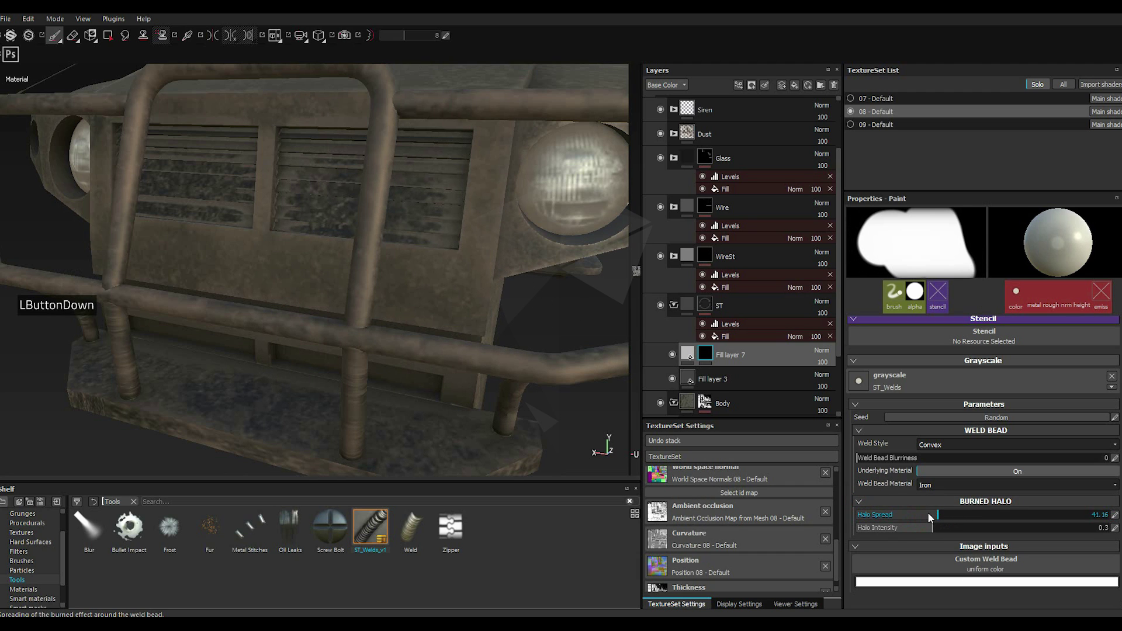
{"action": "left_click", "coordinate": [965, 531]}
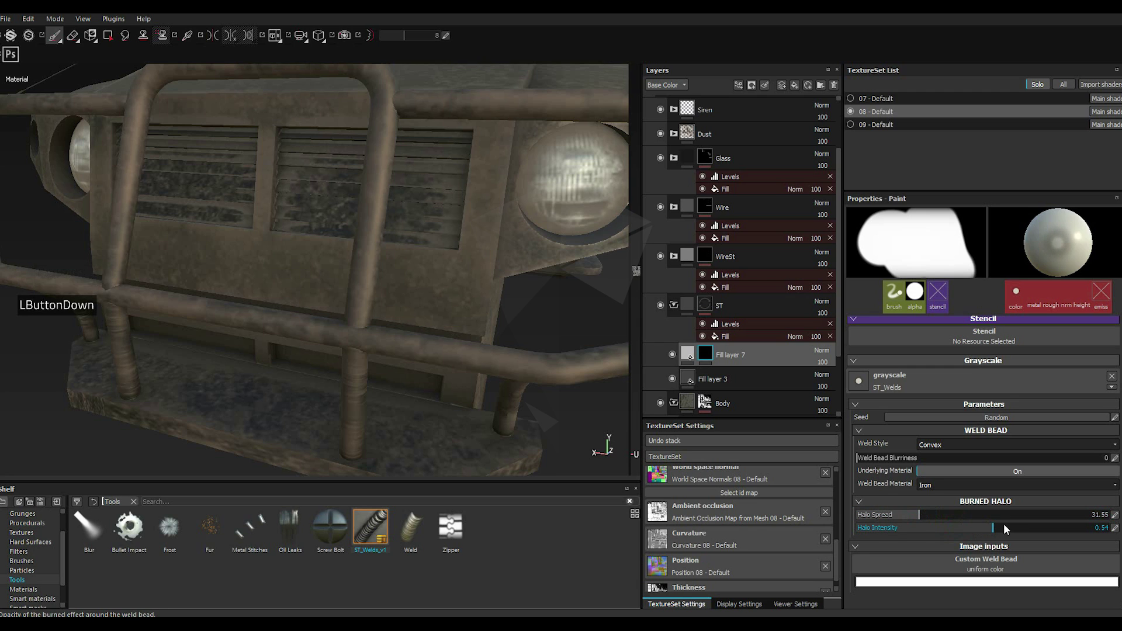
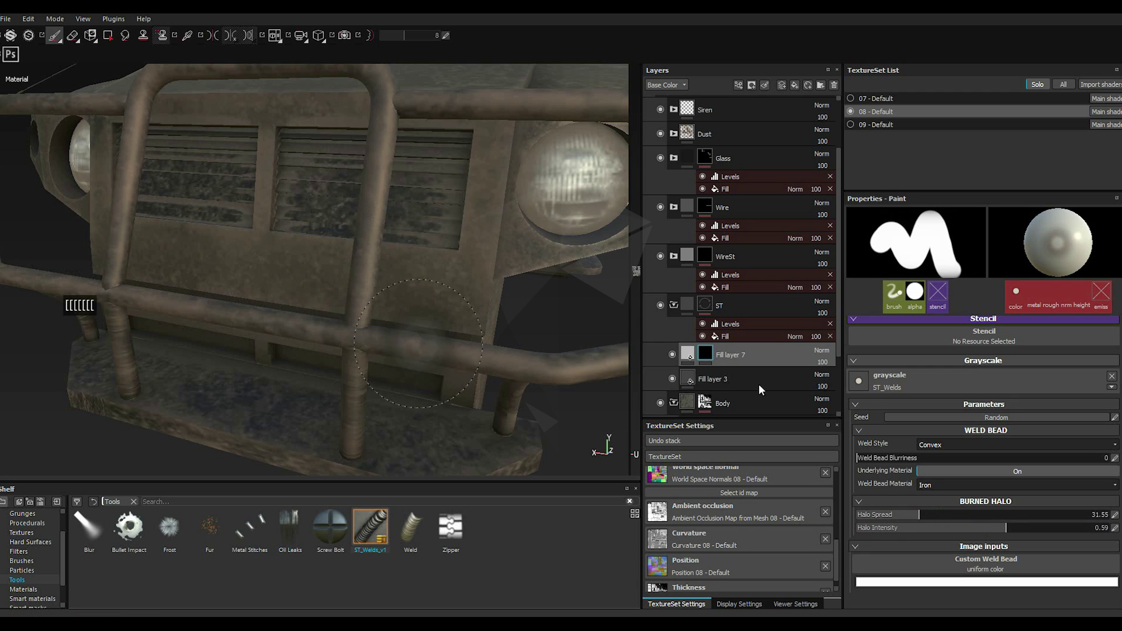
Step: Adjust brush hardness, then set Halo Spread 9.62, Halo Intensity 0.84 and Weld Bead Blurriness 0.38
{"action": "scroll", "scroll_direction": "up", "scroll_amount": 3}
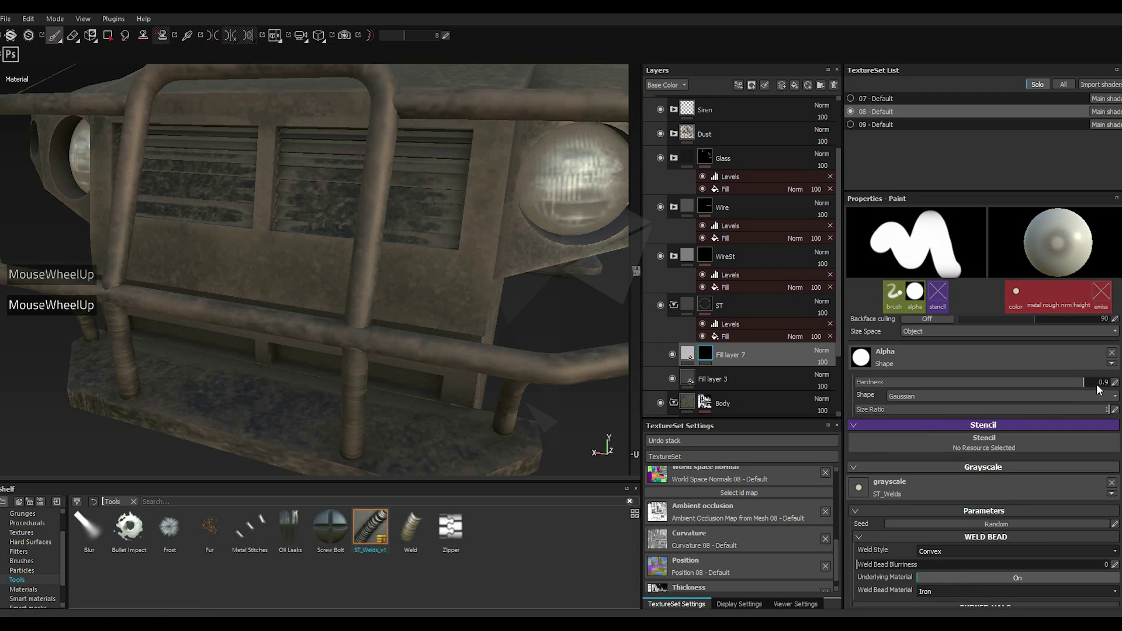
{"action": "left_click", "coordinate": [1103, 388]}
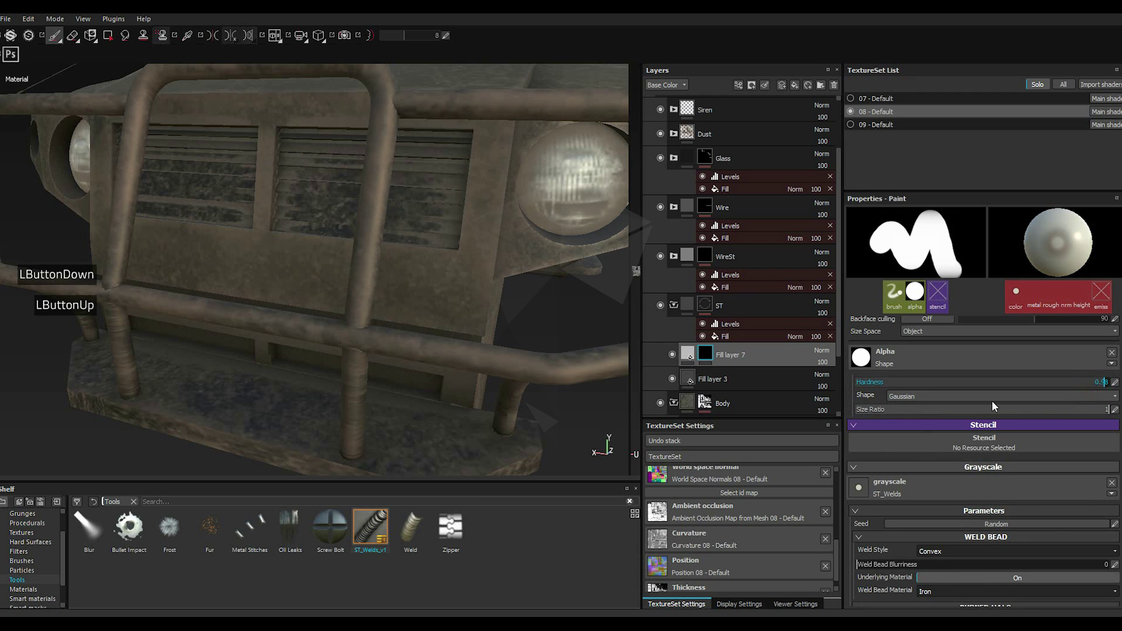
{"action": "scroll", "scroll_direction": "down", "scroll_amount": 3}
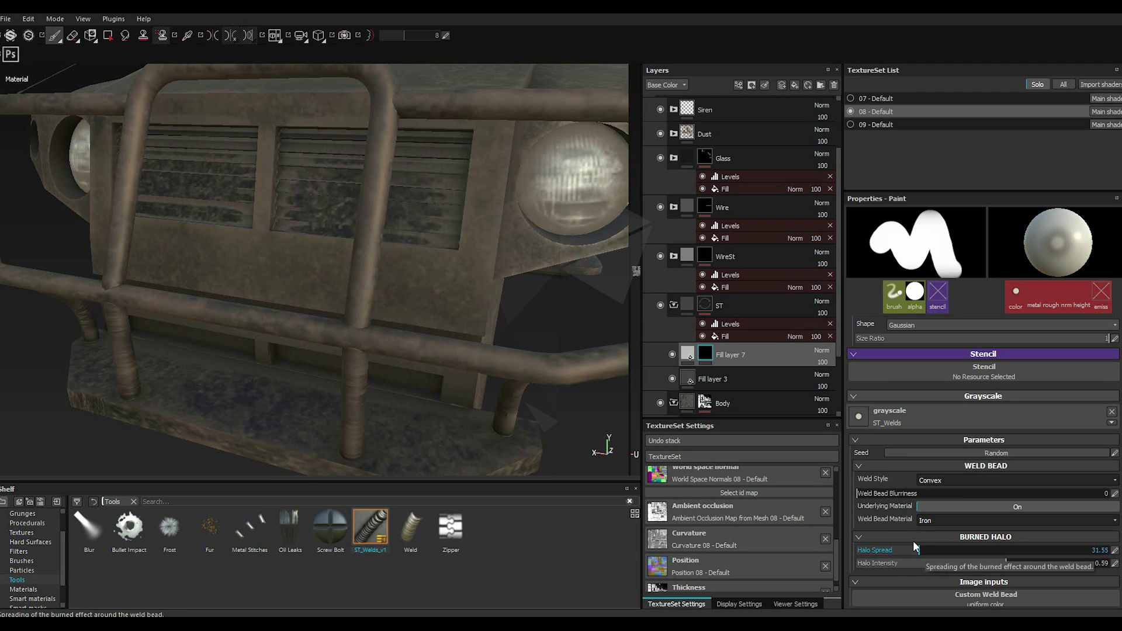
{"action": "left_click", "coordinate": [892, 499]}
{"action": "left_click", "coordinate": [866, 499]}
{"action": "left_click", "coordinate": [922, 556]}
{"action": "left_click", "coordinate": [769, 539]}
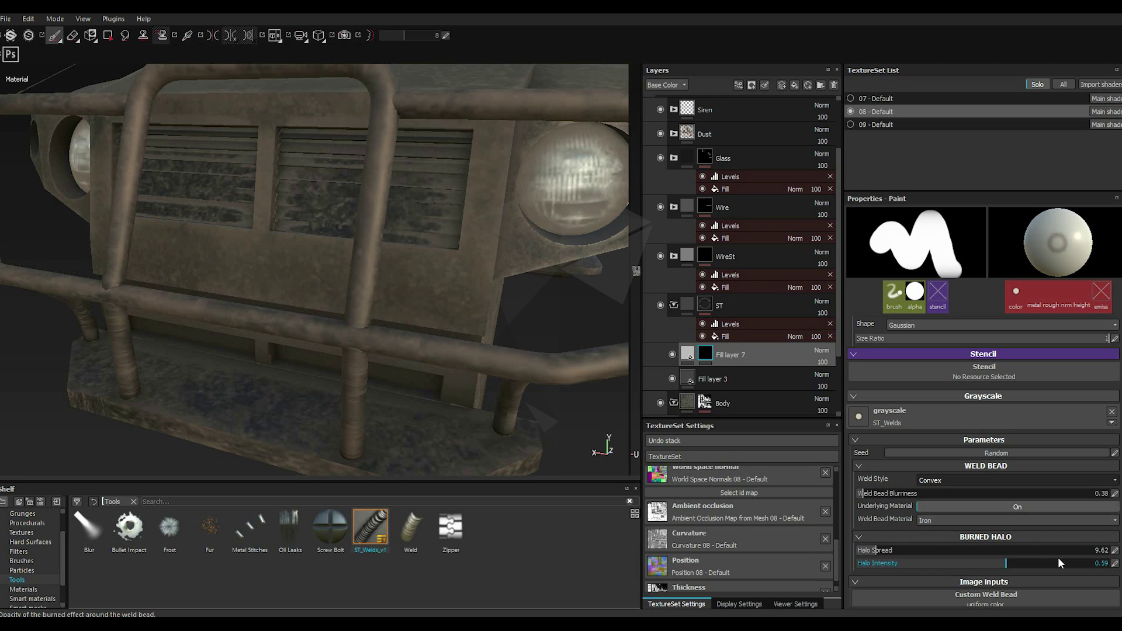
{"action": "left_click", "coordinate": [1065, 567]}
{"action": "left_click", "coordinate": [947, 511]}
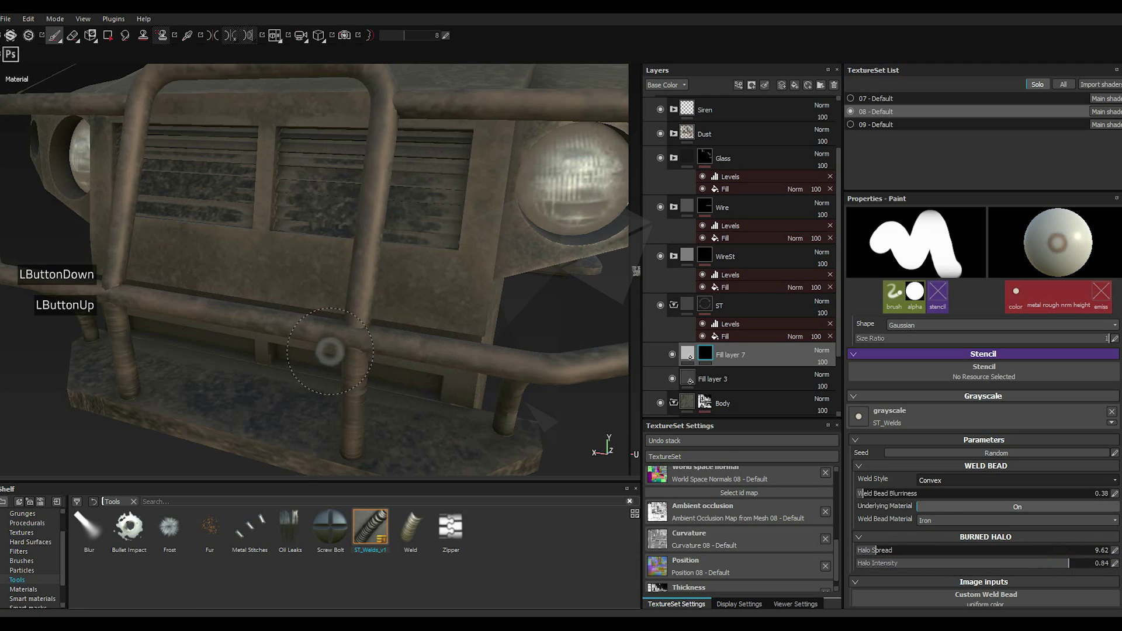
Step: Shrink the brush with [, paint a weld around the bumper bar joint, and lower halo intensity to 0.62
{"action": "scroll", "scroll_direction": "down", "scroll_amount": 3}
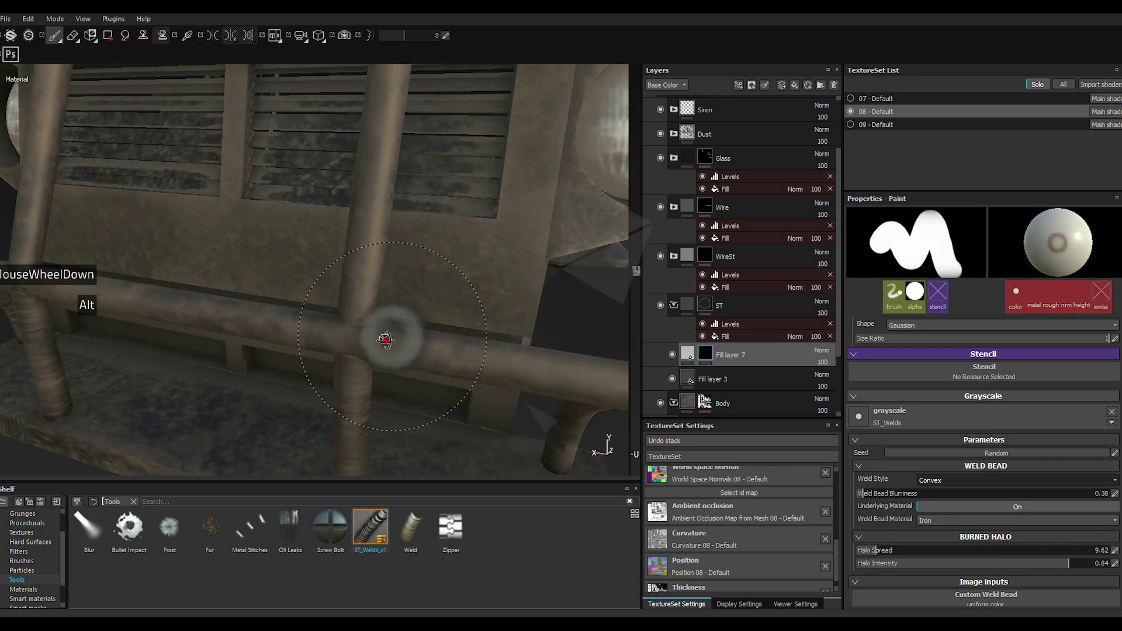
{"action": "scroll", "scroll_direction": "down", "scroll_amount": 3}
{"action": "type", "text": "[[[[[[["}
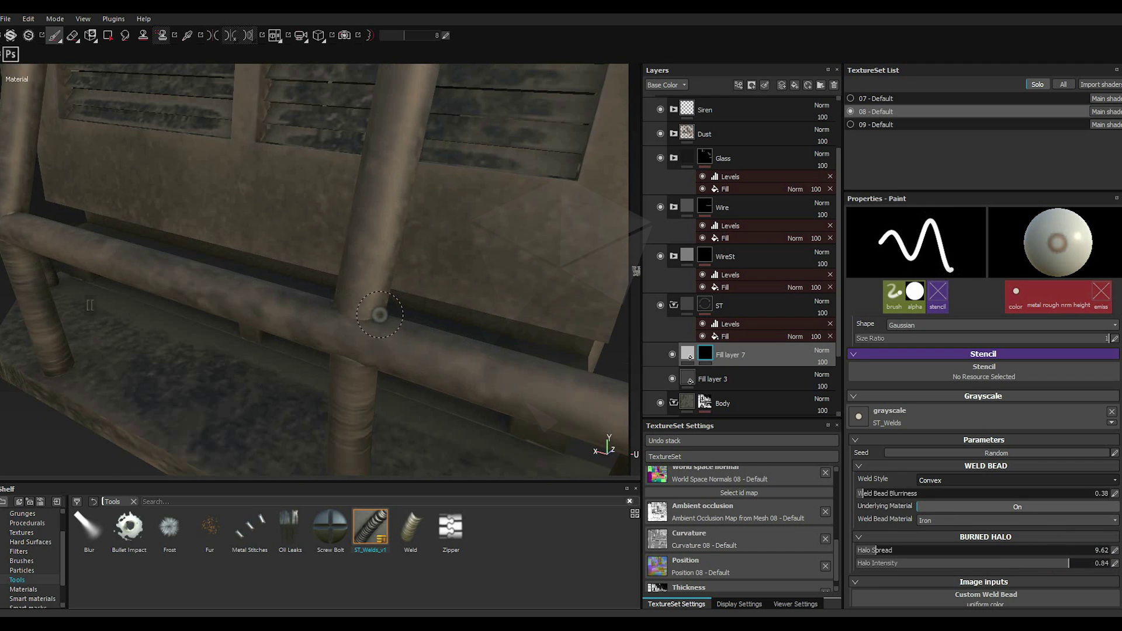
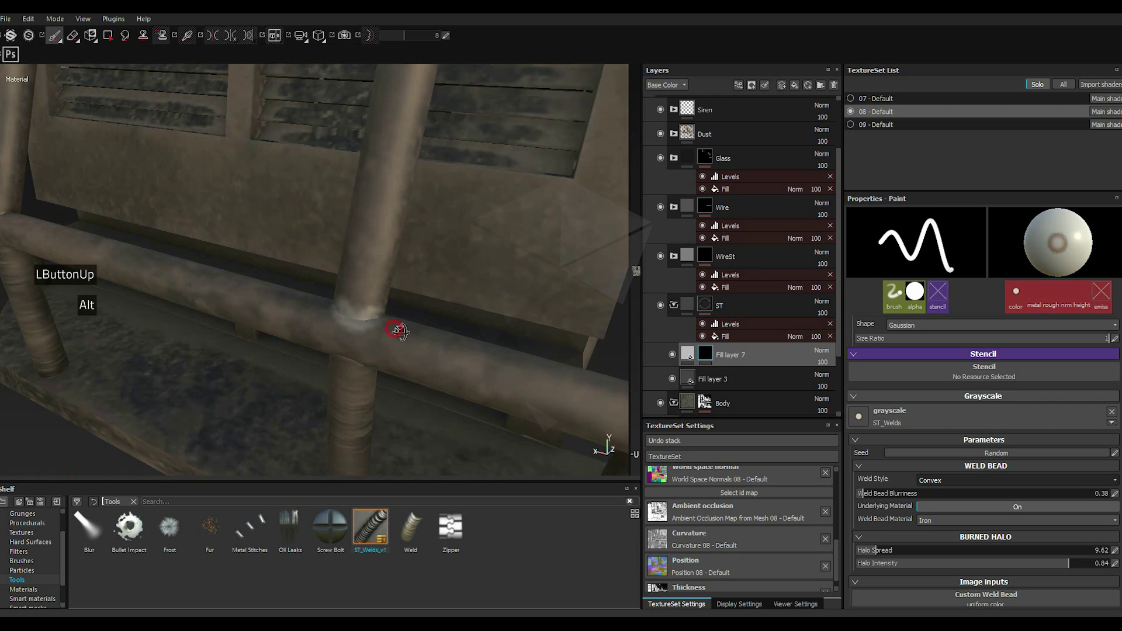
{"action": "scroll", "scroll_direction": "down", "scroll_amount": 3}
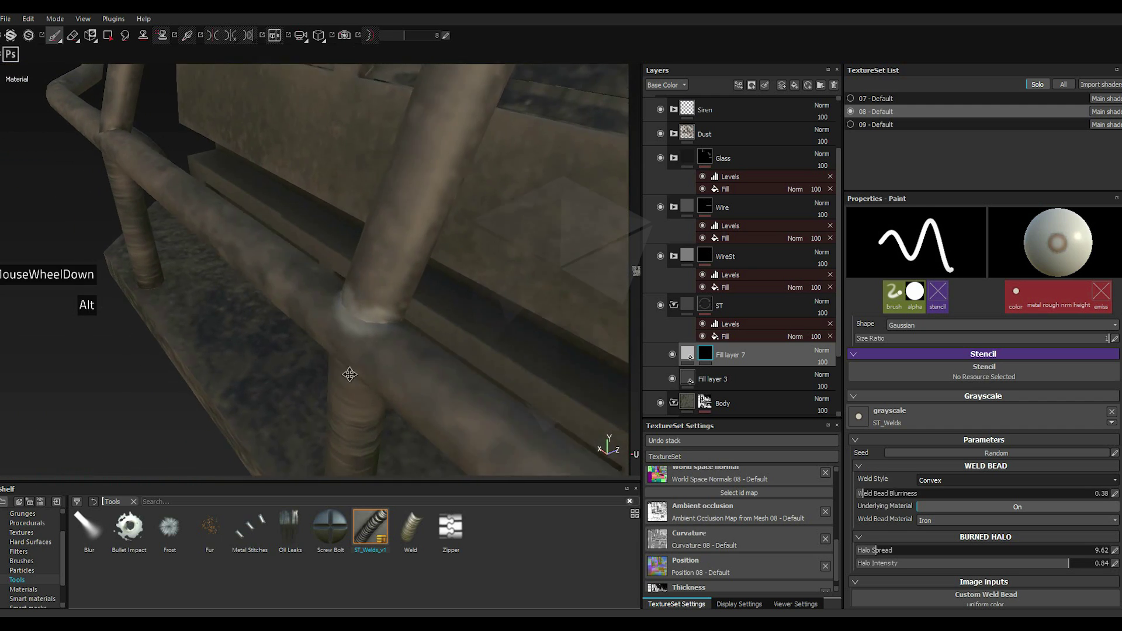
{"action": "double_click", "coordinate": [1016, 563]}
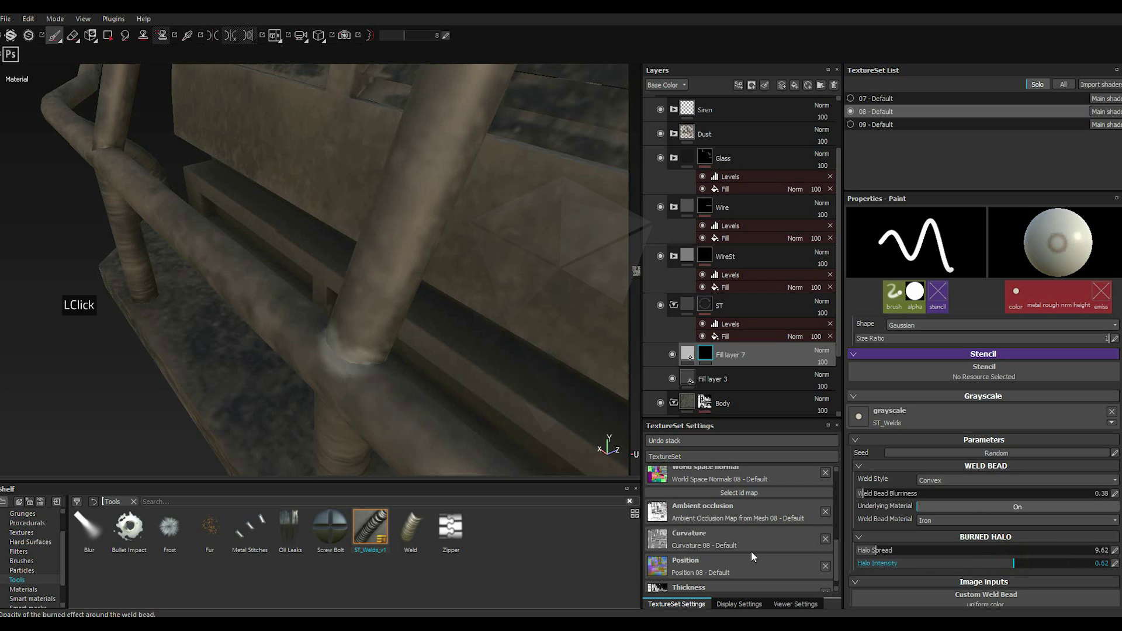
{"action": "key", "text": "["}
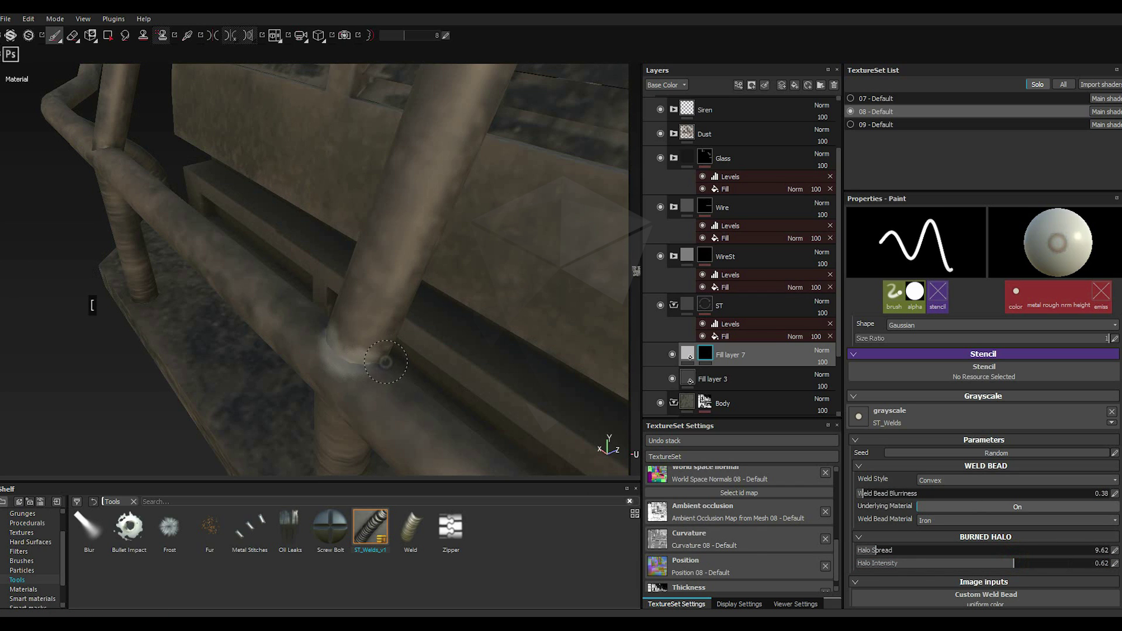
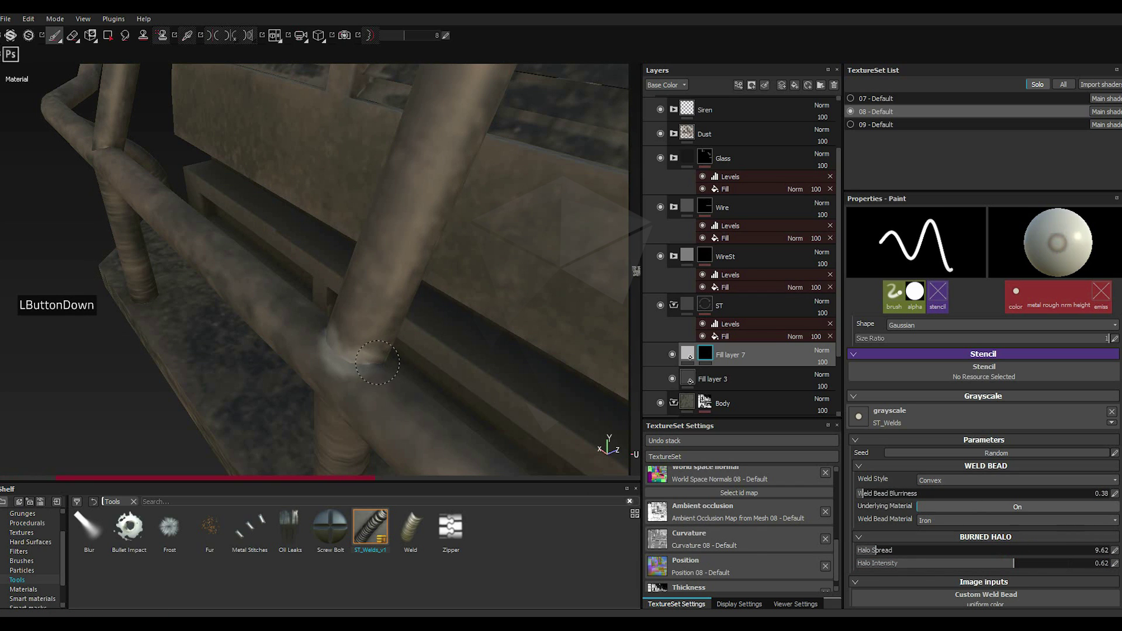
Step: Disable Fill layer 7's normal channel and raise its height and metallic so the weld bead reads as raised
{"action": "double_click", "coordinate": [688, 358]}
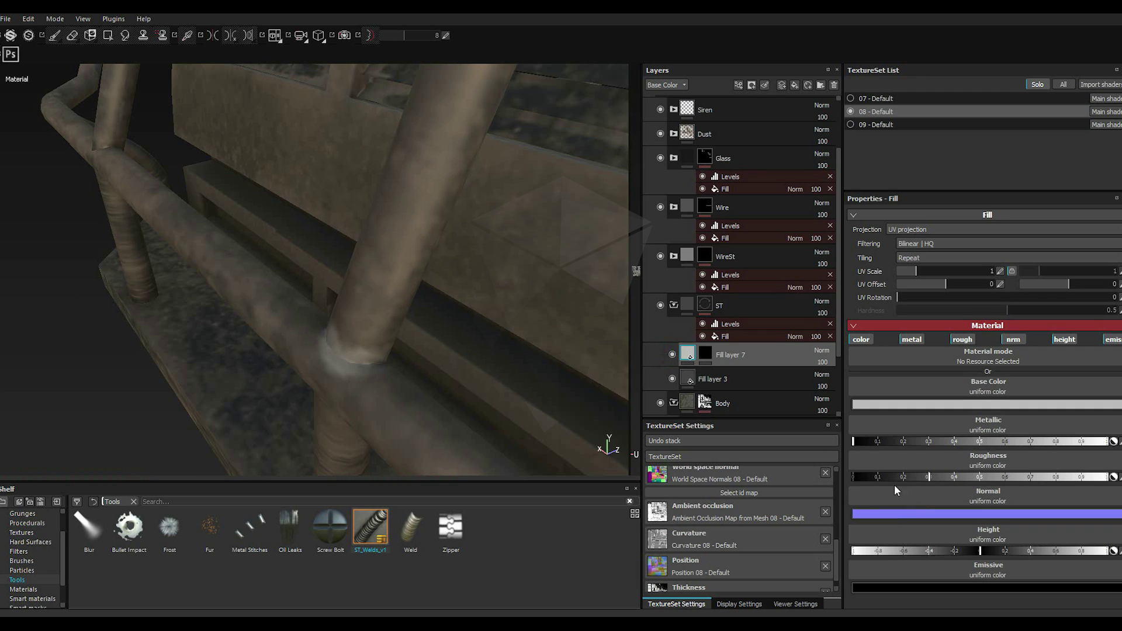
{"action": "double_click", "coordinate": [1023, 343]}
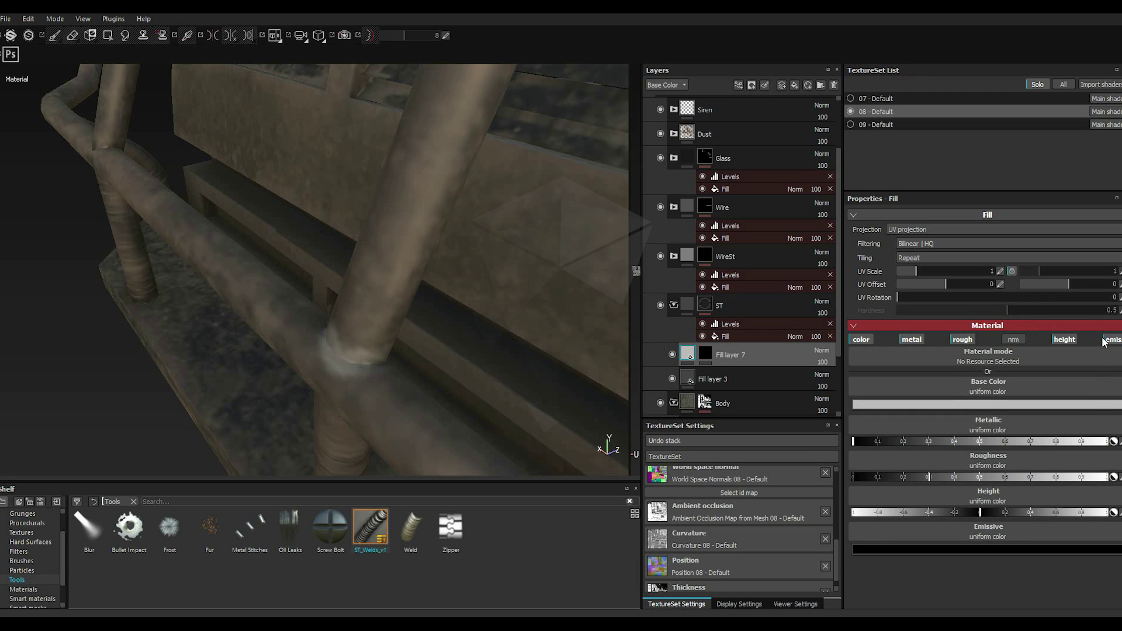
{"action": "double_click", "coordinate": [1111, 339]}
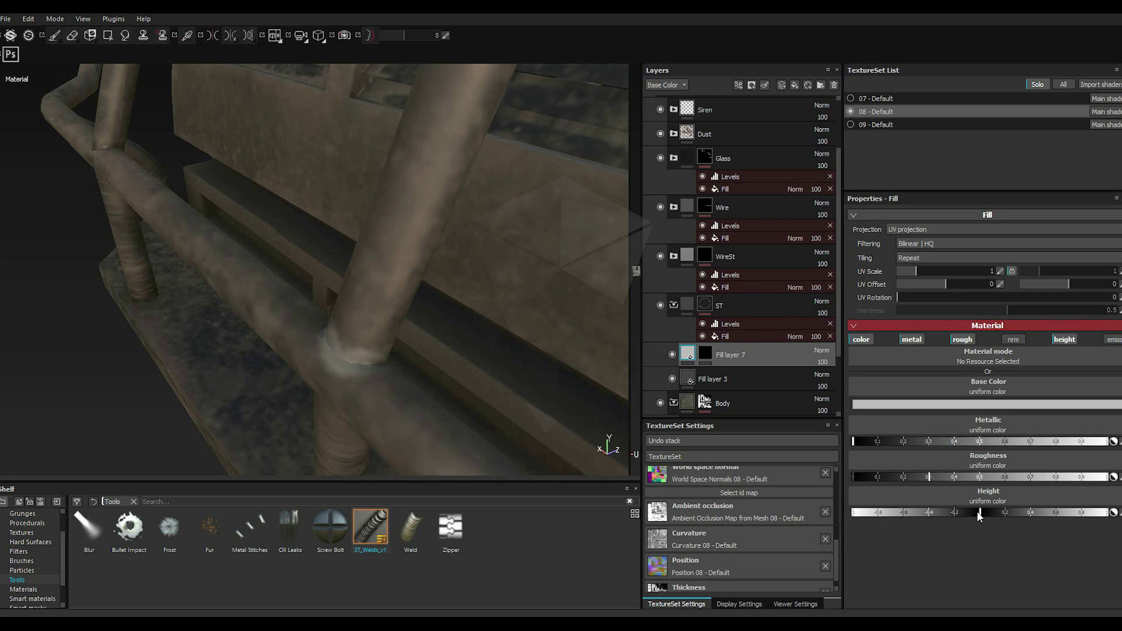
{"action": "left_click", "coordinate": [987, 518]}
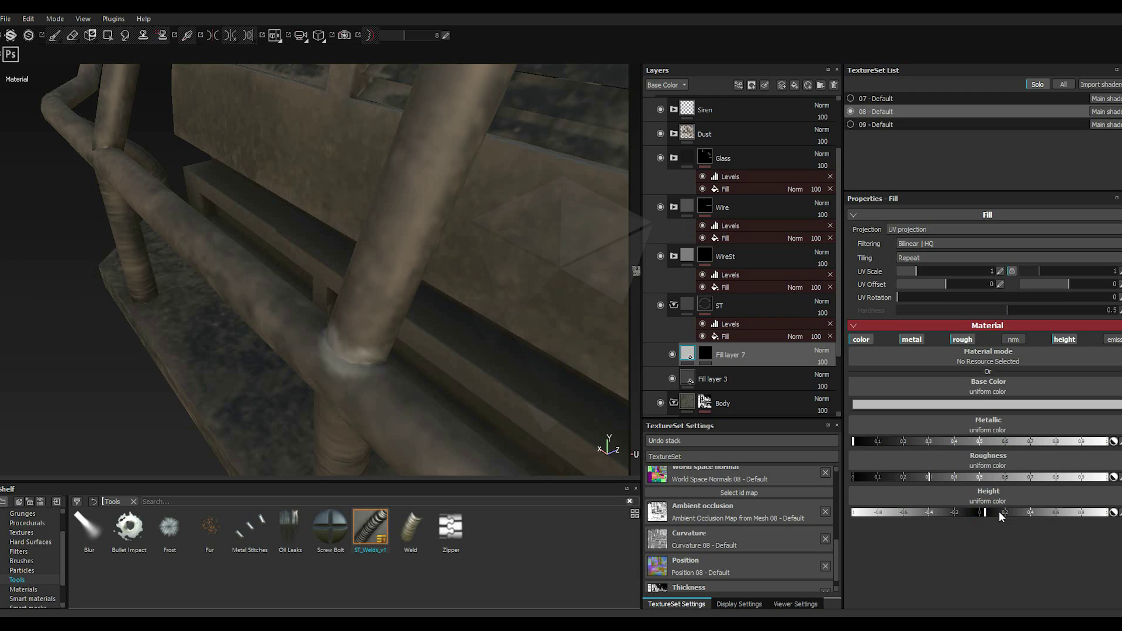
{"action": "left_click", "coordinate": [1002, 516]}
{"action": "left_click", "coordinate": [1002, 515]}
{"action": "left_click", "coordinate": [1014, 514]}
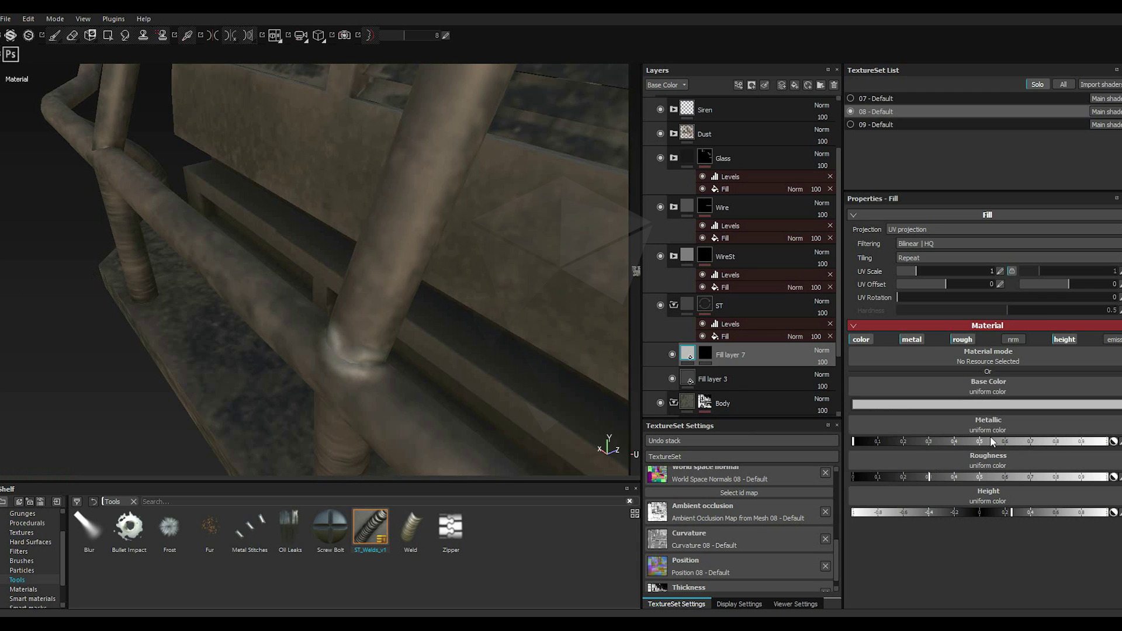
{"action": "left_click", "coordinate": [1011, 445]}
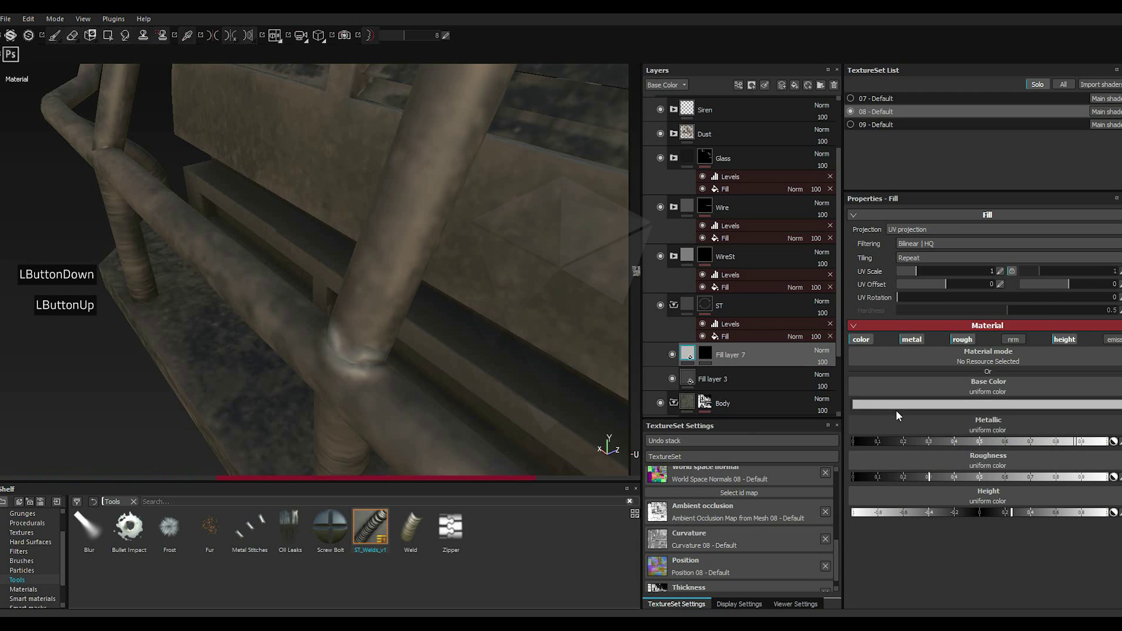
Step: Darken Fill layer 7's base colour to near black and lower its roughness
{"action": "double_click", "coordinate": [891, 411]}
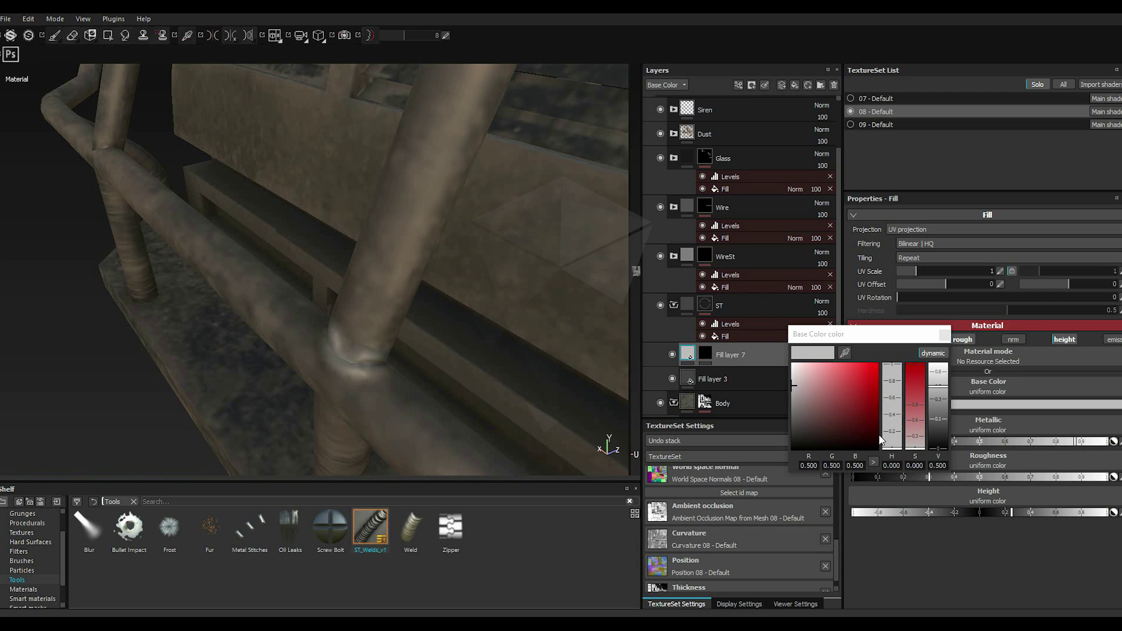
{"action": "left_click", "coordinate": [798, 432]}
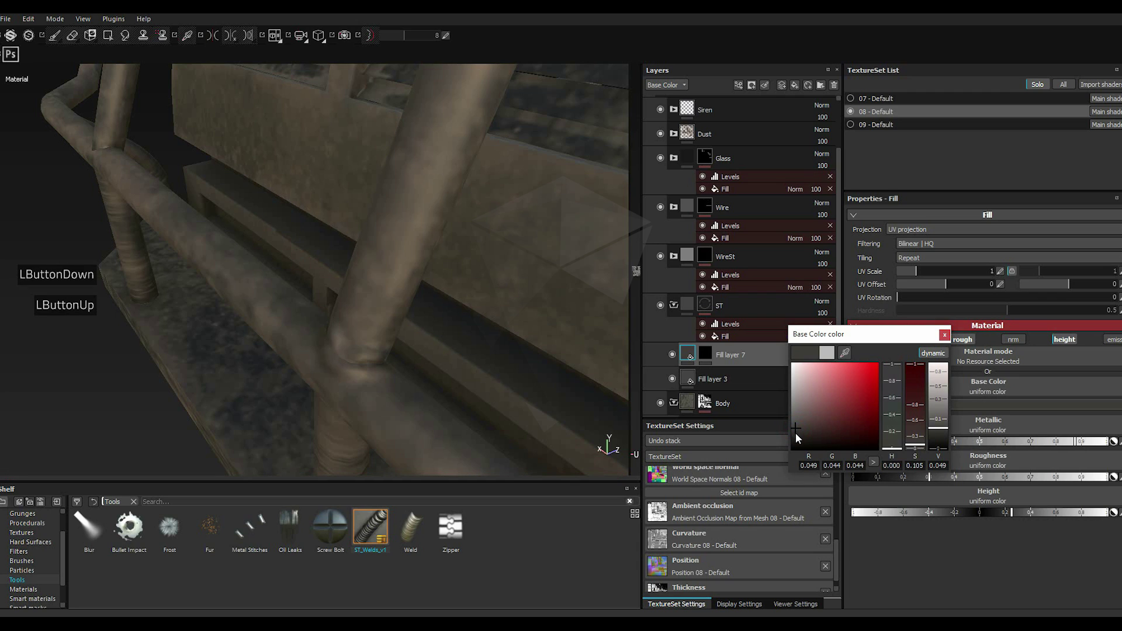
{"action": "left_click", "coordinate": [799, 442]}
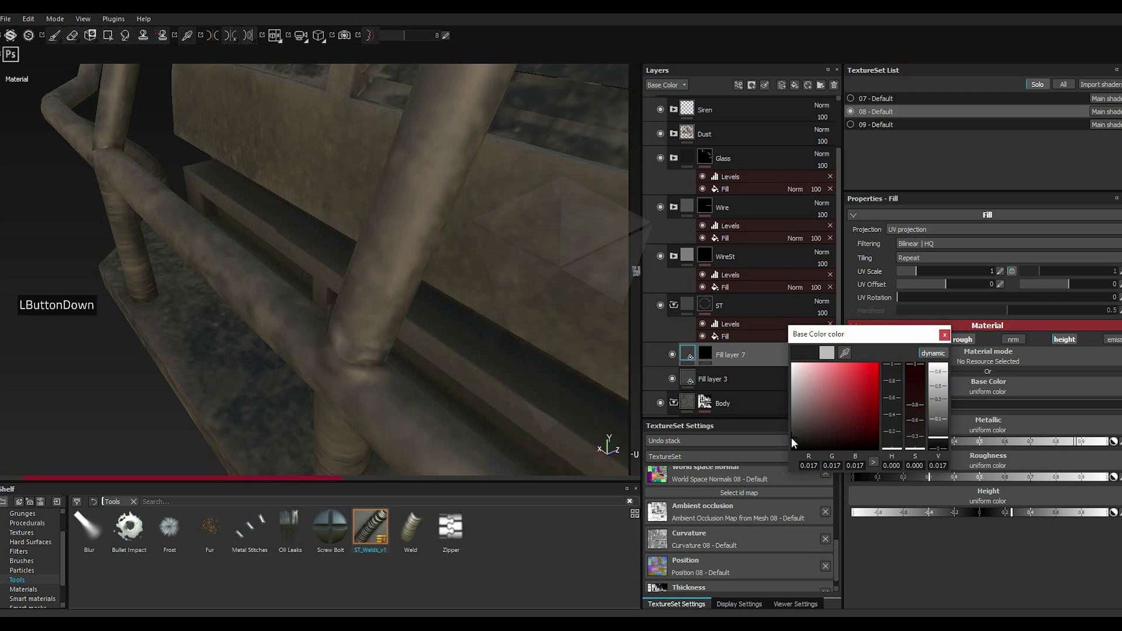
{"action": "left_click", "coordinate": [951, 339]}
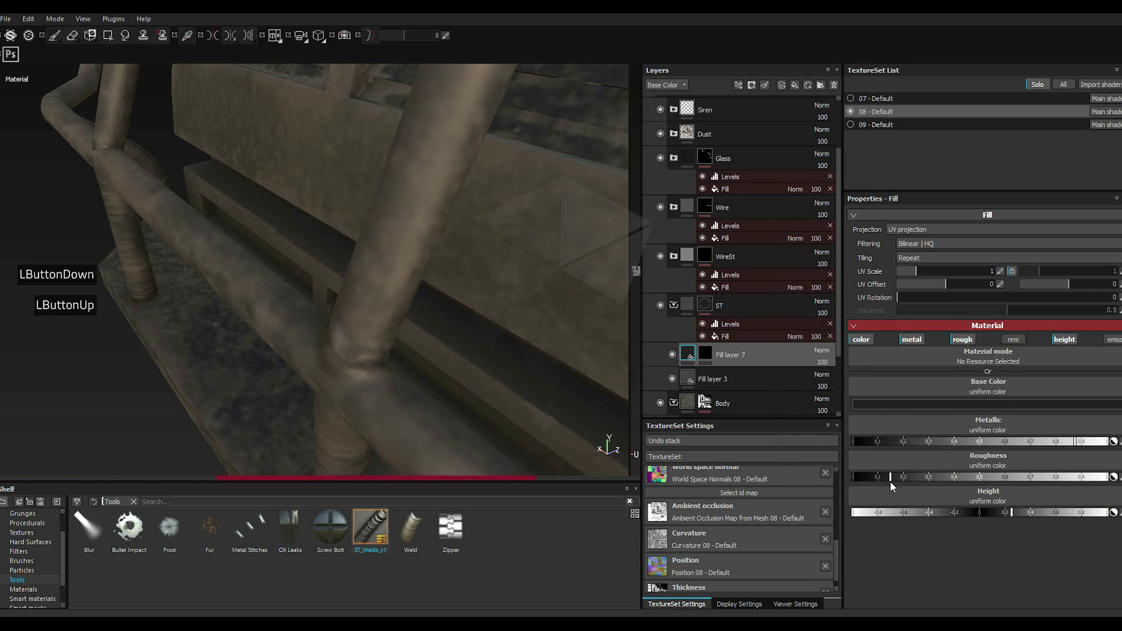
{"action": "left_click", "coordinate": [912, 411]}
{"action": "left_click", "coordinate": [891, 419]}
{"action": "left_click", "coordinate": [796, 446]}
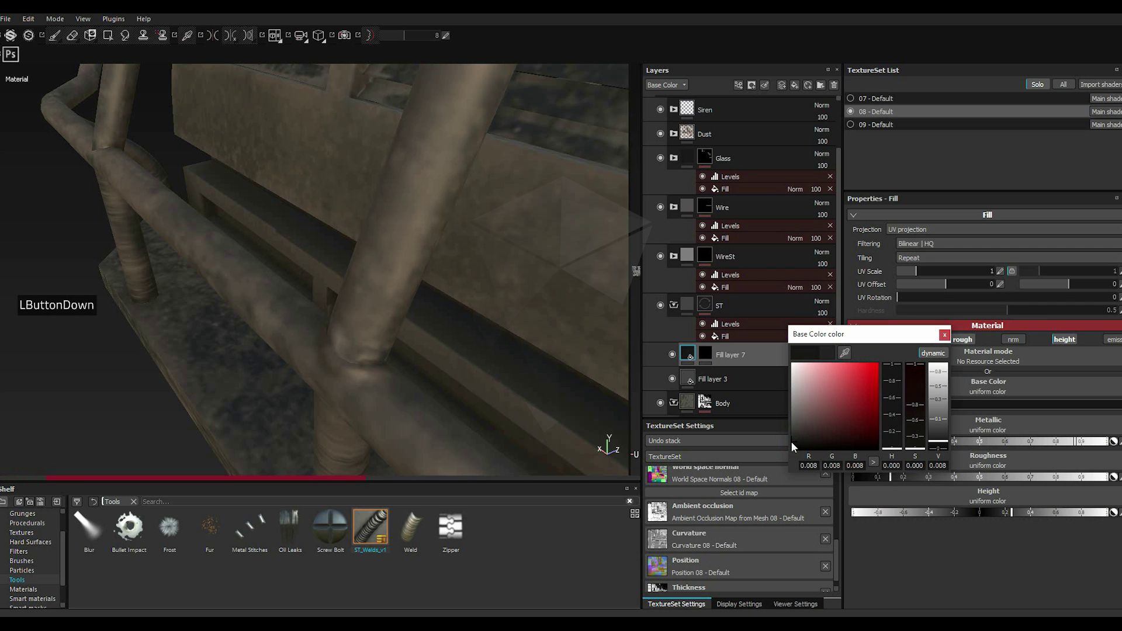
{"action": "left_click", "coordinate": [944, 334]}
{"action": "left_click", "coordinate": [934, 338]}
Step: Drop the weld roughness to minimum, settle the base colour on dark brown and nudge the height up
{"action": "scroll", "scroll_direction": "up", "scroll_amount": 3}
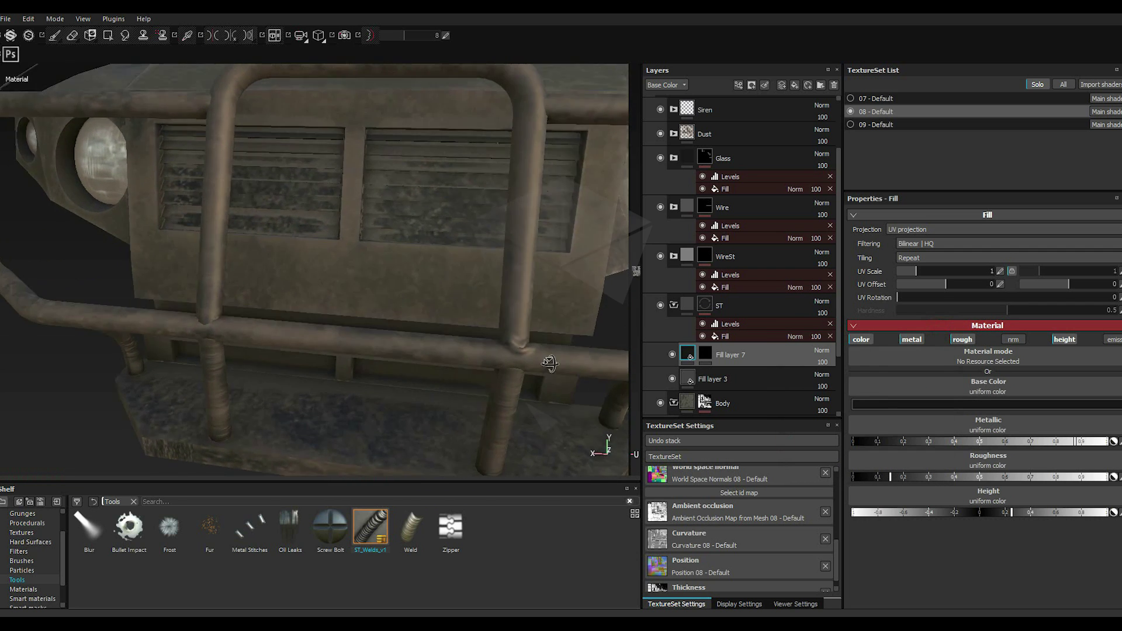
{"action": "scroll", "scroll_direction": "down", "scroll_amount": 3}
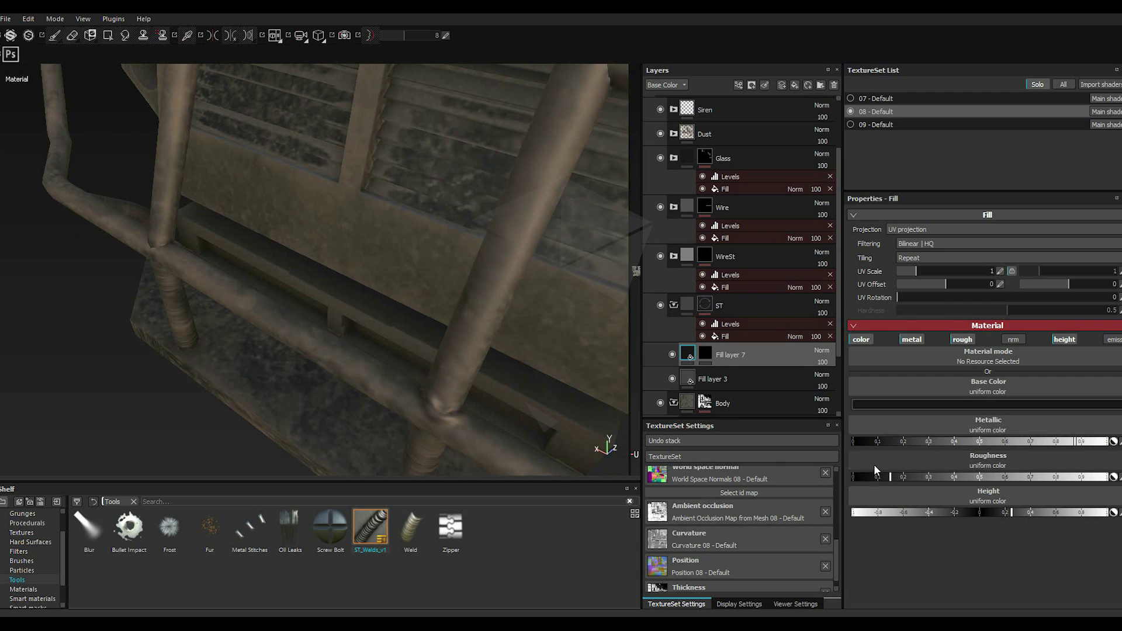
{"action": "left_click", "coordinate": [872, 479]}
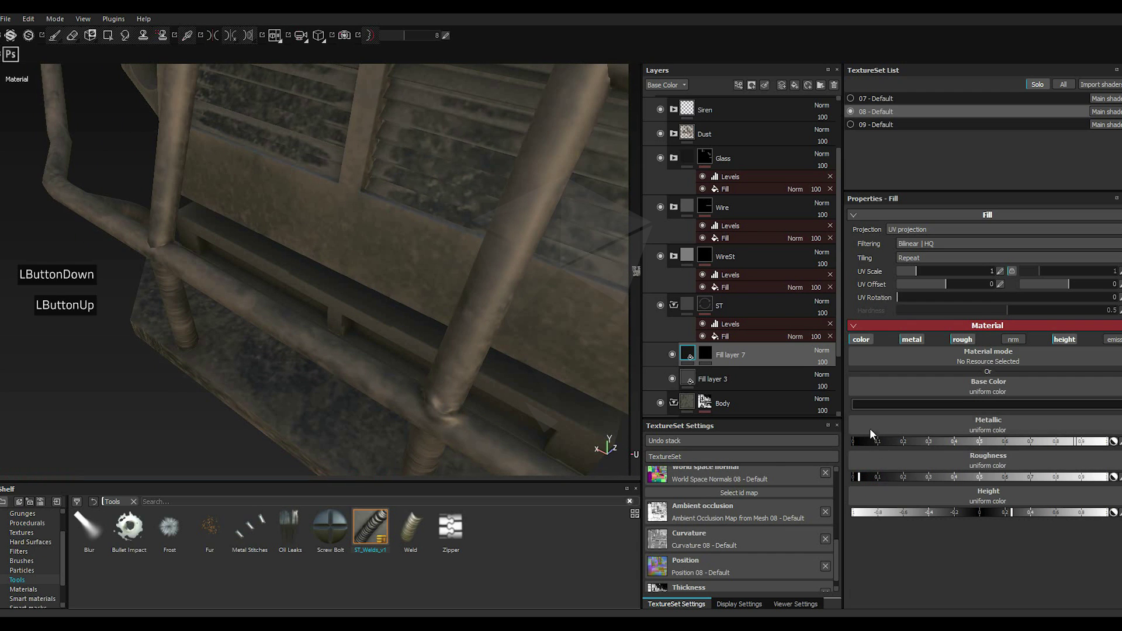
{"action": "double_click", "coordinate": [873, 416]}
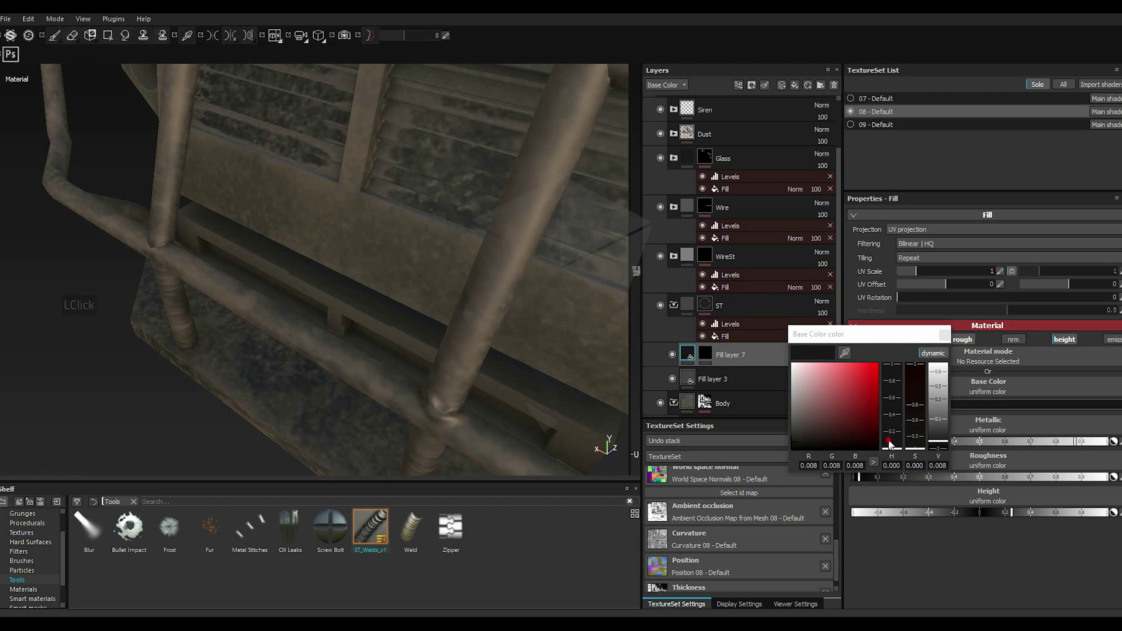
{"action": "left_click", "coordinate": [891, 444]}
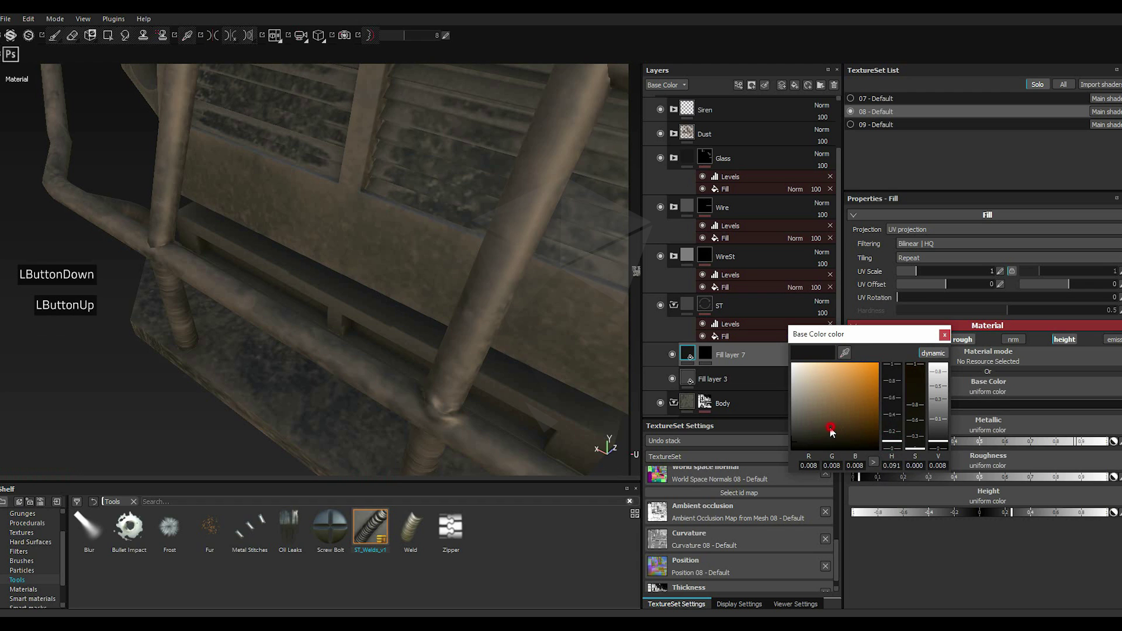
{"action": "left_click", "coordinate": [877, 433]}
{"action": "left_click", "coordinate": [897, 443]}
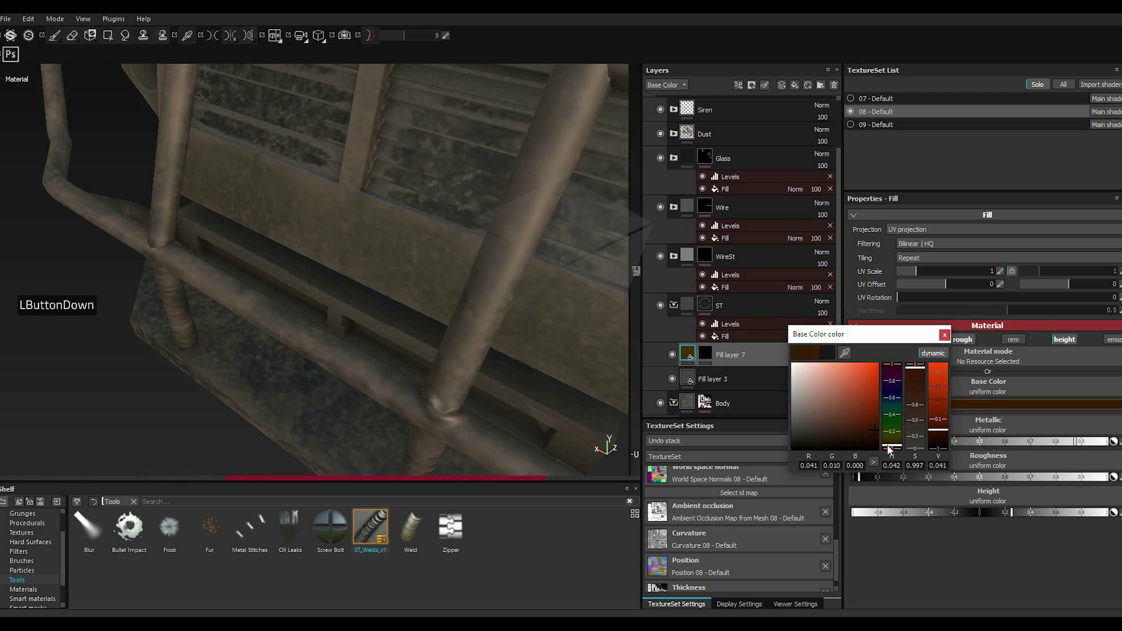
{"action": "double_click", "coordinate": [945, 339]}
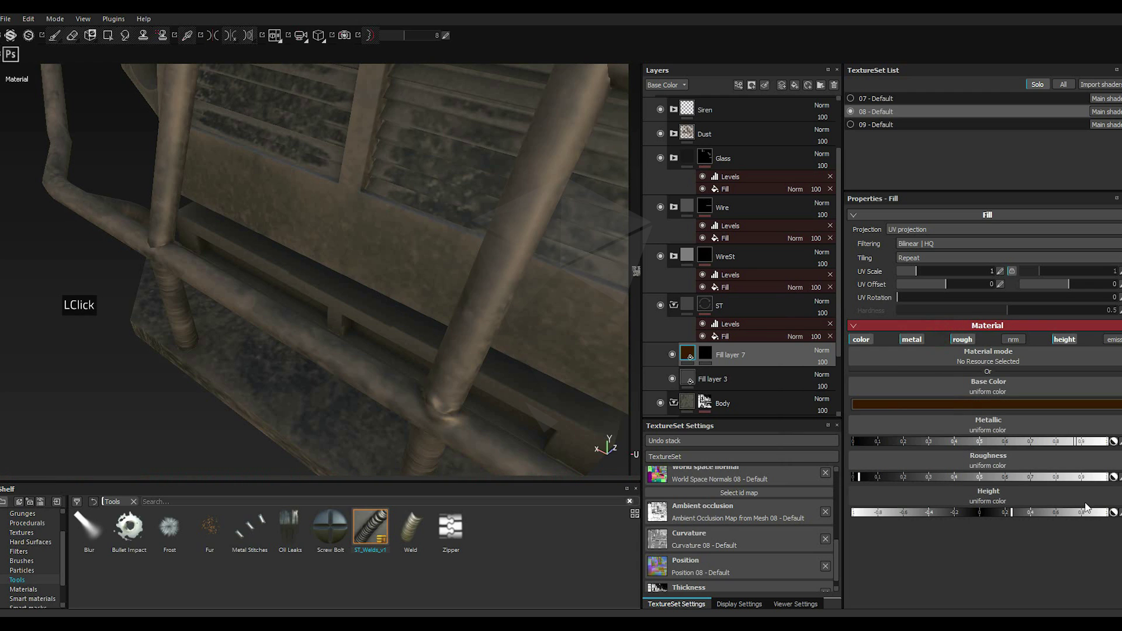
{"action": "left_click", "coordinate": [1075, 518]}
{"action": "double_click", "coordinate": [1059, 515]}
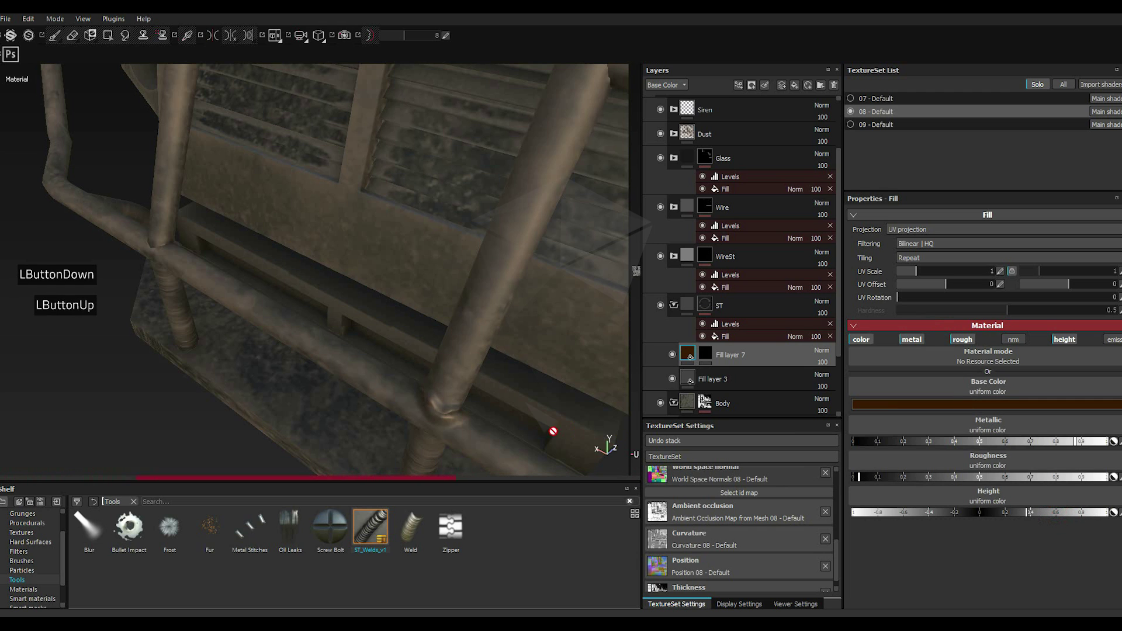
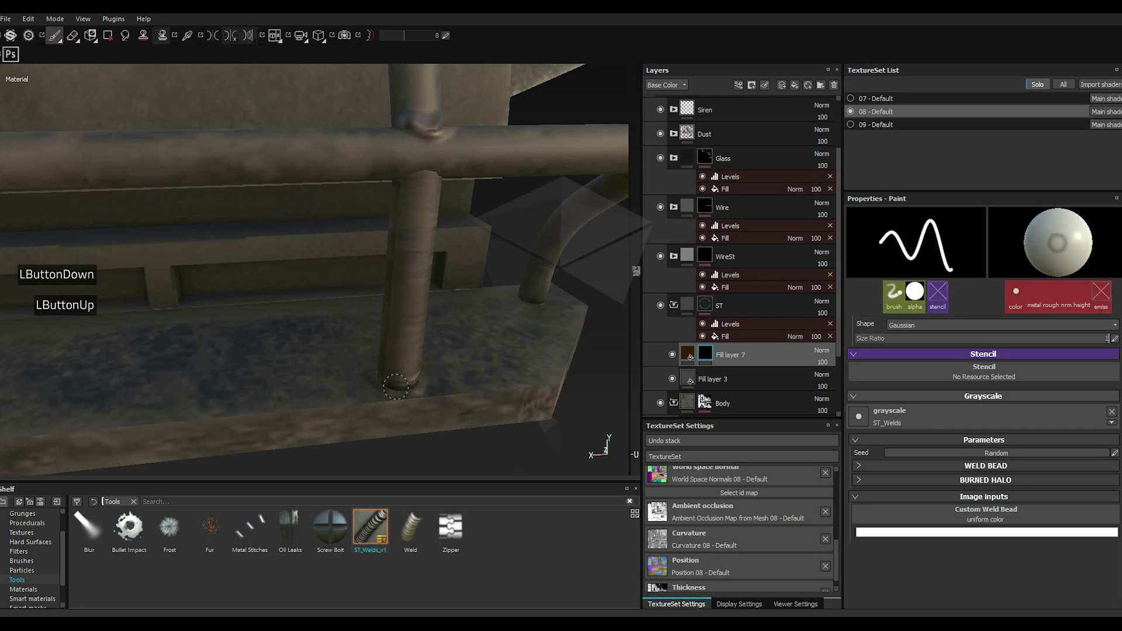
Step: Set the weld tool's burned halo intensity to 0.75 and halo spread to 18.33
{"action": "scroll", "scroll_direction": "up", "scroll_amount": 3}
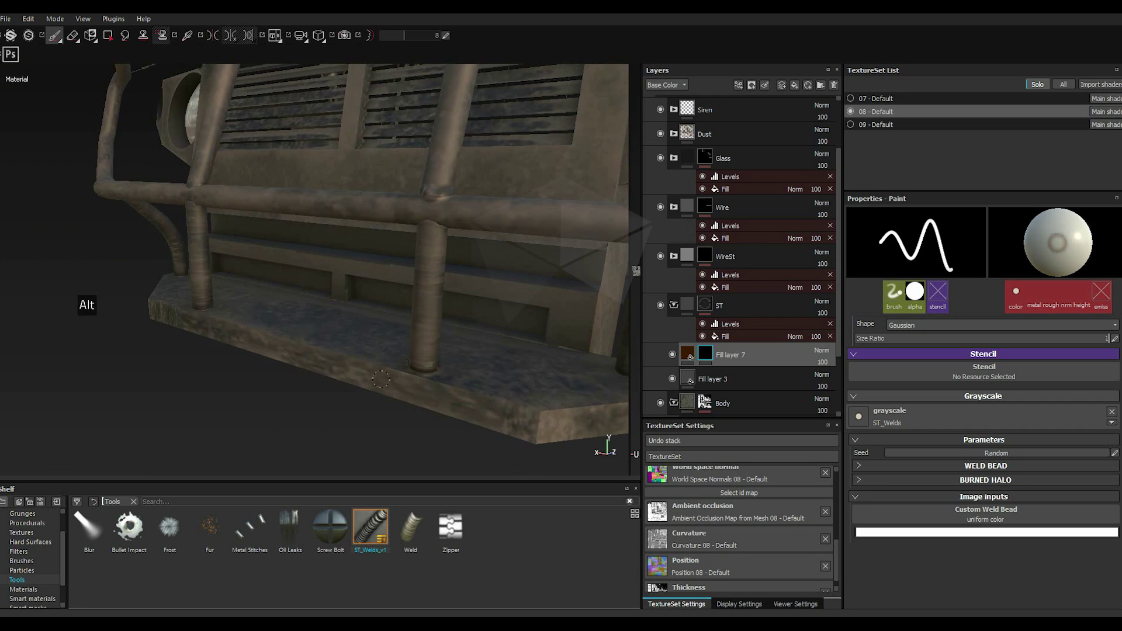
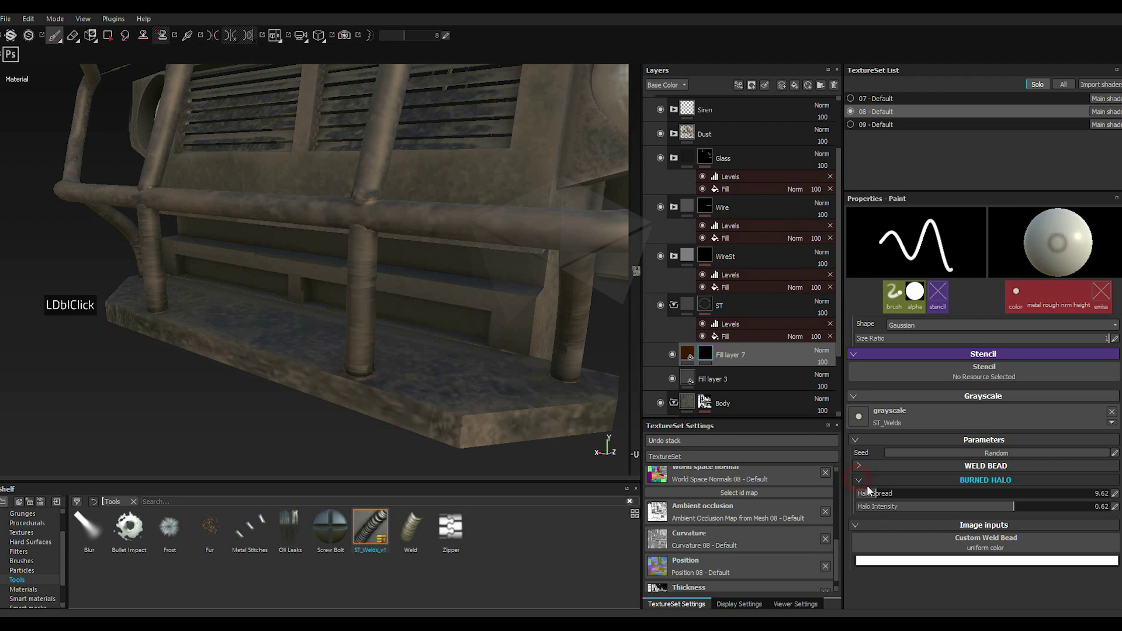
{"action": "left_click", "coordinate": [1051, 512]}
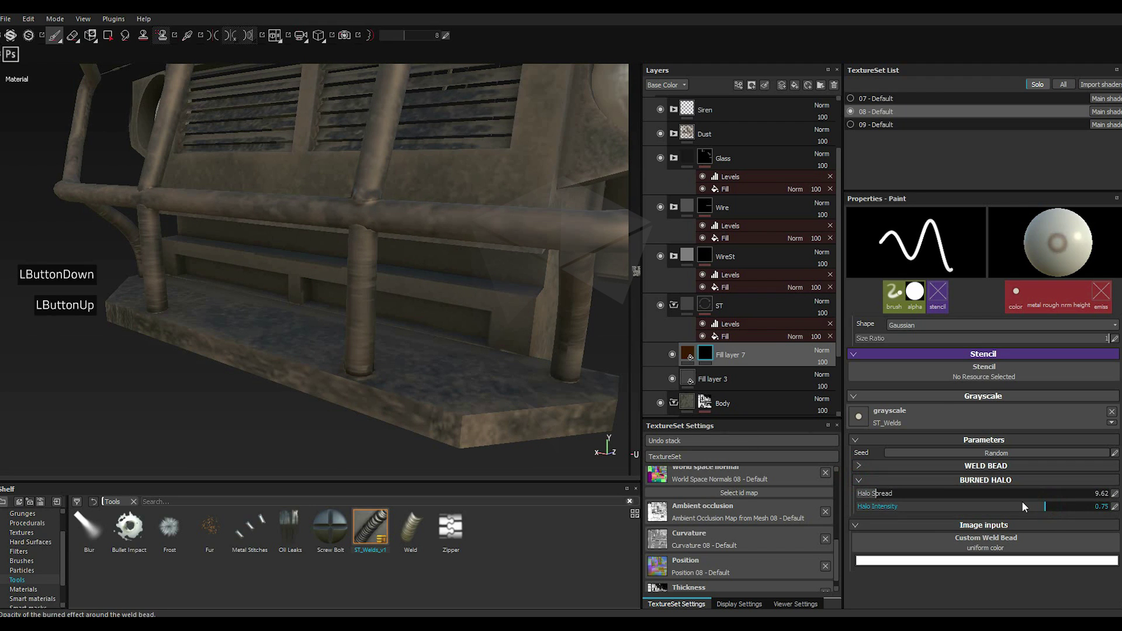
{"action": "double_click", "coordinate": [862, 465]}
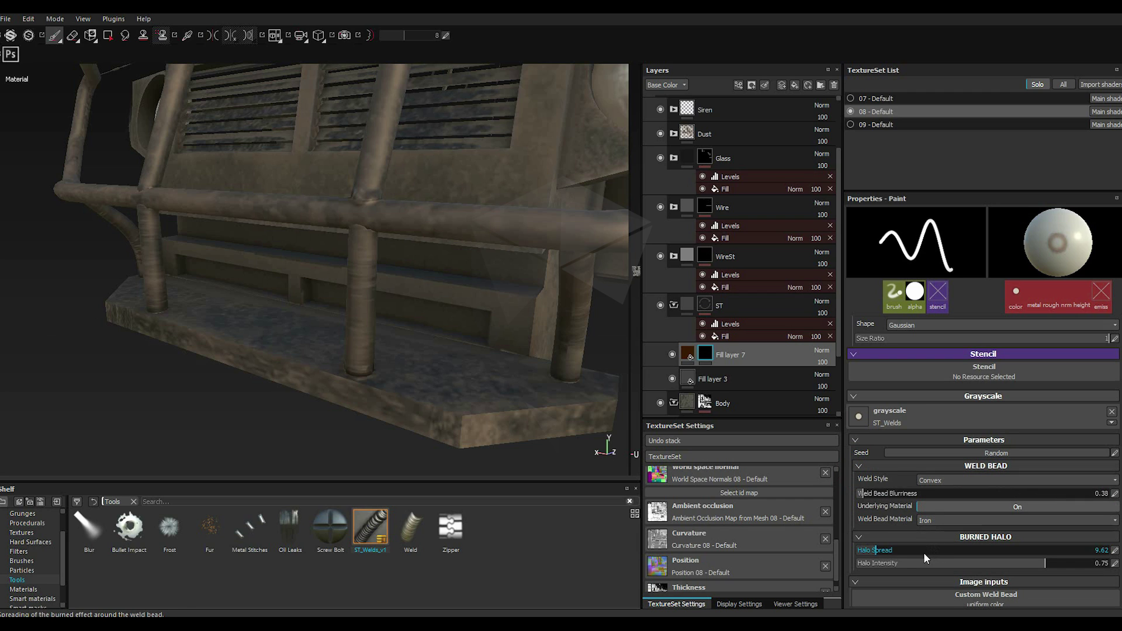
{"action": "left_click", "coordinate": [898, 551]}
{"action": "left_click", "coordinate": [895, 551]}
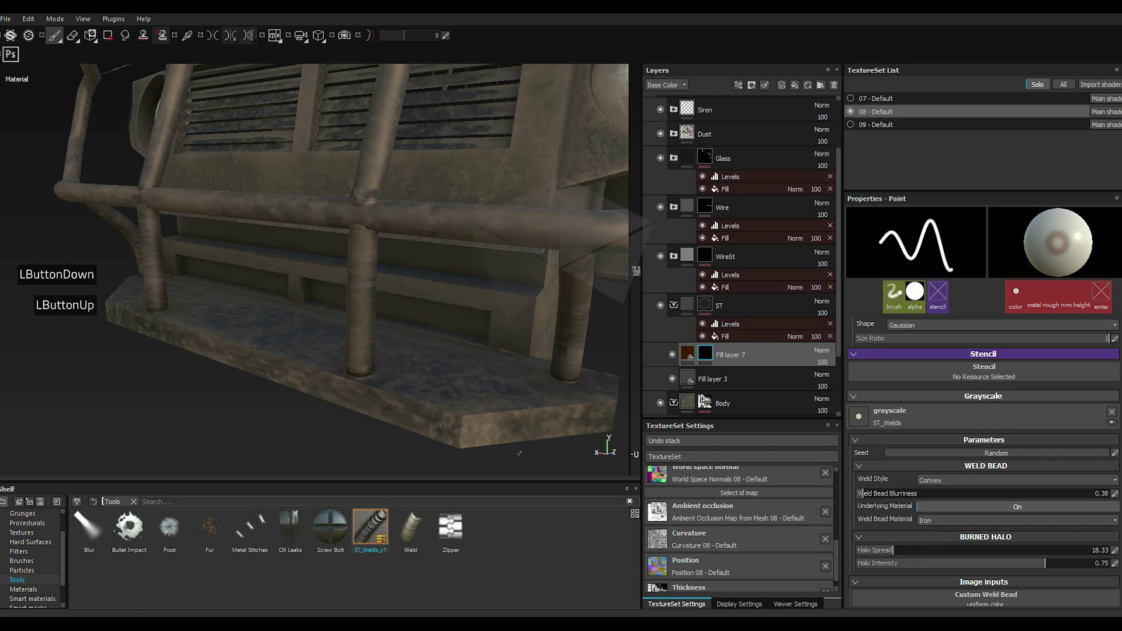
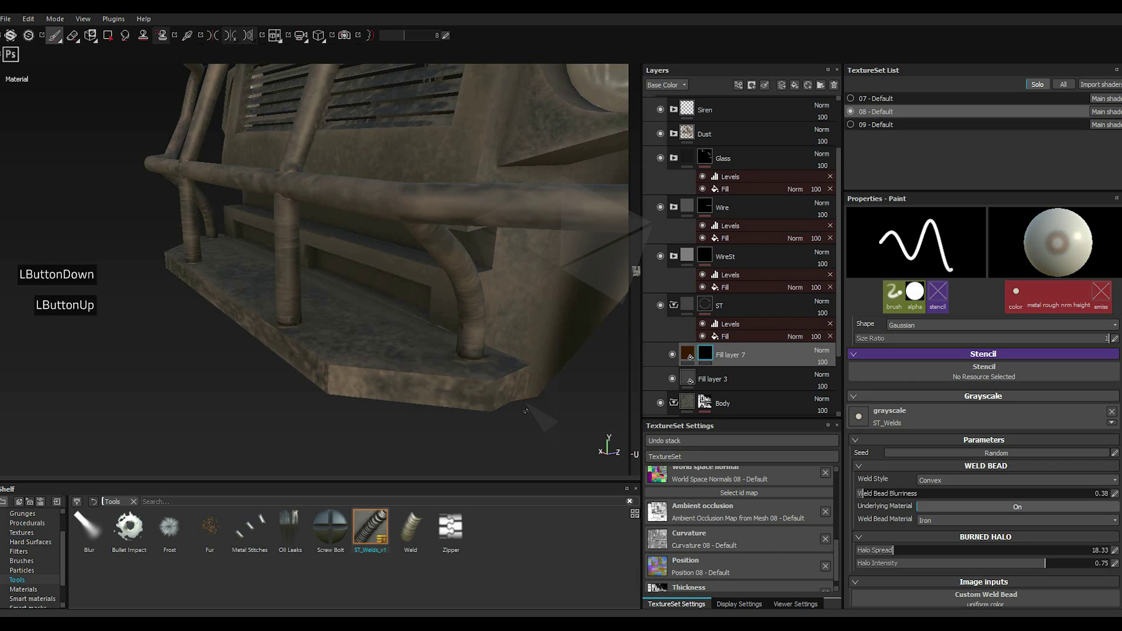
Step: Ease the weld tool's burned halo intensity down to 0.69
{"action": "left_click", "coordinate": [1032, 568]}
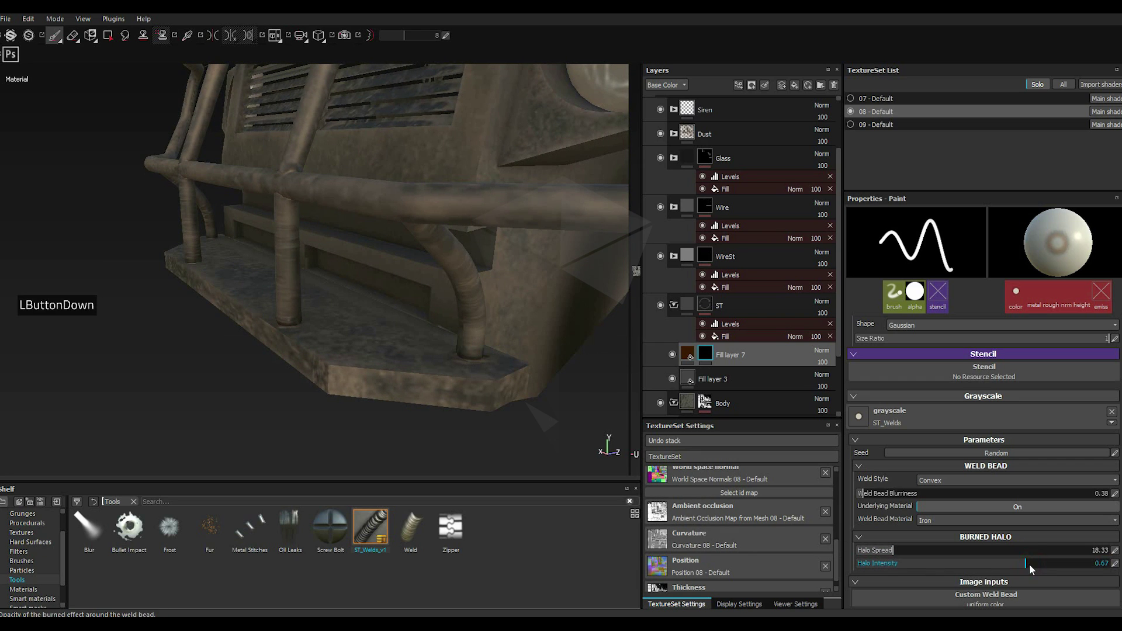
{"action": "left_click", "coordinate": [1033, 567]}
{"action": "scroll", "scroll_direction": "down", "scroll_amount": 3}
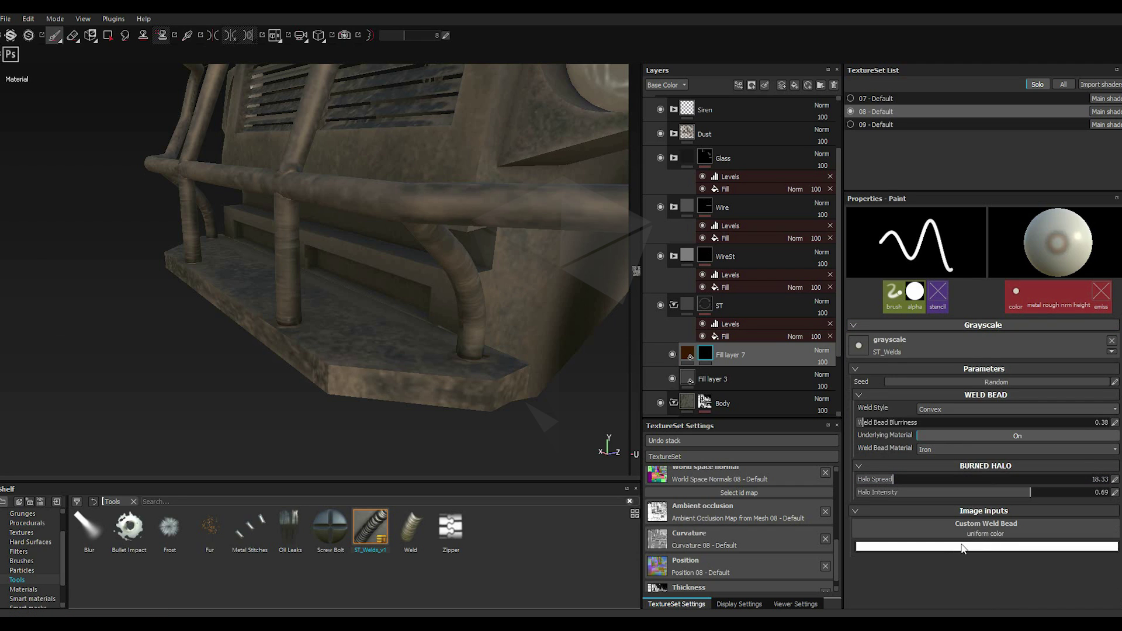
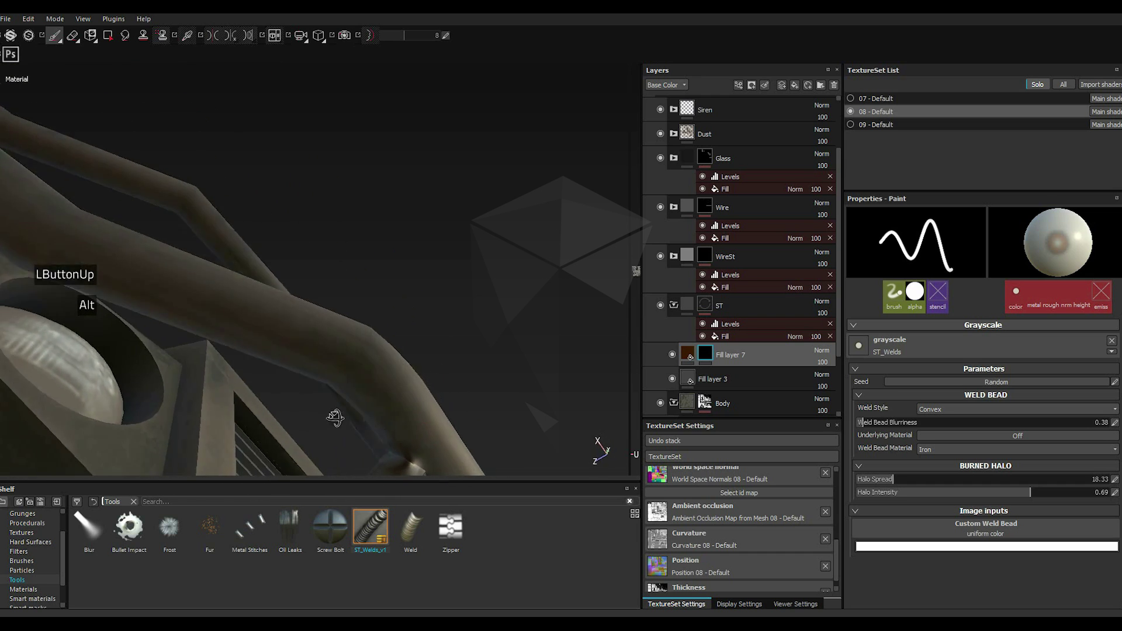
Step: Save the project from the File menu
{"action": "scroll", "scroll_direction": "up", "scroll_amount": 3}
{"action": "left_click", "coordinate": [10, 21]}
{"action": "left_click", "coordinate": [12, 37]}
{"action": "double_click", "coordinate": [23, 122]}
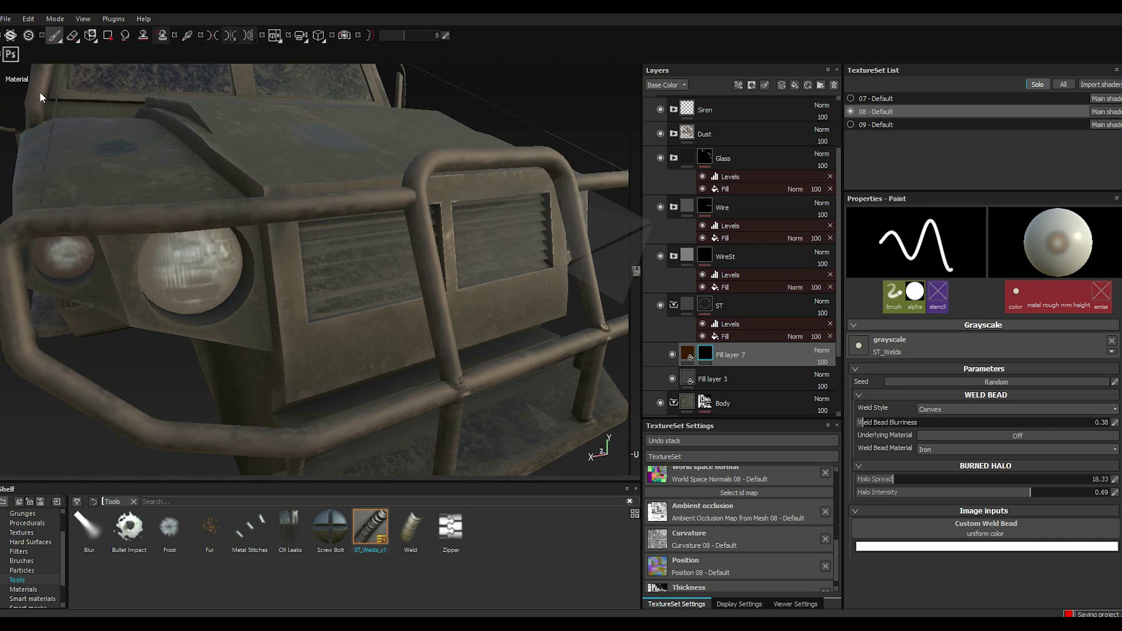
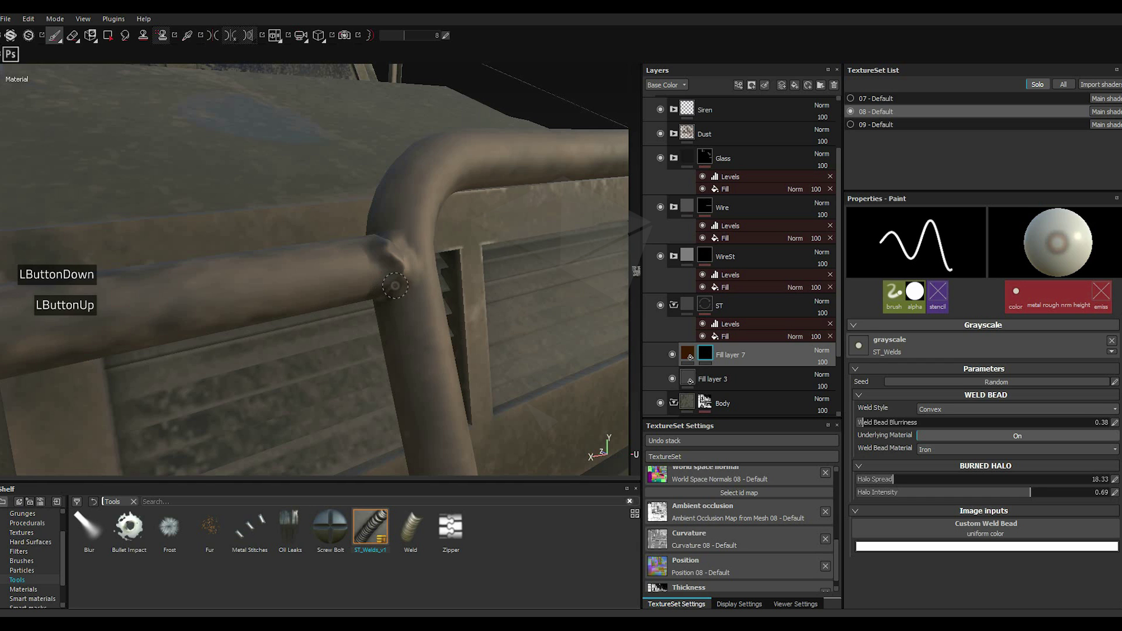
Step: Zoom around the bumper while painting welds on the upper pipe joints and reviewing them
{"action": "scroll", "scroll_direction": "up", "scroll_amount": 3}
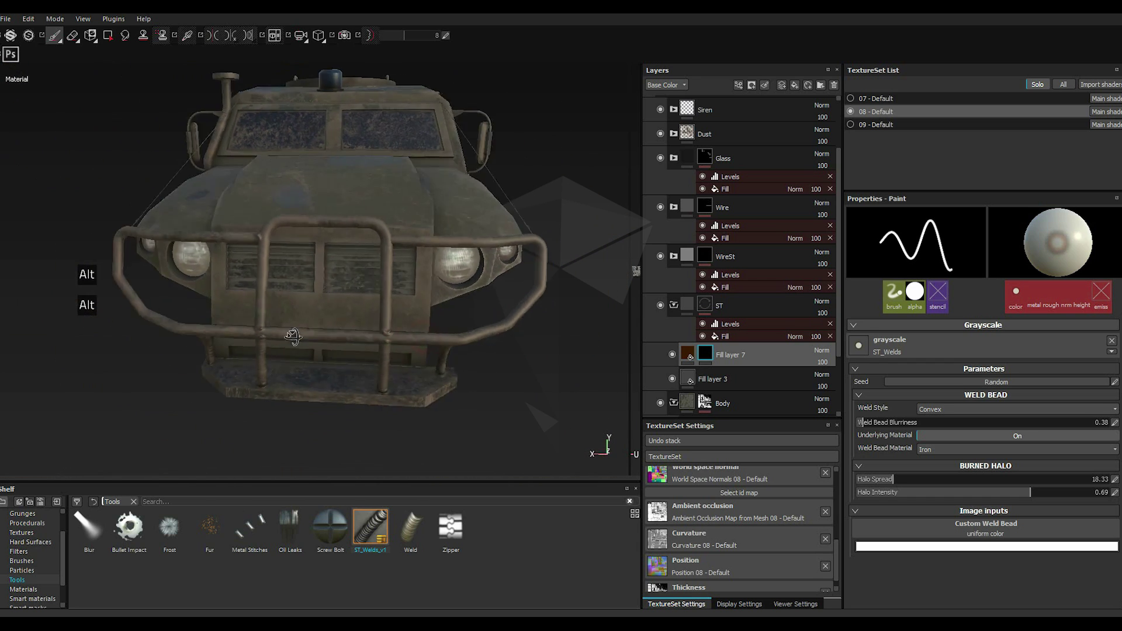
{"action": "scroll", "scroll_direction": "down", "scroll_amount": 3}
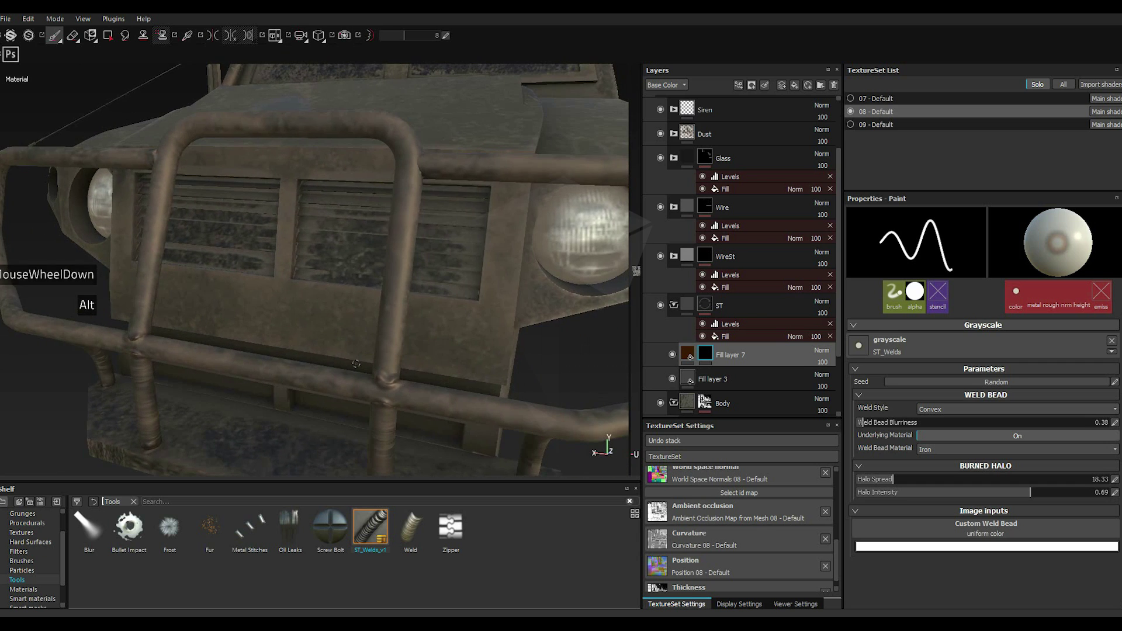
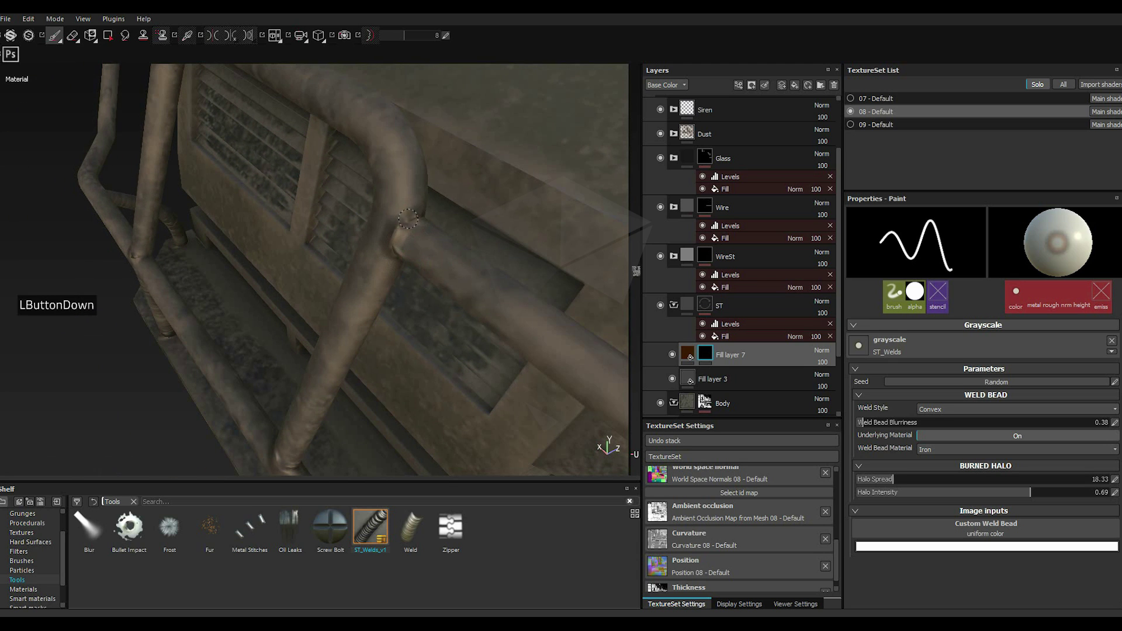
{"action": "scroll", "scroll_direction": "up", "scroll_amount": 3}
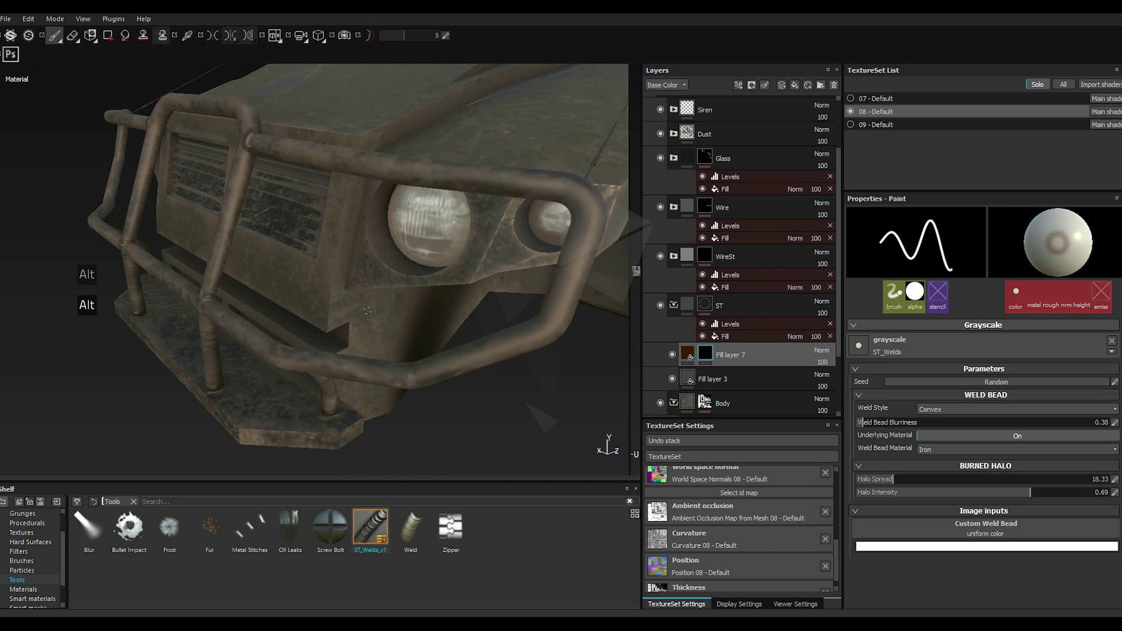
{"action": "scroll", "scroll_direction": "up", "scroll_amount": 3}
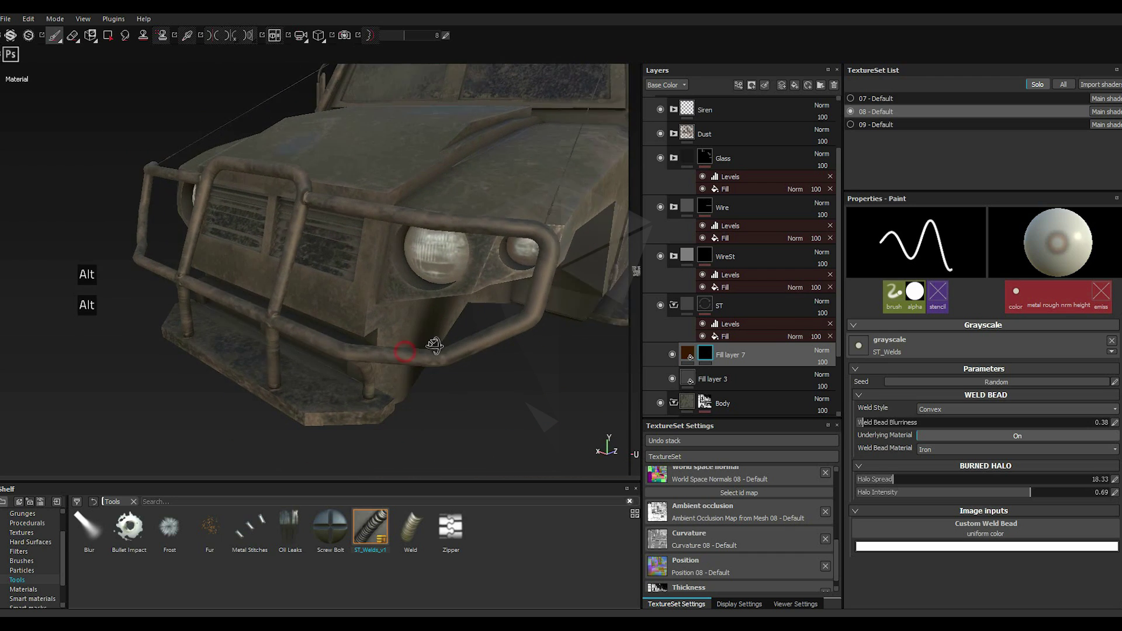
{"action": "scroll", "scroll_direction": "up", "scroll_amount": 3}
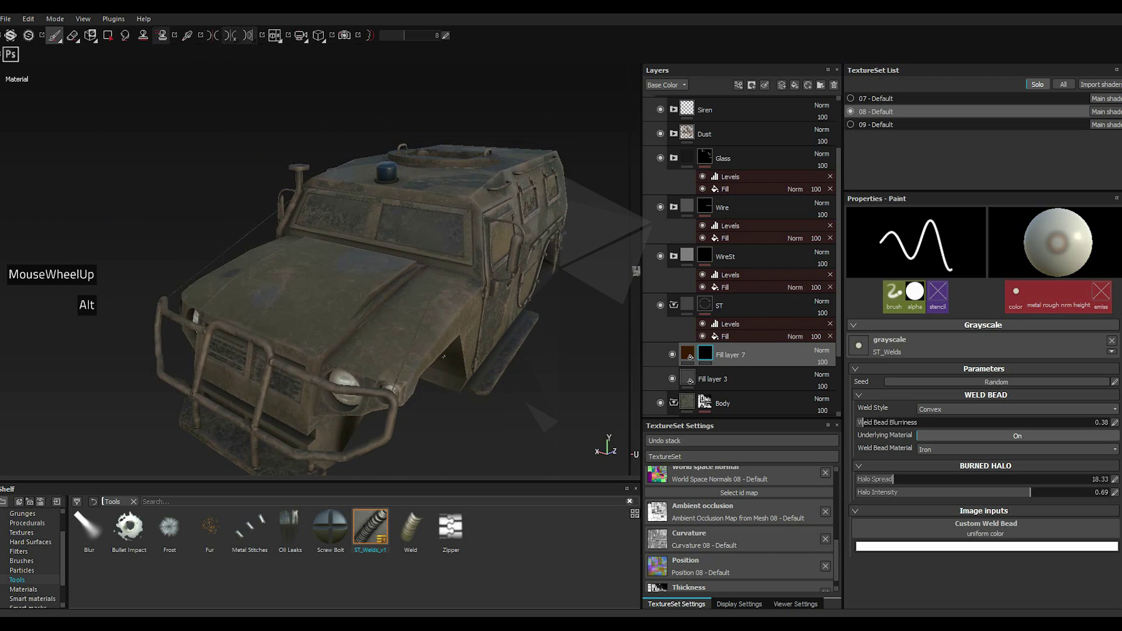
{"action": "scroll", "scroll_direction": "down", "scroll_amount": 3}
{"action": "scroll", "scroll_direction": "up", "scroll_amount": 3}
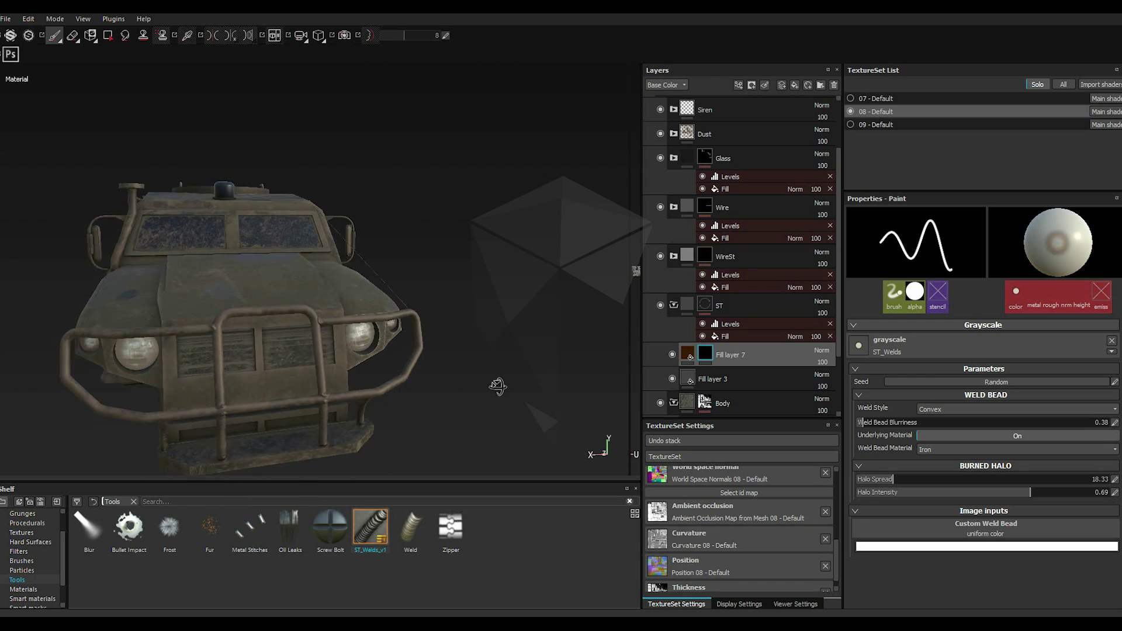
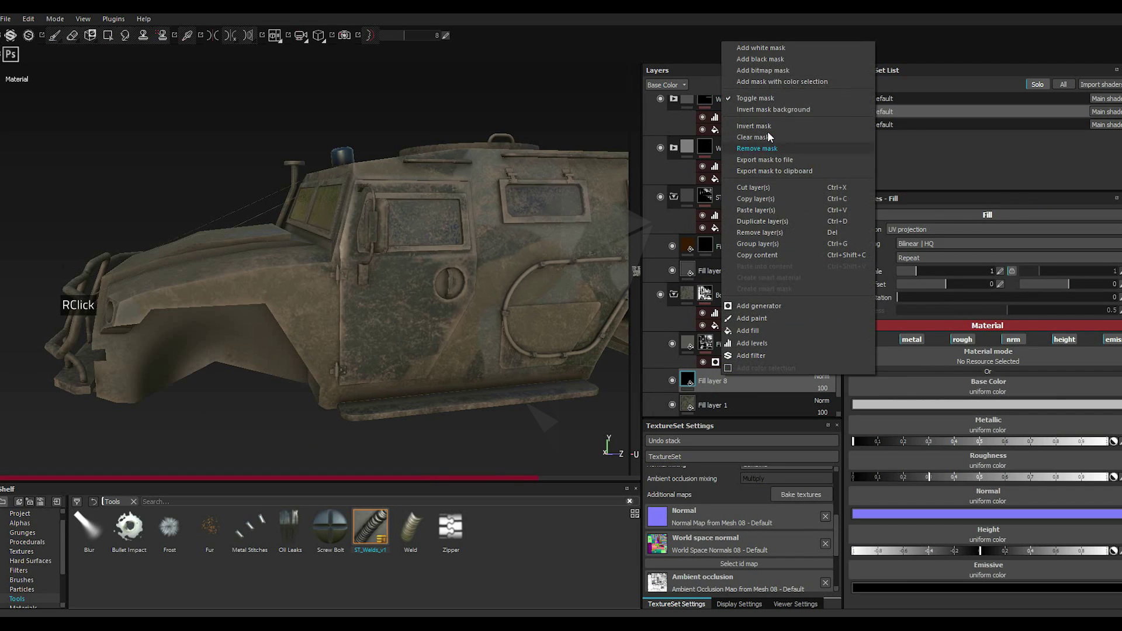
Step: Add a paint effect to Fill layer 8's mask and set brush spacing to 151 for separated rivet dabs
{"action": "double_click", "coordinate": [759, 67]}
{"action": "left_click", "coordinate": [755, 66]}
{"action": "double_click", "coordinate": [900, 304]}
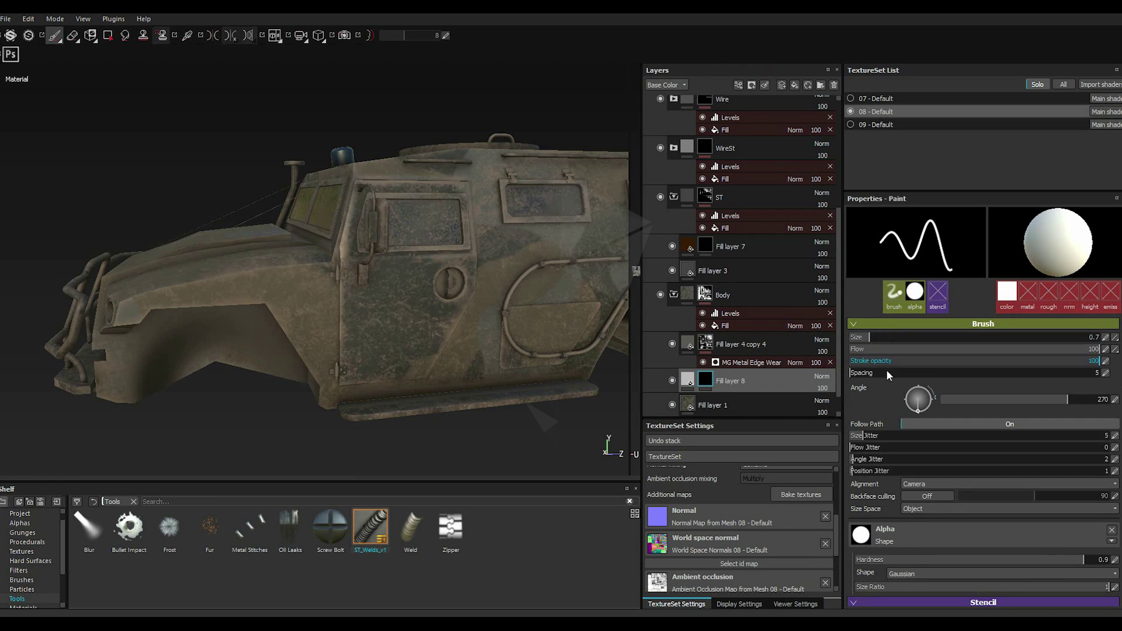
{"action": "scroll", "scroll_direction": "up", "scroll_amount": 3}
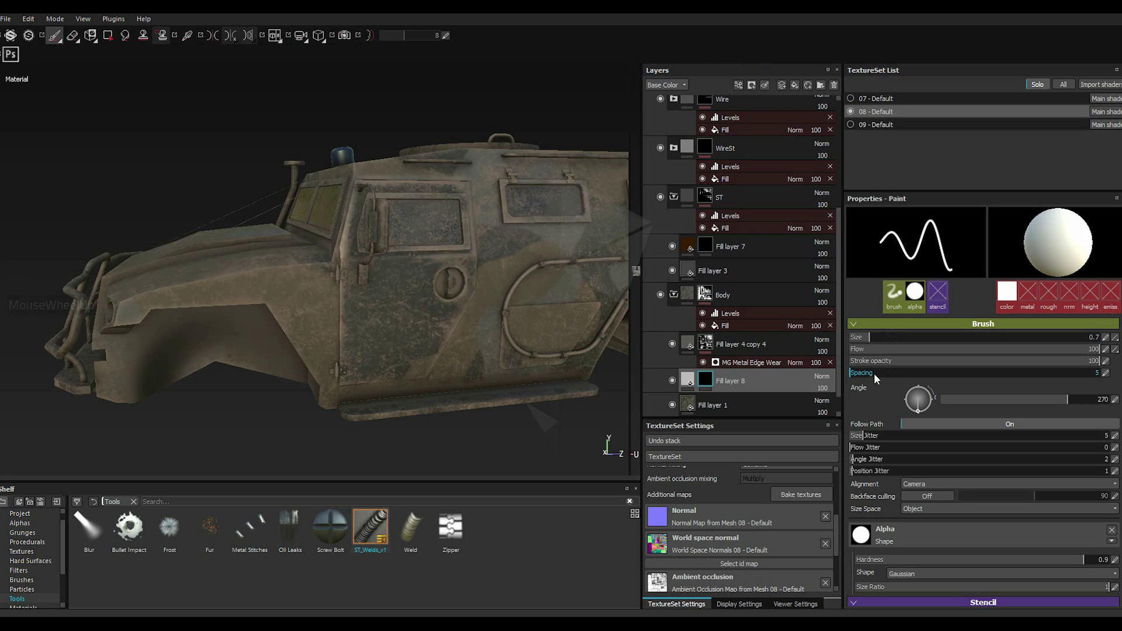
{"action": "left_click", "coordinate": [876, 376]}
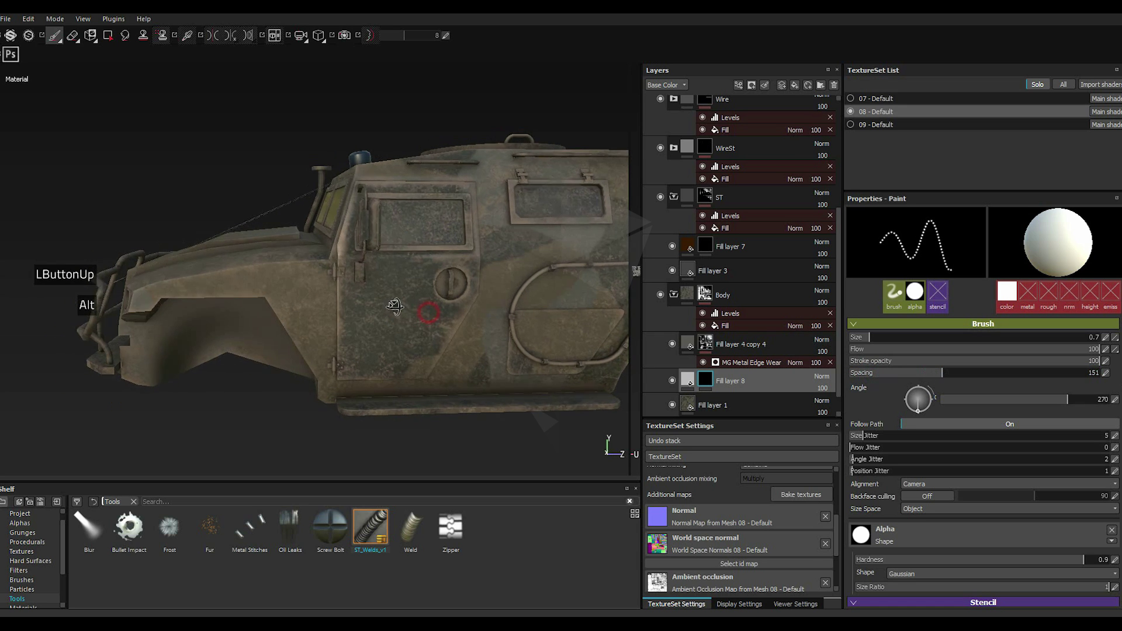
{"action": "scroll", "scroll_direction": "down", "scroll_amount": 3}
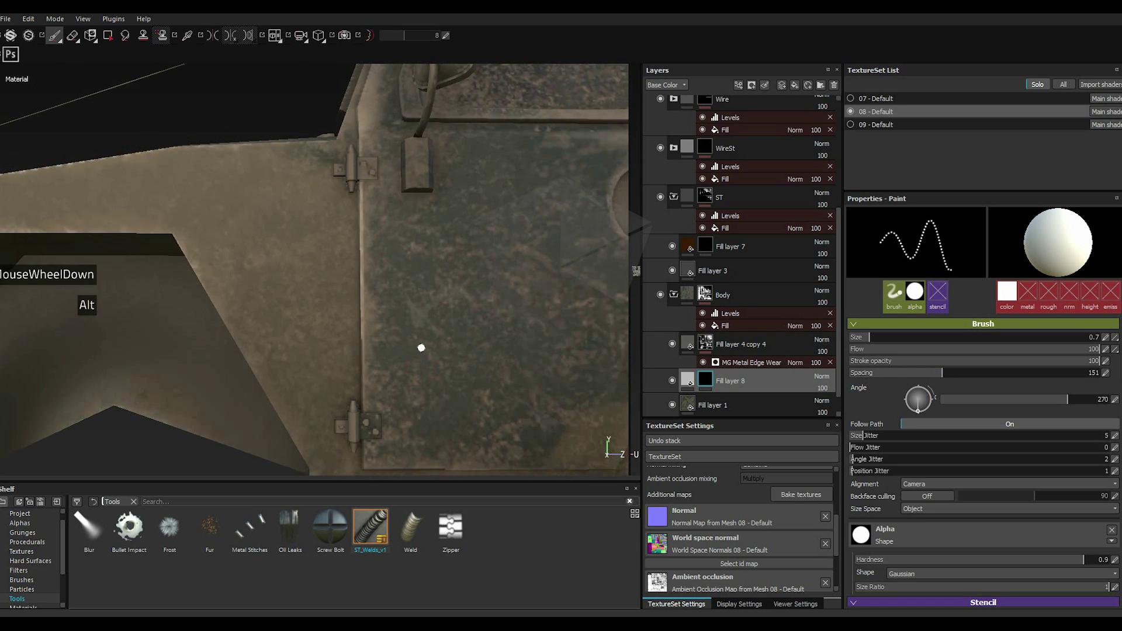
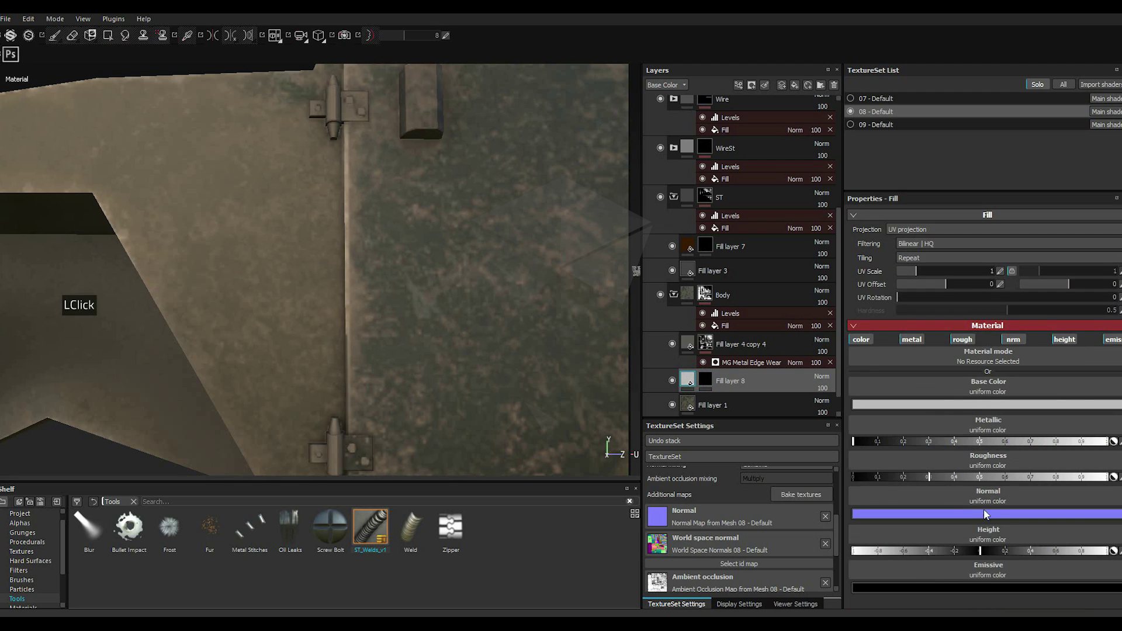
Step: Raise Fill layer 8's height so the rivet dots stand out in relief
{"action": "double_click", "coordinate": [1117, 341]}
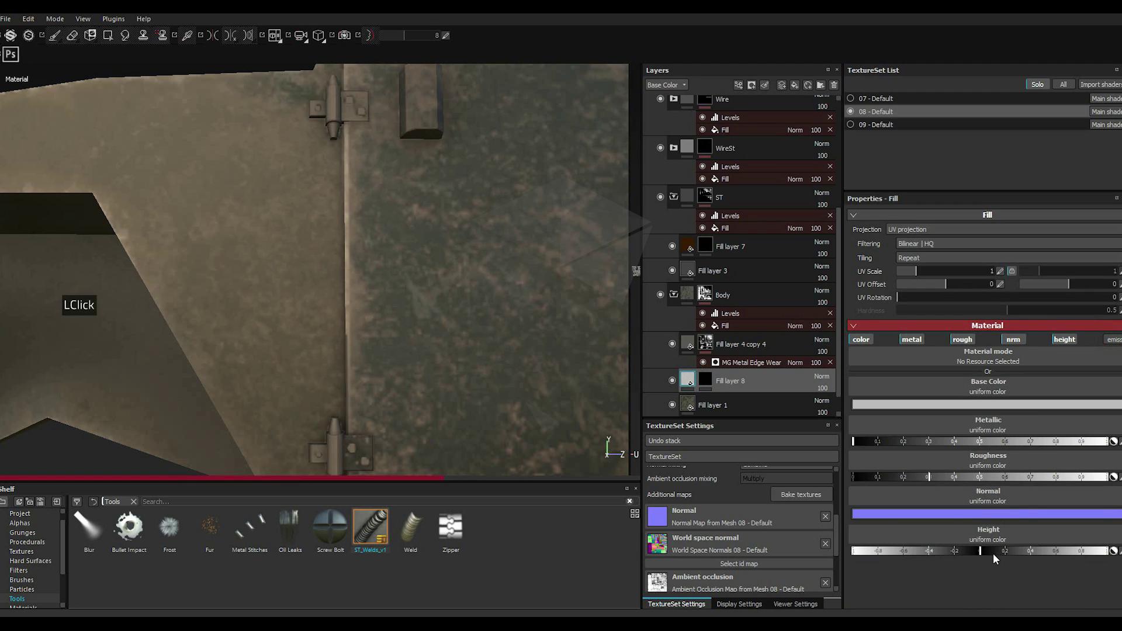
{"action": "left_click", "coordinate": [1002, 556]}
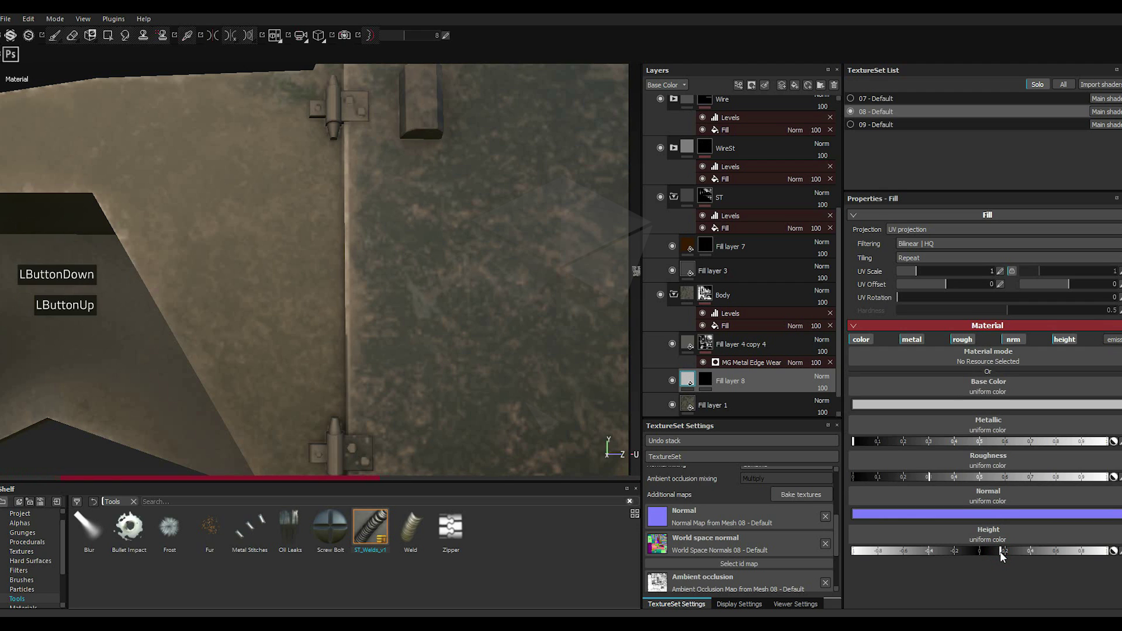
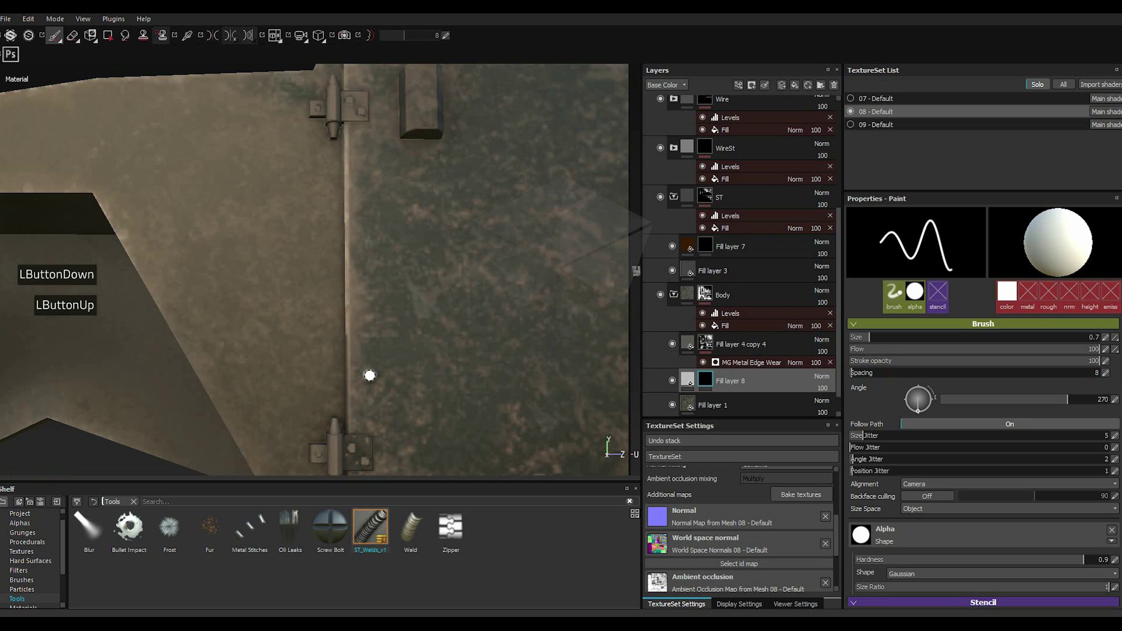
Step: Tune Fill layer 8's metallic and roughness values for the rivets
{"action": "scroll", "scroll_direction": "up", "scroll_amount": 3}
{"action": "scroll", "scroll_direction": "up", "scroll_amount": 3}
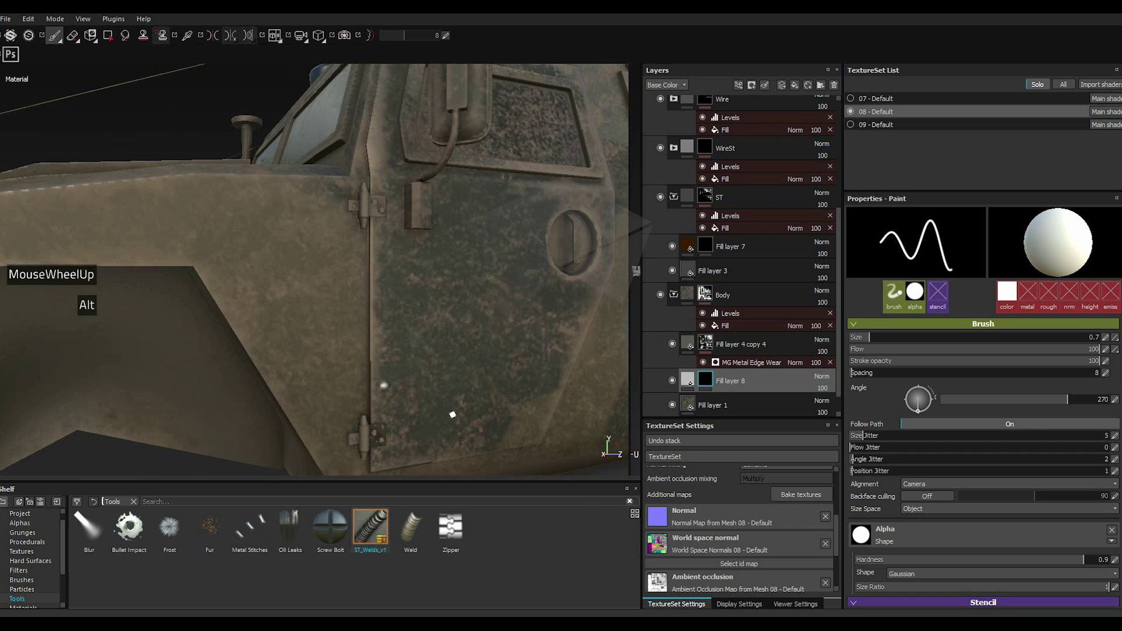
{"action": "scroll", "scroll_direction": "up", "scroll_amount": 3}
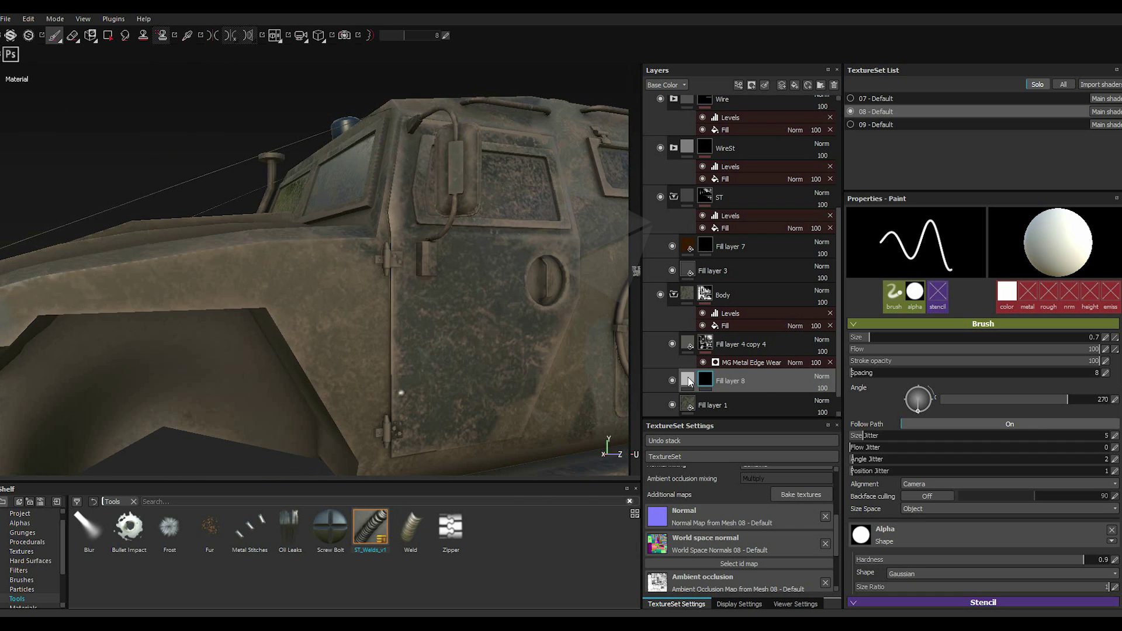
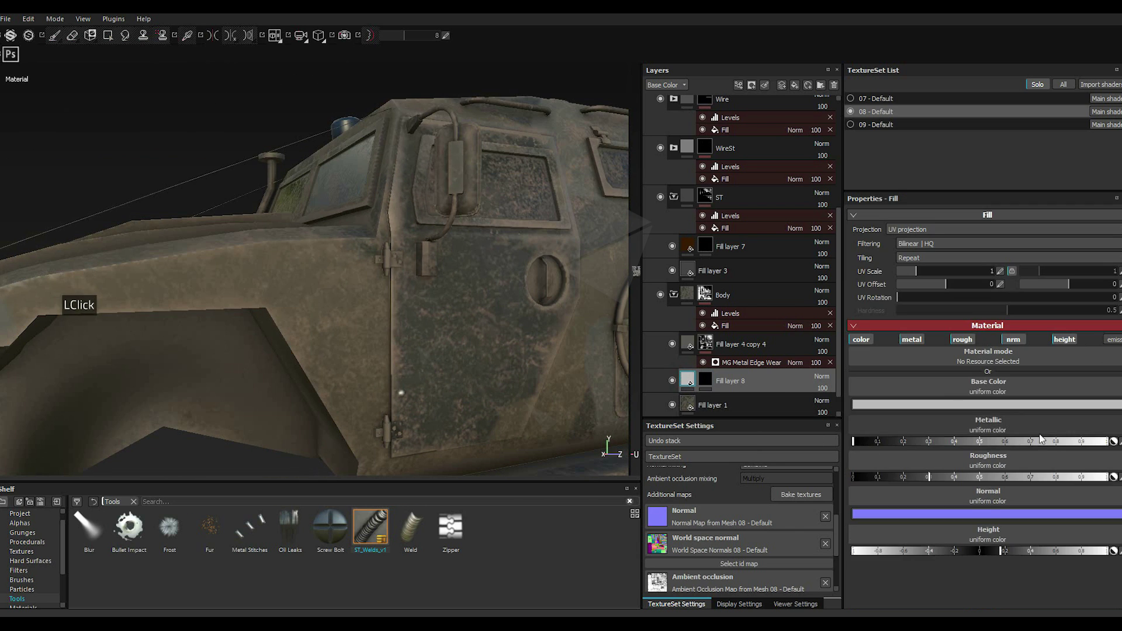
{"action": "left_click", "coordinate": [1060, 448]}
{"action": "left_click", "coordinate": [1059, 447]}
{"action": "left_click", "coordinate": [1080, 445]}
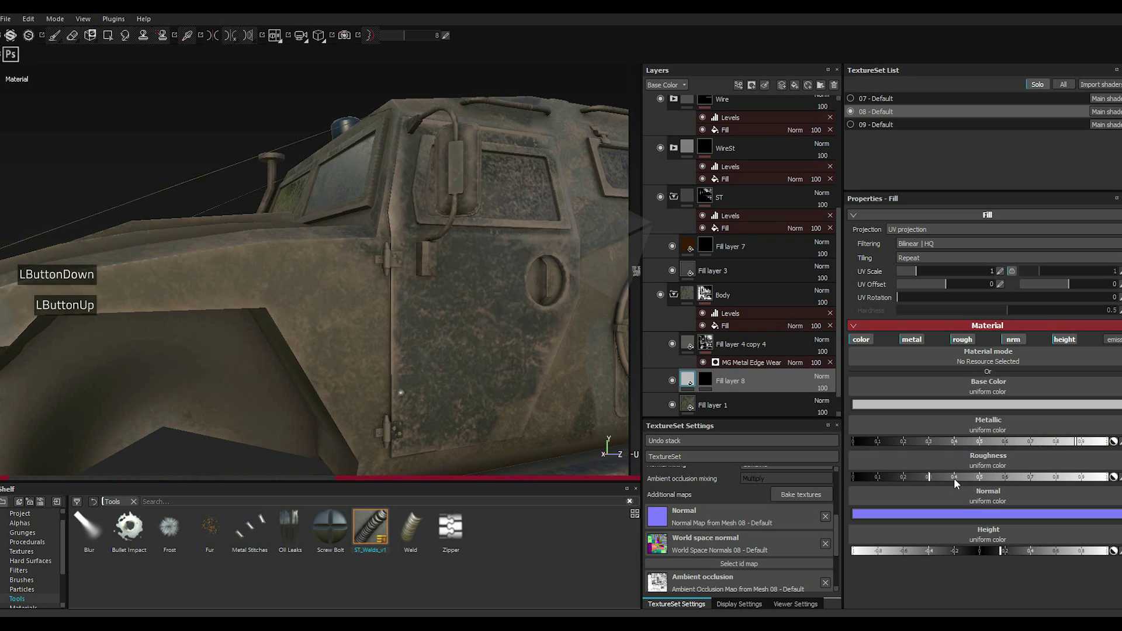
{"action": "left_click", "coordinate": [955, 483]}
{"action": "left_click", "coordinate": [956, 480]}
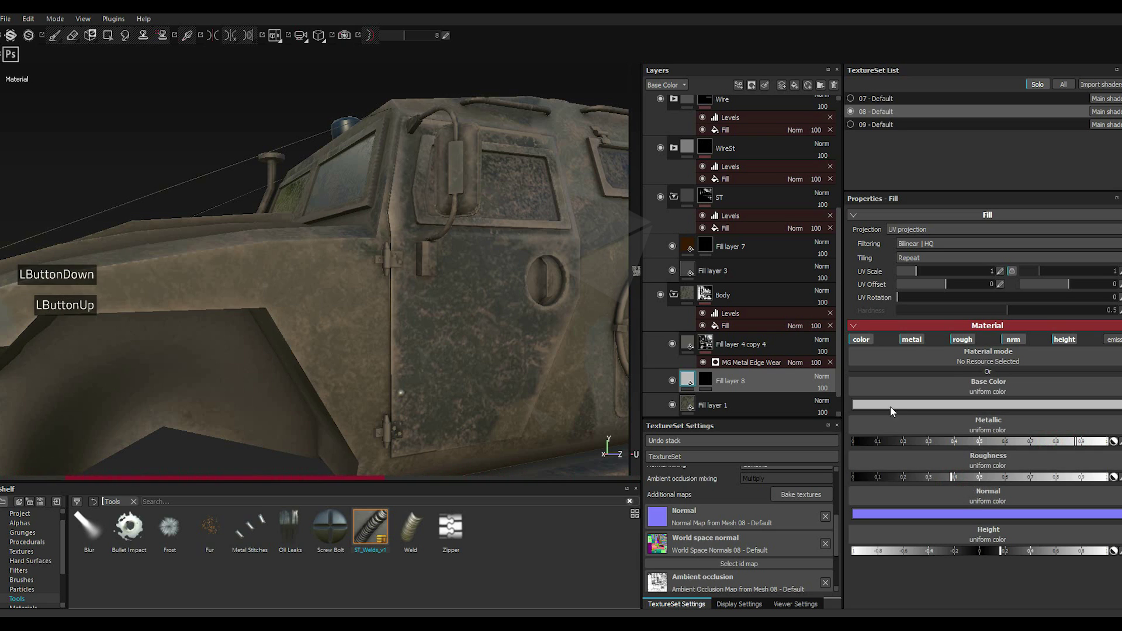
Step: Set the rivet base colour to dark grey (0.264) and return to the brush
{"action": "double_click", "coordinate": [892, 410]}
{"action": "left_click", "coordinate": [799, 428]}
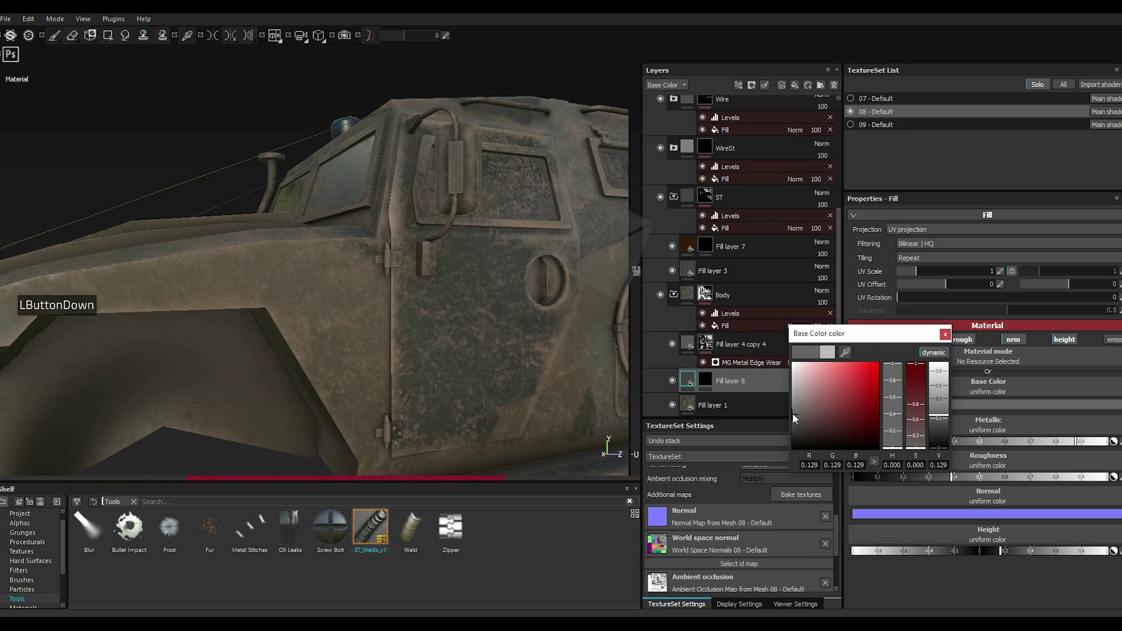
{"action": "left_click", "coordinate": [796, 406]}
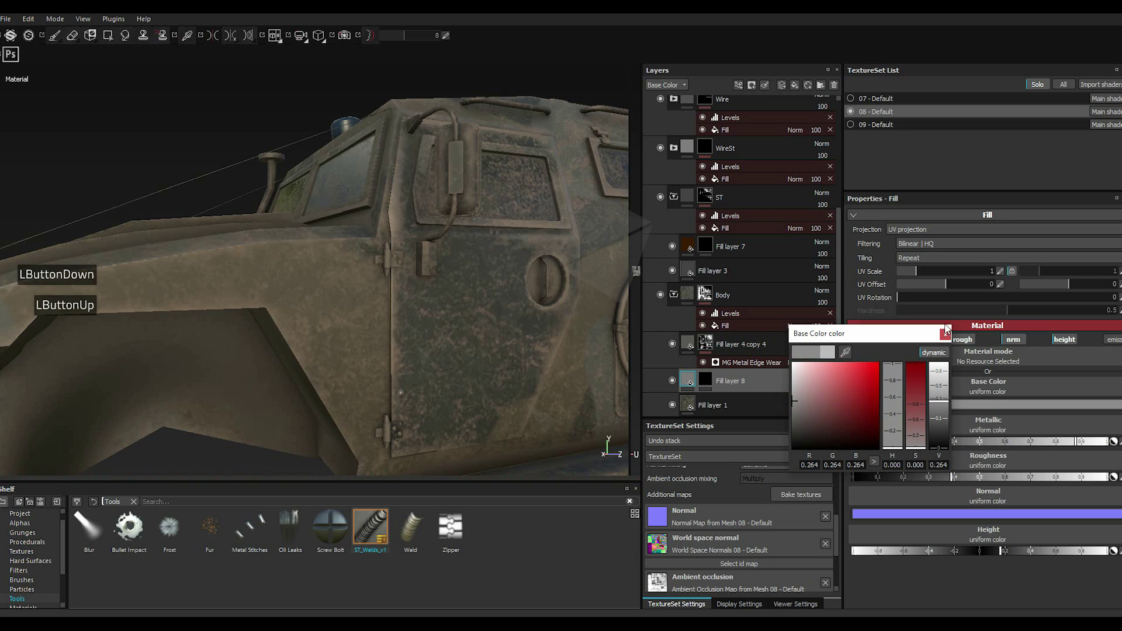
{"action": "double_click", "coordinate": [944, 338]}
{"action": "key", "text": "'"}
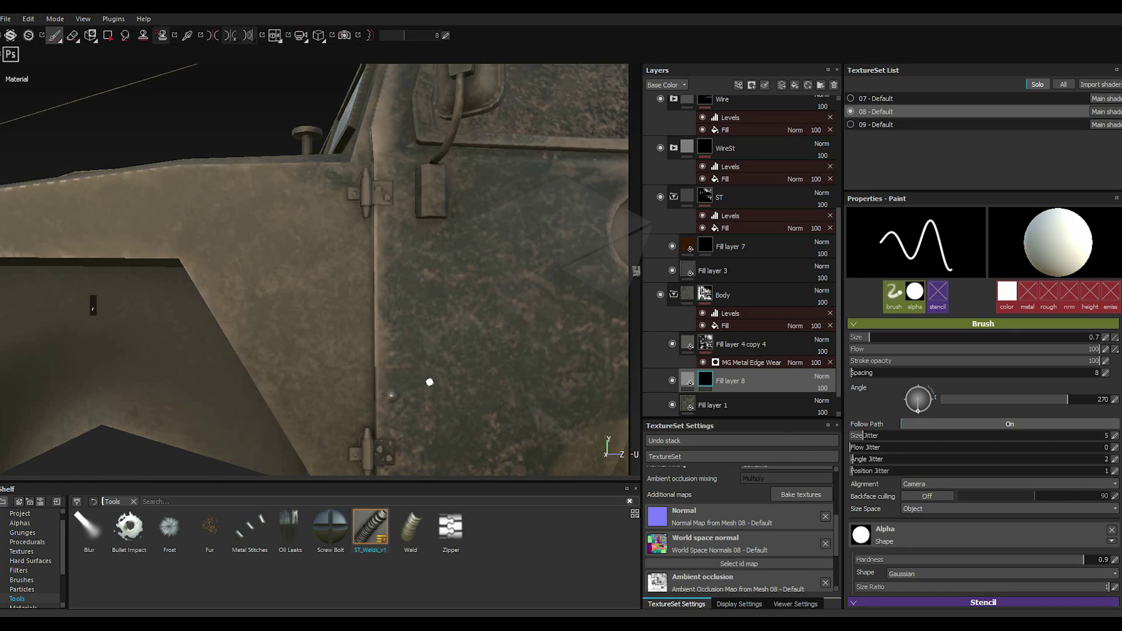
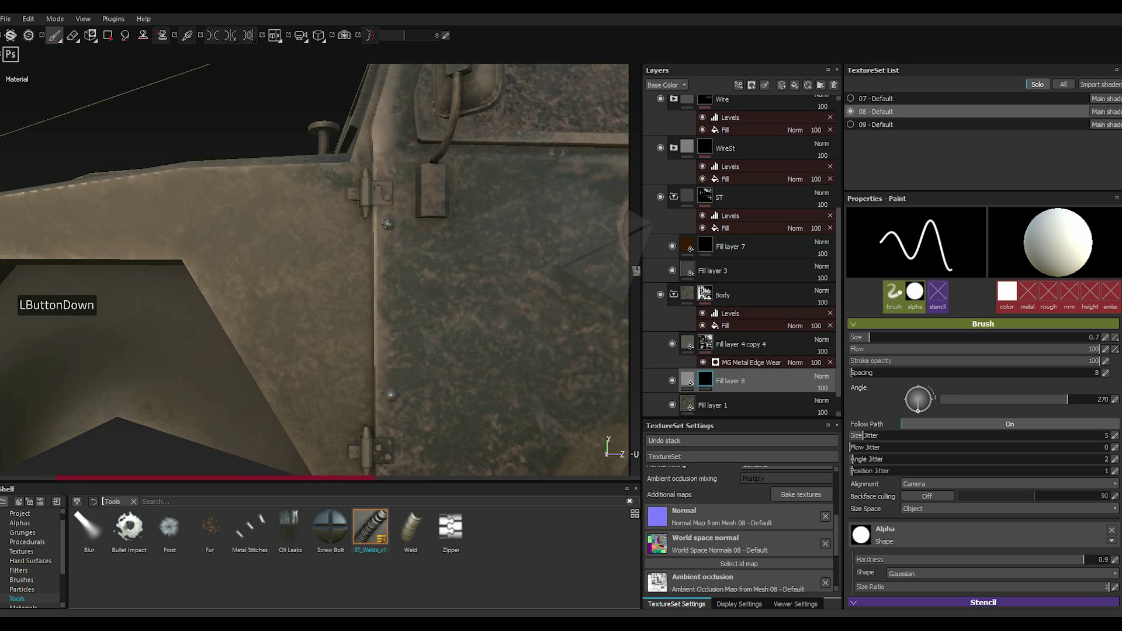
Step: Stamp rivet dots beside the door hinges on Fill layer 8's mask, zooming as needed
{"action": "scroll", "scroll_direction": "up", "scroll_amount": 3}
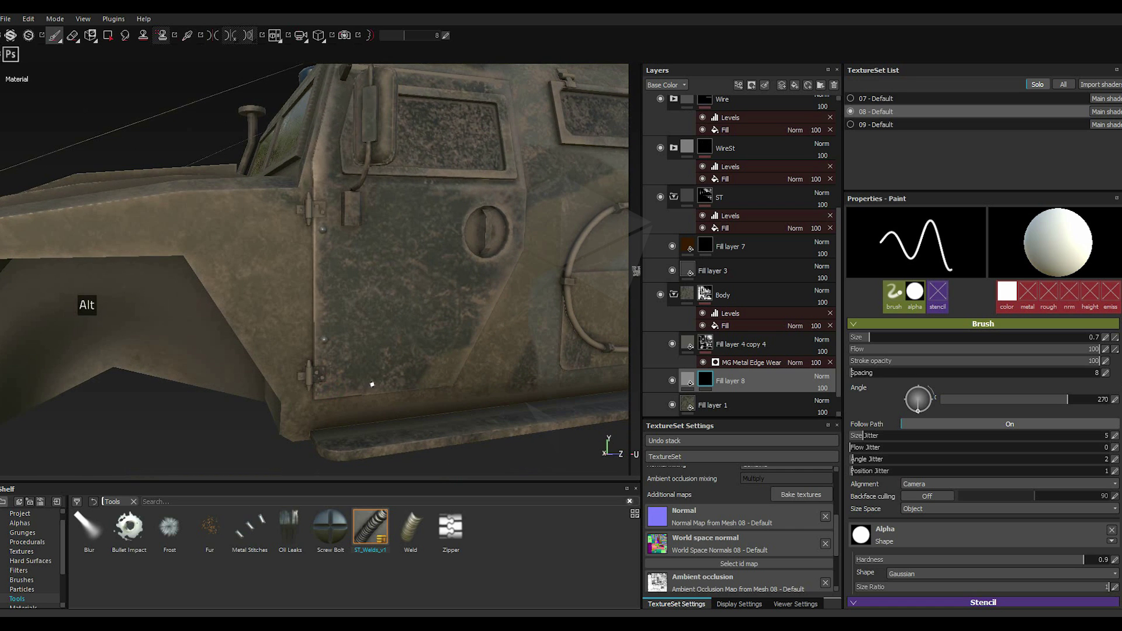
{"action": "scroll", "scroll_direction": "down", "scroll_amount": 3}
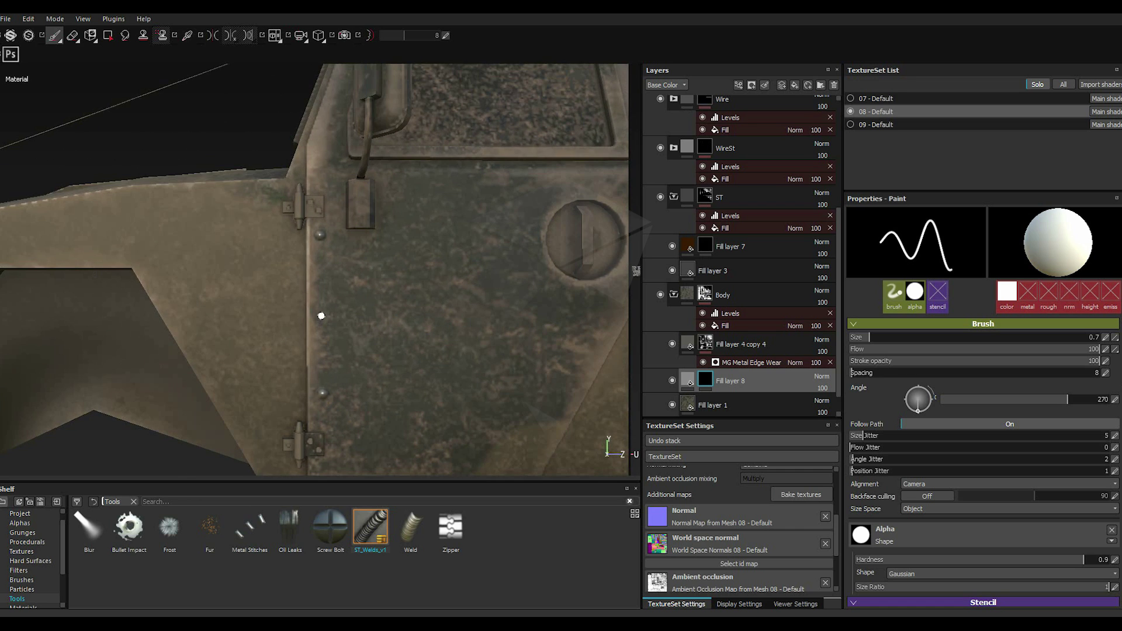
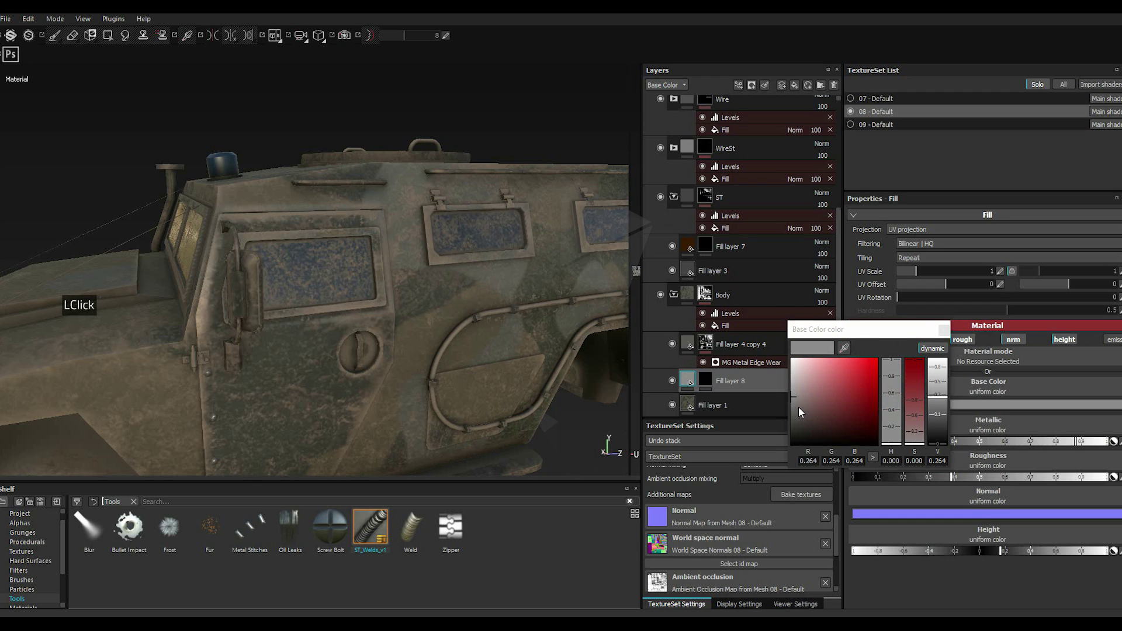
Step: Darken the rivet base colour to near black (about 0.111) and show the final render
{"action": "double_click", "coordinate": [795, 406]}
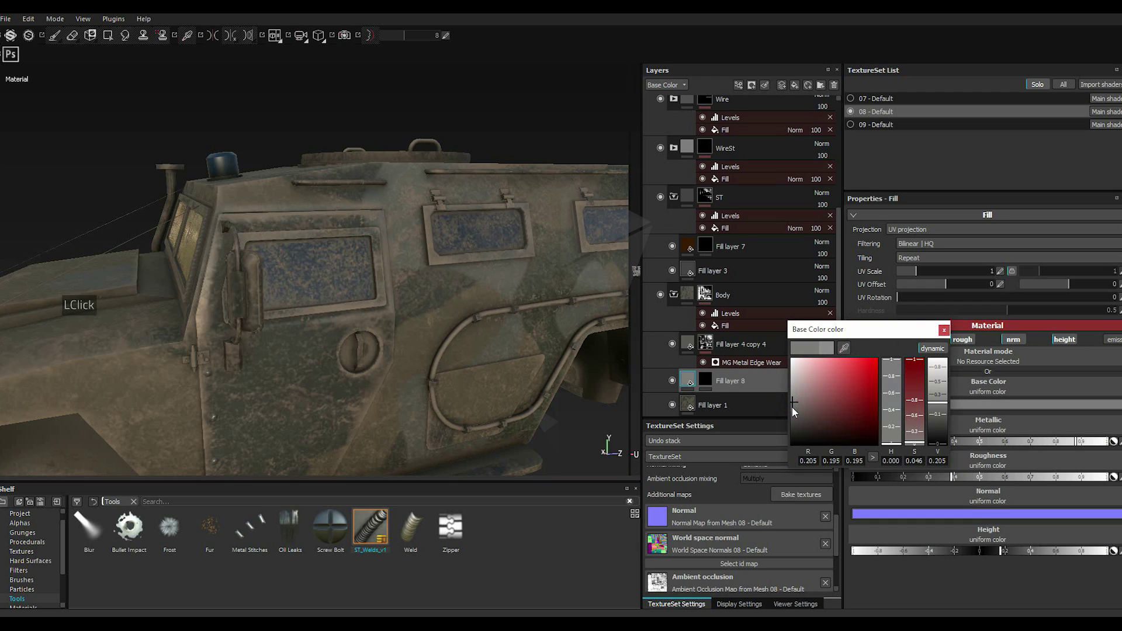
{"action": "left_click", "coordinate": [794, 411]}
{"action": "left_click", "coordinate": [796, 410]}
{"action": "double_click", "coordinate": [794, 411]}
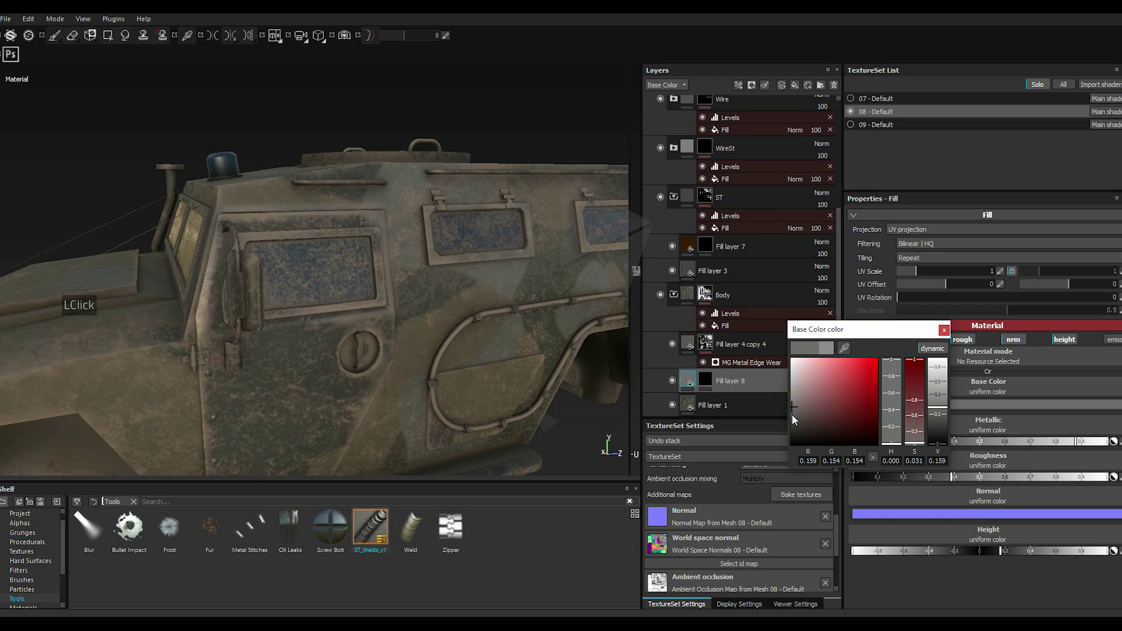
{"action": "left_click", "coordinate": [794, 416]}
{"action": "left_click", "coordinate": [793, 417]}
{"action": "double_click", "coordinate": [794, 416]}
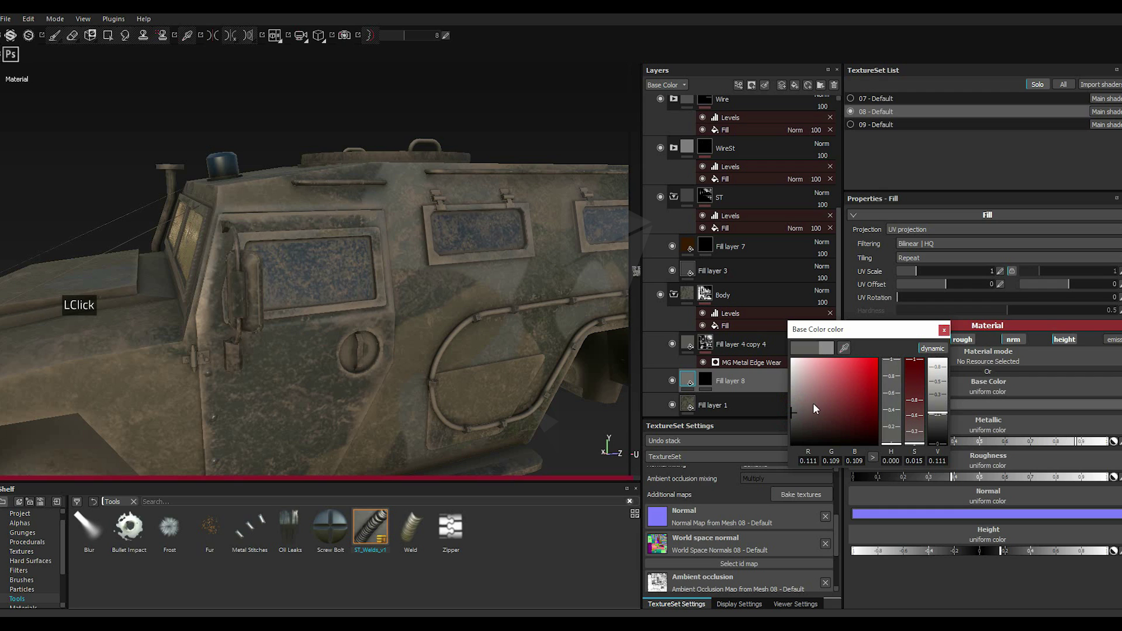
{"action": "double_click", "coordinate": [947, 335]}
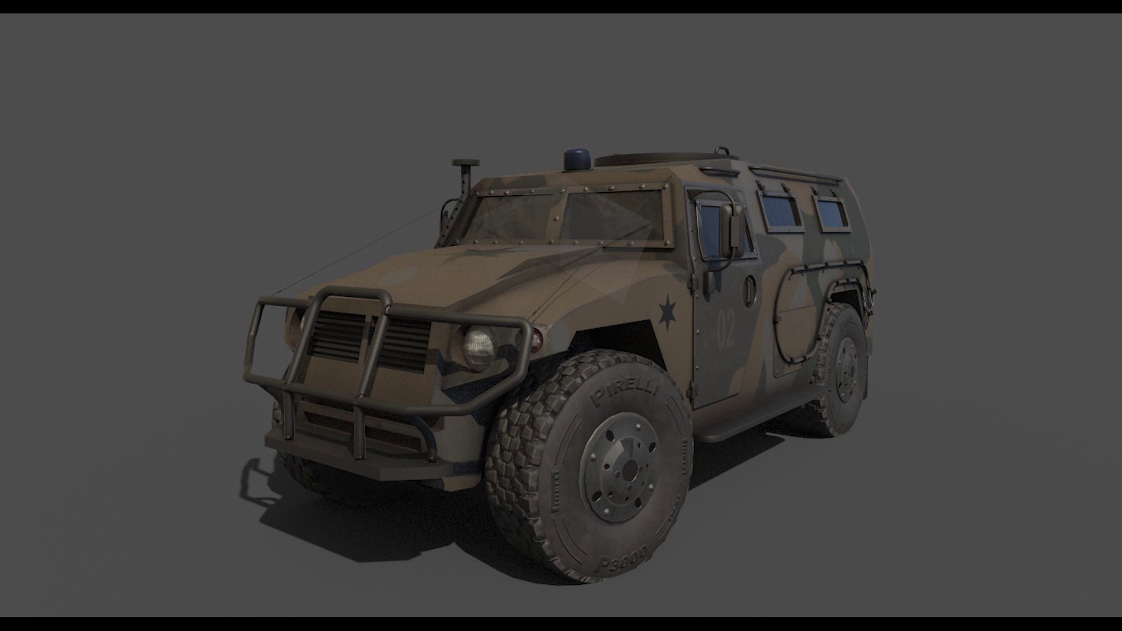